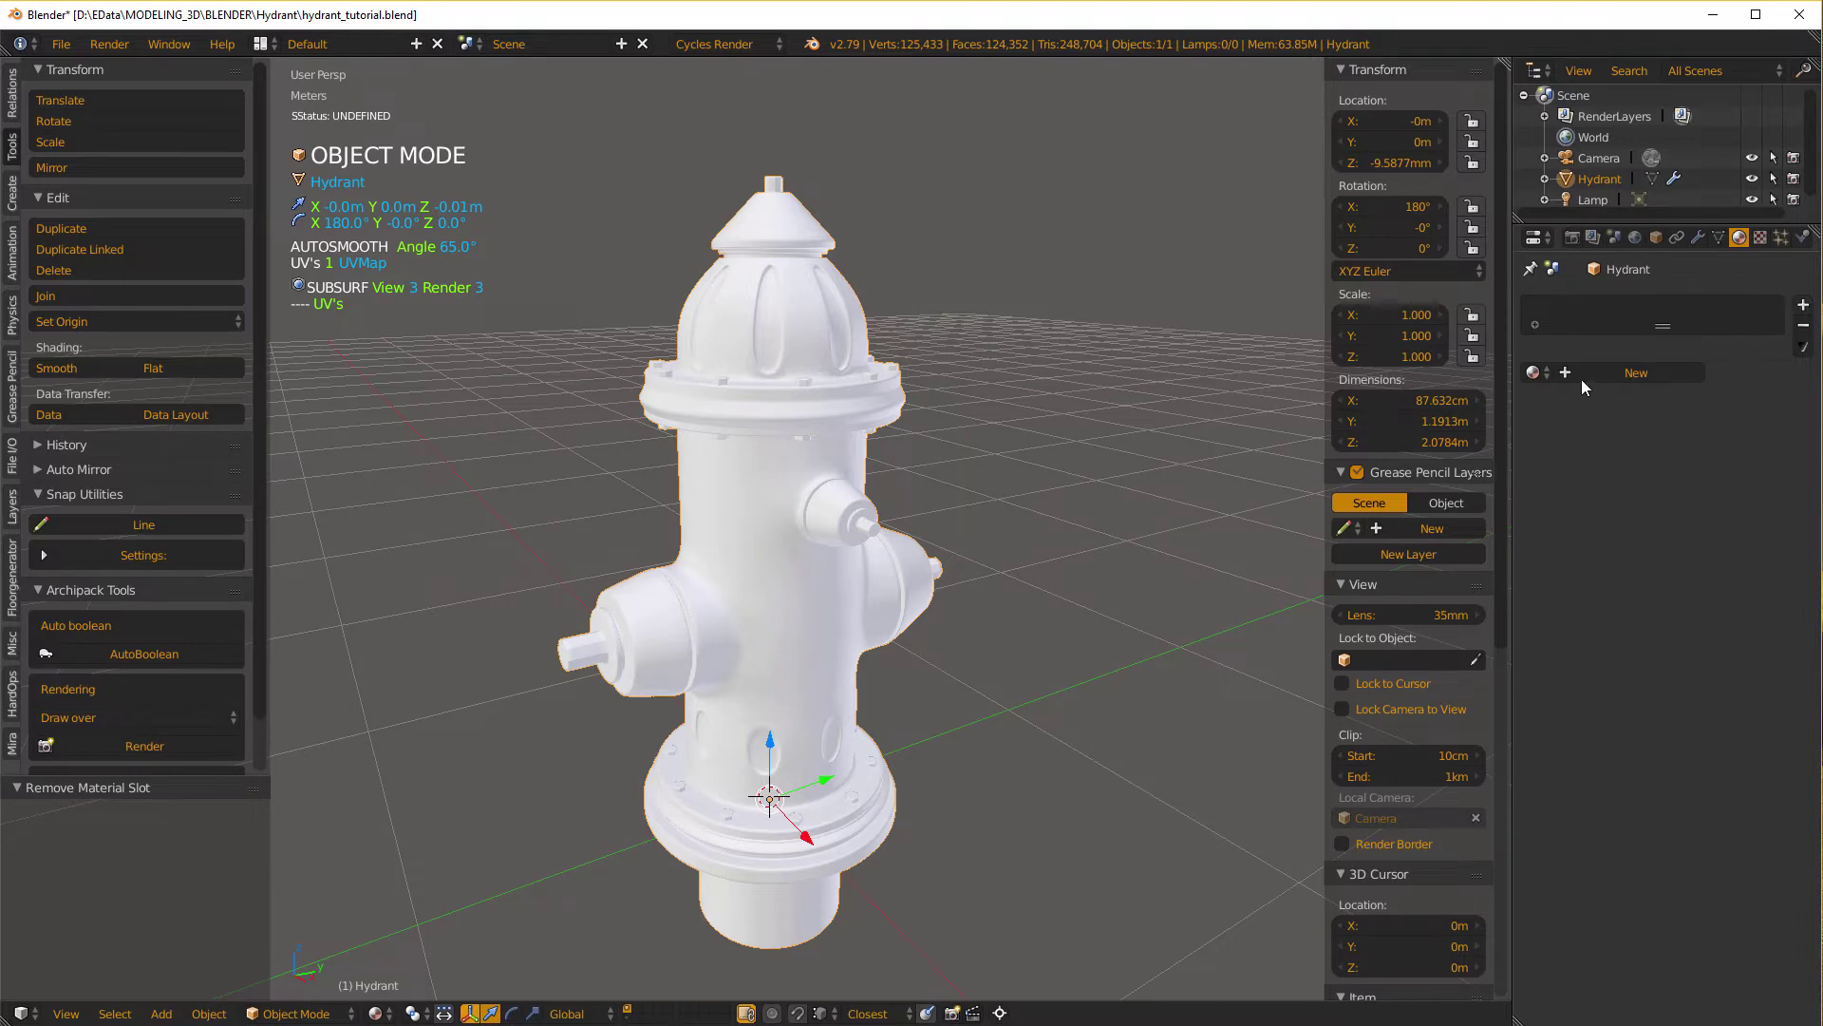
Create a new red Diffuse BSDF material on the hydrant and rename it matHydrant.
{"action": "left_click", "coordinate": [1634, 375]}
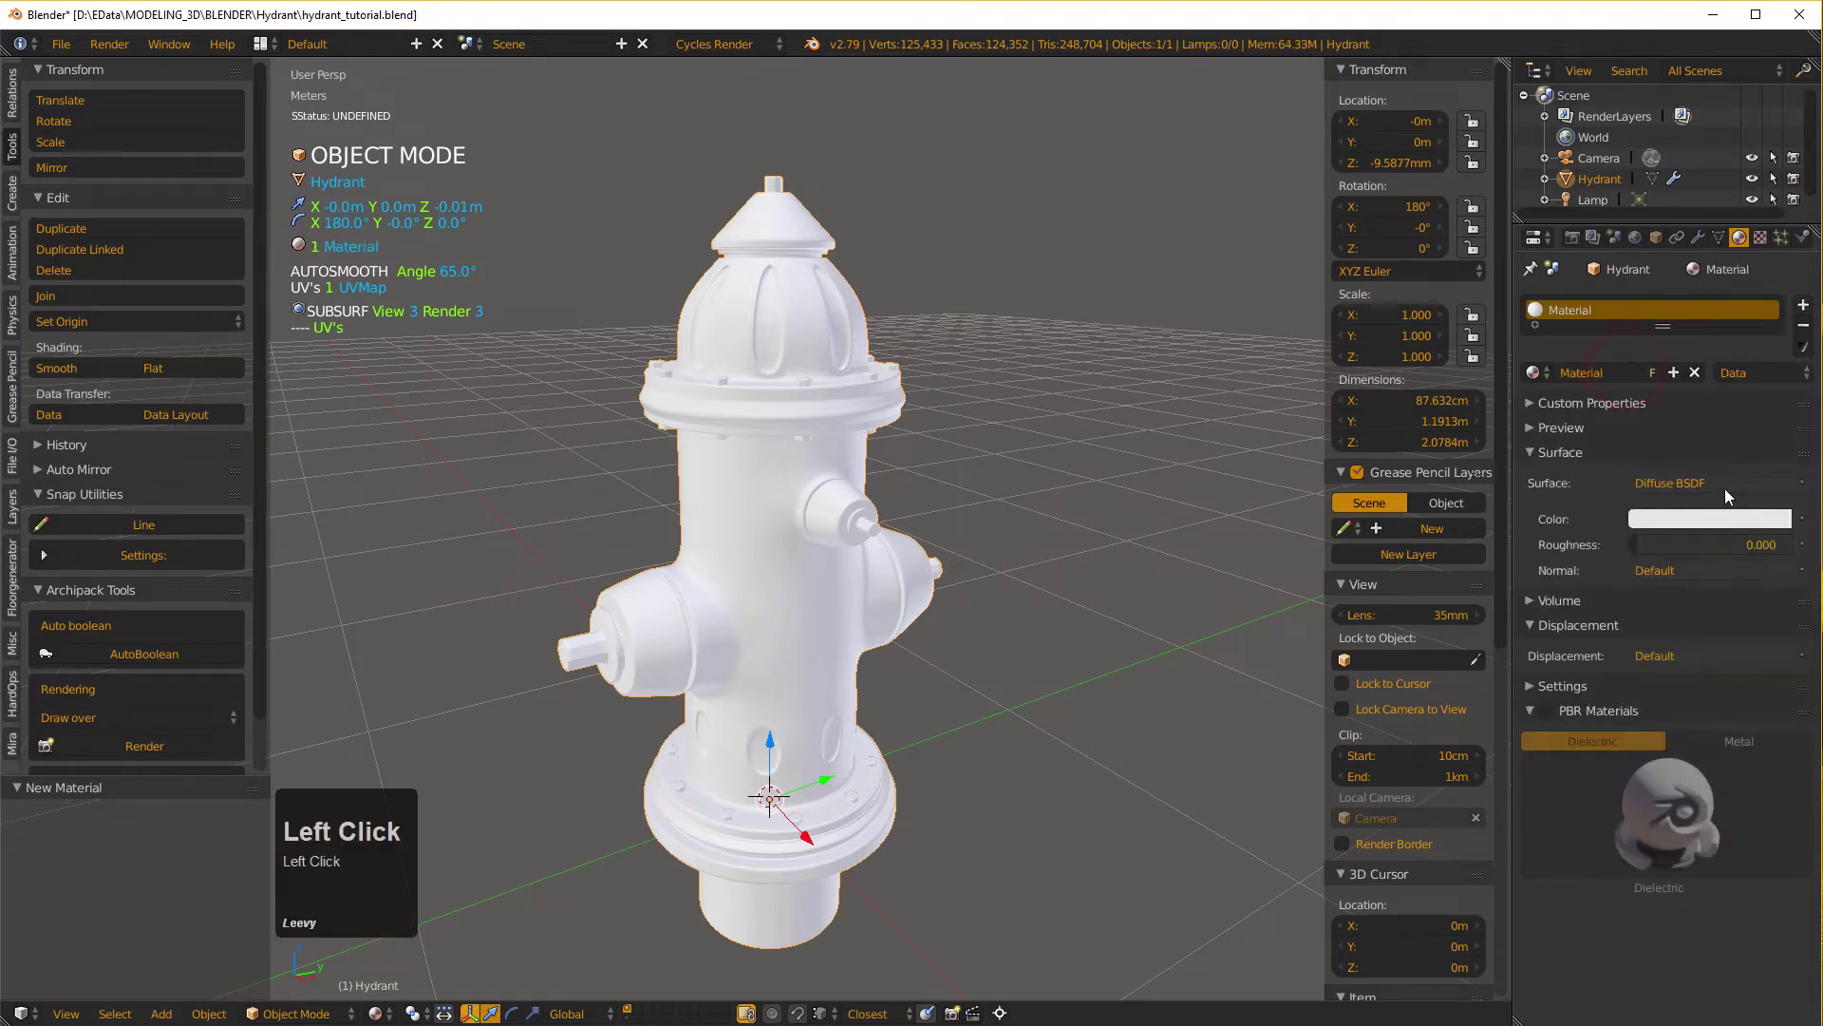
{"action": "left_click", "coordinate": [1719, 521]}
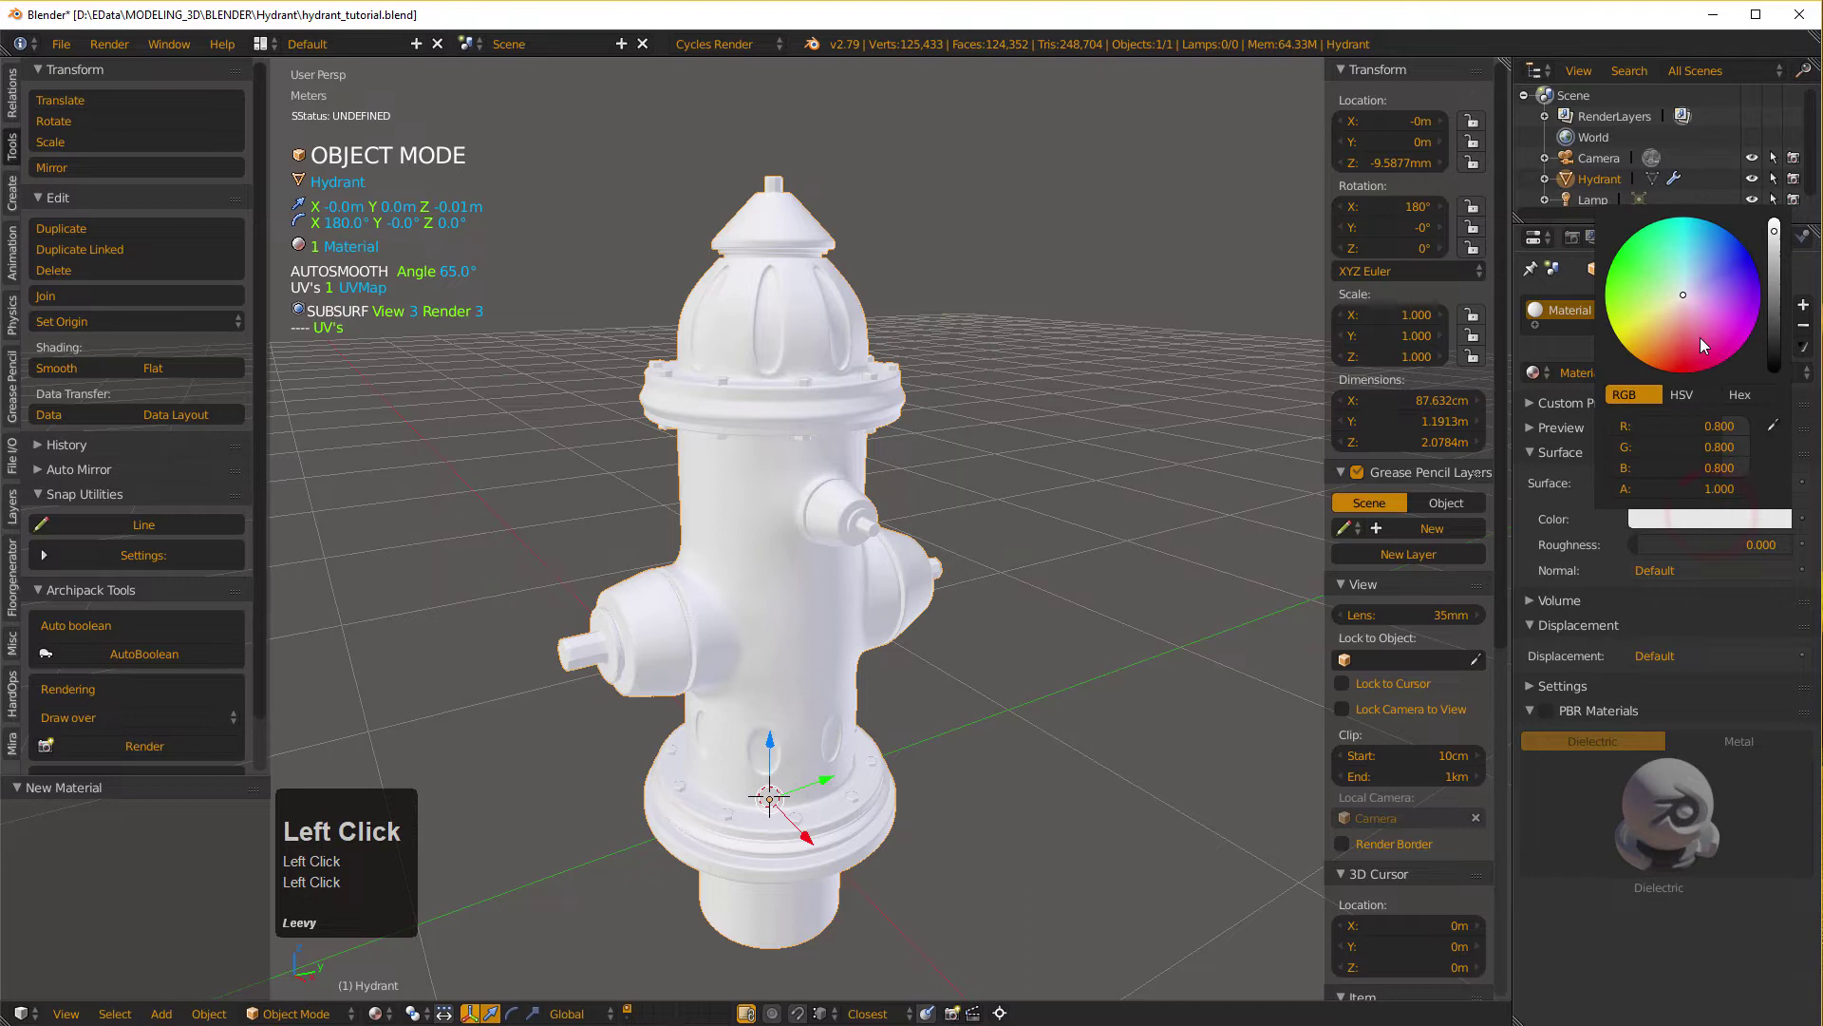
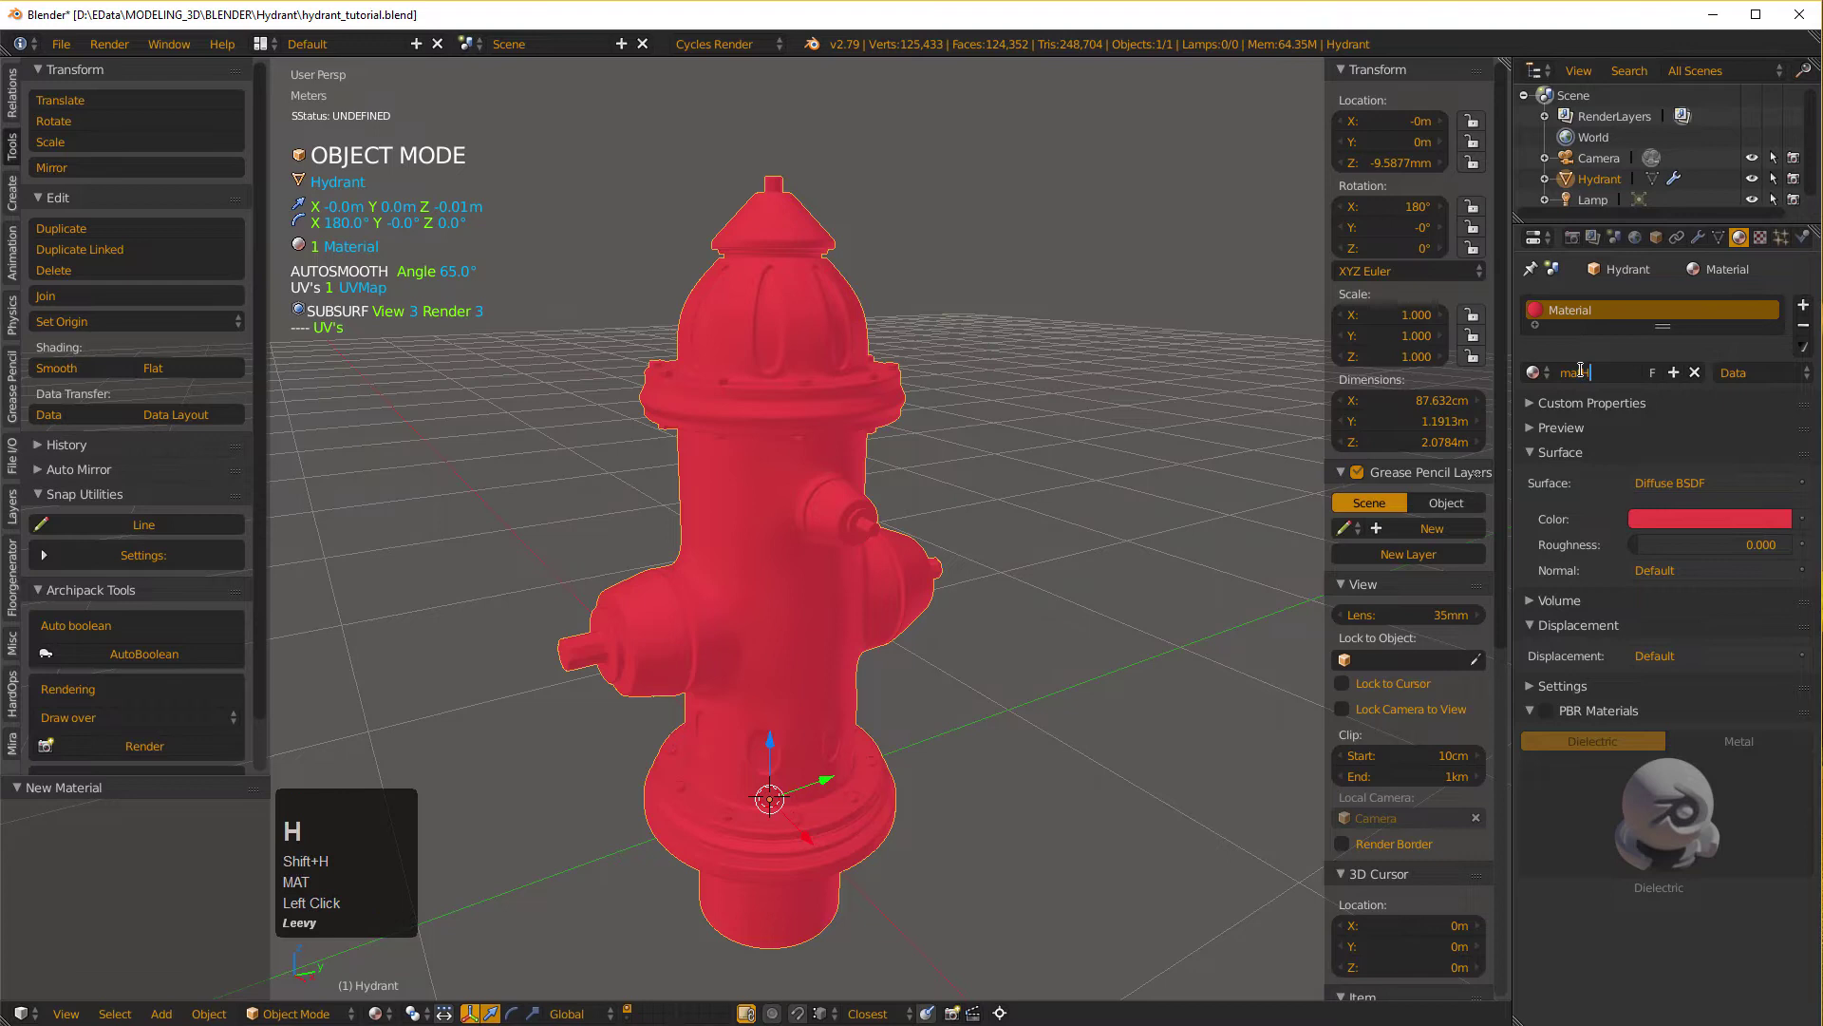
{"action": "type", "text": "ant"}
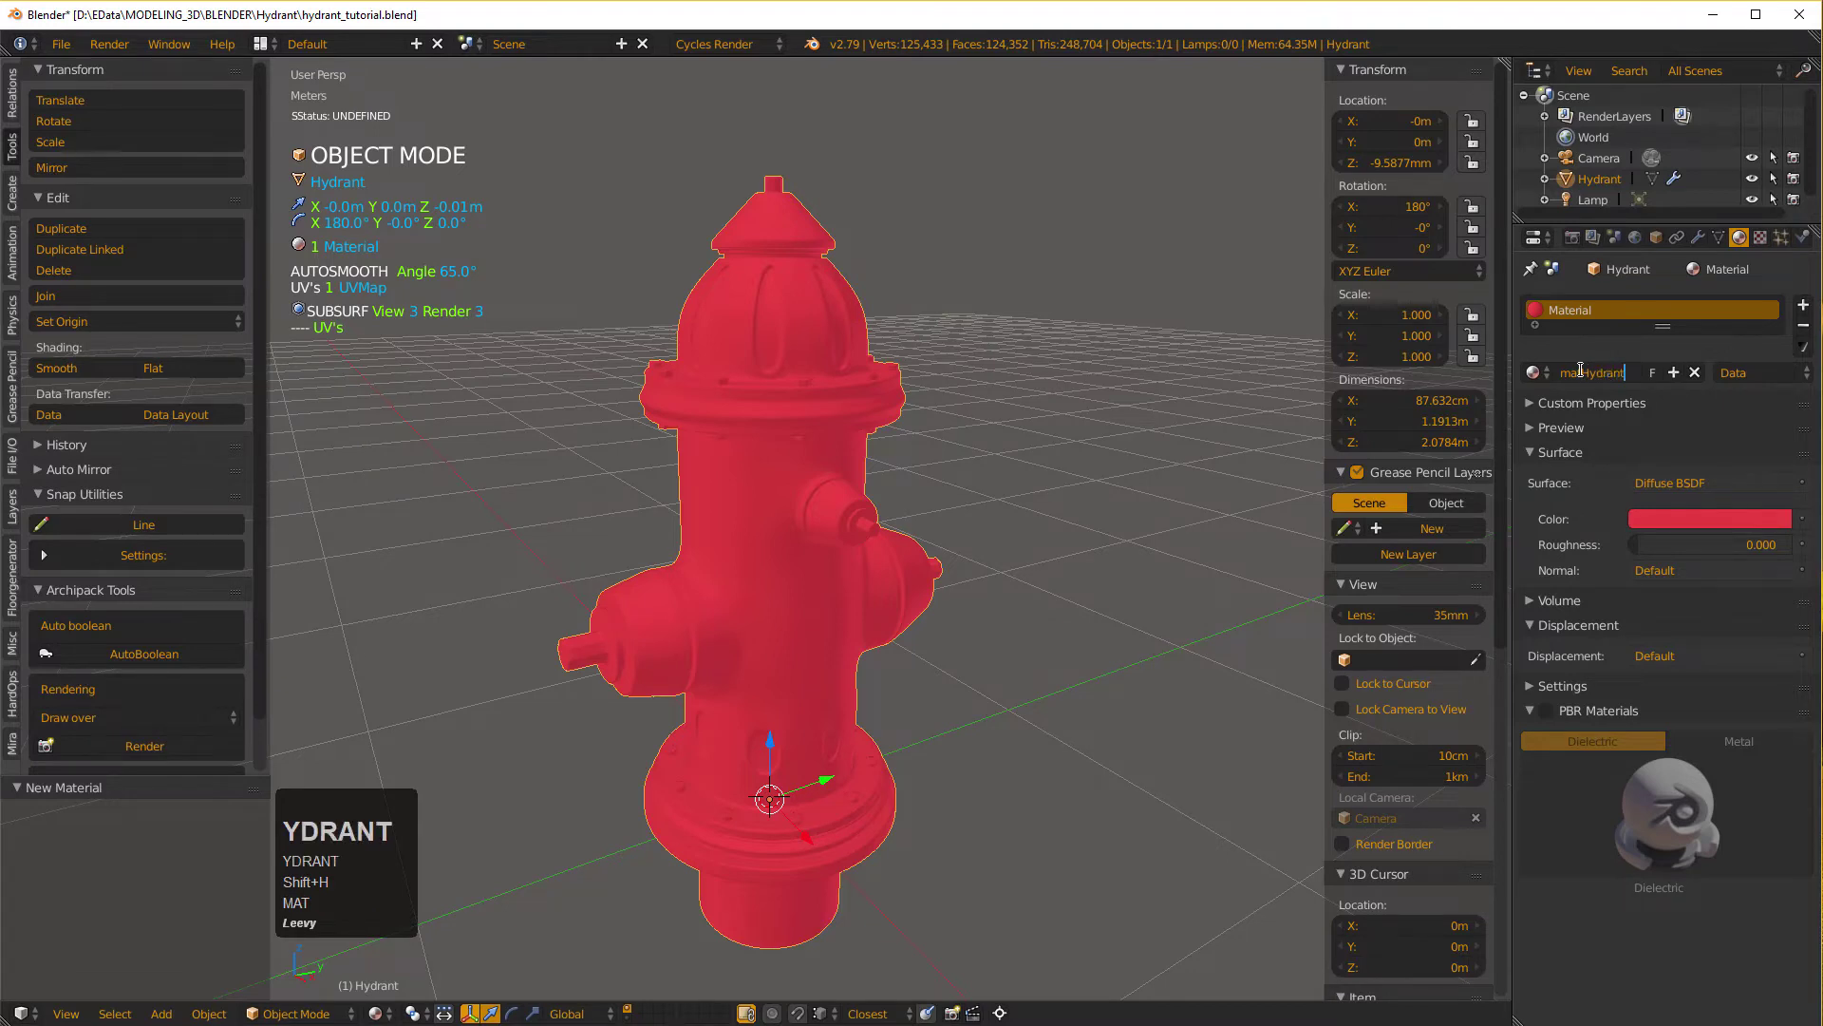
{"action": "key", "text": "Return"}
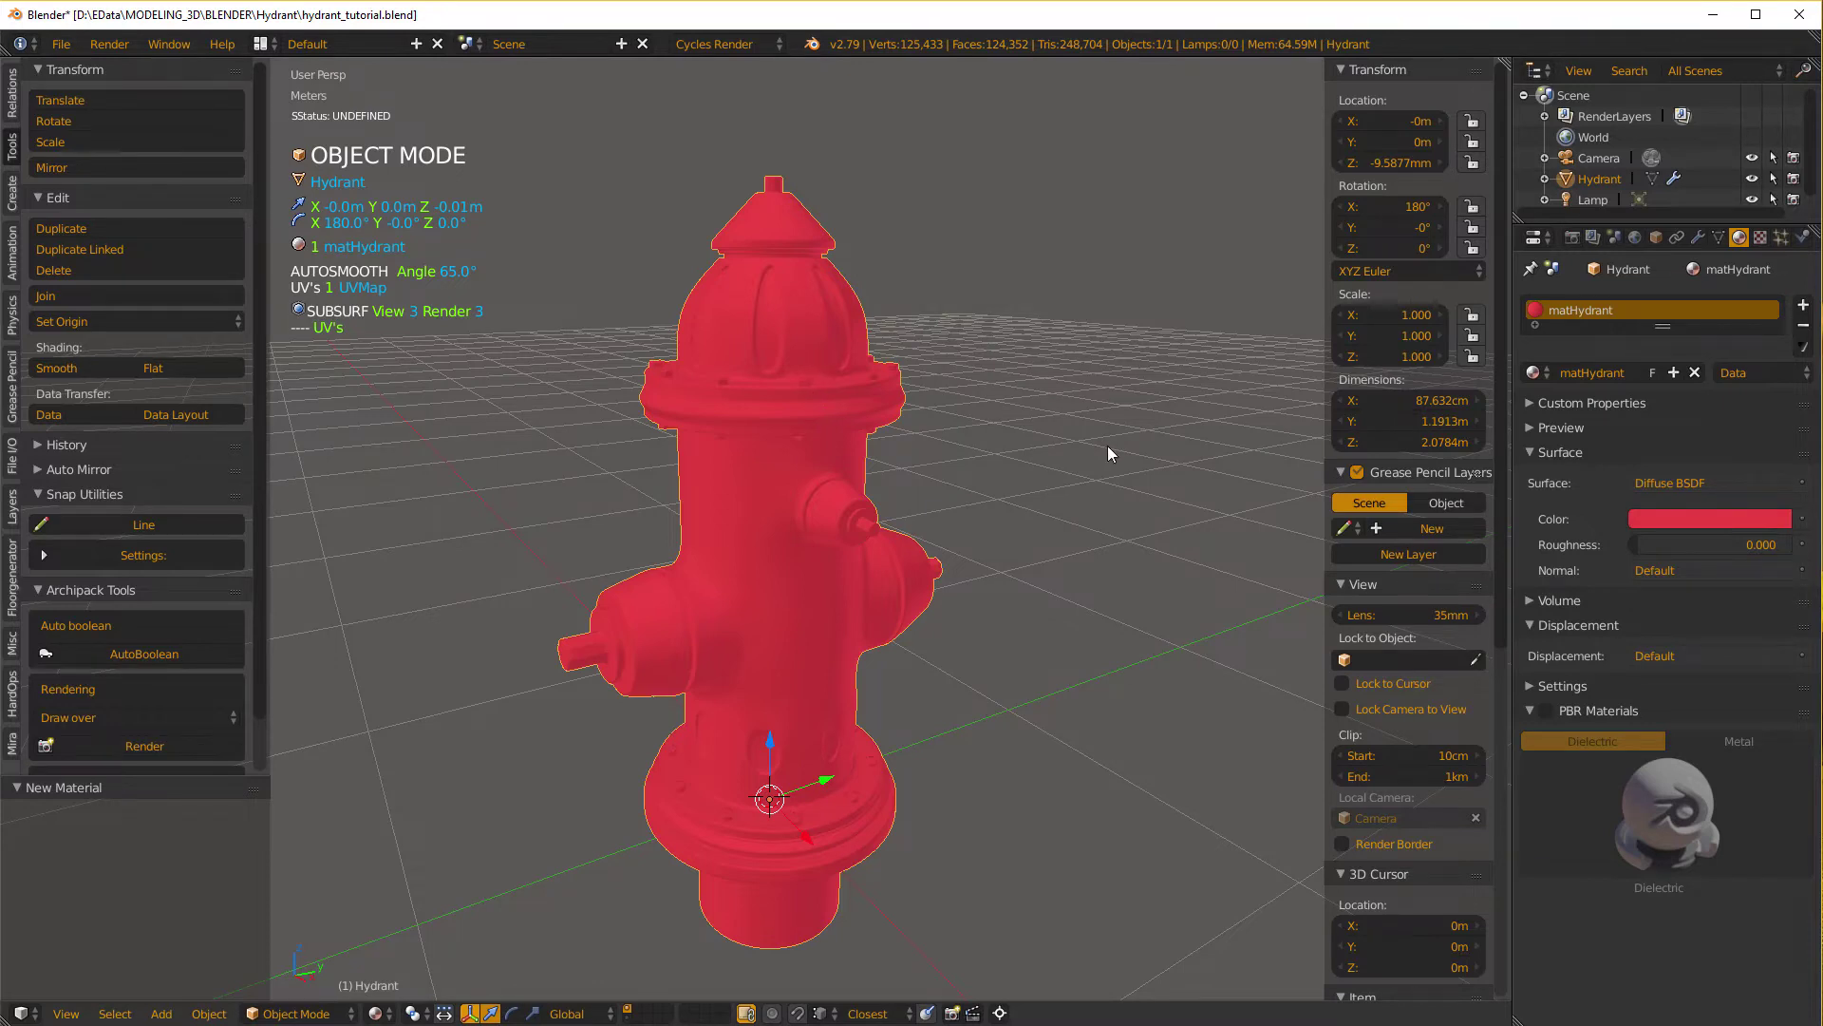
{"action": "type", "text": "YDRANT"}
{"action": "key", "text": "Return"}
Frame the hydrant in the viewport and enter Edit Mode to reveal its full wireframe.
{"action": "left_click", "coordinate": [741, 389]}
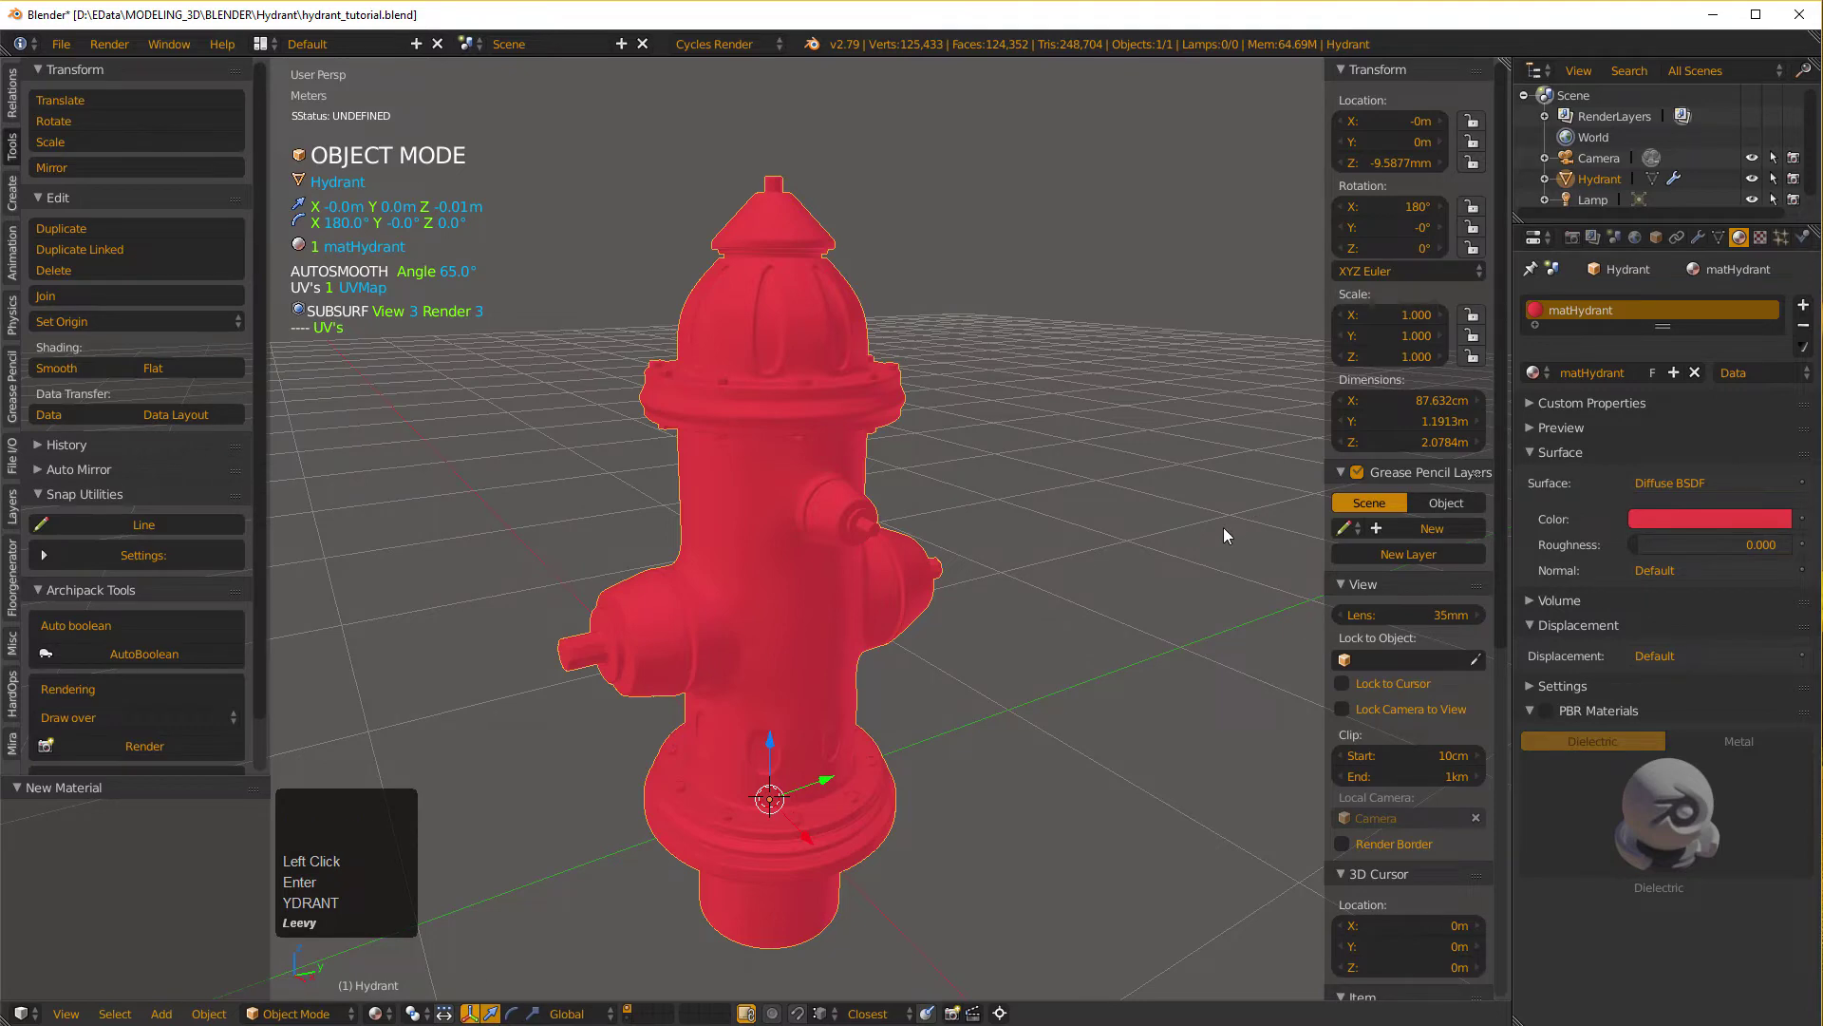
{"action": "scroll", "scroll_direction": "down", "scroll_amount": 3}
{"action": "scroll", "scroll_direction": "down", "scroll_amount": 3}
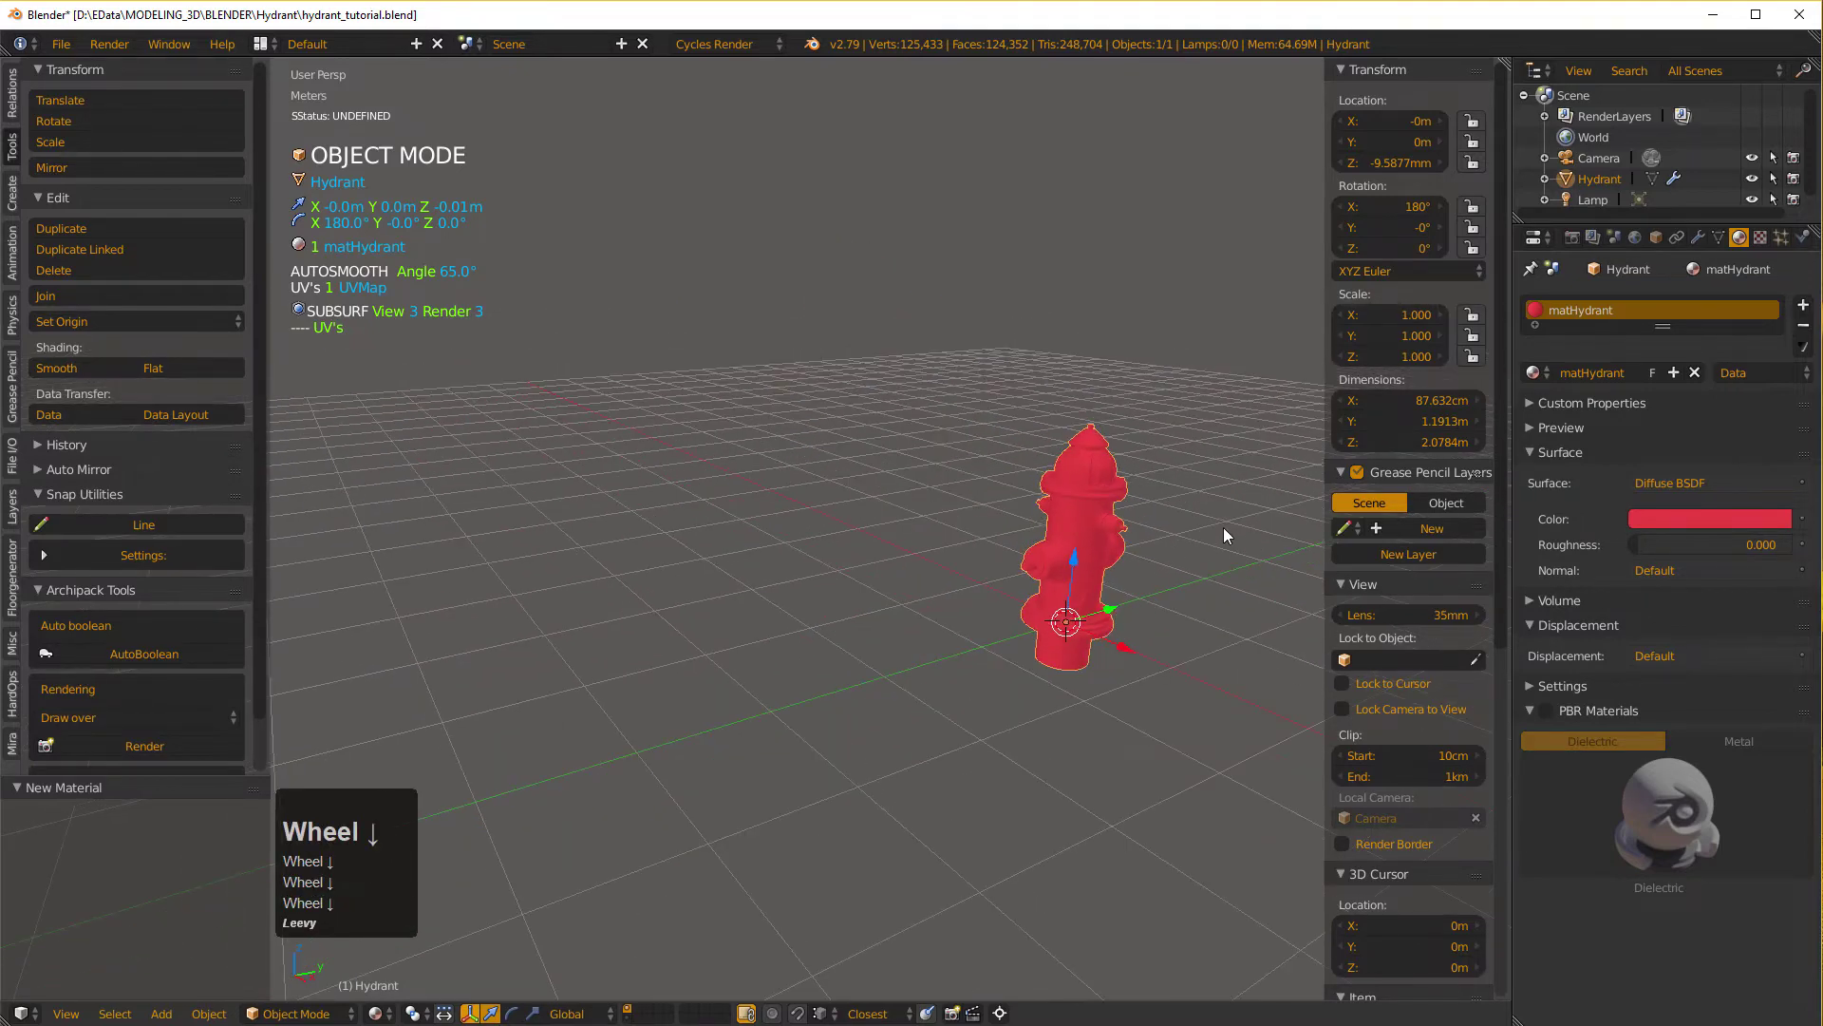
{"action": "scroll", "scroll_direction": "down", "scroll_amount": 3}
{"action": "middle_click", "coordinate": [1156, 589]}
{"action": "scroll", "scroll_direction": "down", "scroll_amount": 3}
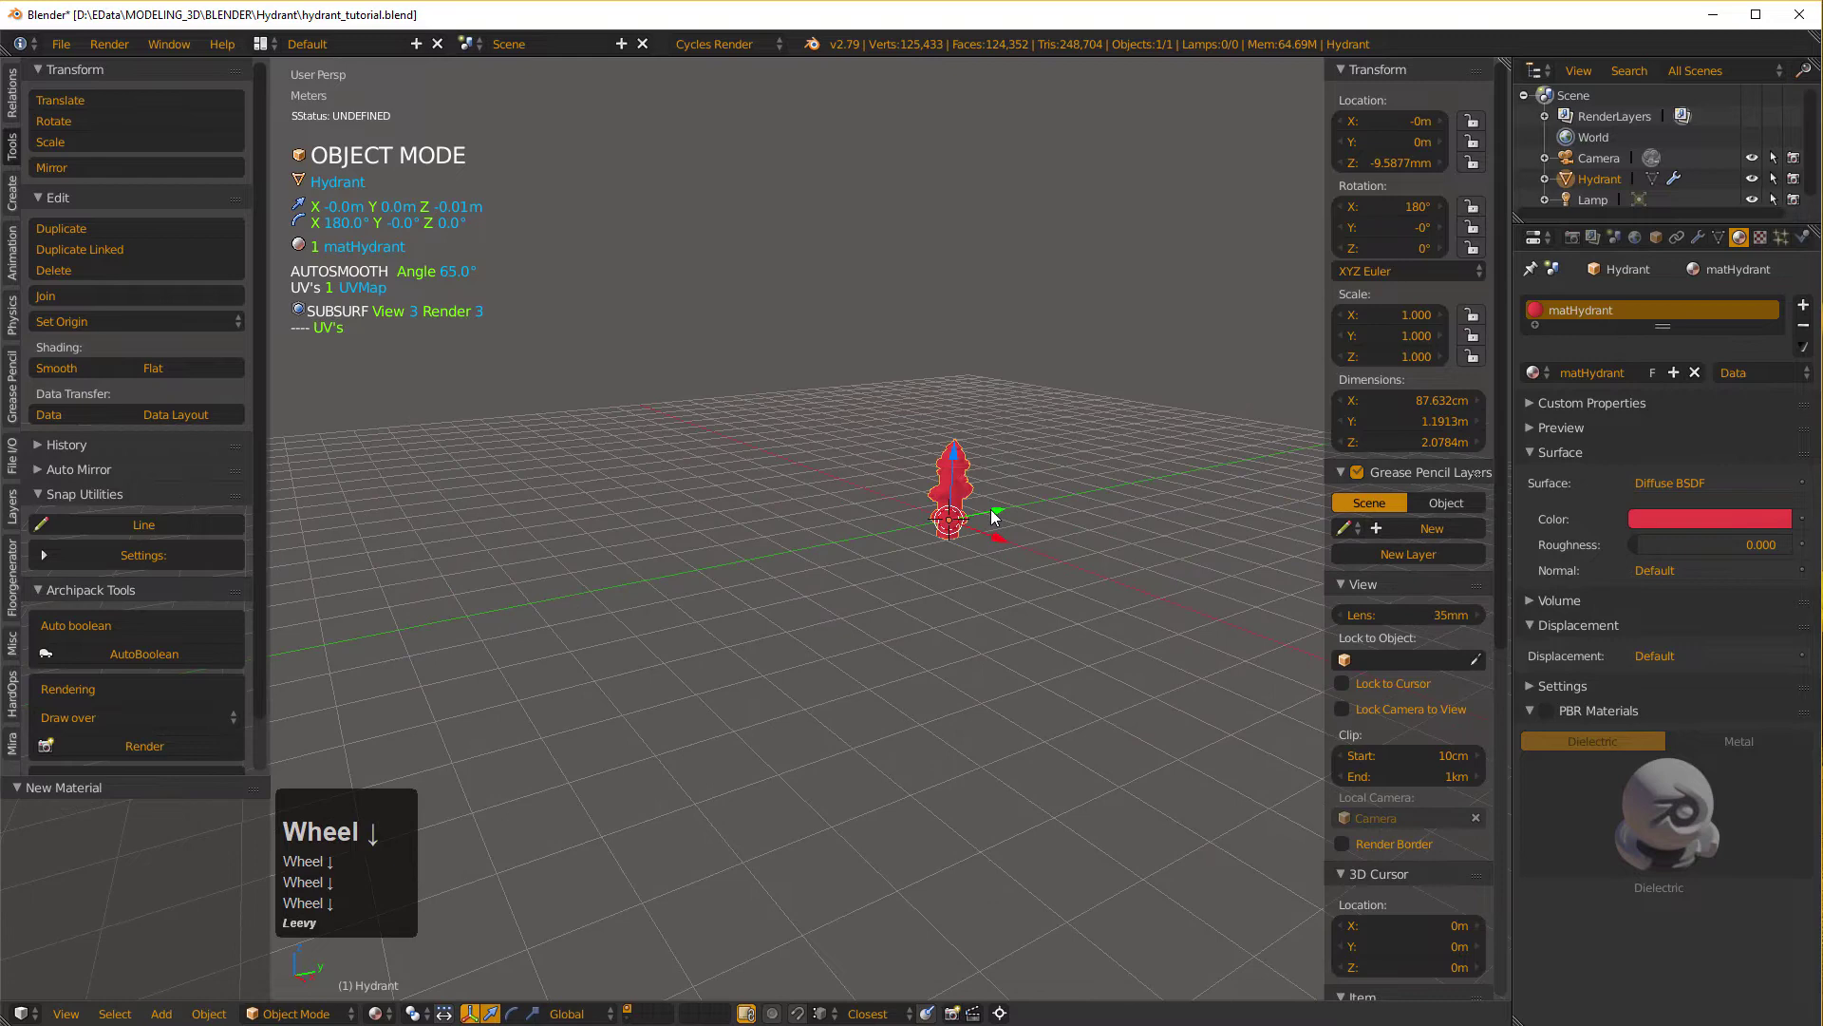
{"action": "scroll", "scroll_direction": "up", "scroll_amount": 3}
{"action": "scroll", "scroll_direction": "up", "scroll_amount": 3}
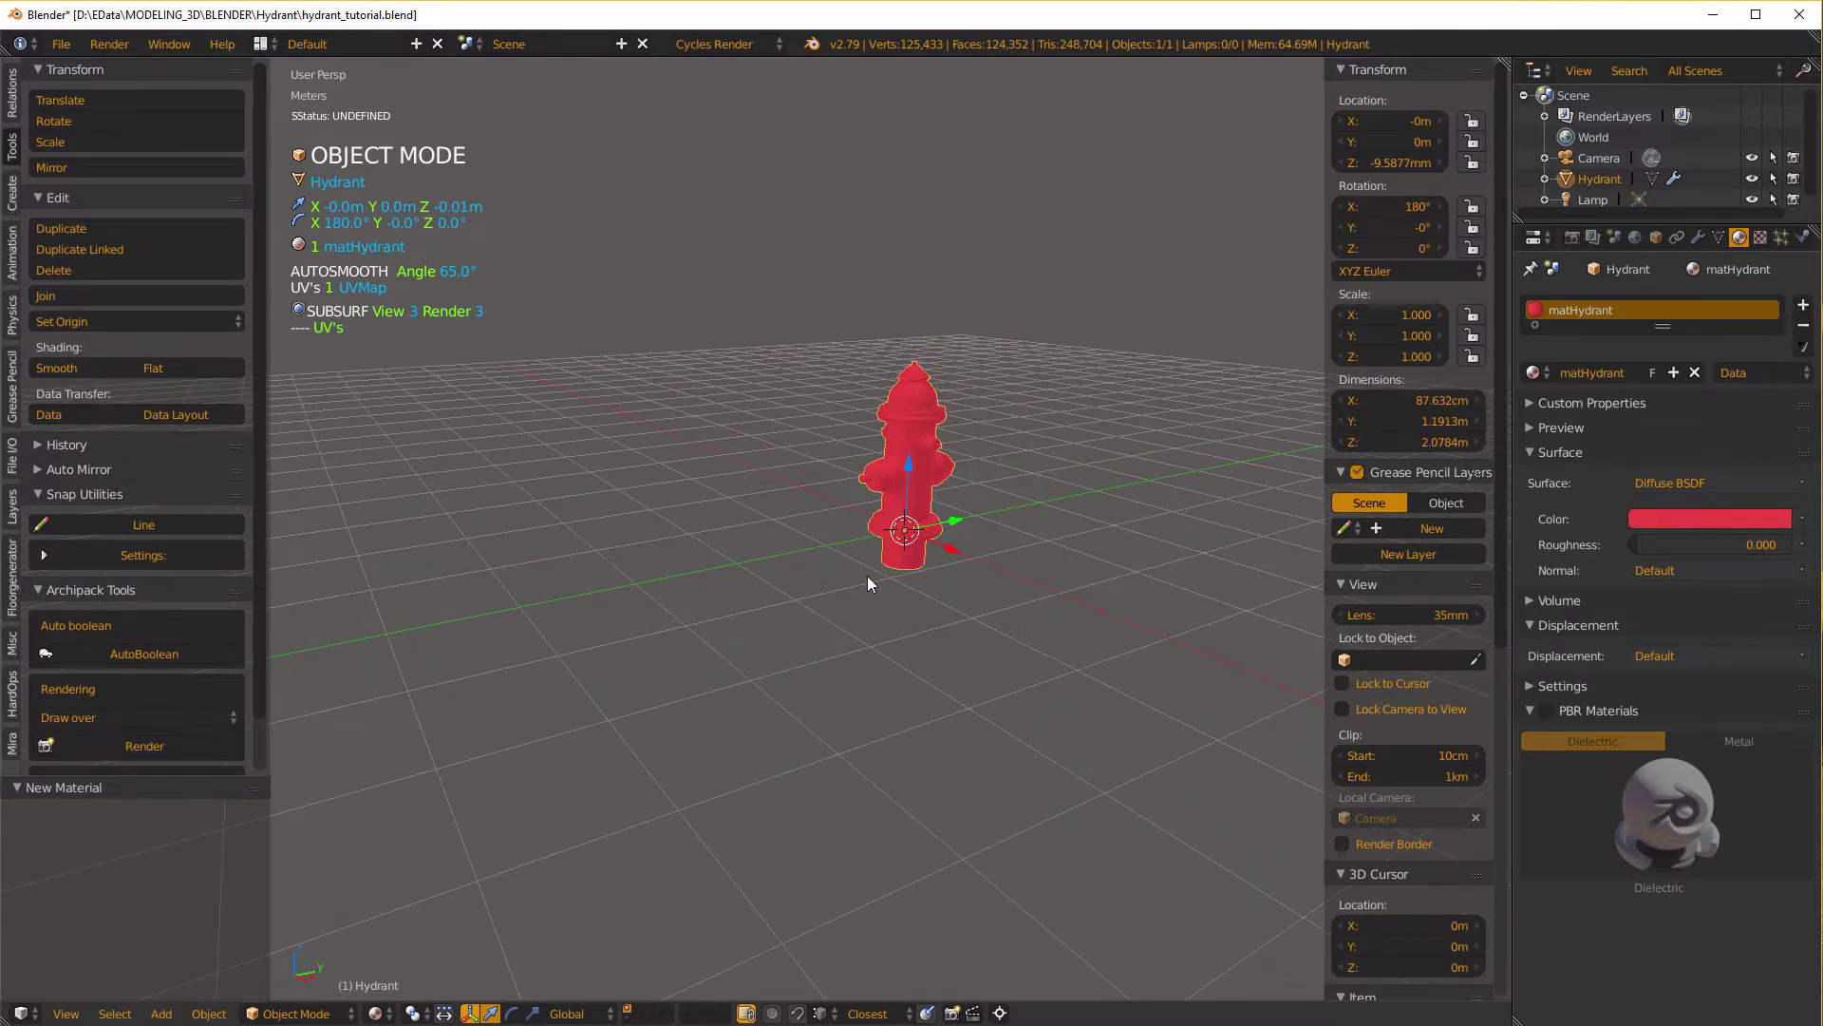
{"action": "key", "text": "Tab"}
Toggle Edit Mode on and off to examine the hydrant's mesh topology.
{"action": "scroll", "scroll_direction": "up", "scroll_amount": 3}
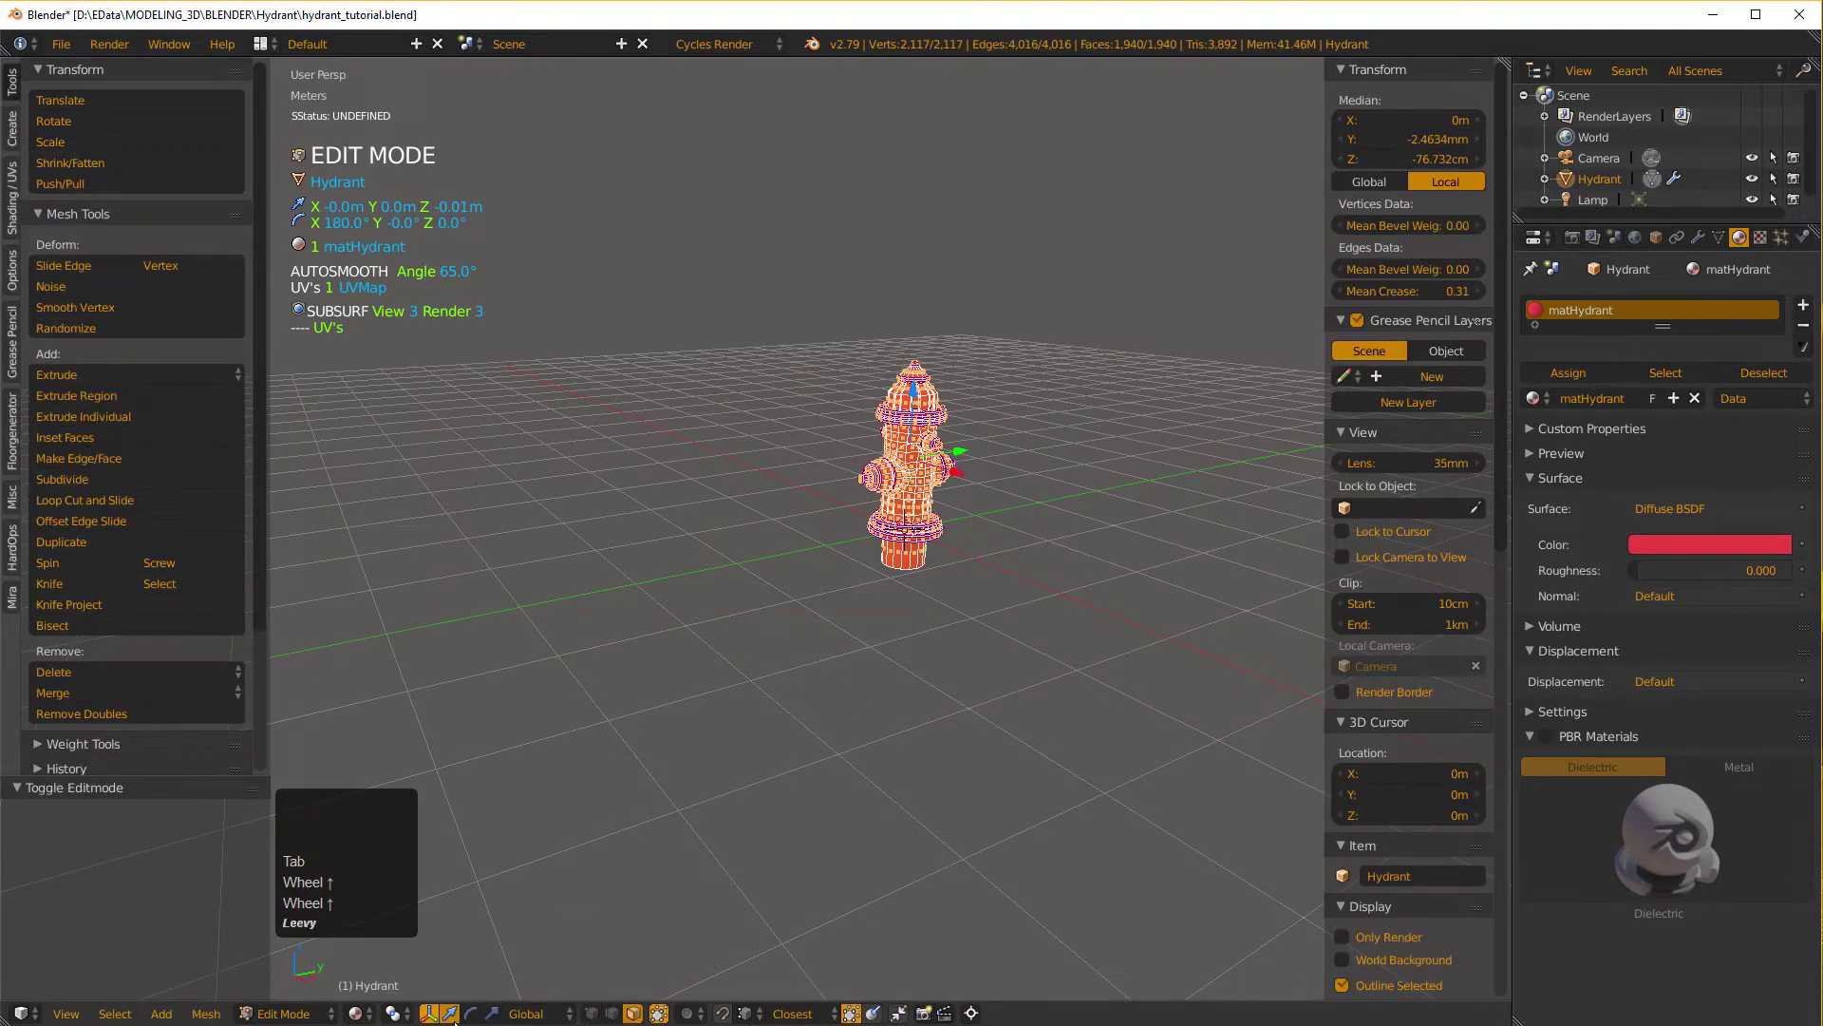
{"action": "key", "text": "Tab"}
{"action": "left_click", "coordinate": [871, 474]}
{"action": "scroll", "scroll_direction": "up", "scroll_amount": 3}
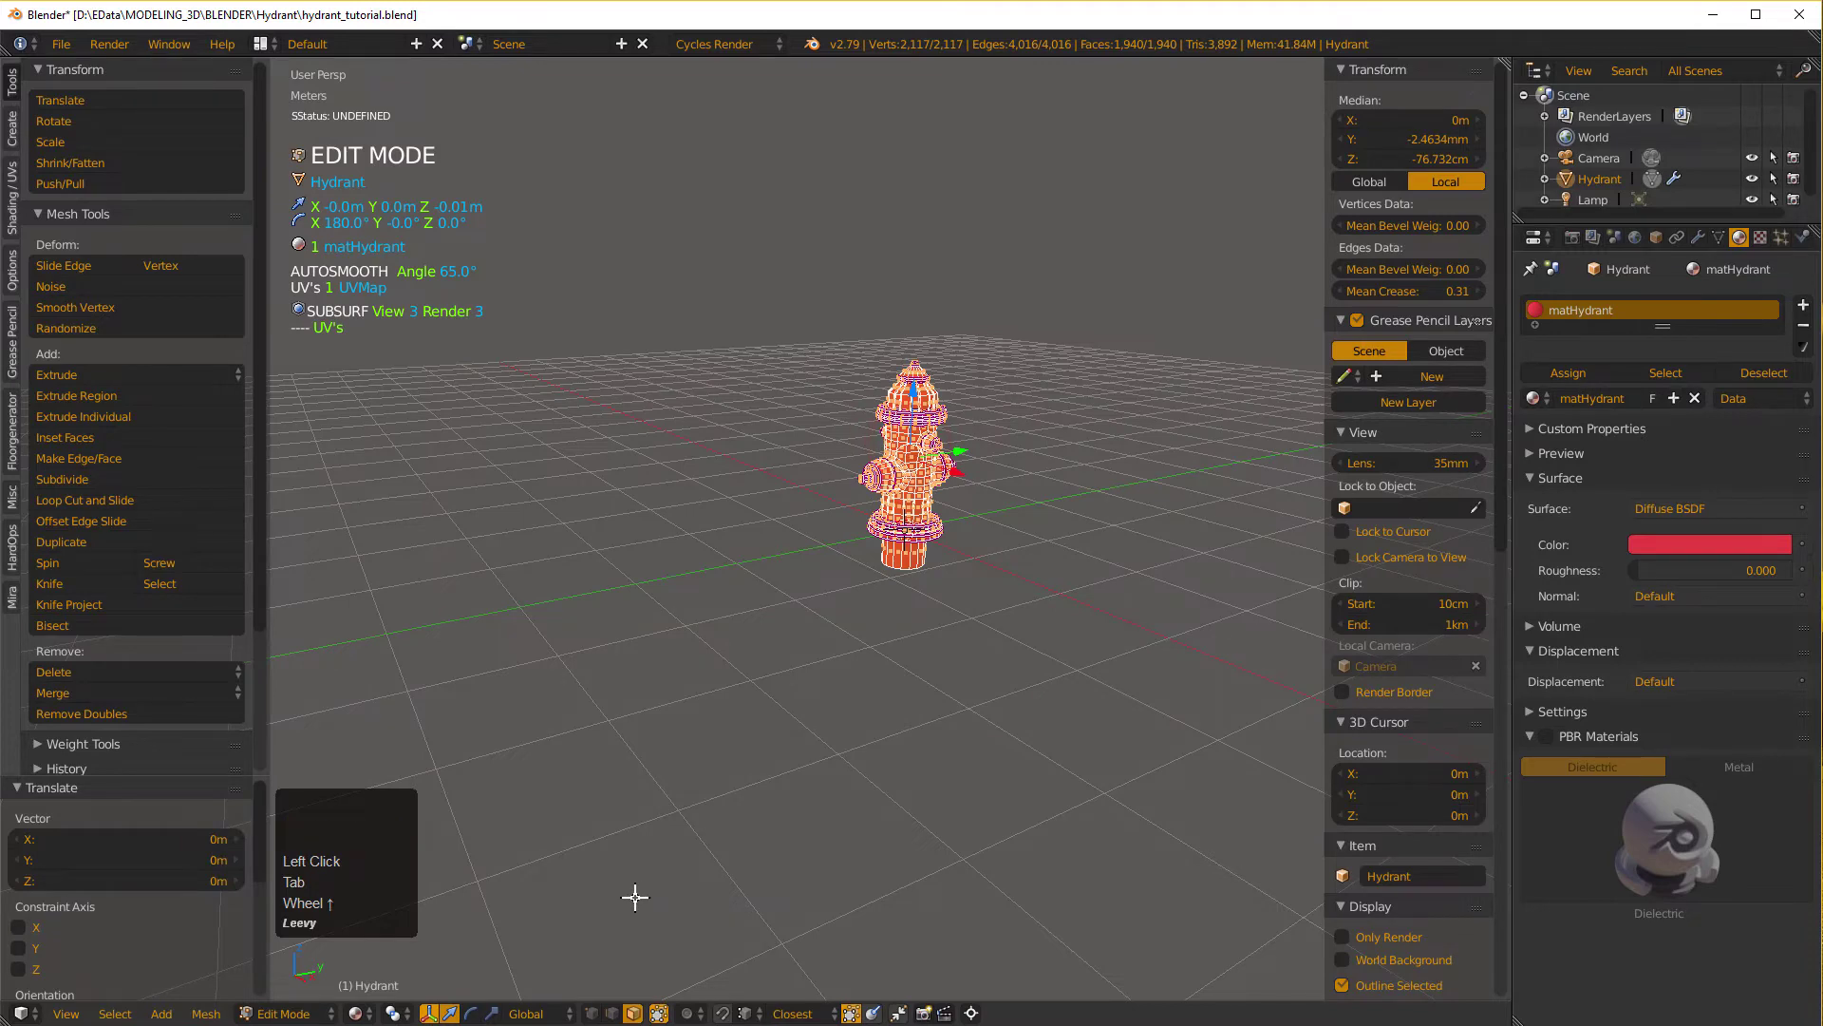
{"action": "key", "text": "Tab"}
{"action": "left_click", "coordinate": [630, 889]}
Zoom around the subdivided mesh and return the hydrant to Object Mode.
{"action": "scroll", "scroll_direction": "up", "scroll_amount": 3}
{"action": "scroll", "scroll_direction": "down", "scroll_amount": 3}
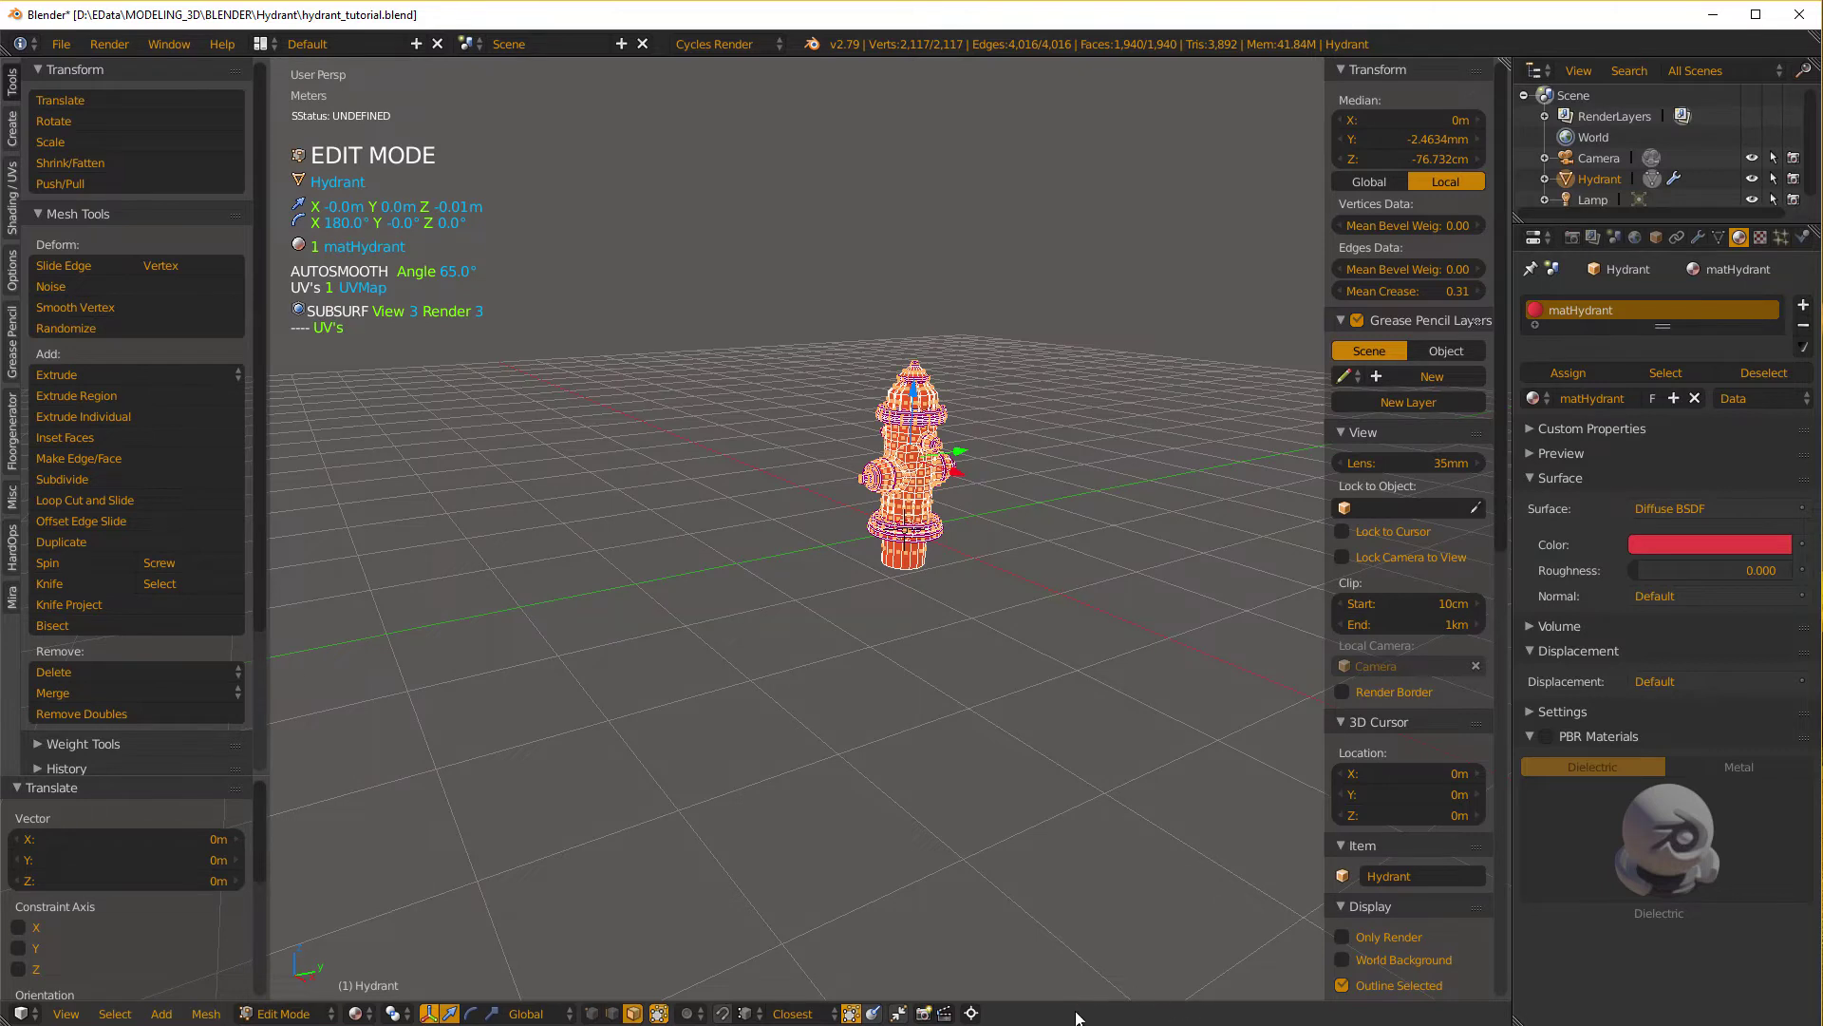
{"action": "scroll", "scroll_direction": "down", "scroll_amount": 3}
{"action": "scroll", "scroll_direction": "up", "scroll_amount": 3}
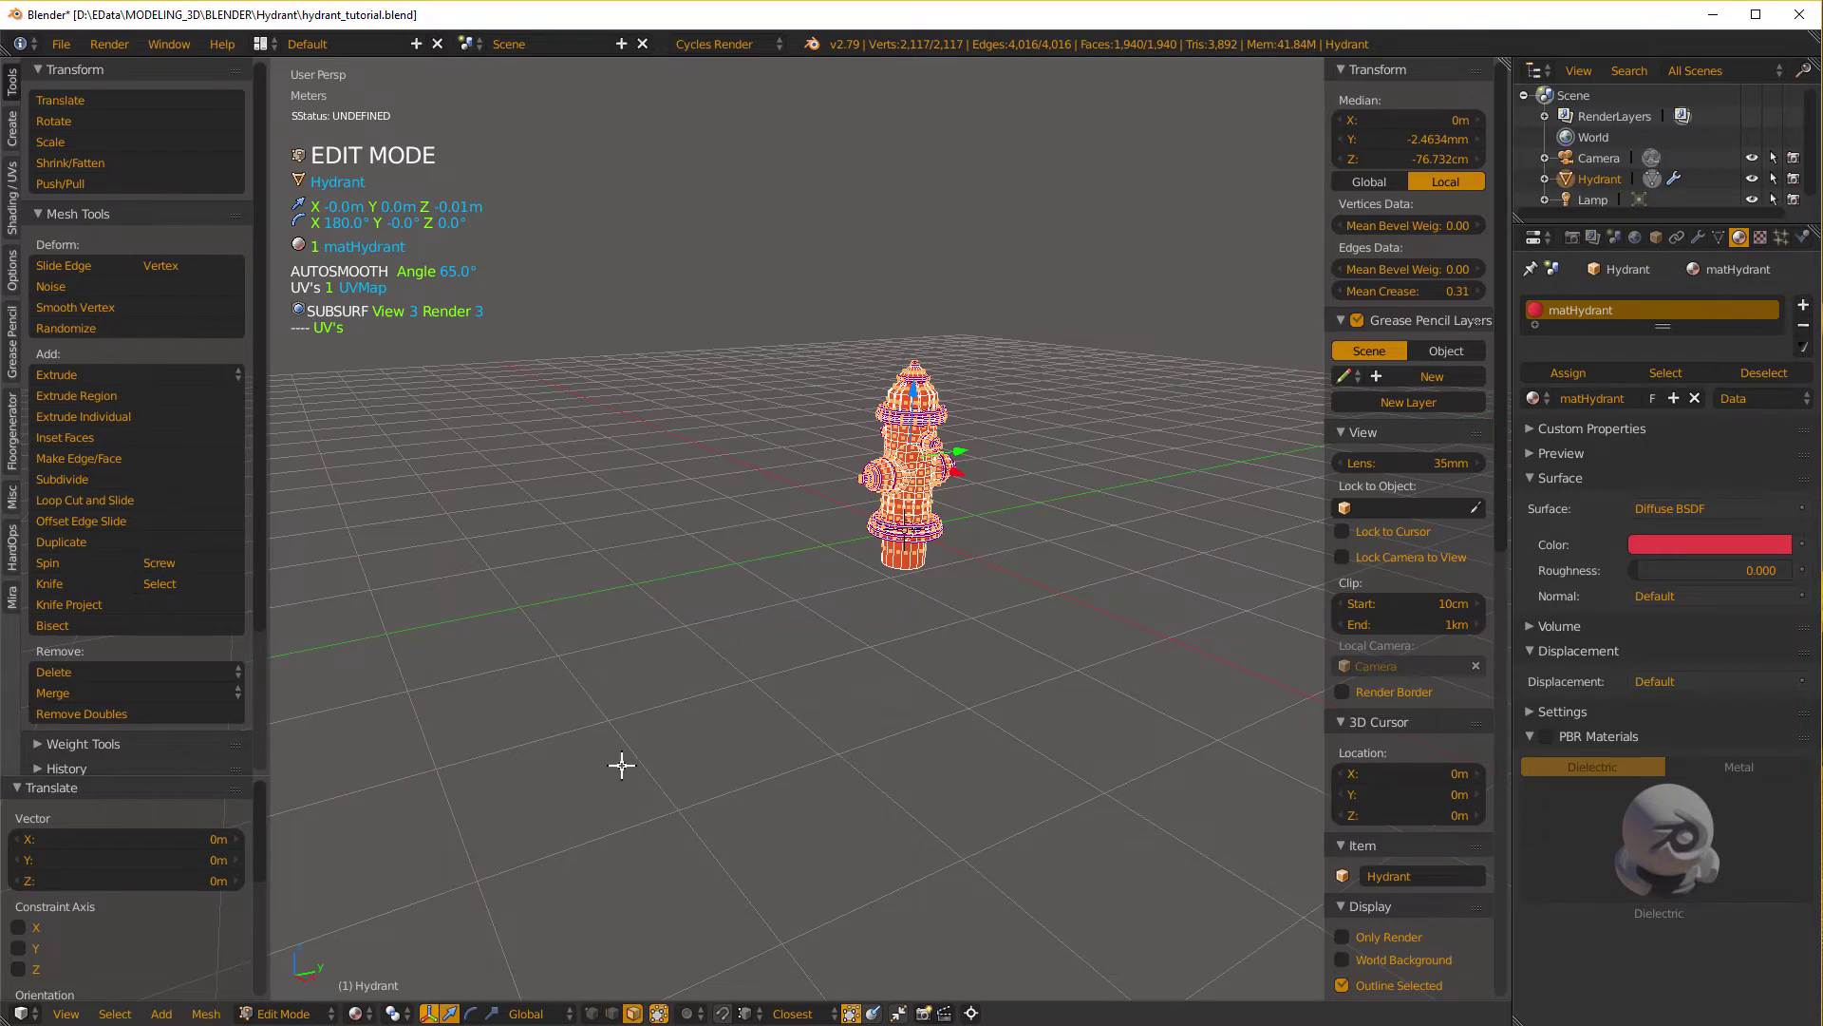
{"action": "scroll", "scroll_direction": "up", "scroll_amount": 3}
{"action": "scroll", "scroll_direction": "down", "scroll_amount": 3}
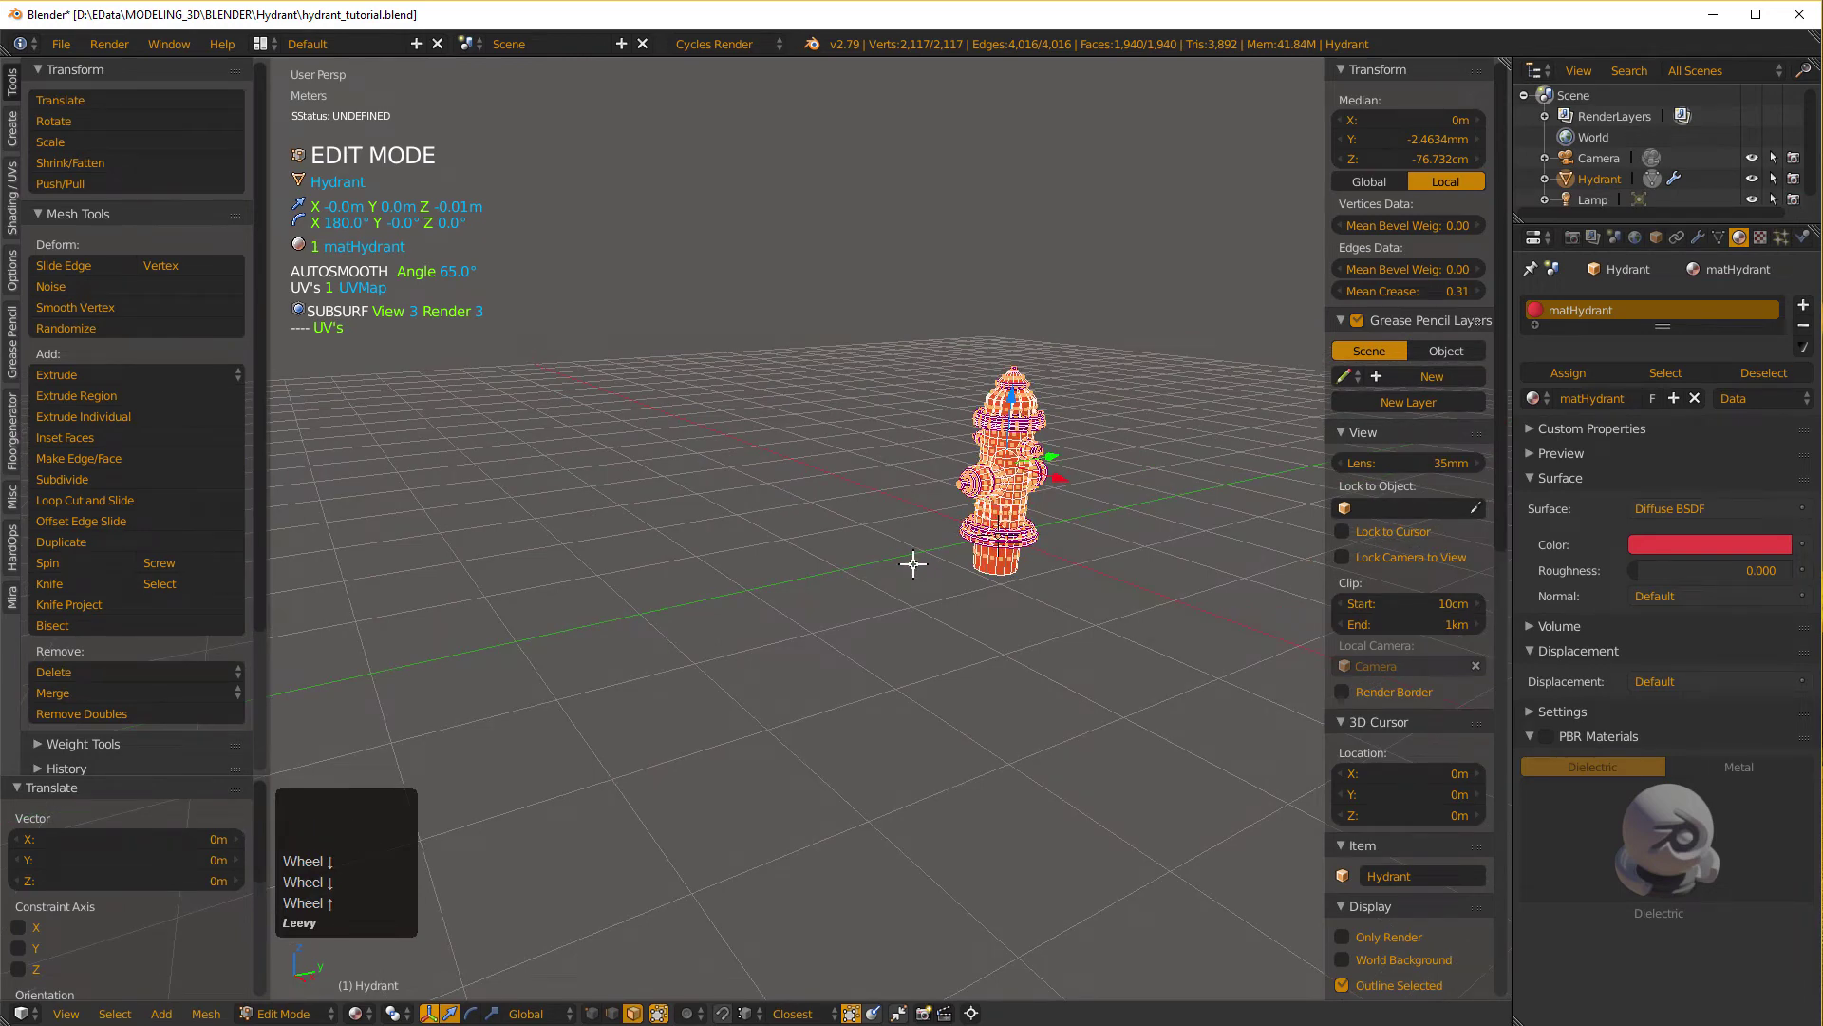
{"action": "key", "text": "Tab"}
{"action": "scroll", "scroll_direction": "down", "scroll_amount": 3}
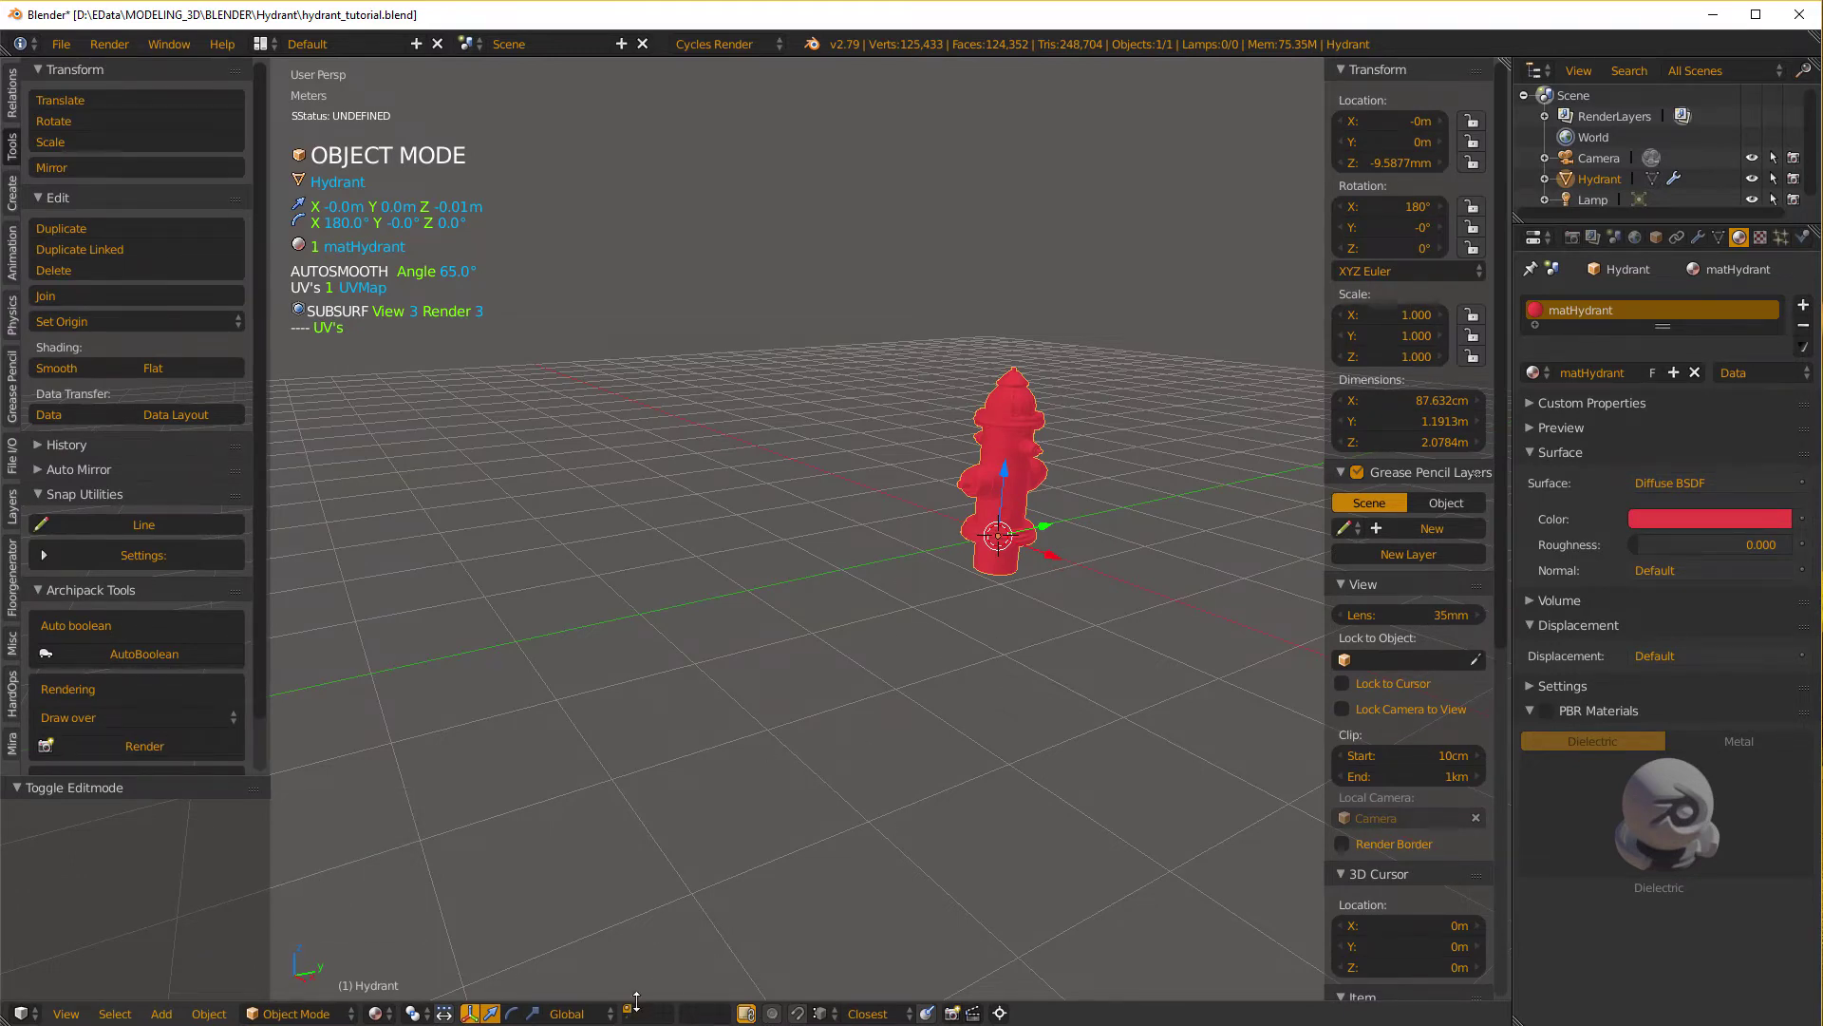
Deselect the hydrant and switch to a scene layer showing only the camera and lamp.
{"action": "key", "text": "Tab"}
{"action": "left_click", "coordinate": [683, 887]}
{"action": "scroll", "scroll_direction": "down", "scroll_amount": 3}
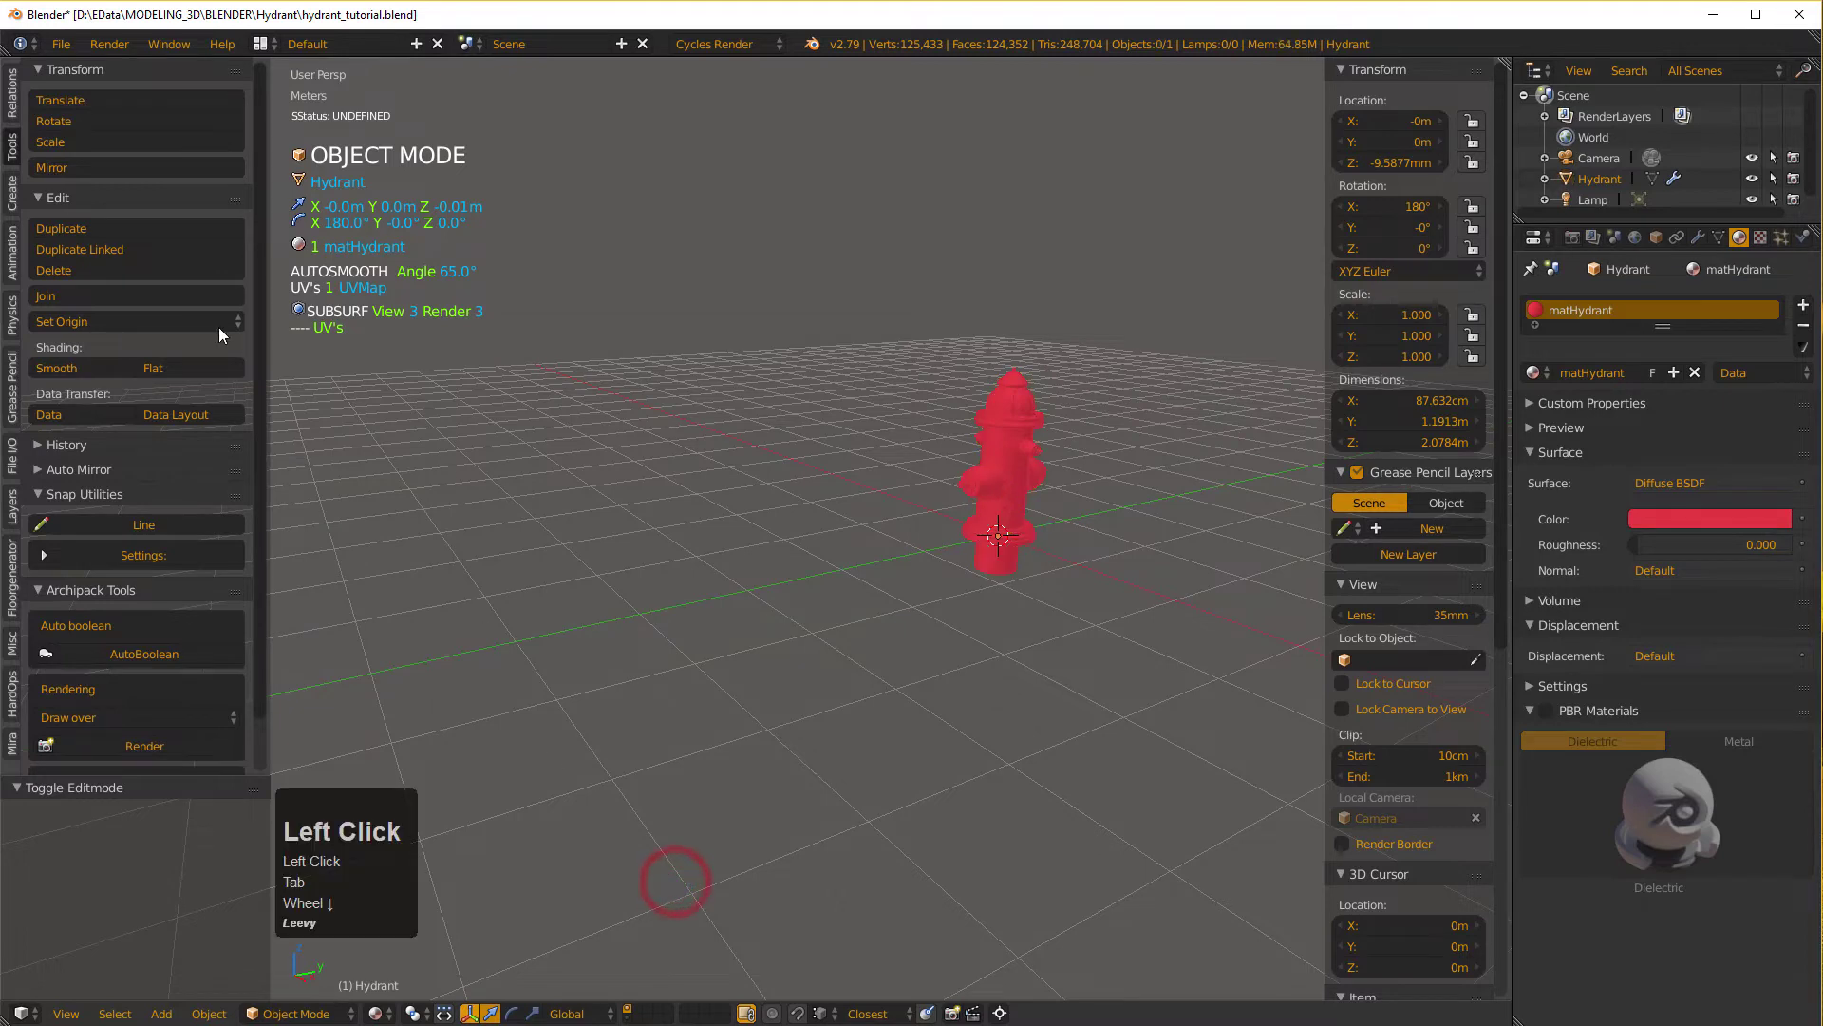
{"action": "left_click", "coordinate": [641, 629]}
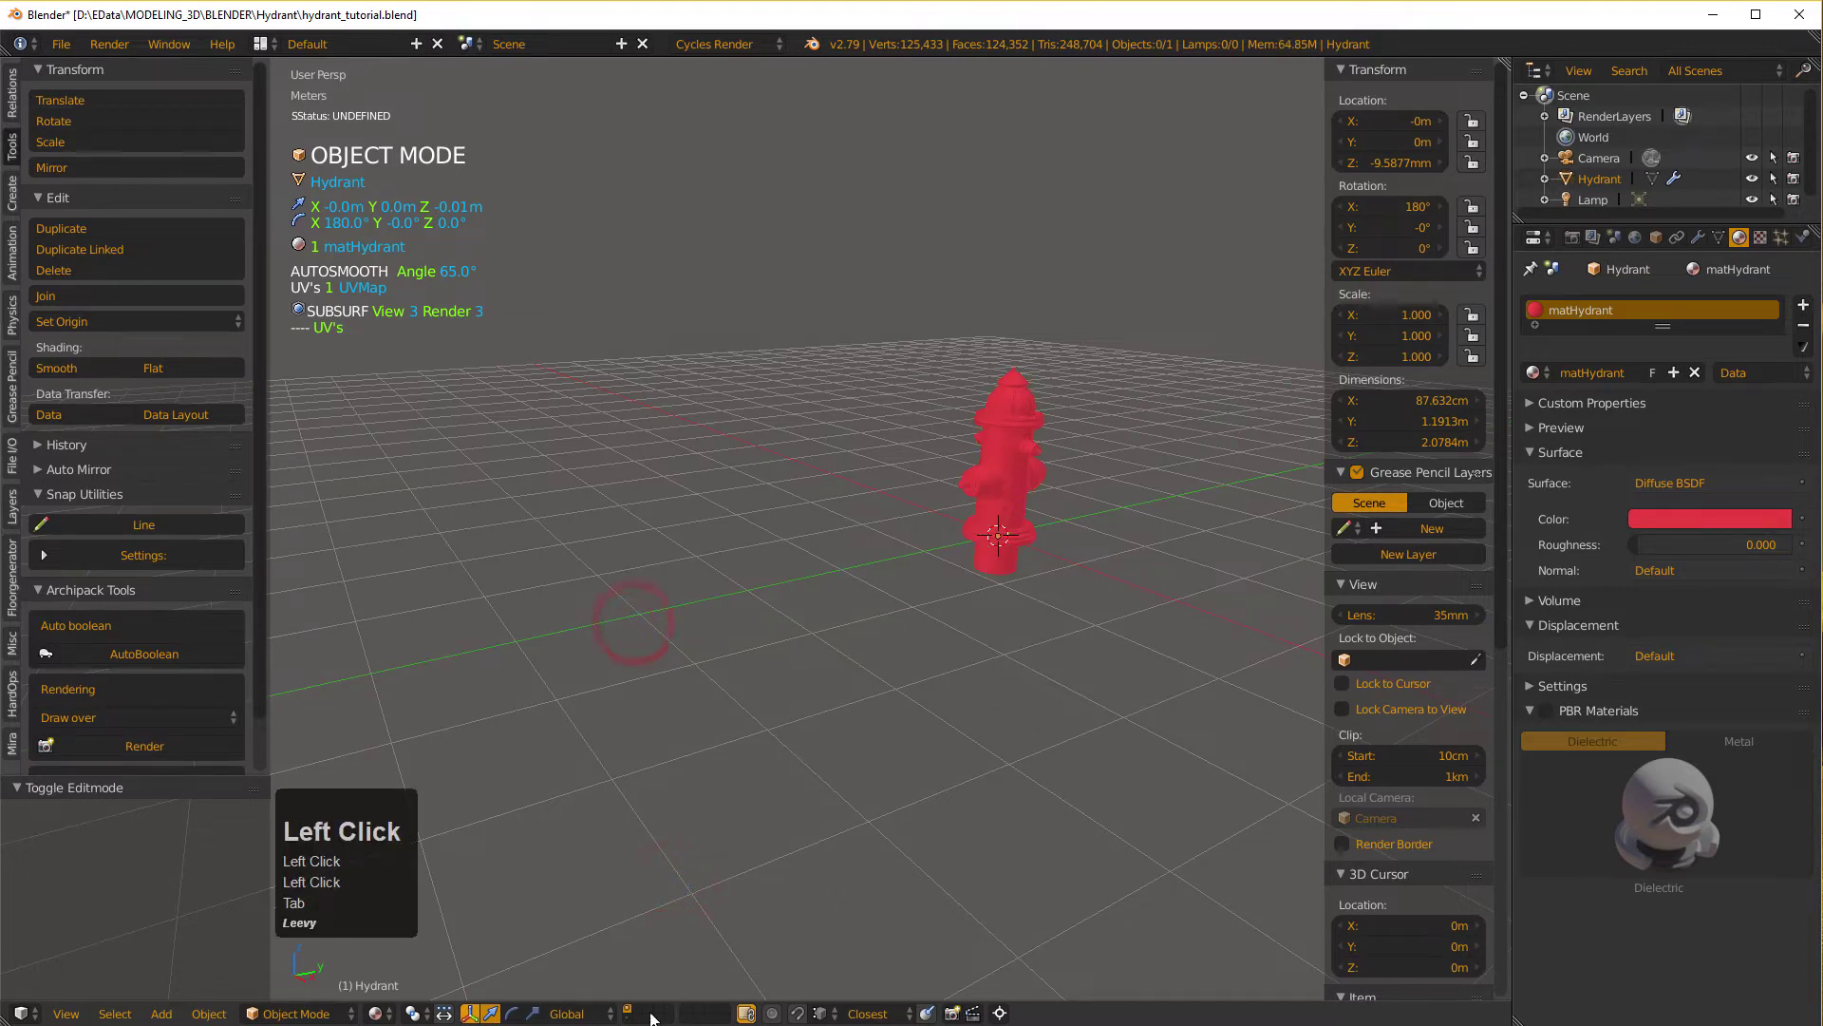
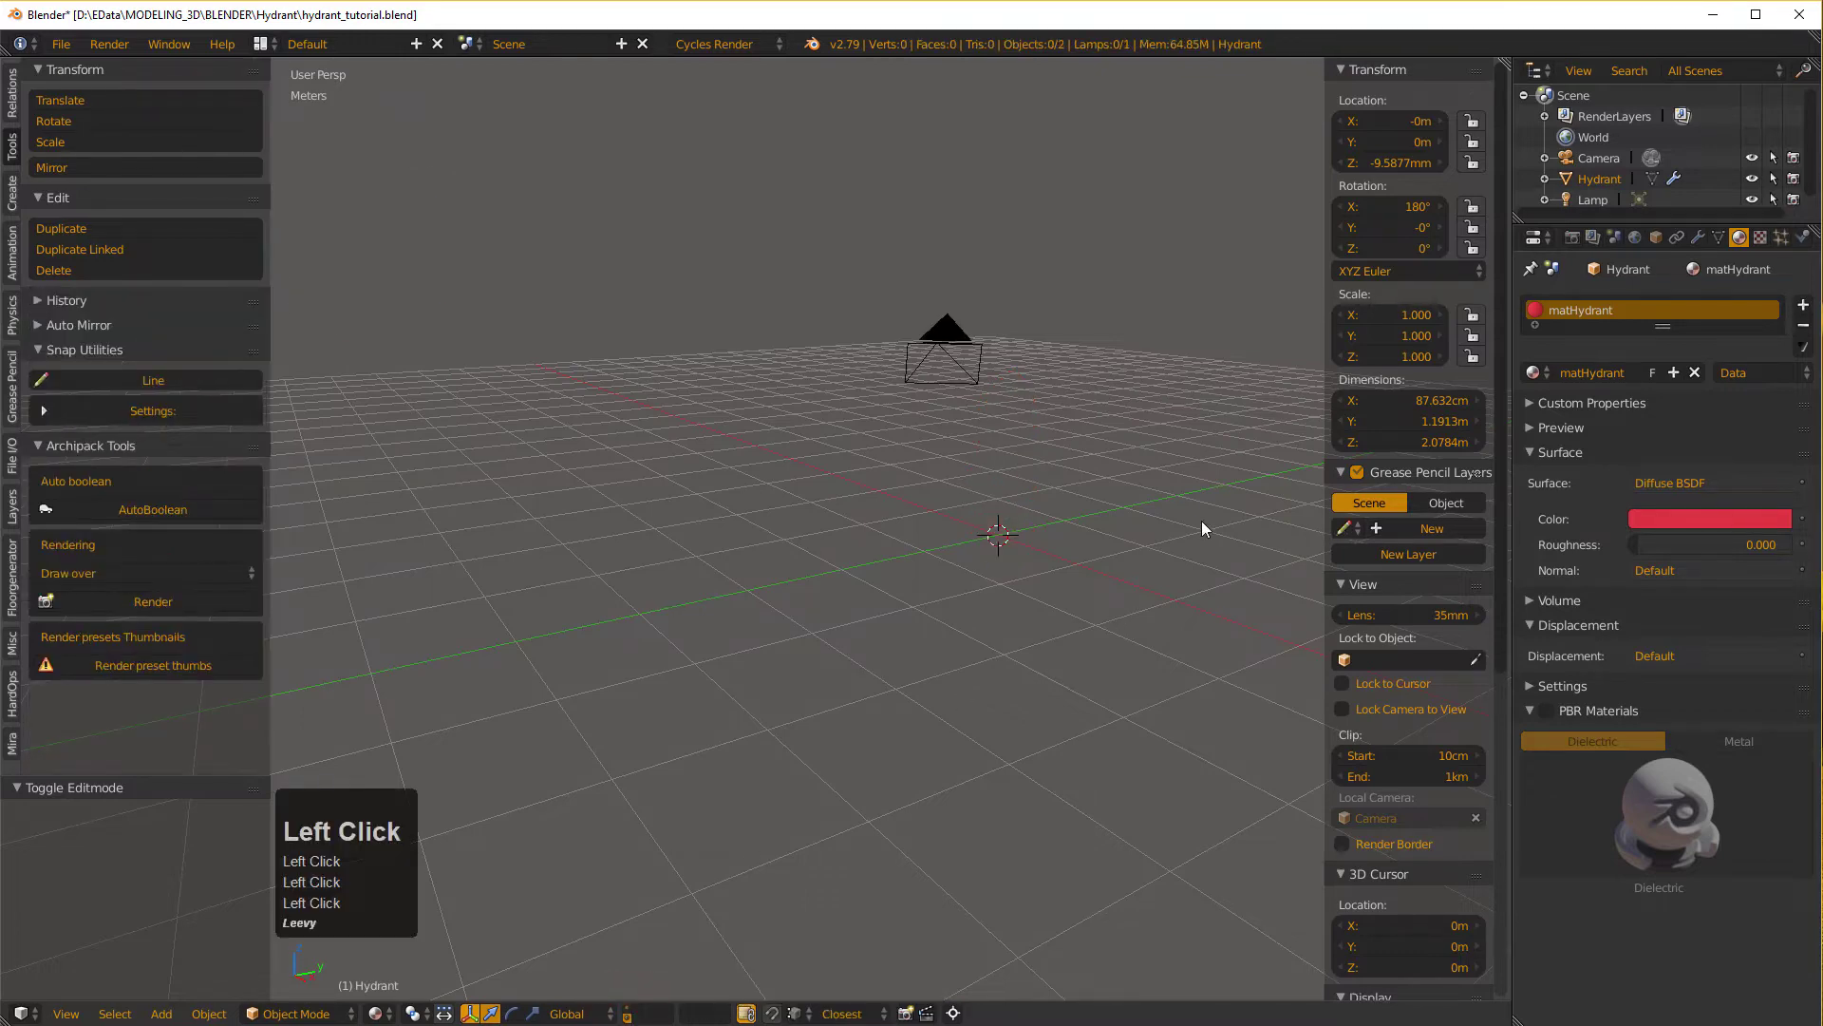
{"action": "scroll", "scroll_direction": "down", "scroll_amount": 3}
{"action": "middle_click", "coordinate": [1062, 498]}
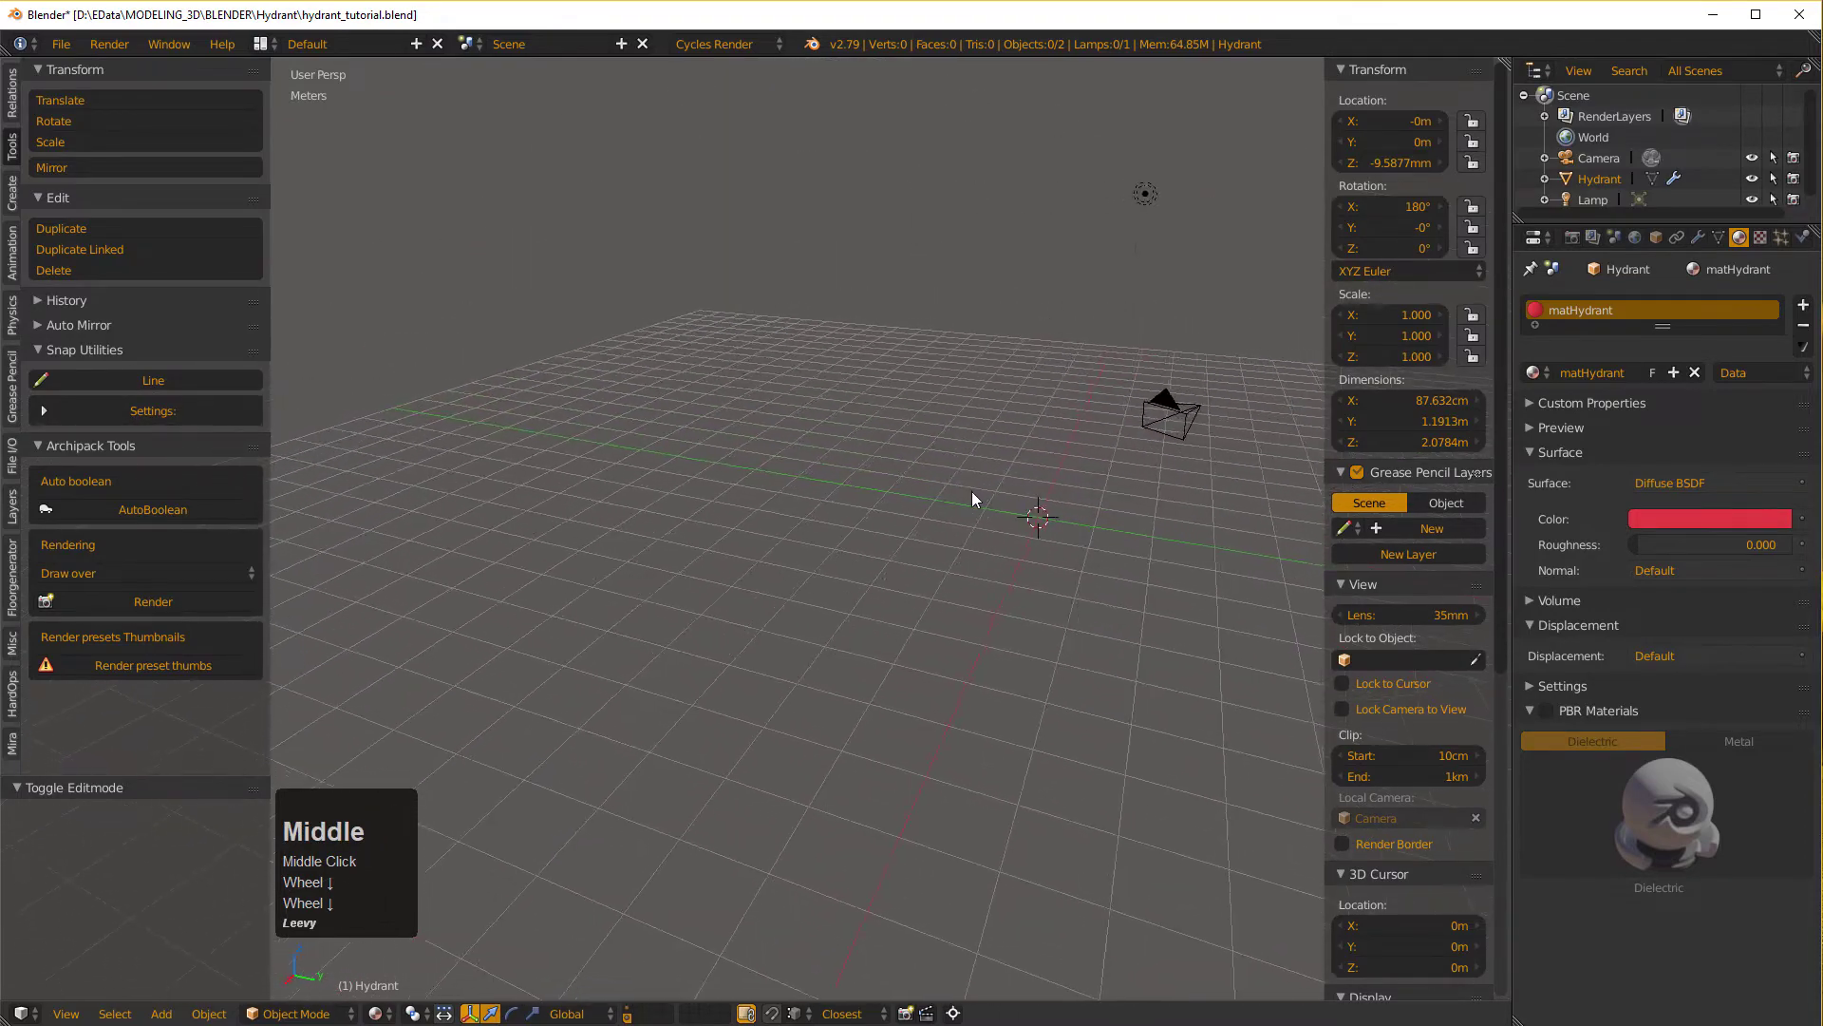
{"action": "left_click", "coordinate": [1150, 199]}
{"action": "middle_click", "coordinate": [1150, 199]}
{"action": "scroll", "scroll_direction": "down", "scroll_amount": 3}
Select the lamp and move it onto the hydrant's layer with M.
{"action": "left_click", "coordinate": [1172, 410]}
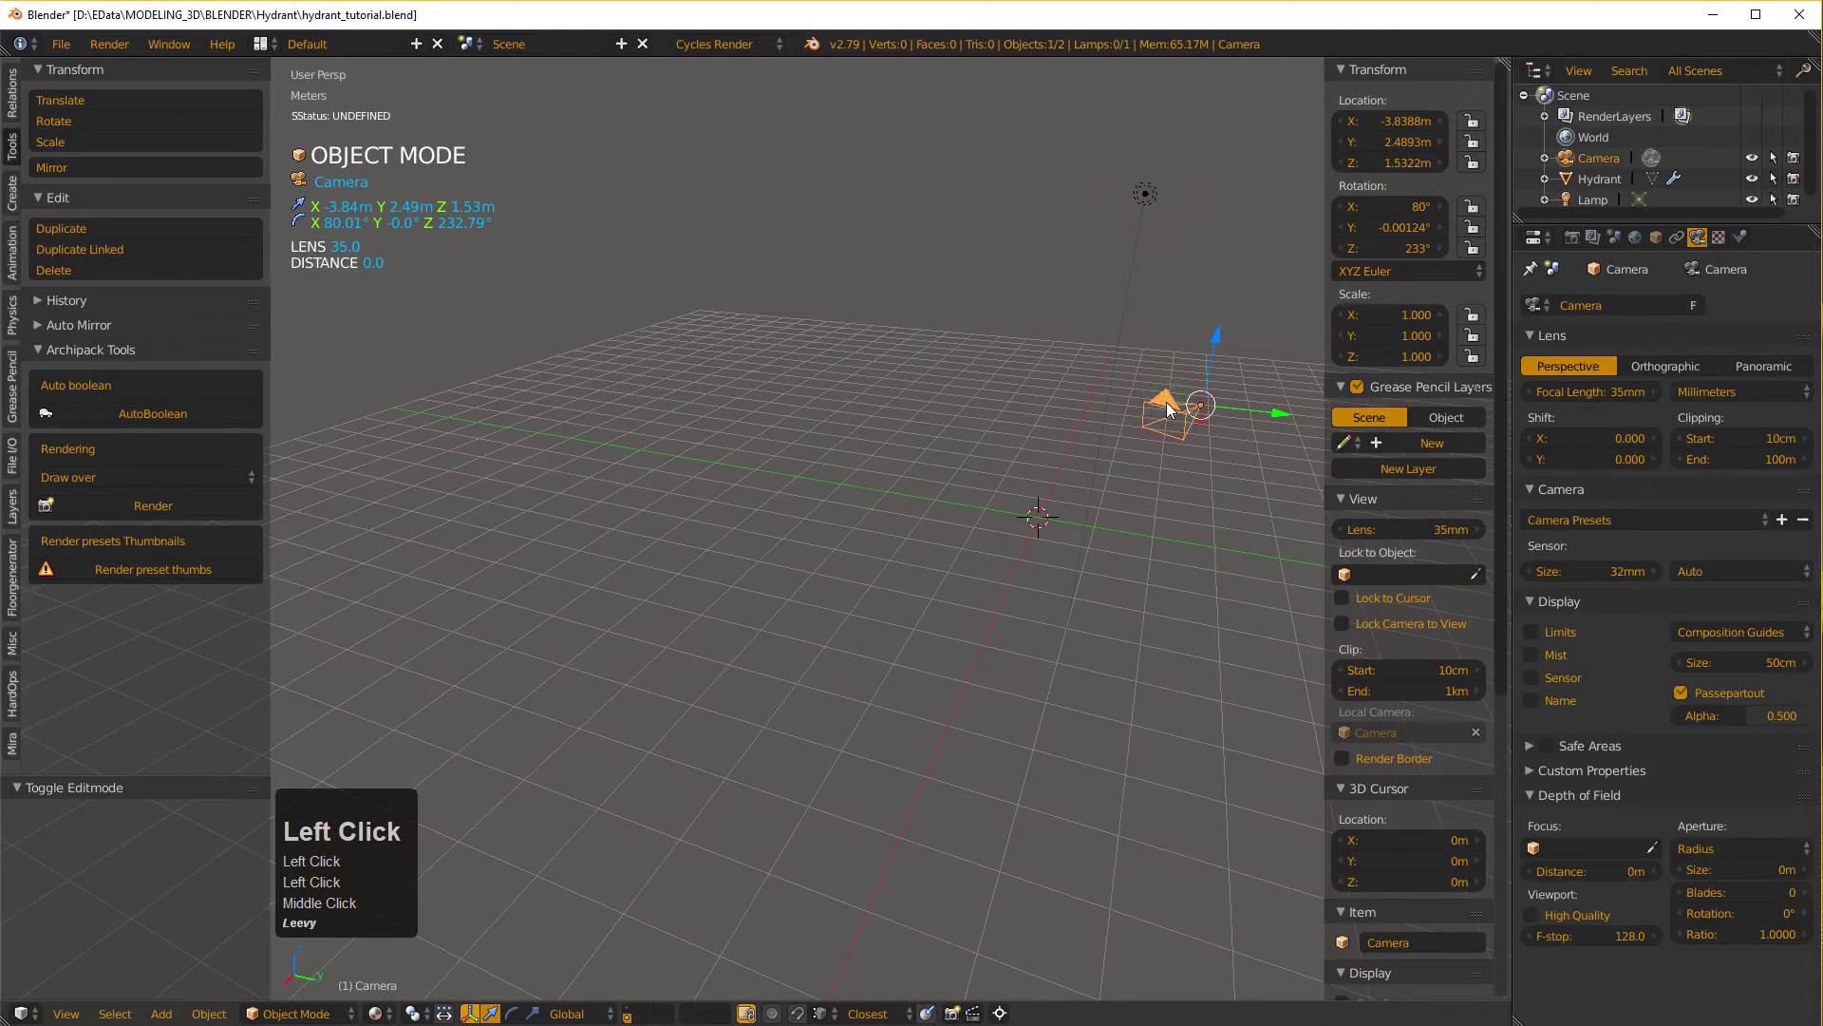
{"action": "left_click", "coordinate": [1115, 304]}
{"action": "middle_click", "coordinate": [1115, 304]}
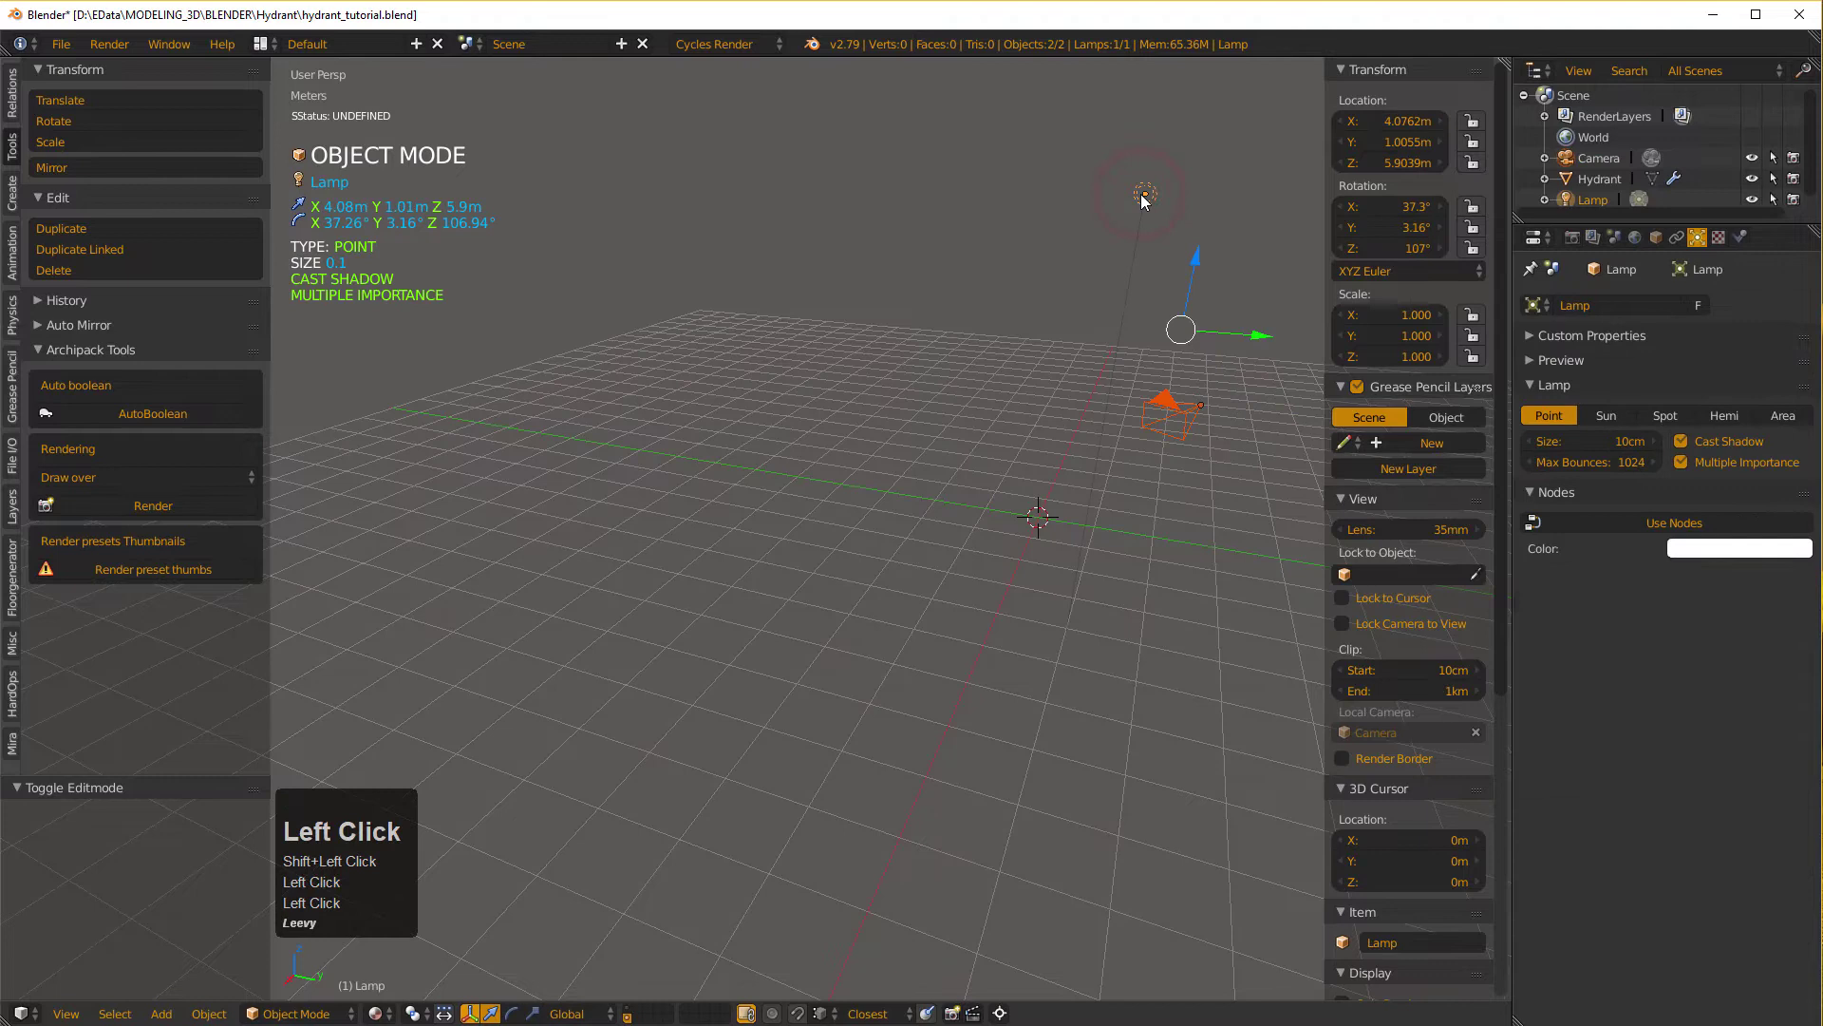
{"action": "key", "text": "m"}
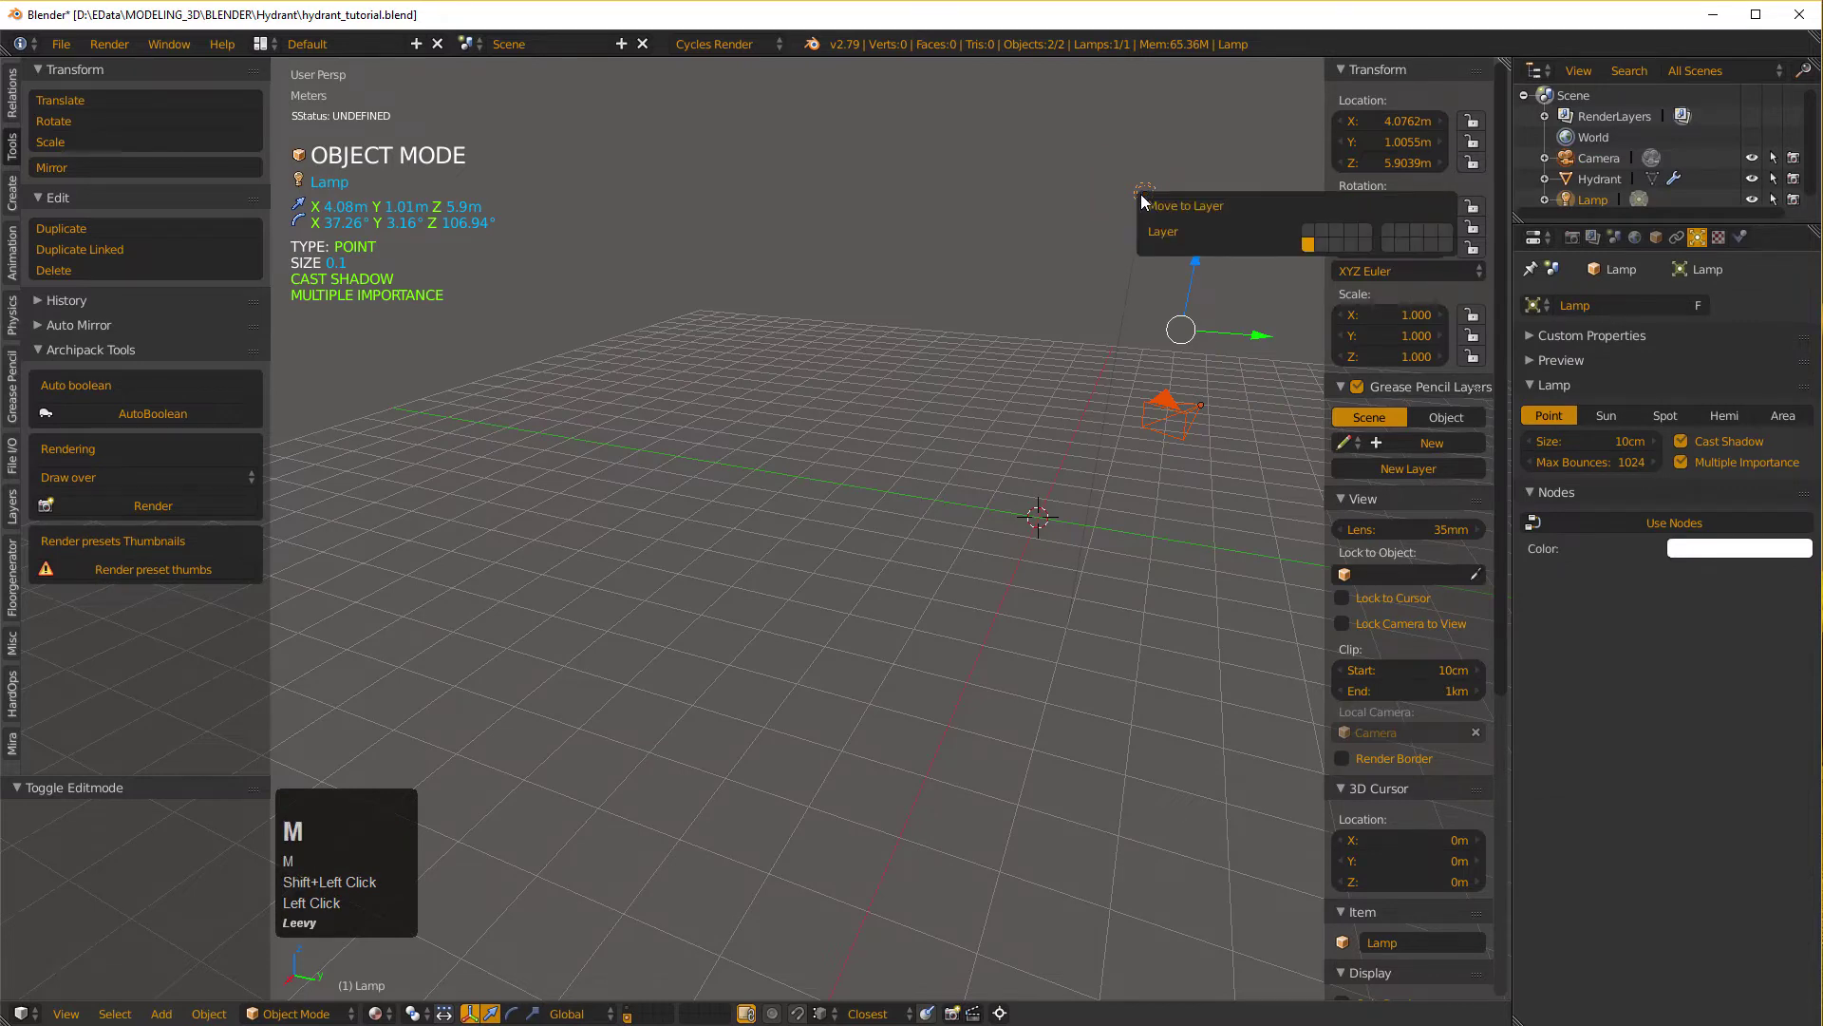
{"action": "key", "text": "m"}
{"action": "left_click", "coordinate": [1311, 234]}
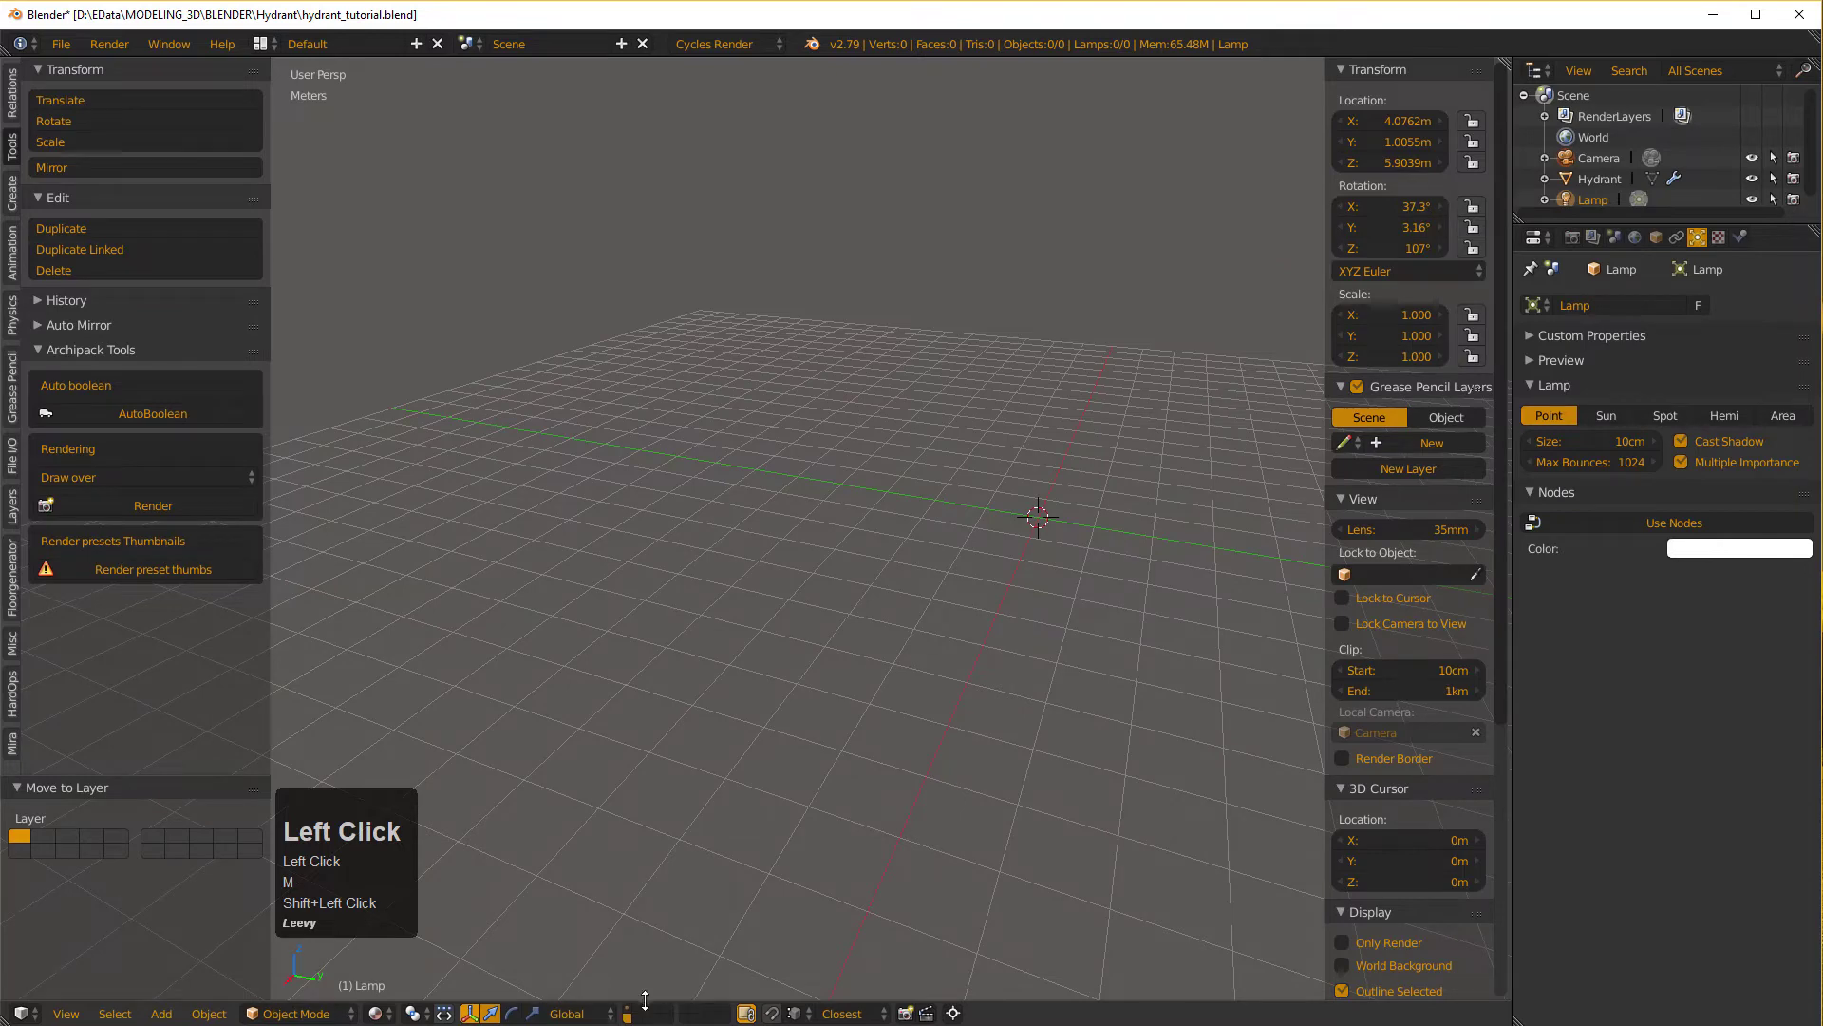
Show both layers so the hydrant, camera and lamp appear together.
{"action": "key", "text": "m"}
{"action": "left_click", "coordinate": [635, 1015]}
{"action": "left_click", "coordinate": [1061, 627]}
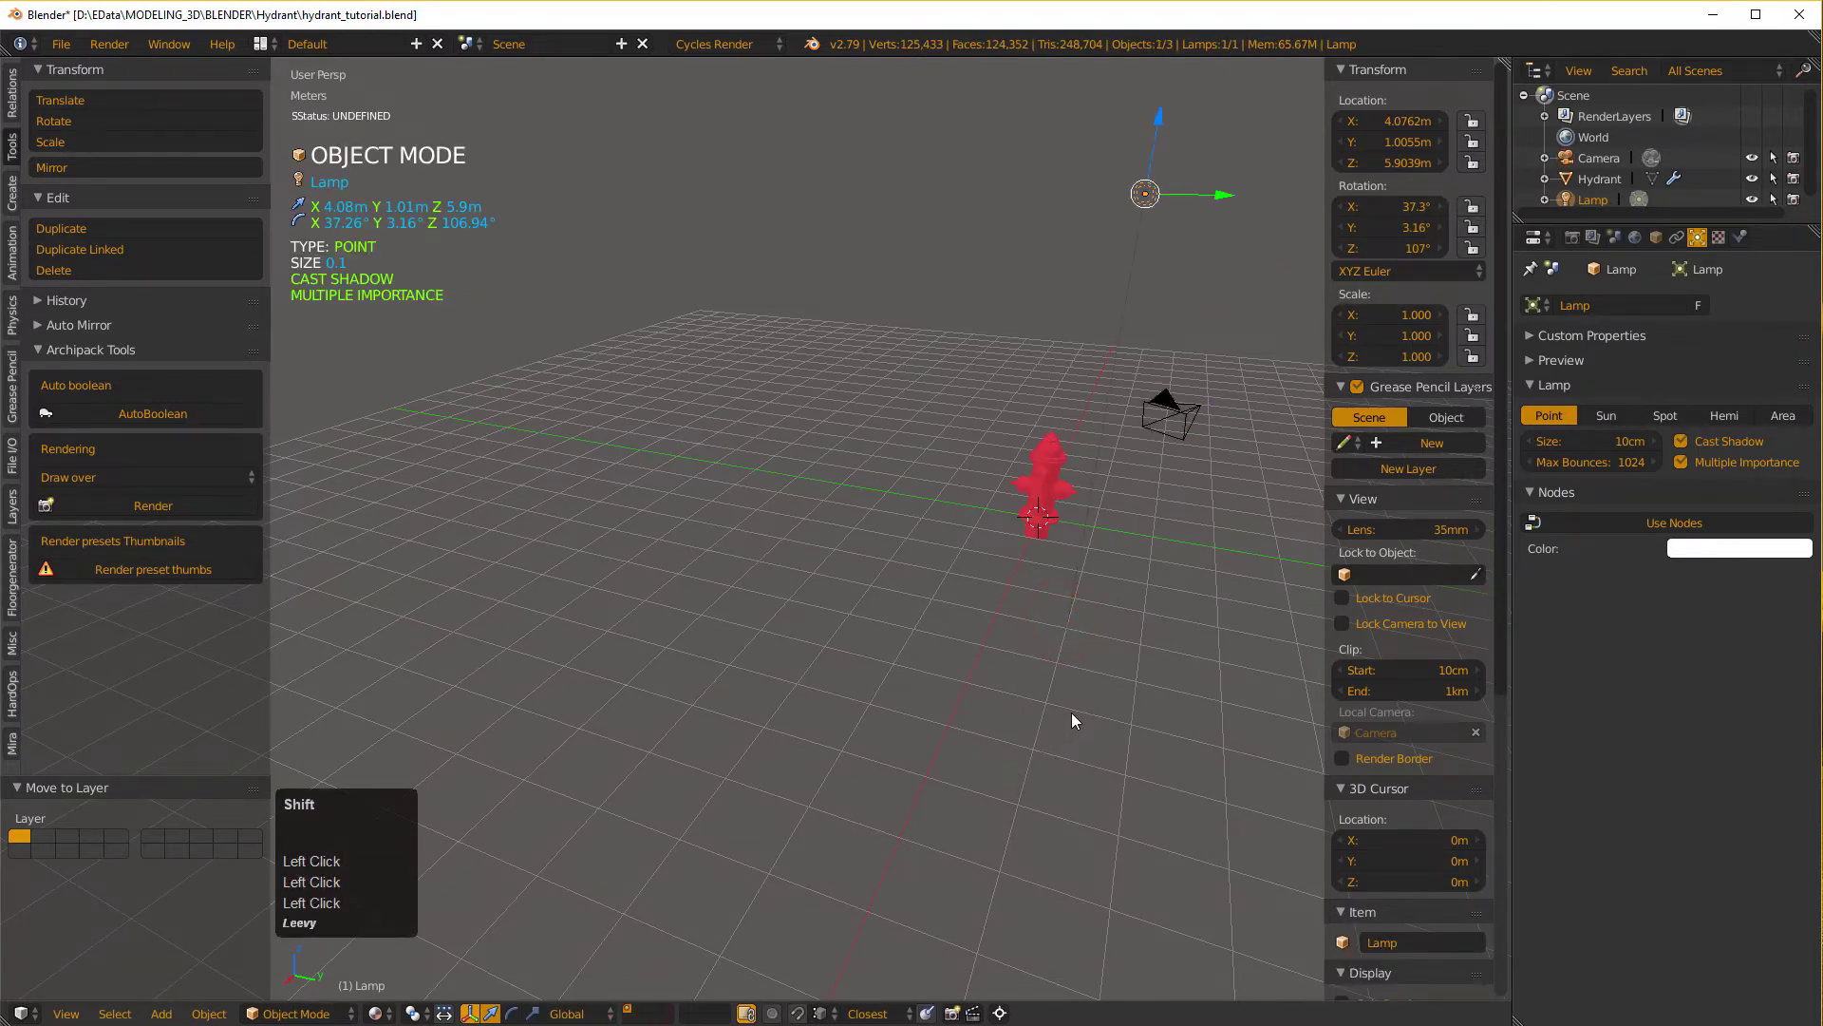
{"action": "middle_click", "coordinate": [1081, 718]}
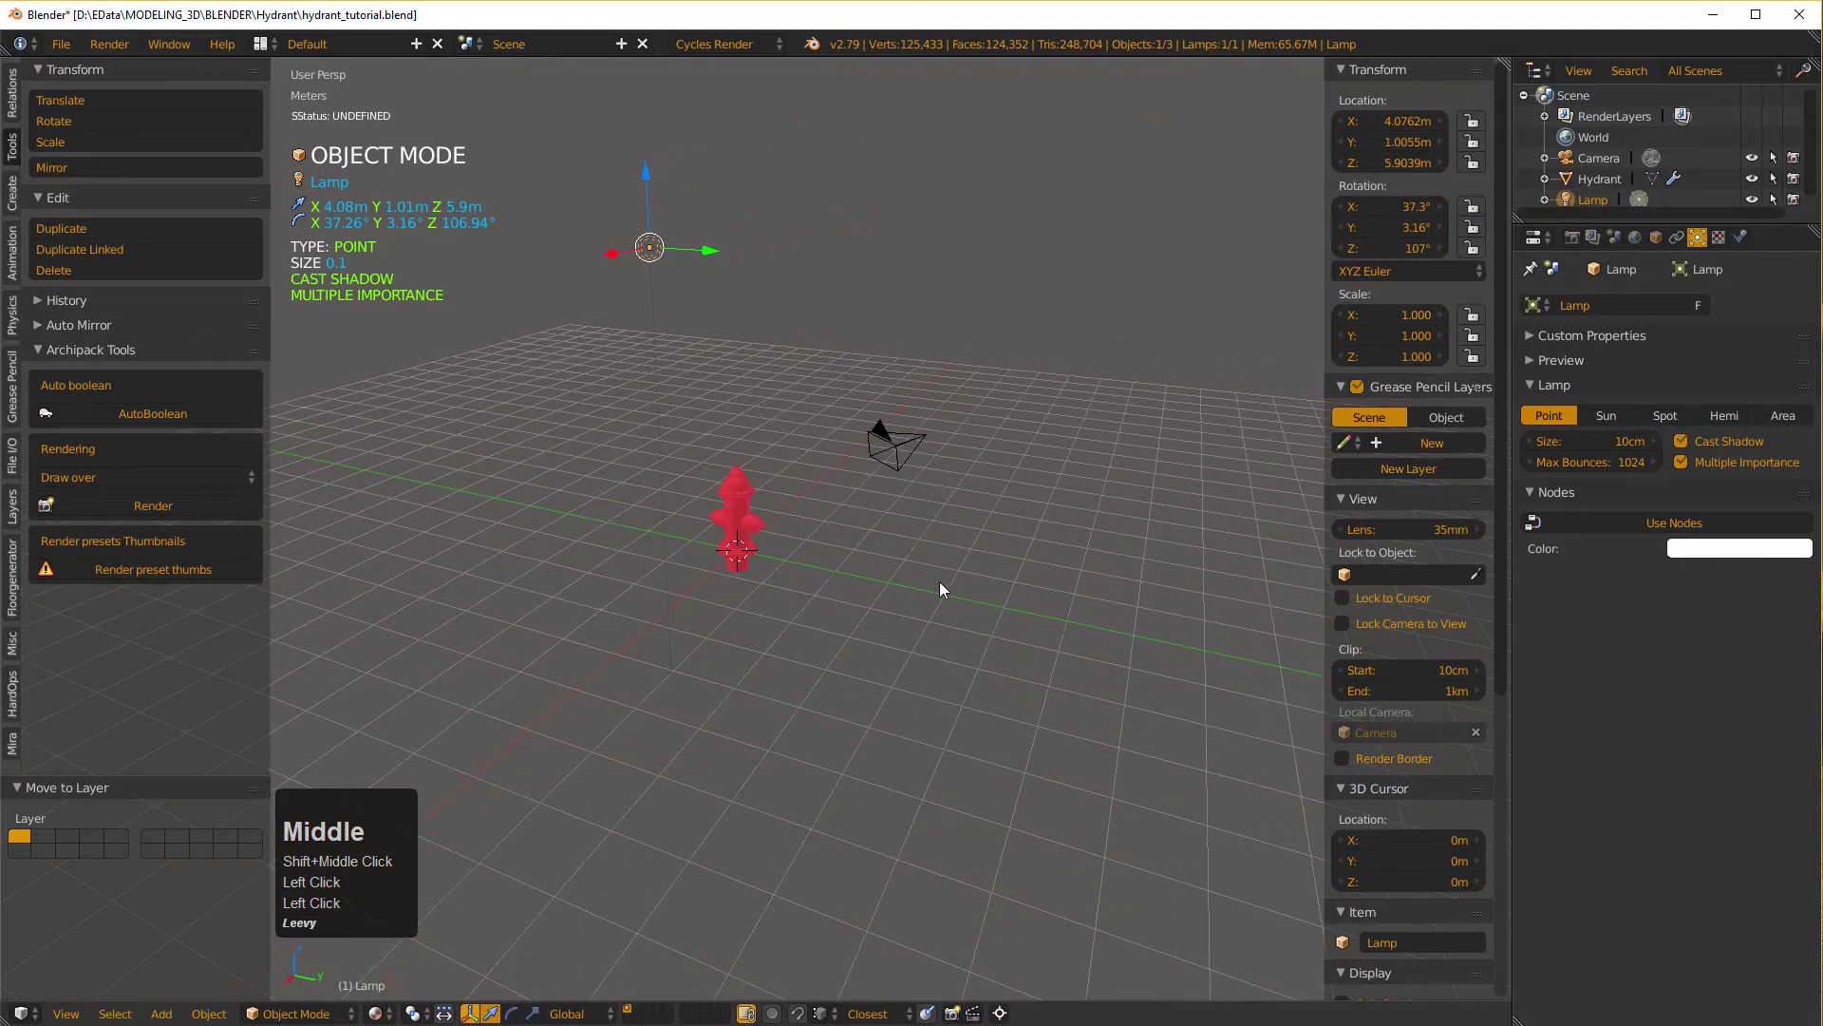
{"action": "middle_click", "coordinate": [940, 587]}
{"action": "left_click", "coordinate": [941, 599]}
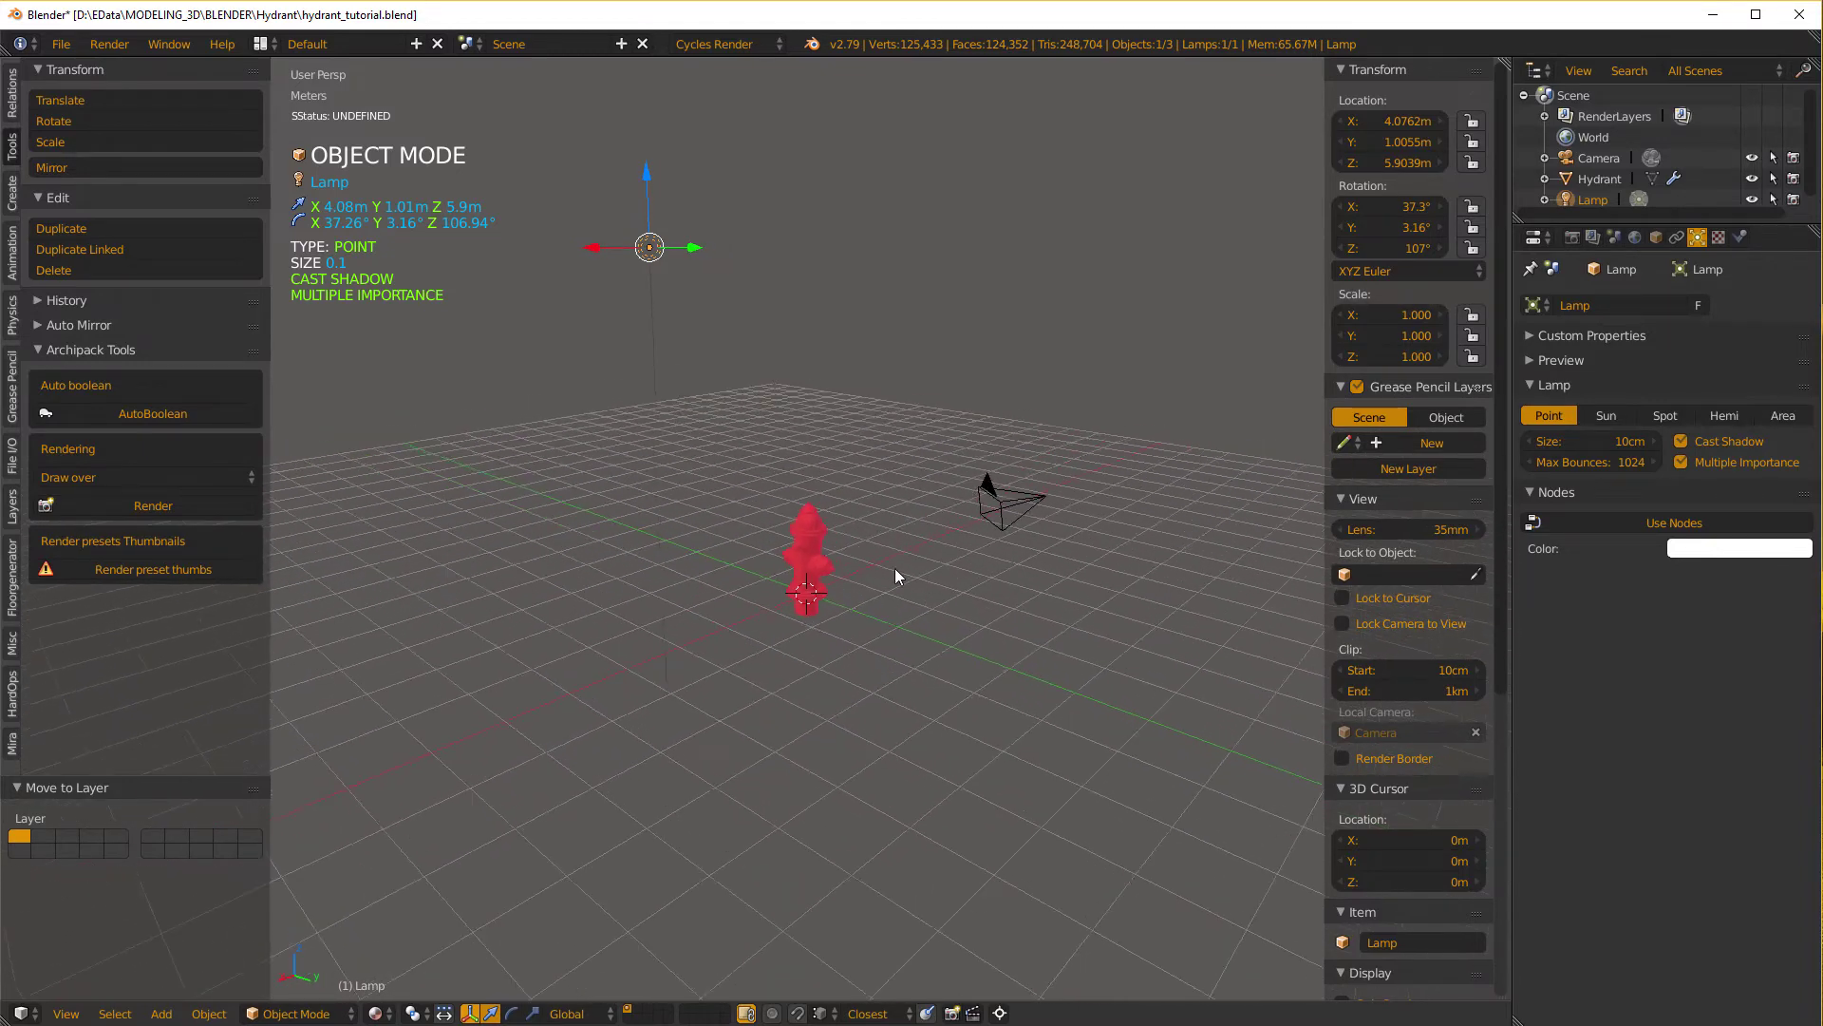
{"action": "left_click", "coordinate": [775, 281]}
{"action": "middle_click", "coordinate": [775, 281]}
{"action": "left_click", "coordinate": [1025, 510]}
{"action": "left_click", "coordinate": [996, 673]}
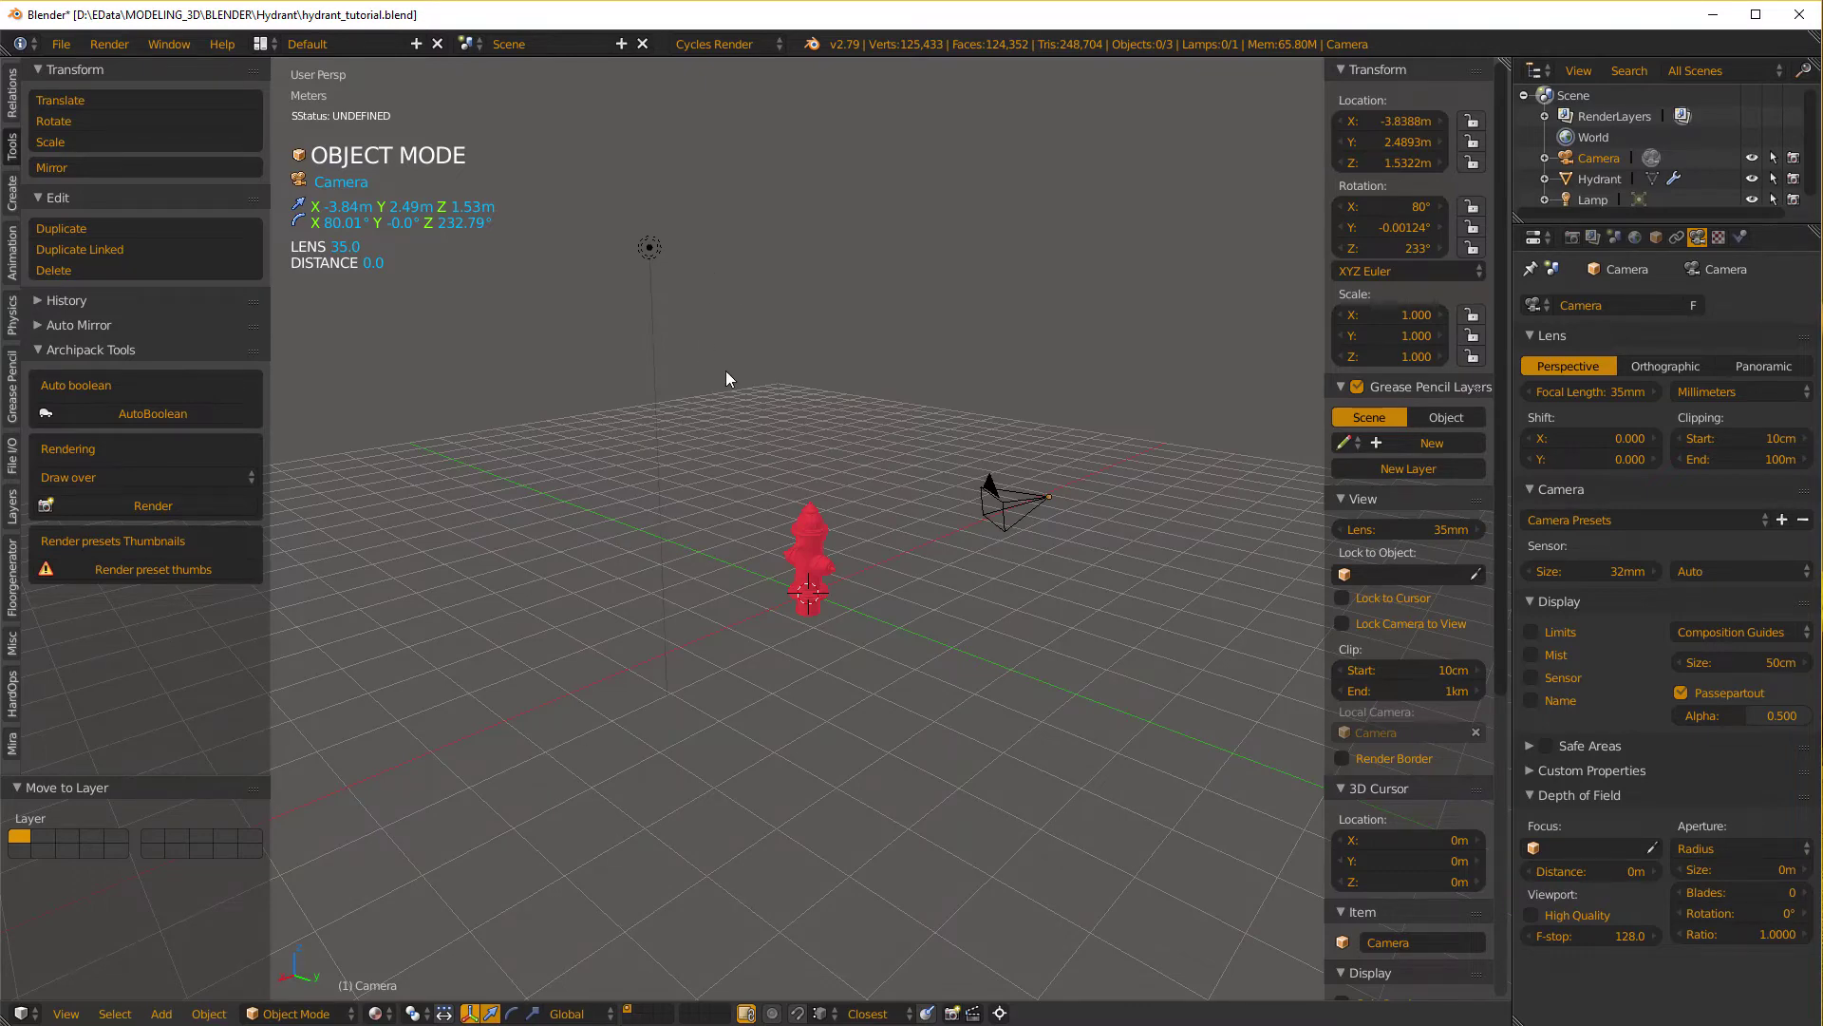
Select the camera and then the lamp to inspect their settings.
{"action": "left_click", "coordinate": [726, 377]}
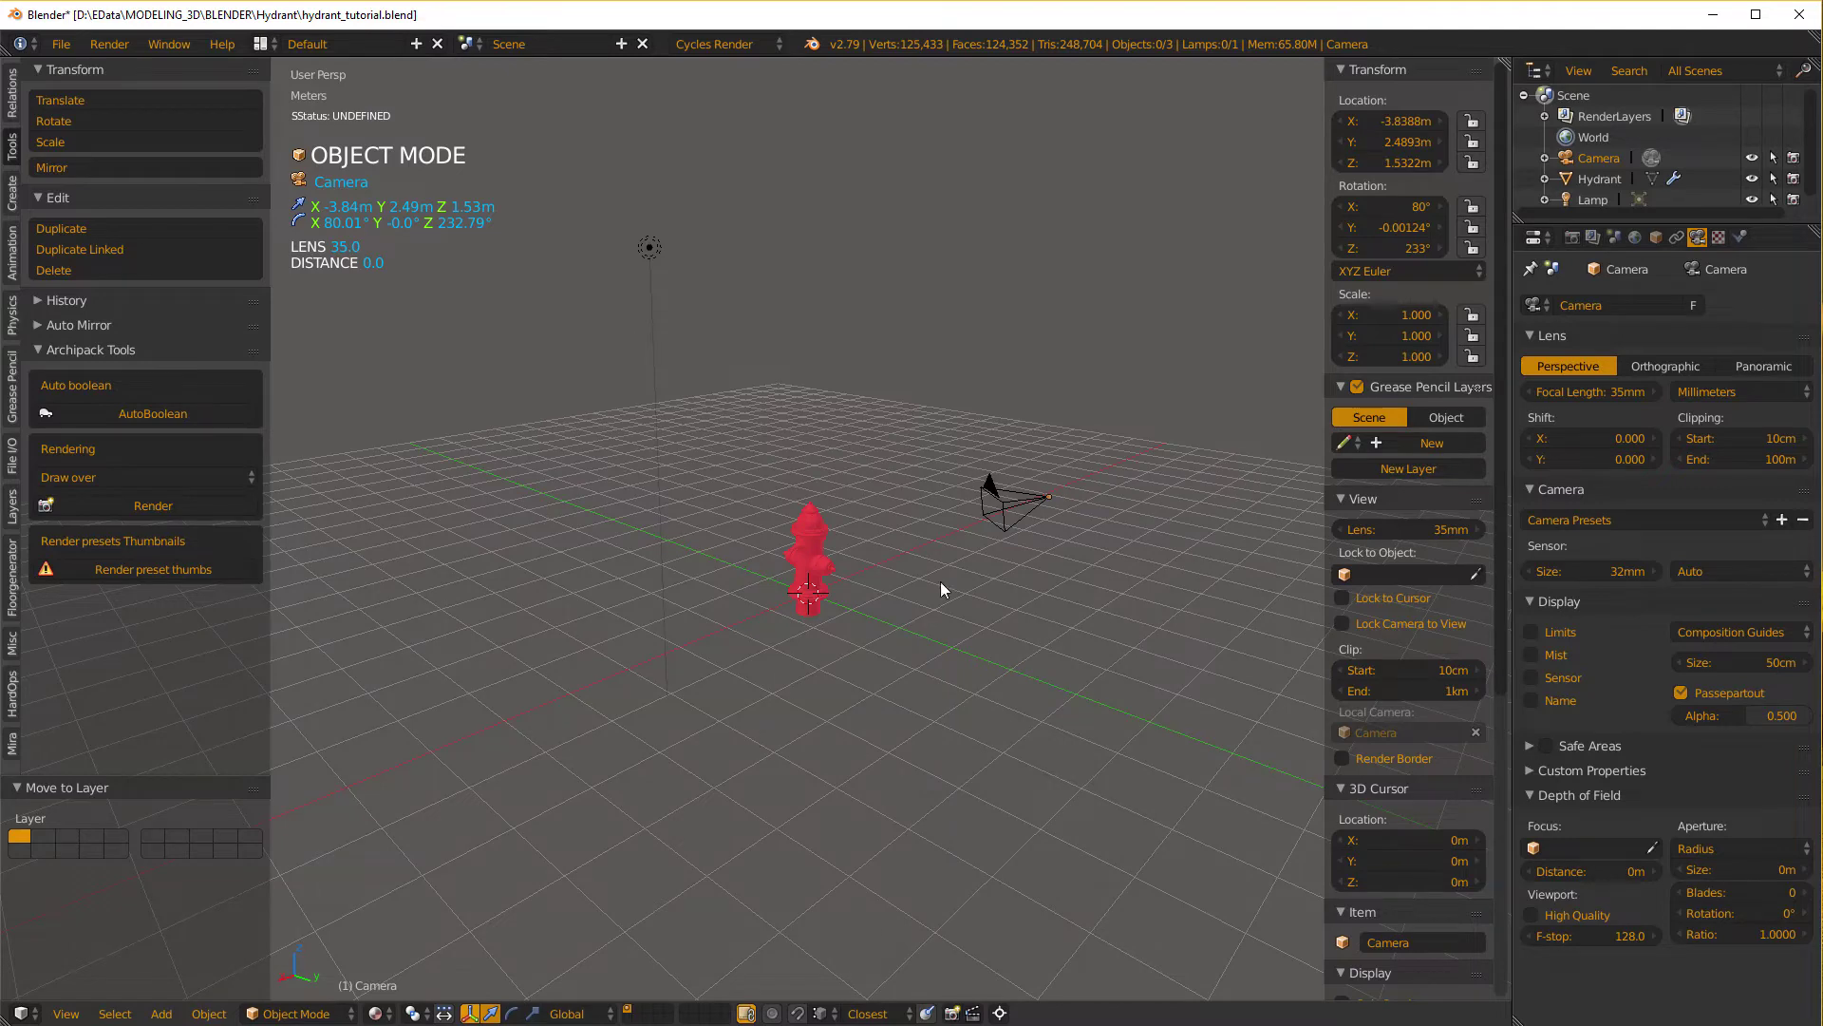
{"action": "left_click", "coordinate": [1014, 507]}
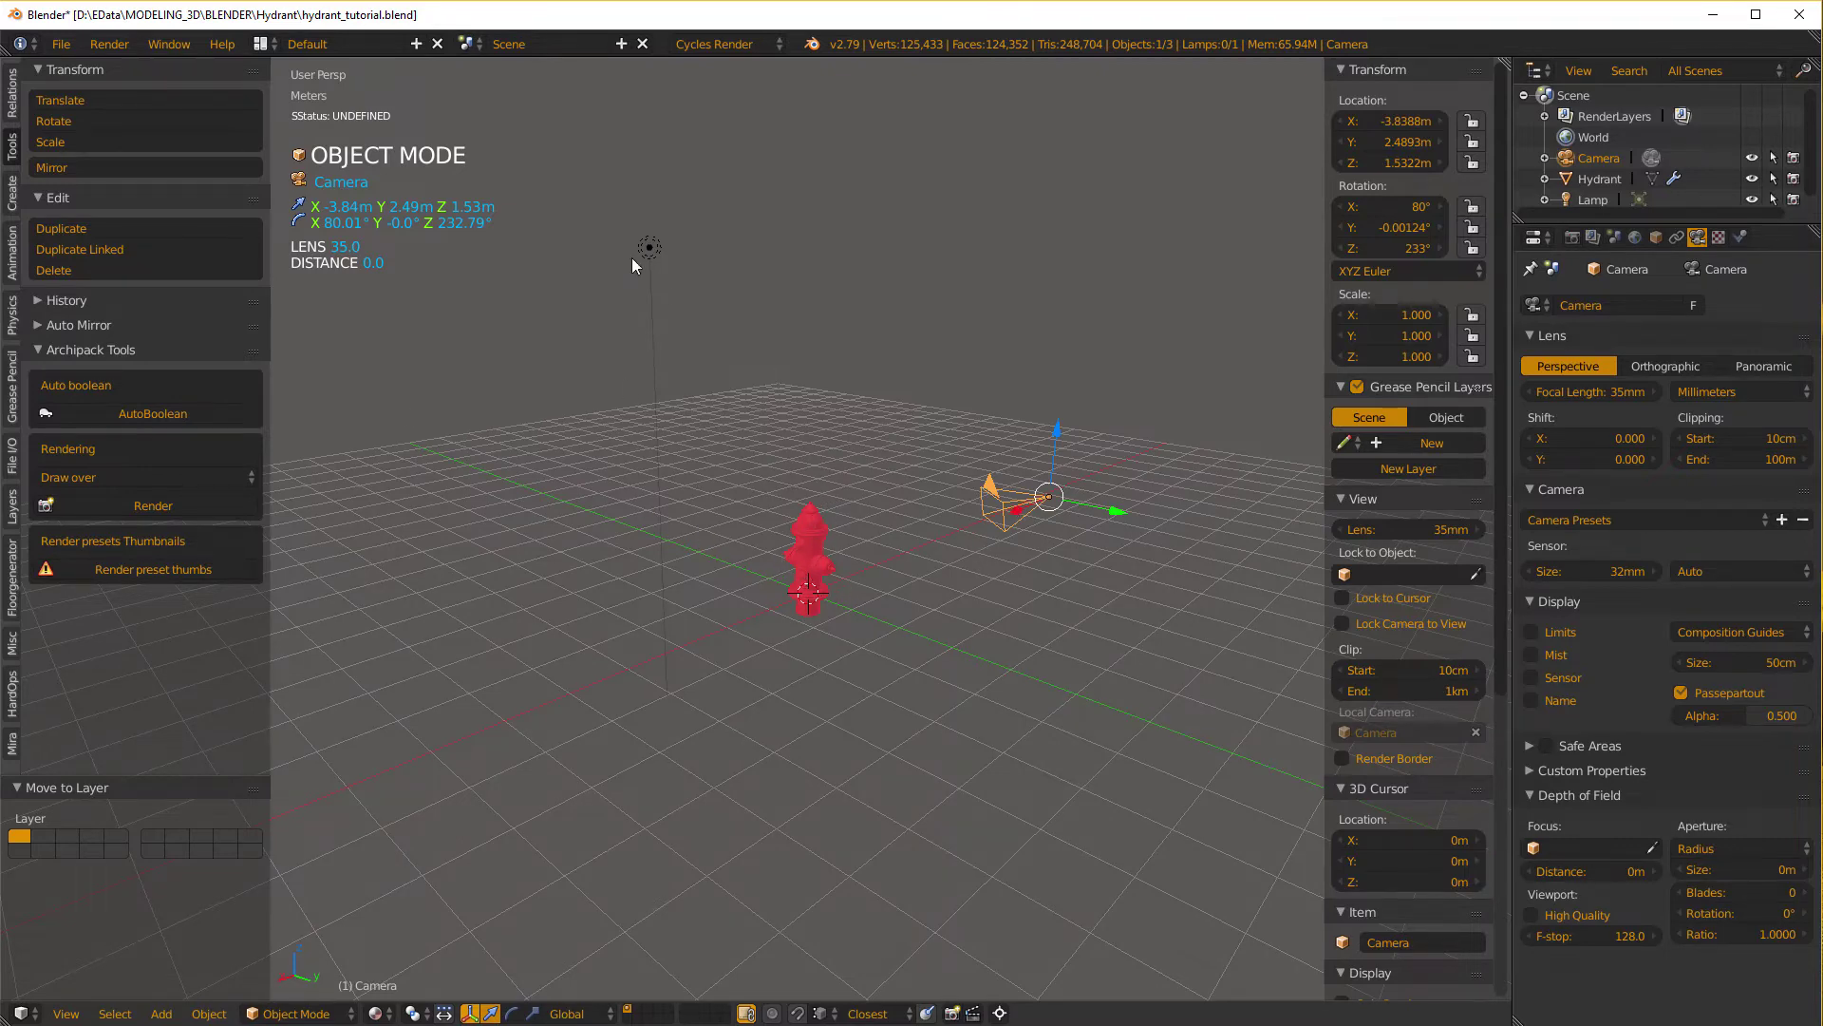
{"action": "left_click", "coordinate": [657, 243]}
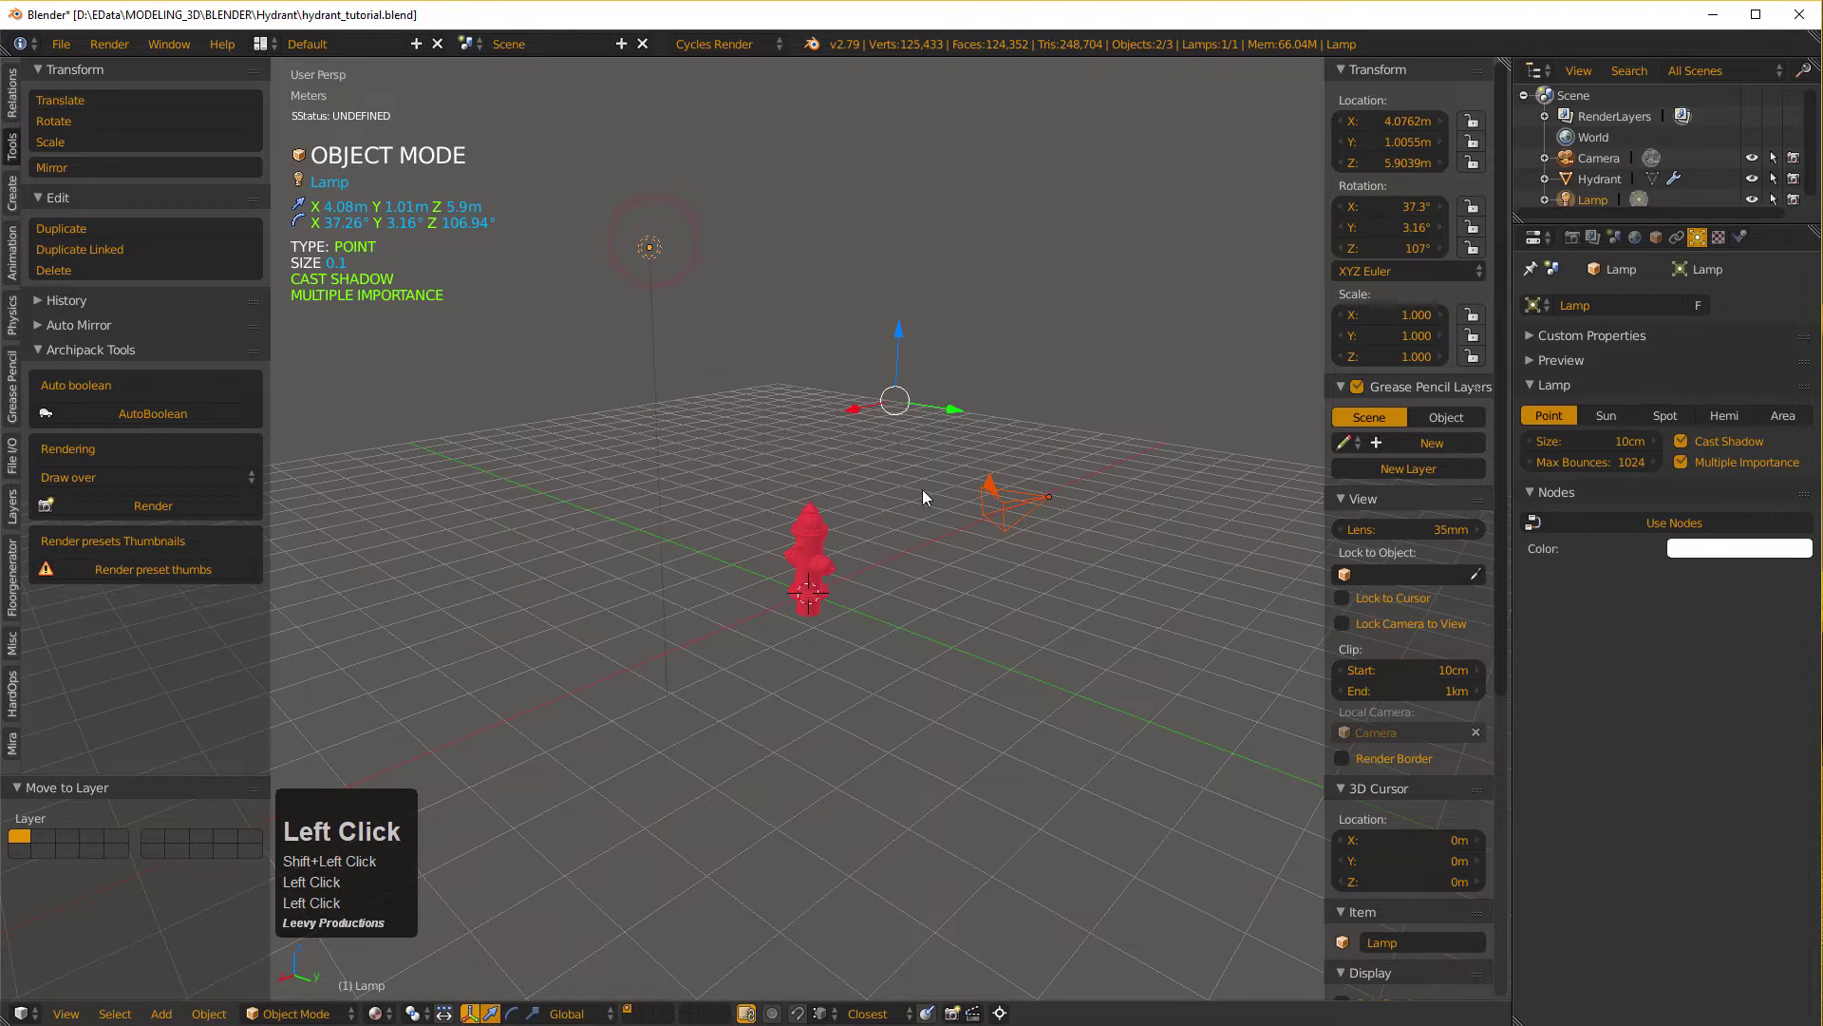
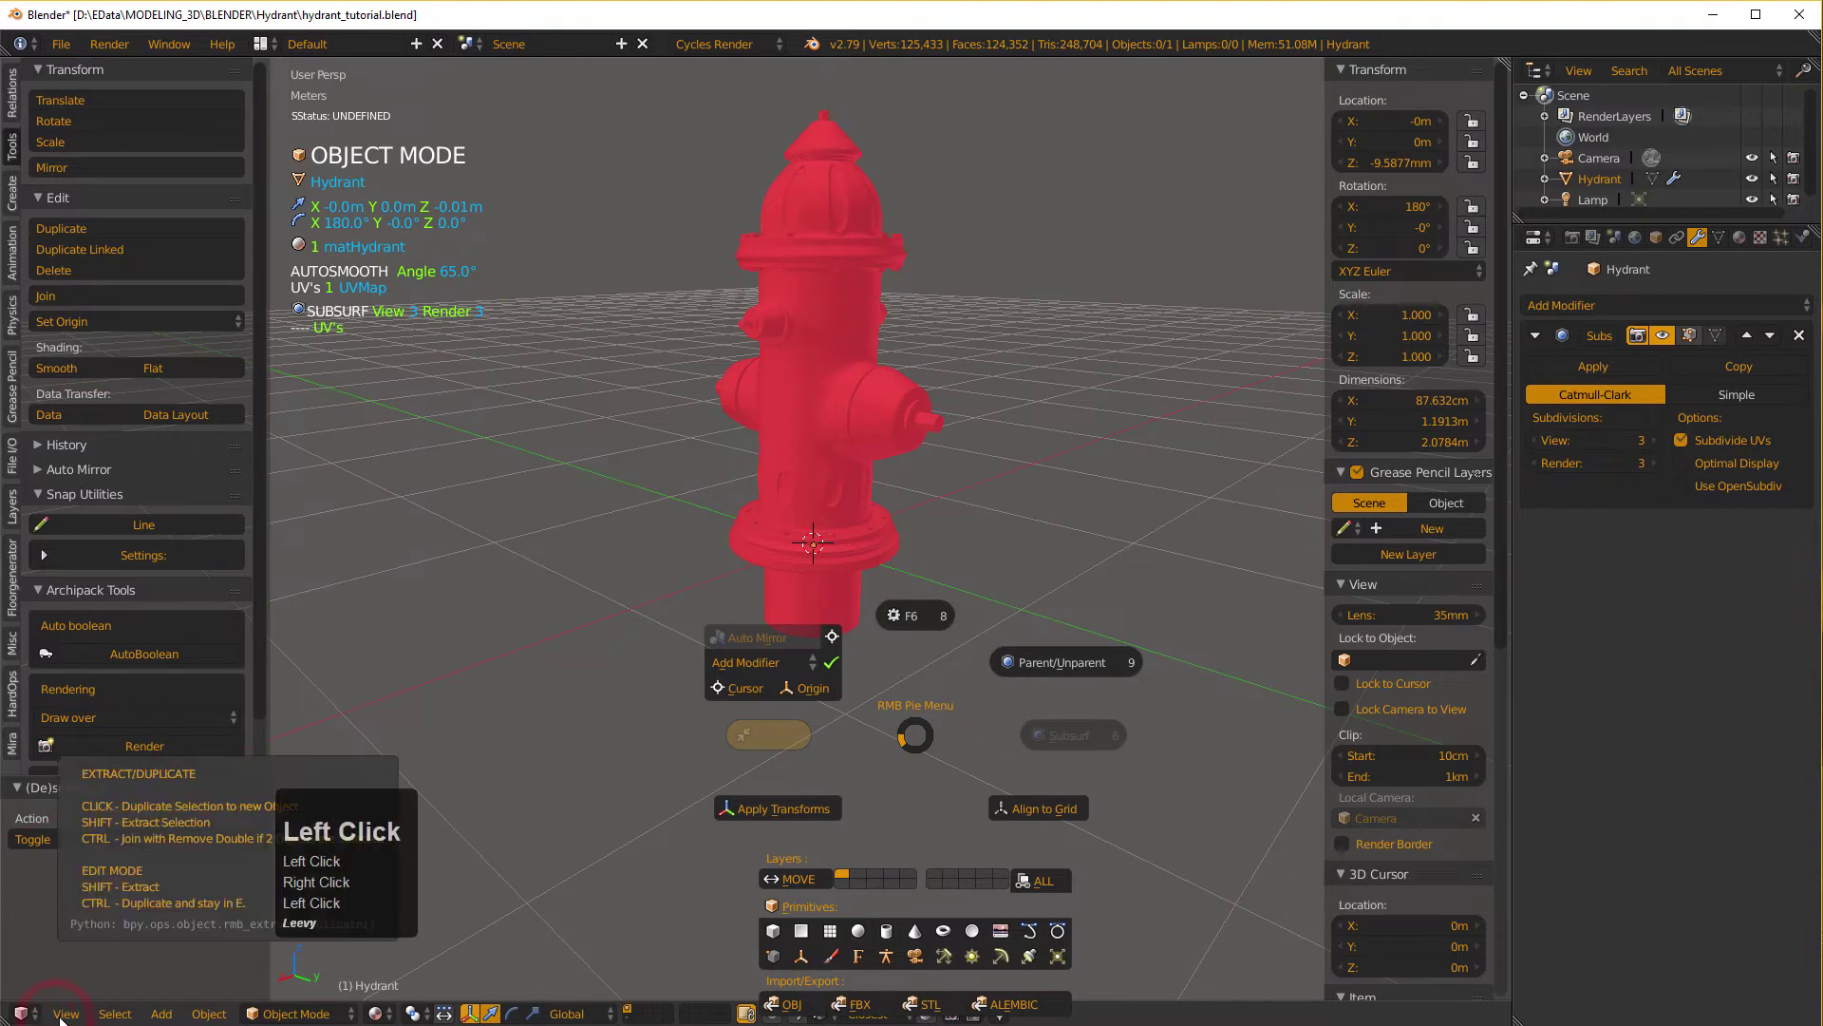
{"action": "left_click", "coordinate": [86, 1007]}
{"action": "left_click", "coordinate": [81, 1016]}
{"action": "right_click", "coordinate": [499, 853]}
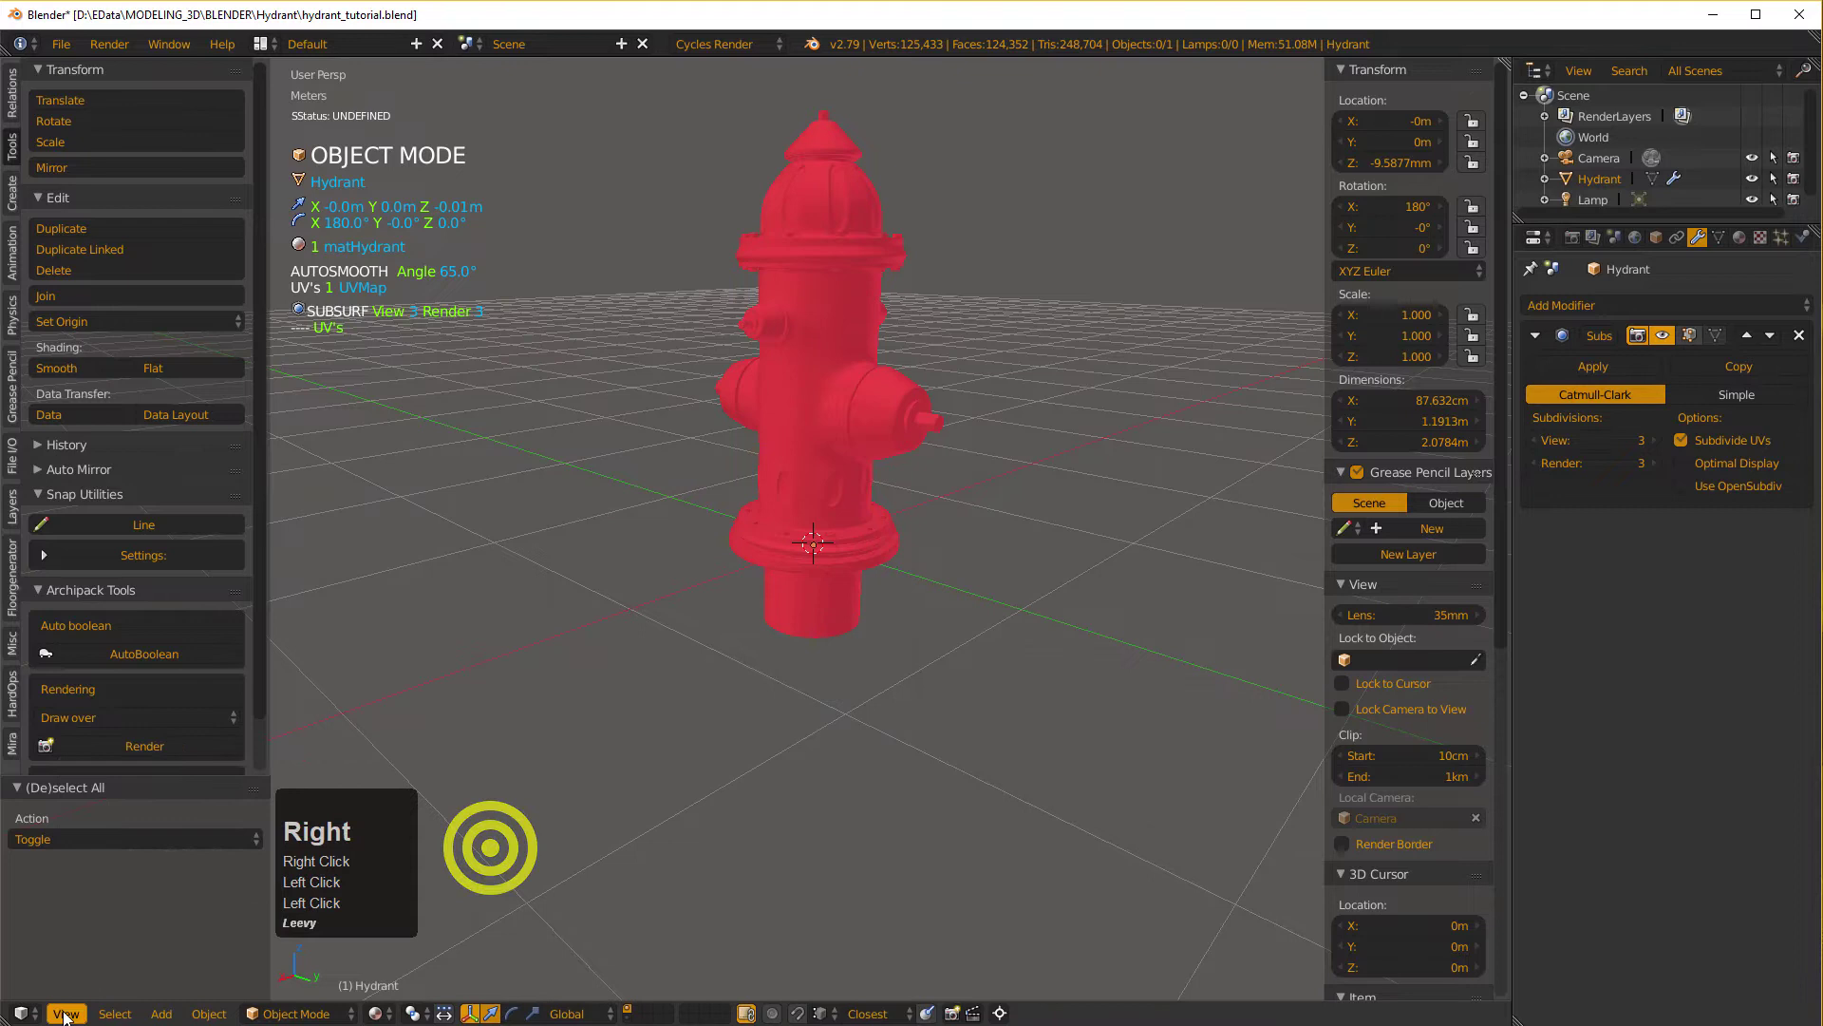
{"action": "left_click", "coordinate": [71, 1015]}
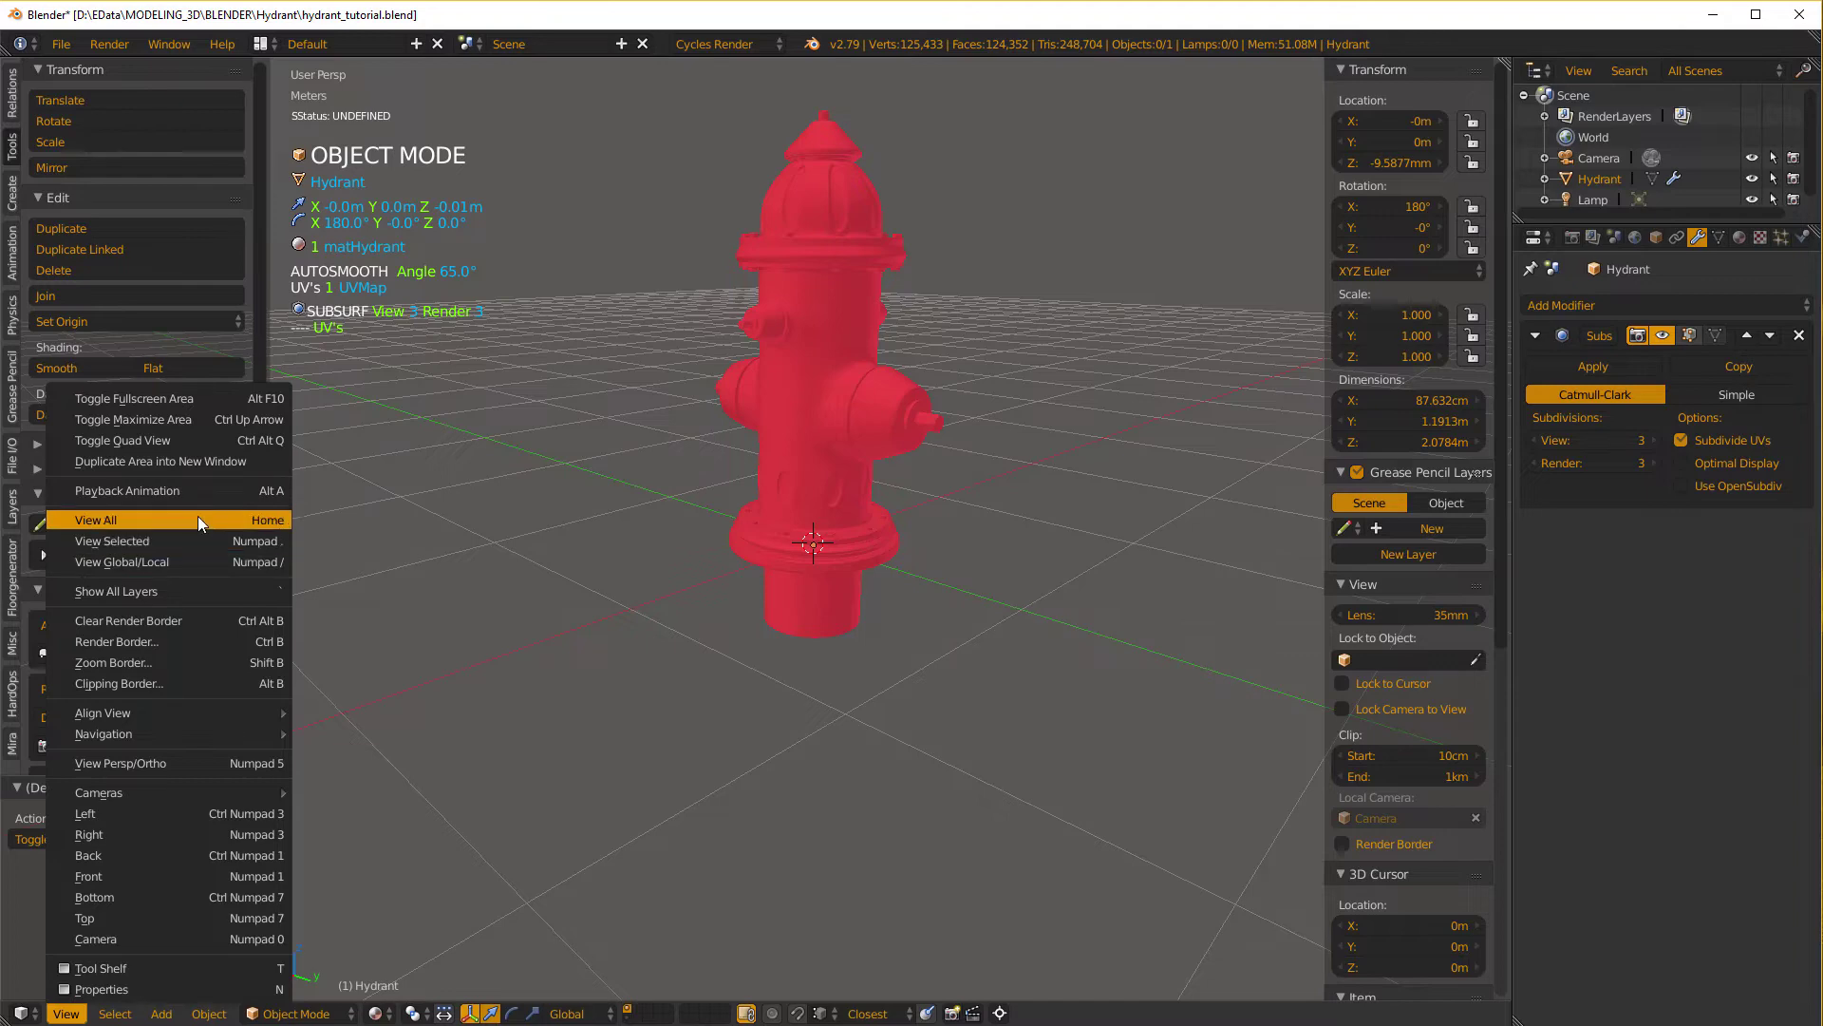
{"action": "right_click", "coordinate": [205, 523]}
{"action": "left_click", "coordinate": [206, 522]}
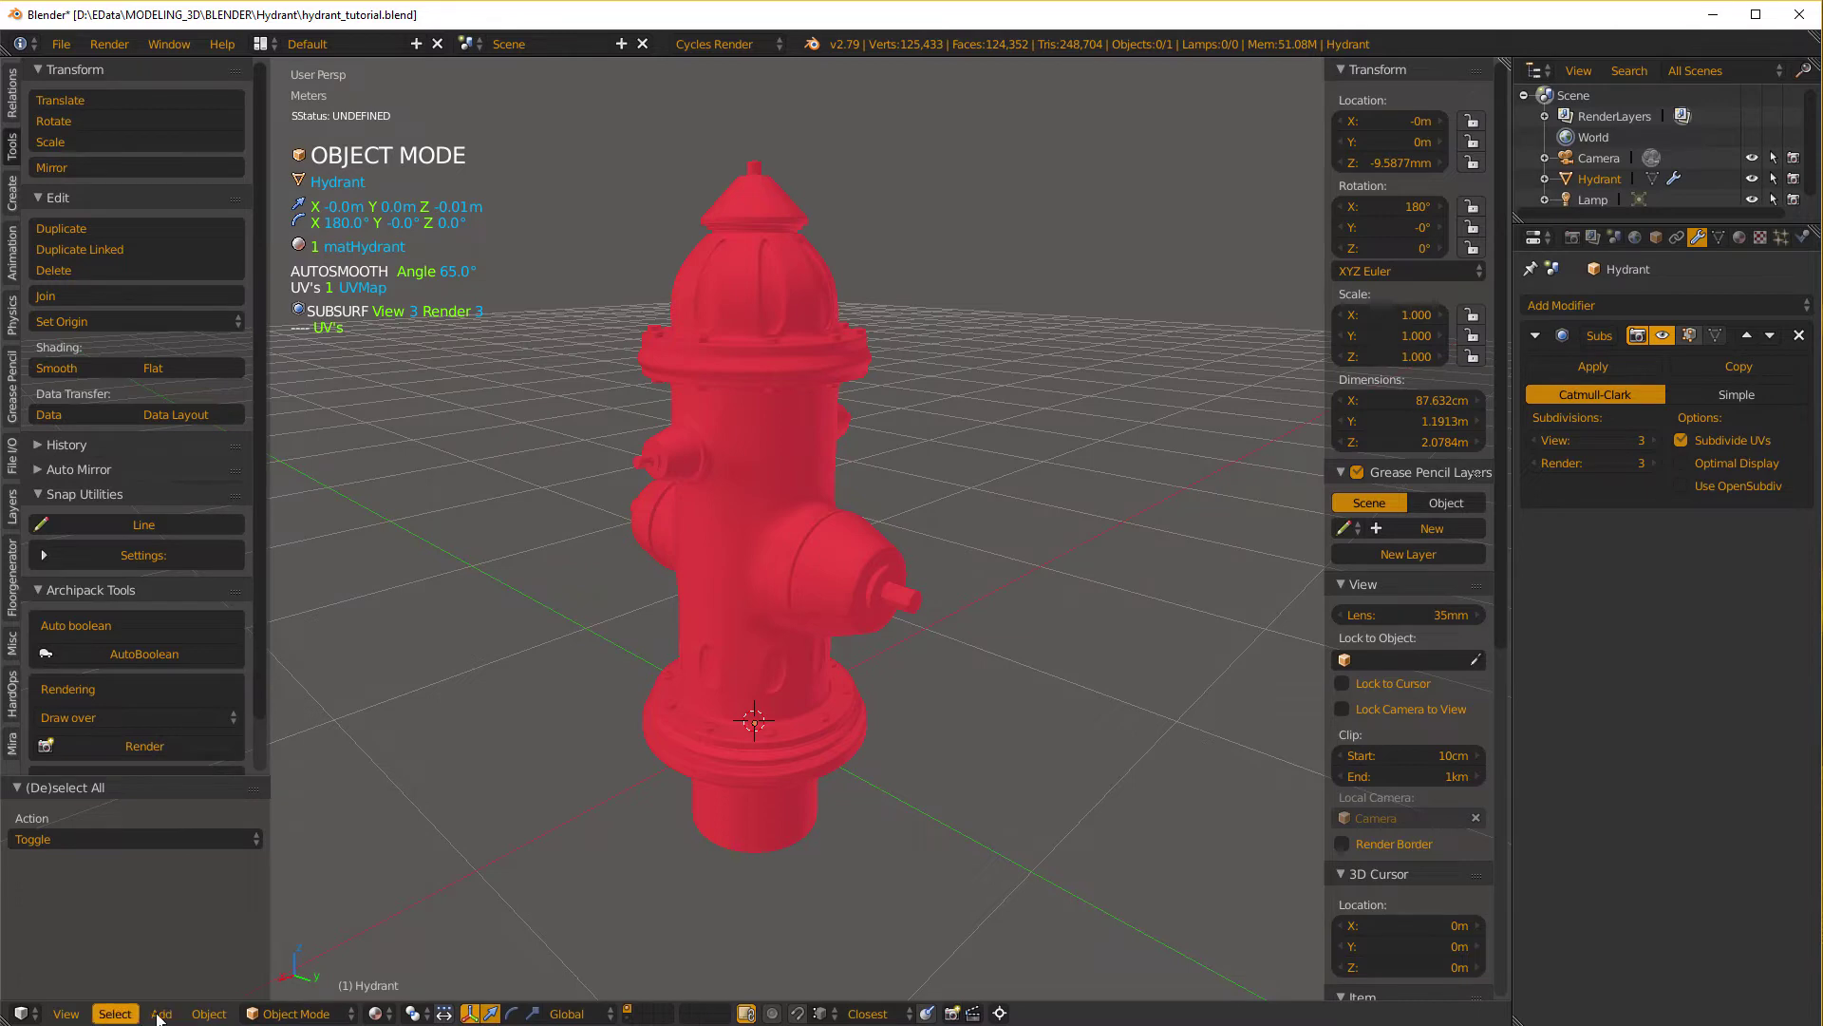
{"action": "left_click", "coordinate": [214, 1015]}
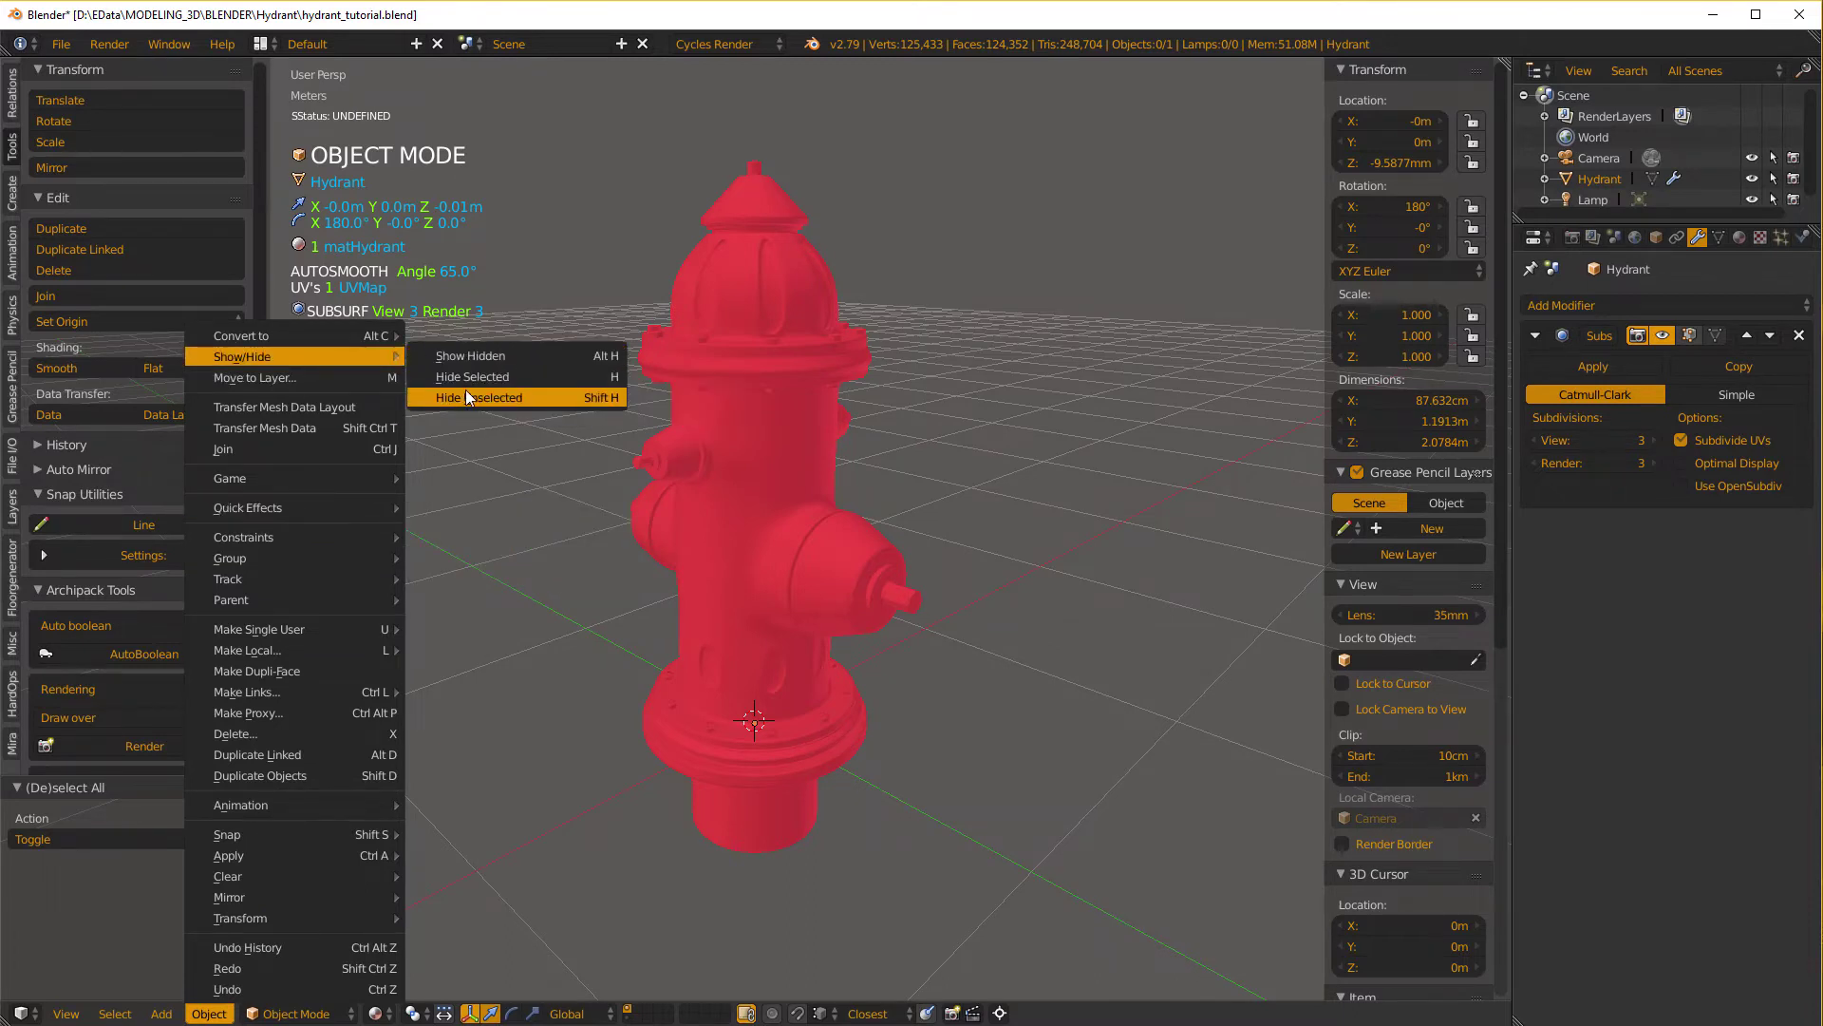
{"action": "left_click", "coordinate": [485, 364]}
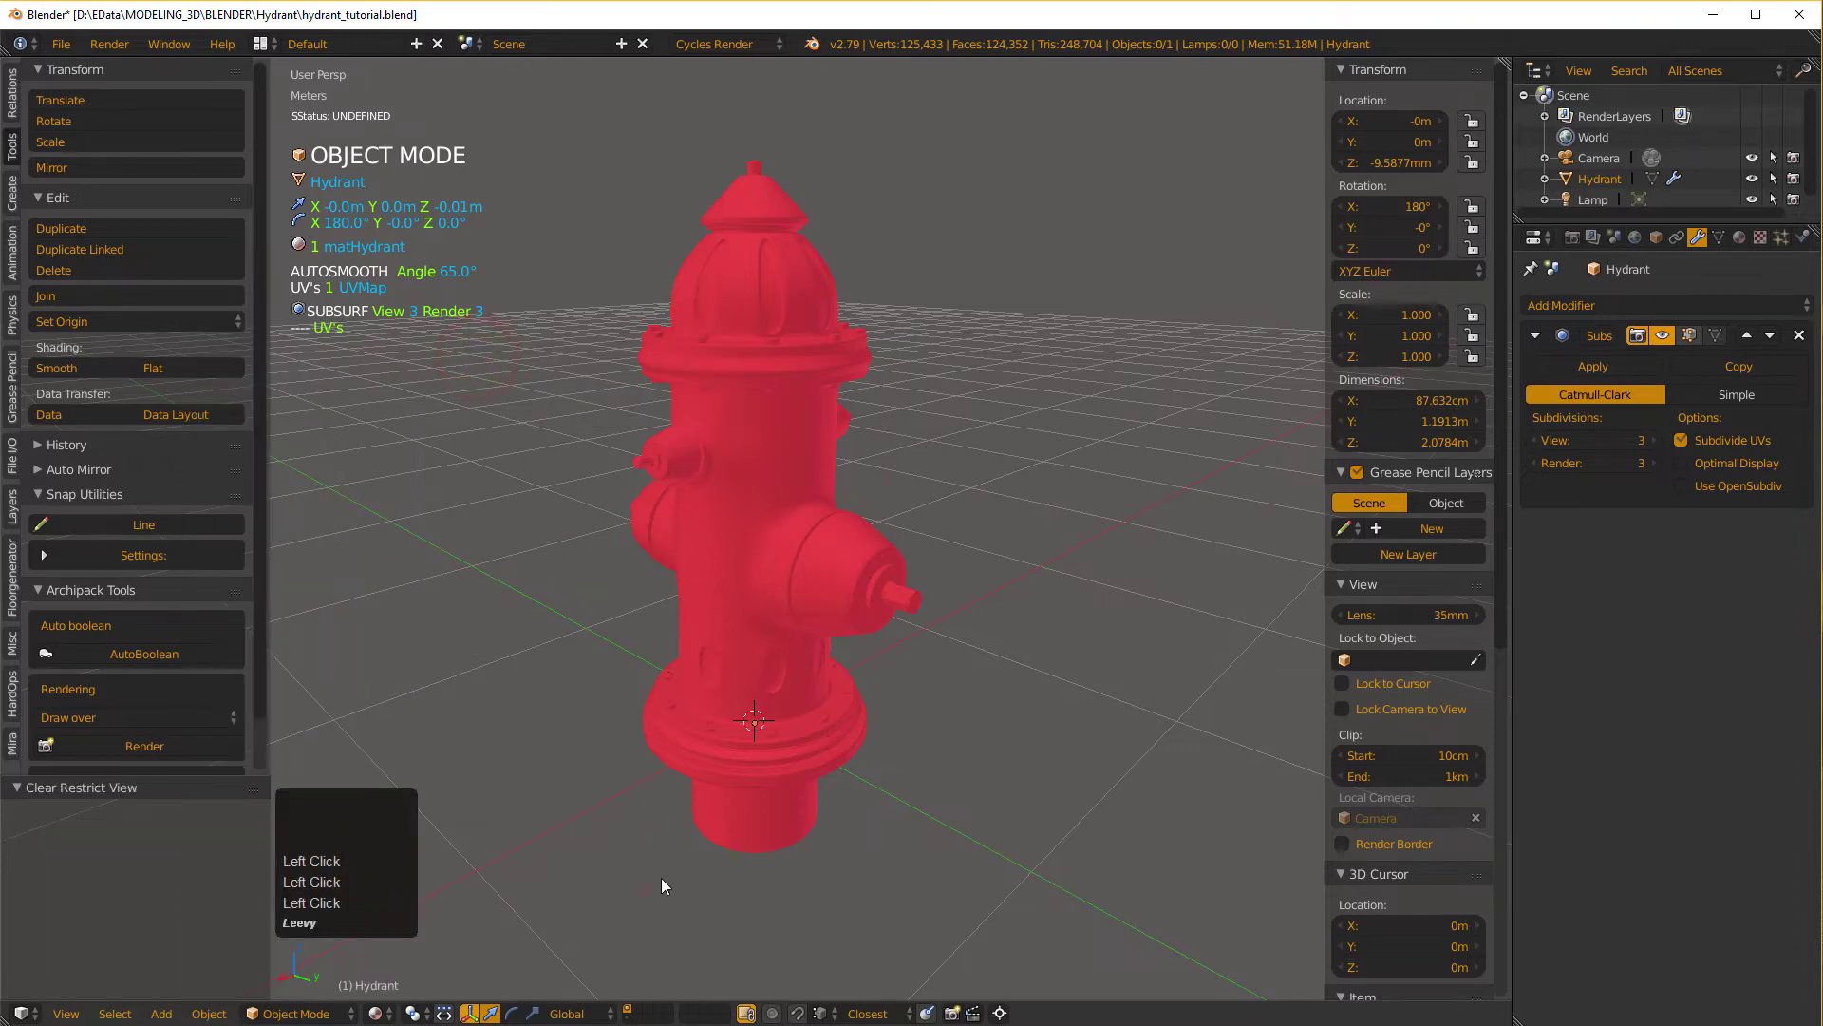
{"action": "left_click", "coordinate": [664, 901]}
{"action": "scroll", "scroll_direction": "up", "scroll_amount": 3}
{"action": "scroll", "scroll_direction": "down", "scroll_amount": 3}
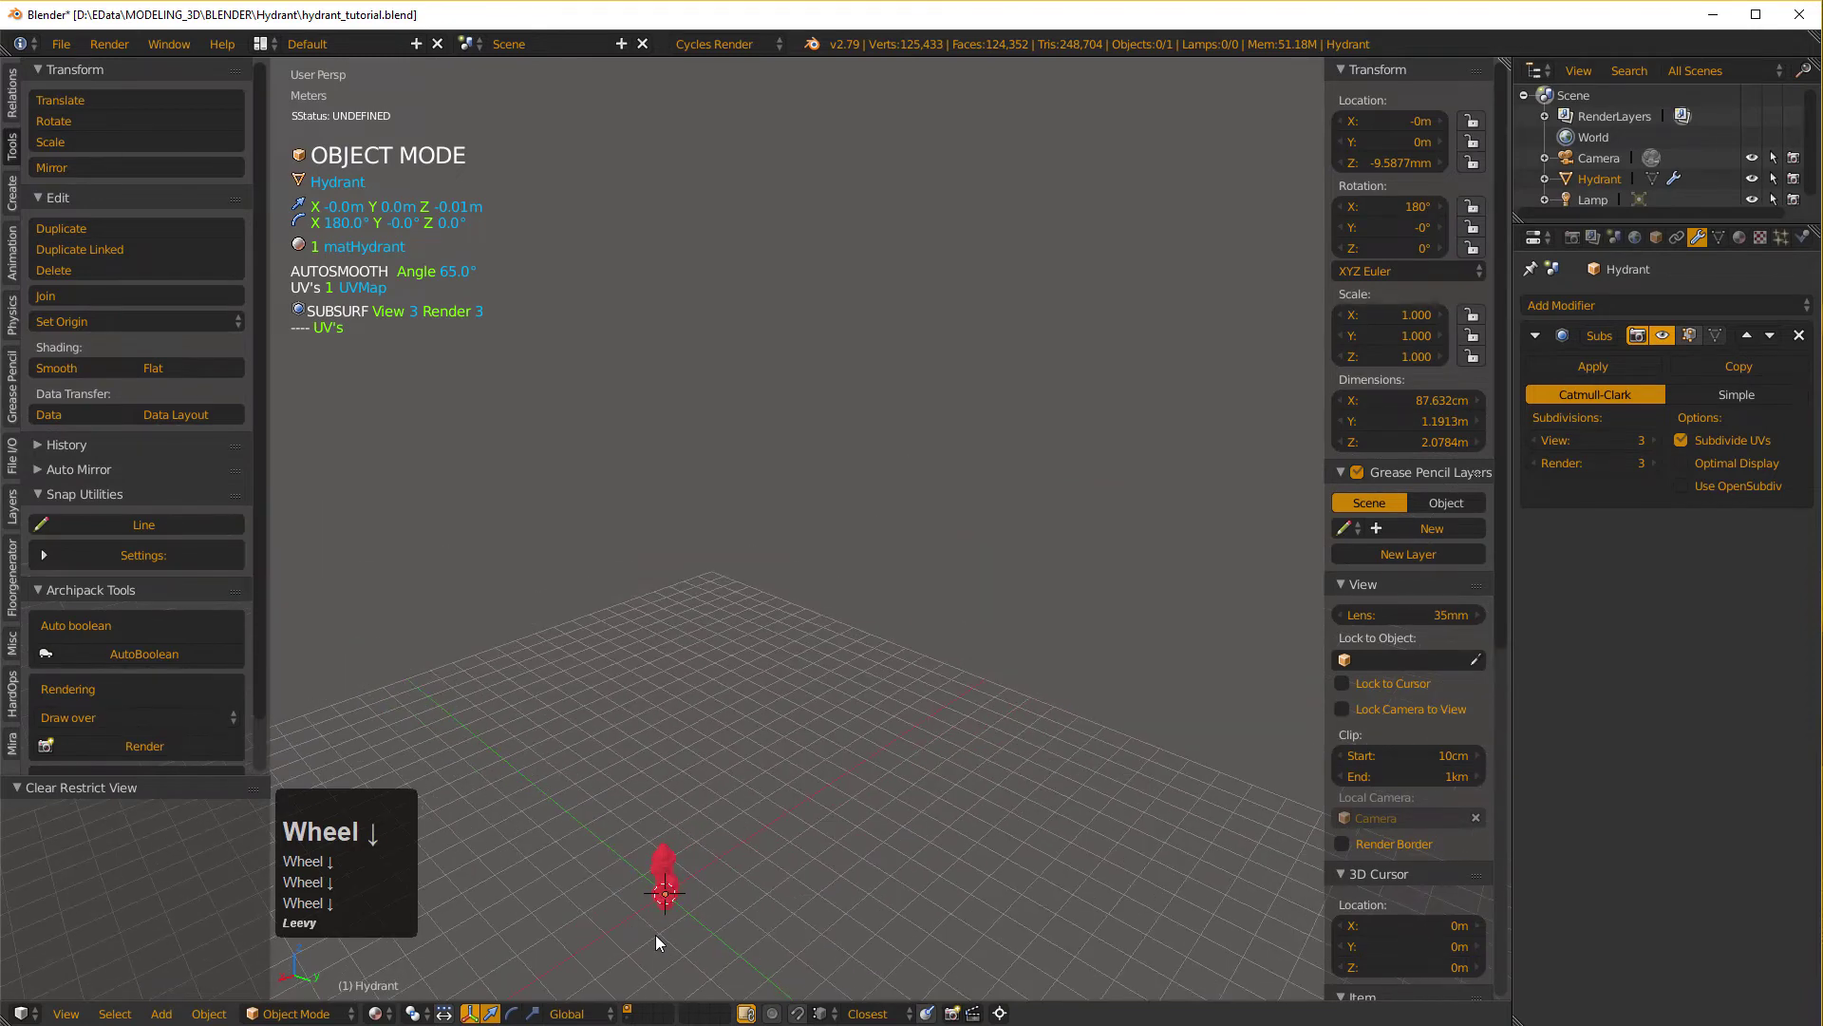
{"action": "scroll", "scroll_direction": "up", "scroll_amount": 3}
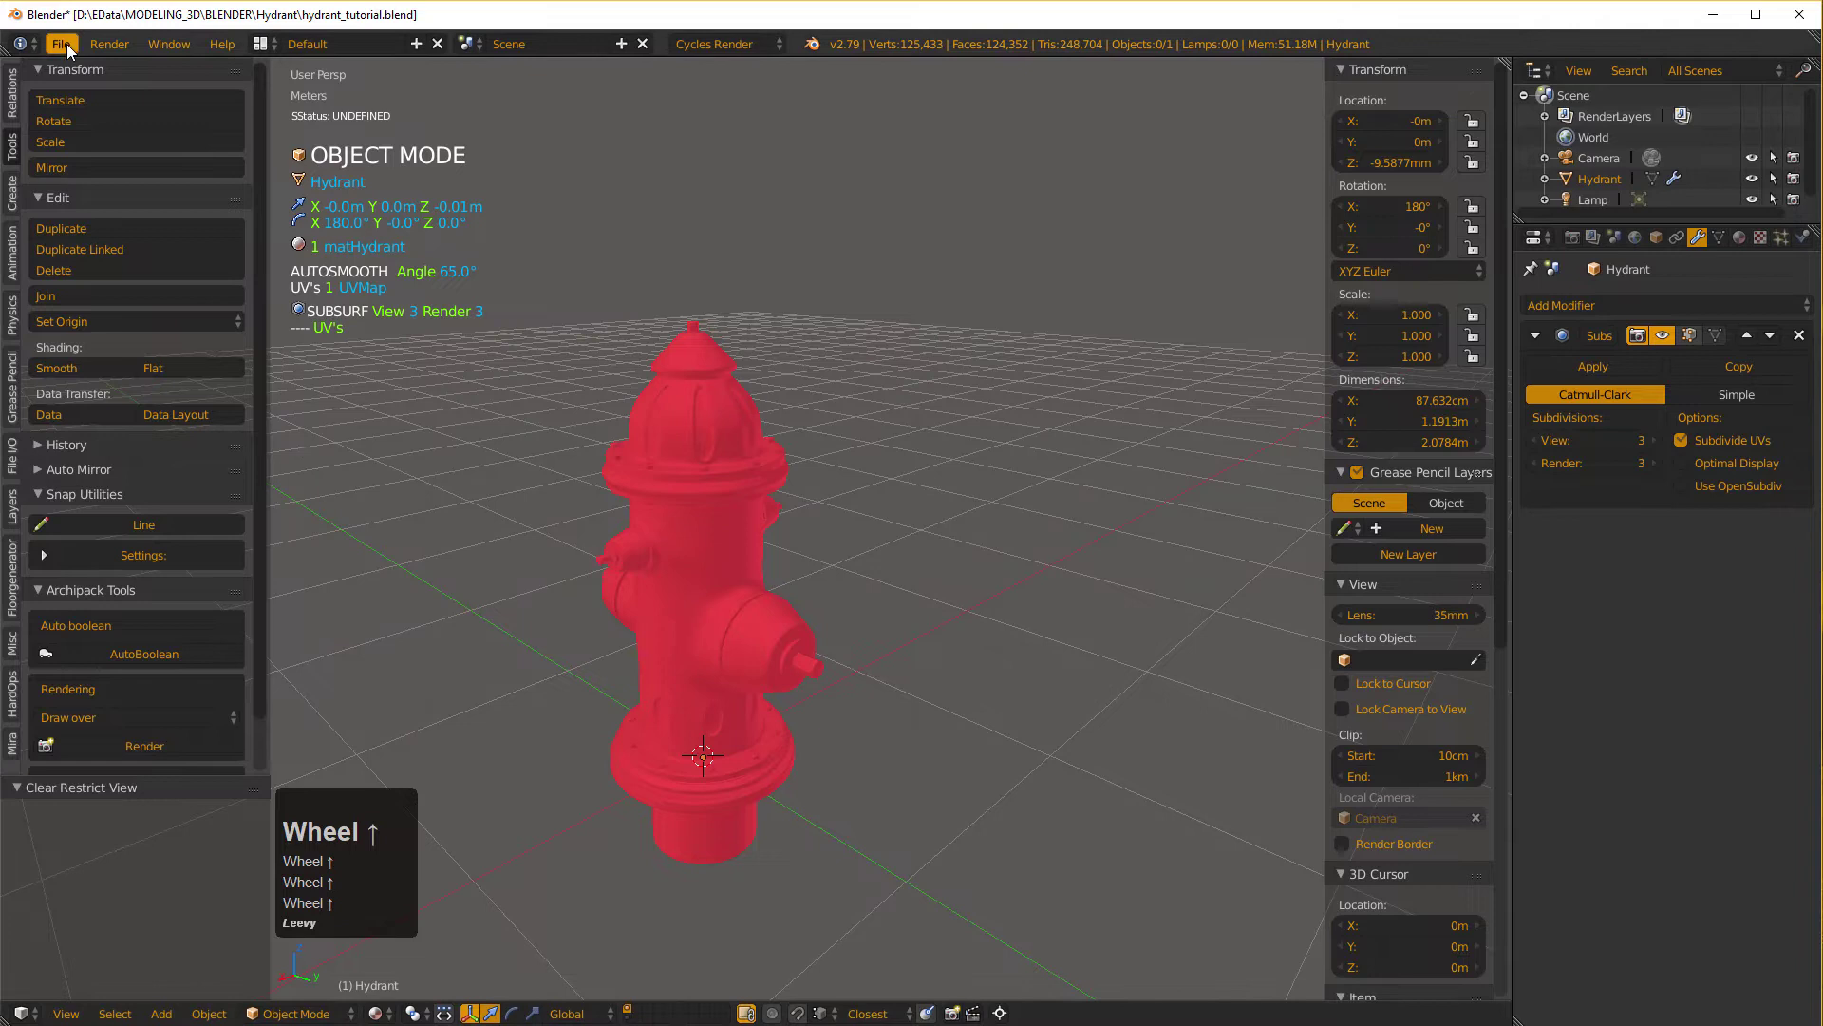
Check the File > Export menu and select the hydrant as the object to export.
{"action": "left_click", "coordinate": [74, 51]}
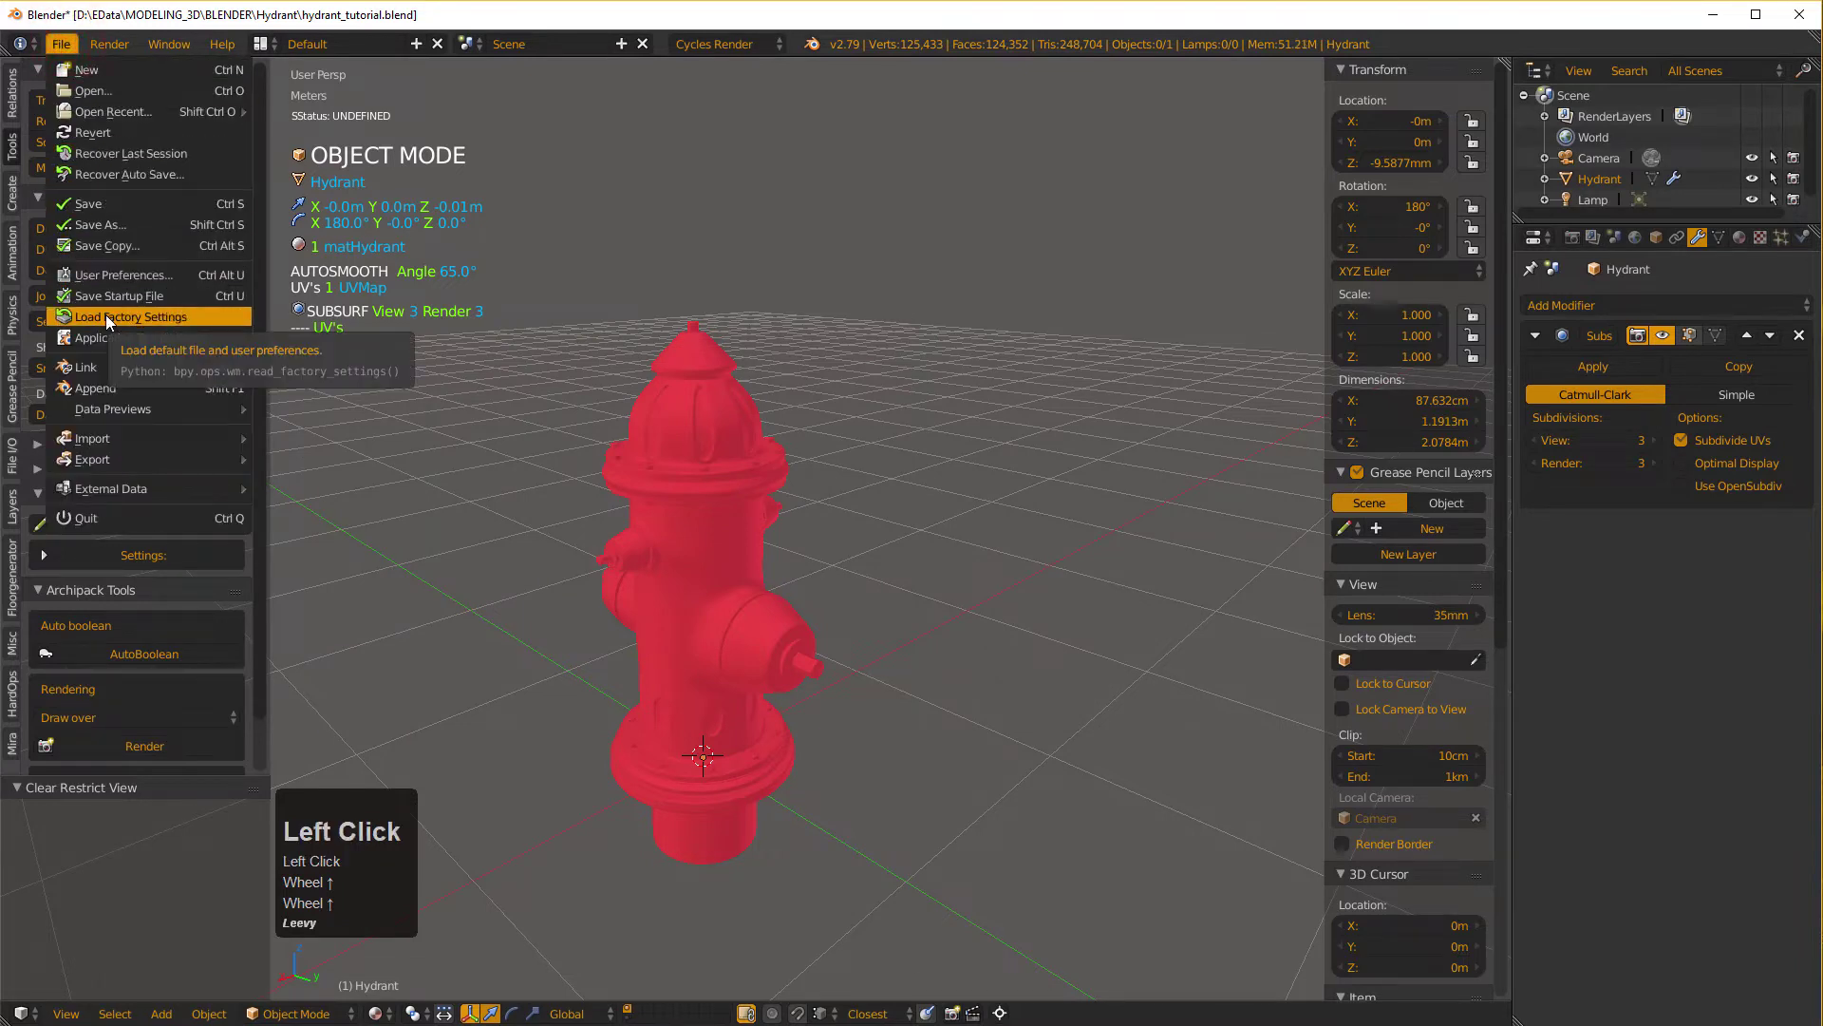
{"action": "left_click", "coordinate": [120, 469]}
{"action": "scroll", "scroll_direction": "up", "scroll_amount": 3}
{"action": "left_click", "coordinate": [739, 455]}
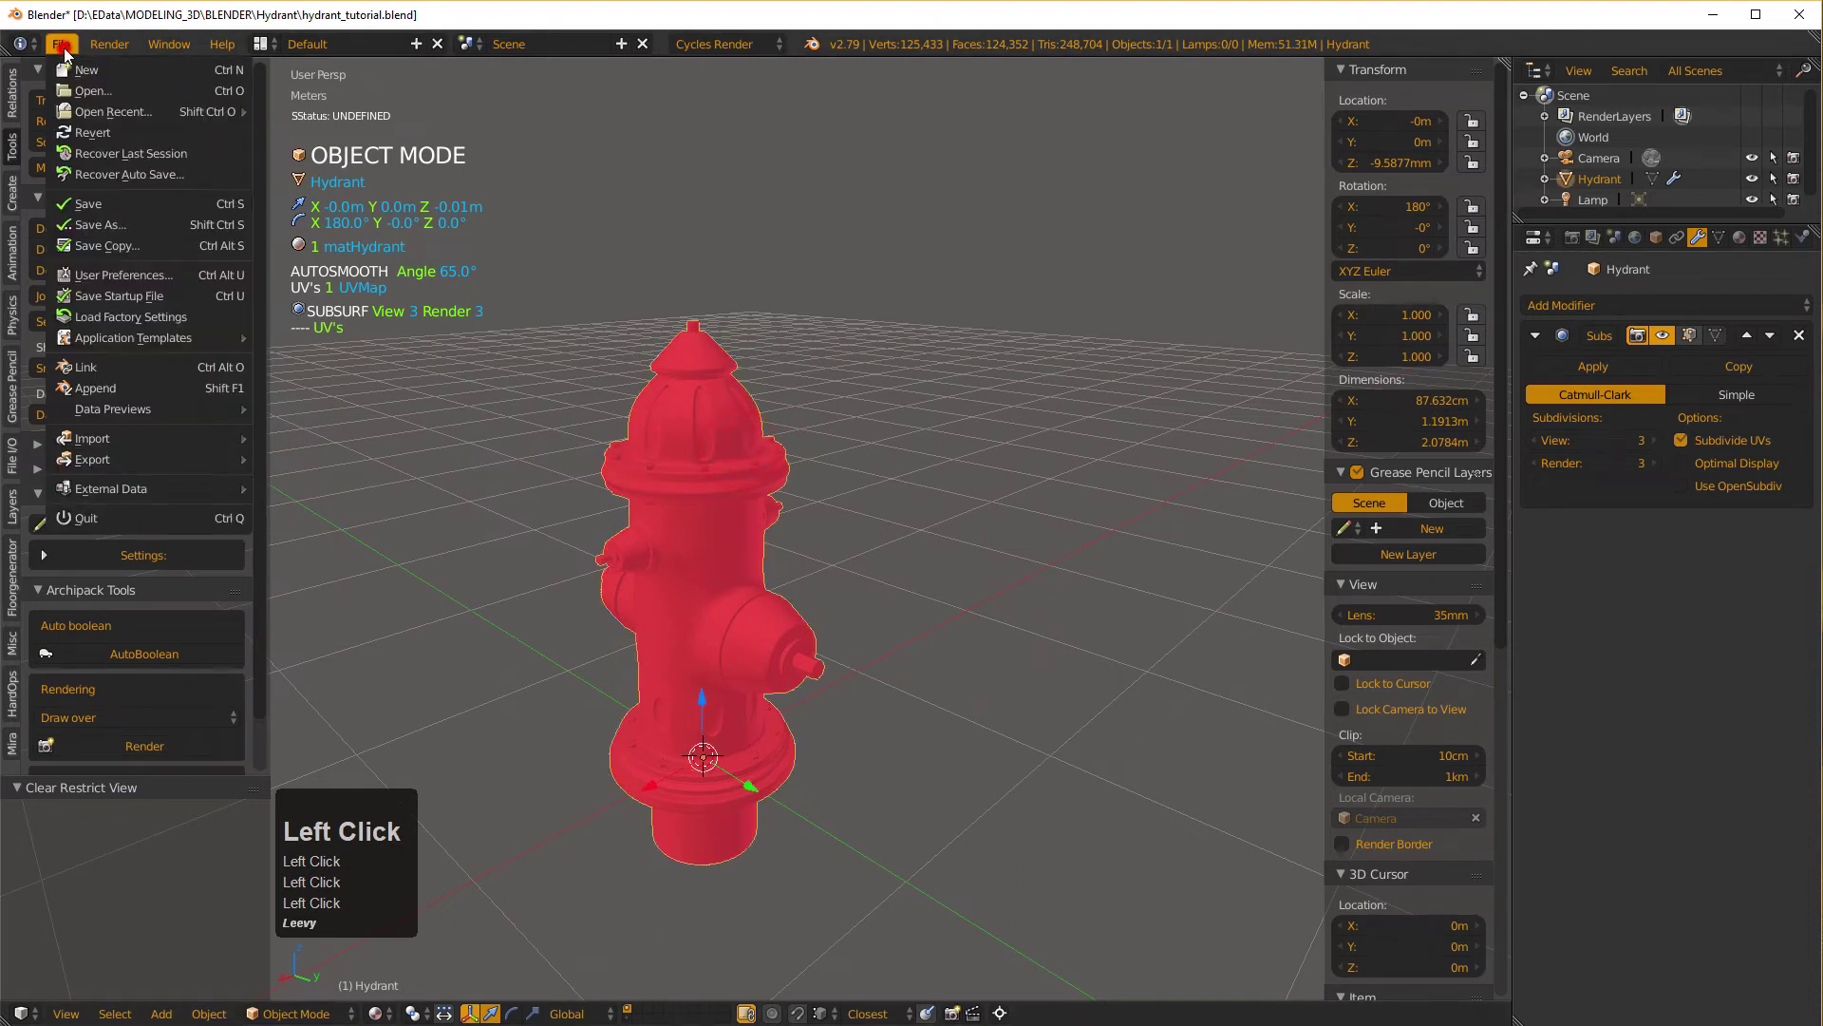
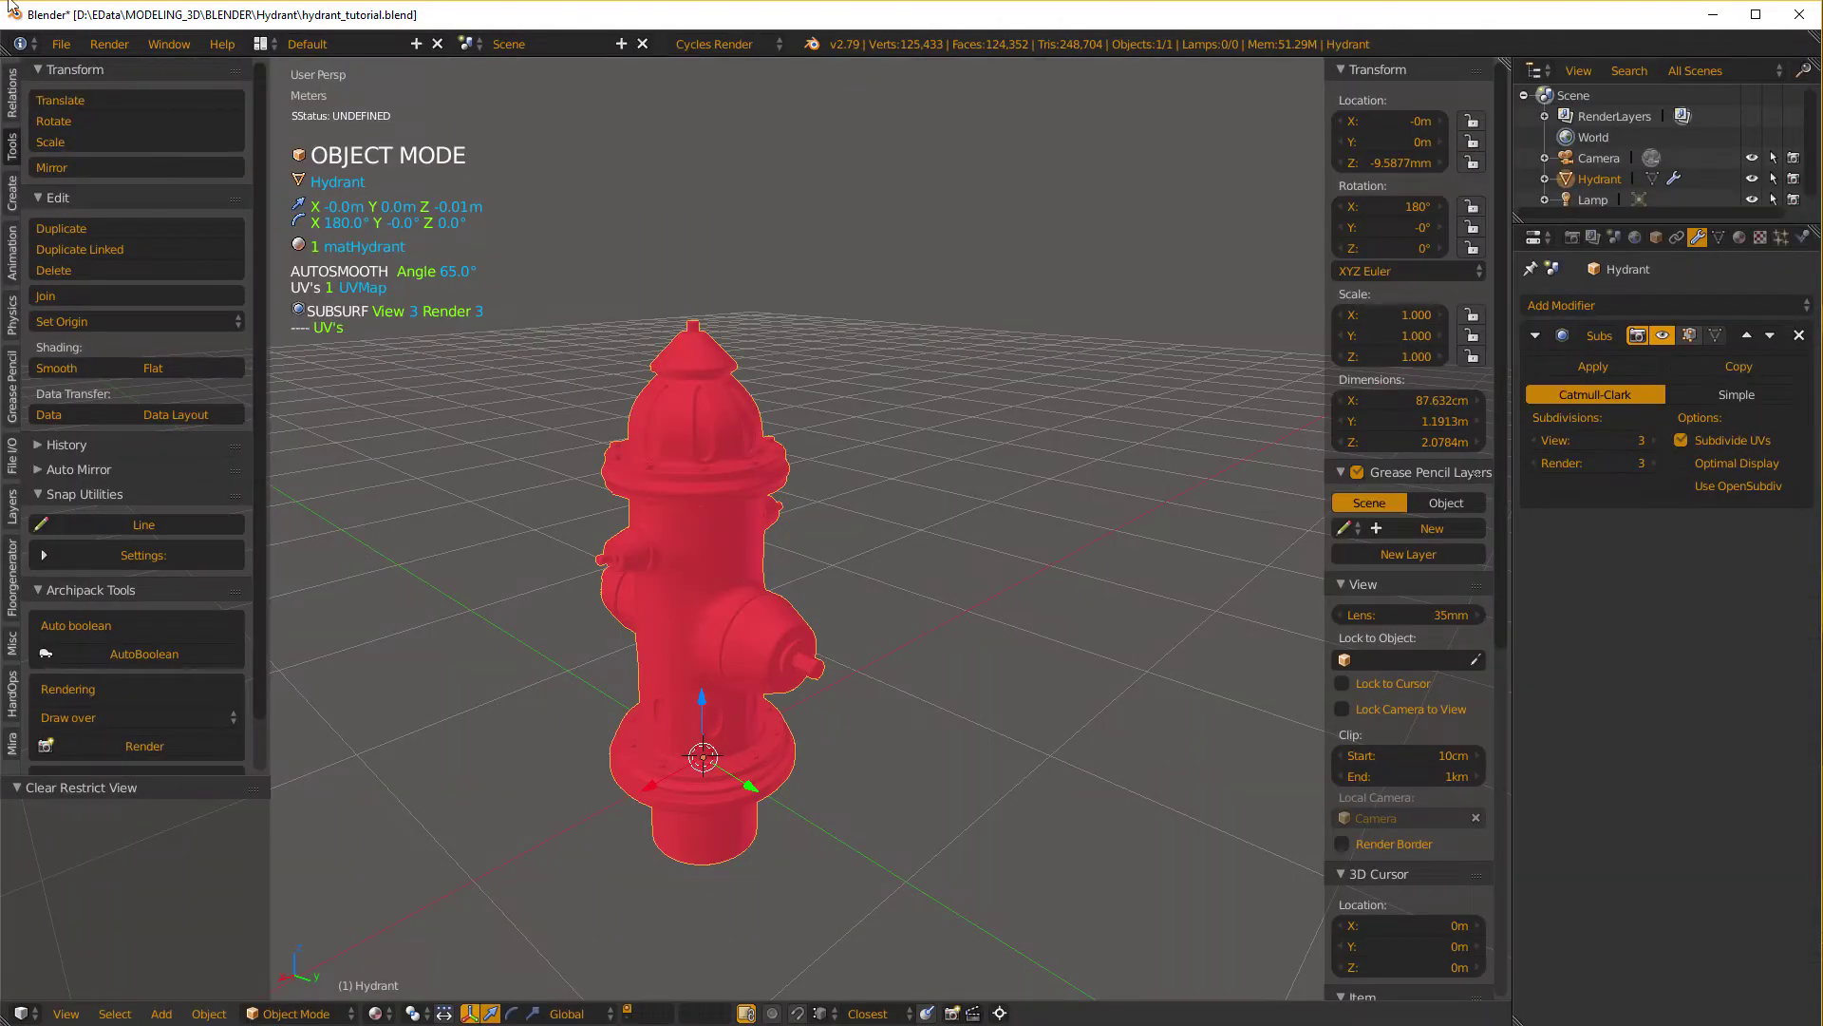
Start a Stanford PLY export of the hydrant and cancel out of its file browser.
{"action": "left_click", "coordinate": [60, 49]}
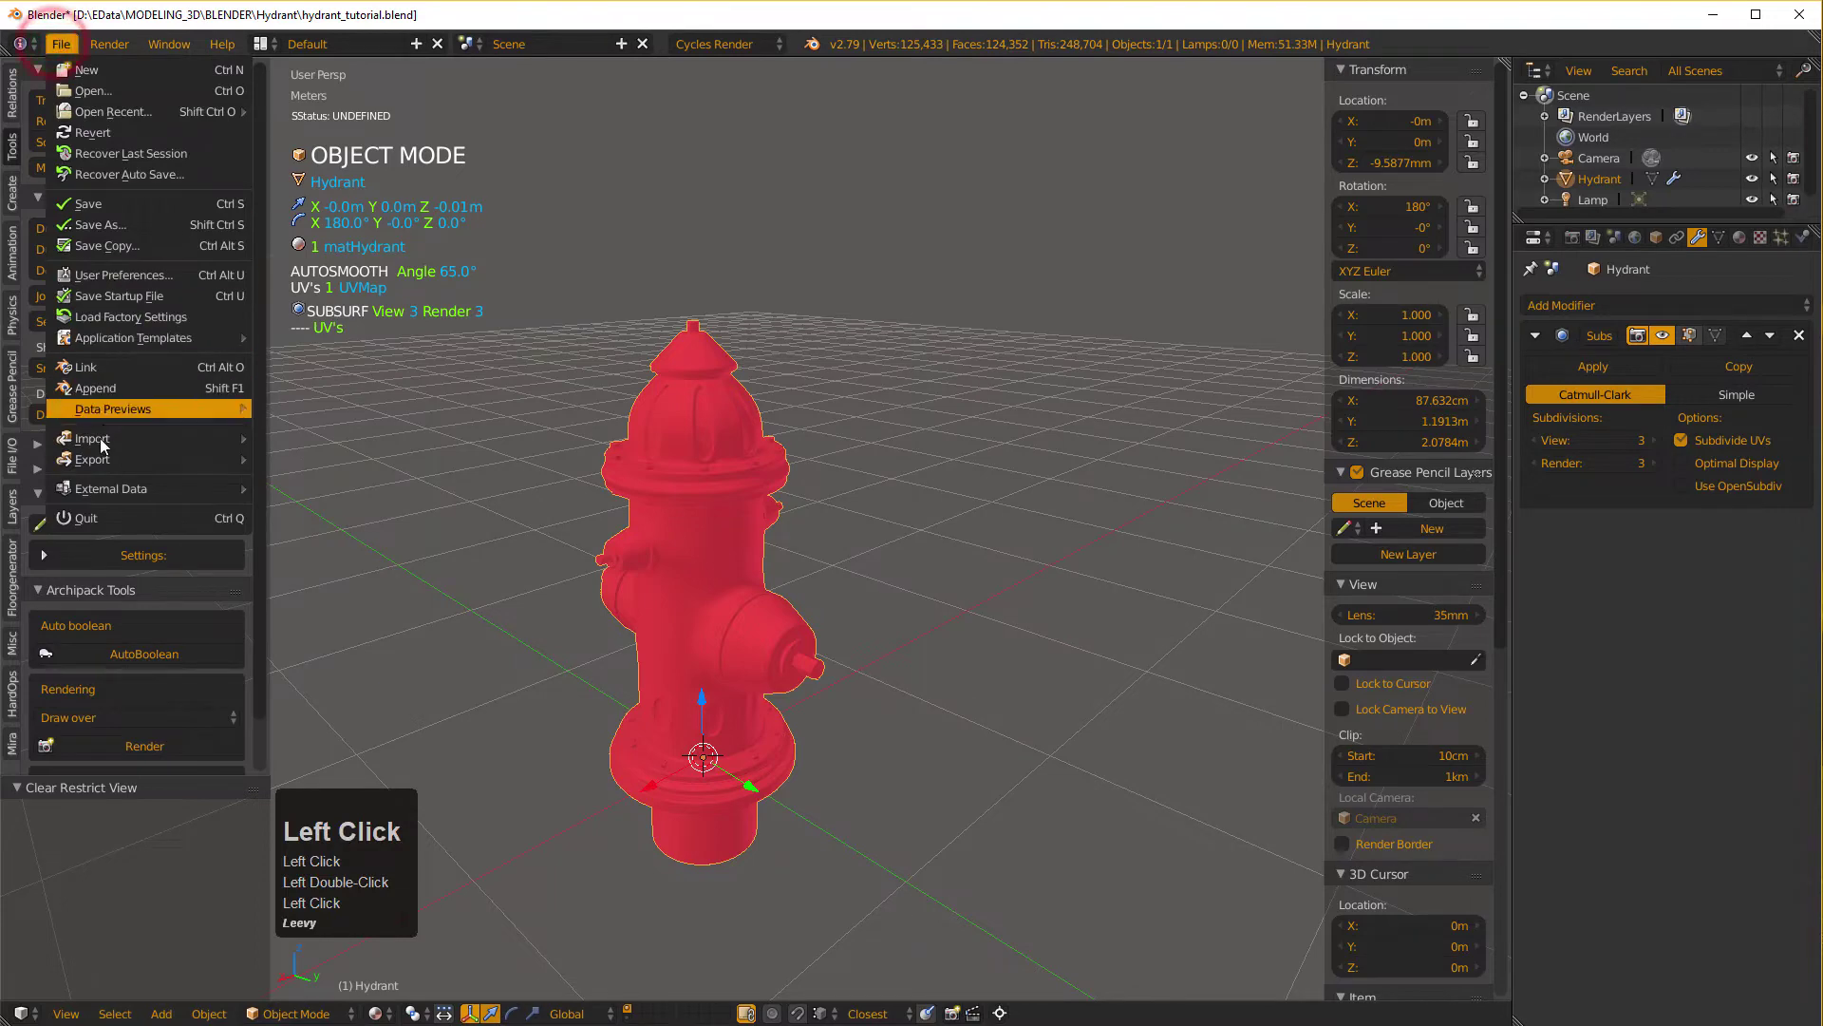
{"action": "left_click", "coordinate": [102, 468]}
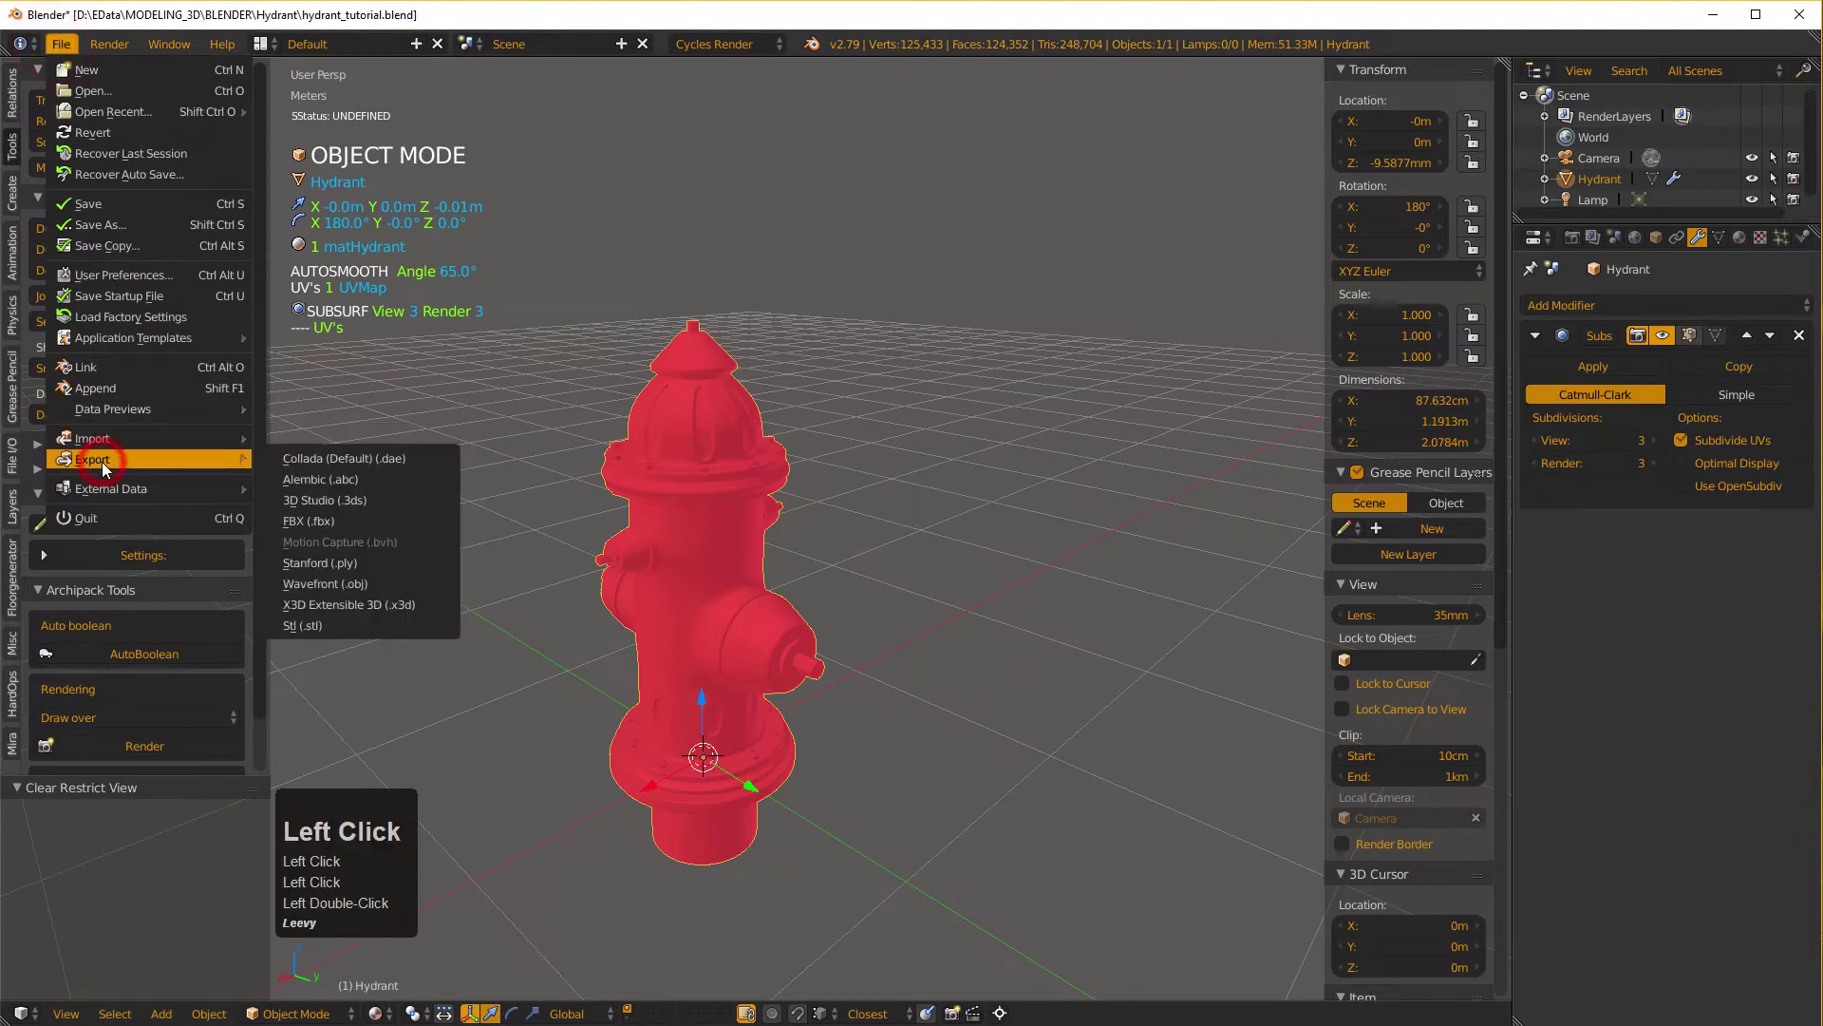
{"action": "left_click", "coordinate": [312, 570]}
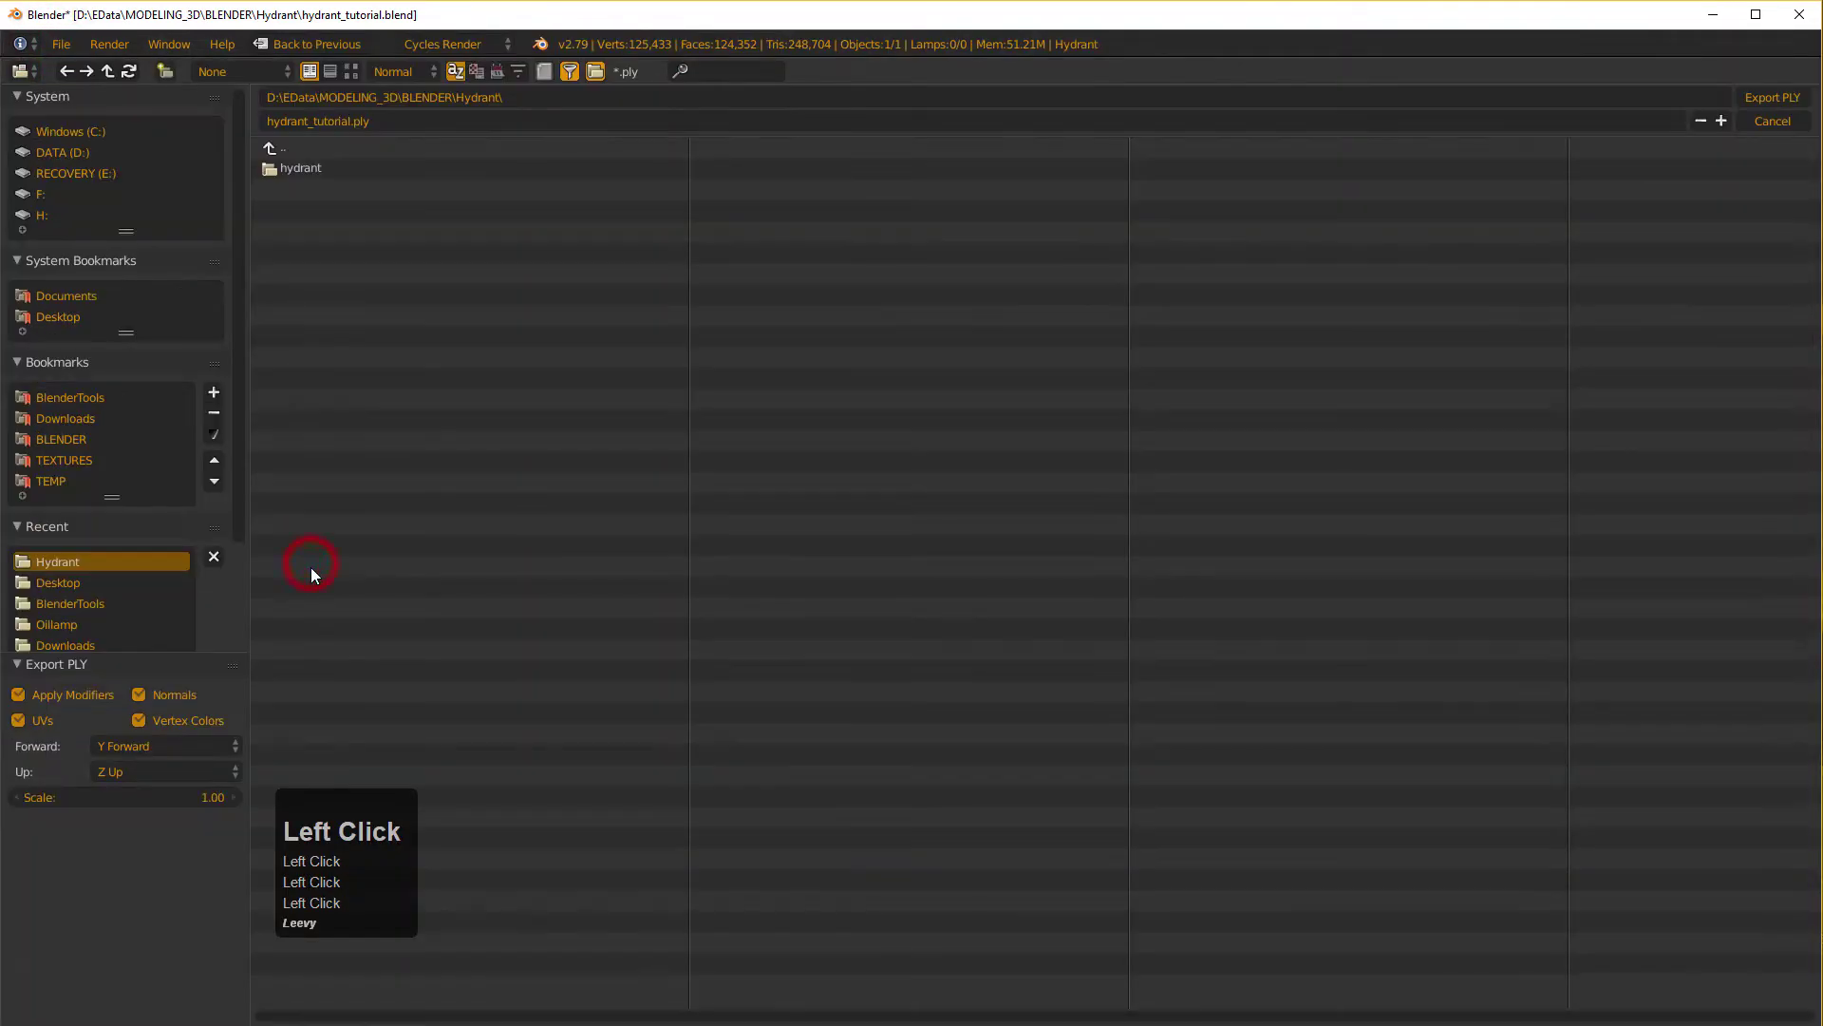
{"action": "left_click", "coordinate": [1748, 129]}
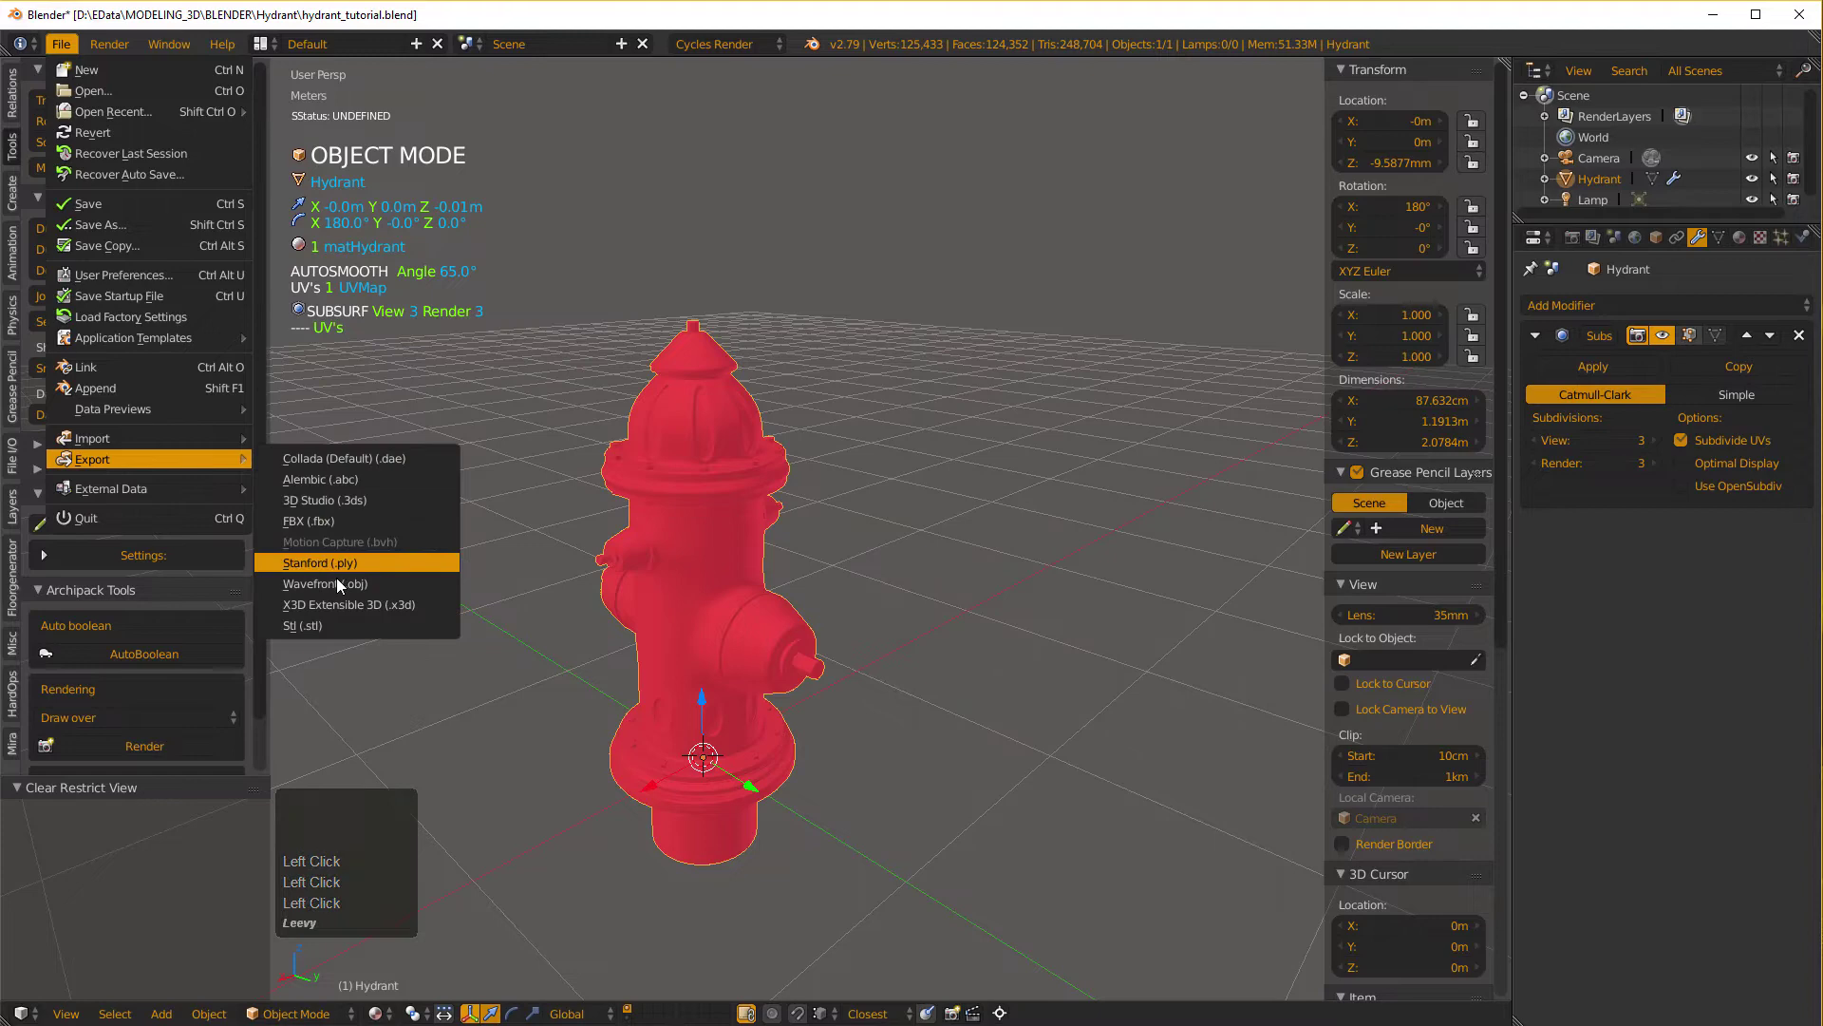
Export as Wavefront OBJ, overwriting hydrant_tutorial.obj in the Hydrant folder.
{"action": "left_click", "coordinate": [338, 598]}
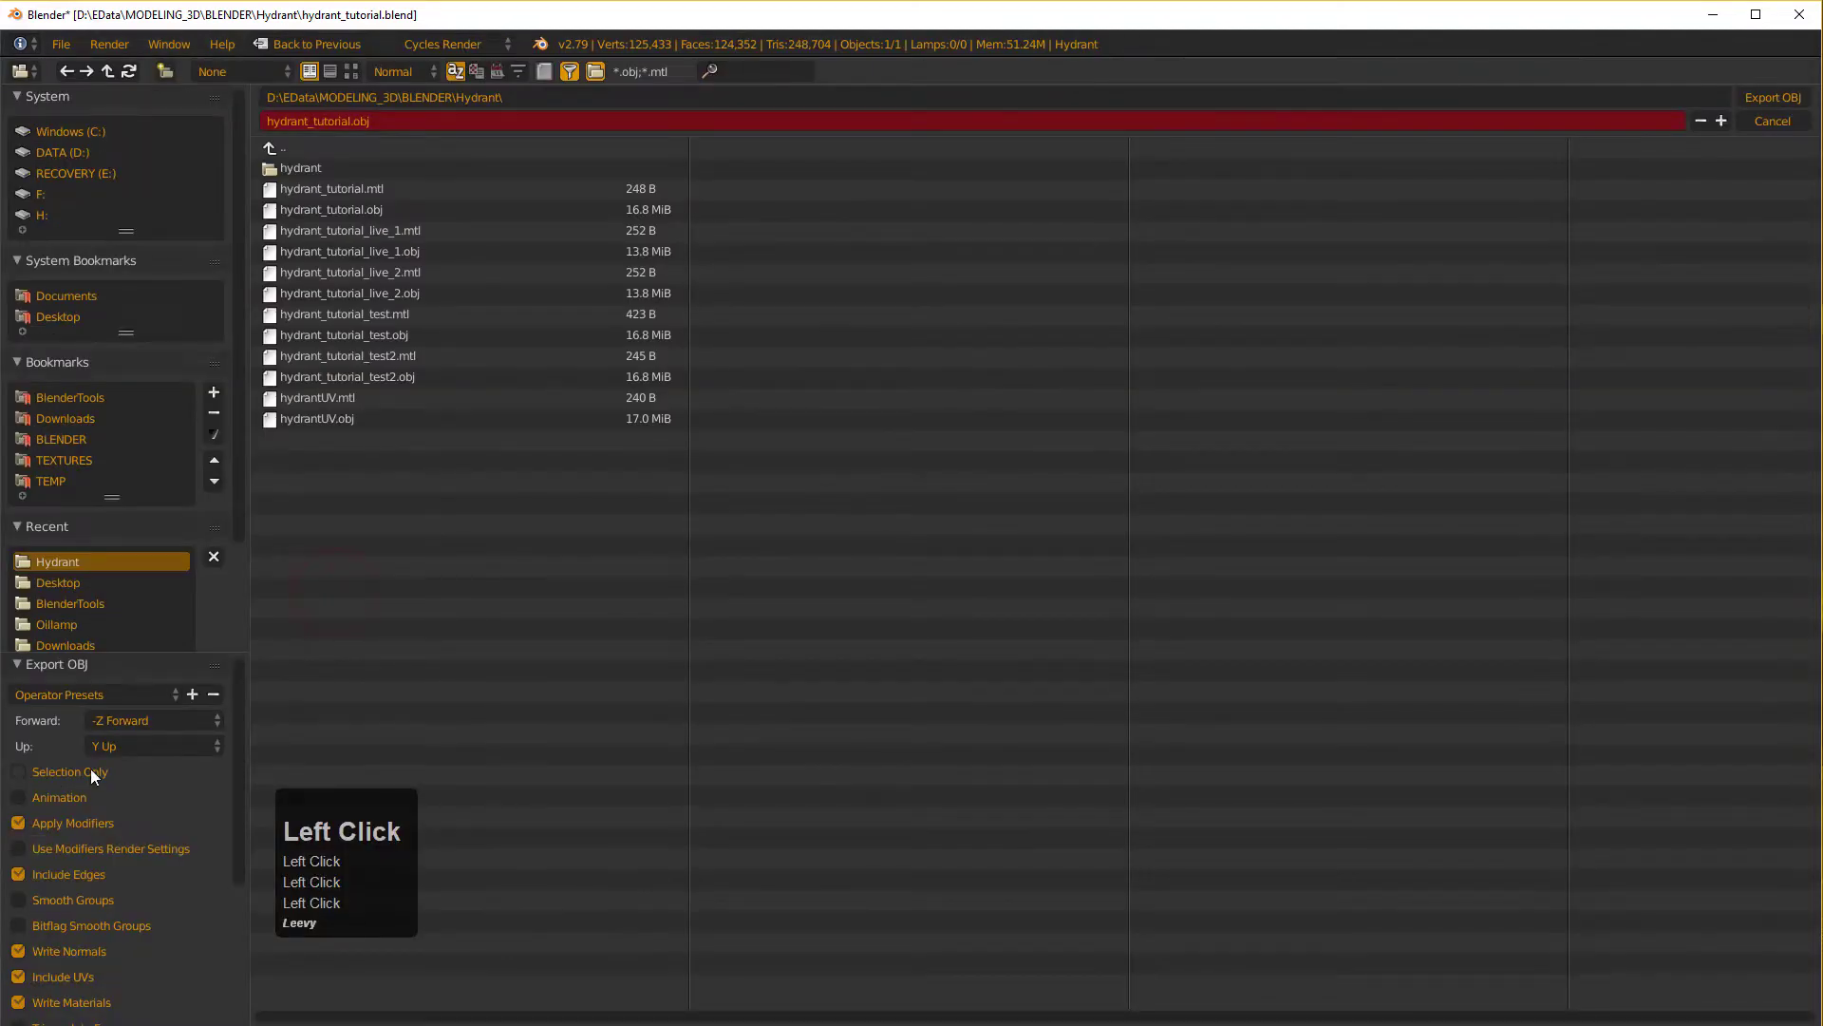
{"action": "left_click", "coordinate": [68, 778]}
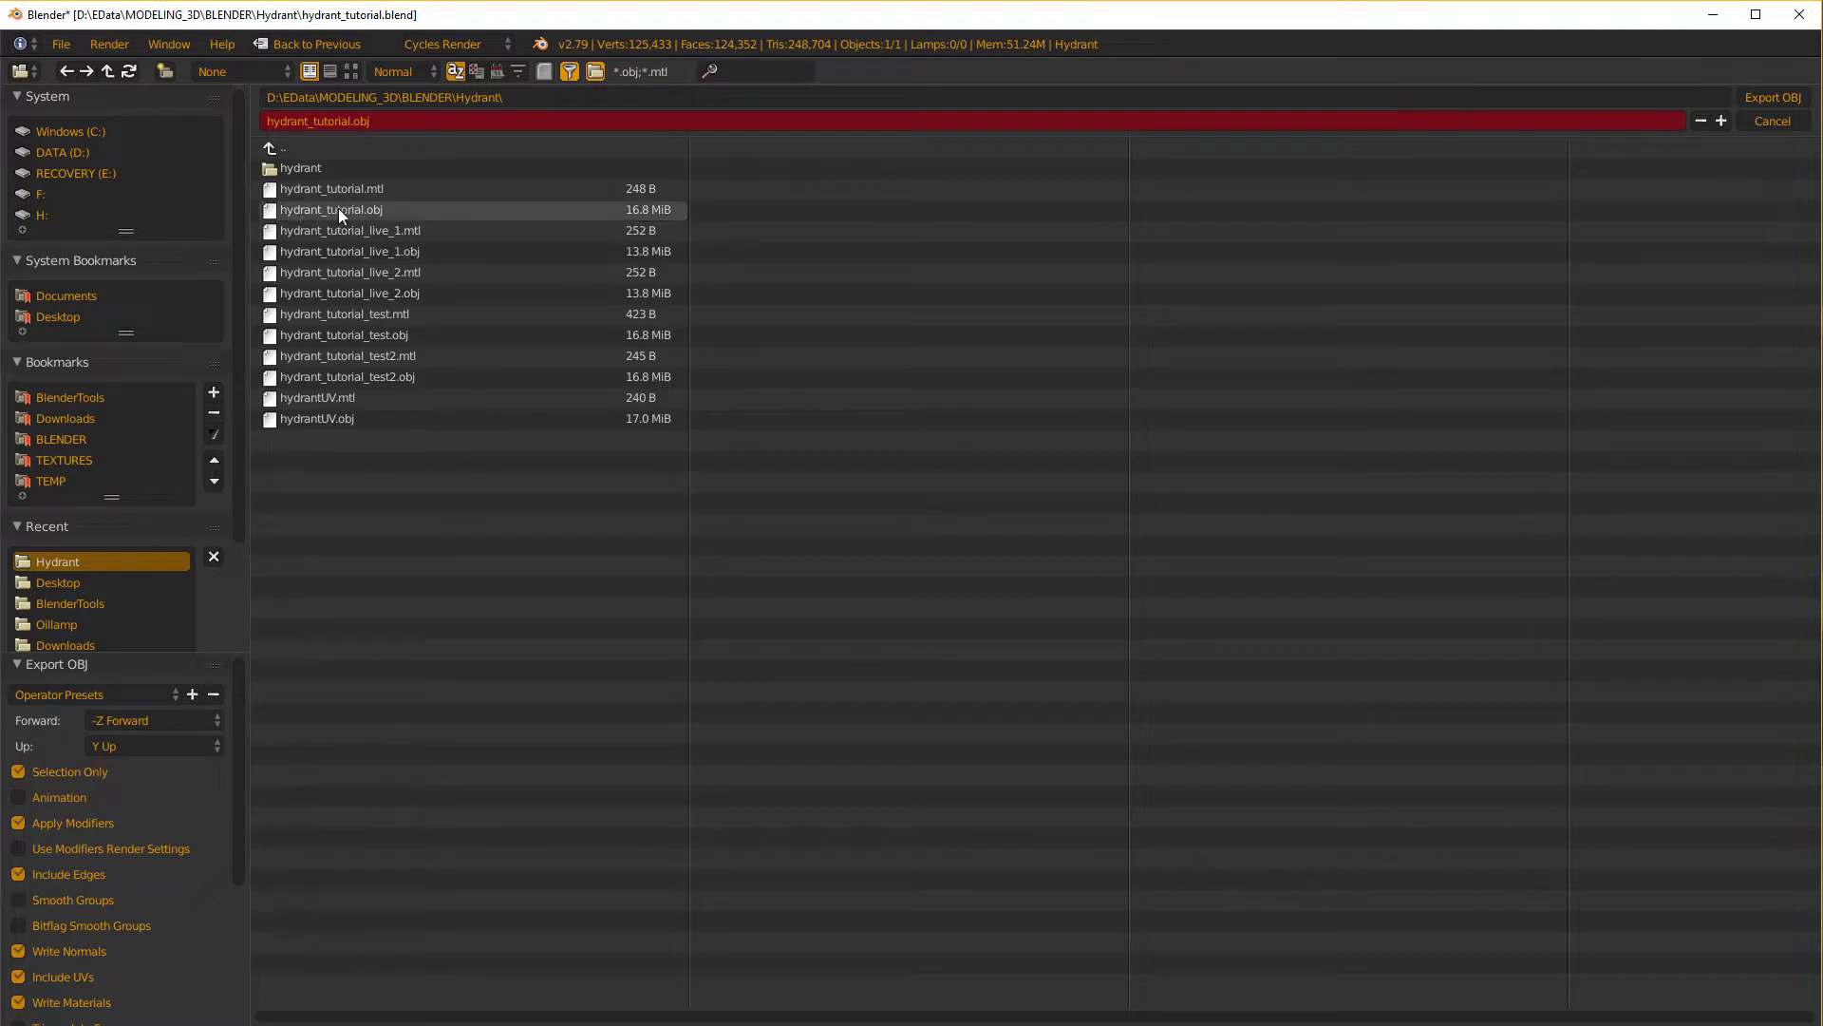
{"action": "double_click", "coordinate": [339, 214]}
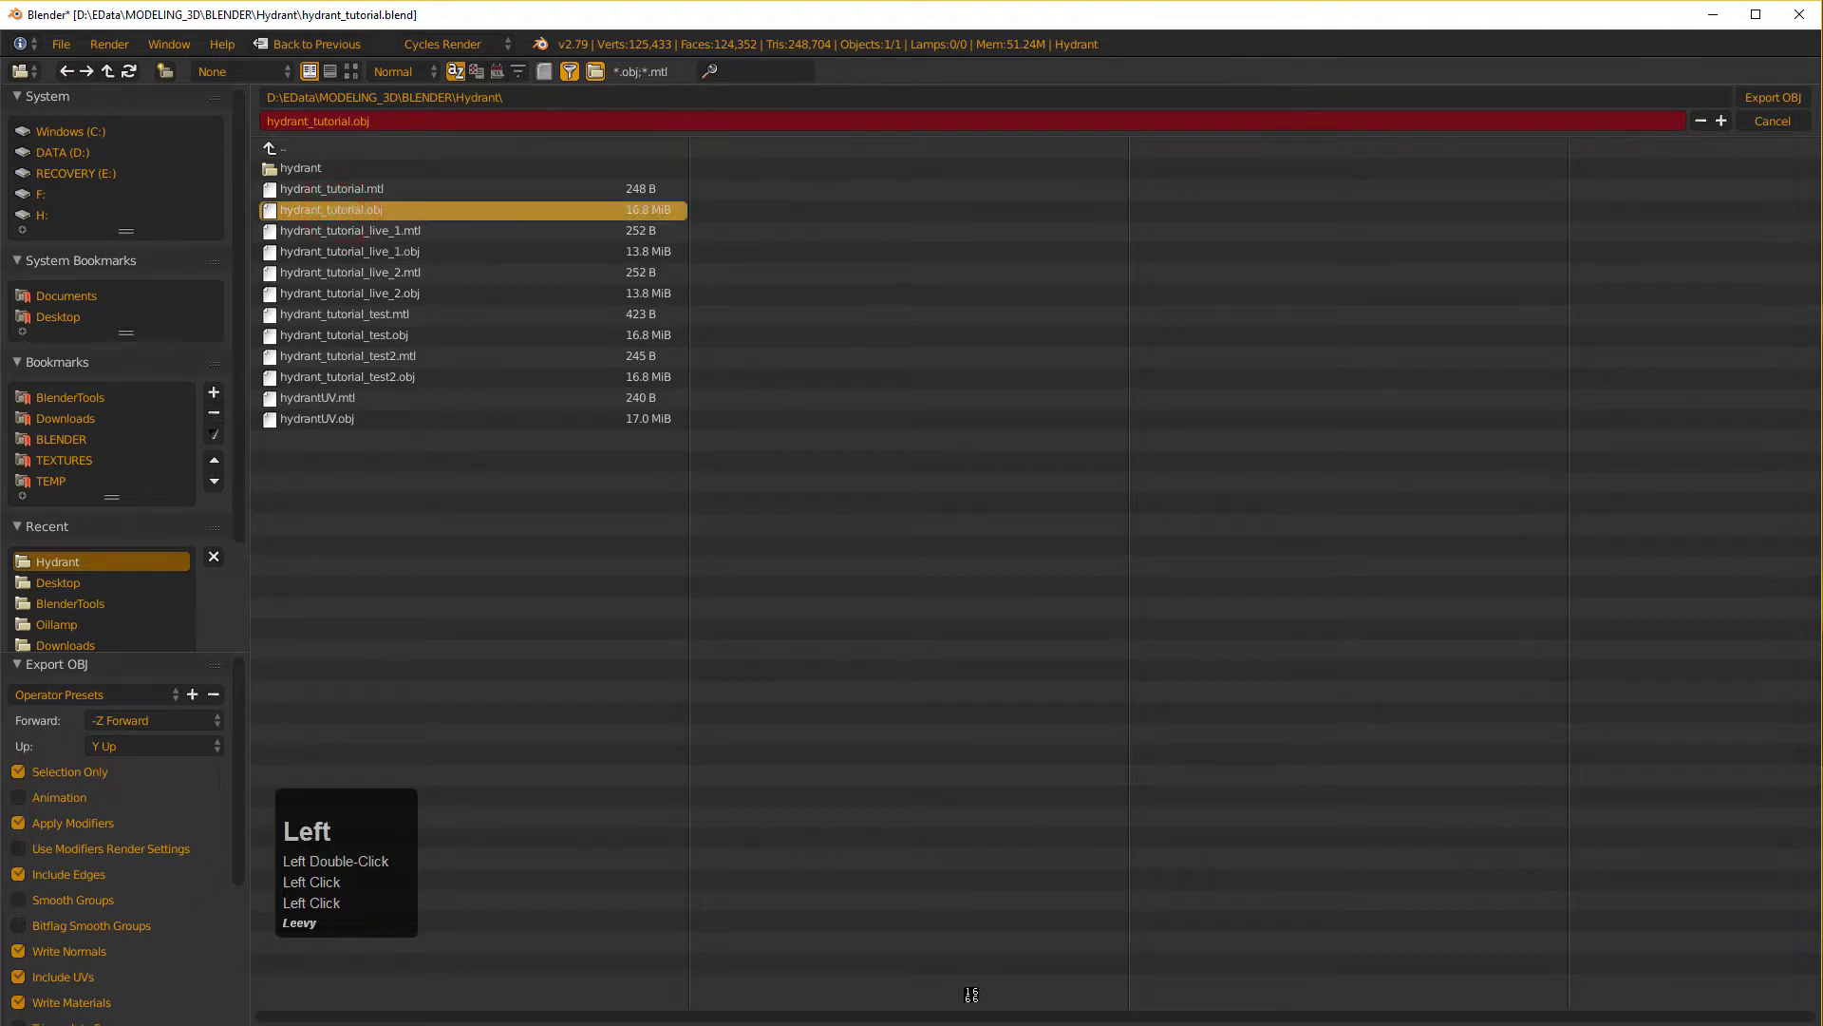
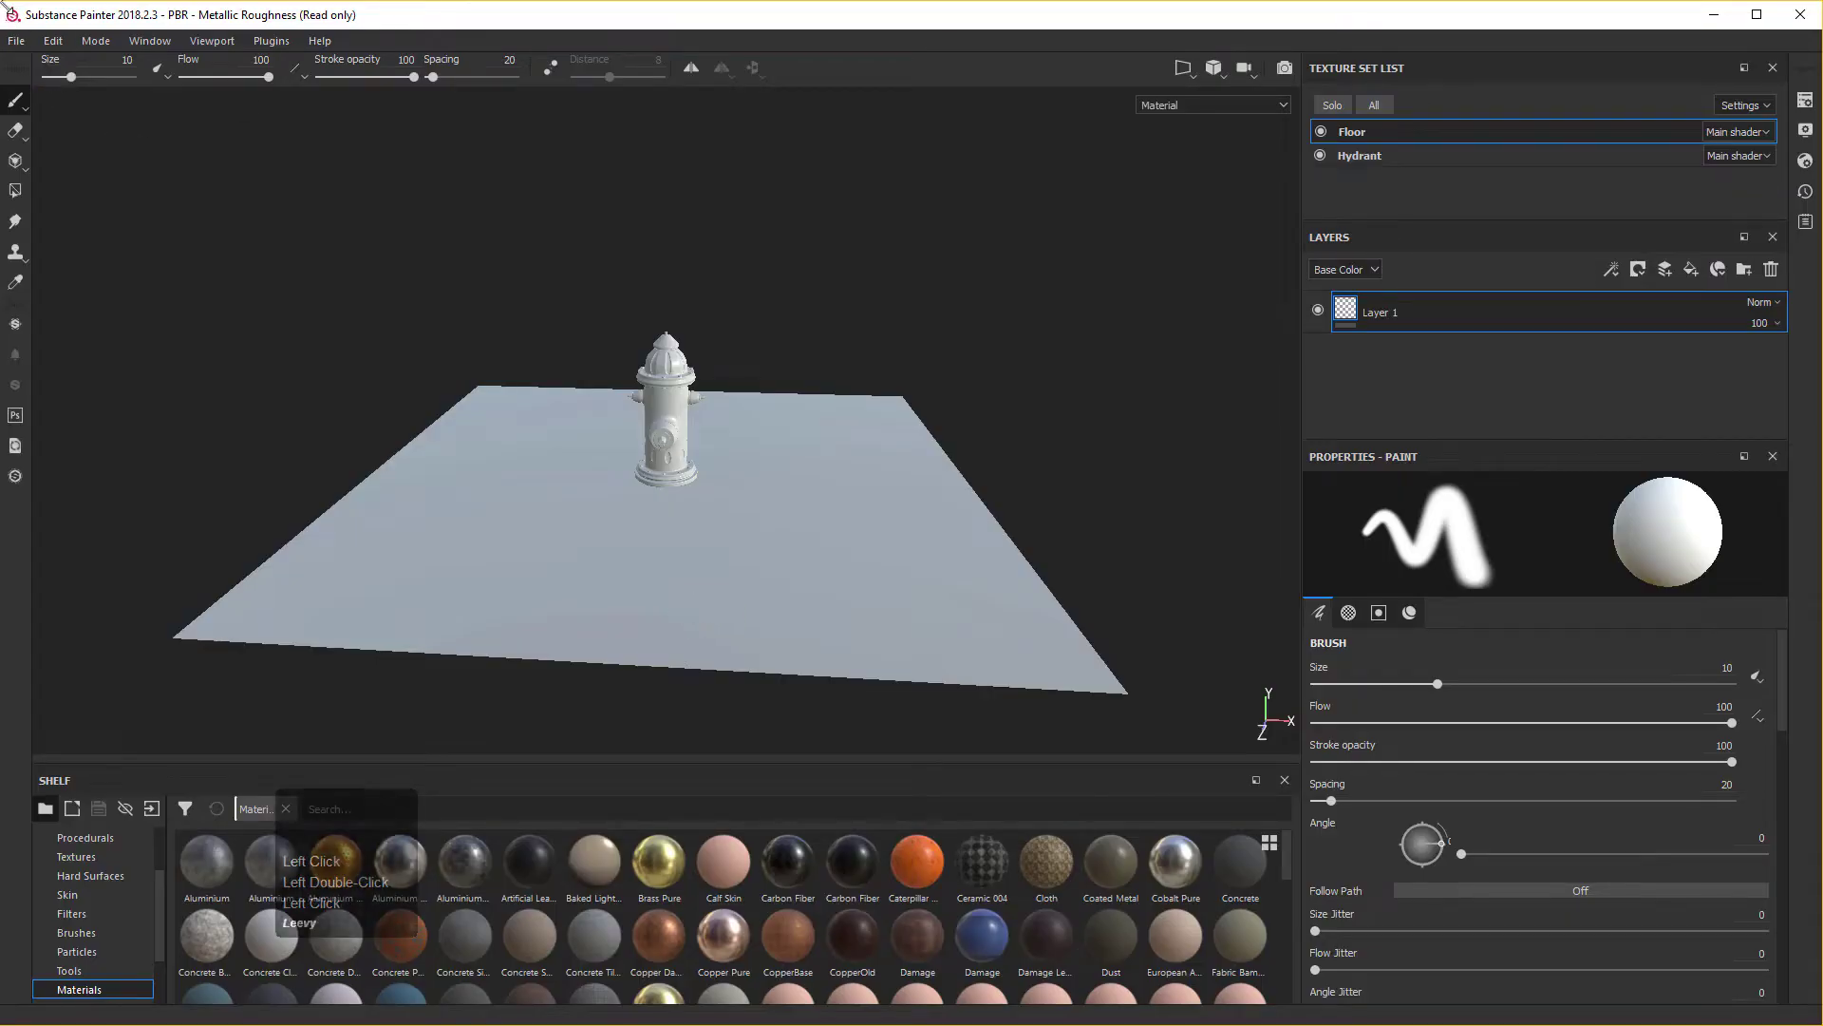
Start a new Substance Painter project from the File menu.
{"action": "left_click", "coordinate": [27, 42]}
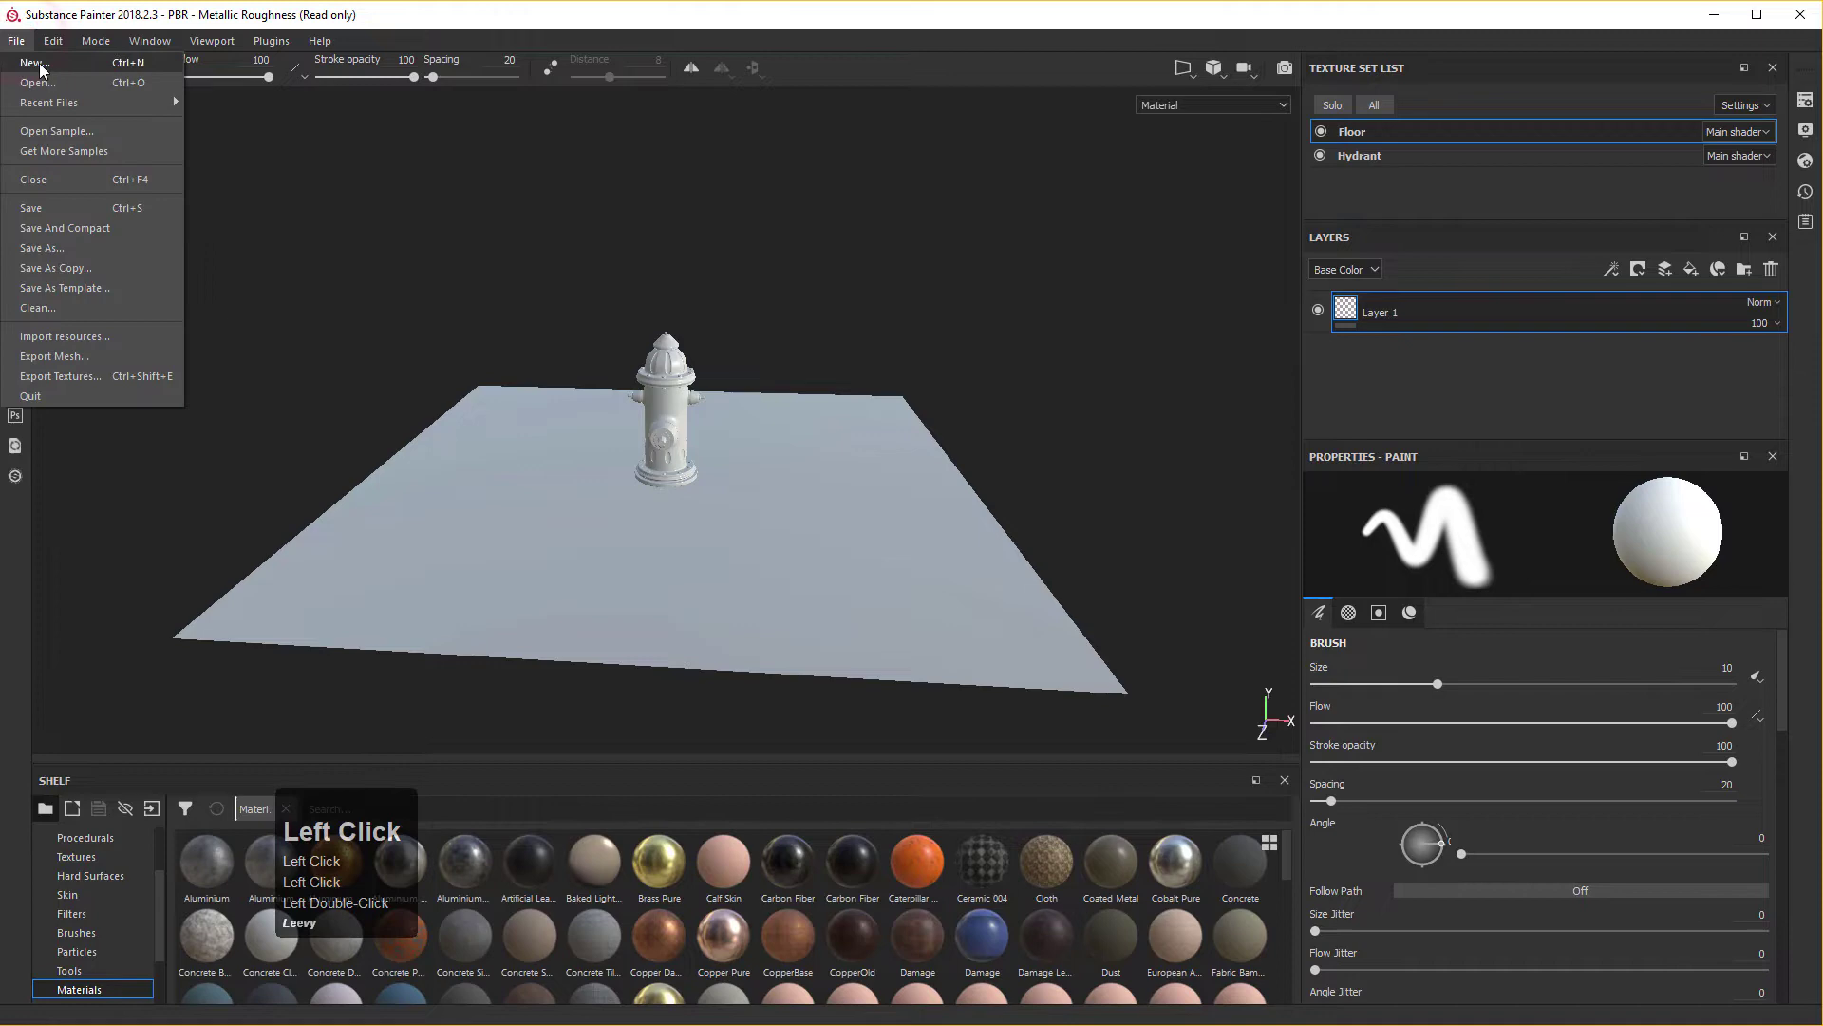
{"action": "left_click", "coordinate": [48, 66]}
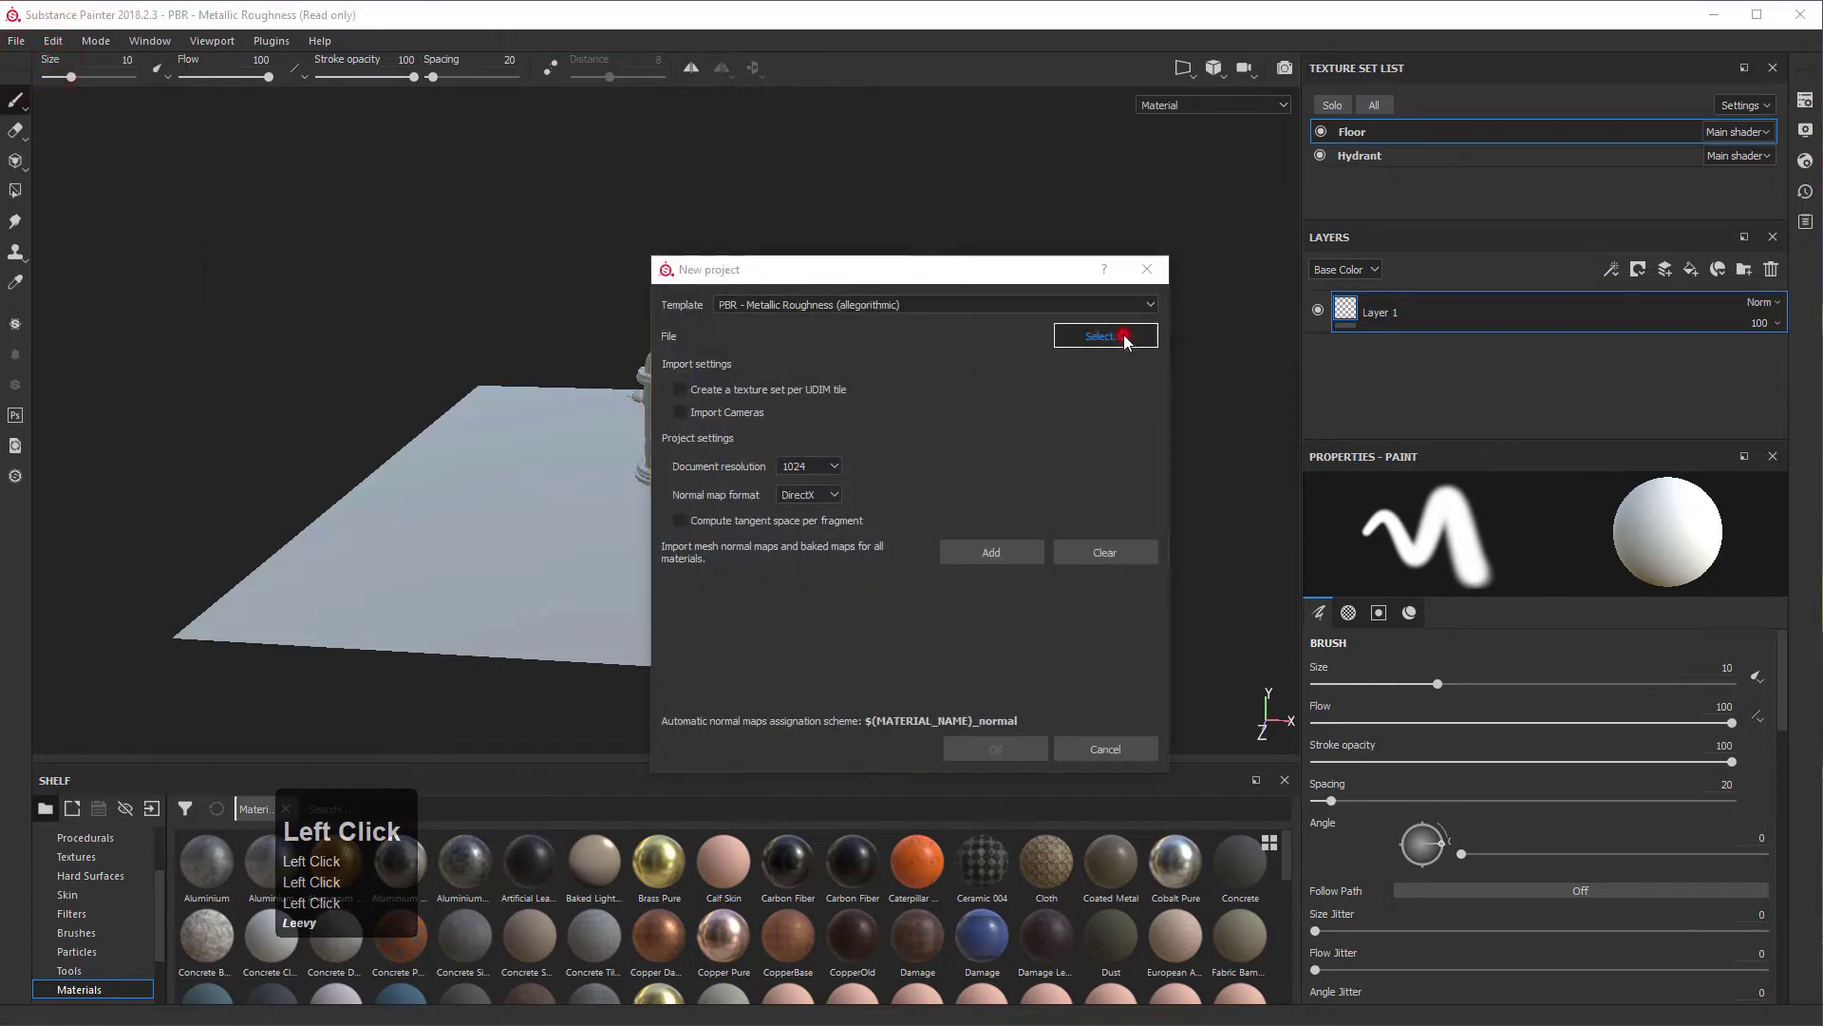
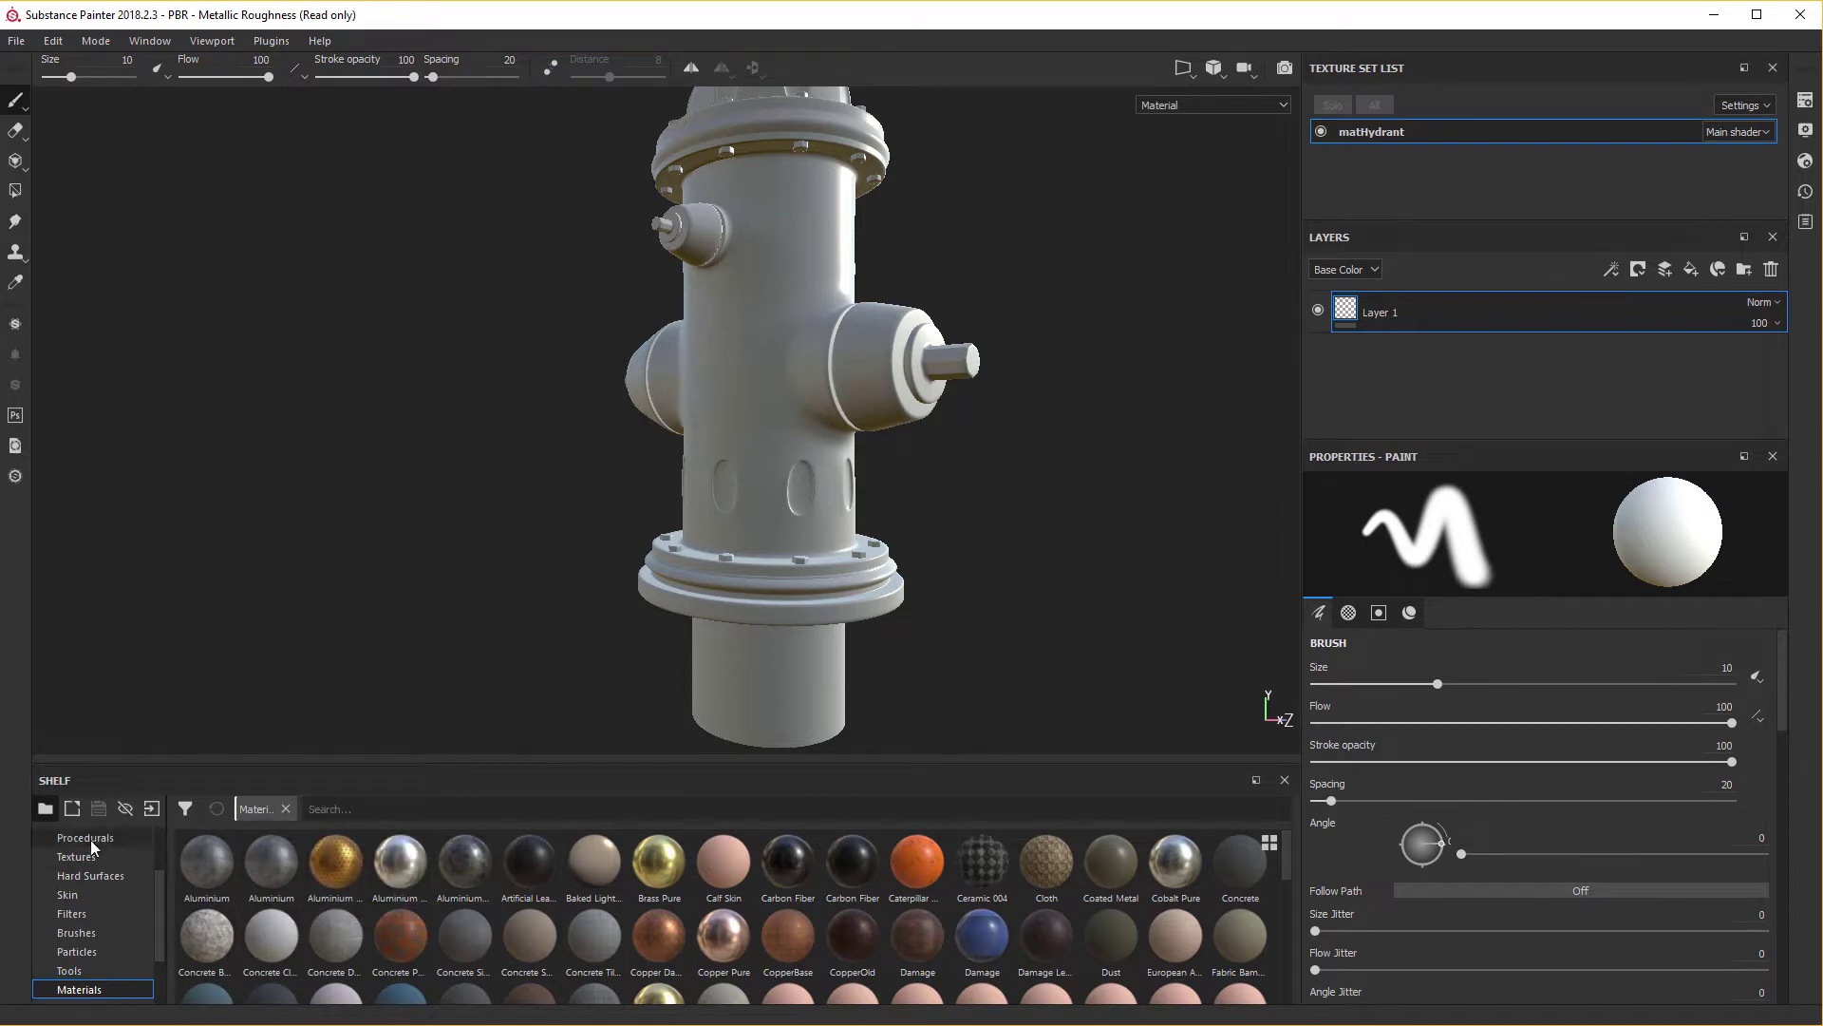
Browse the shelf's brush, grunge and procedural libraries and resize the shelf panels.
{"action": "scroll", "scroll_direction": "up", "scroll_amount": 3}
{"action": "left_click", "coordinate": [90, 887]}
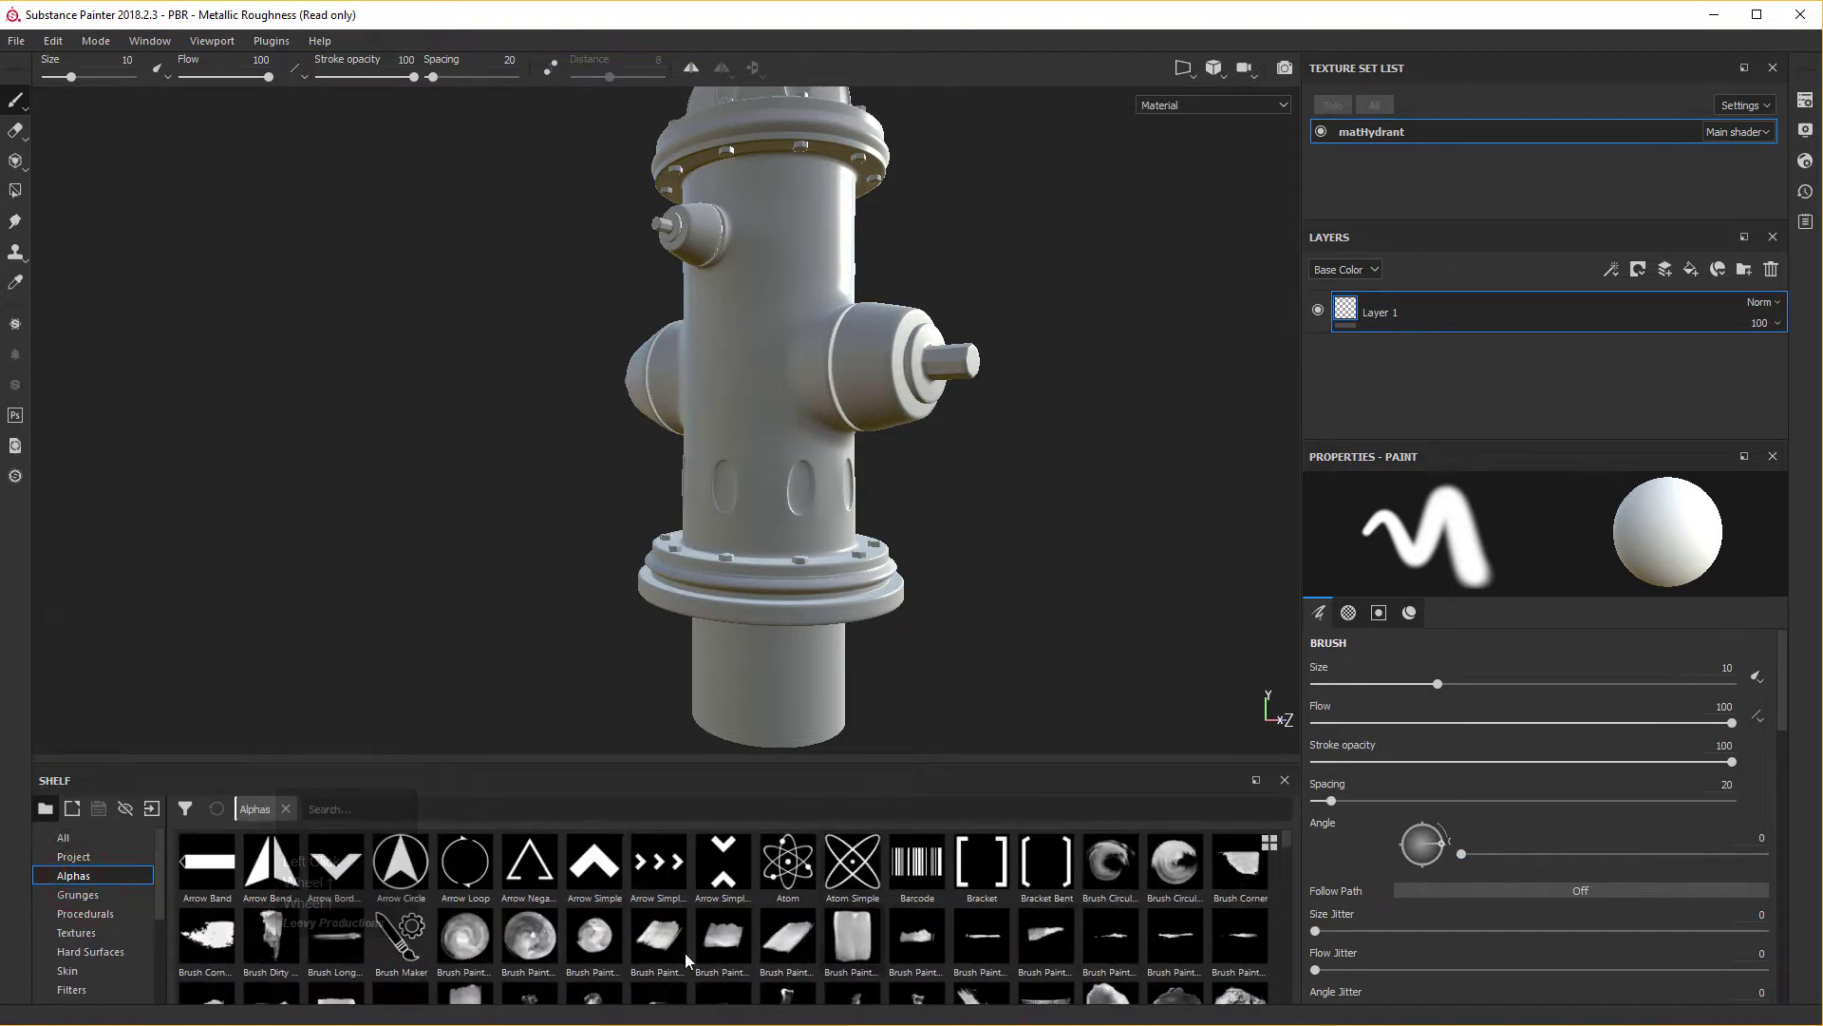
{"action": "left_click", "coordinate": [91, 903]}
{"action": "scroll", "scroll_direction": "up", "scroll_amount": 3}
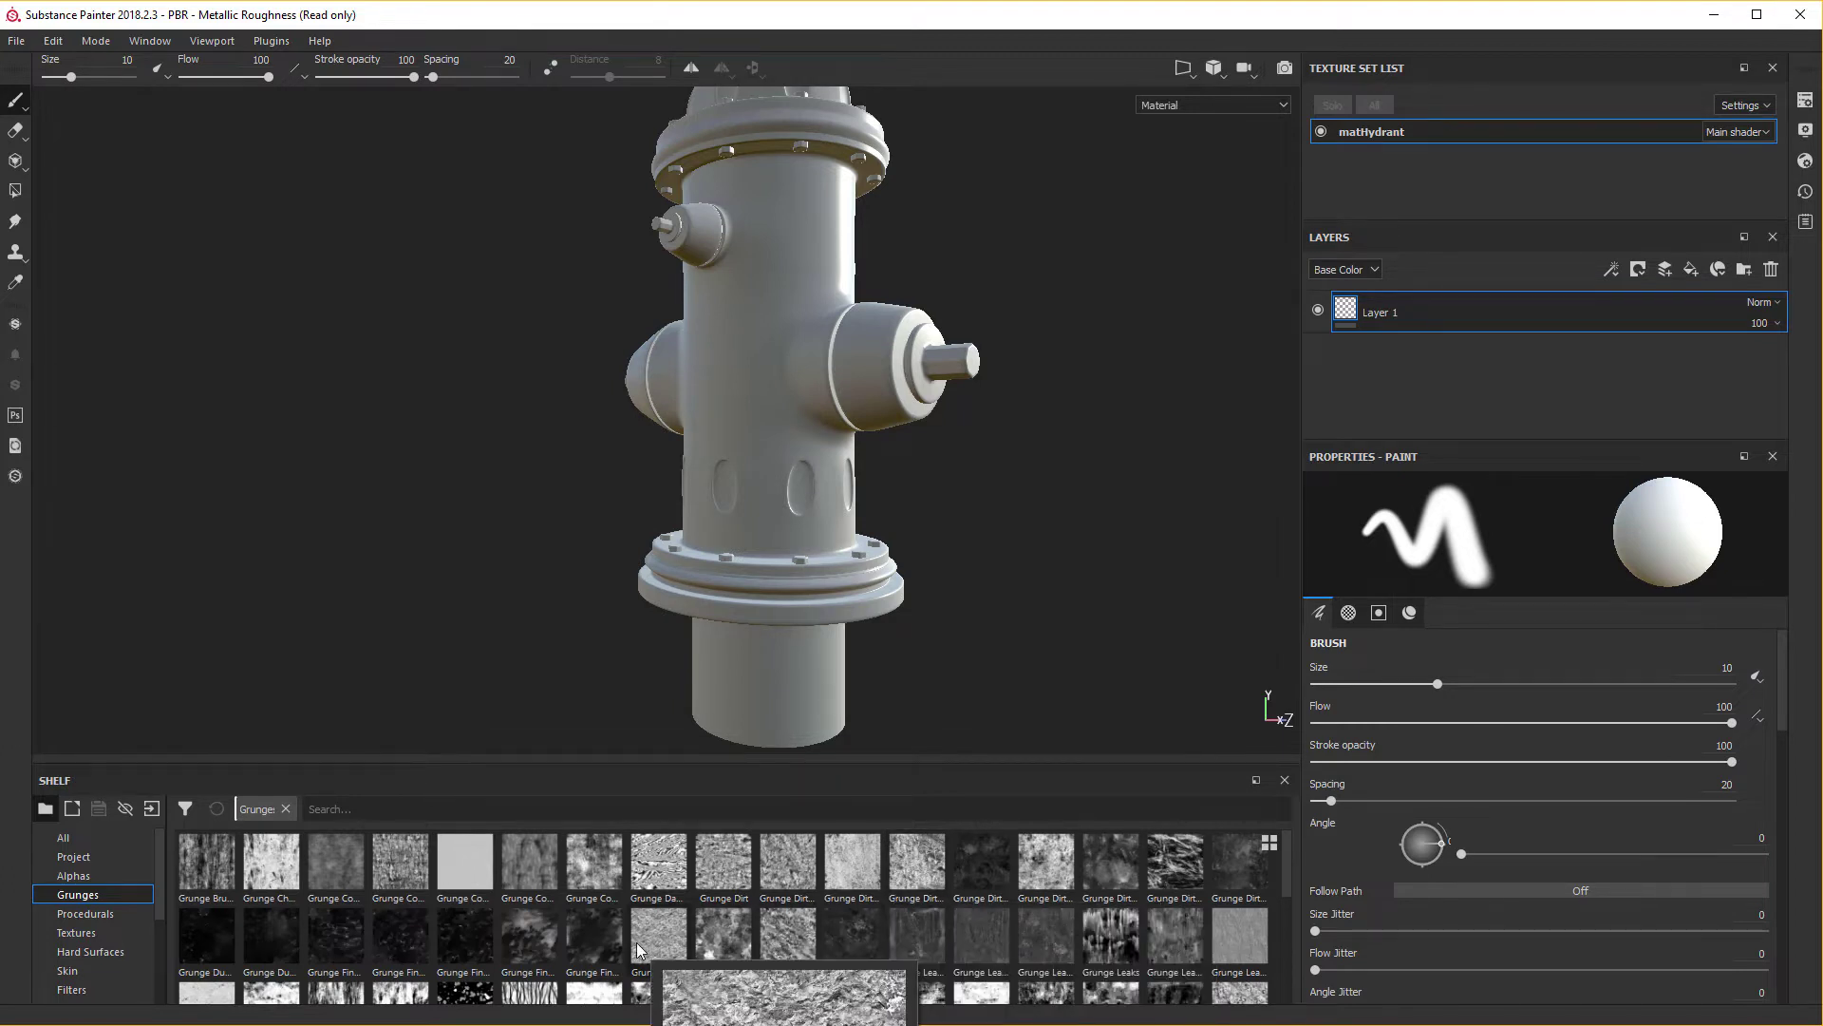
{"action": "left_click", "coordinate": [106, 913]}
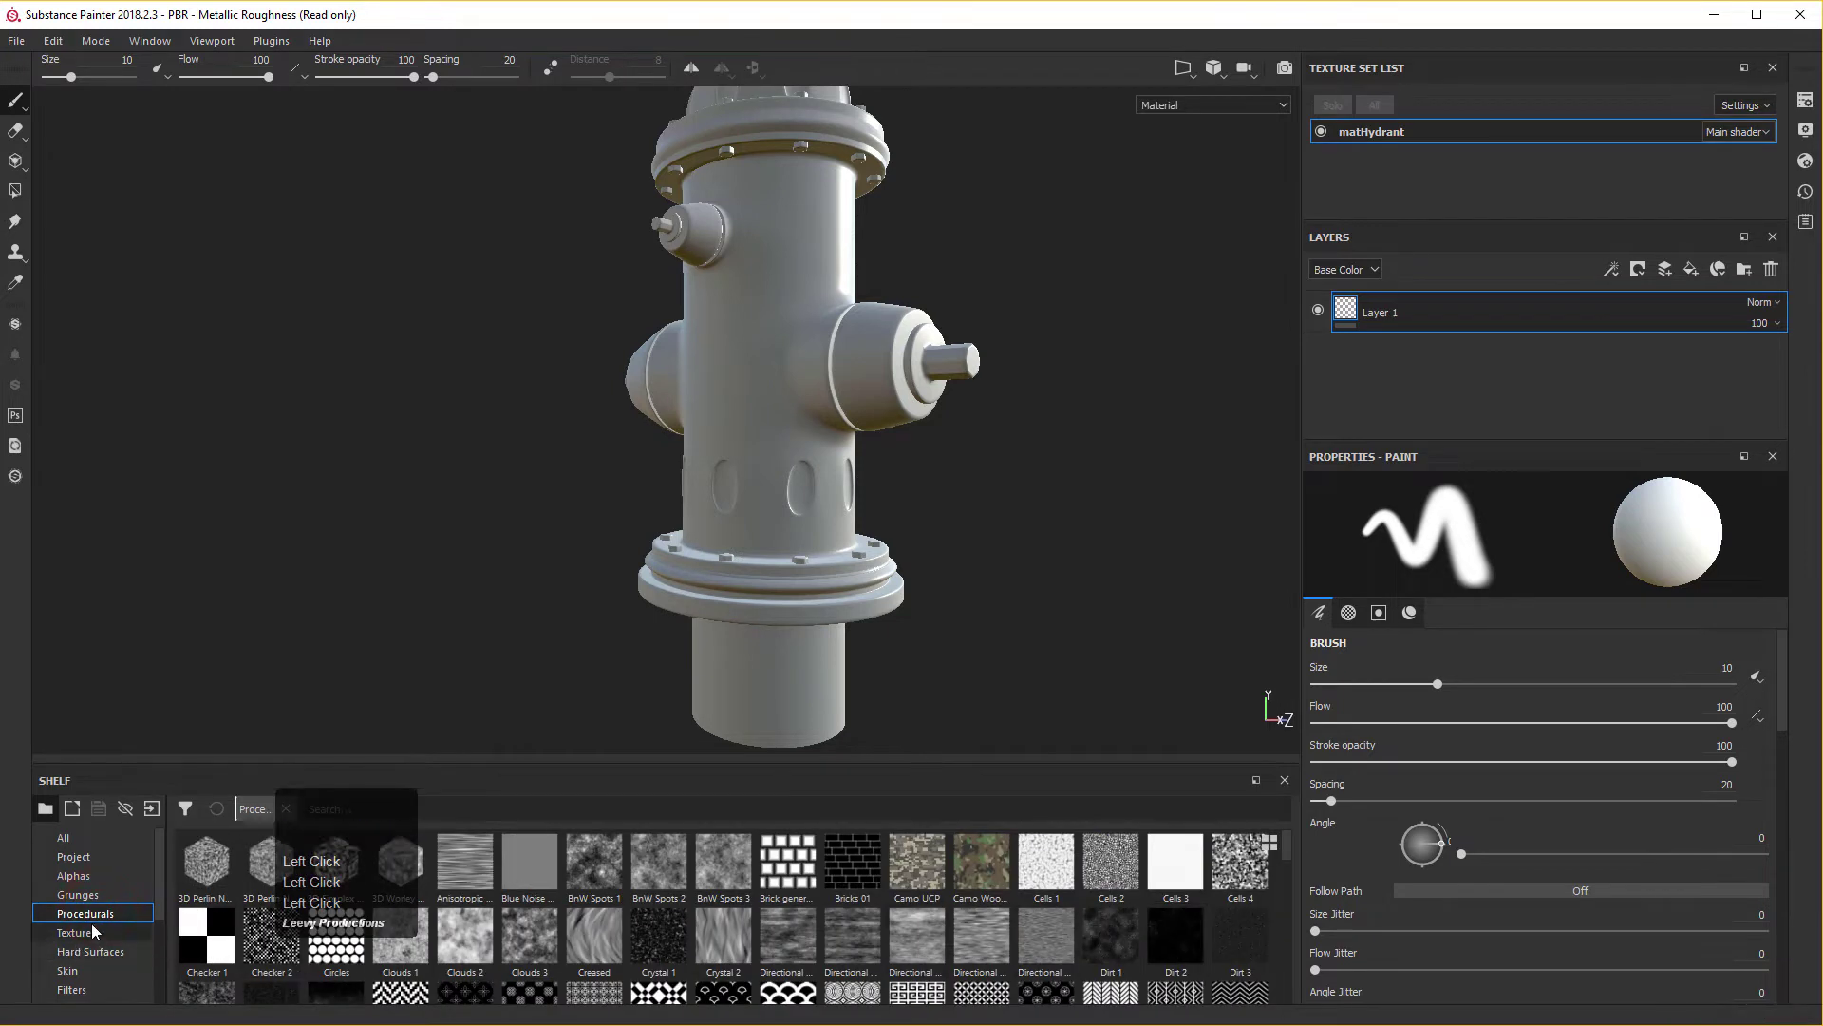
{"action": "left_click", "coordinate": [91, 941]}
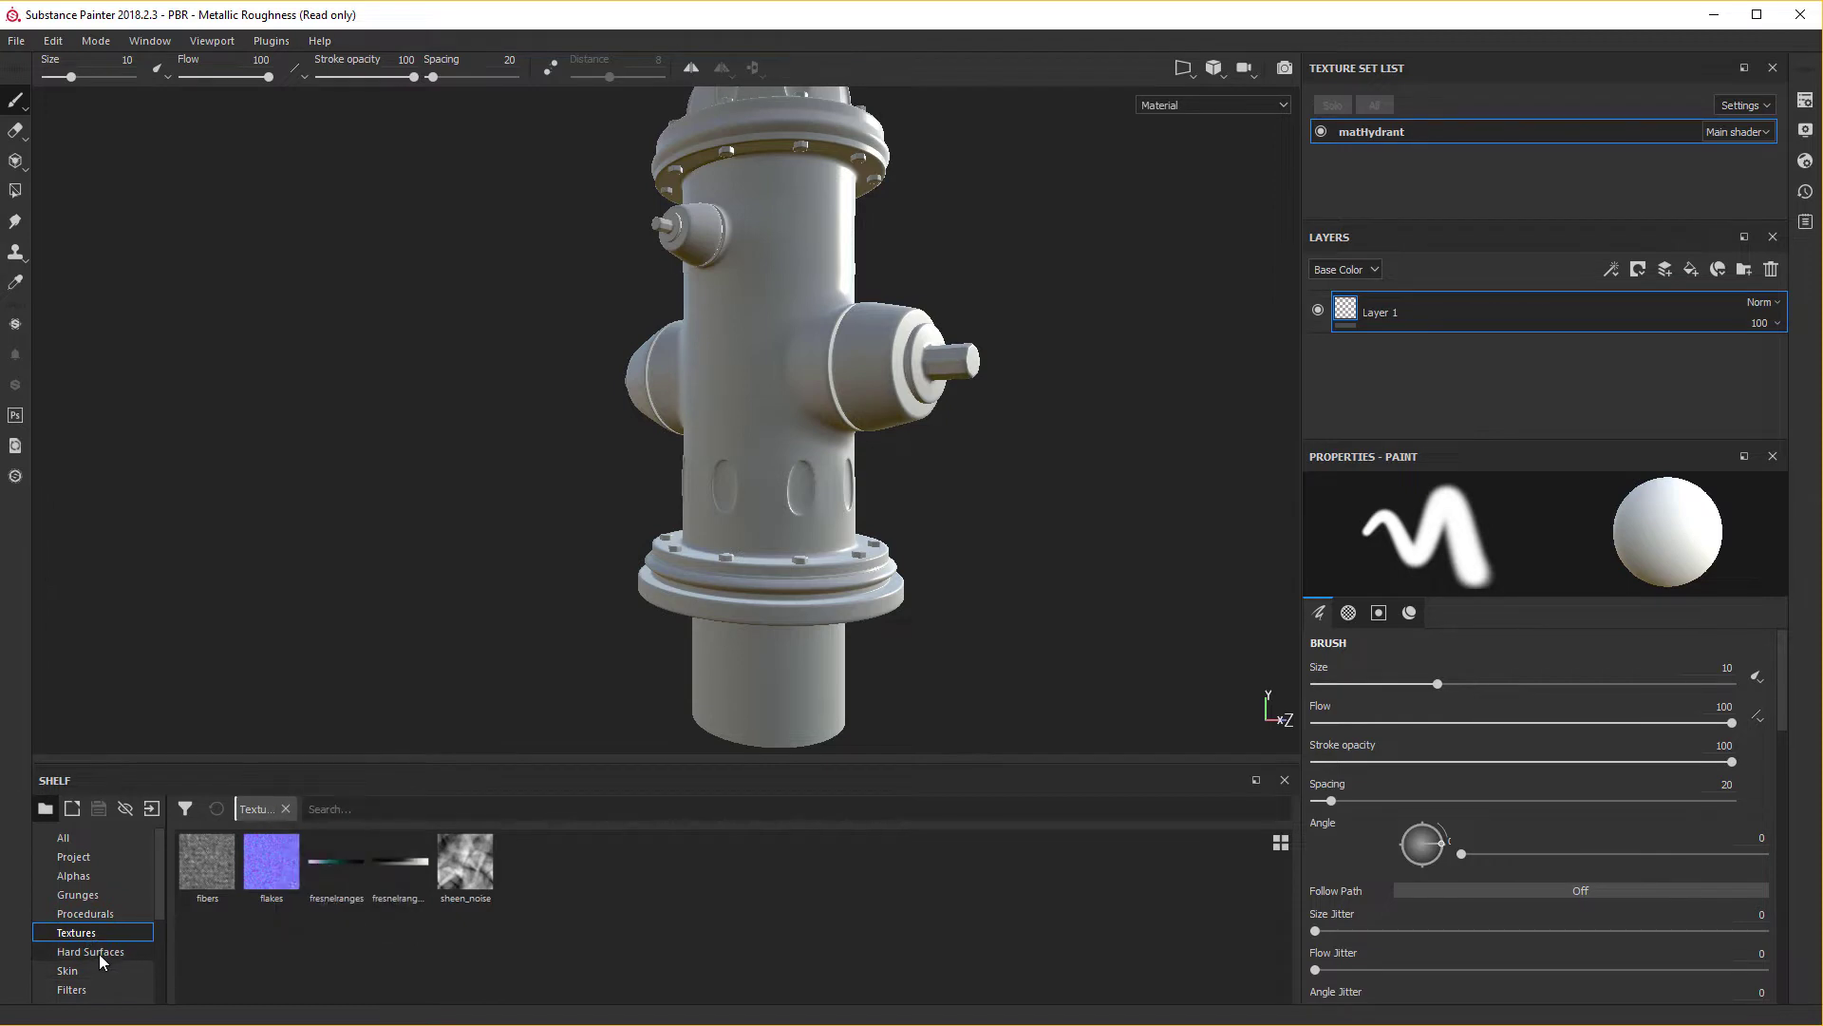
{"action": "left_click_drag", "start_coordinate": [100, 960], "coordinate": [873, 786]}
{"action": "scroll", "scroll_direction": "down", "scroll_amount": 3}
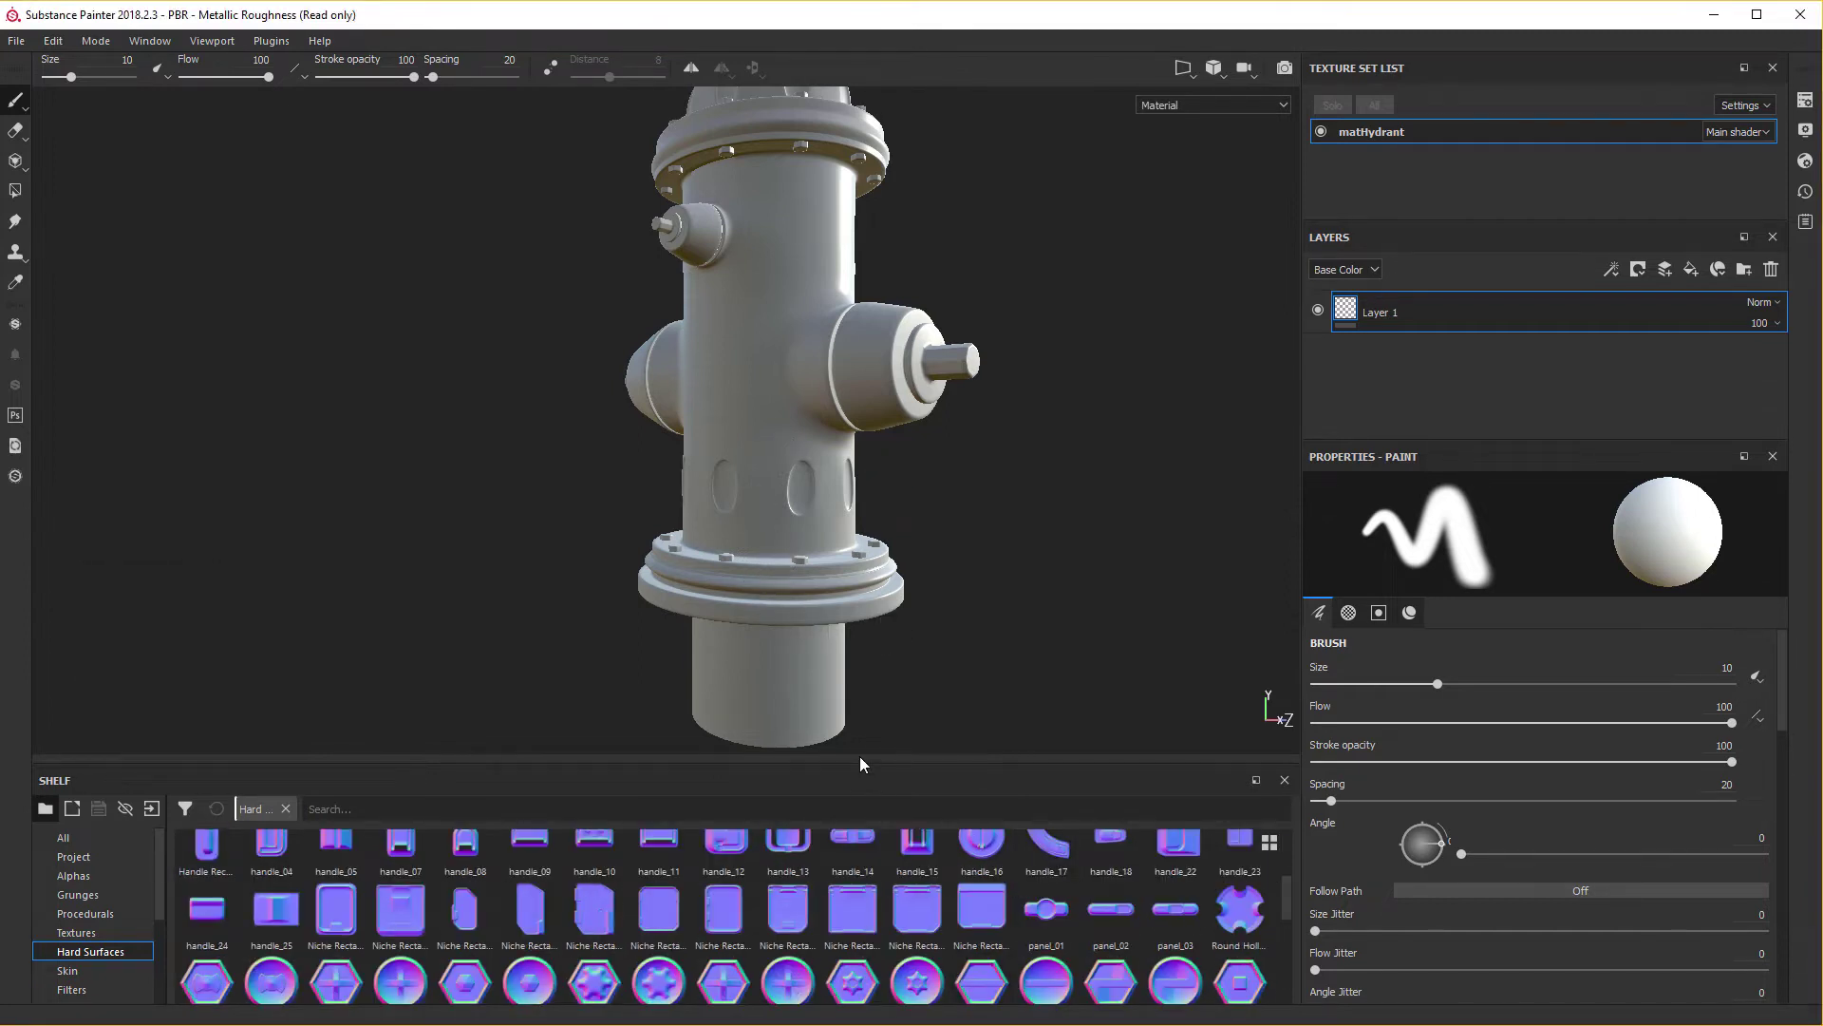
{"action": "scroll", "scroll_direction": "down", "scroll_amount": 3}
{"action": "left_click_drag", "start_coordinate": [604, 923], "coordinate": [943, 969]}
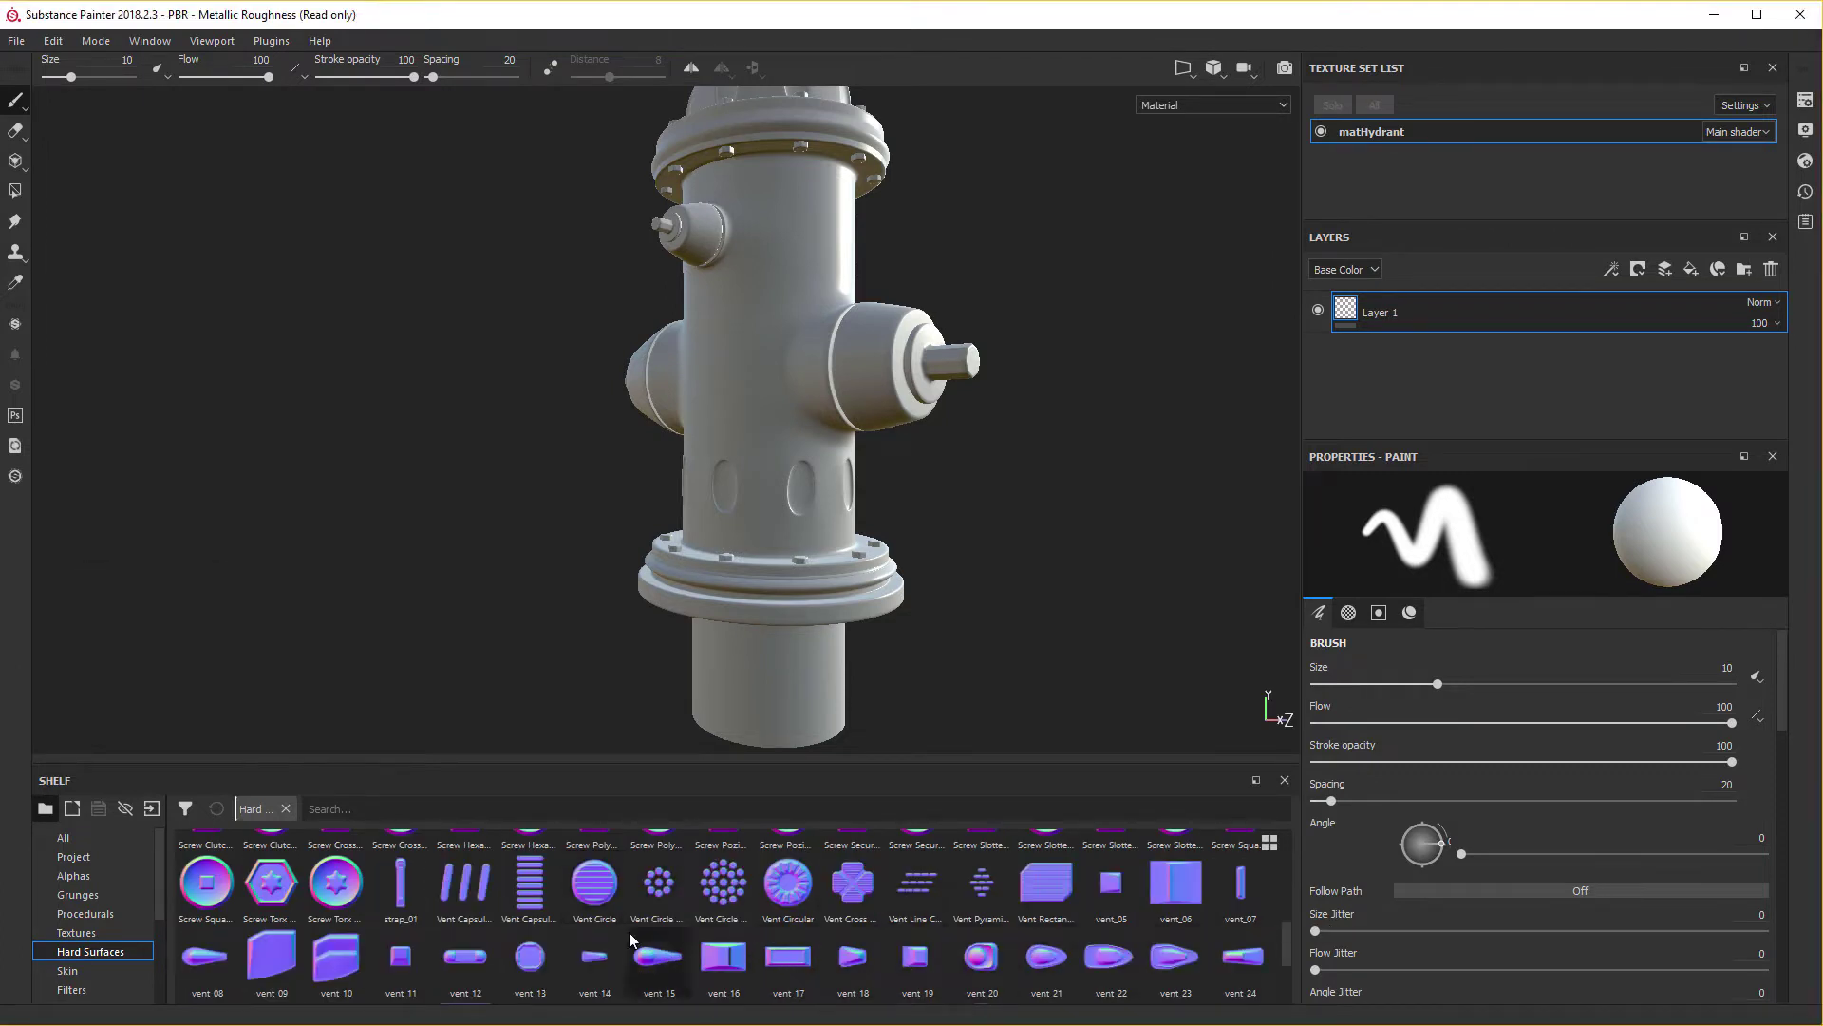
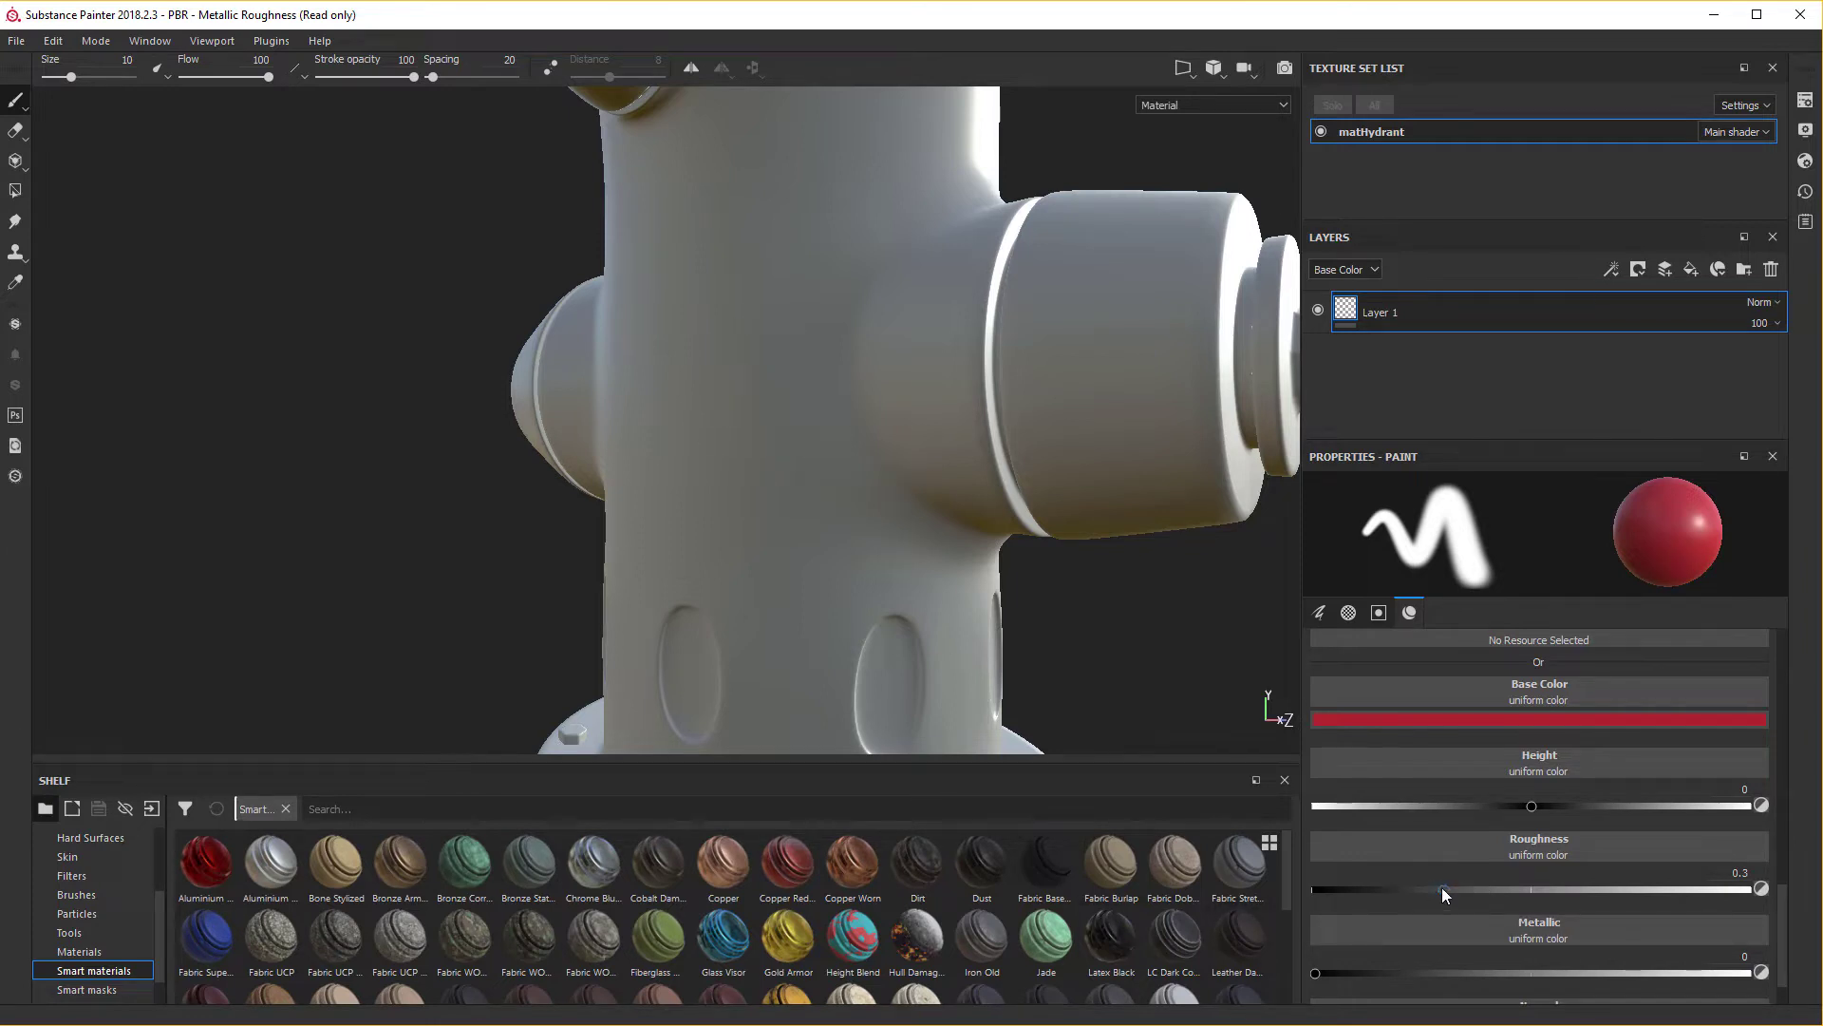
Give the paint brush a red base colour and review its height, roughness (~0.49) and metallic (0.5) sliders.
{"action": "key", "text": "ctrl+z"}
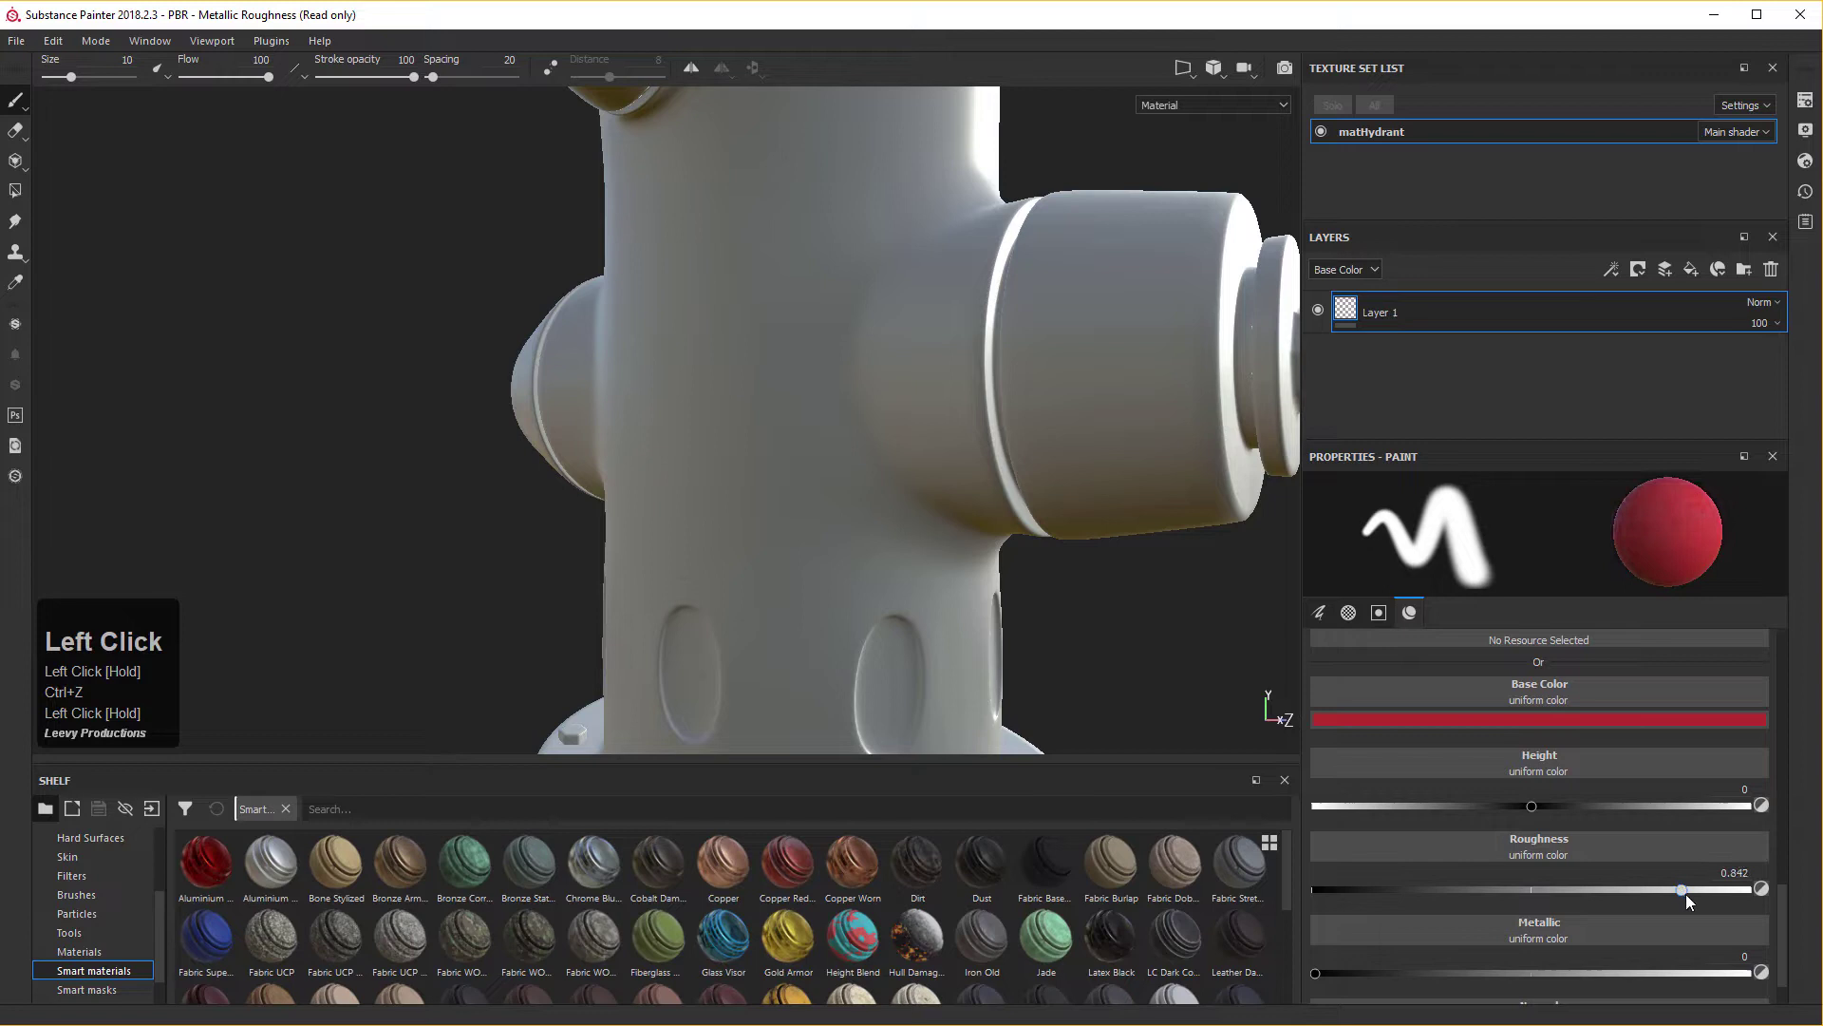
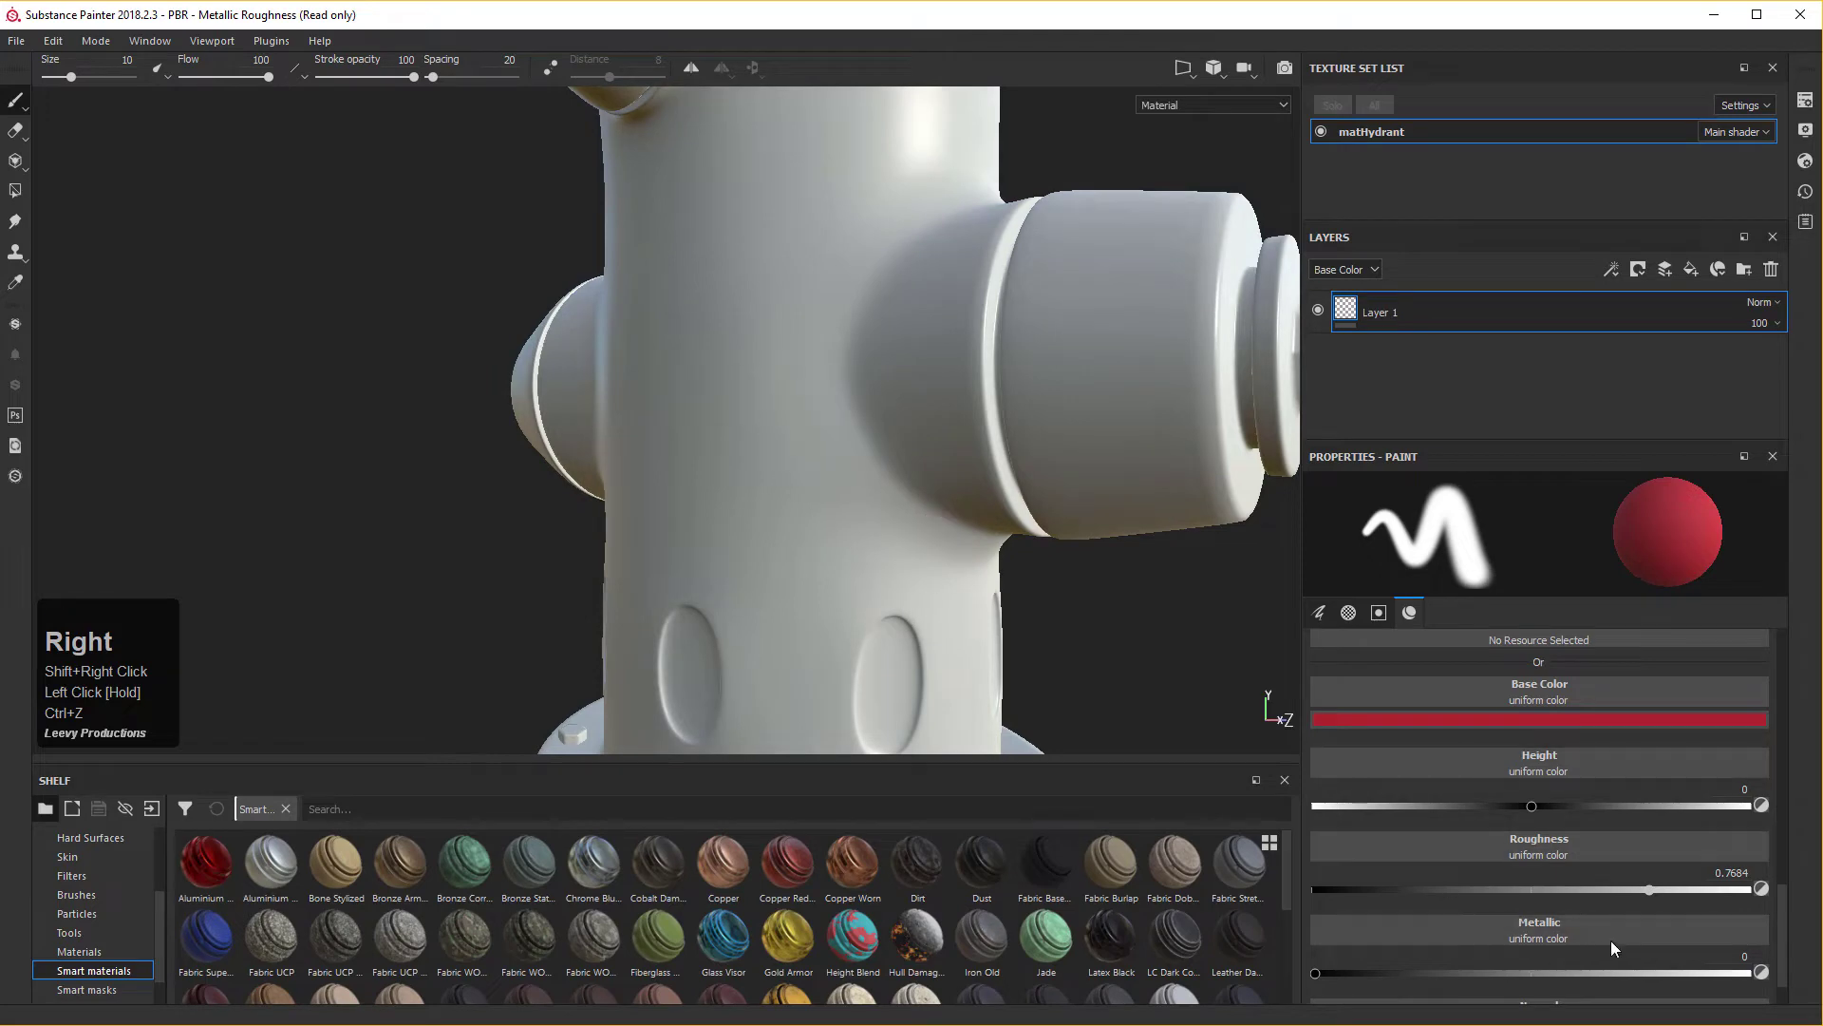
{"action": "right_click", "coordinate": [1655, 894]}
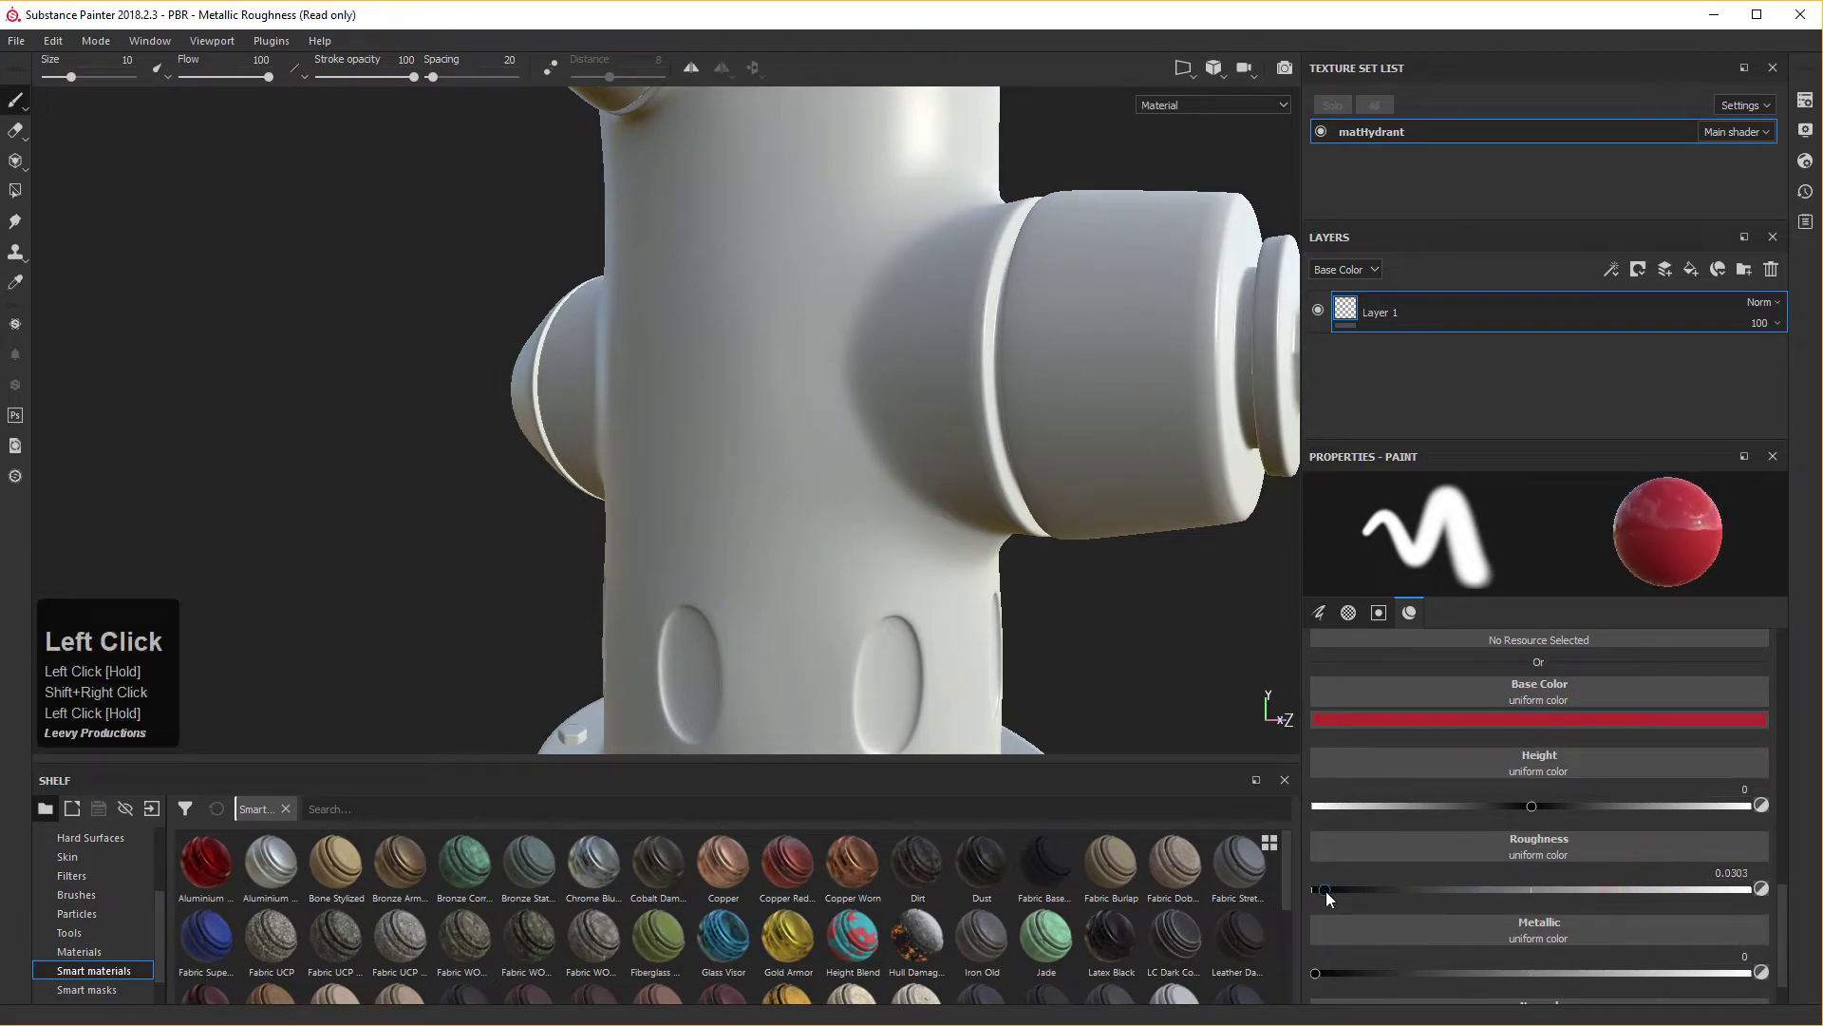
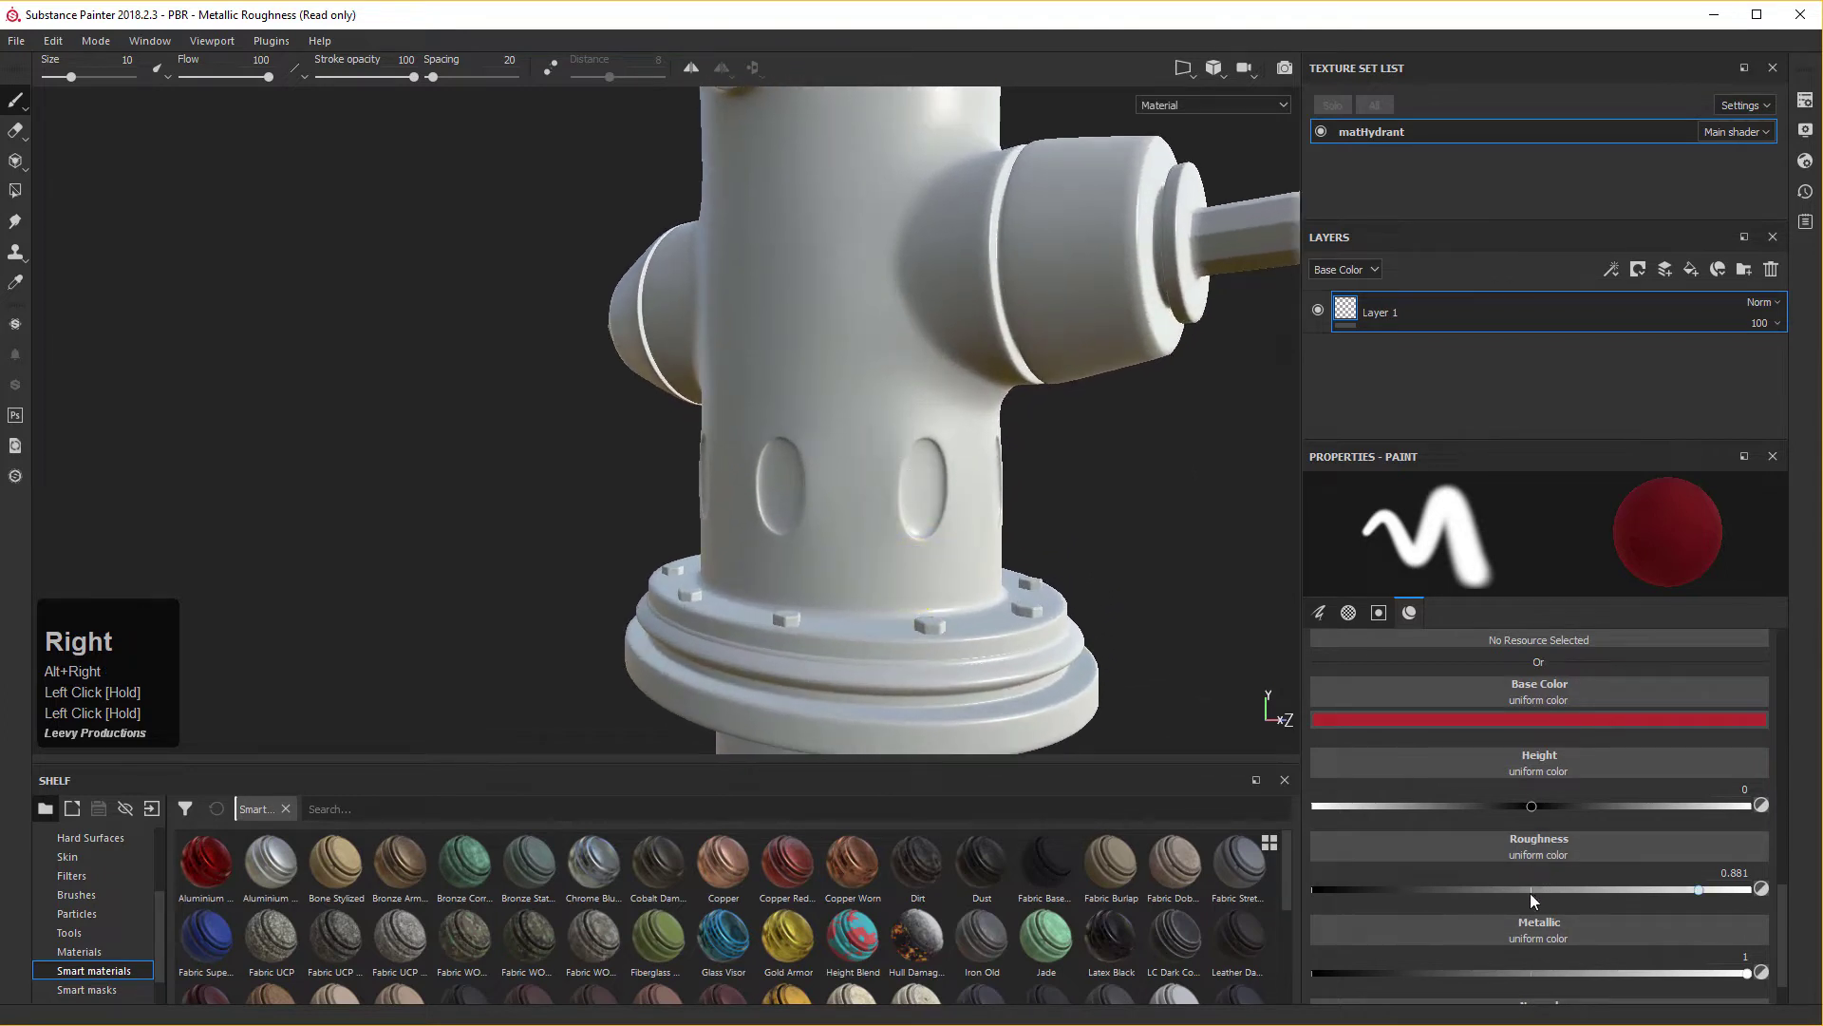
{"action": "left_click_drag", "start_coordinate": [1532, 895], "coordinate": [1552, 955]}
{"action": "scroll", "scroll_direction": "down", "scroll_amount": 3}
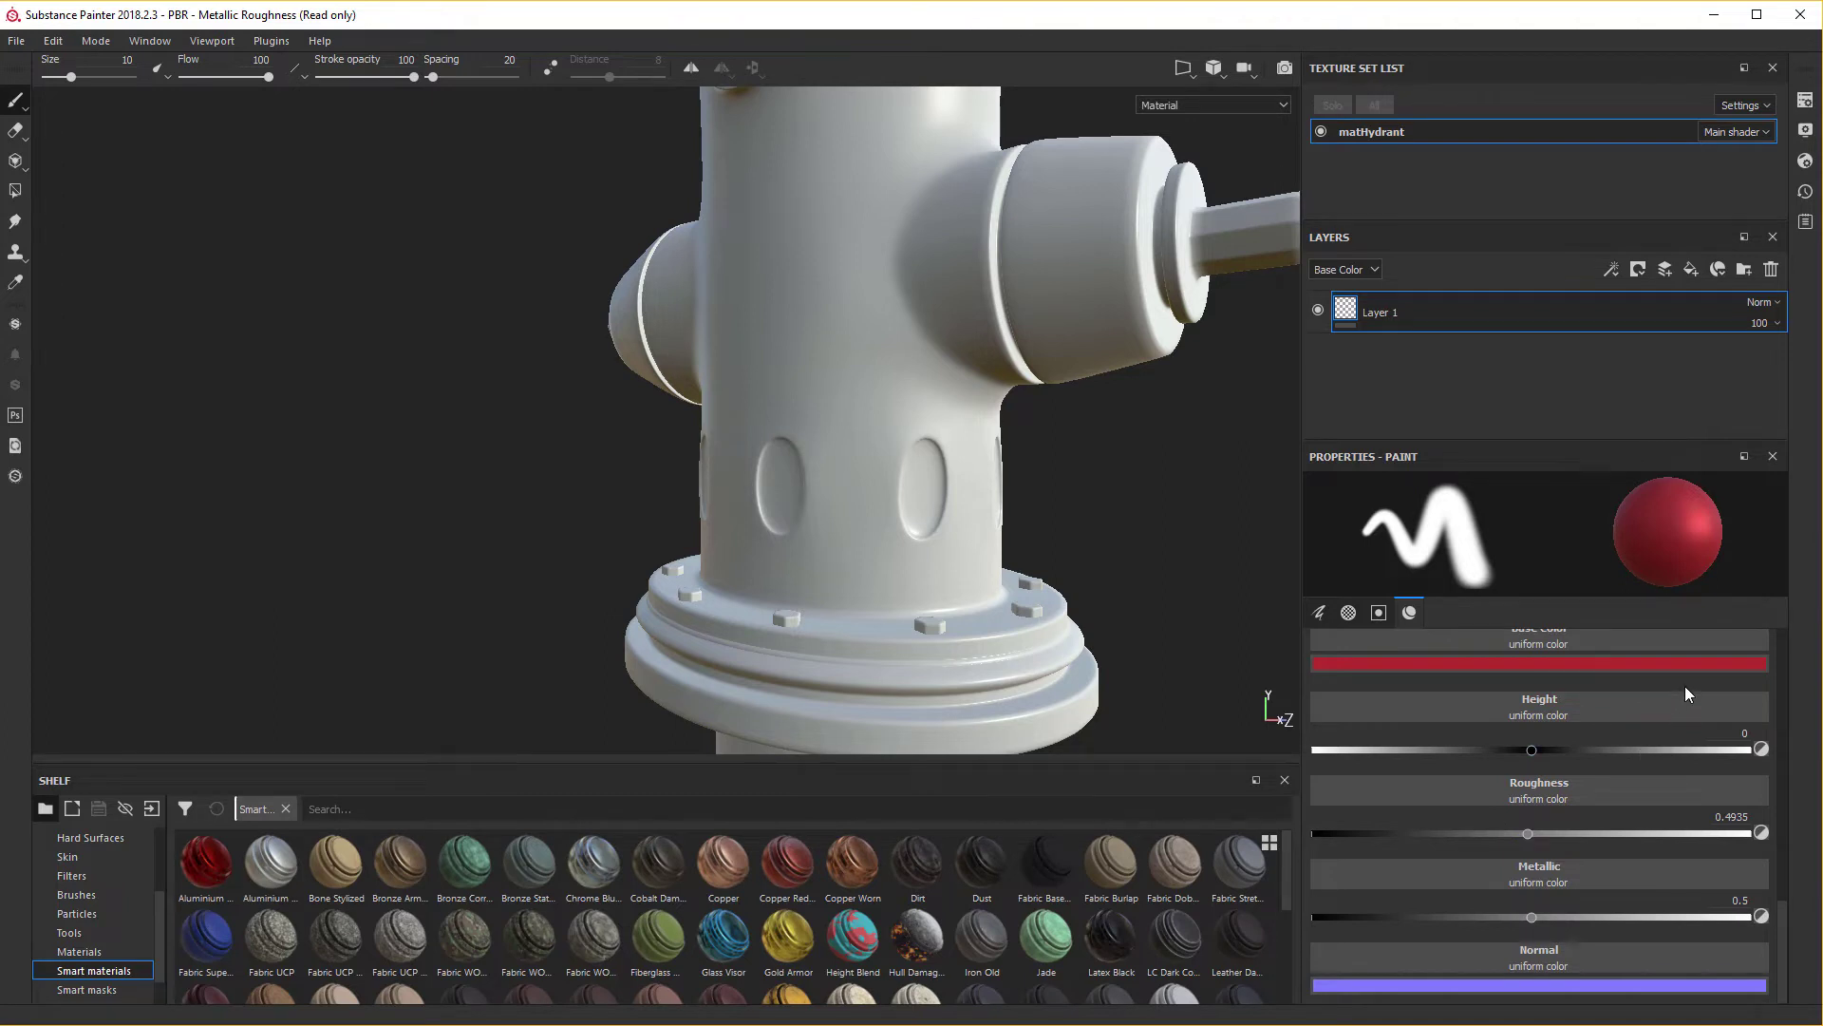
{"action": "scroll", "scroll_direction": "down", "scroll_amount": 3}
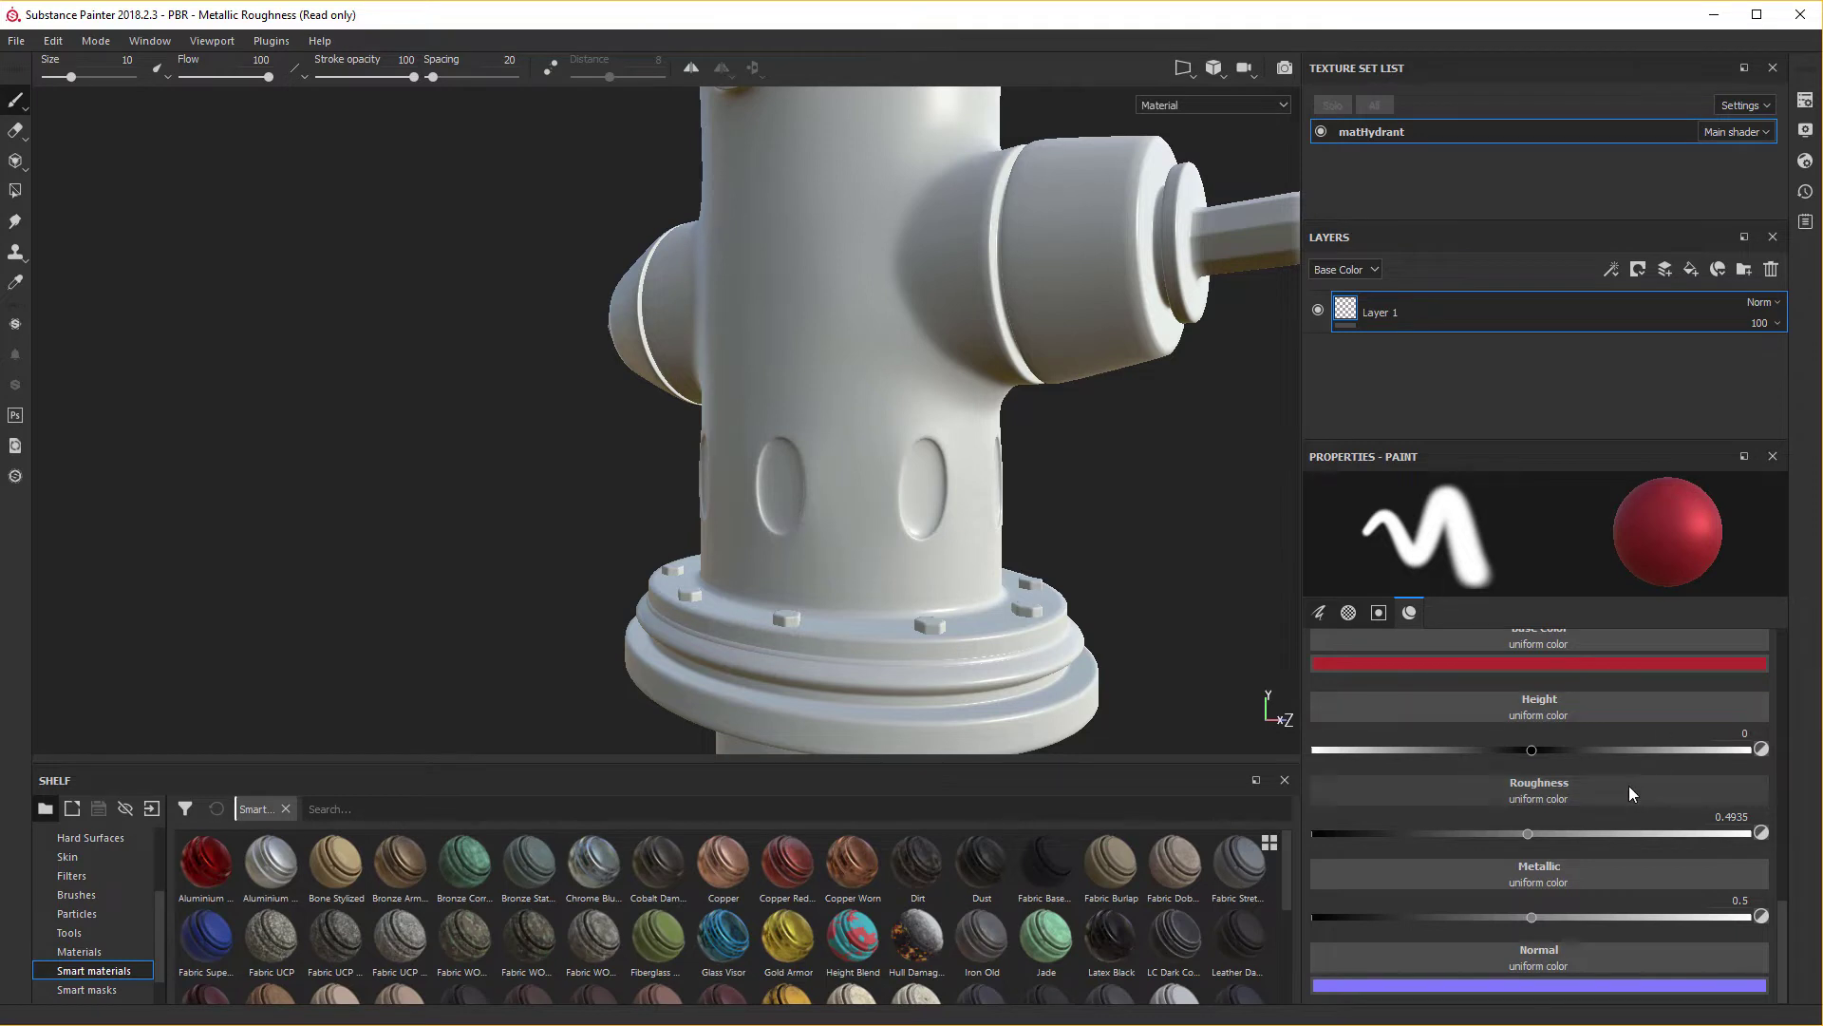
{"action": "scroll", "scroll_direction": "down", "scroll_amount": 3}
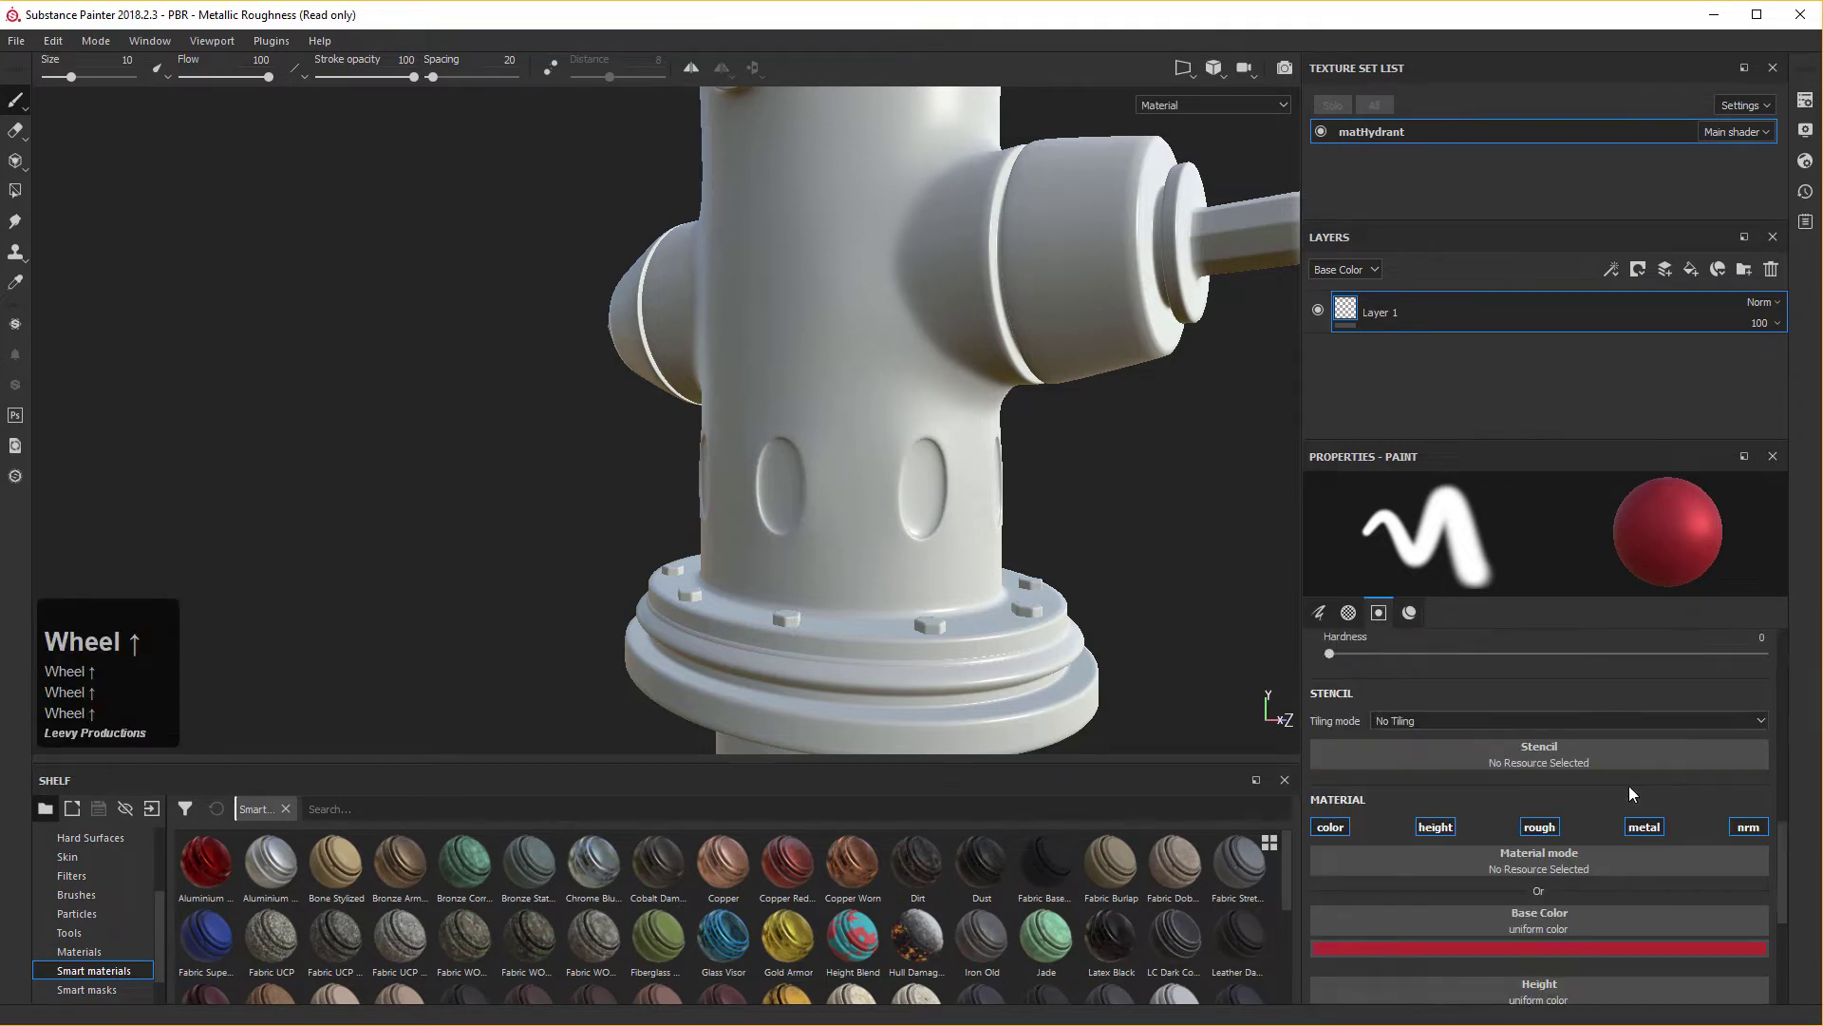
{"action": "scroll", "scroll_direction": "up", "scroll_amount": 3}
{"action": "scroll", "scroll_direction": "down", "scroll_amount": 3}
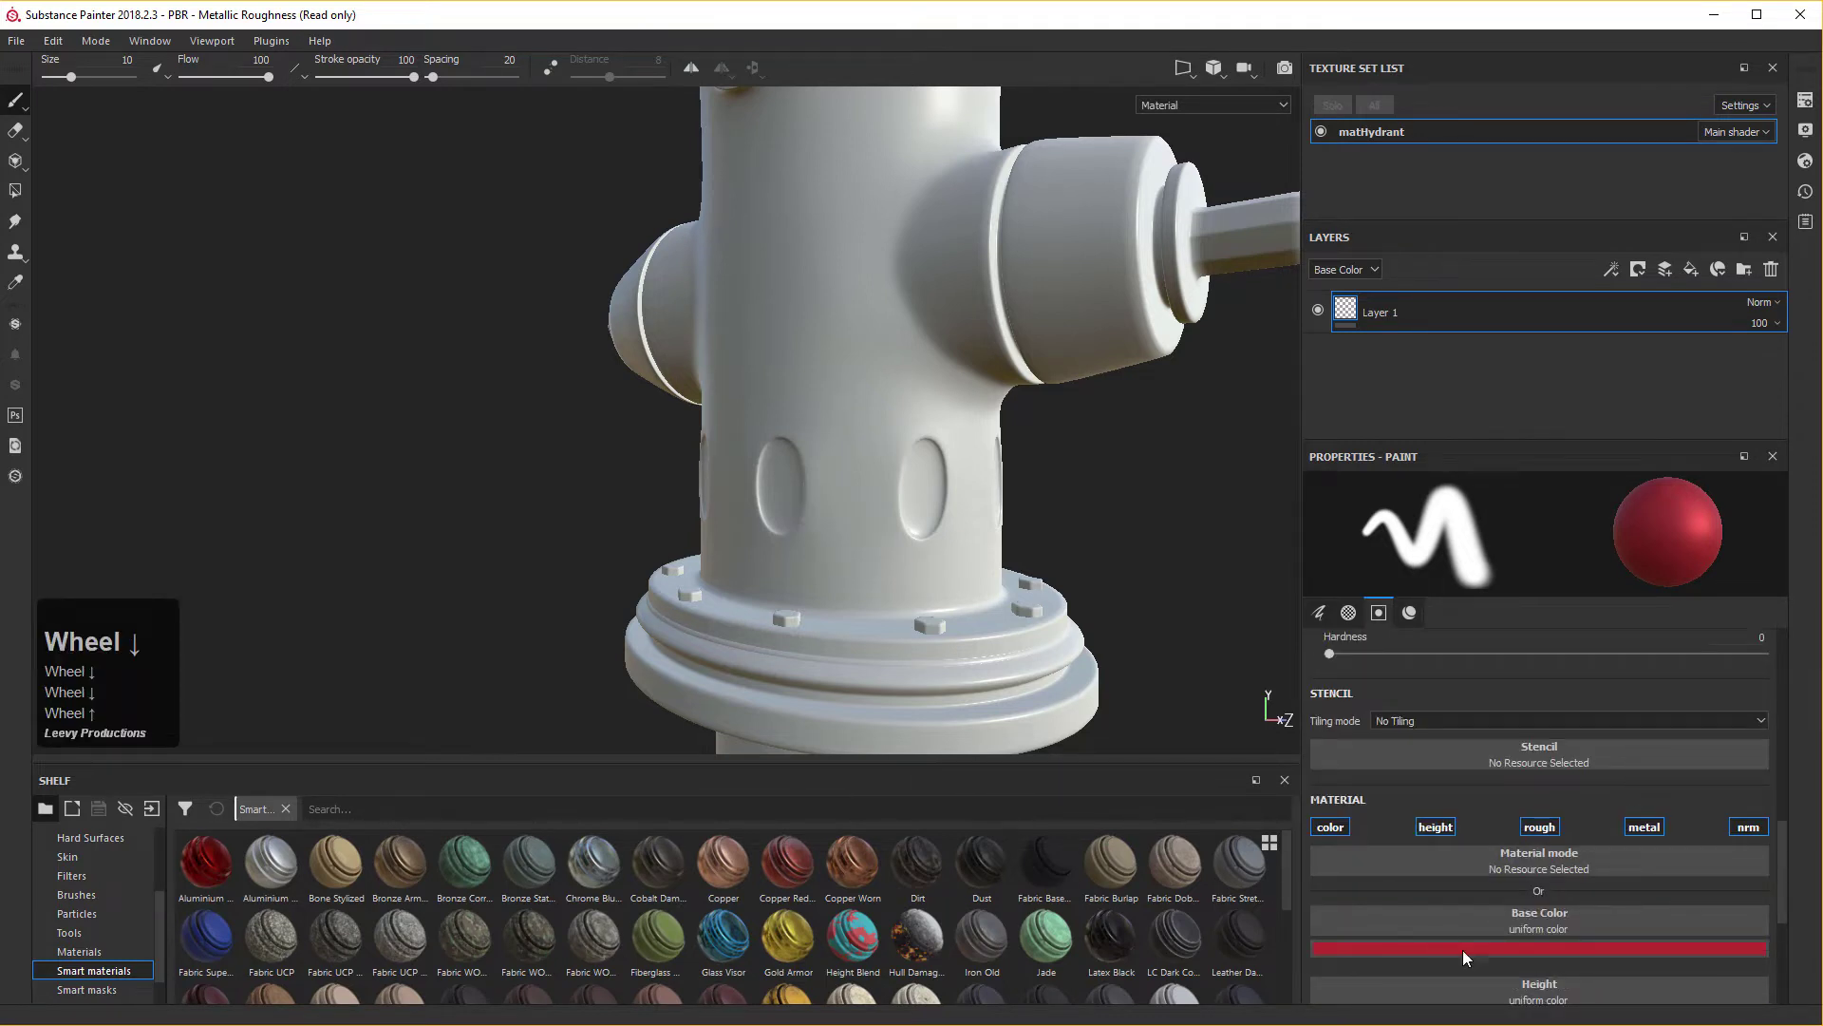
{"action": "scroll", "scroll_direction": "down", "scroll_amount": 3}
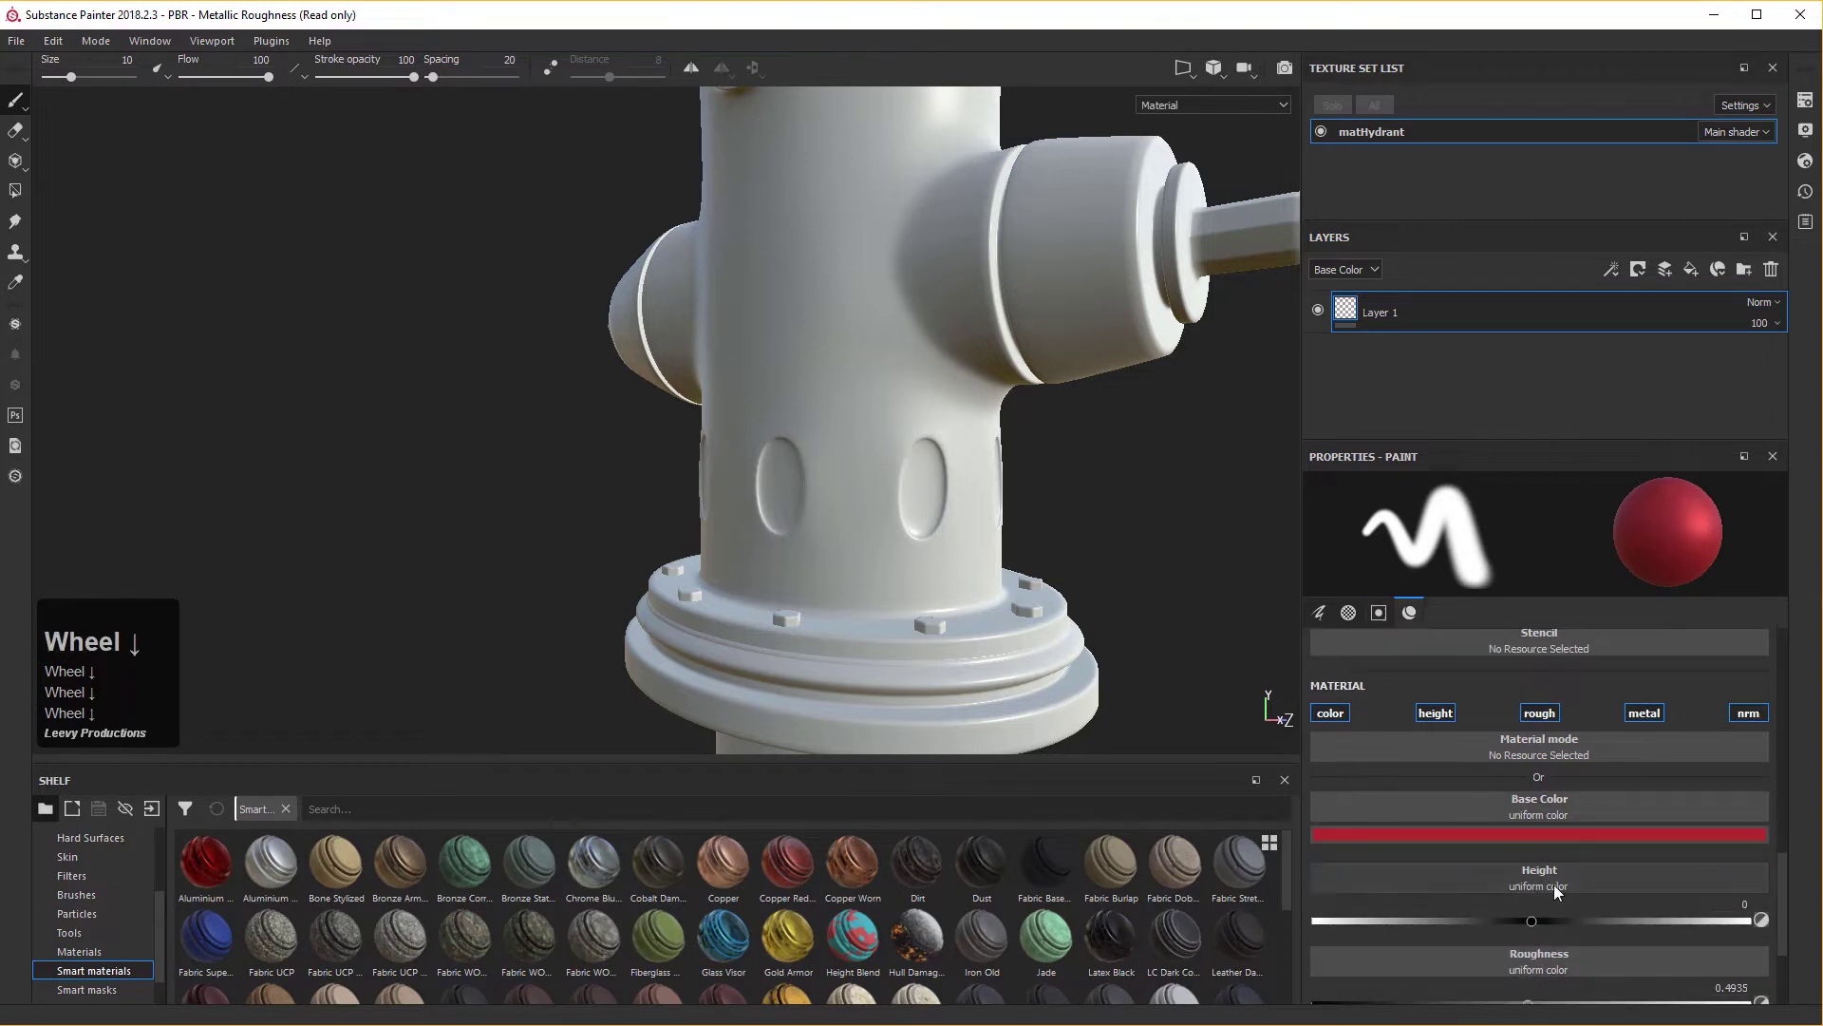
{"action": "scroll", "scroll_direction": "up", "scroll_amount": 3}
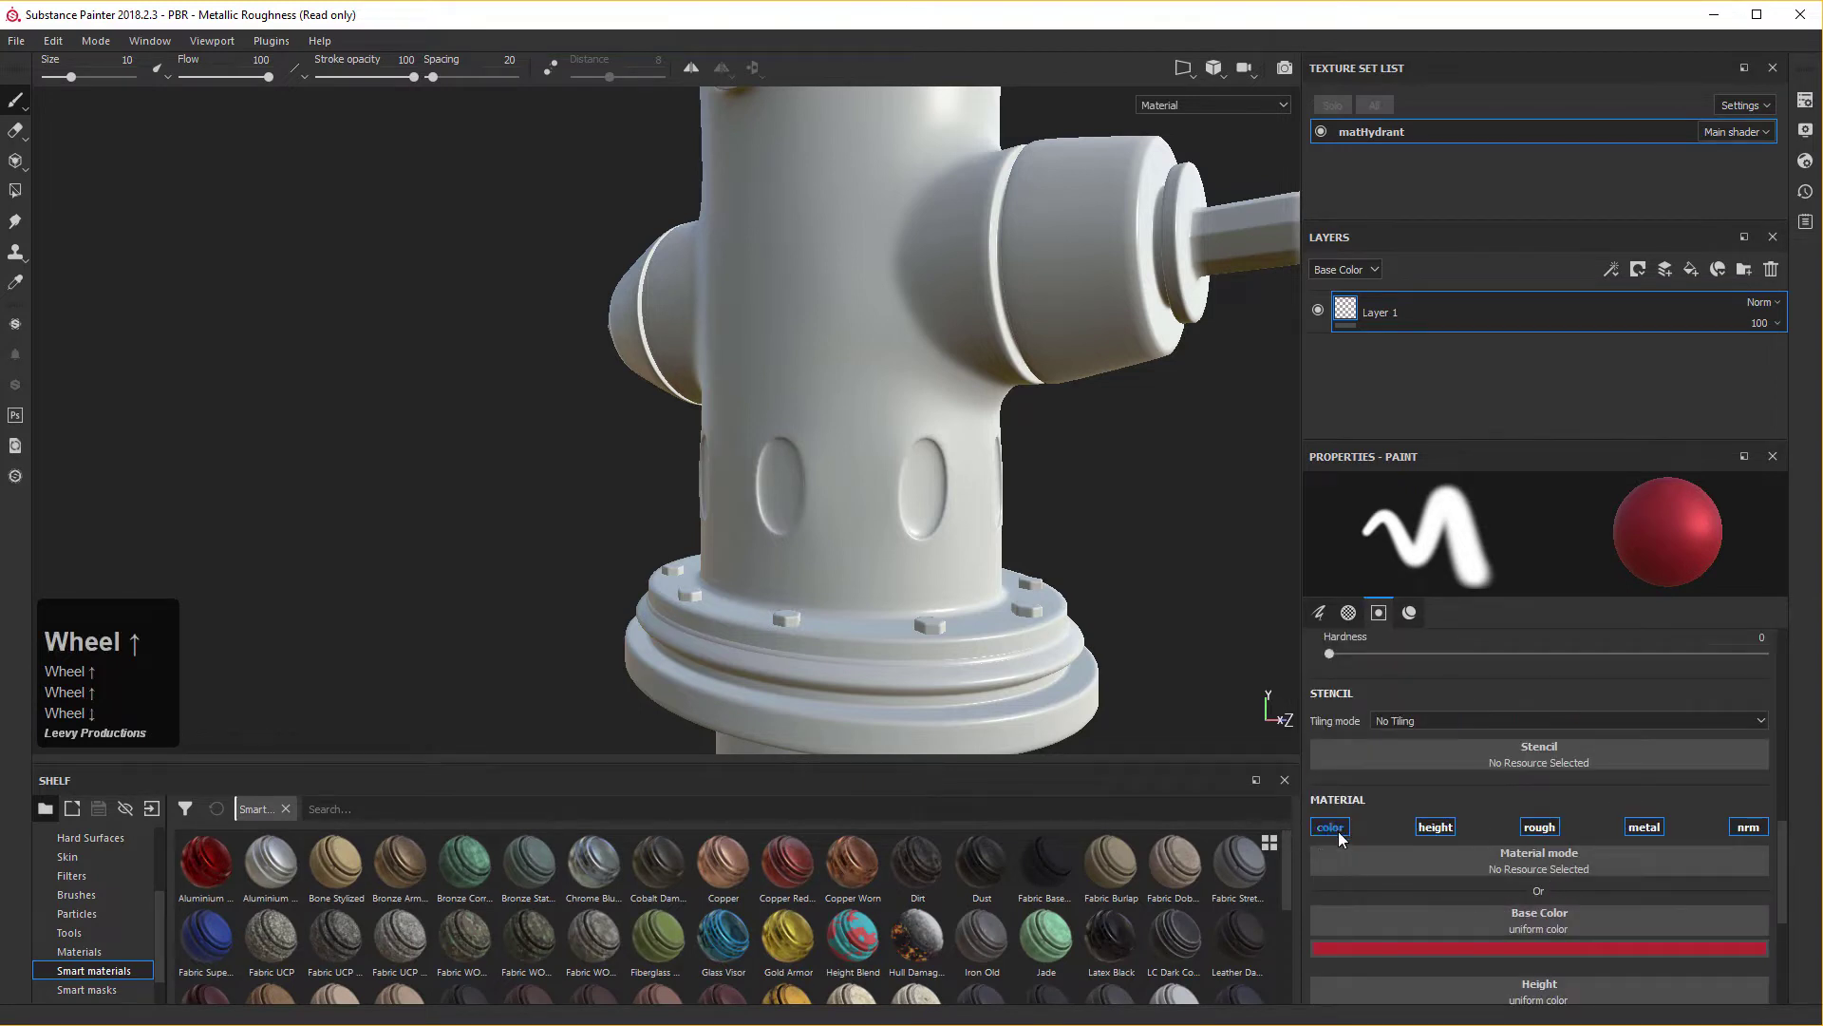
{"action": "left_click", "coordinate": [1334, 837]}
{"action": "scroll", "scroll_direction": "up", "scroll_amount": 3}
{"action": "left_click", "coordinate": [1335, 838]}
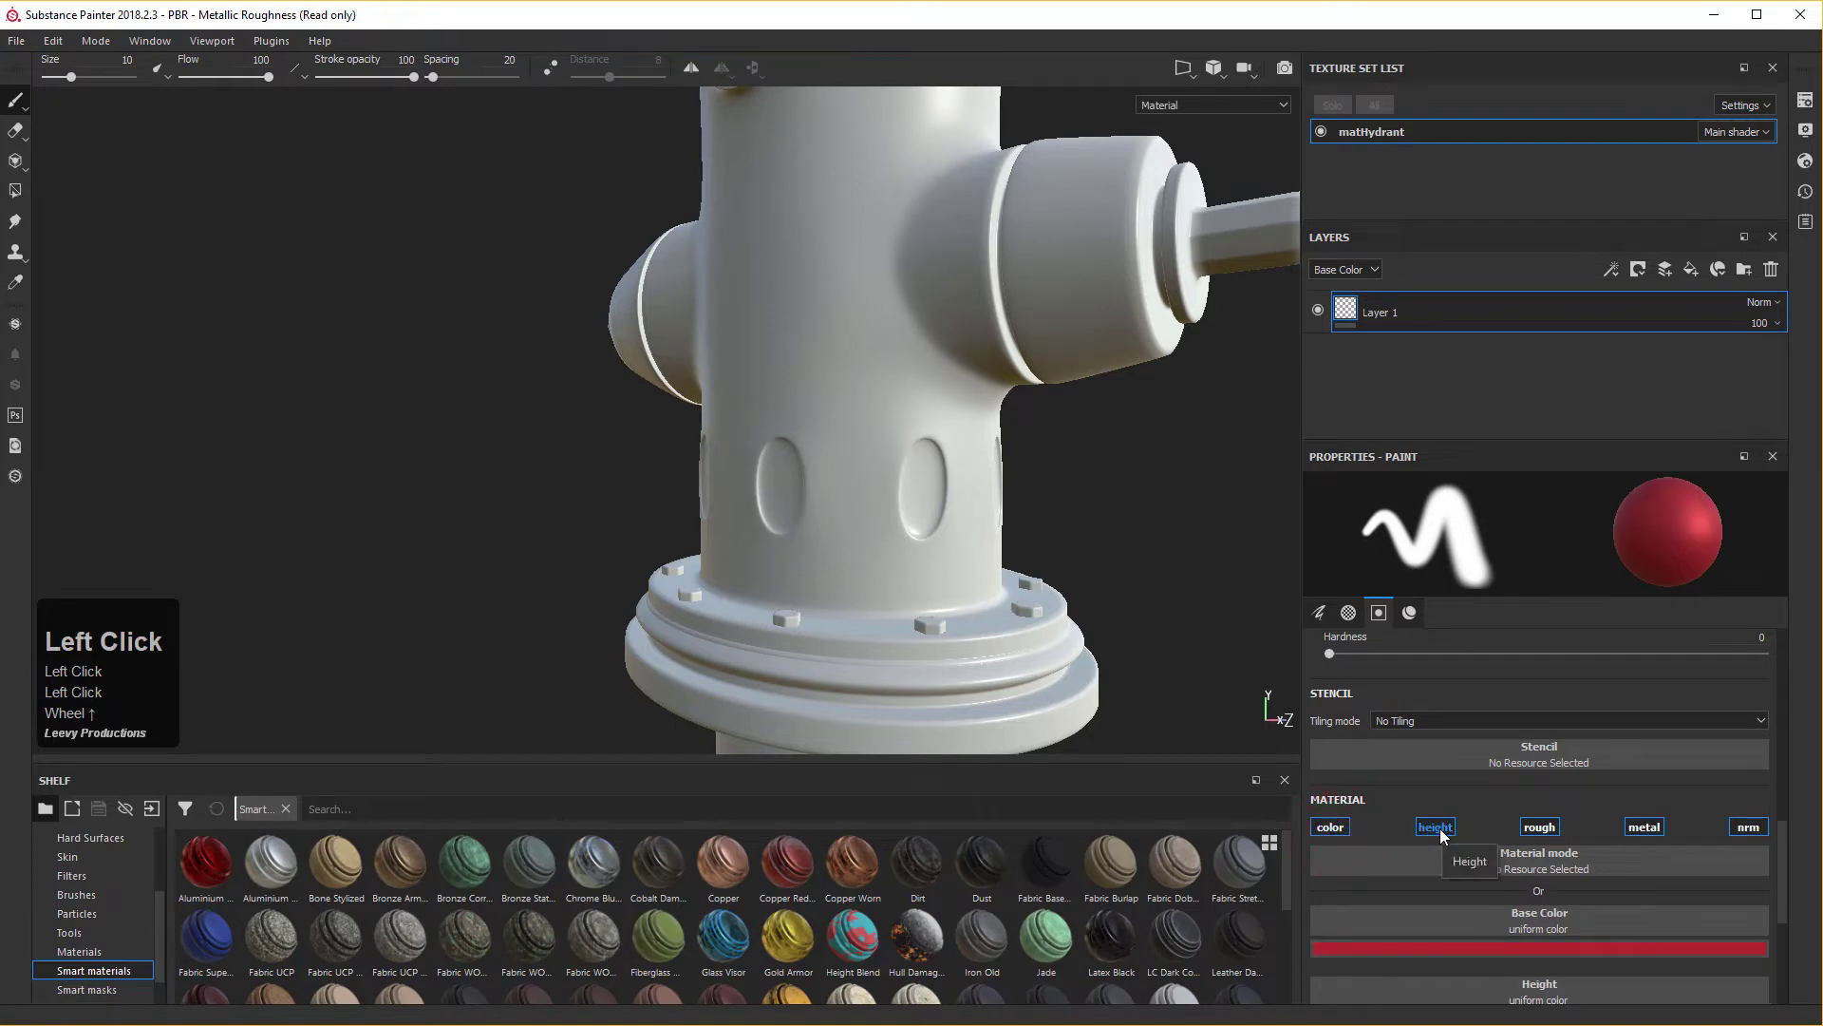
{"action": "left_click", "coordinate": [1441, 835]}
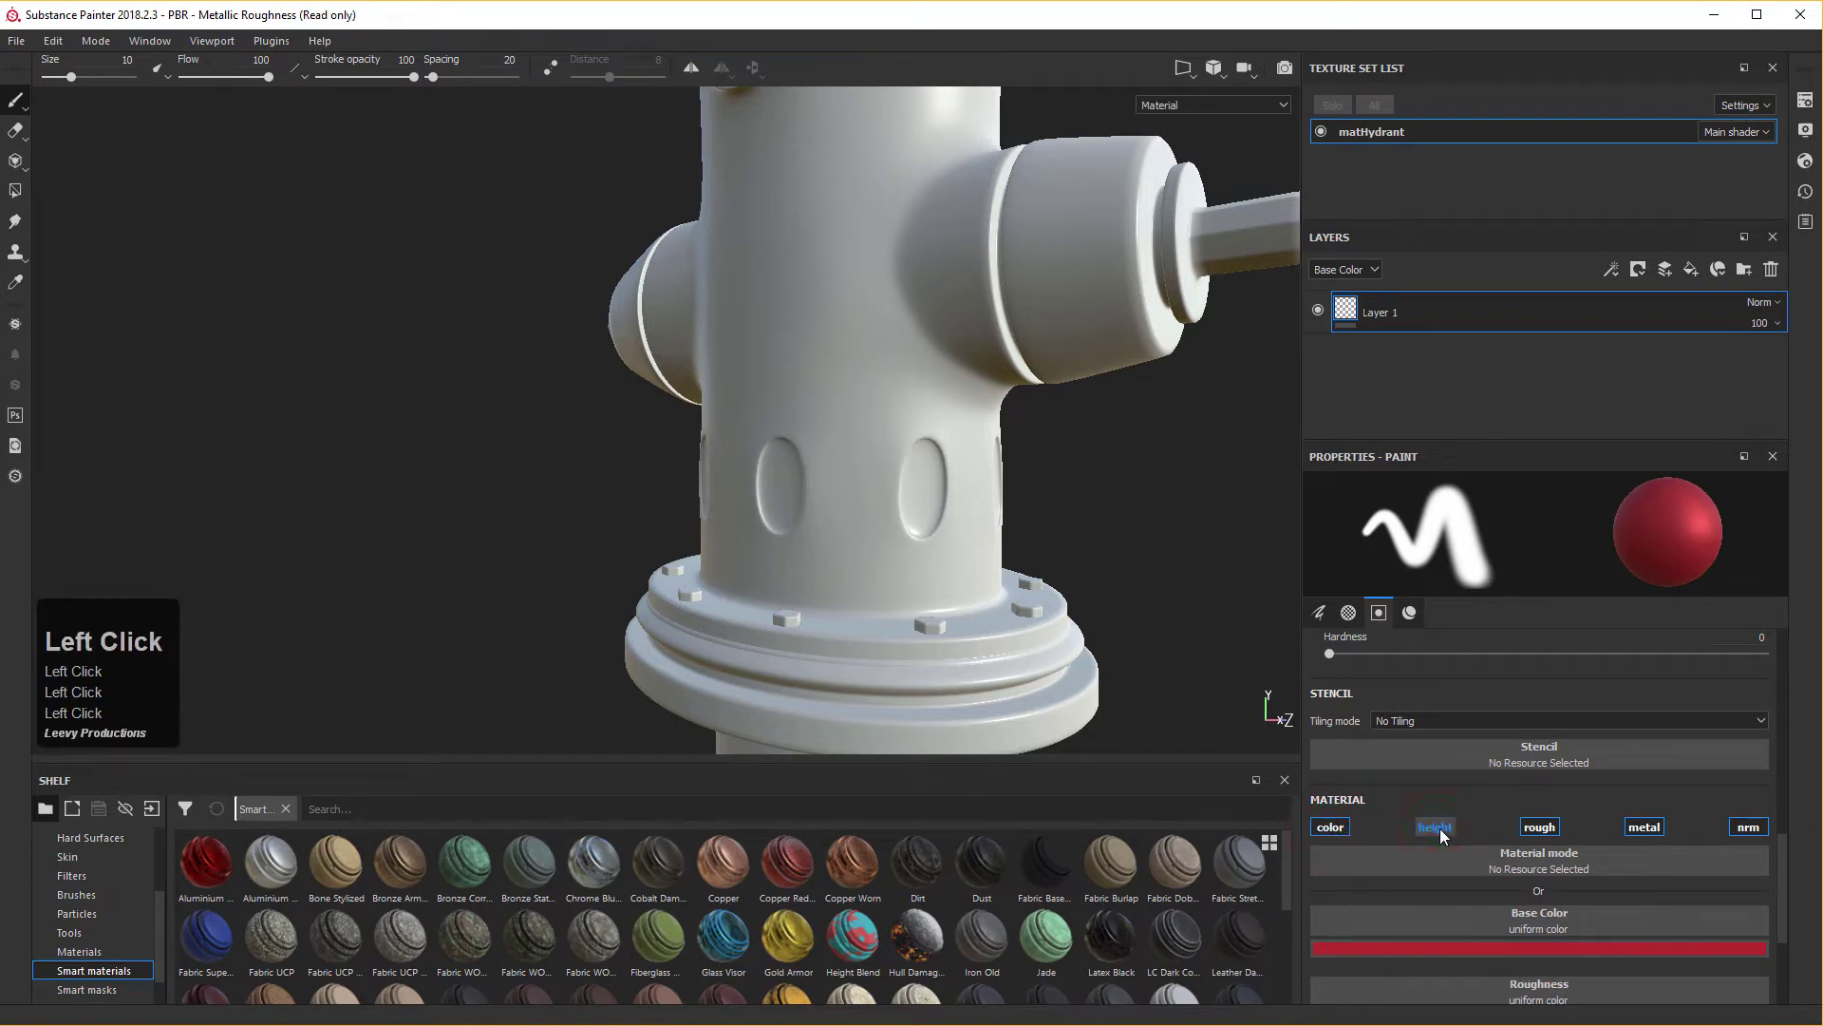
{"action": "left_click", "coordinate": [1545, 839]}
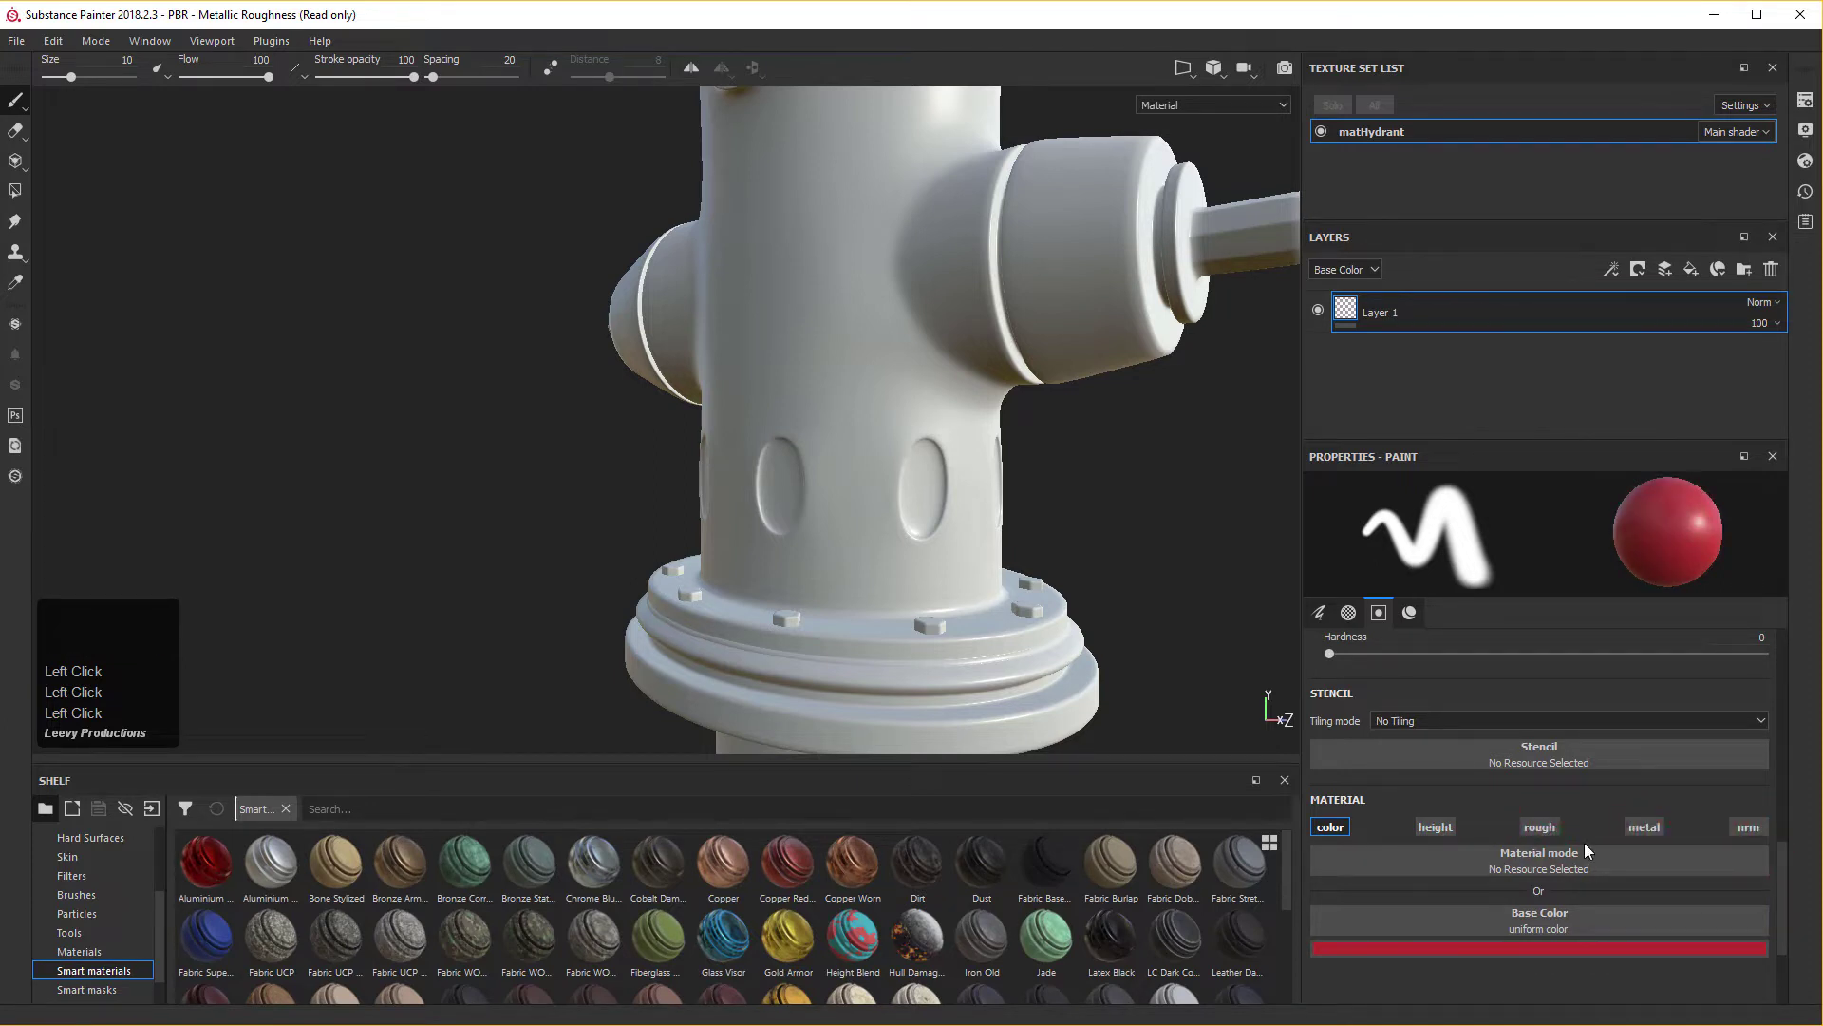
{"action": "left_click", "coordinate": [1443, 828]}
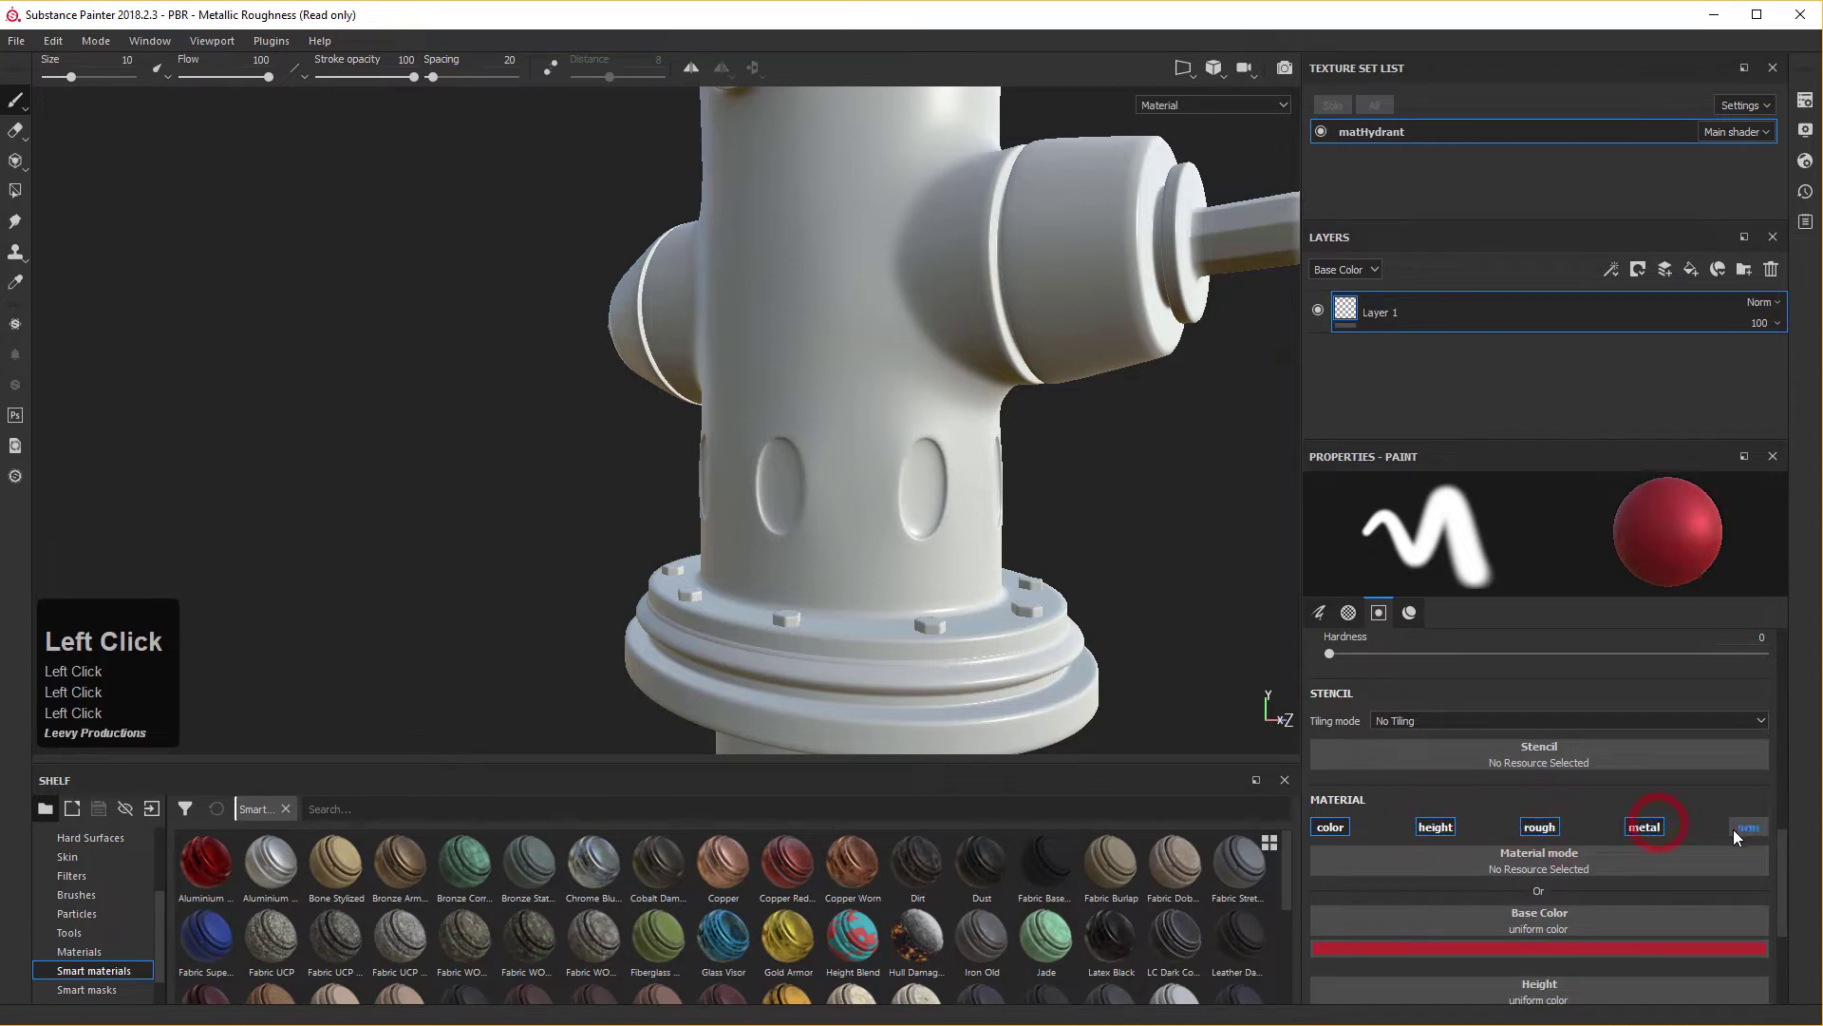
{"action": "scroll", "scroll_direction": "down", "scroll_amount": 3}
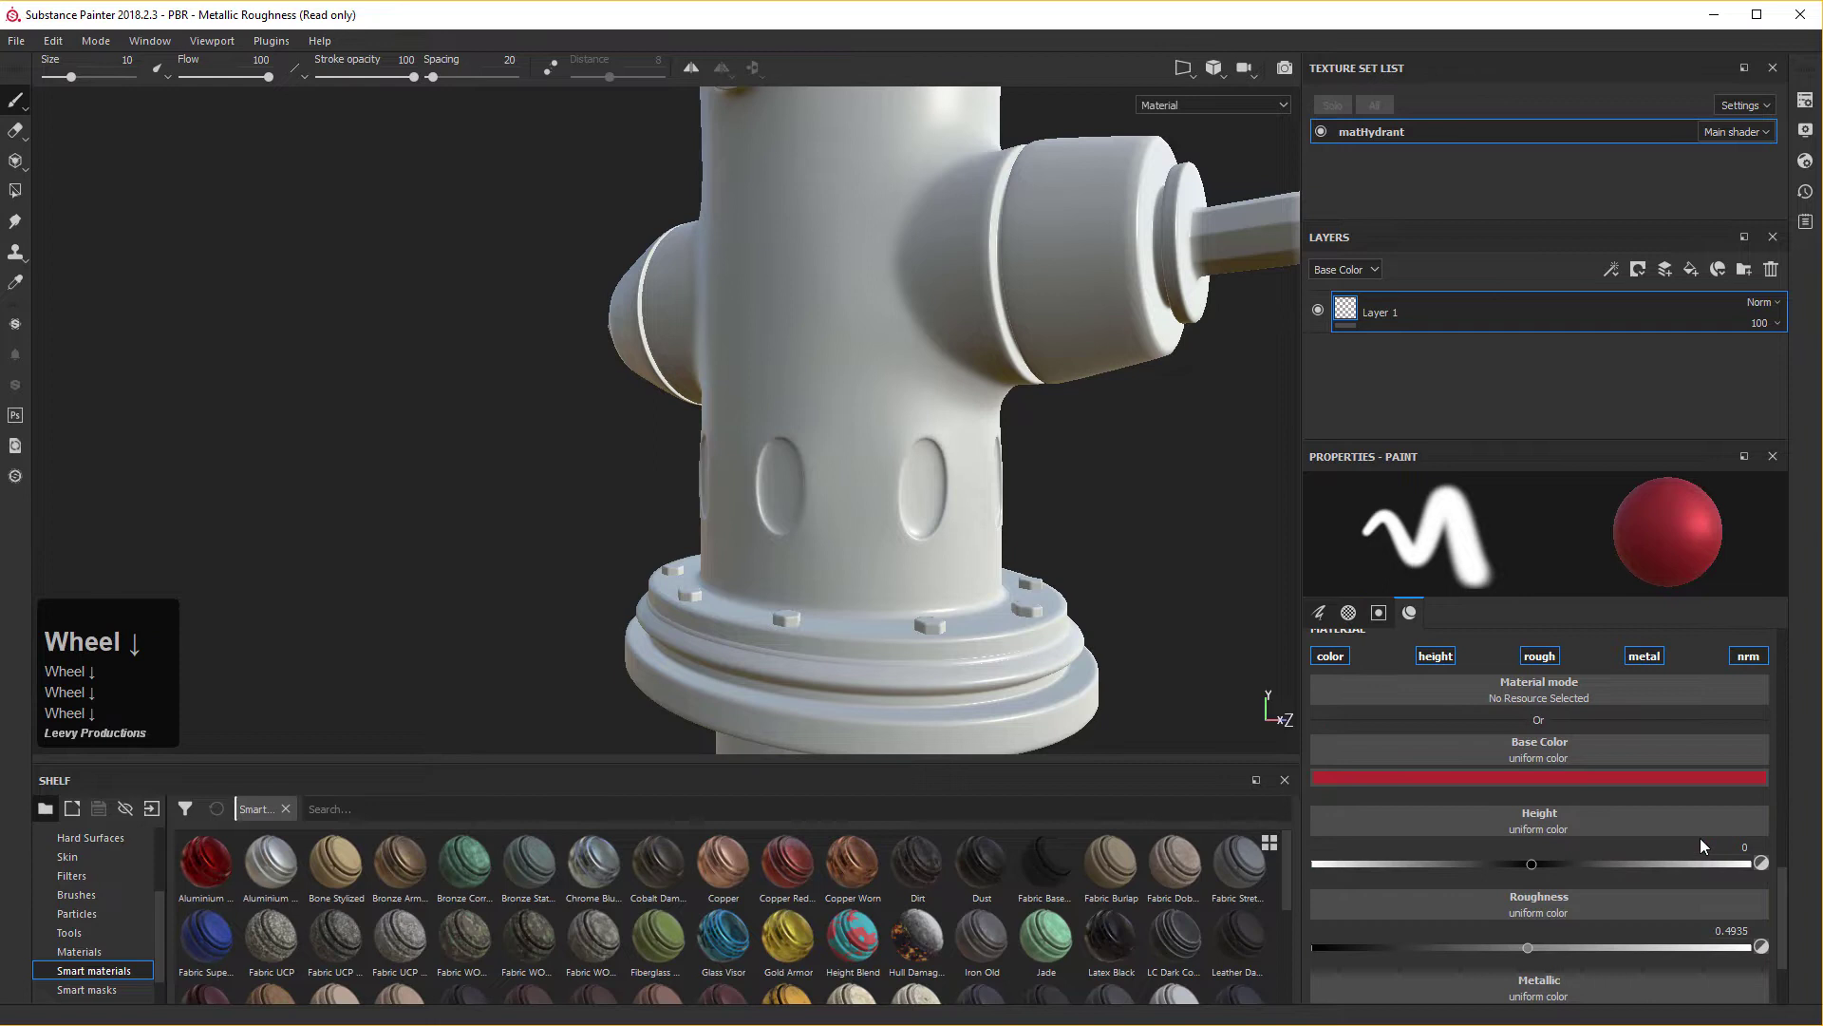
{"action": "left_click", "coordinate": [1340, 661]}
{"action": "scroll", "scroll_direction": "down", "scroll_amount": 3}
{"action": "scroll", "scroll_direction": "up", "scroll_amount": 3}
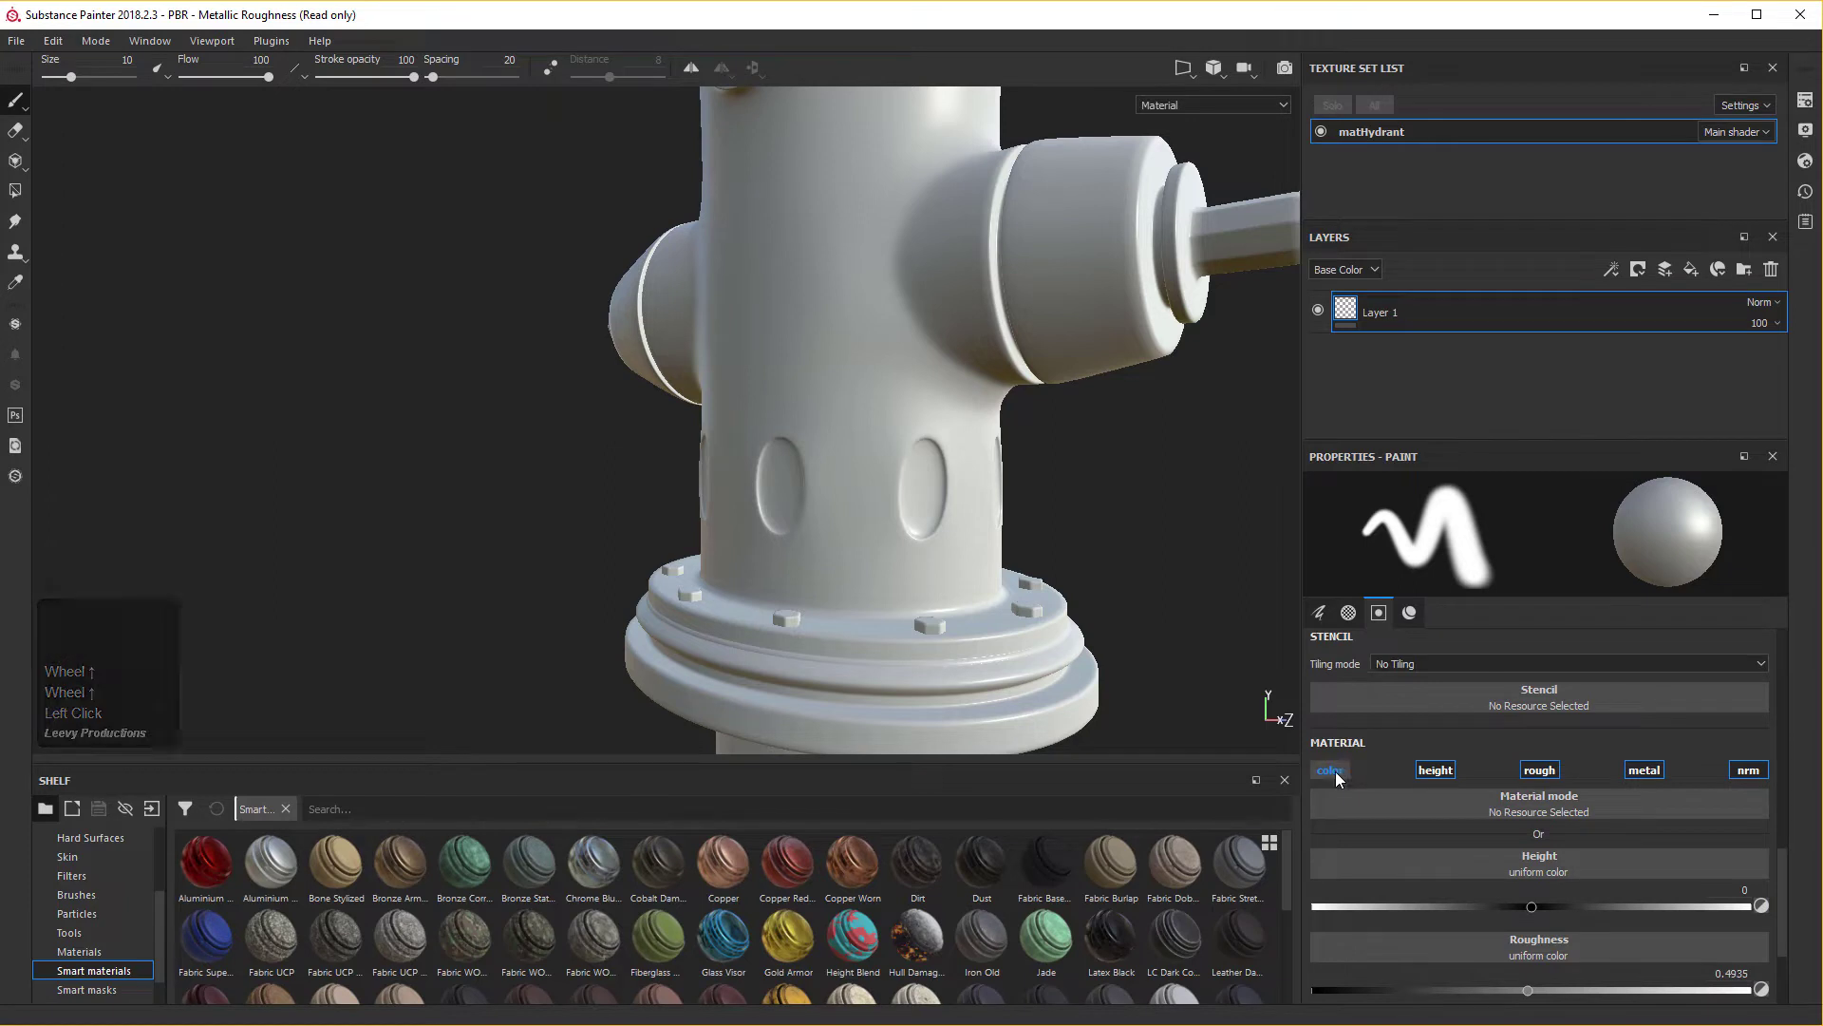
{"action": "left_click", "coordinate": [1340, 776]}
{"action": "scroll", "scroll_direction": "up", "scroll_amount": 3}
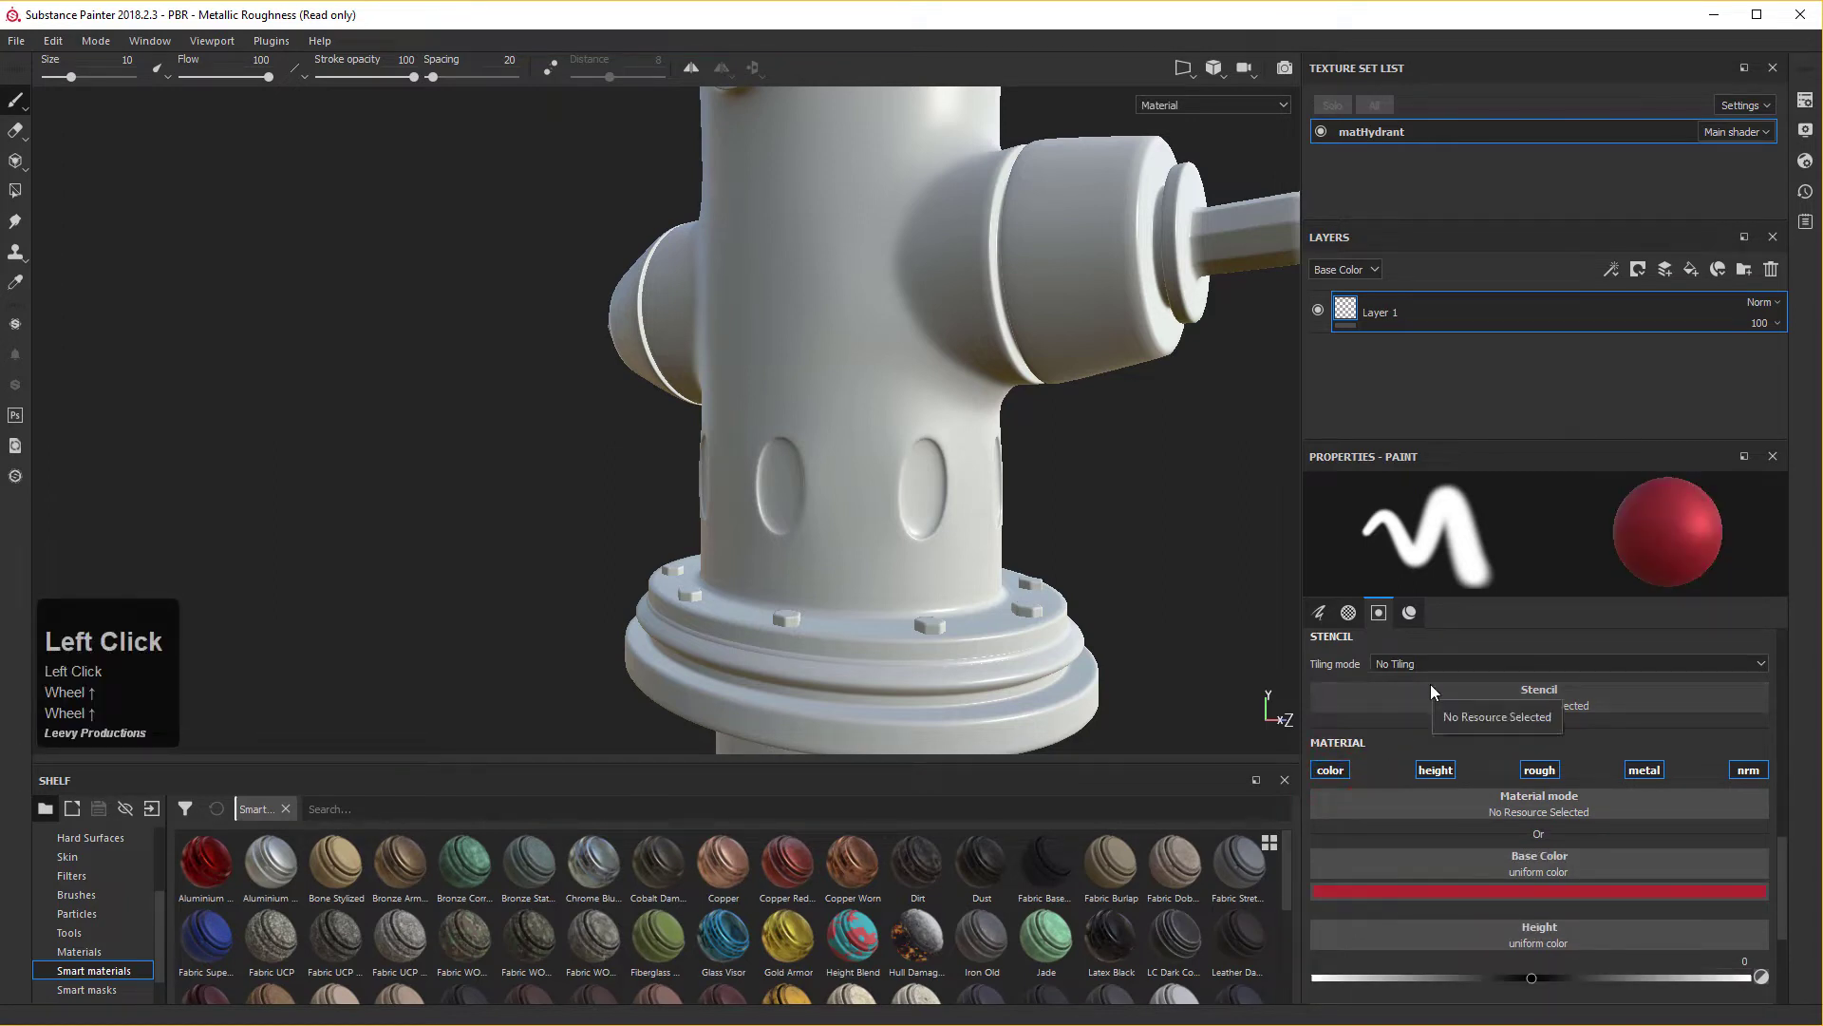
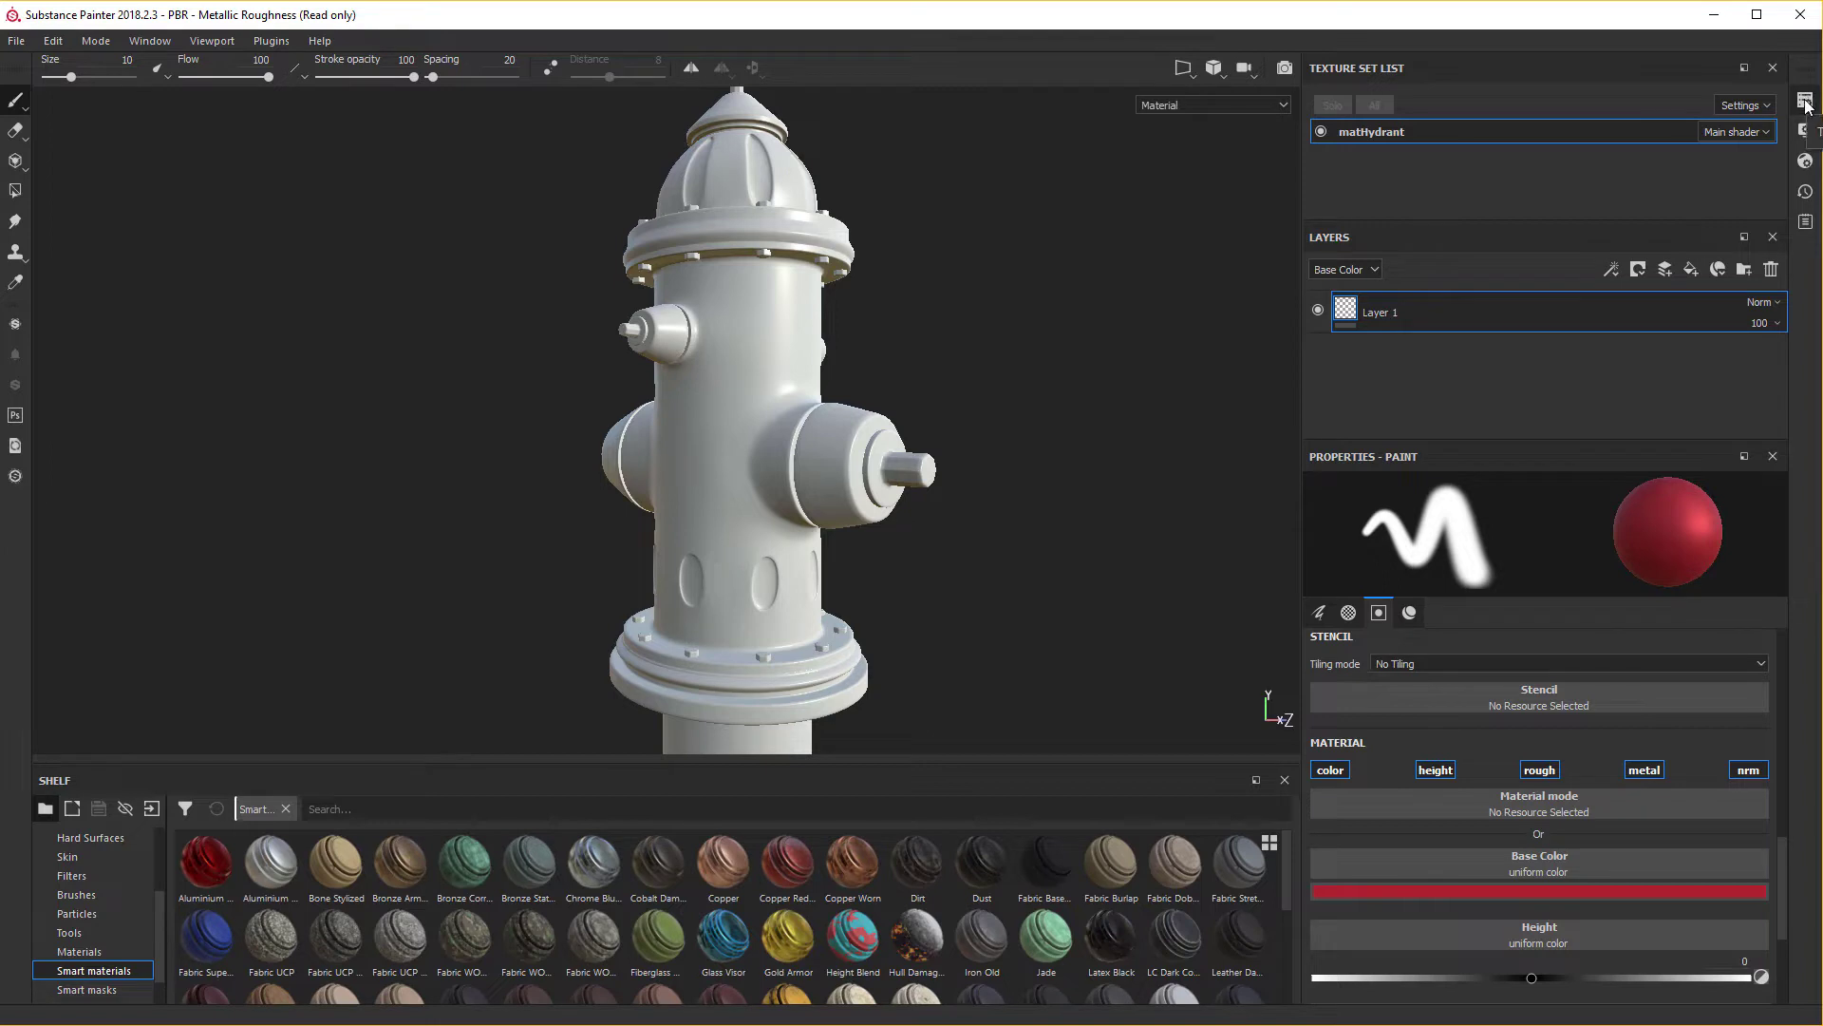
Bring up the Texture Set Settings for matHydrant.
{"action": "left_click", "coordinate": [1811, 104]}
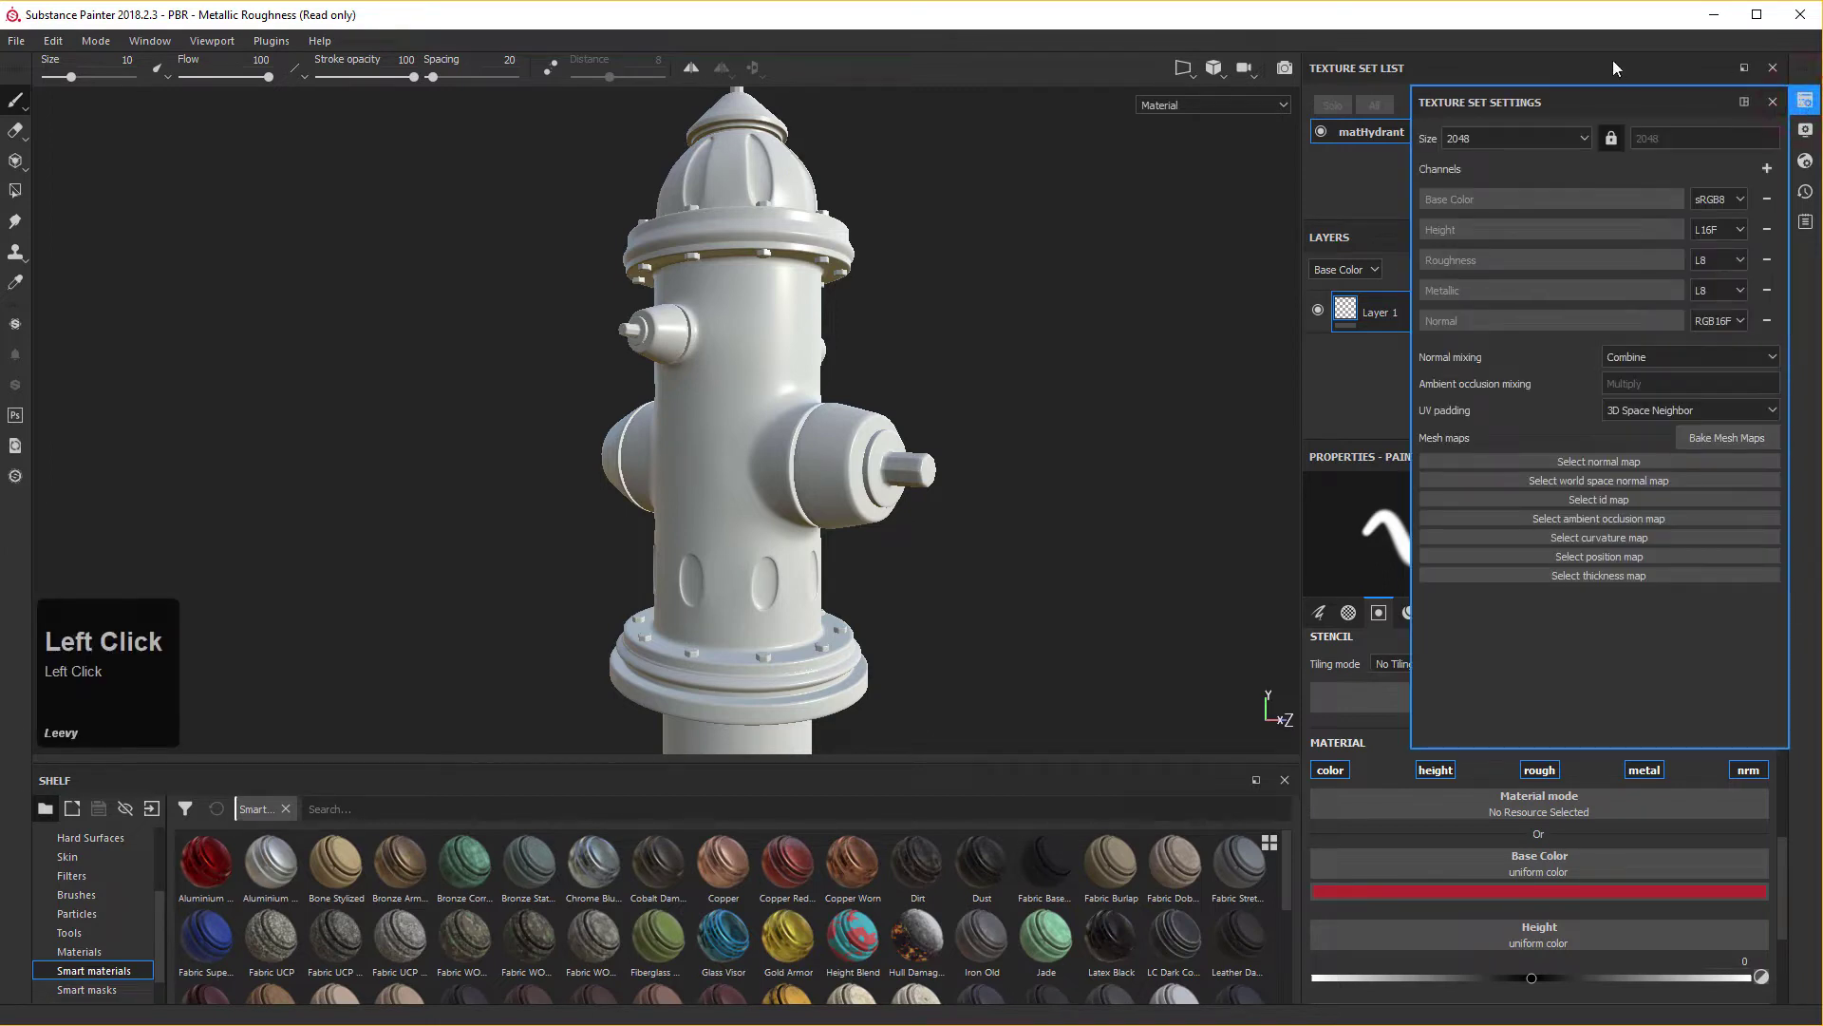
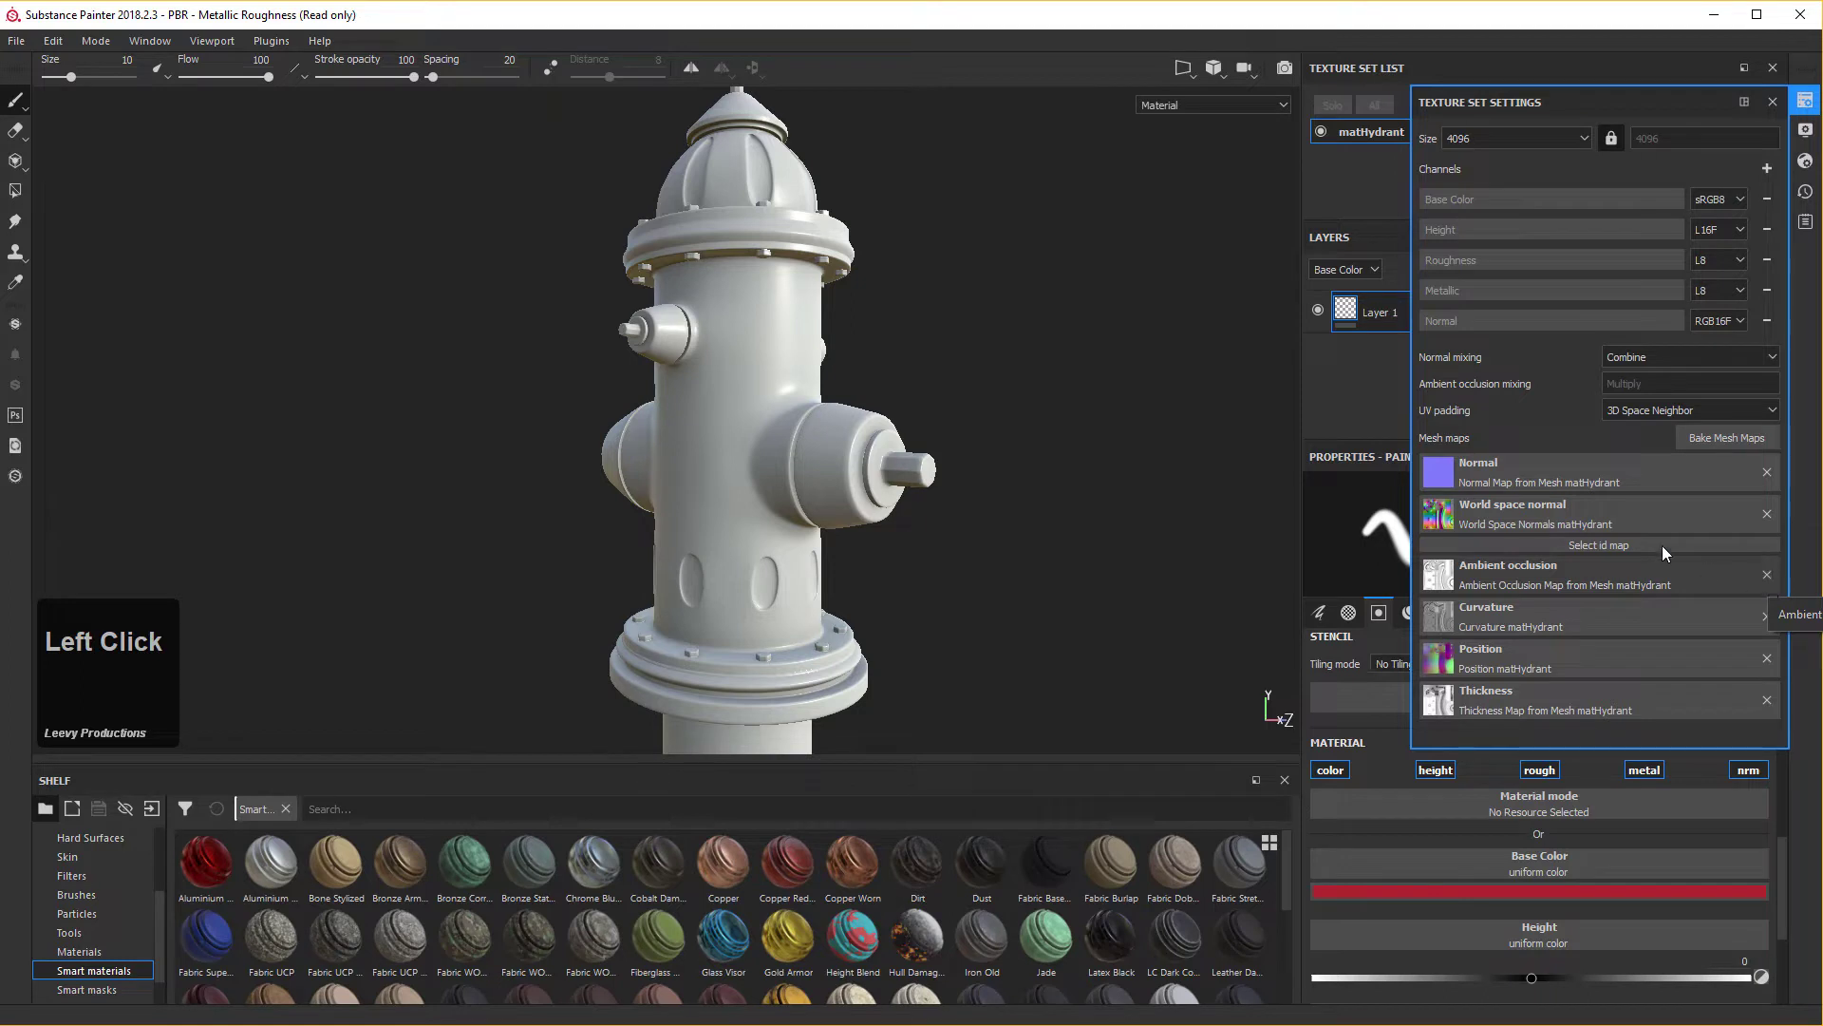
Choose a map for the ambient occlusion mesh-map slot.
{"action": "left_click", "coordinate": [1568, 578]}
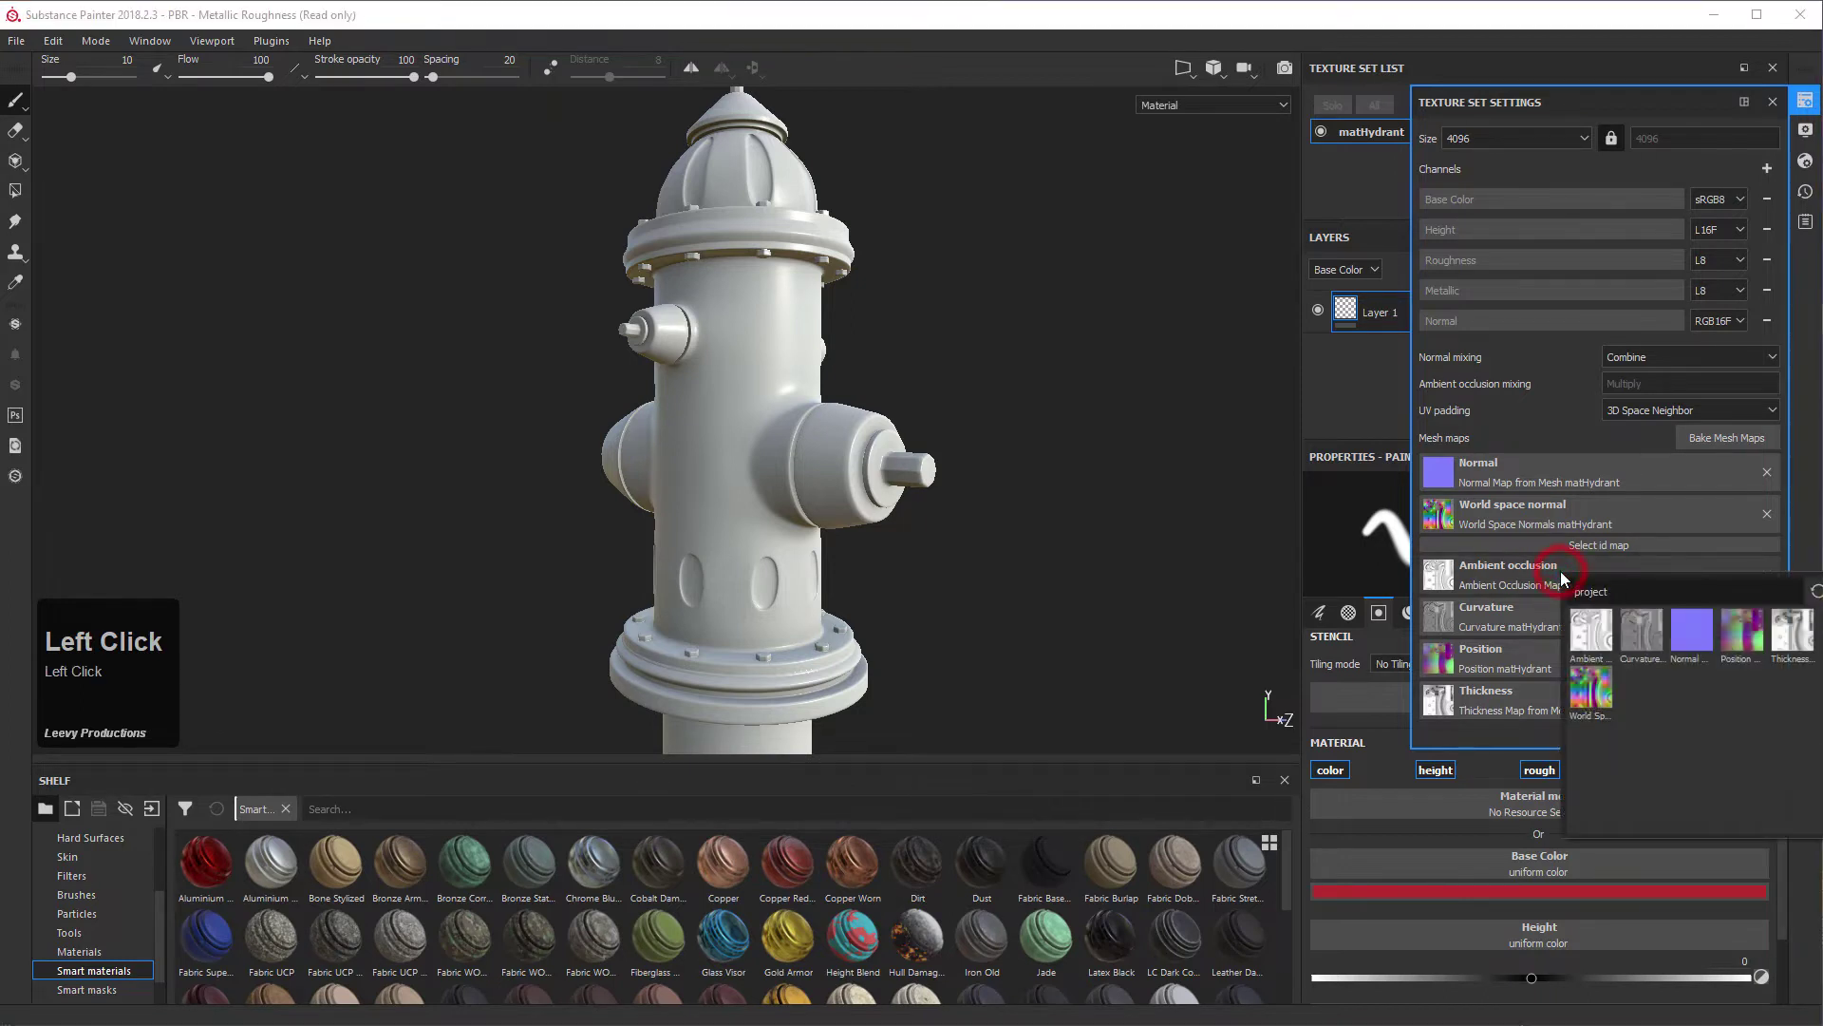
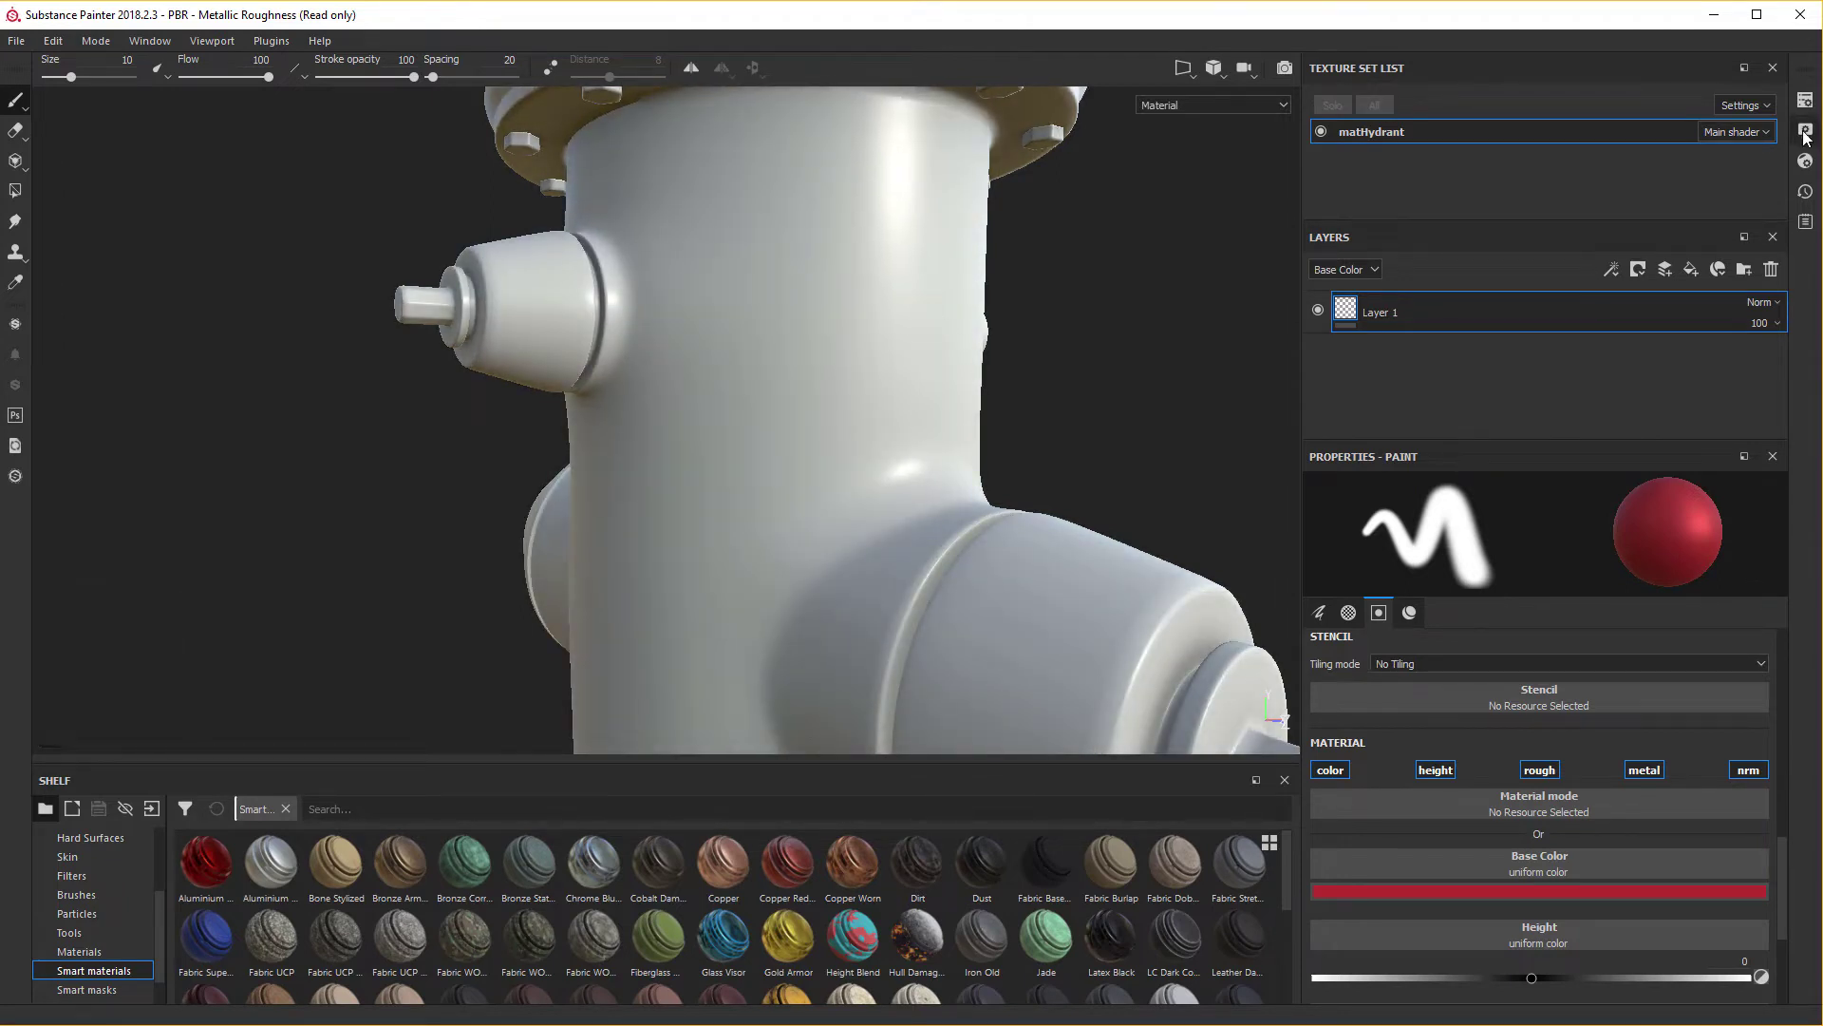
Show Display Settings and browse the list of environment map panoramas.
{"action": "left_click", "coordinate": [1808, 139]}
{"action": "right_click", "coordinate": [1808, 139]}
{"action": "middle_click", "coordinate": [1809, 139]}
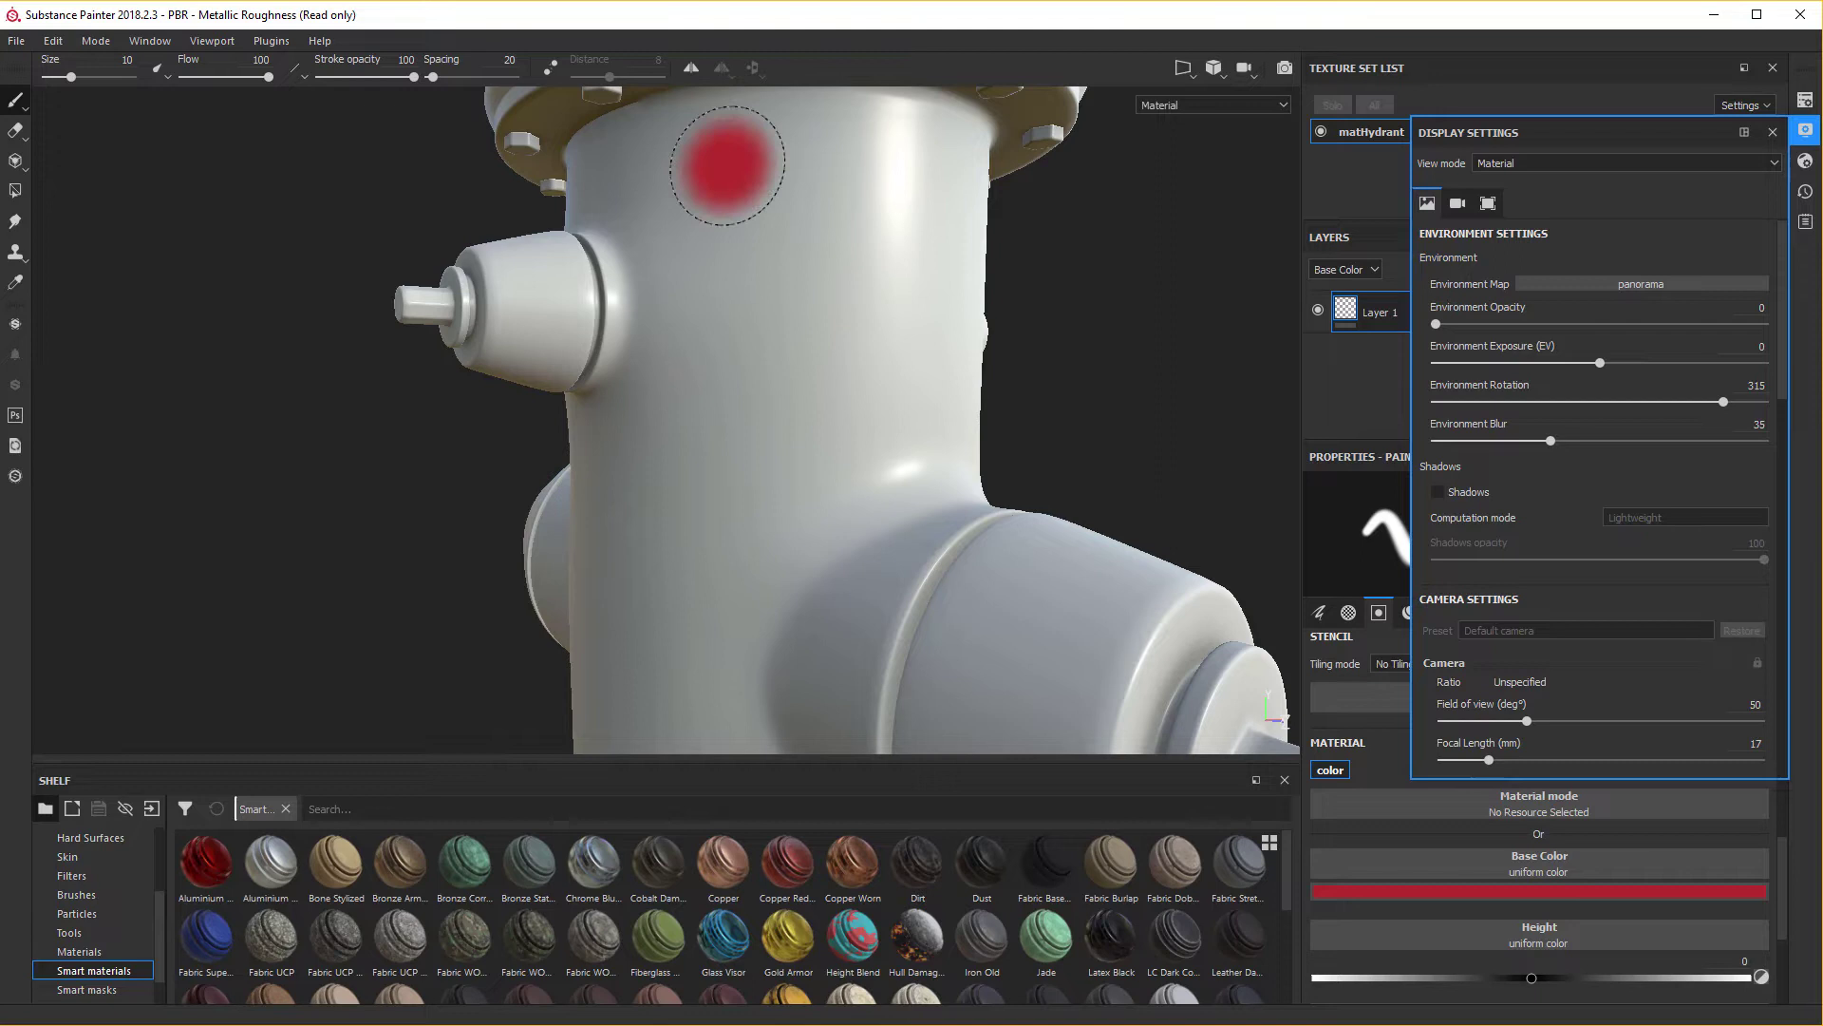
{"action": "left_click", "coordinate": [1639, 293]}
{"action": "right_click", "coordinate": [1639, 293]}
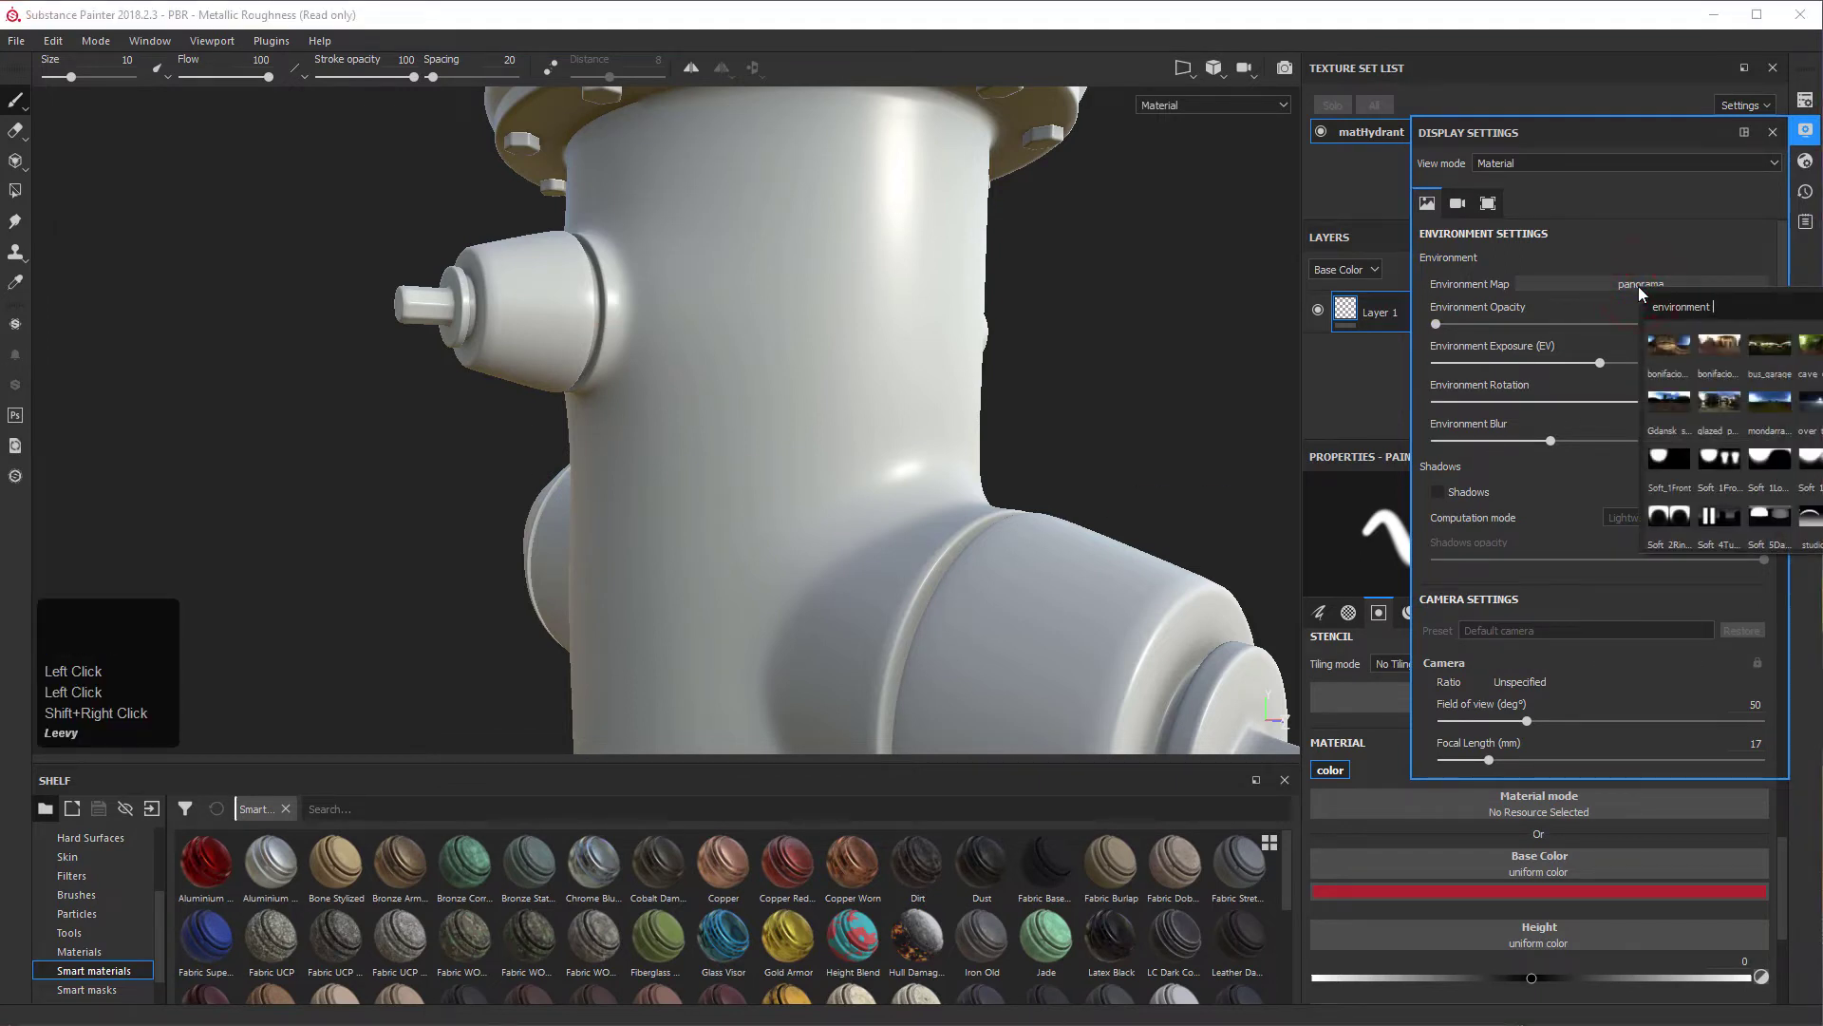
{"action": "left_click", "coordinate": [1792, 433]}
{"action": "scroll", "scroll_direction": "down", "scroll_amount": 3}
{"action": "scroll", "scroll_direction": "up", "scroll_amount": 3}
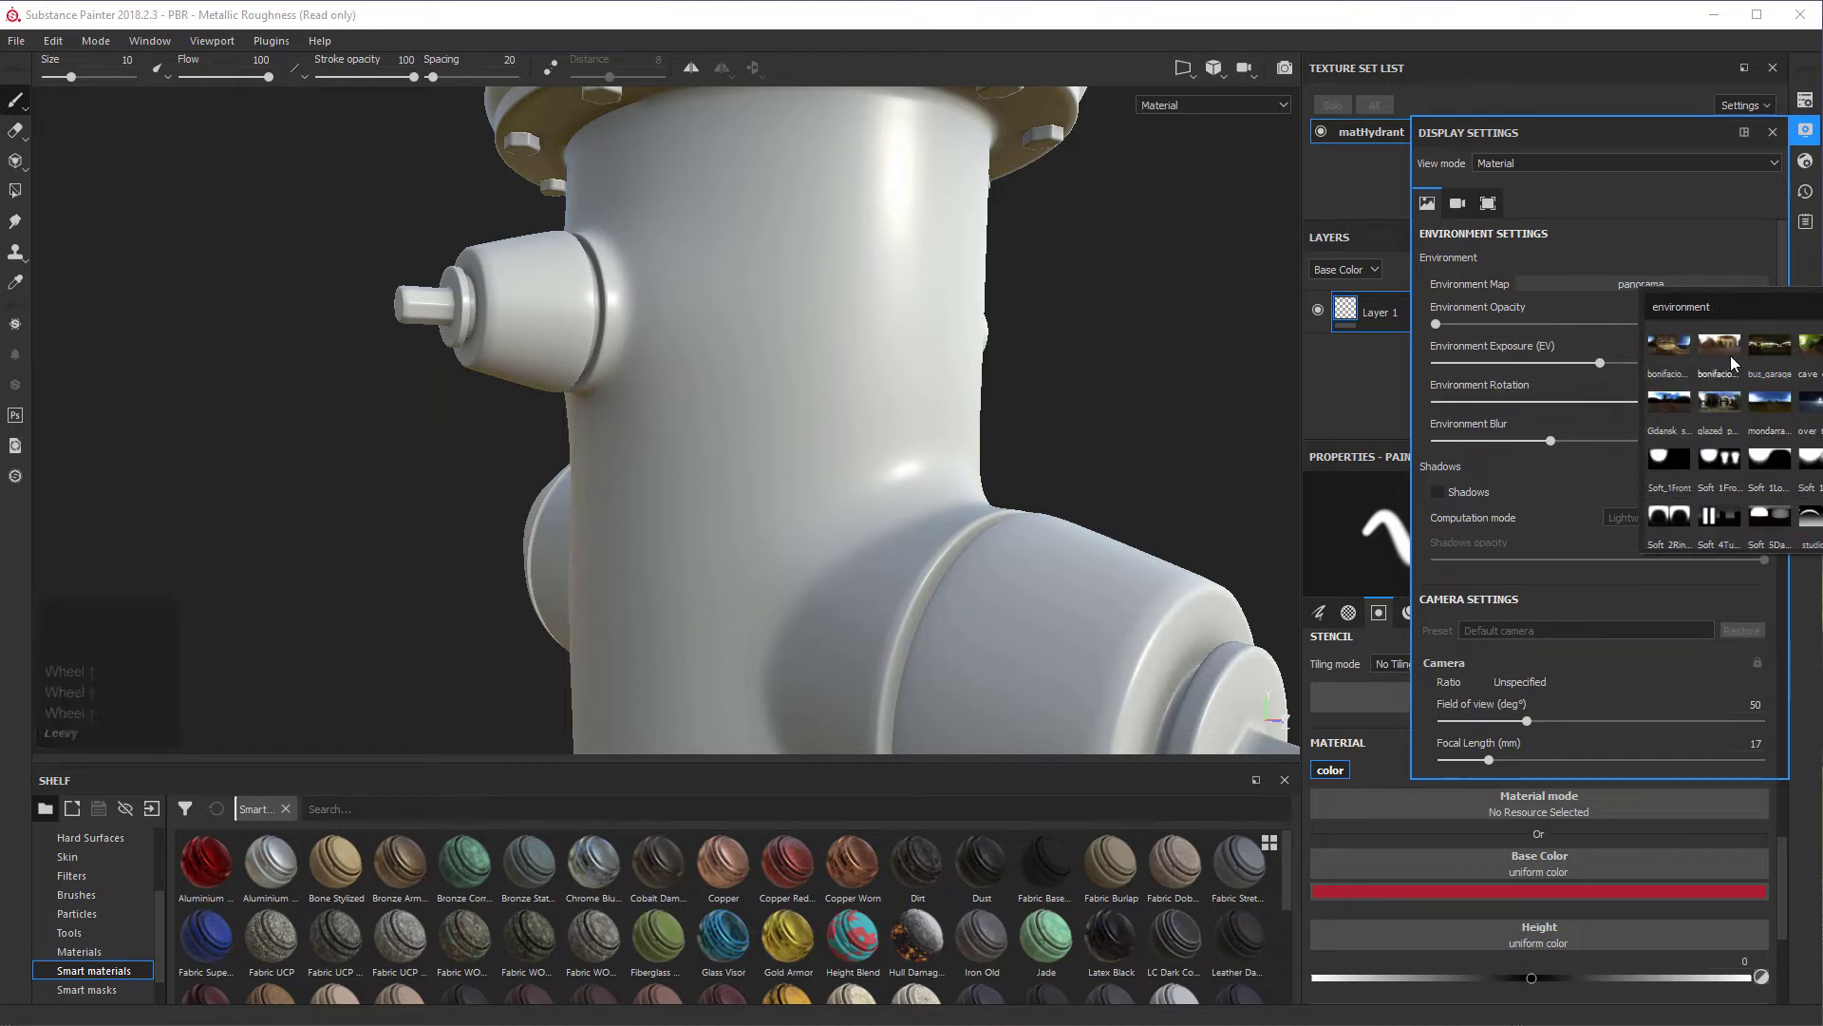
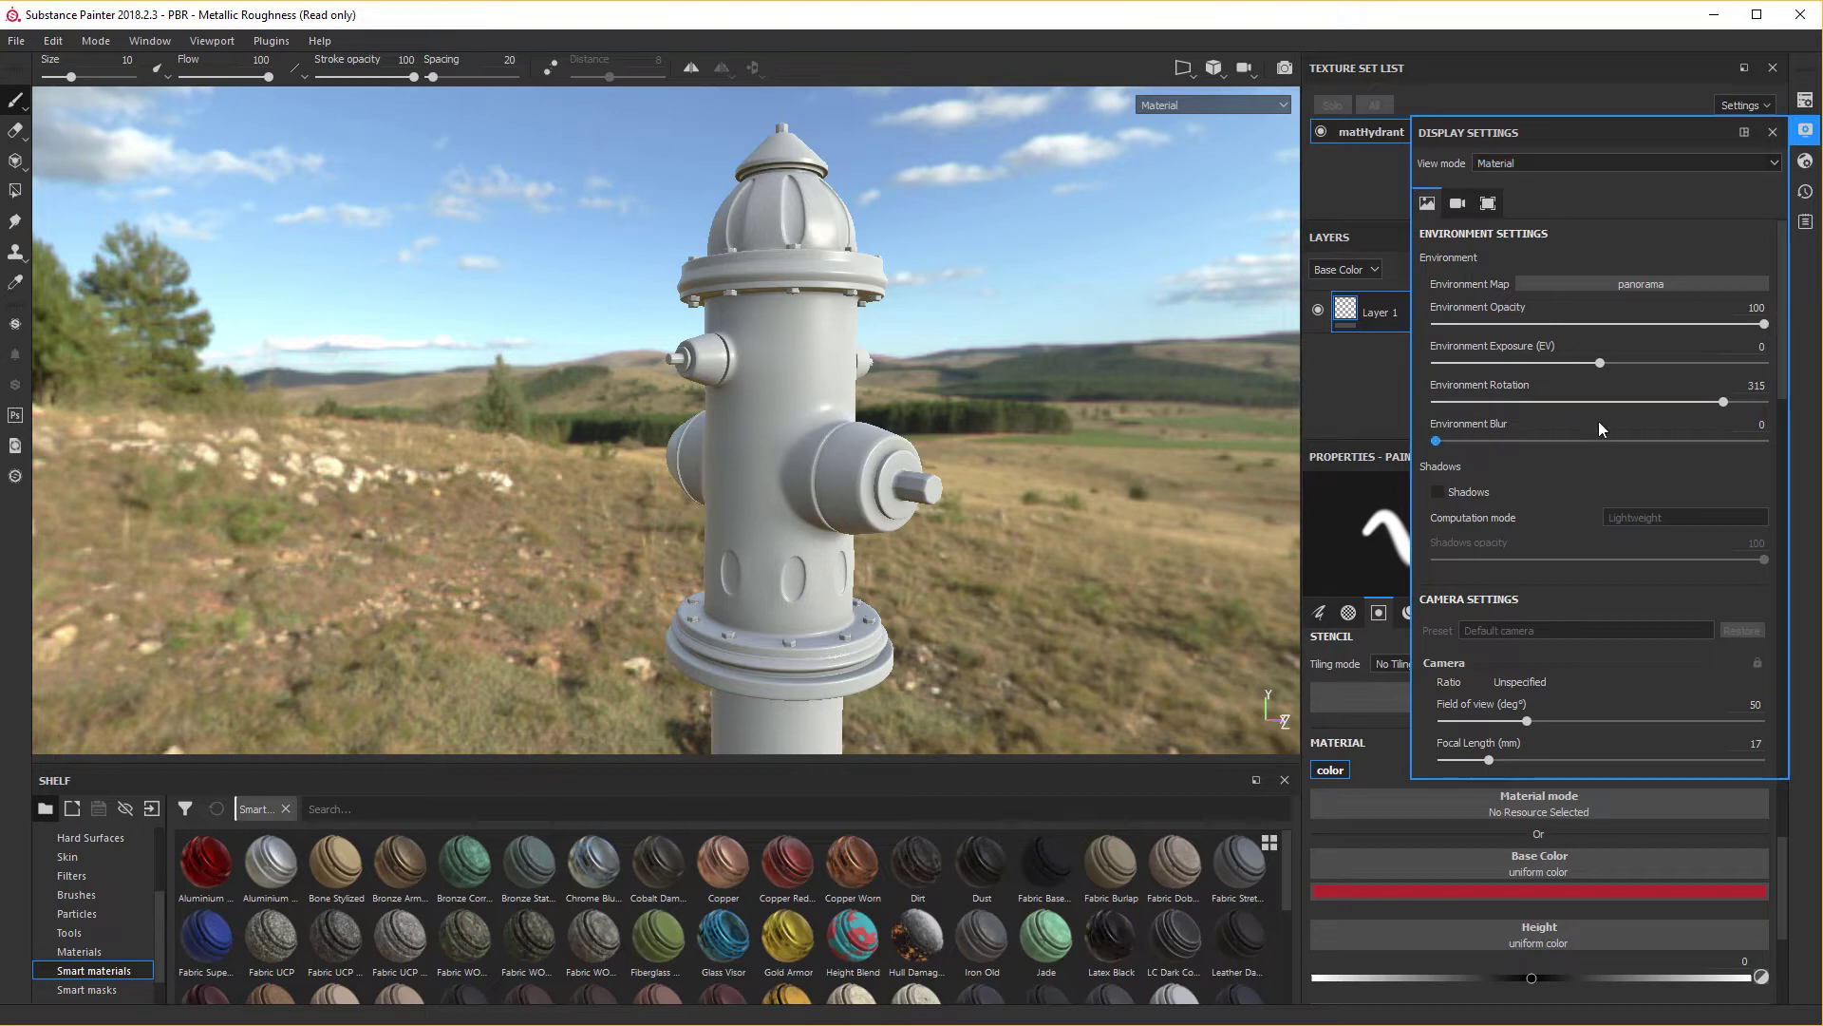
Switch the viewport environment map to Soft_2RingLowContrast.
{"action": "right_click", "coordinate": [1599, 287]}
{"action": "left_click_drag", "start_coordinate": [1599, 286], "coordinate": [1781, 519]}
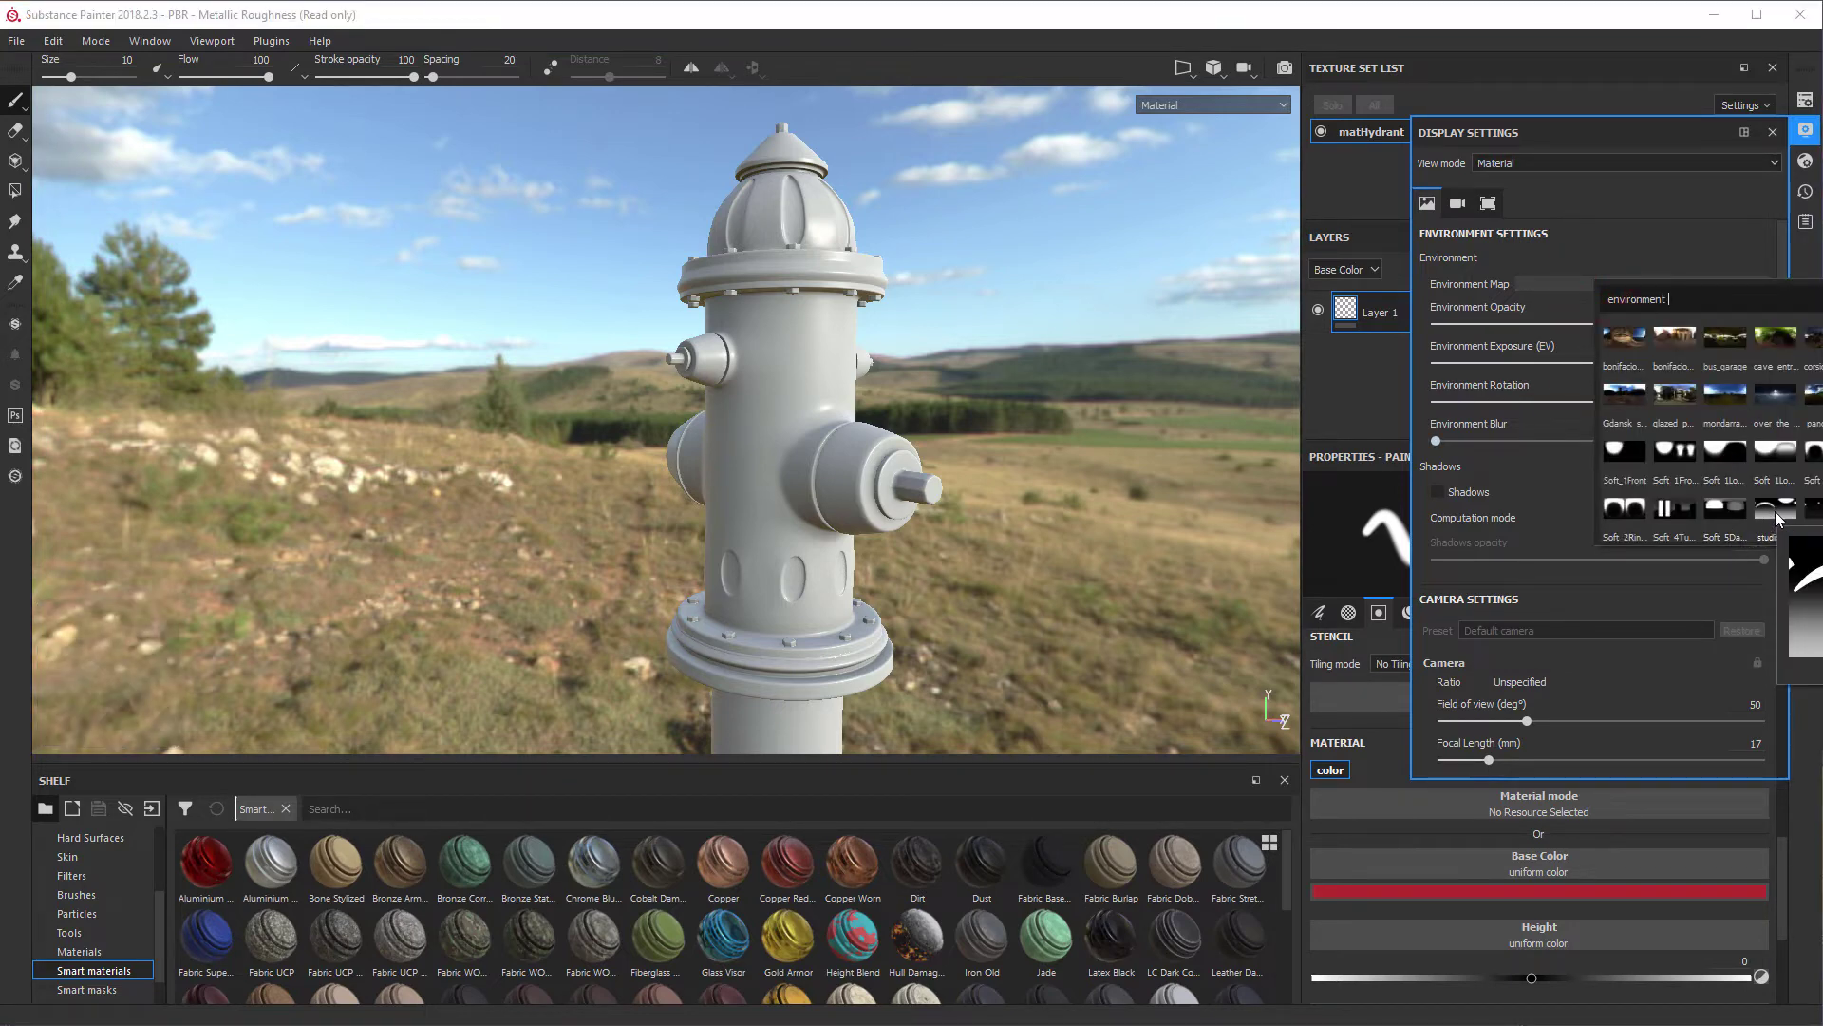
{"action": "left_click", "coordinate": [1781, 520]}
{"action": "right_click", "coordinate": [1781, 519]}
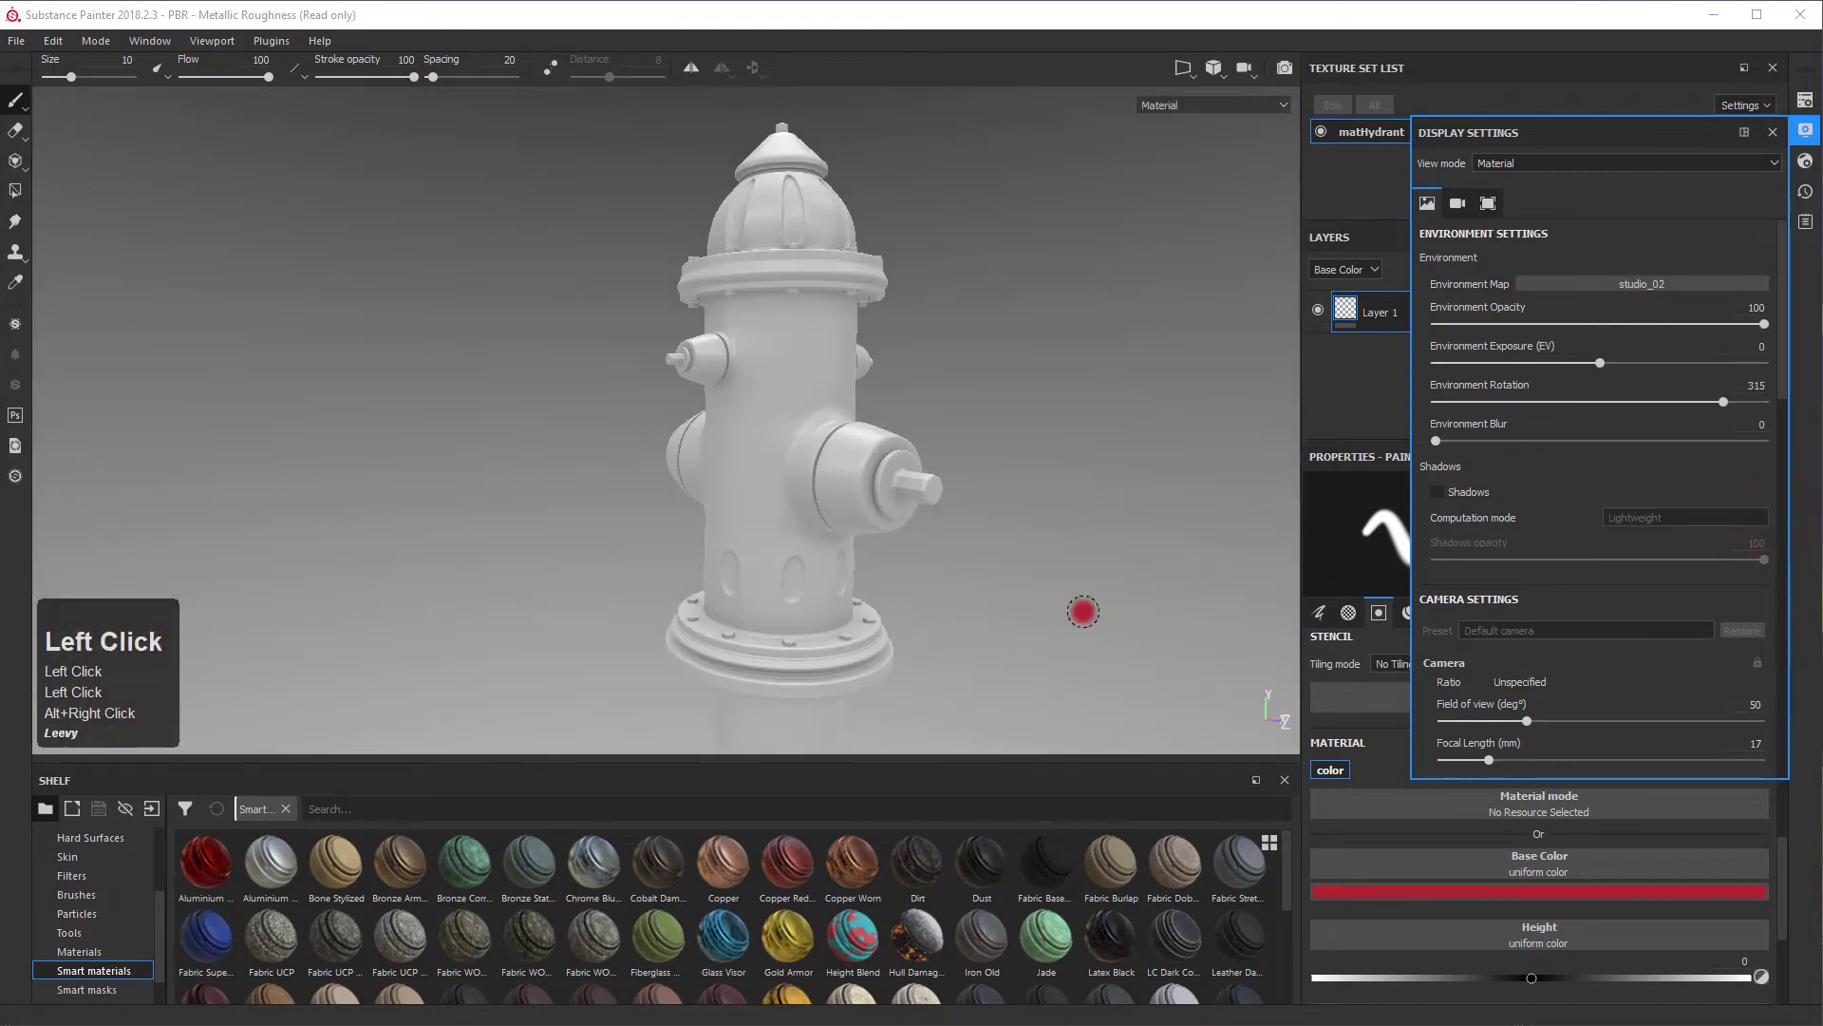
{"action": "left_click", "coordinate": [1657, 282]}
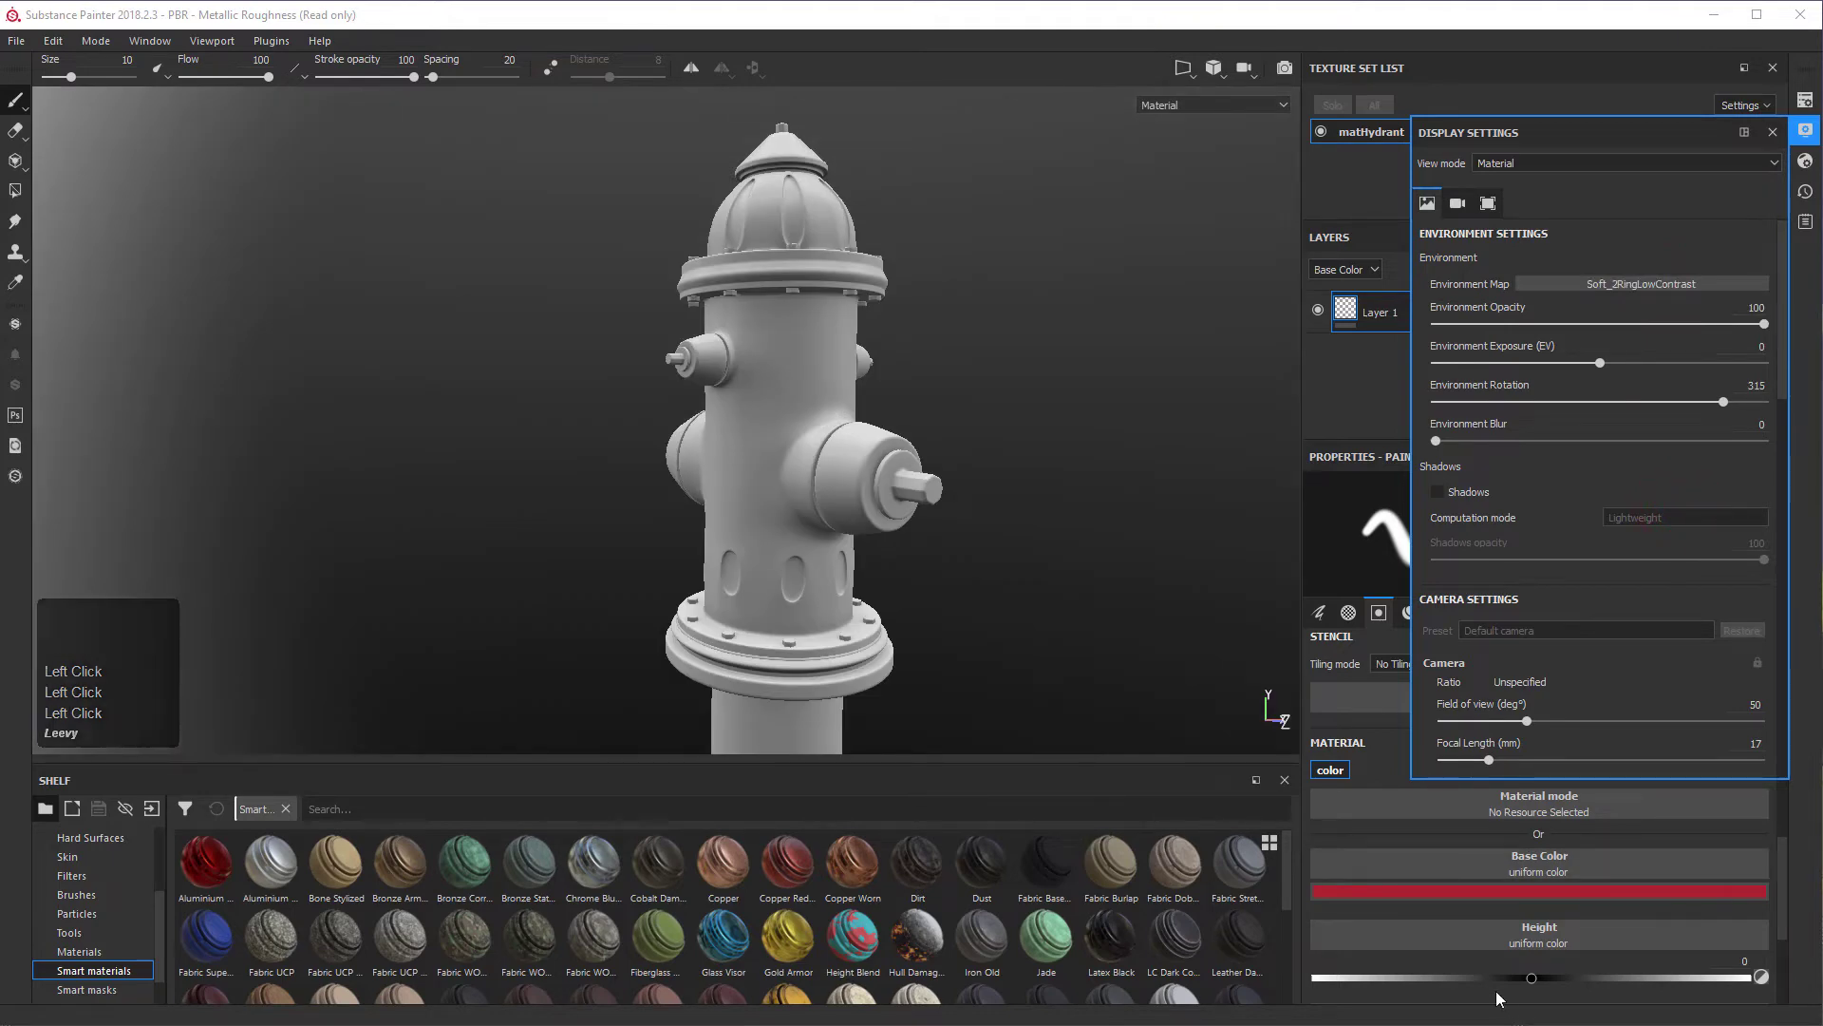
Lower the paint brush roughness toward 0 in Properties - Paint.
{"action": "left_click", "coordinate": [1513, 984]}
{"action": "scroll", "scroll_direction": "down", "scroll_amount": 3}
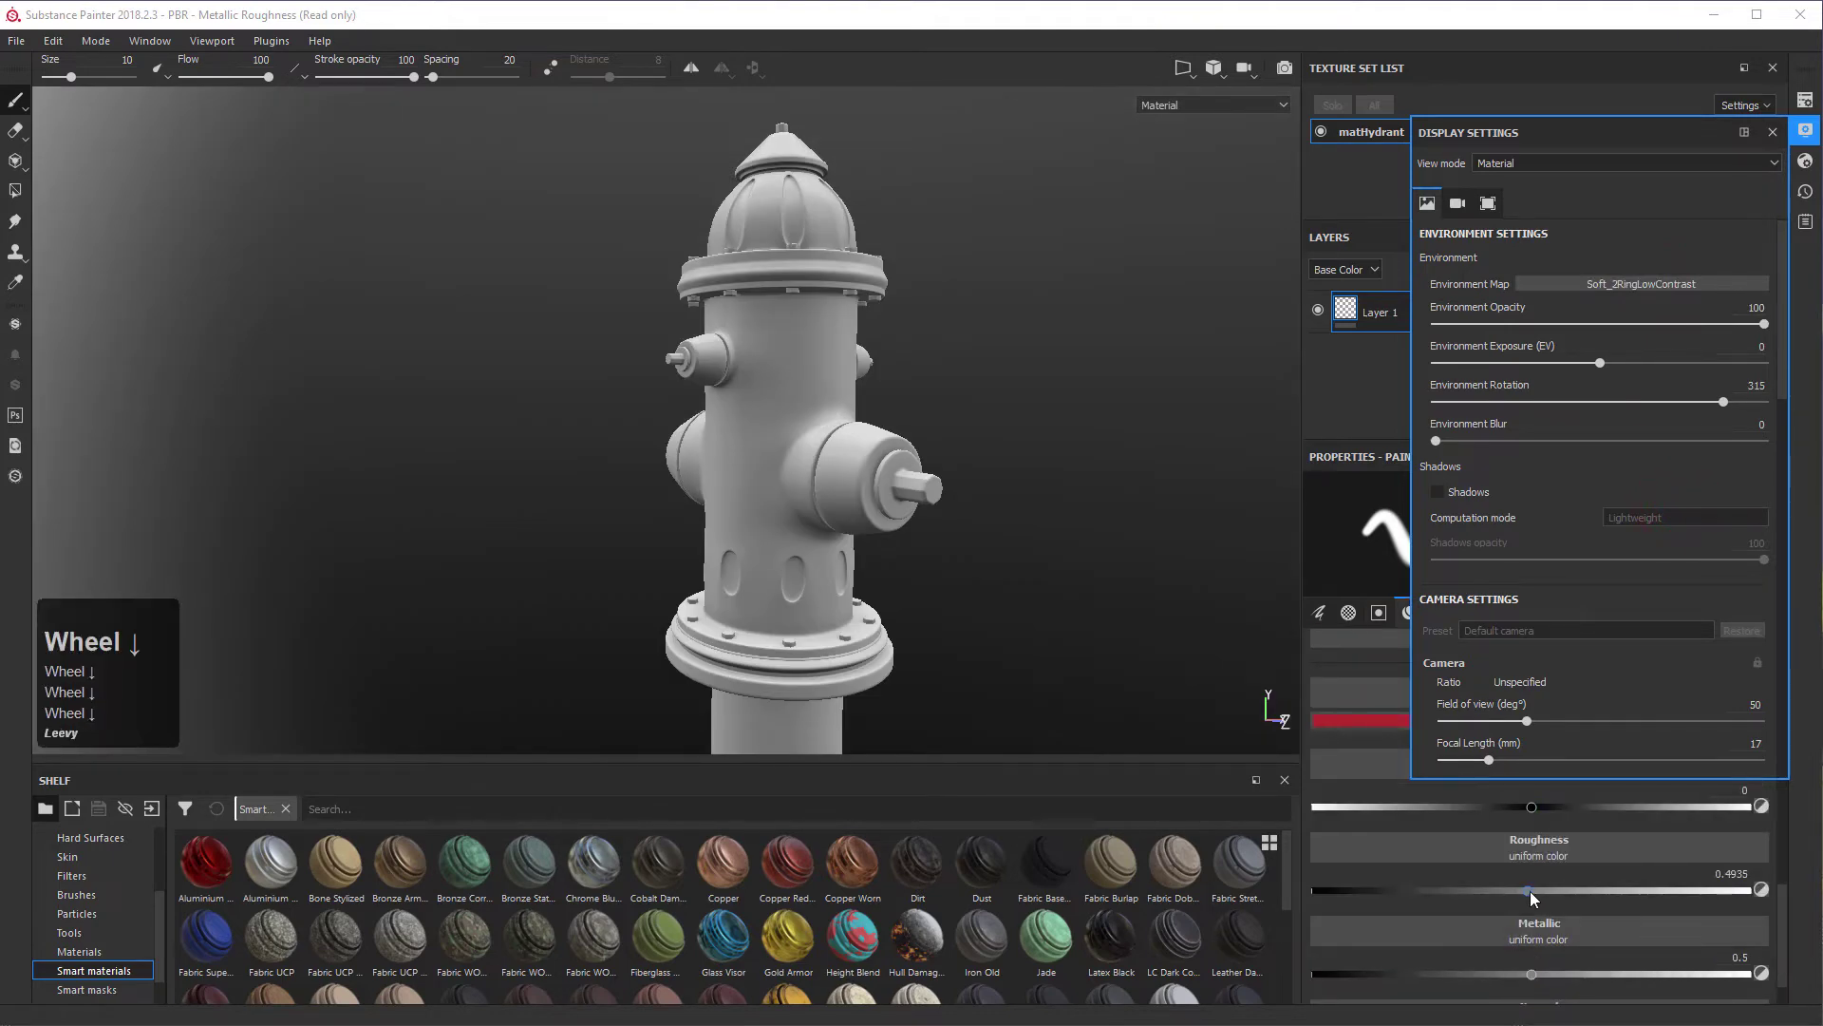
{"action": "scroll", "scroll_direction": "down", "scroll_amount": 3}
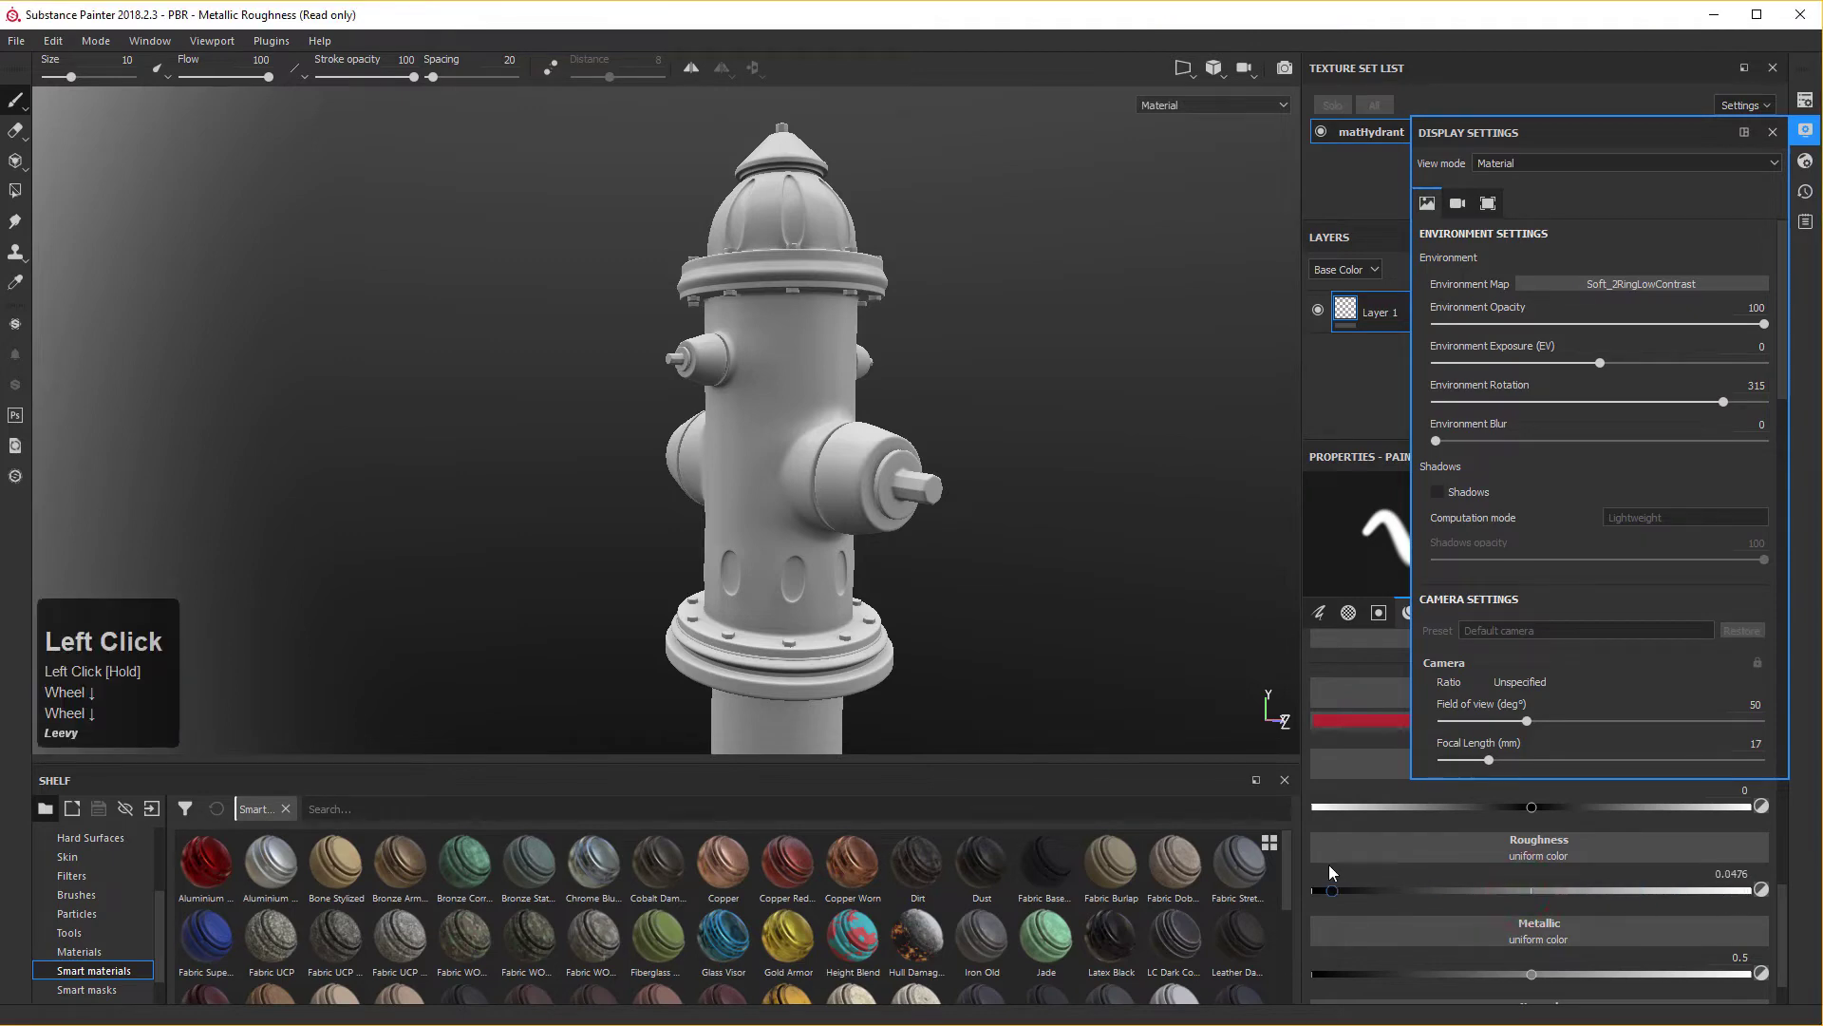
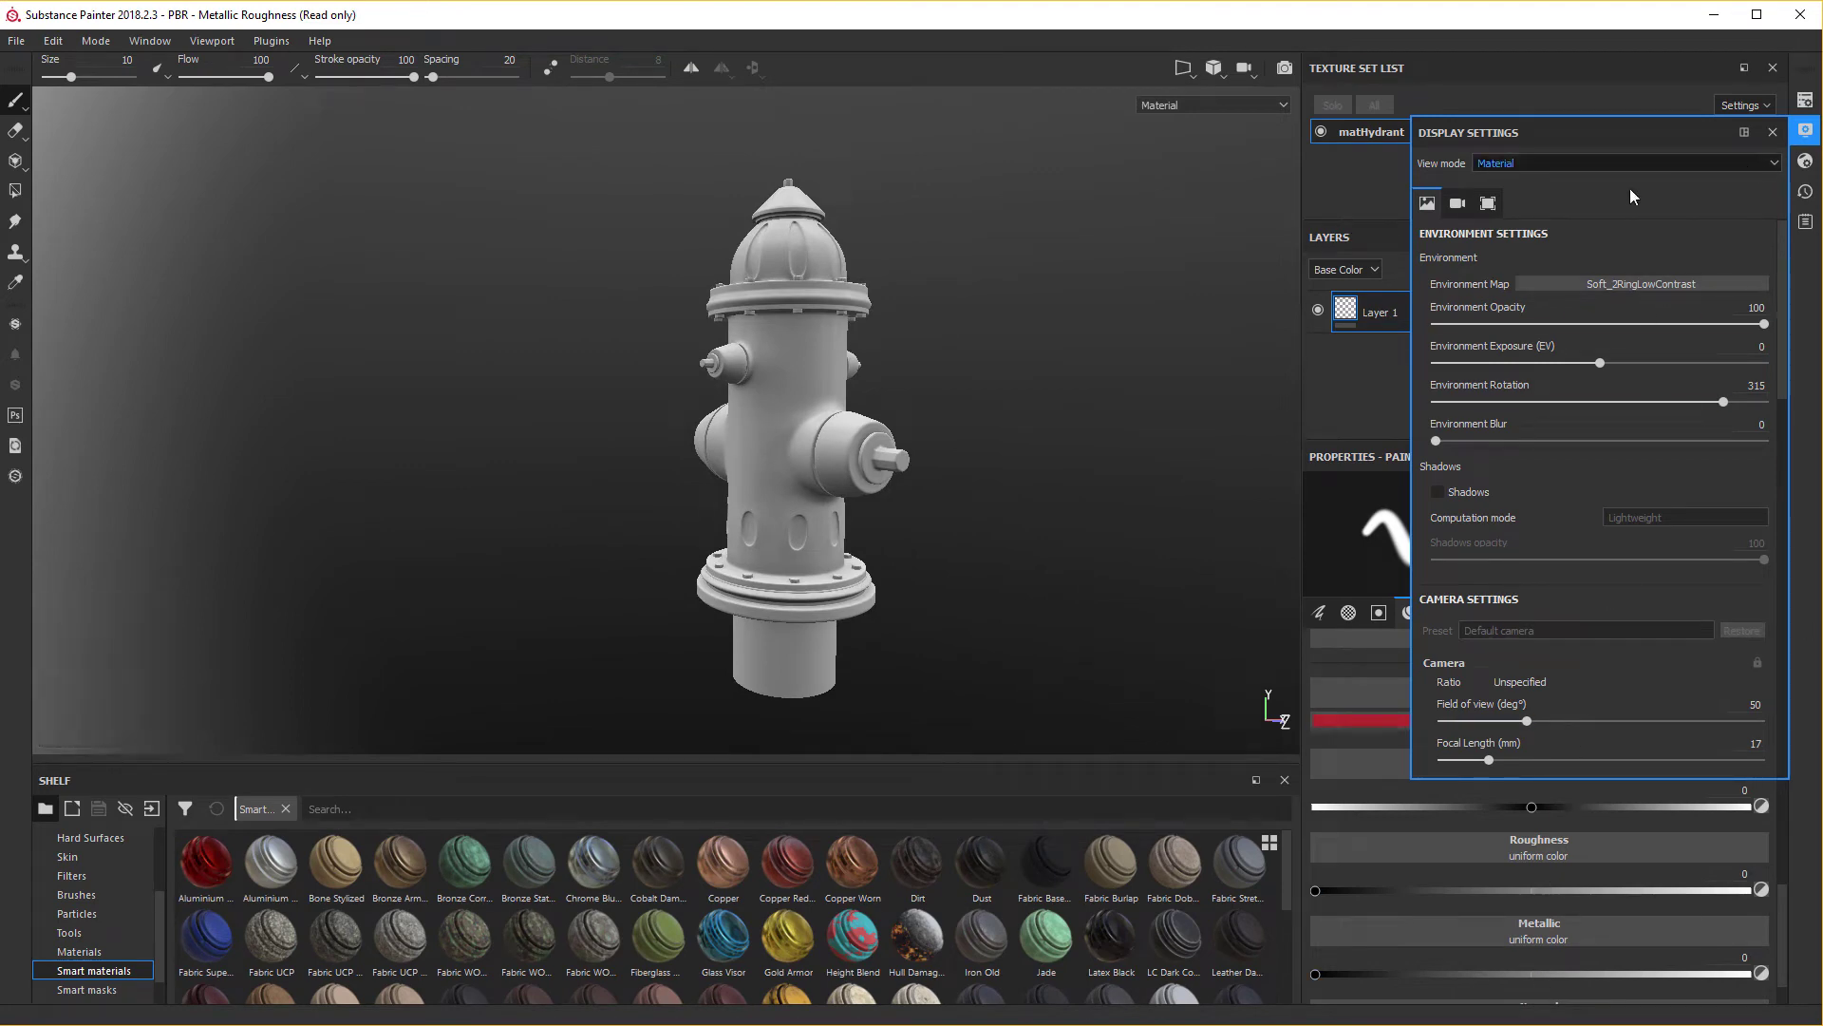
Try the bonifacio_aragon_stairs environment, then settle on bonifacio_street.
{"action": "right_click", "coordinate": [1606, 291]}
{"action": "left_click_drag", "start_coordinate": [1606, 291], "coordinate": [1649, 353]}
{"action": "left_click", "coordinate": [1648, 352]}
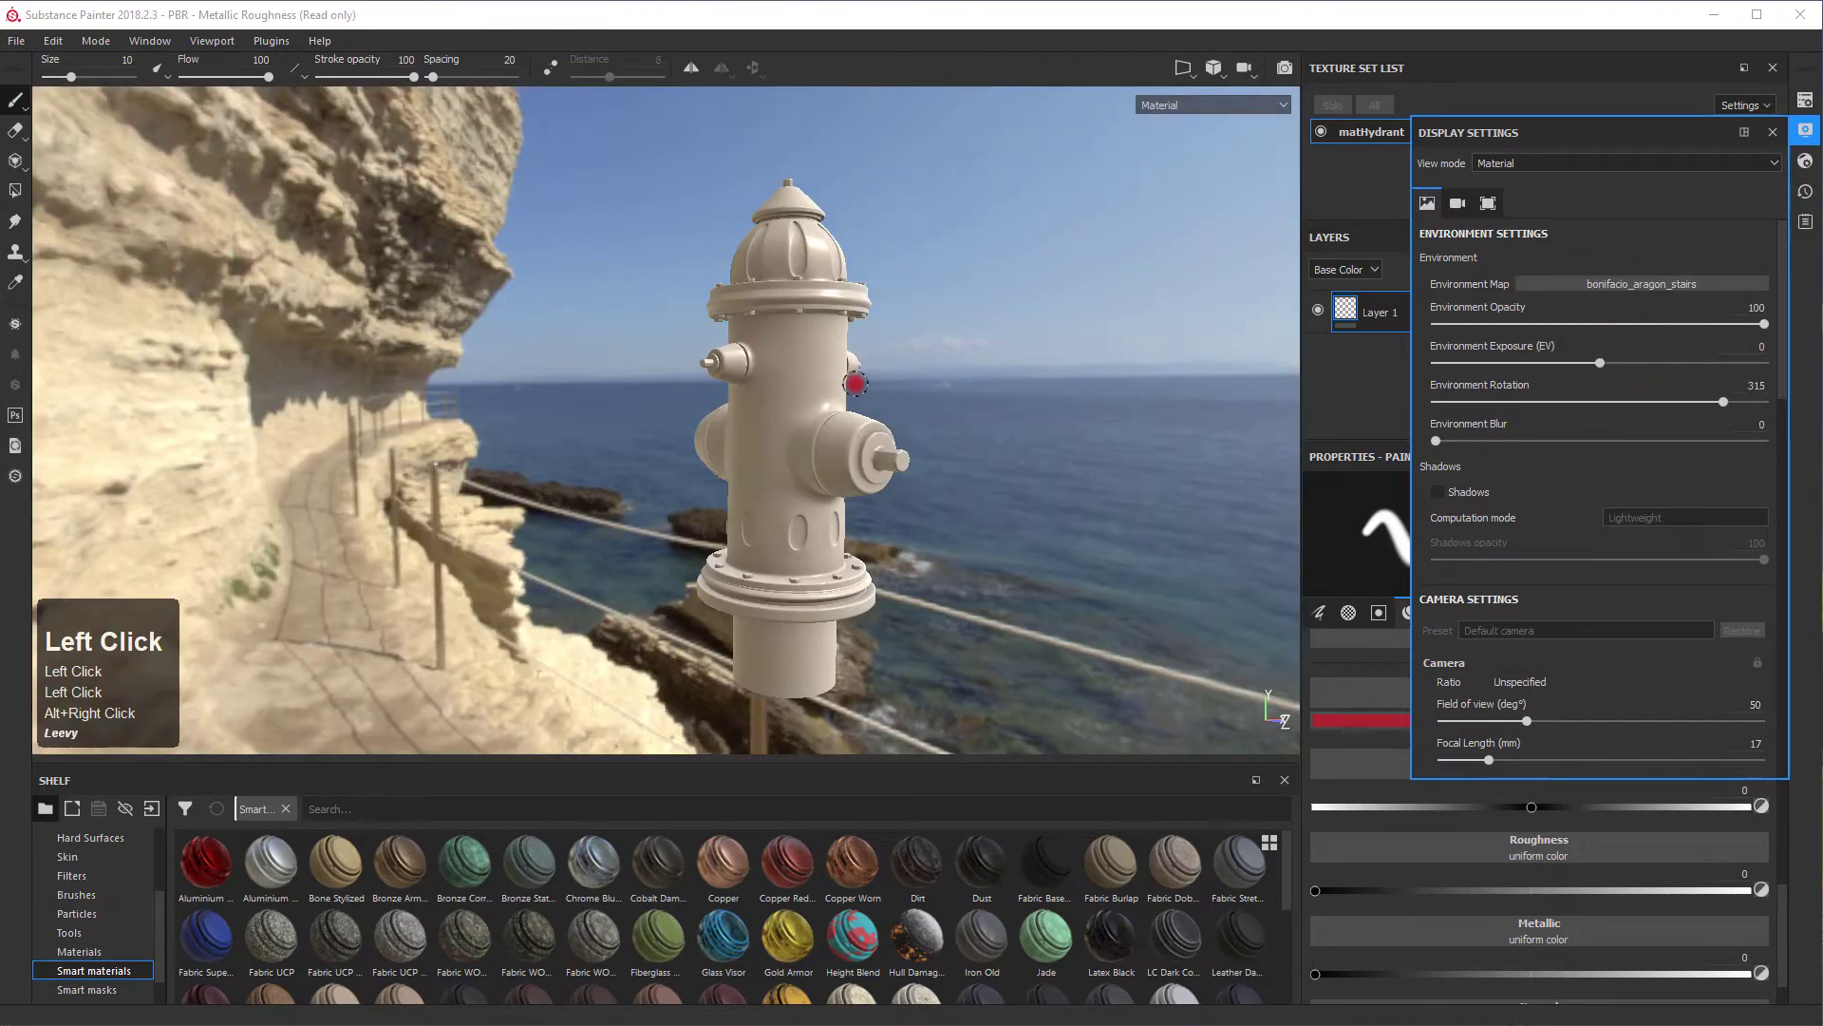
{"action": "left_click", "coordinate": [1642, 299]}
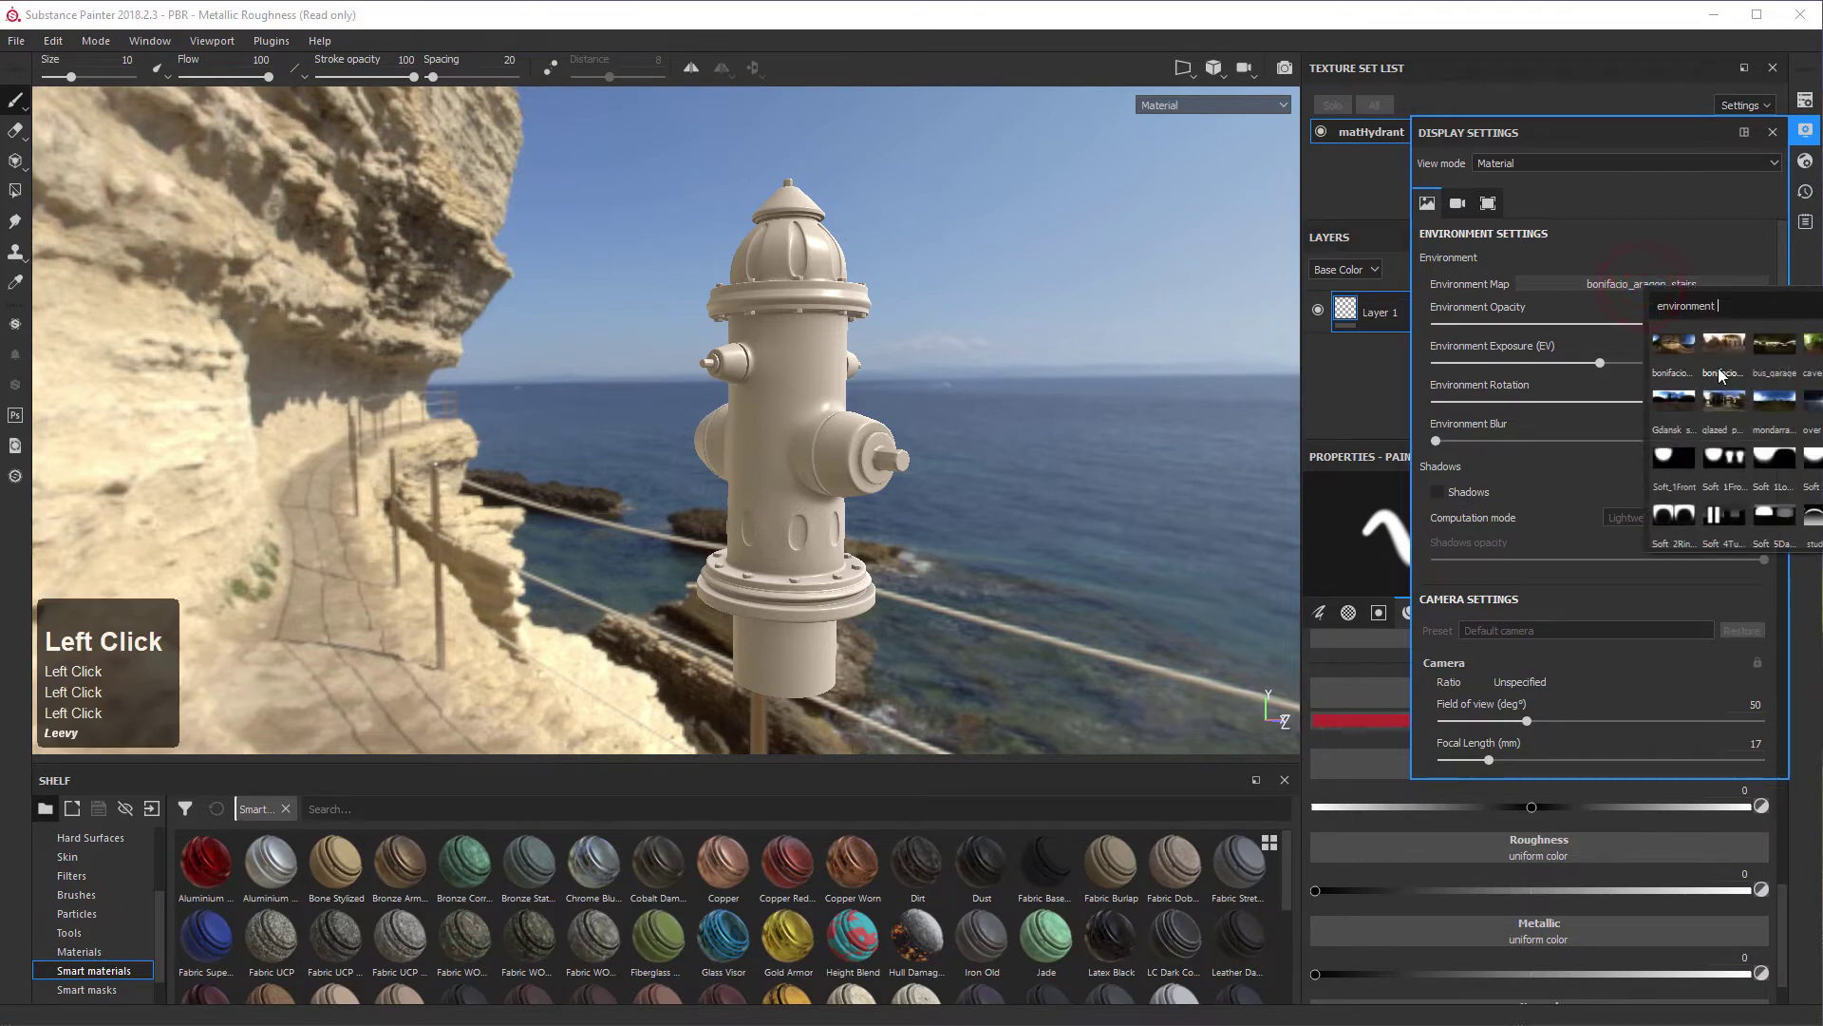
{"action": "left_click", "coordinate": [1724, 351]}
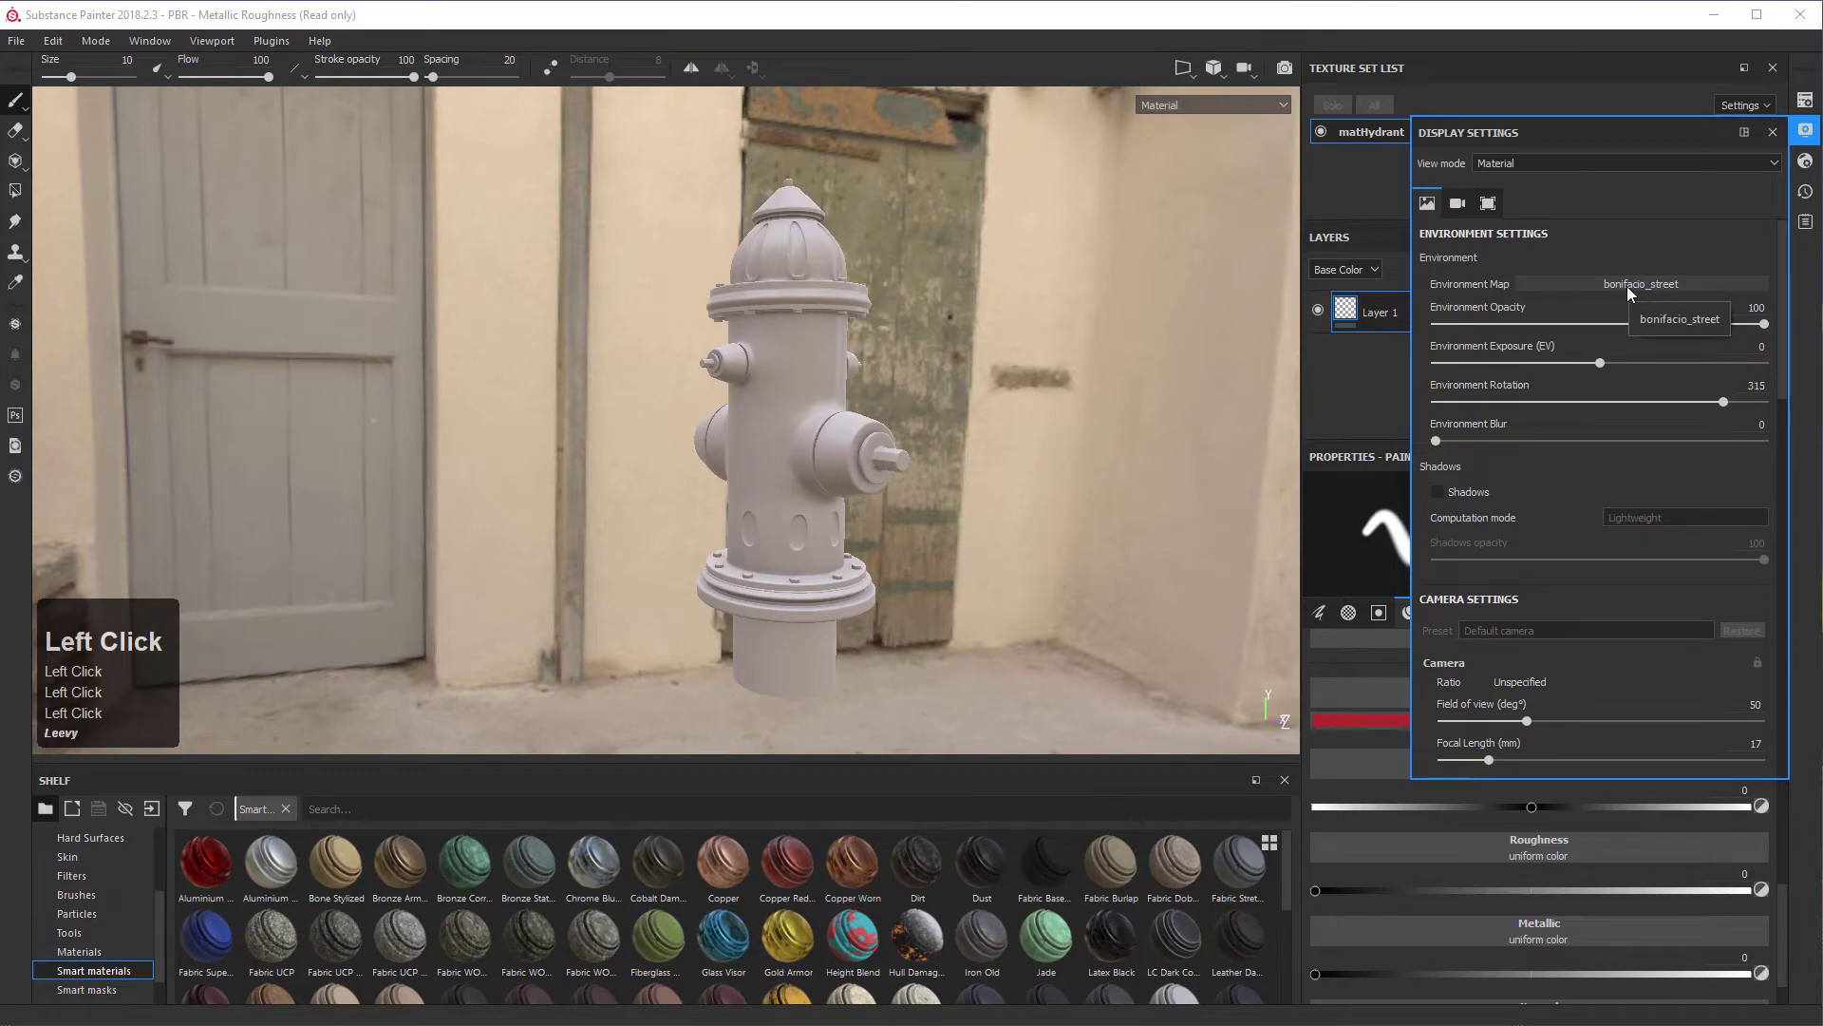
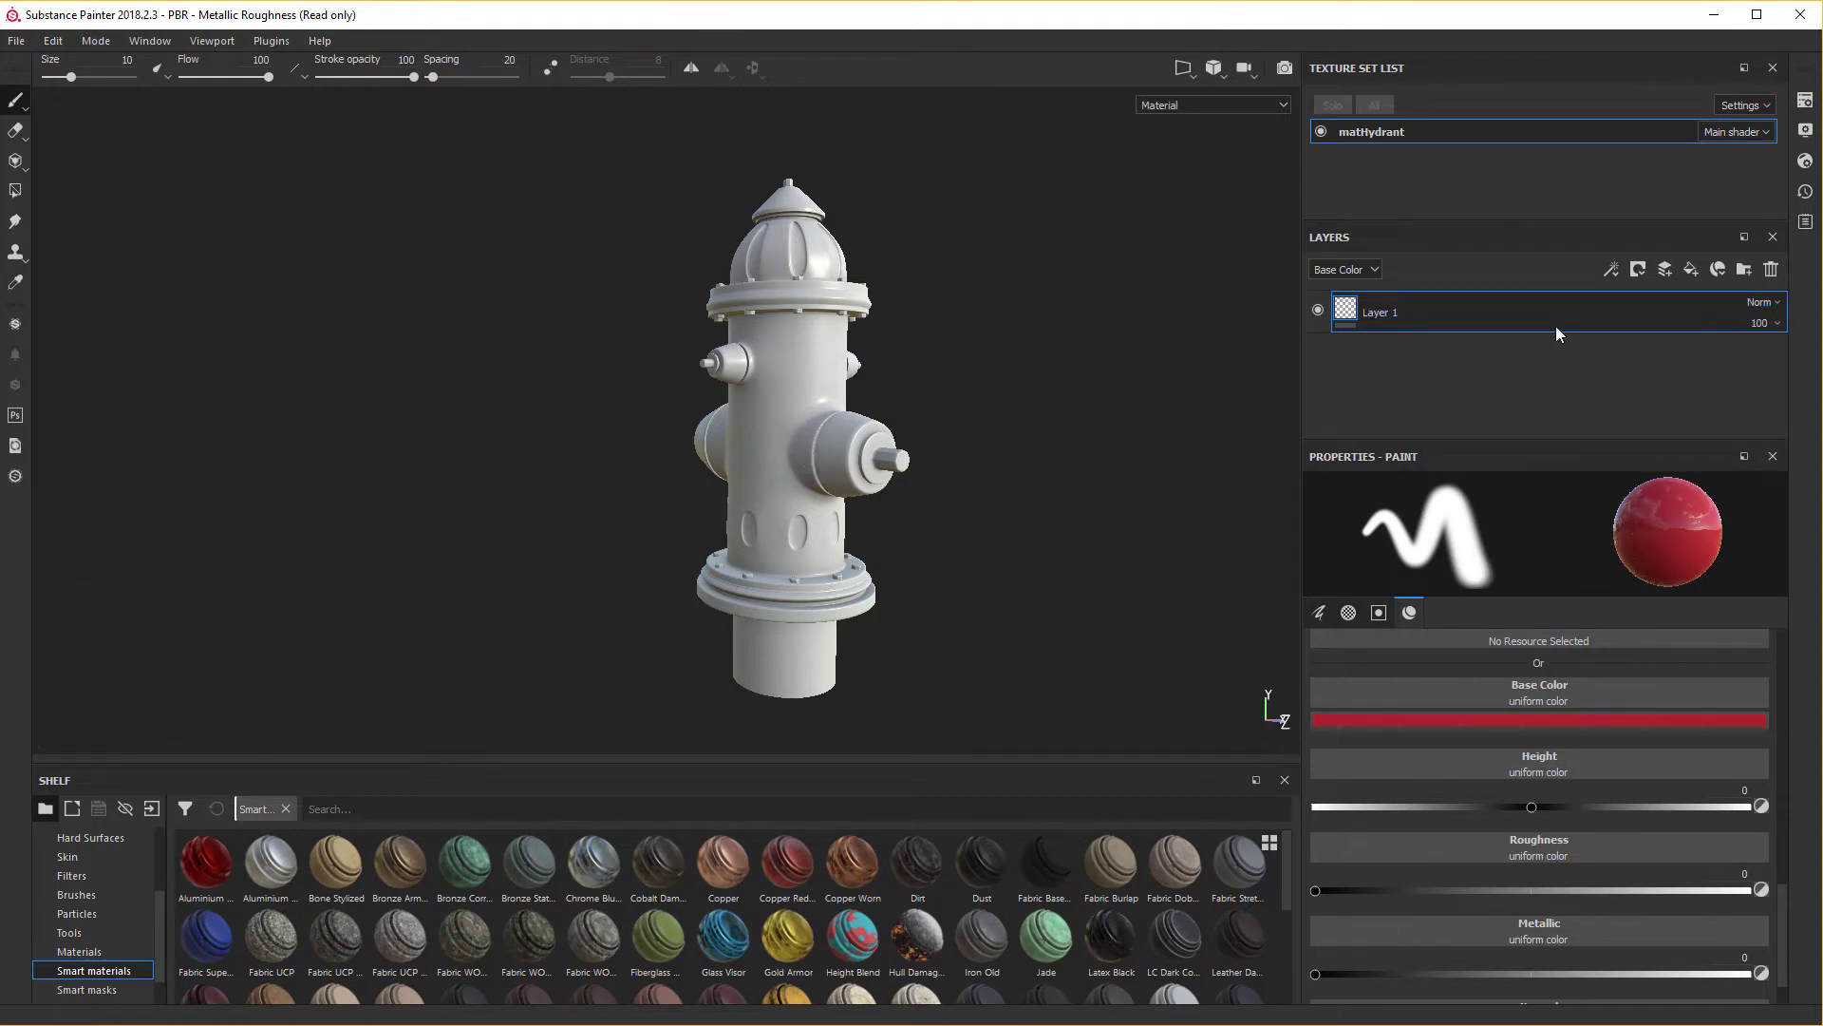
Delete Layer 1 and add a new fill layer renamed 'Base Paint'.
{"action": "left_click_drag", "start_coordinate": [1561, 333], "coordinate": [1768, 278]}
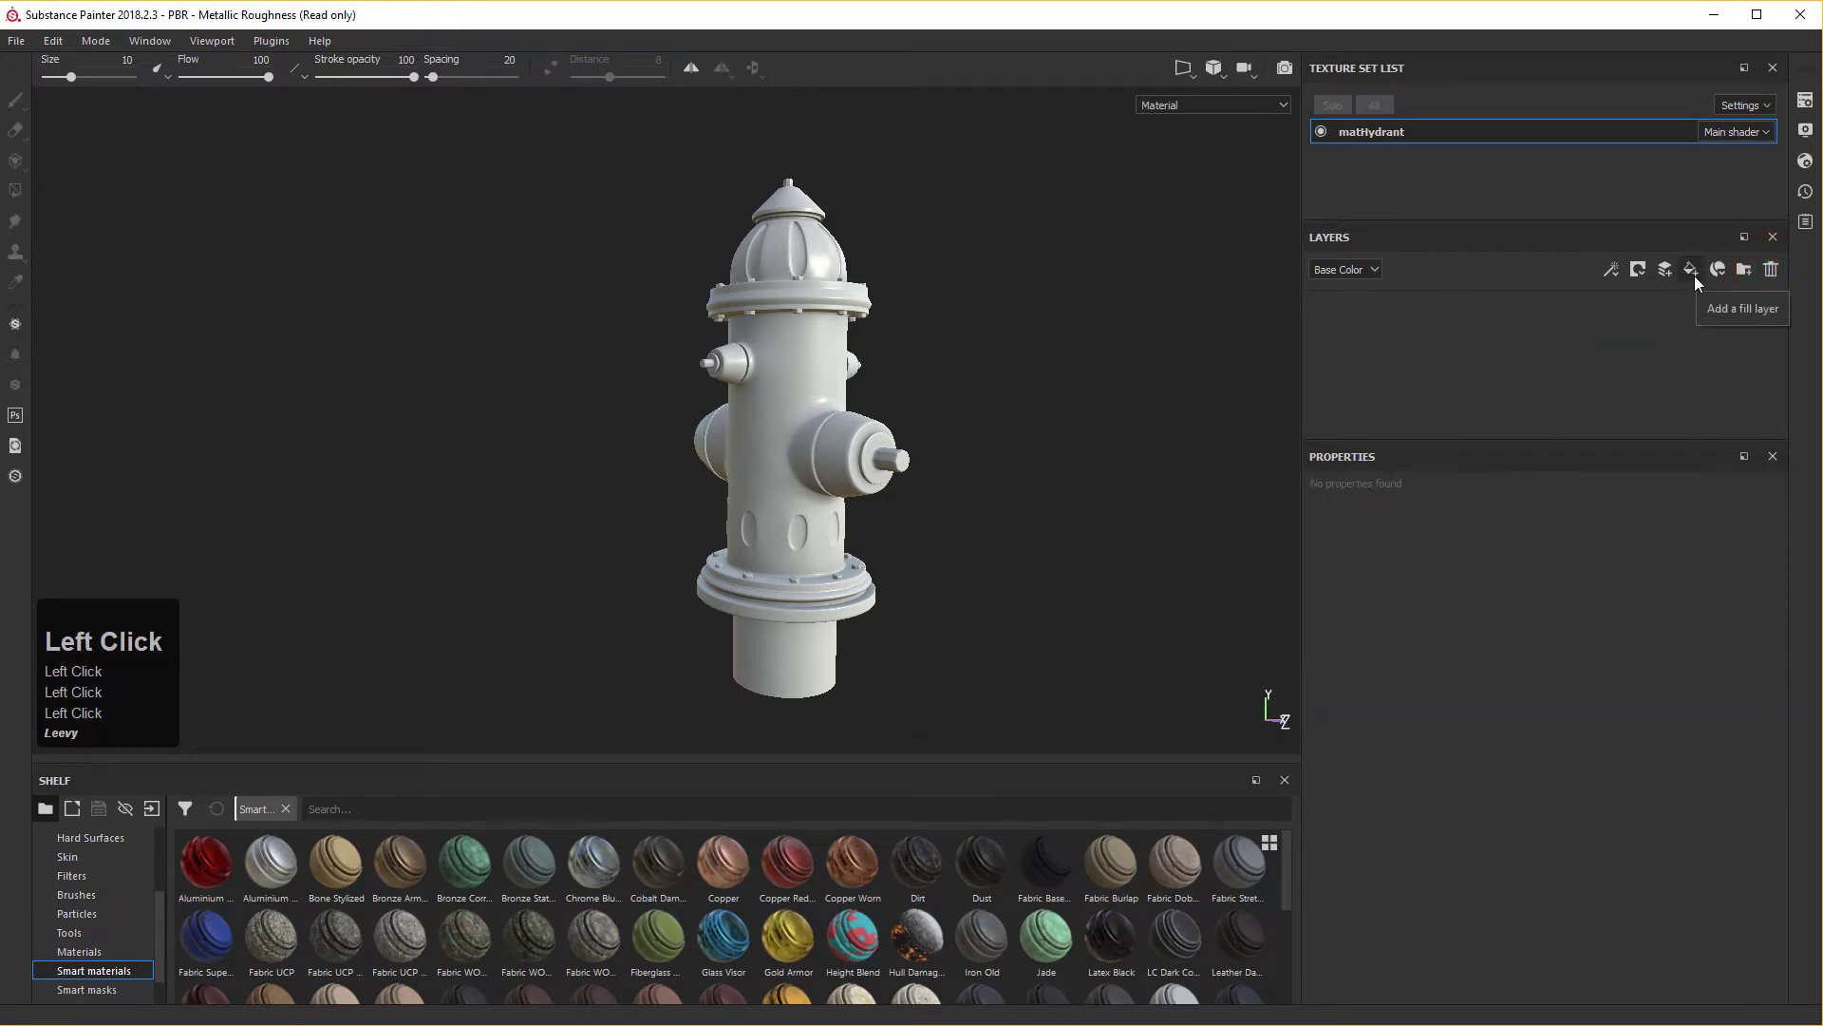
{"action": "left_click", "coordinate": [1695, 282]}
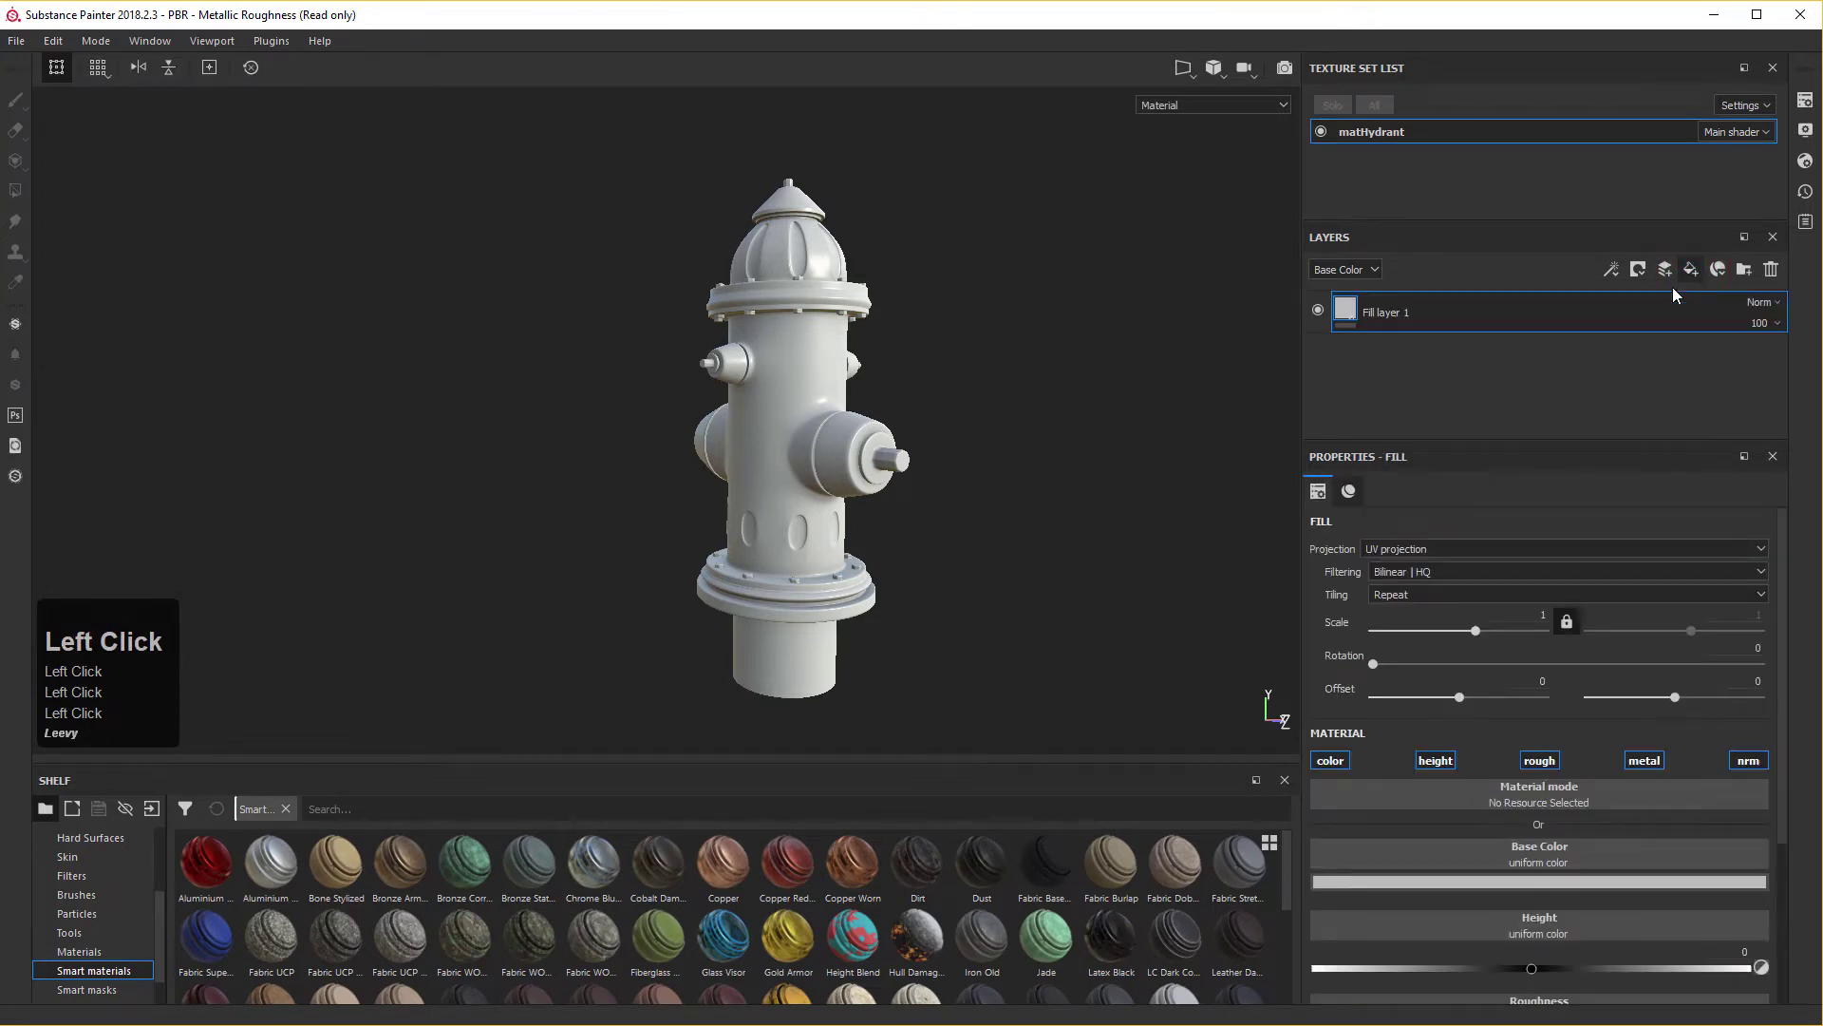
{"action": "double_click", "coordinate": [1388, 322]}
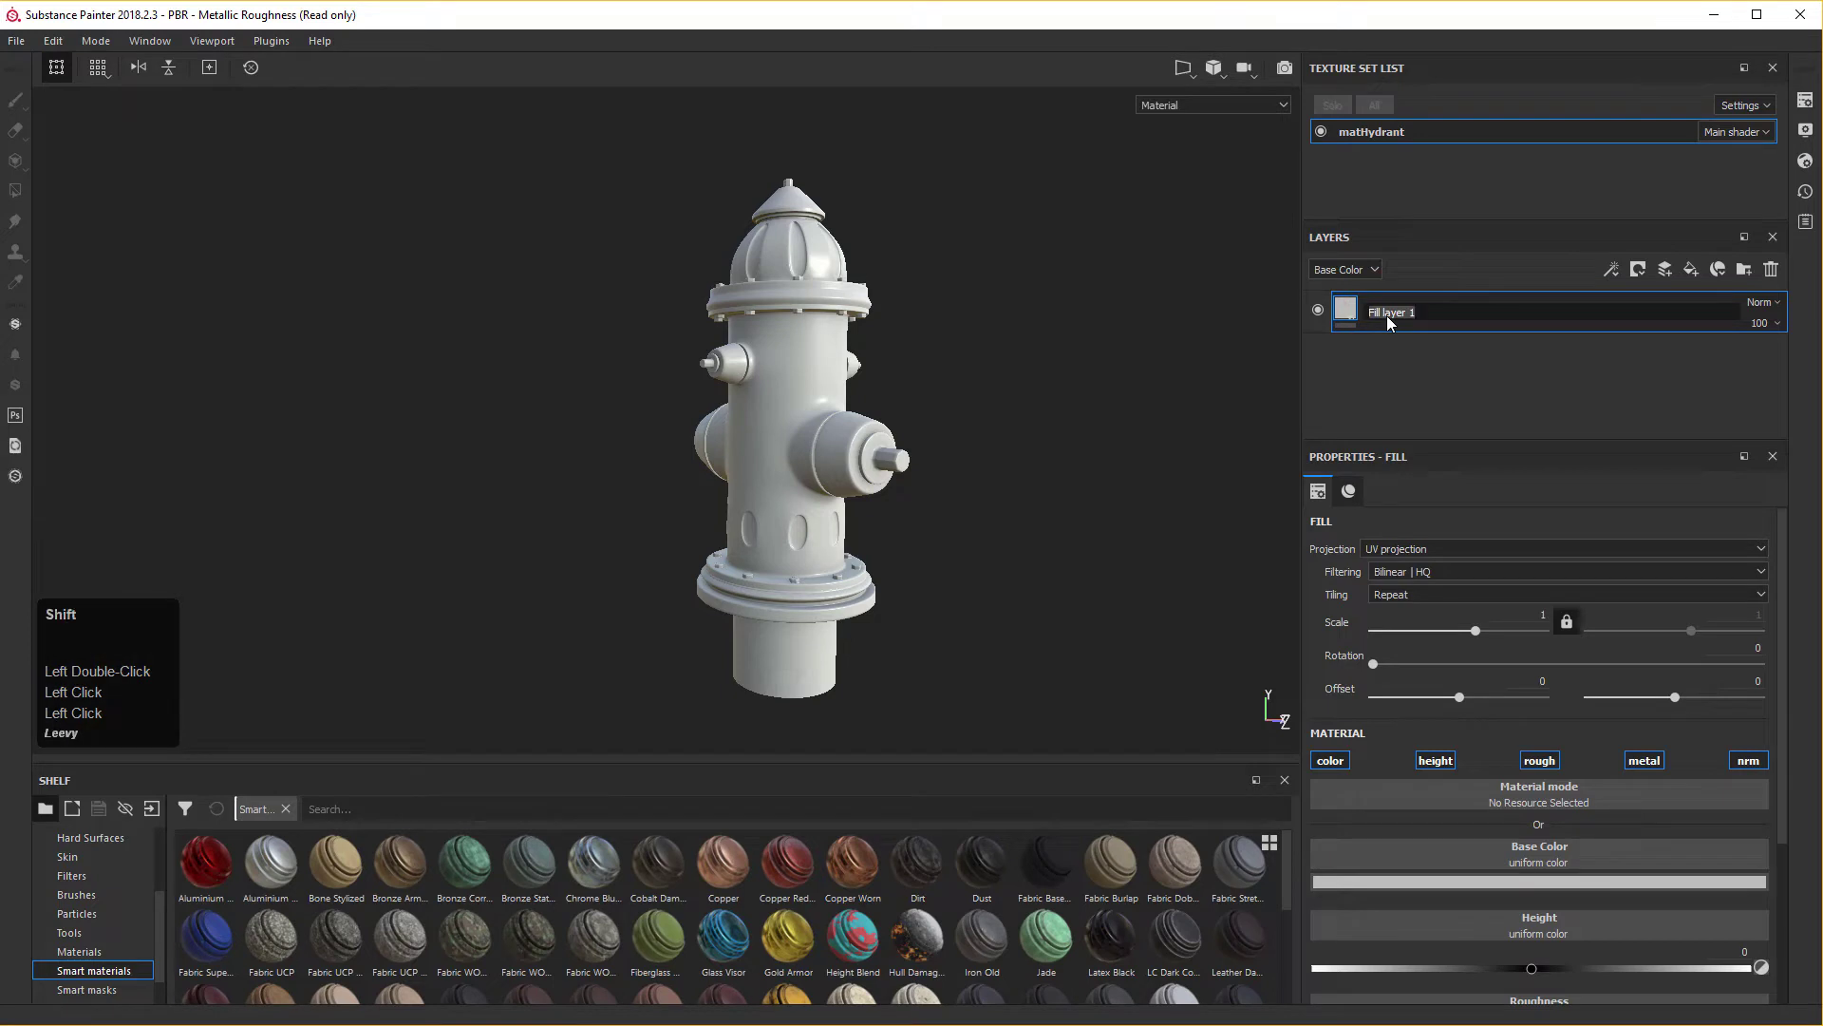
{"action": "type", "text": "ase"}
{"action": "key", "text": "space"}
{"action": "key", "text": "p"}
{"action": "type", "text": "nt"}
{"action": "key", "text": "Return"}
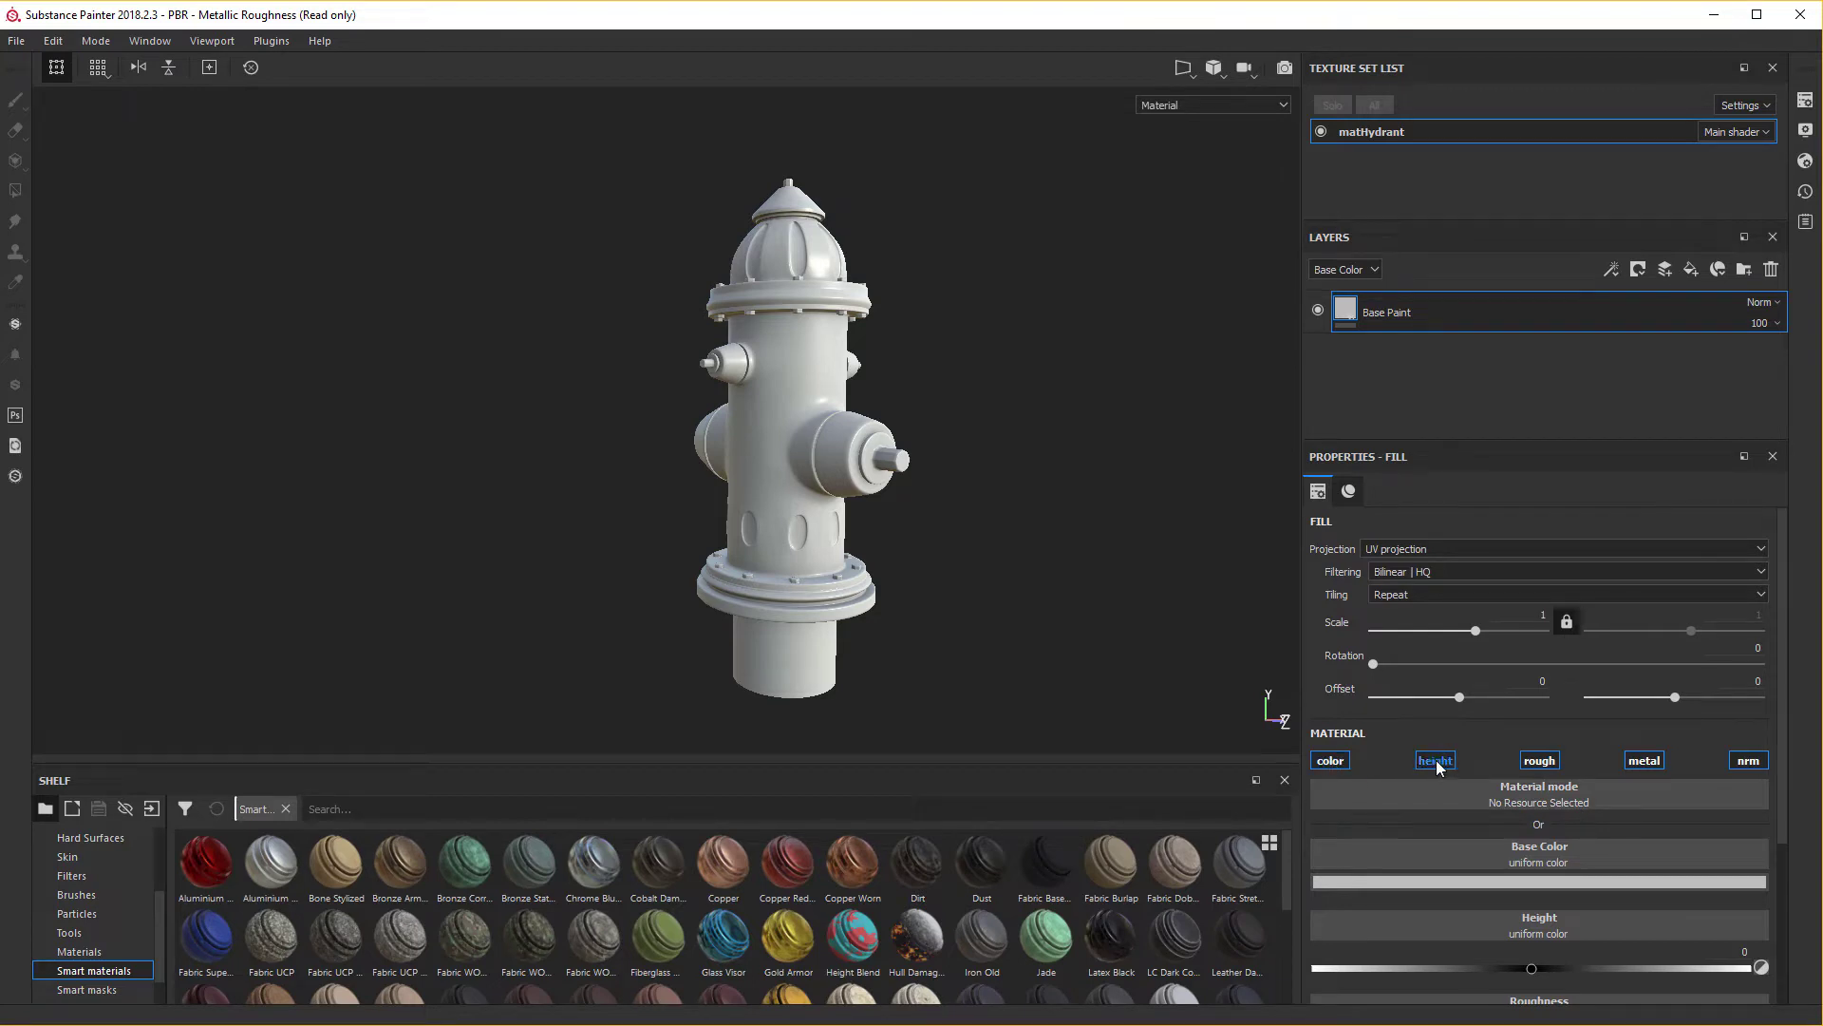
{"action": "type", "text": "AINT"}
{"action": "key", "text": "Return"}
Switch off the Base Paint fill's height, roughness and metallic channels.
{"action": "left_click", "coordinate": [1442, 768]}
{"action": "left_click", "coordinate": [1552, 770]}
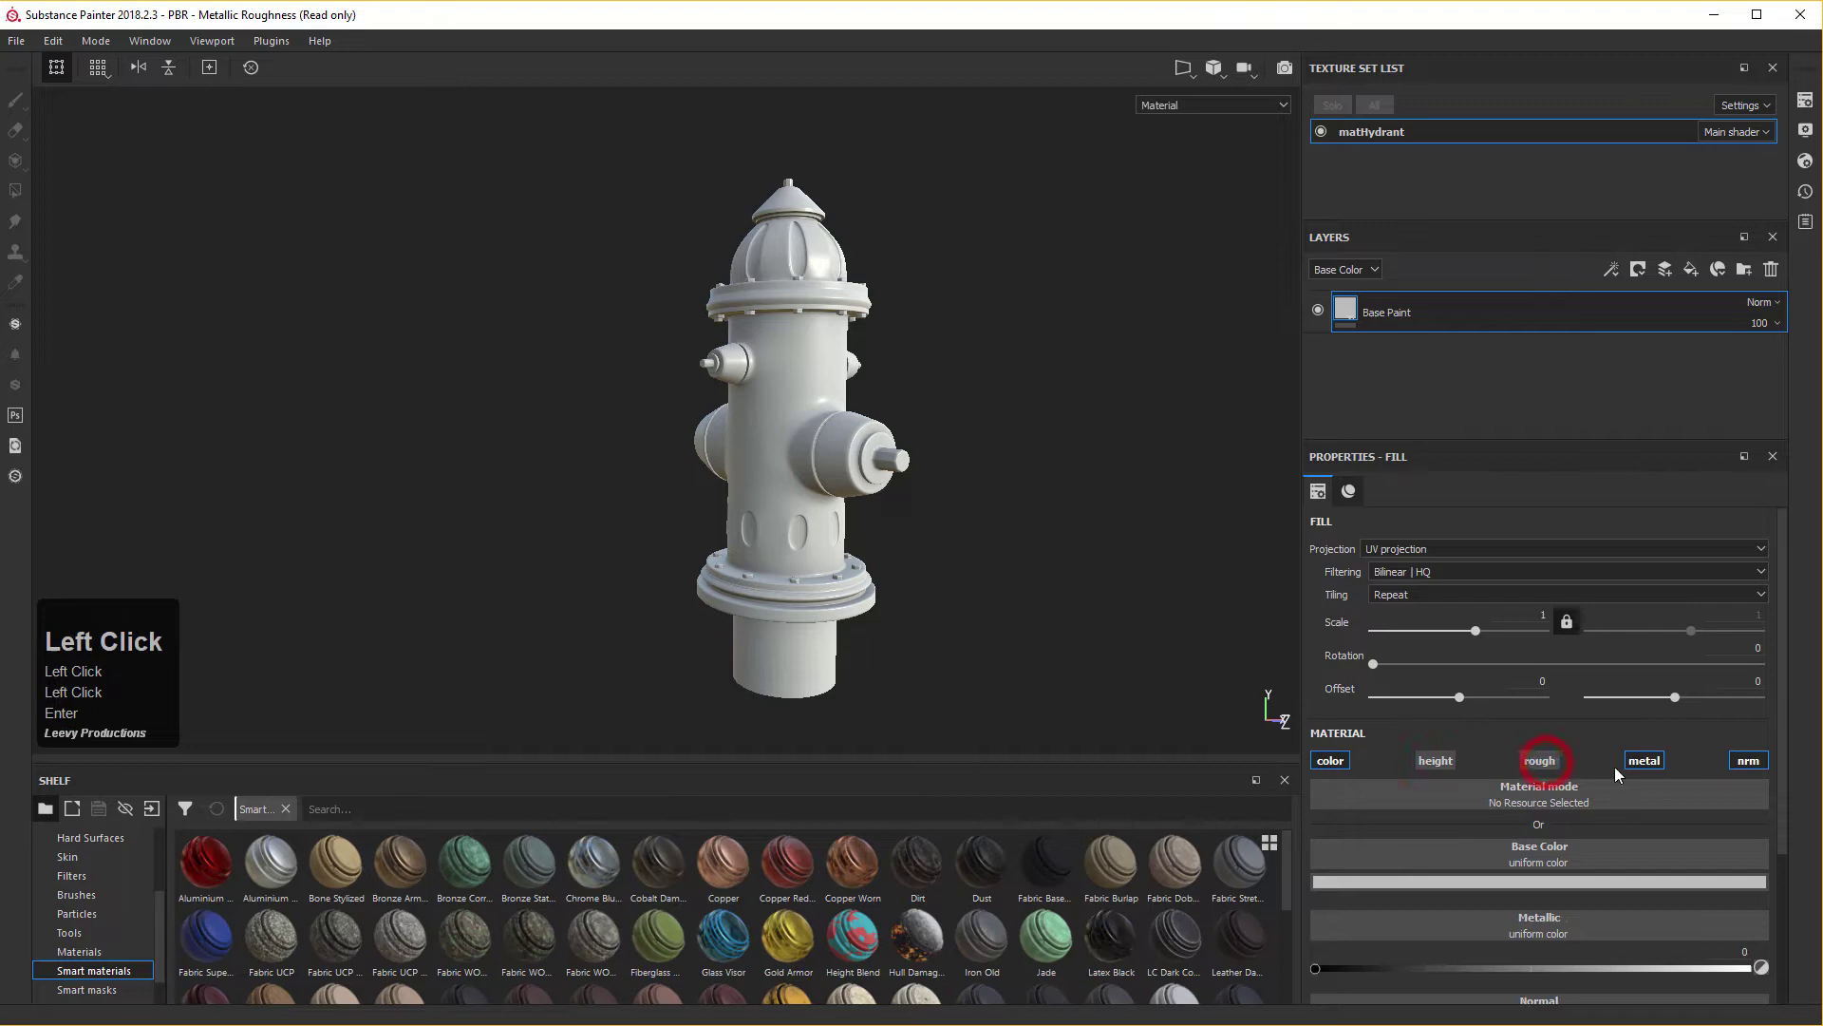
{"action": "left_click", "coordinate": [1666, 774]}
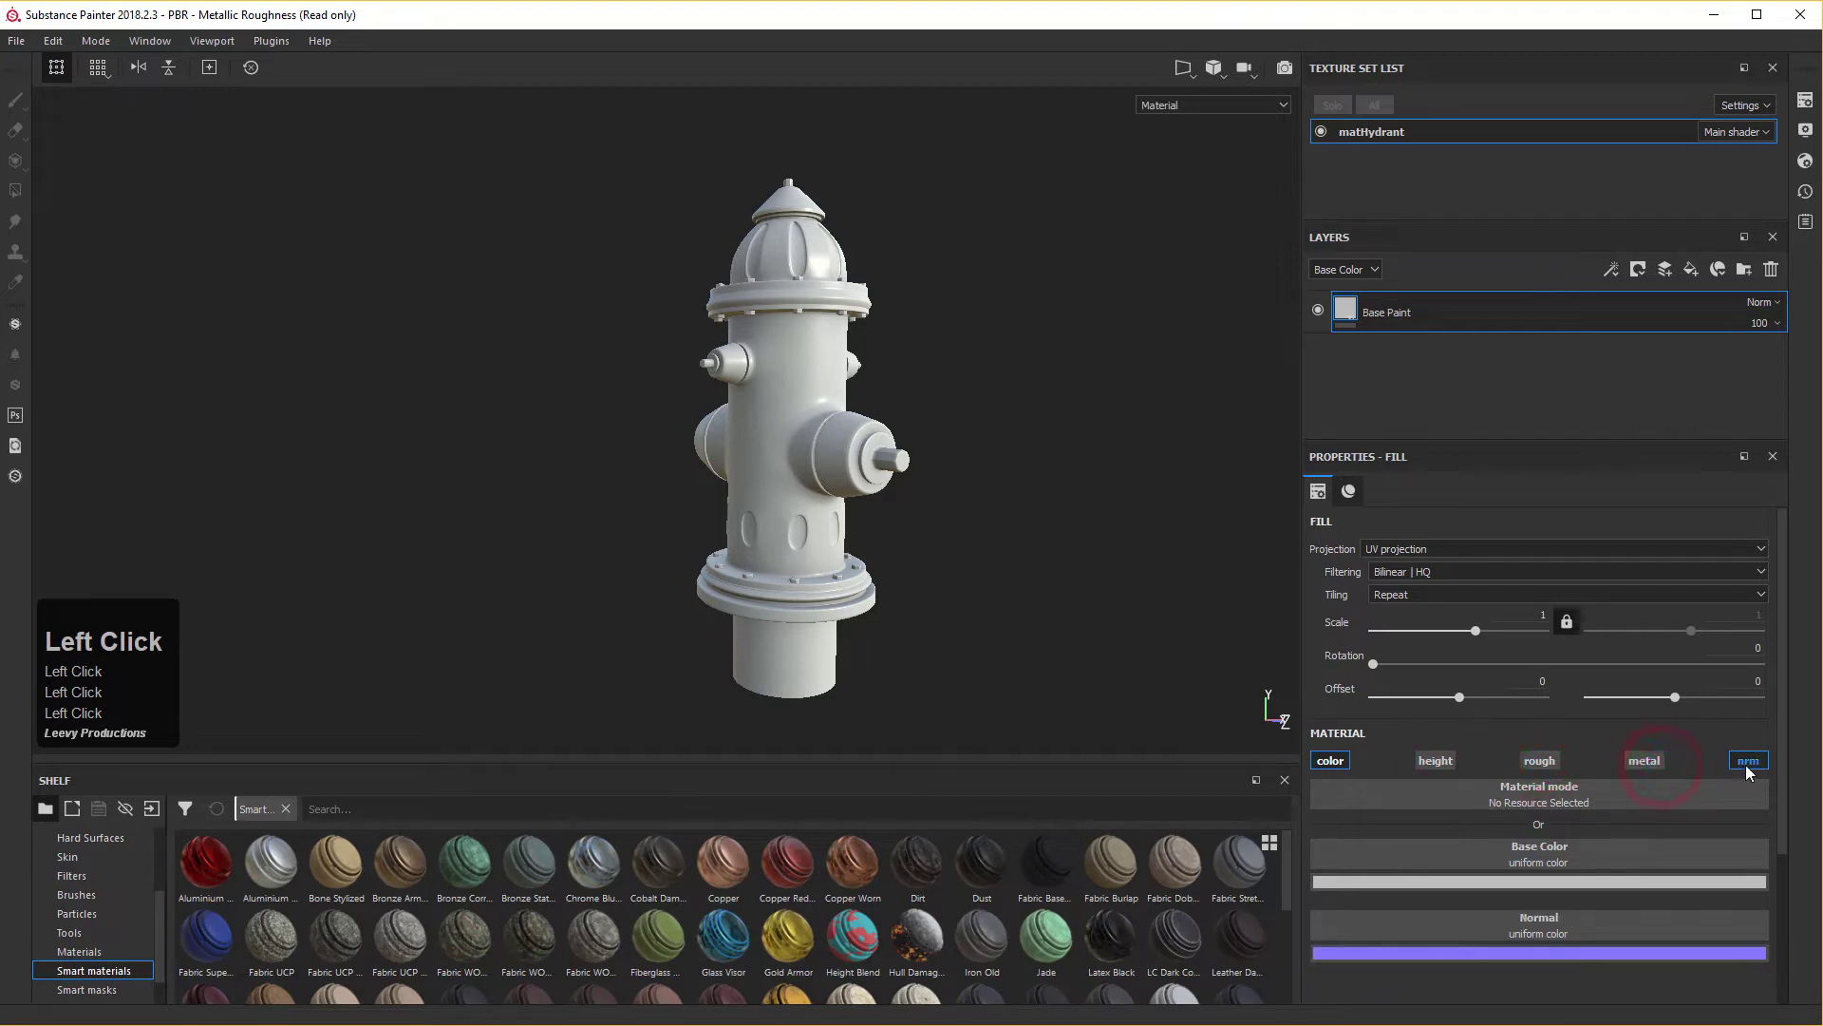
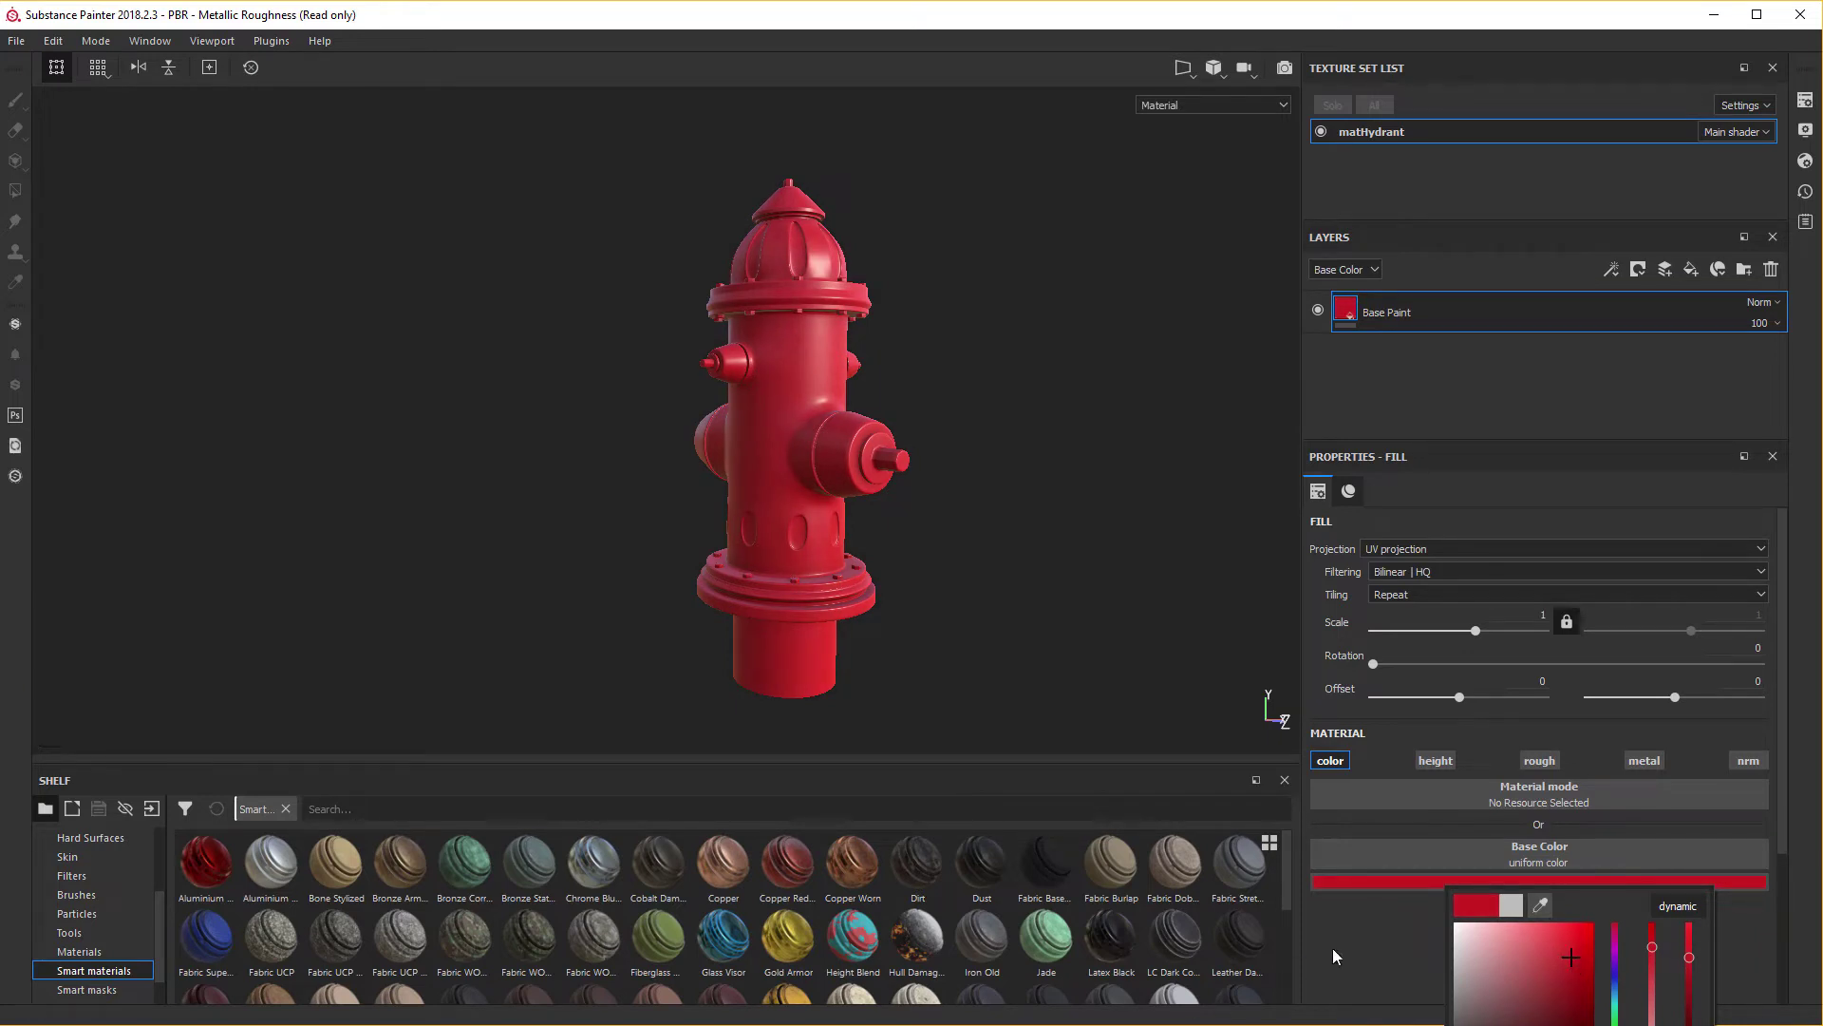
Pick a red uniform base colour for Base Paint, turning the whole hydrant red.
{"action": "left_click_drag", "start_coordinate": [1349, 952], "coordinate": [1482, 867]}
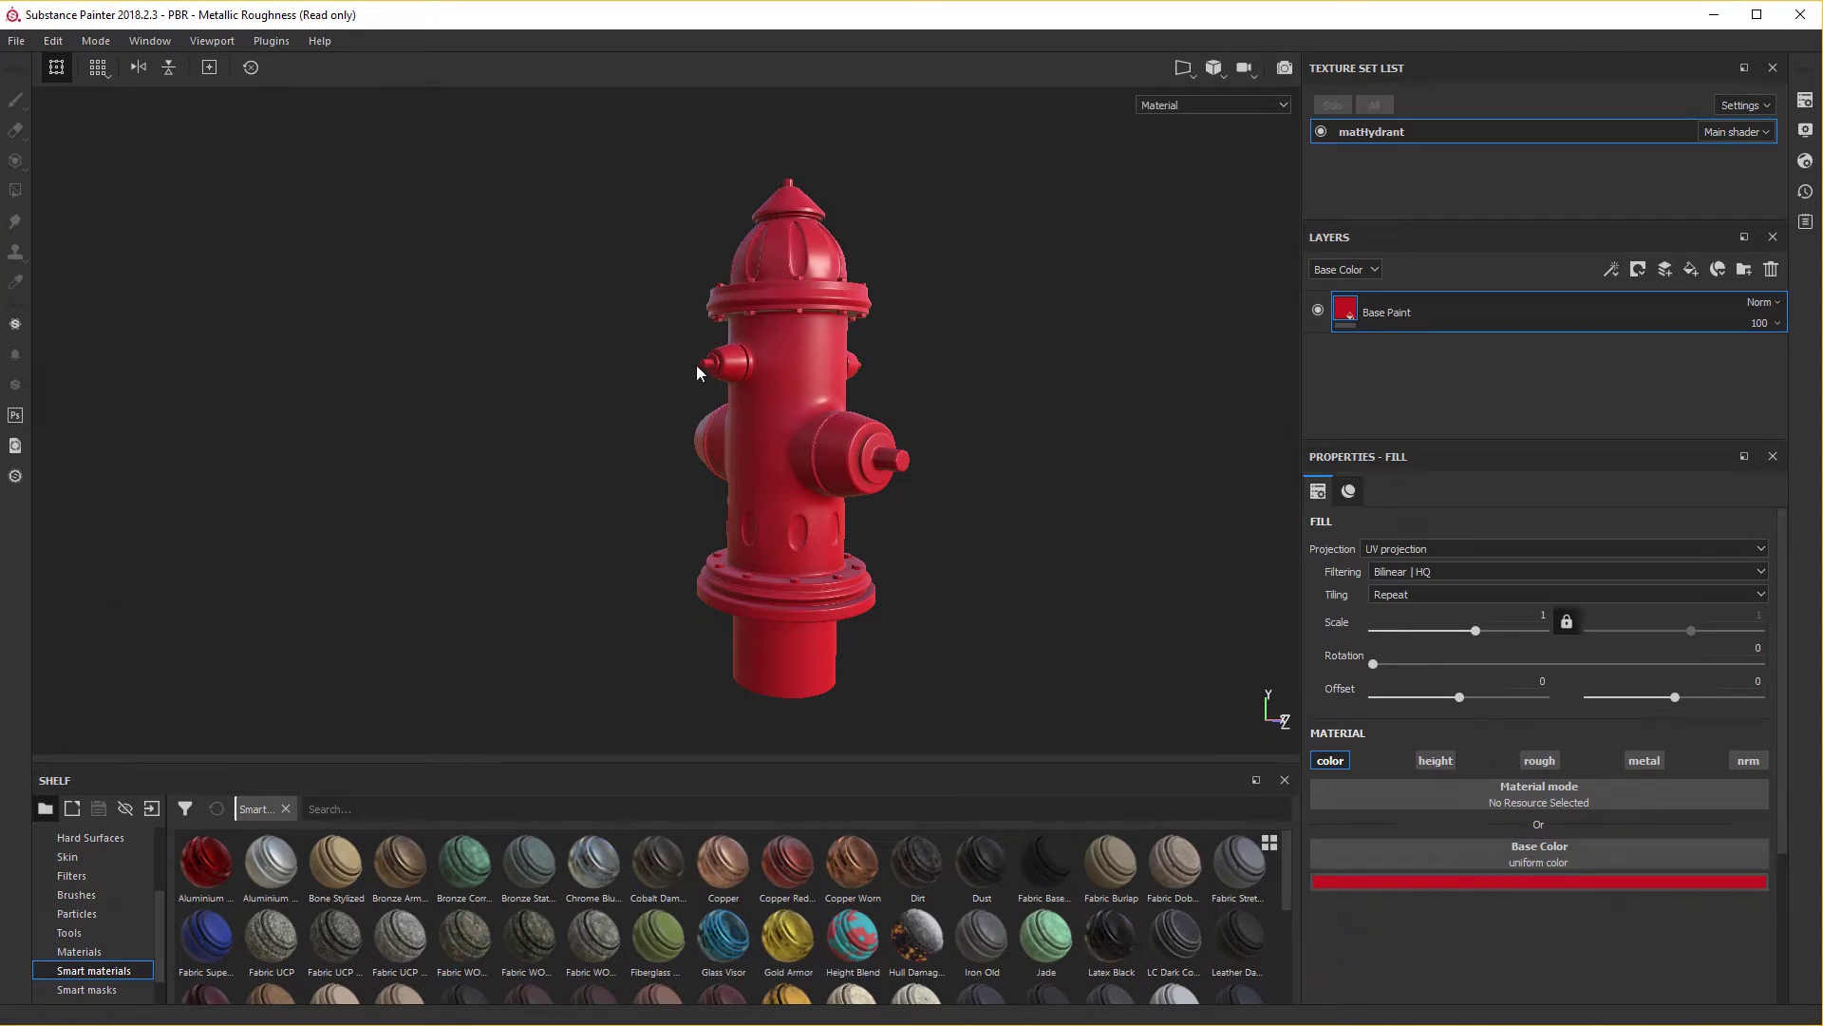
{"action": "left_click_drag", "start_coordinate": [785, 403], "coordinate": [896, 376]}
{"action": "right_click", "coordinate": [784, 402]}
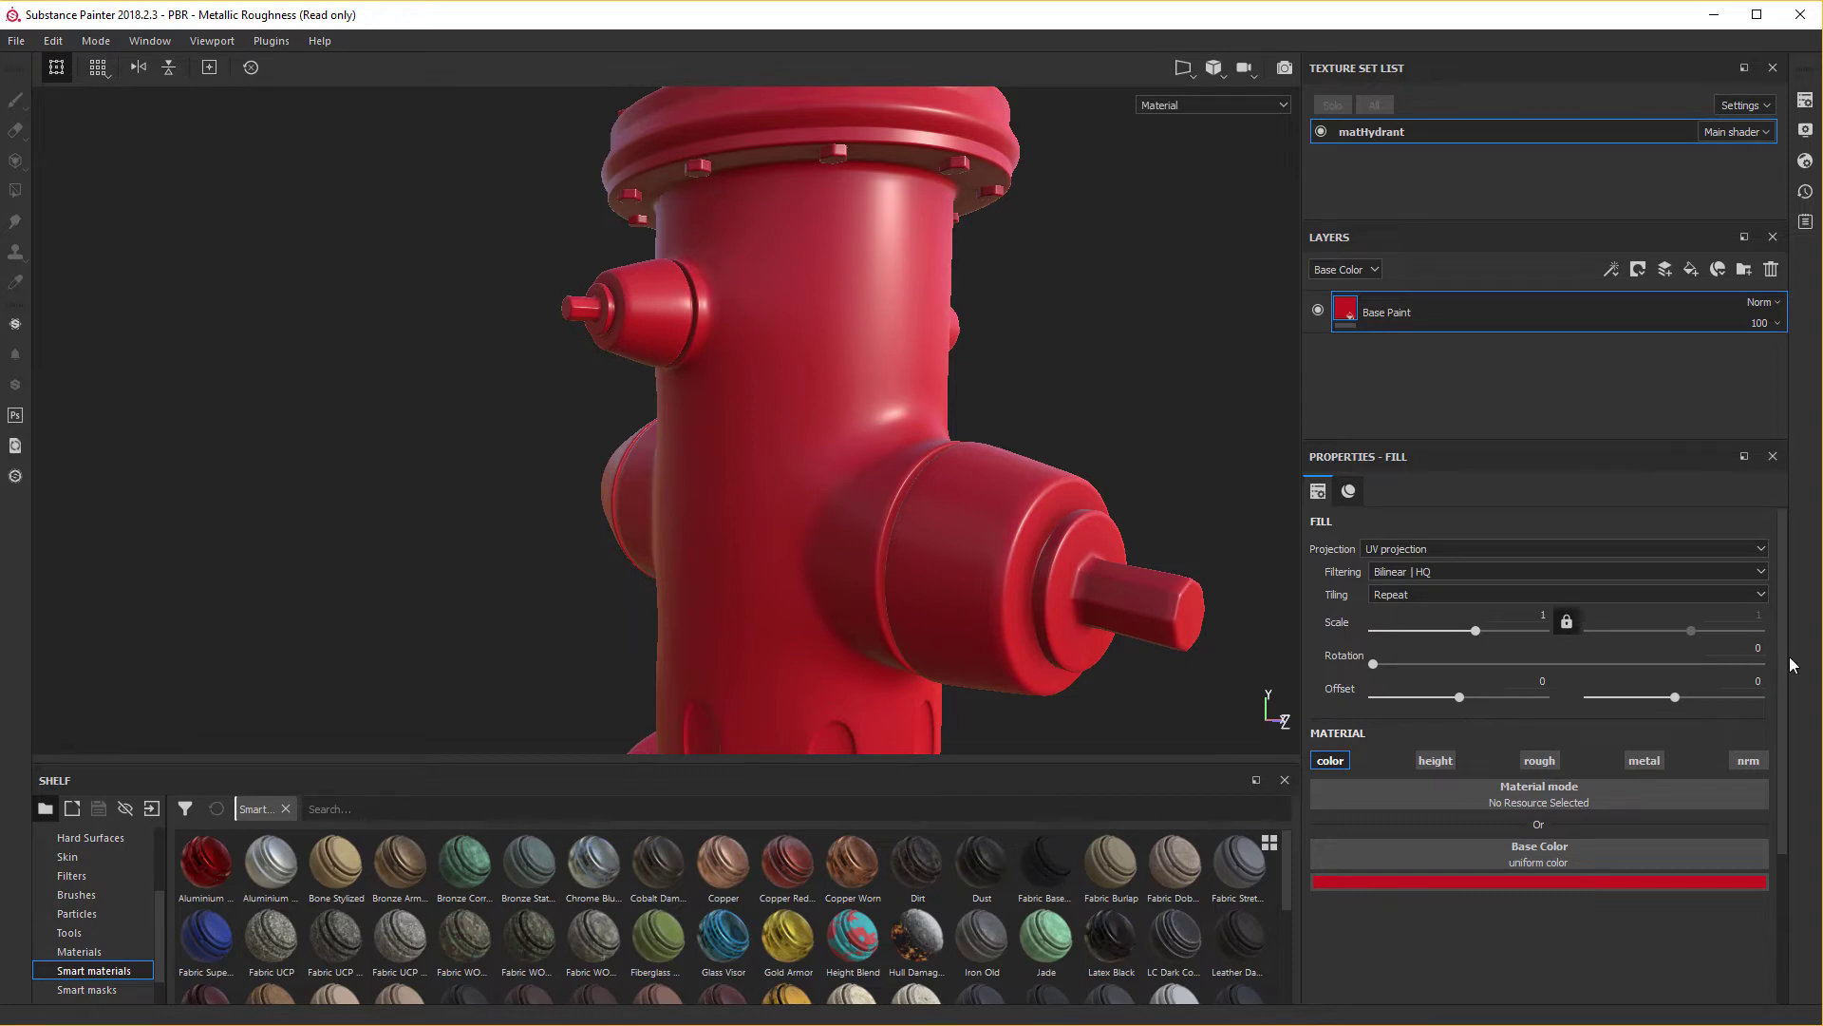
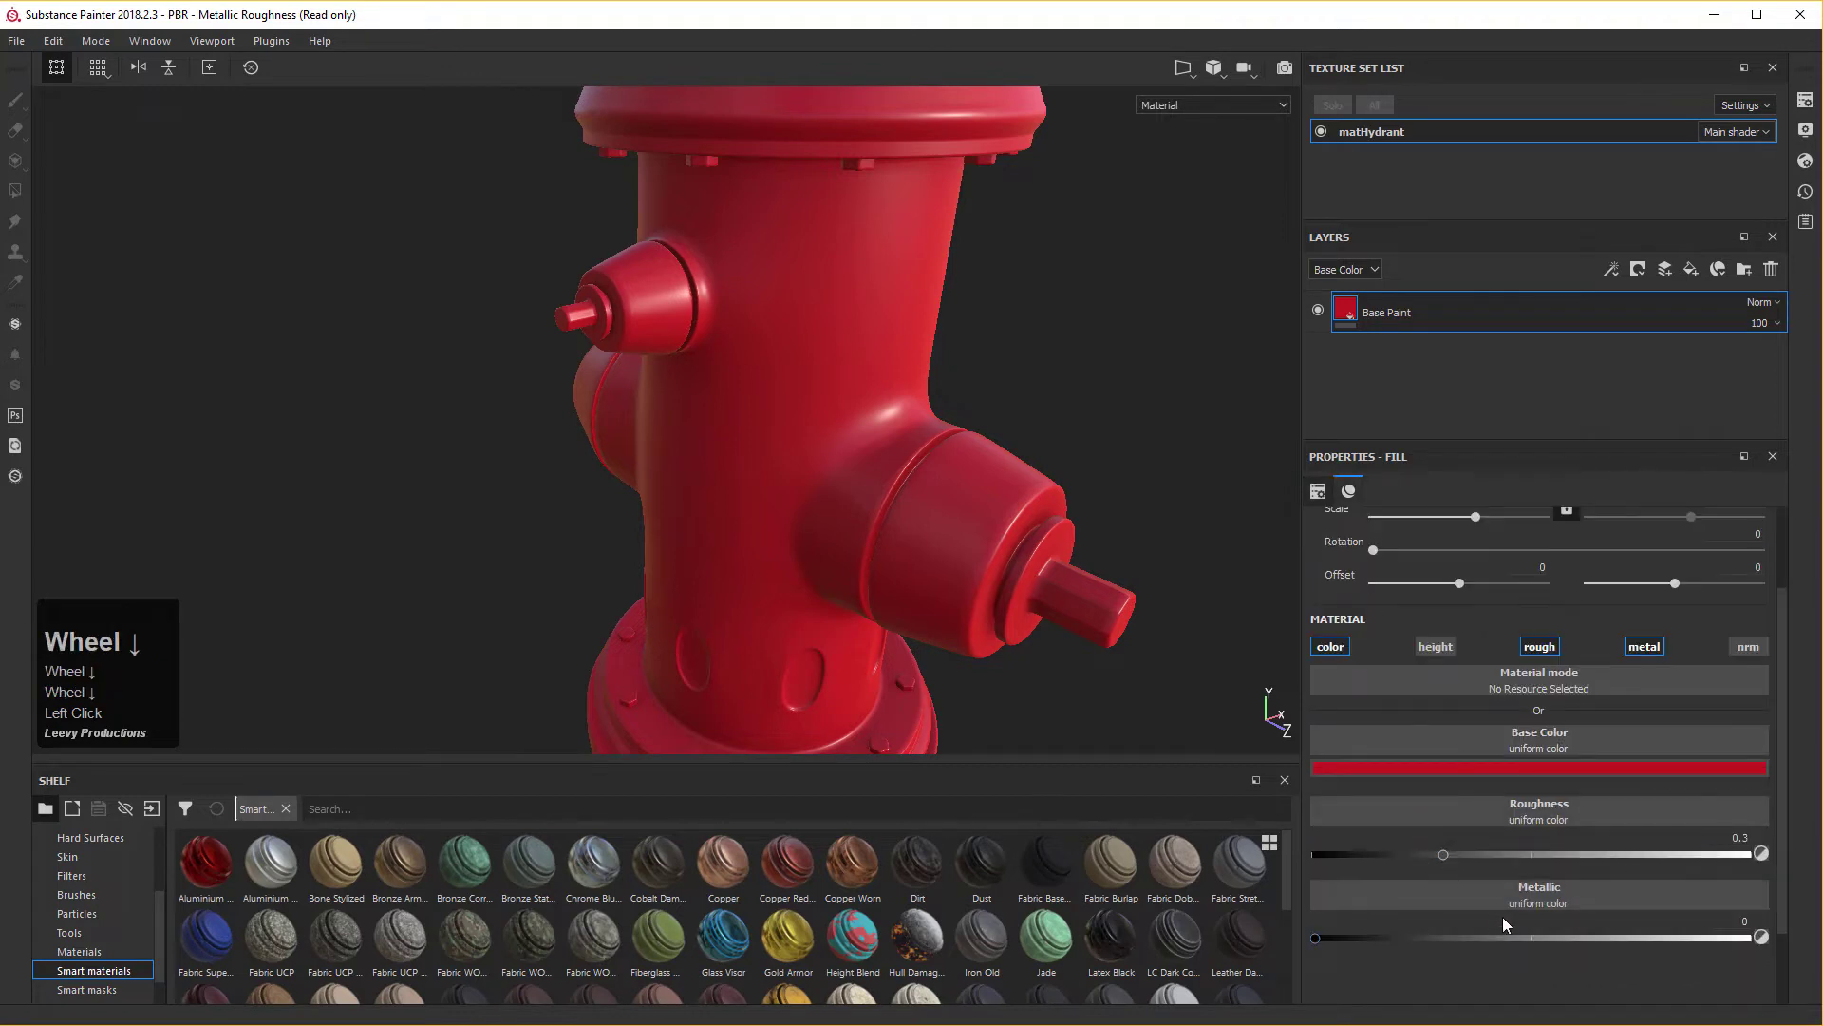
Re-enable roughness and metallic on Base Paint and experiment with glossy, metallic slider values.
{"action": "scroll", "scroll_direction": "down", "scroll_amount": 3}
{"action": "left_click_drag", "start_coordinate": [1325, 945], "coordinate": [878, 471]}
{"action": "right_click", "coordinate": [999, 518]}
{"action": "left_click_drag", "start_coordinate": [878, 471], "coordinate": [1560, 806]}
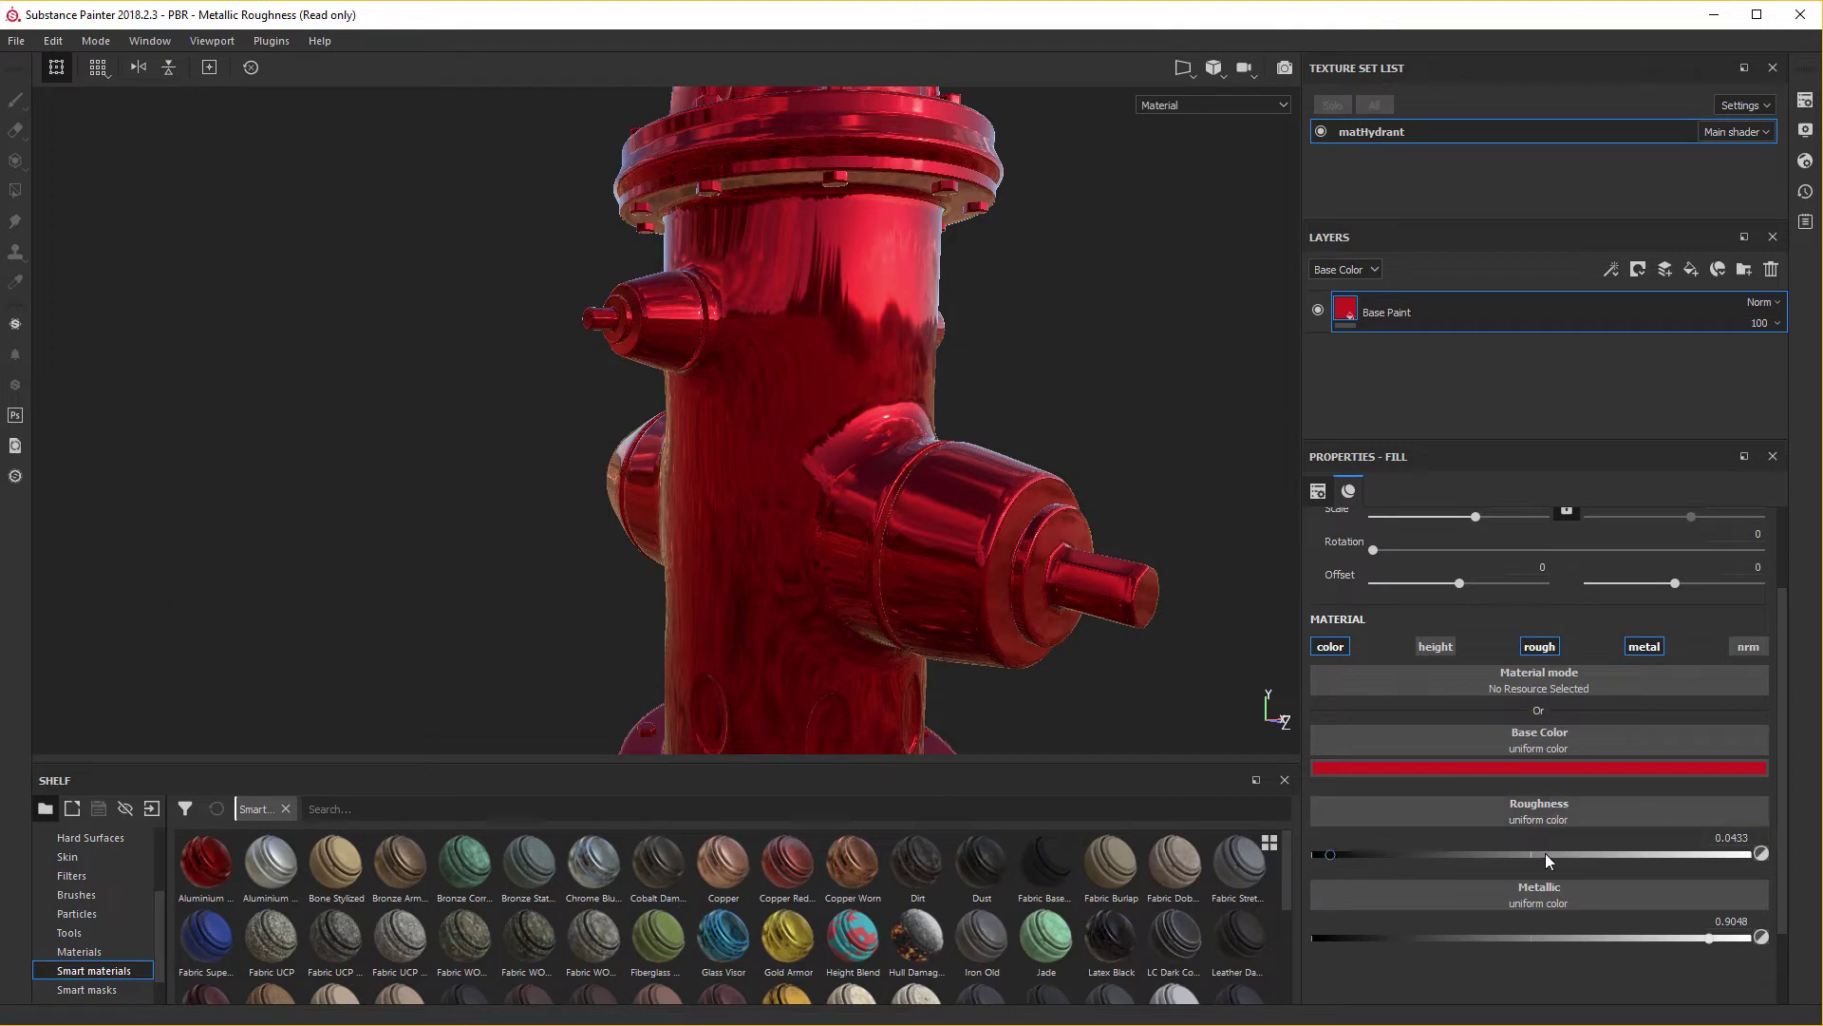
{"action": "left_click_drag", "start_coordinate": [1344, 858], "coordinate": [1718, 942]}
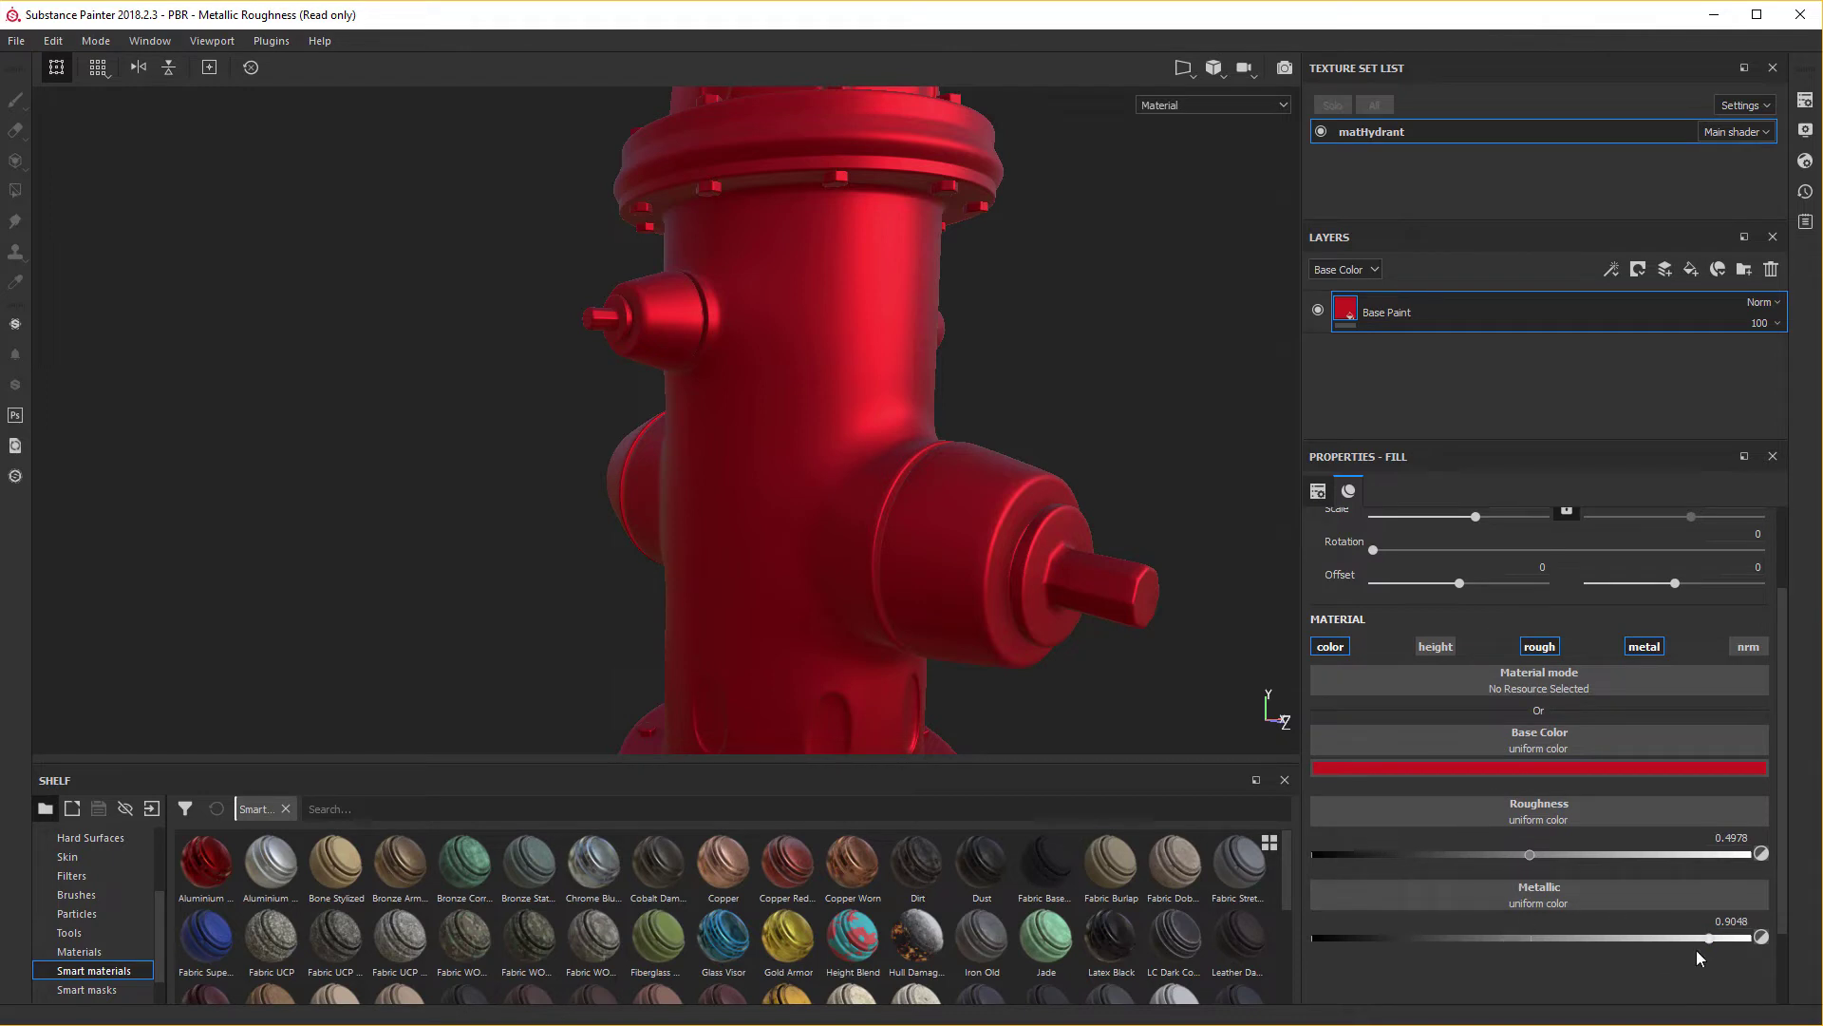
{"action": "left_click_drag", "start_coordinate": [1712, 946], "coordinate": [1727, 917]}
Set Base Paint's metallic and roughness both to exactly 0.4.
{"action": "key", "text": "KP_Decimal"}
{"action": "key", "text": "KP_4"}
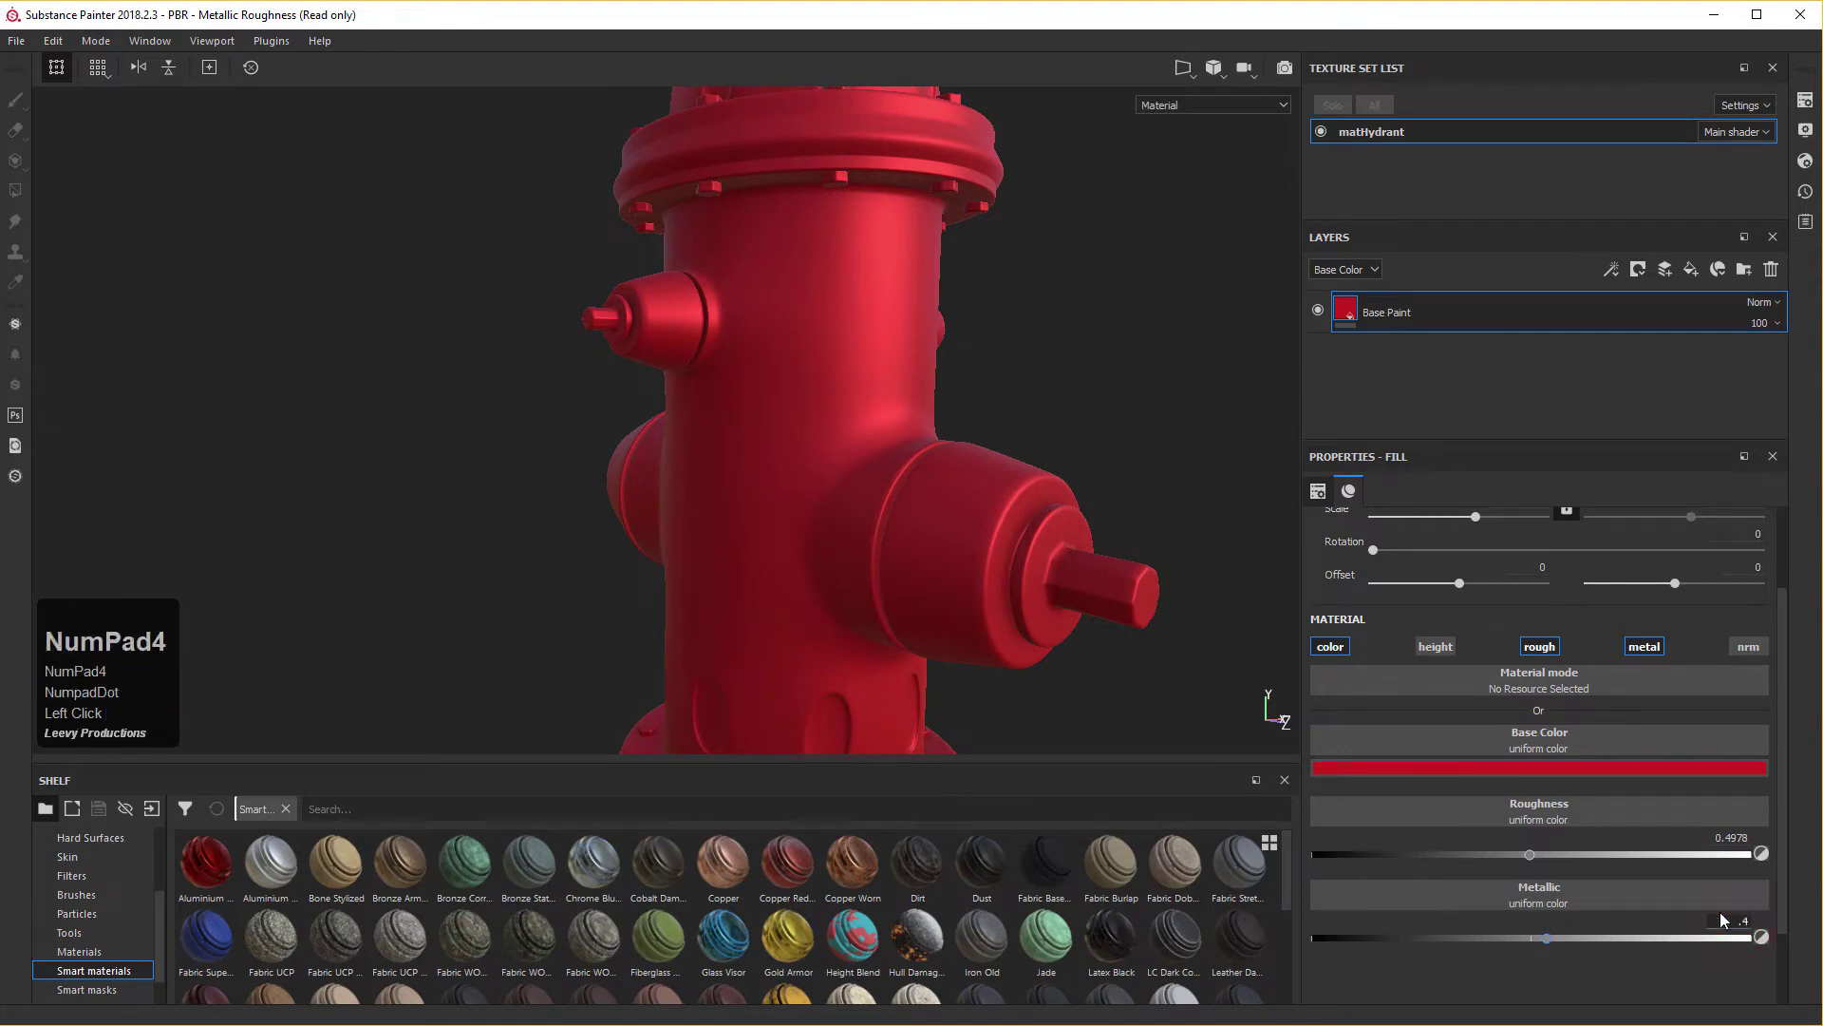
{"action": "key", "text": "KP_Enter"}
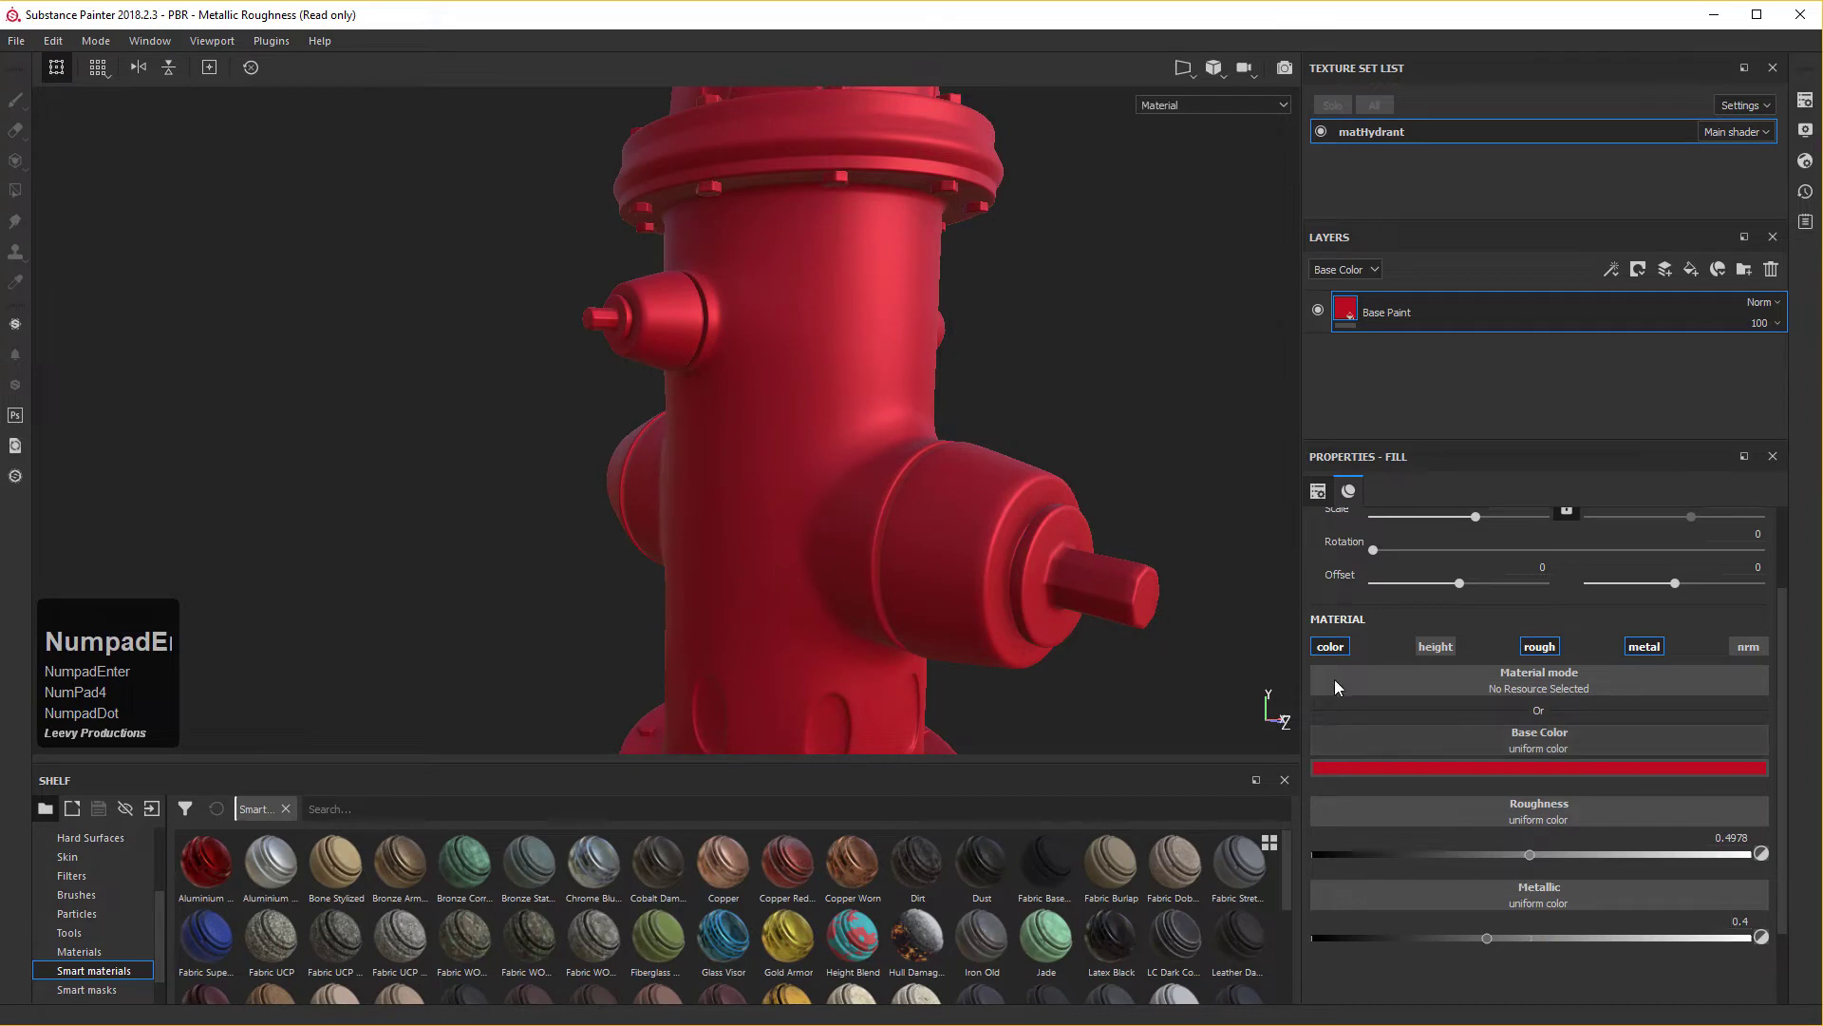
{"action": "key", "text": "KP_Enter"}
{"action": "key", "text": "KP_4"}
{"action": "left_click_drag", "start_coordinate": [1540, 865], "coordinate": [1728, 853]}
{"action": "key", "text": "KP_Decimal"}
{"action": "key", "text": "KP_4"}
{"action": "key", "text": "KP_Enter"}
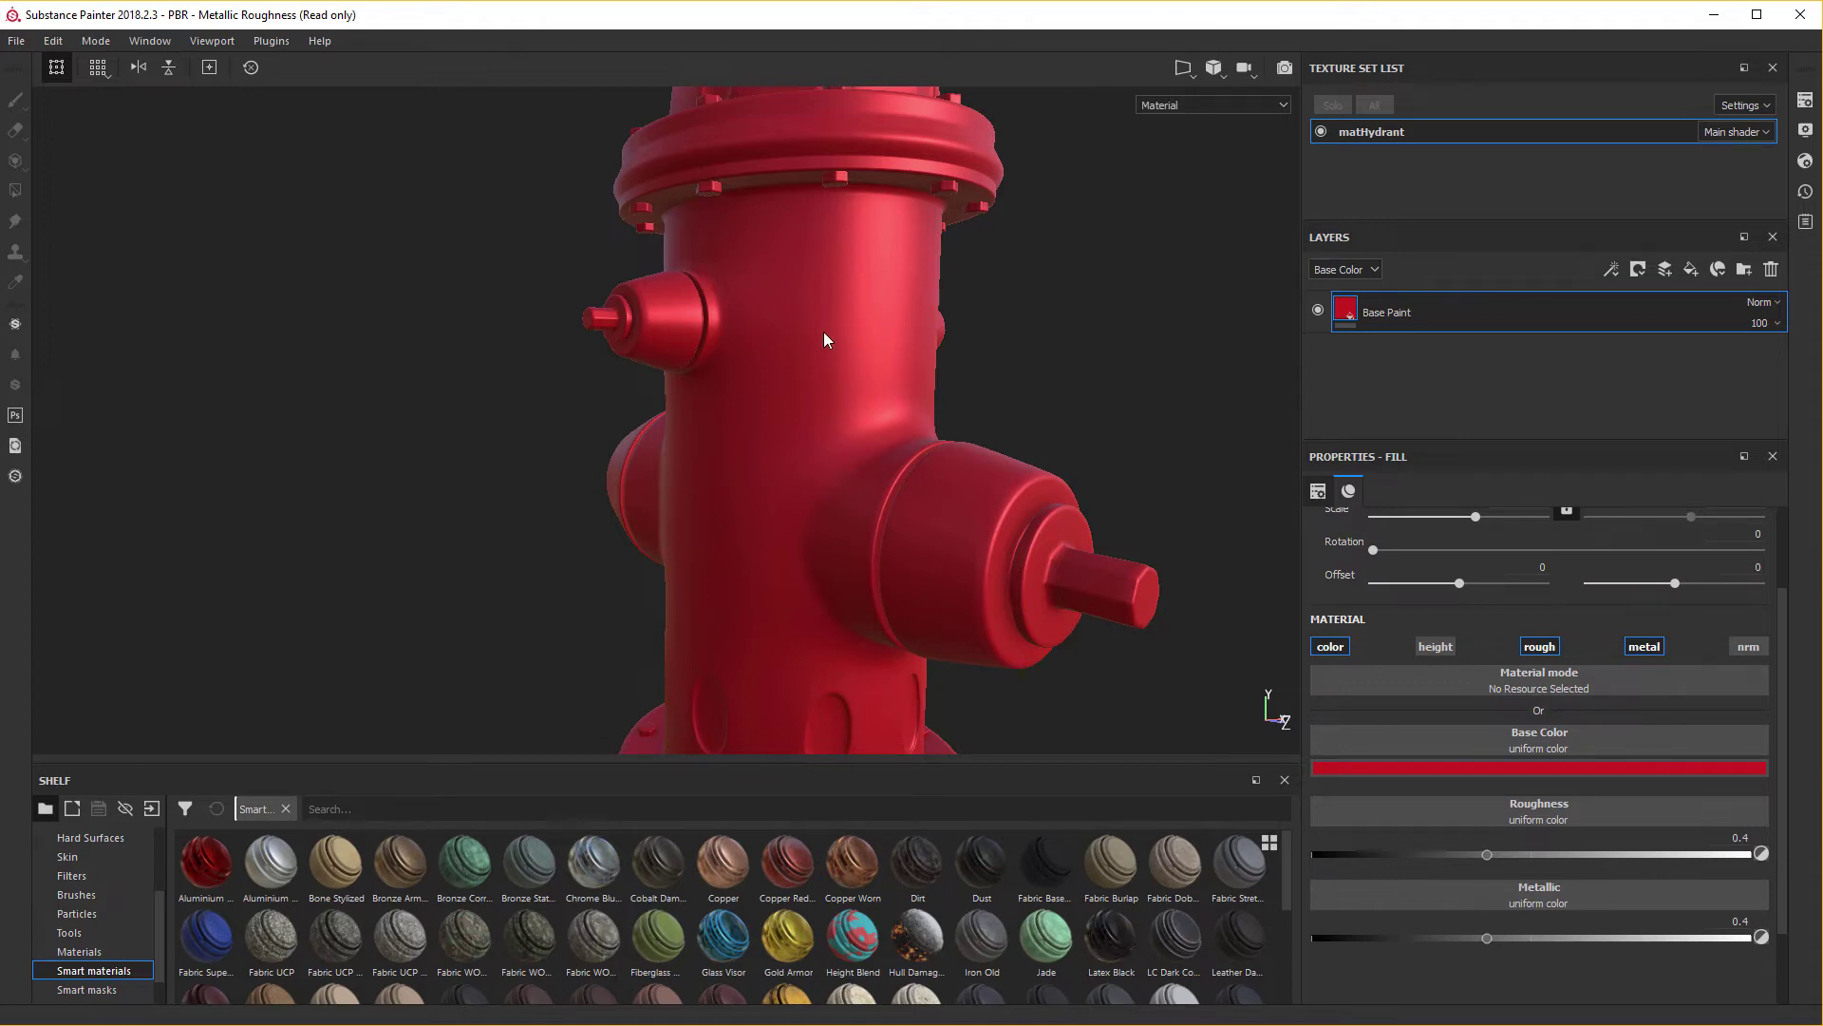
{"action": "key", "text": "KP_Enter"}
{"action": "key", "text": "KP_4"}
Add a fill layer above Base Paint and rename it 'High Details'.
{"action": "scroll", "scroll_direction": "up", "scroll_amount": 3}
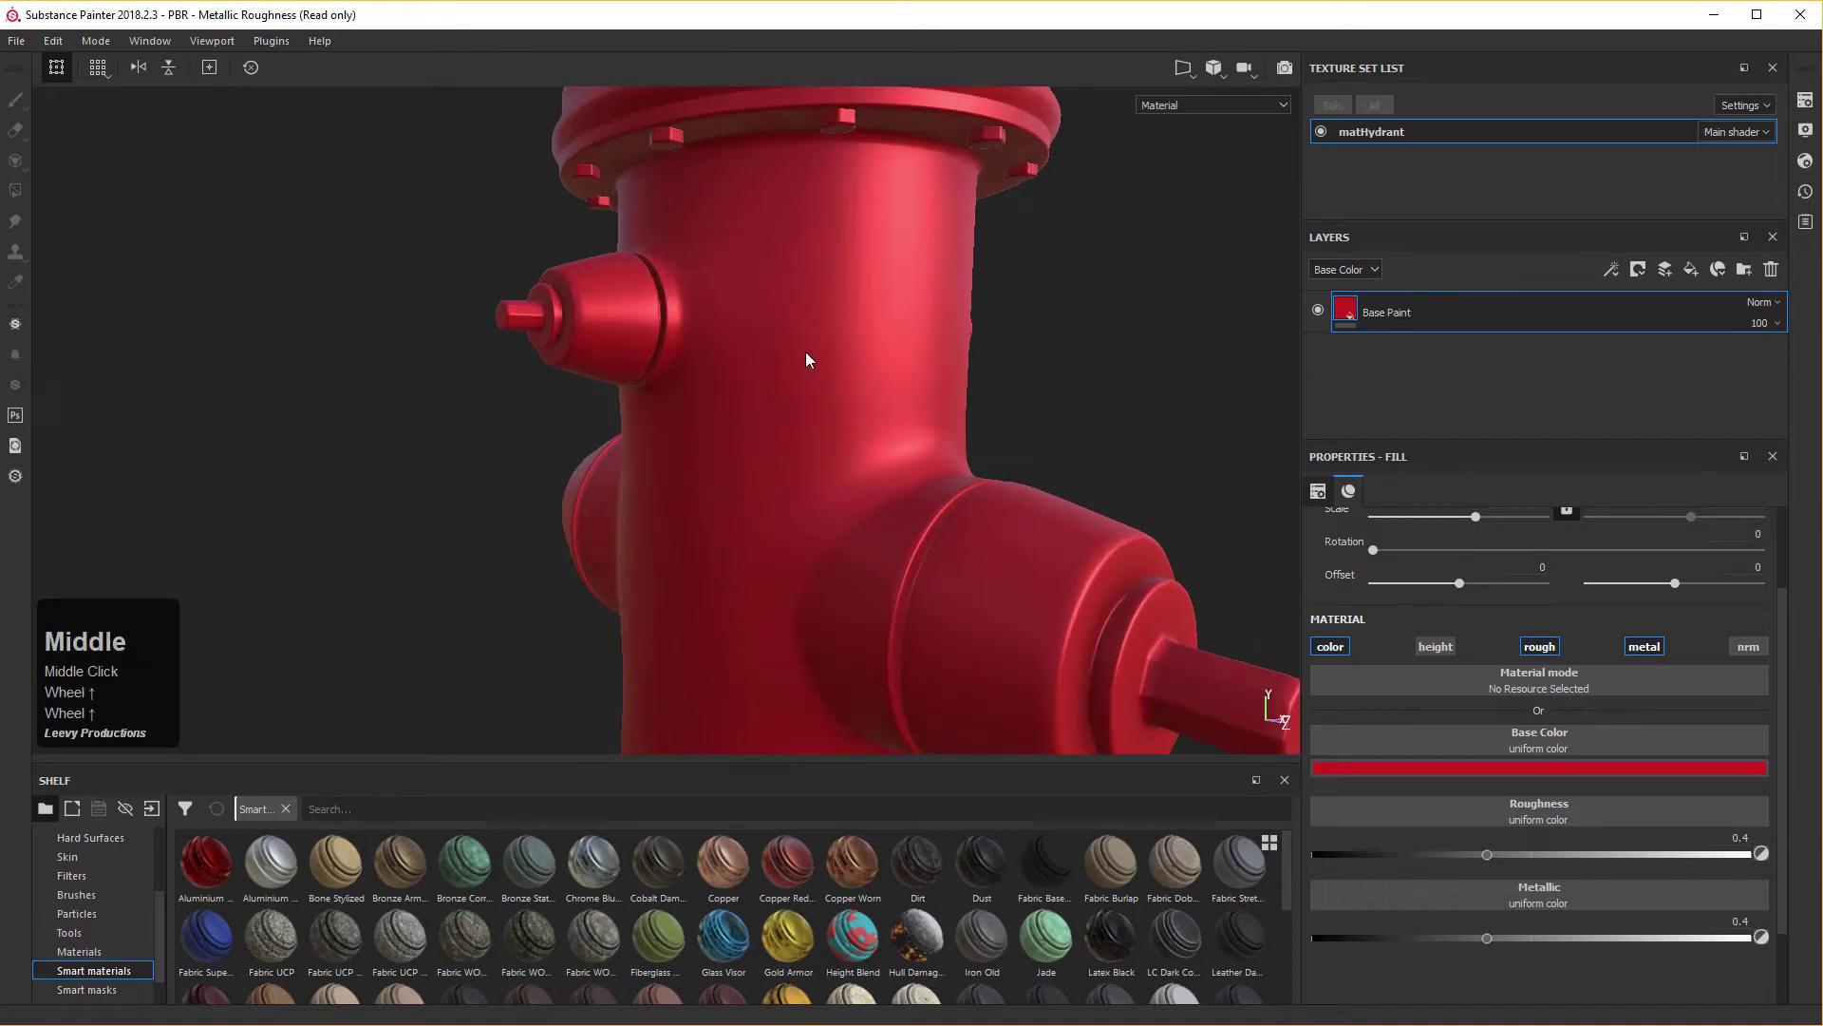
{"action": "middle_click", "coordinate": [811, 344]}
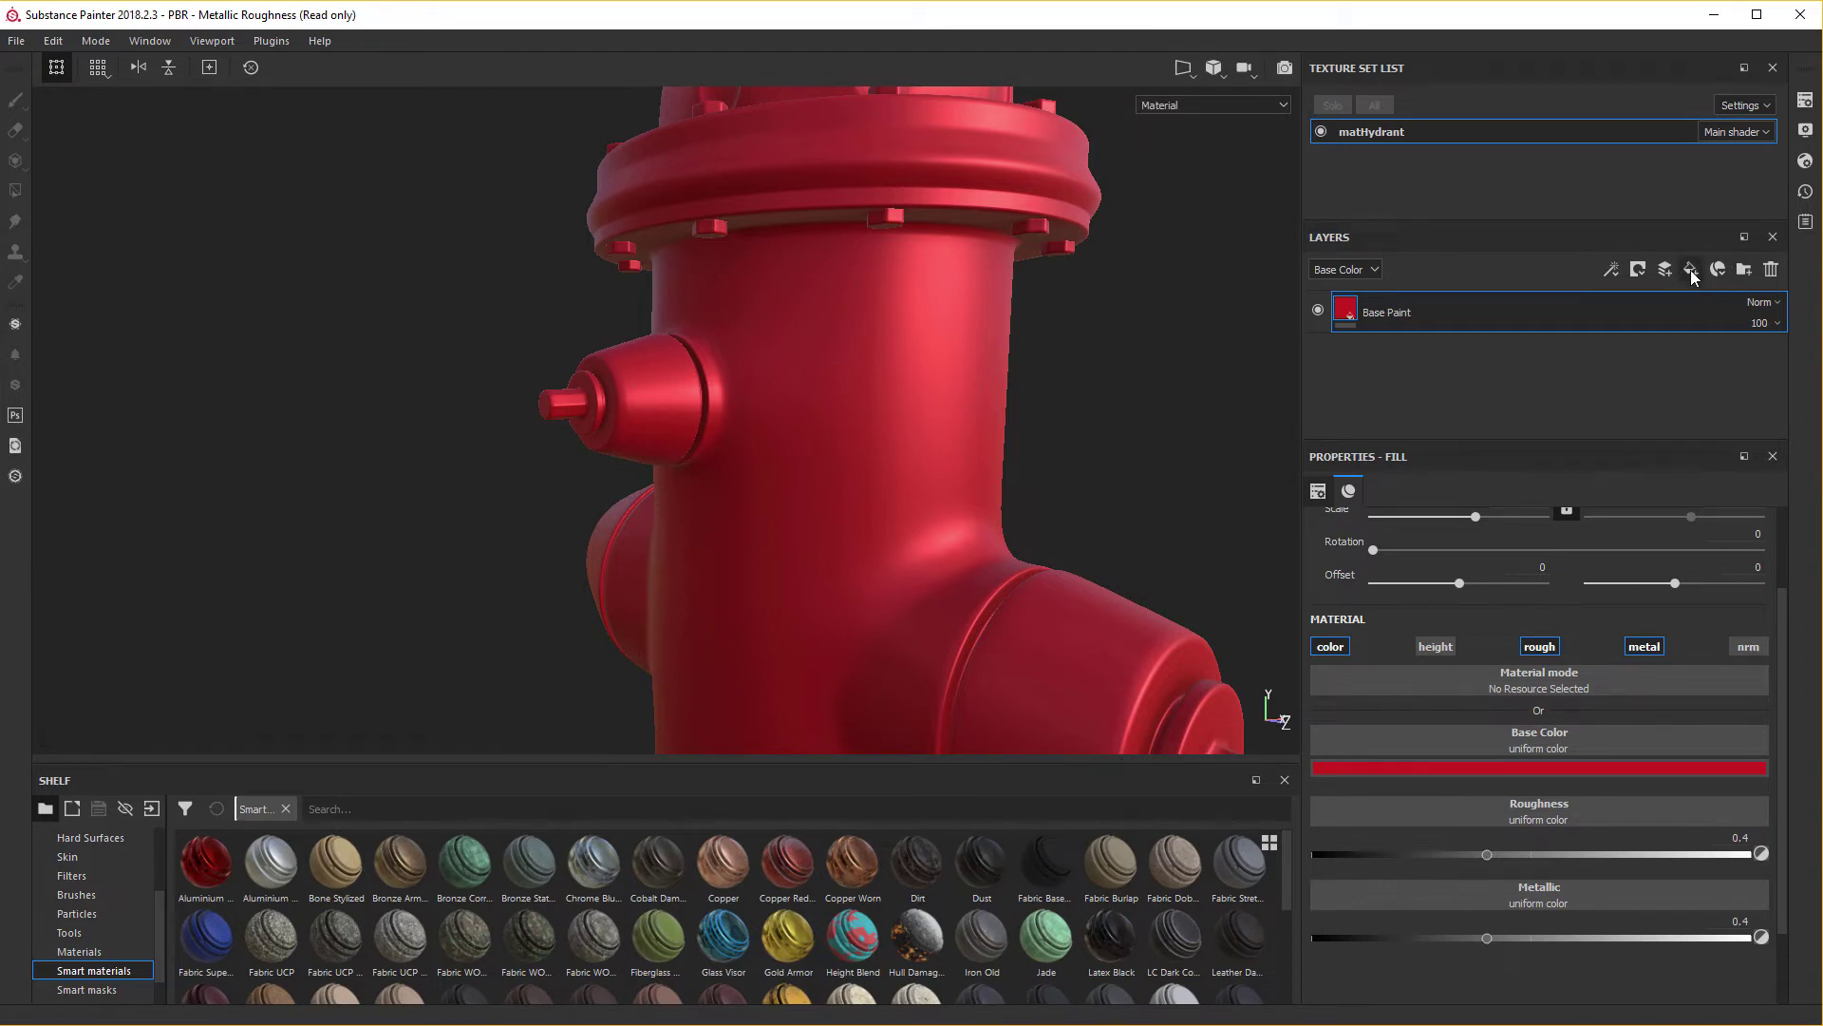
{"action": "left_click", "coordinate": [1697, 276]}
{"action": "middle_click", "coordinate": [1698, 275]}
{"action": "left_click", "coordinate": [1382, 317]}
{"action": "key", "text": "shift+h"}
{"action": "key", "text": "i"}
{"action": "double_click", "coordinate": [1384, 316]}
{"action": "type", "text": "gh"}
{"action": "key", "text": "space"}
{"action": "type", "text": "tails"}
{"action": "key", "text": "Return"}
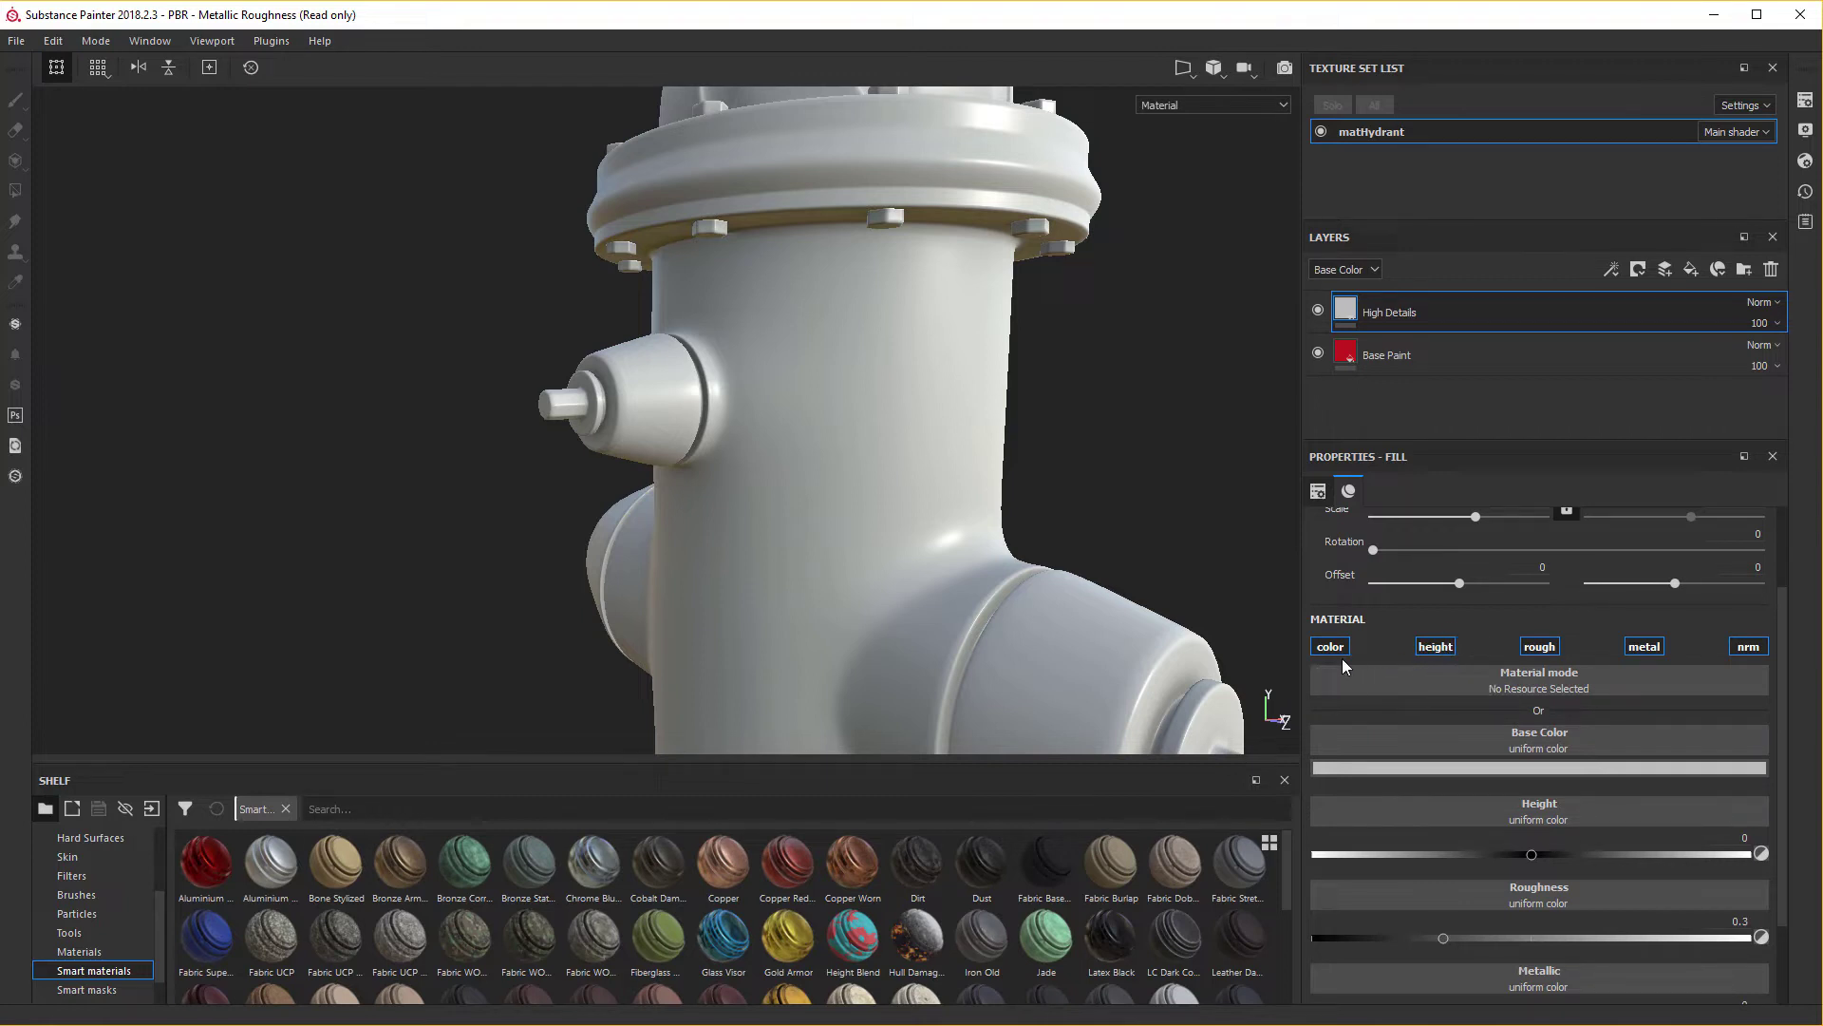
{"action": "type", "text": "ETAILS"}
{"action": "key", "text": "Return"}
Disable High Details' colour, roughness and metallic channels, leaving only height active.
{"action": "left_click", "coordinate": [1337, 653]}
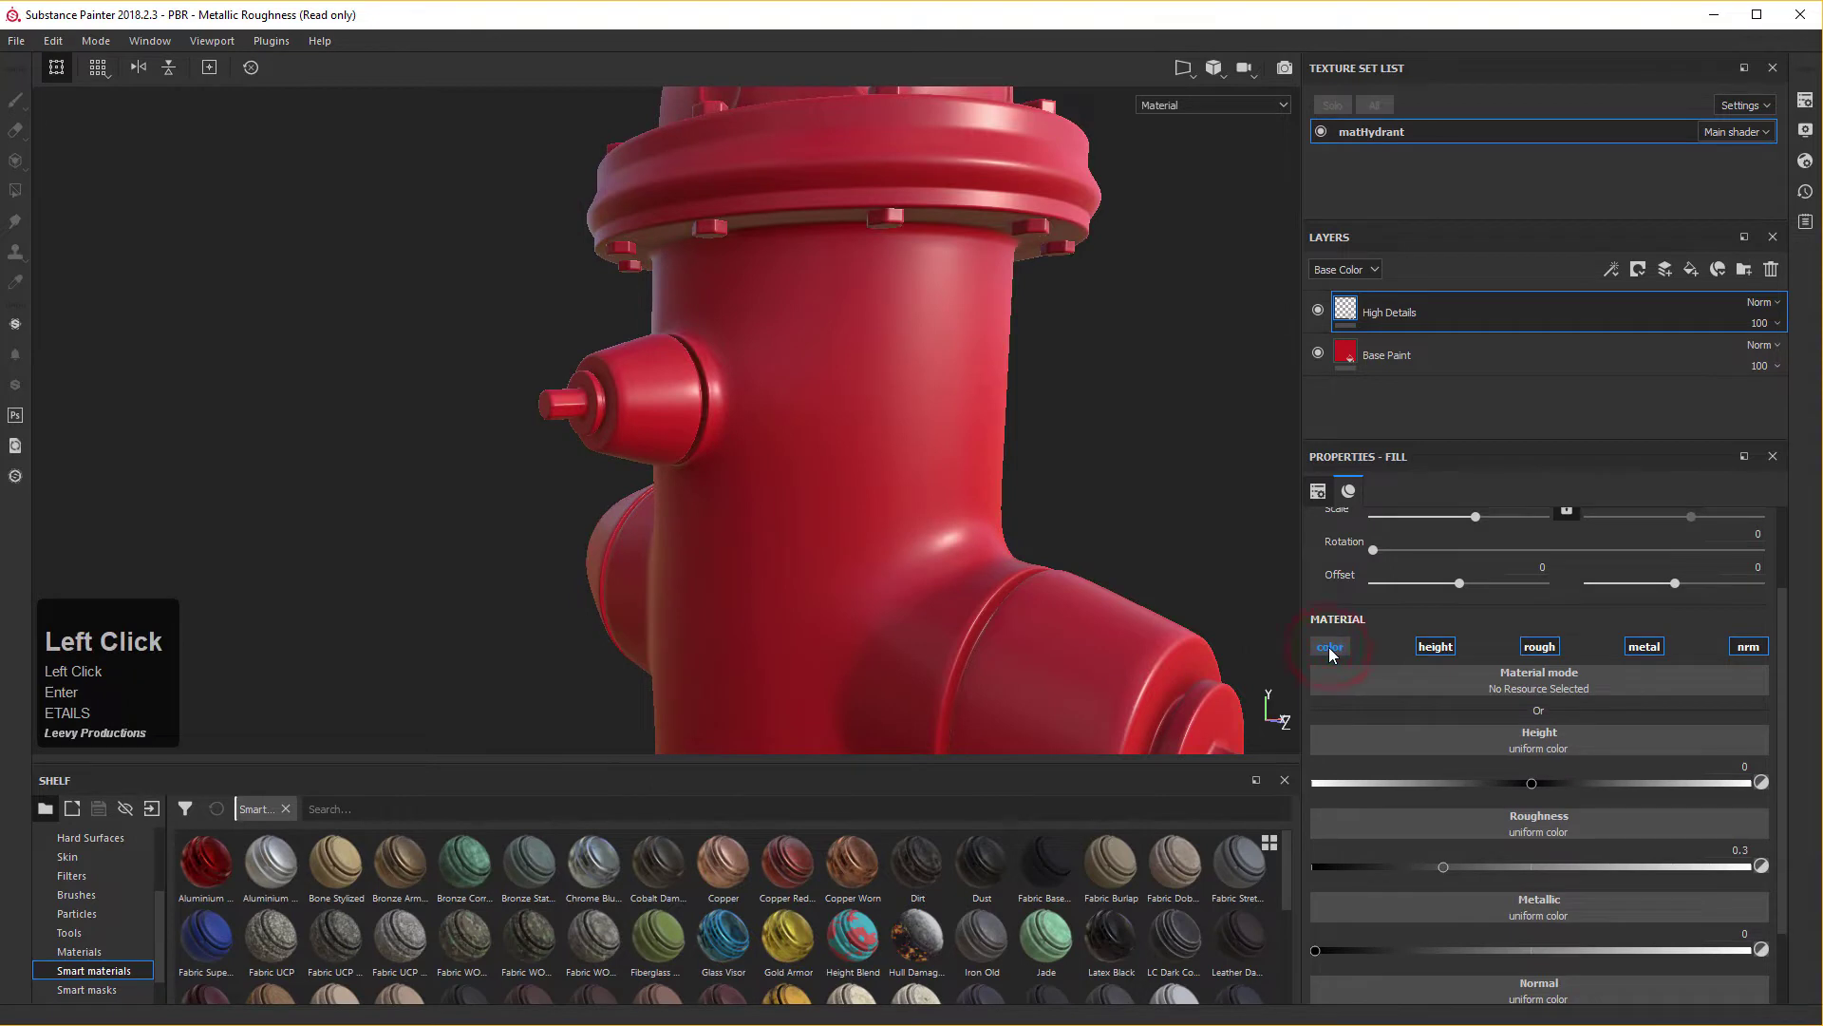
{"action": "left_click", "coordinate": [1547, 654]}
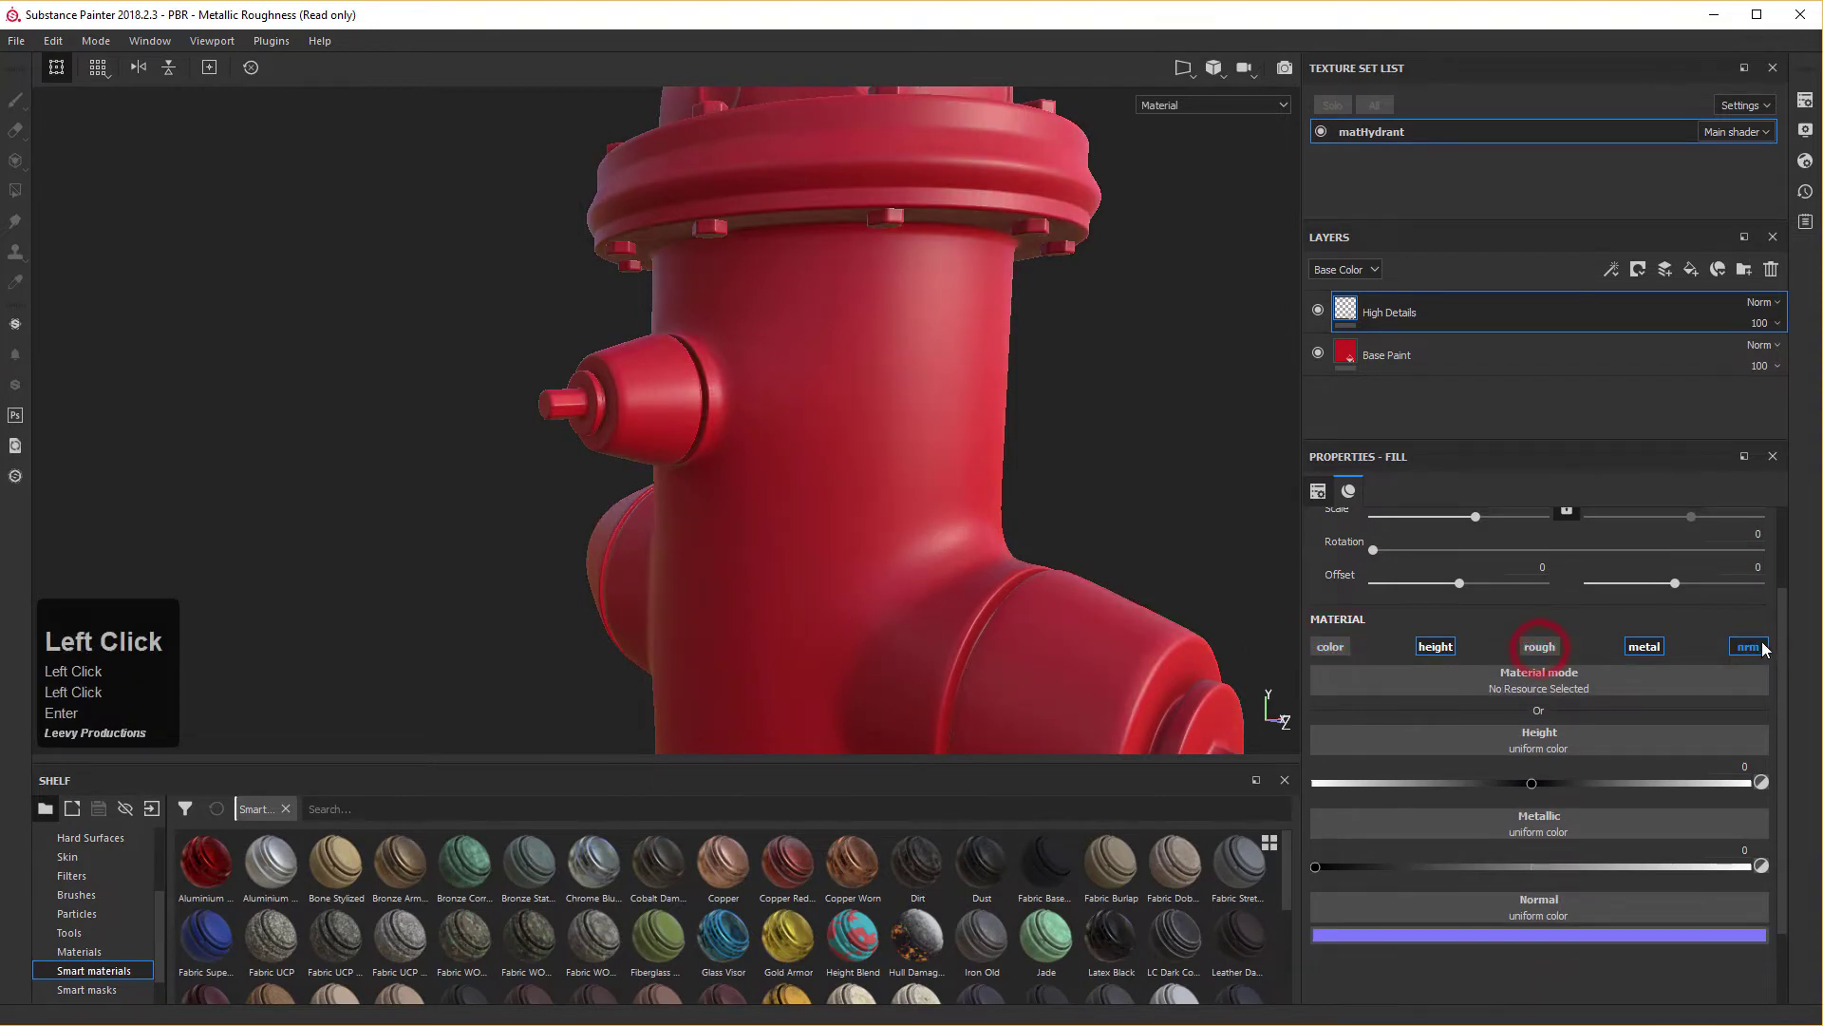
{"action": "left_click", "coordinate": [1656, 652]}
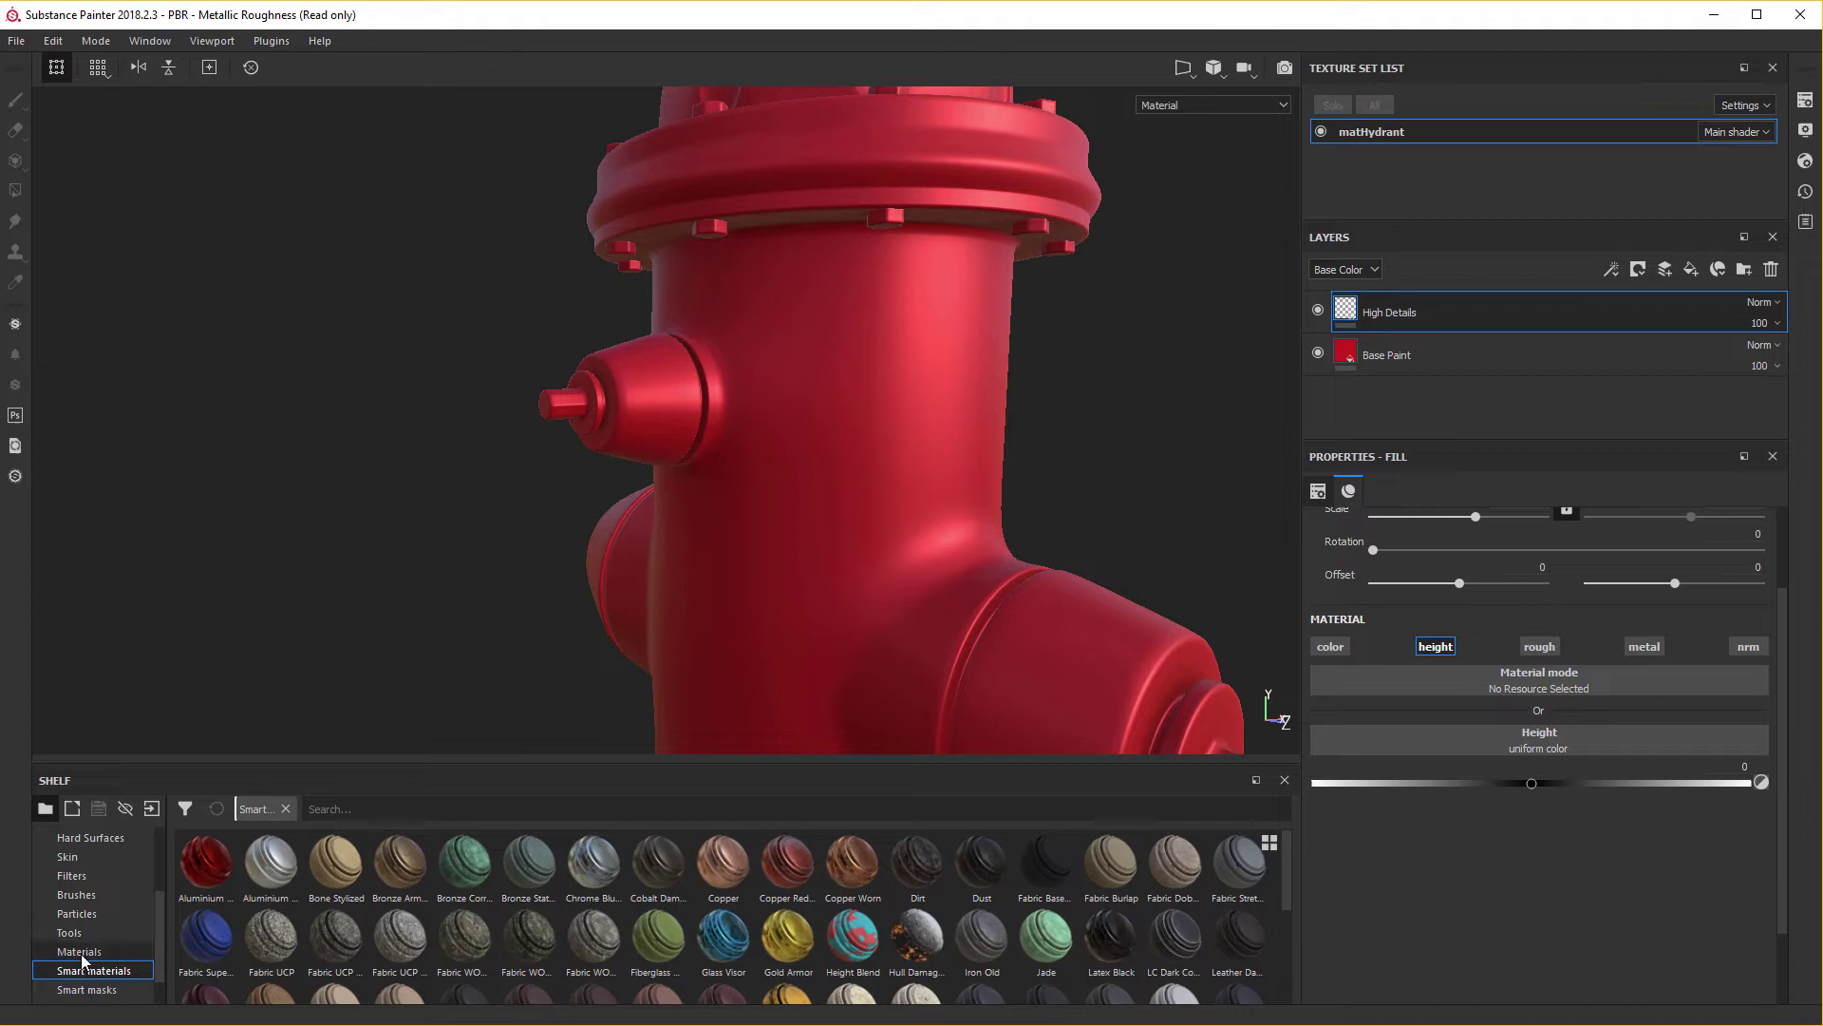
Search the shelf's procedural textures for 'fractal'.
{"action": "left_click", "coordinate": [84, 881]}
{"action": "scroll", "scroll_direction": "up", "scroll_amount": 3}
{"action": "left_click", "coordinate": [92, 900]}
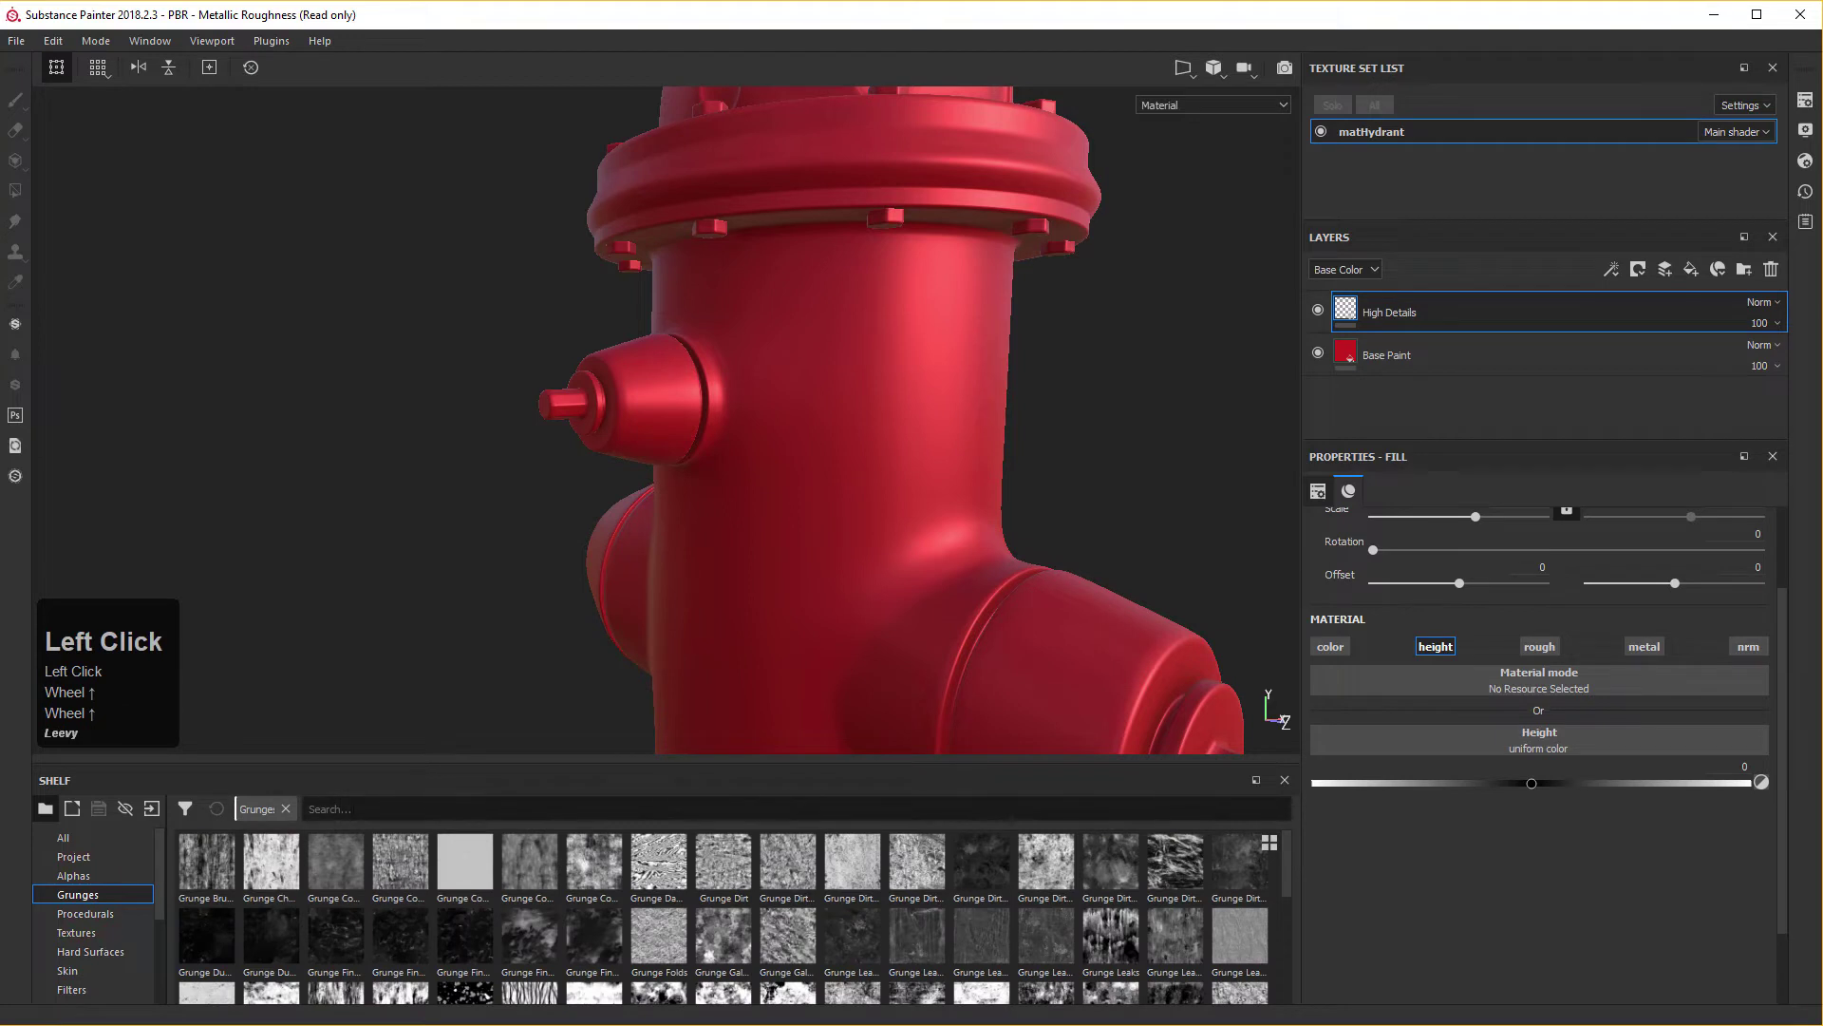
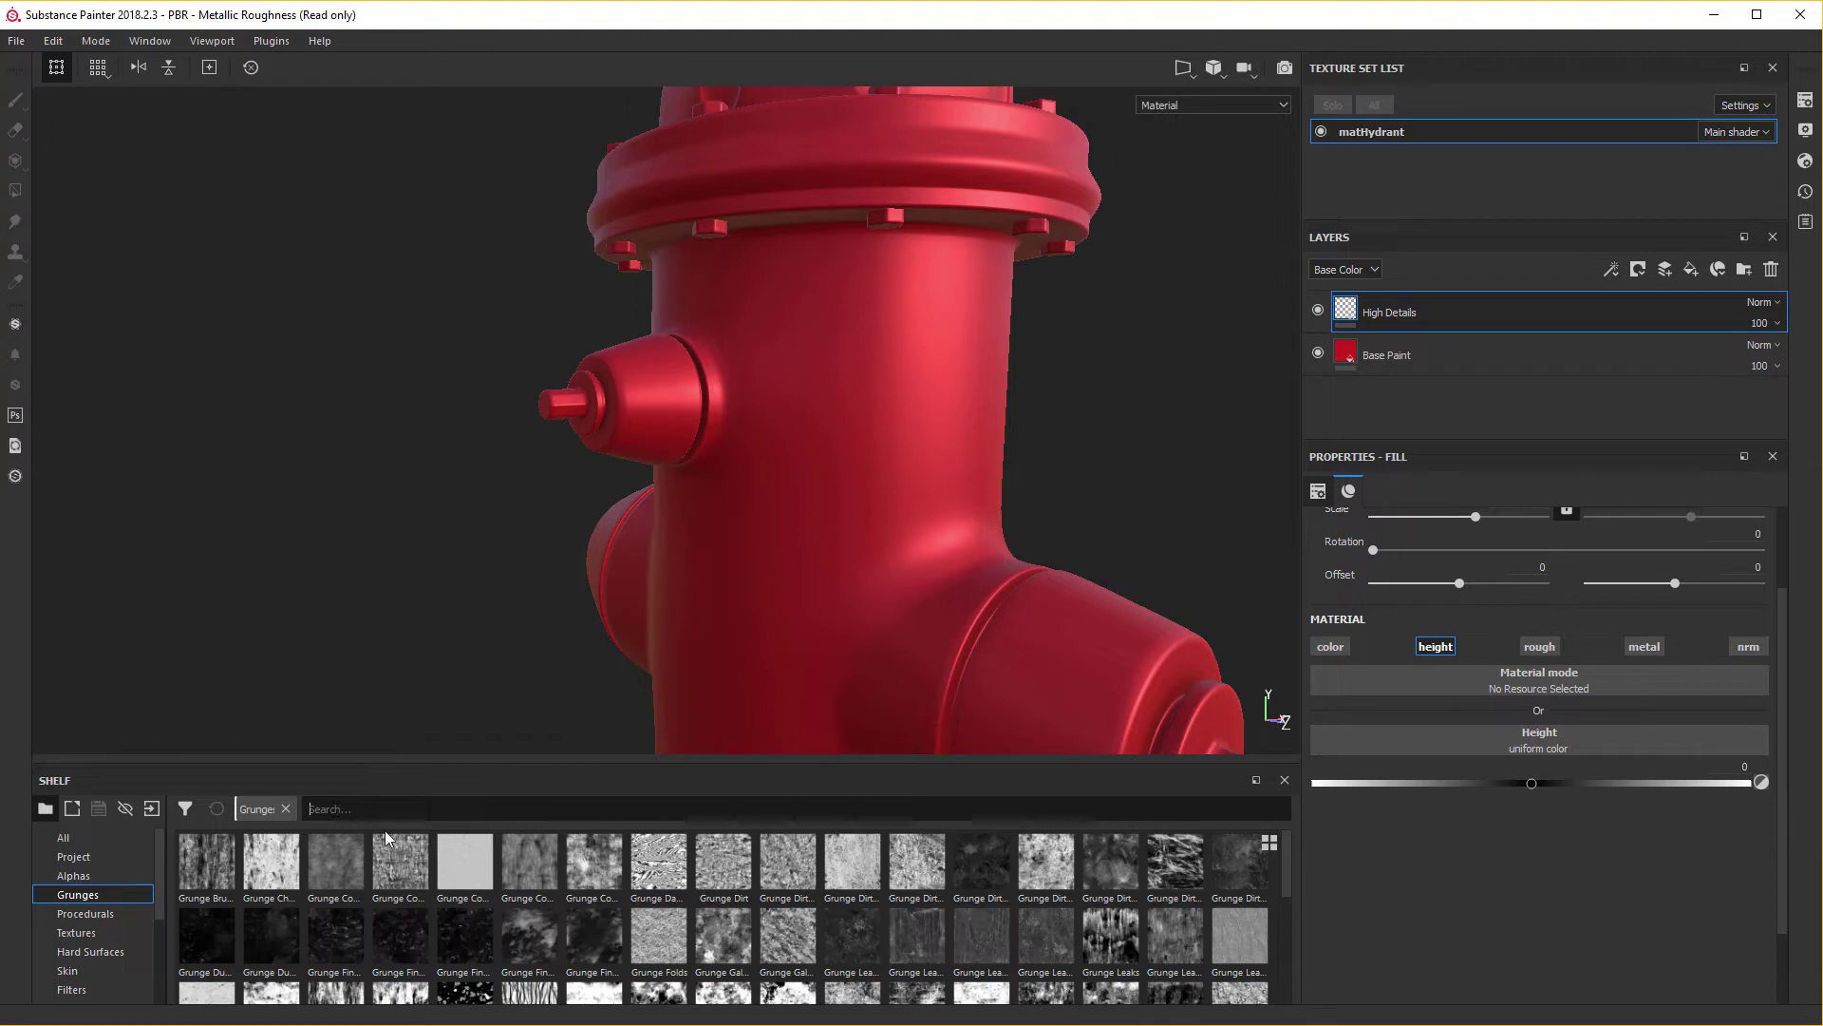
{"action": "left_click", "coordinate": [412, 848]}
{"action": "type", "text": "fra"}
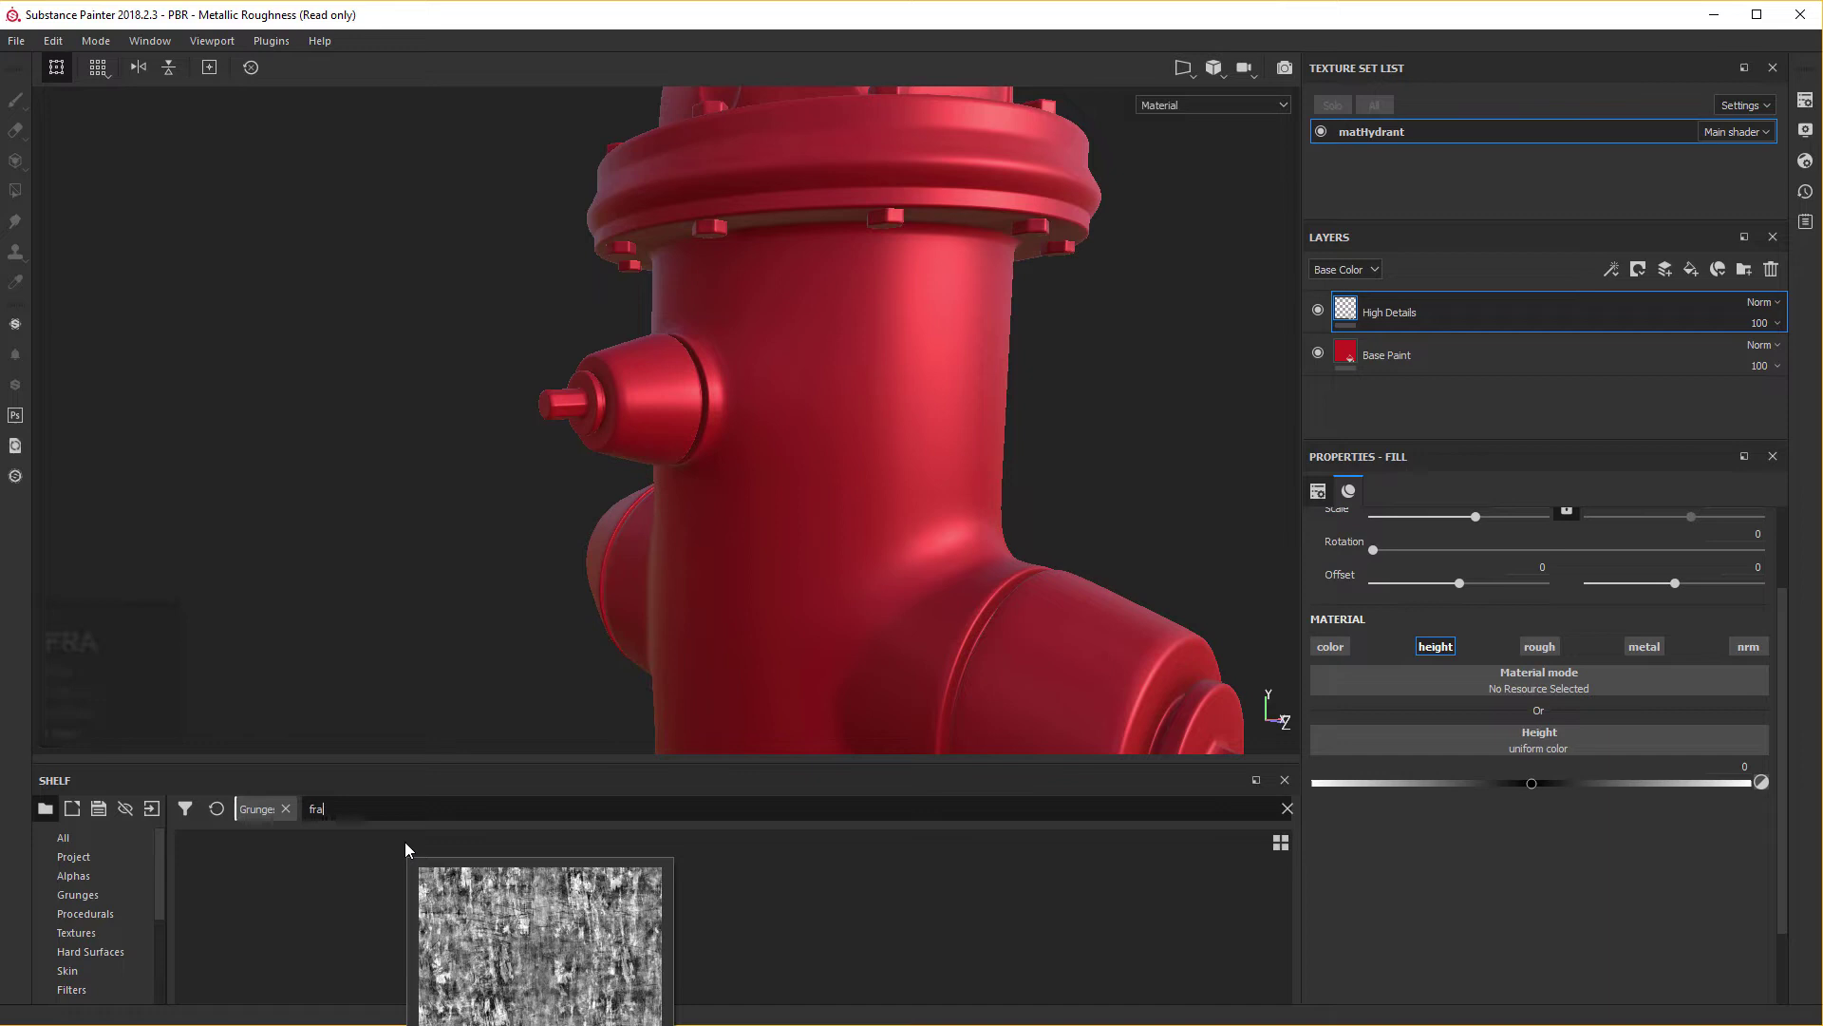
{"action": "type", "text": "fra"}
{"action": "type", "text": "l"}
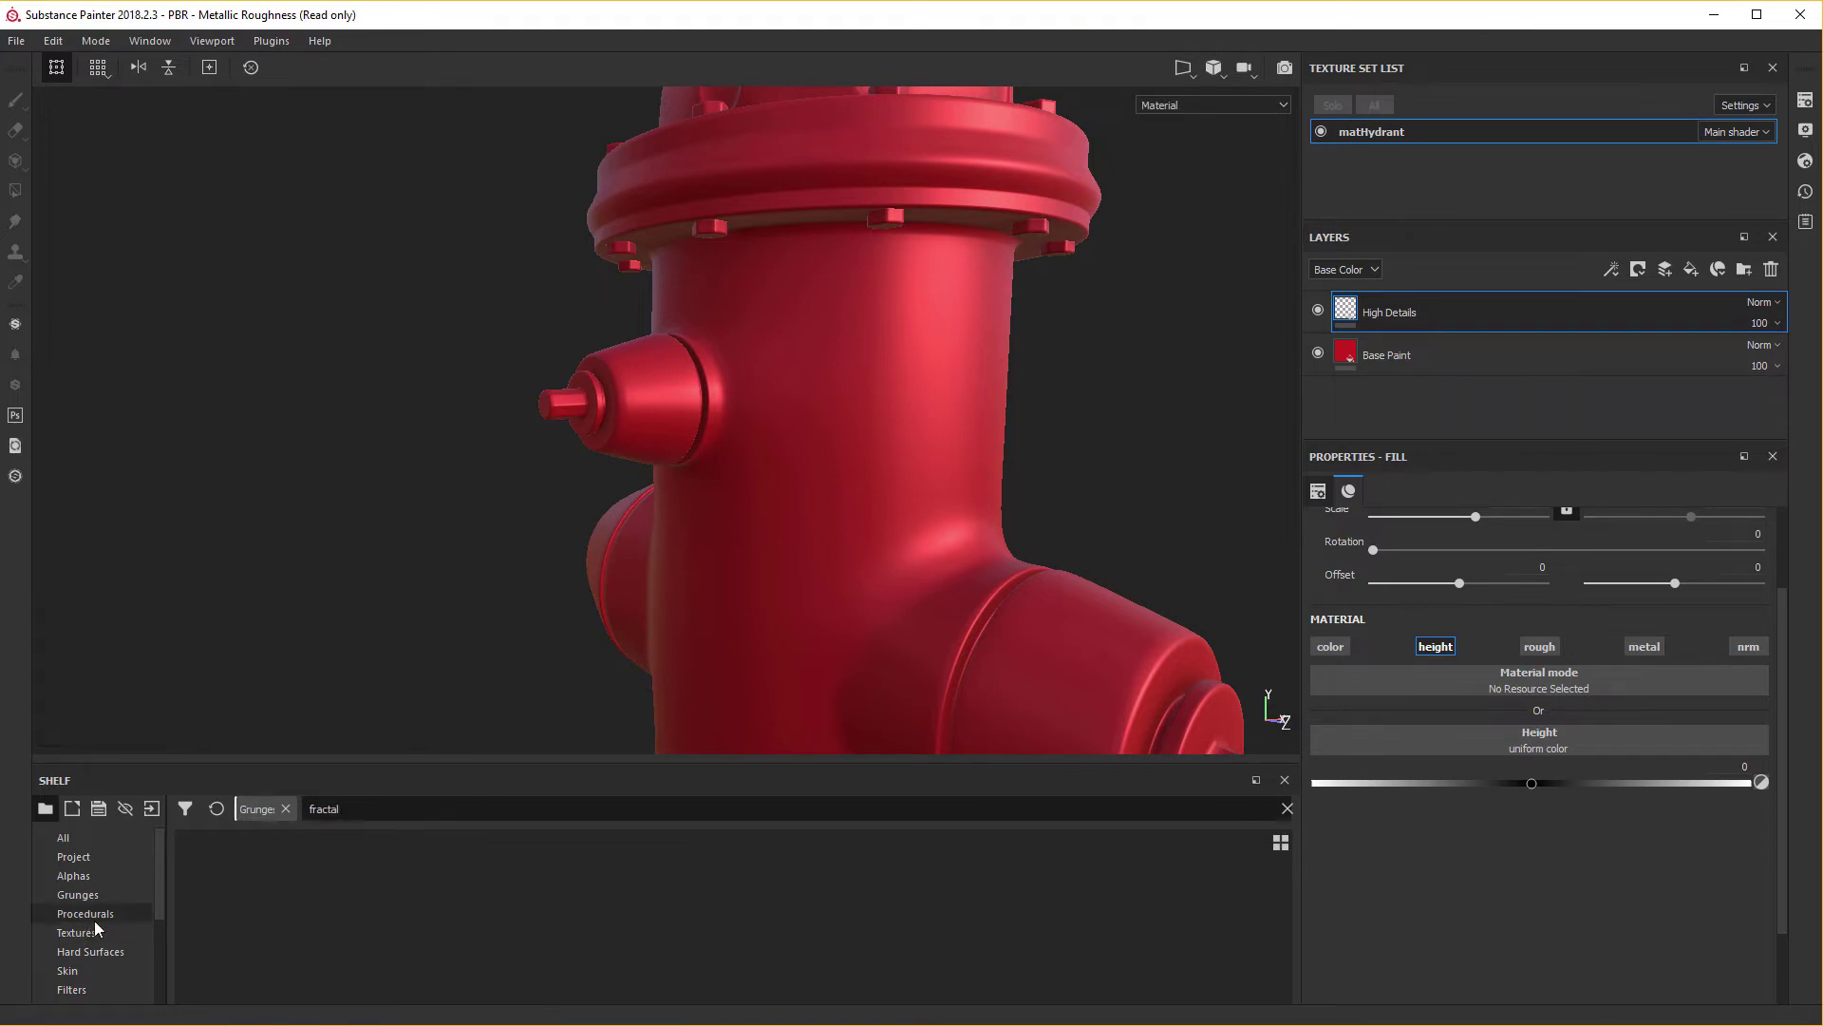
{"action": "type", "text": "CTAL"}
{"action": "scroll", "scroll_direction": "up", "scroll_amount": 3}
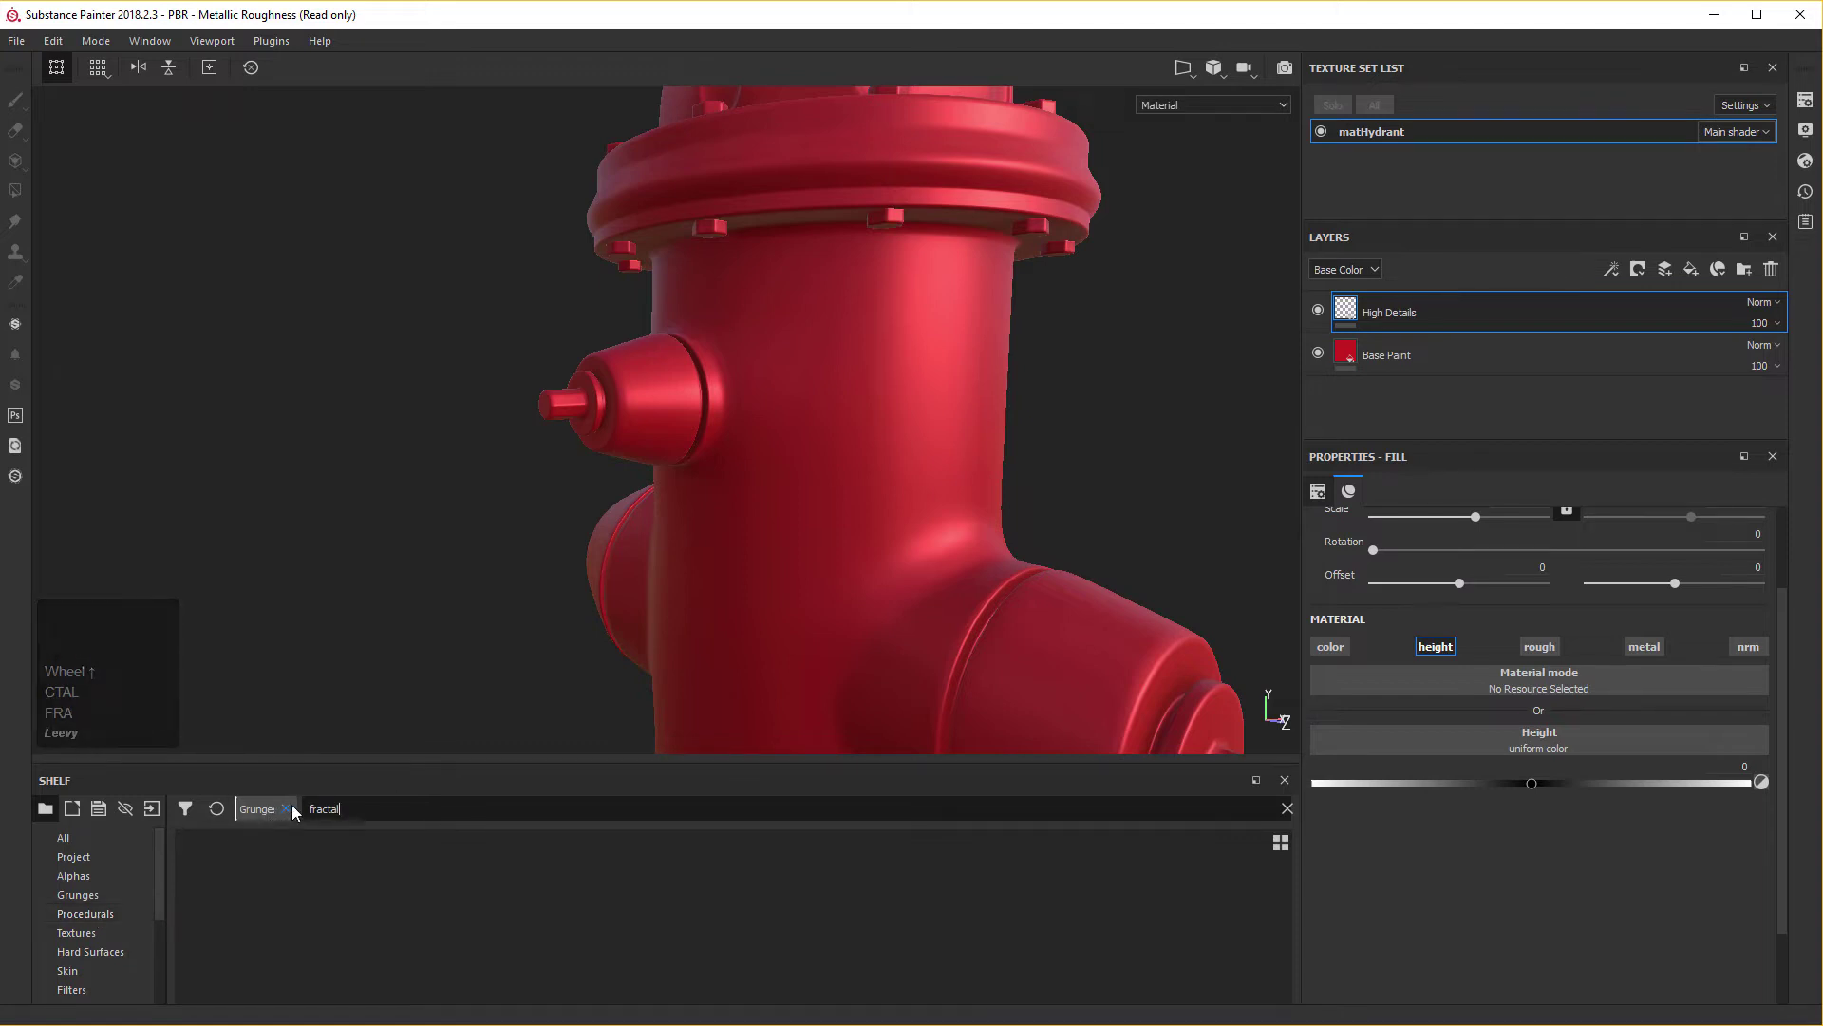
{"action": "type", "text": "CTAL"}
Assign Fractal Sum Base as the High Details layer's height.
{"action": "left_click", "coordinate": [289, 812]}
{"action": "scroll", "scroll_direction": "up", "scroll_amount": 3}
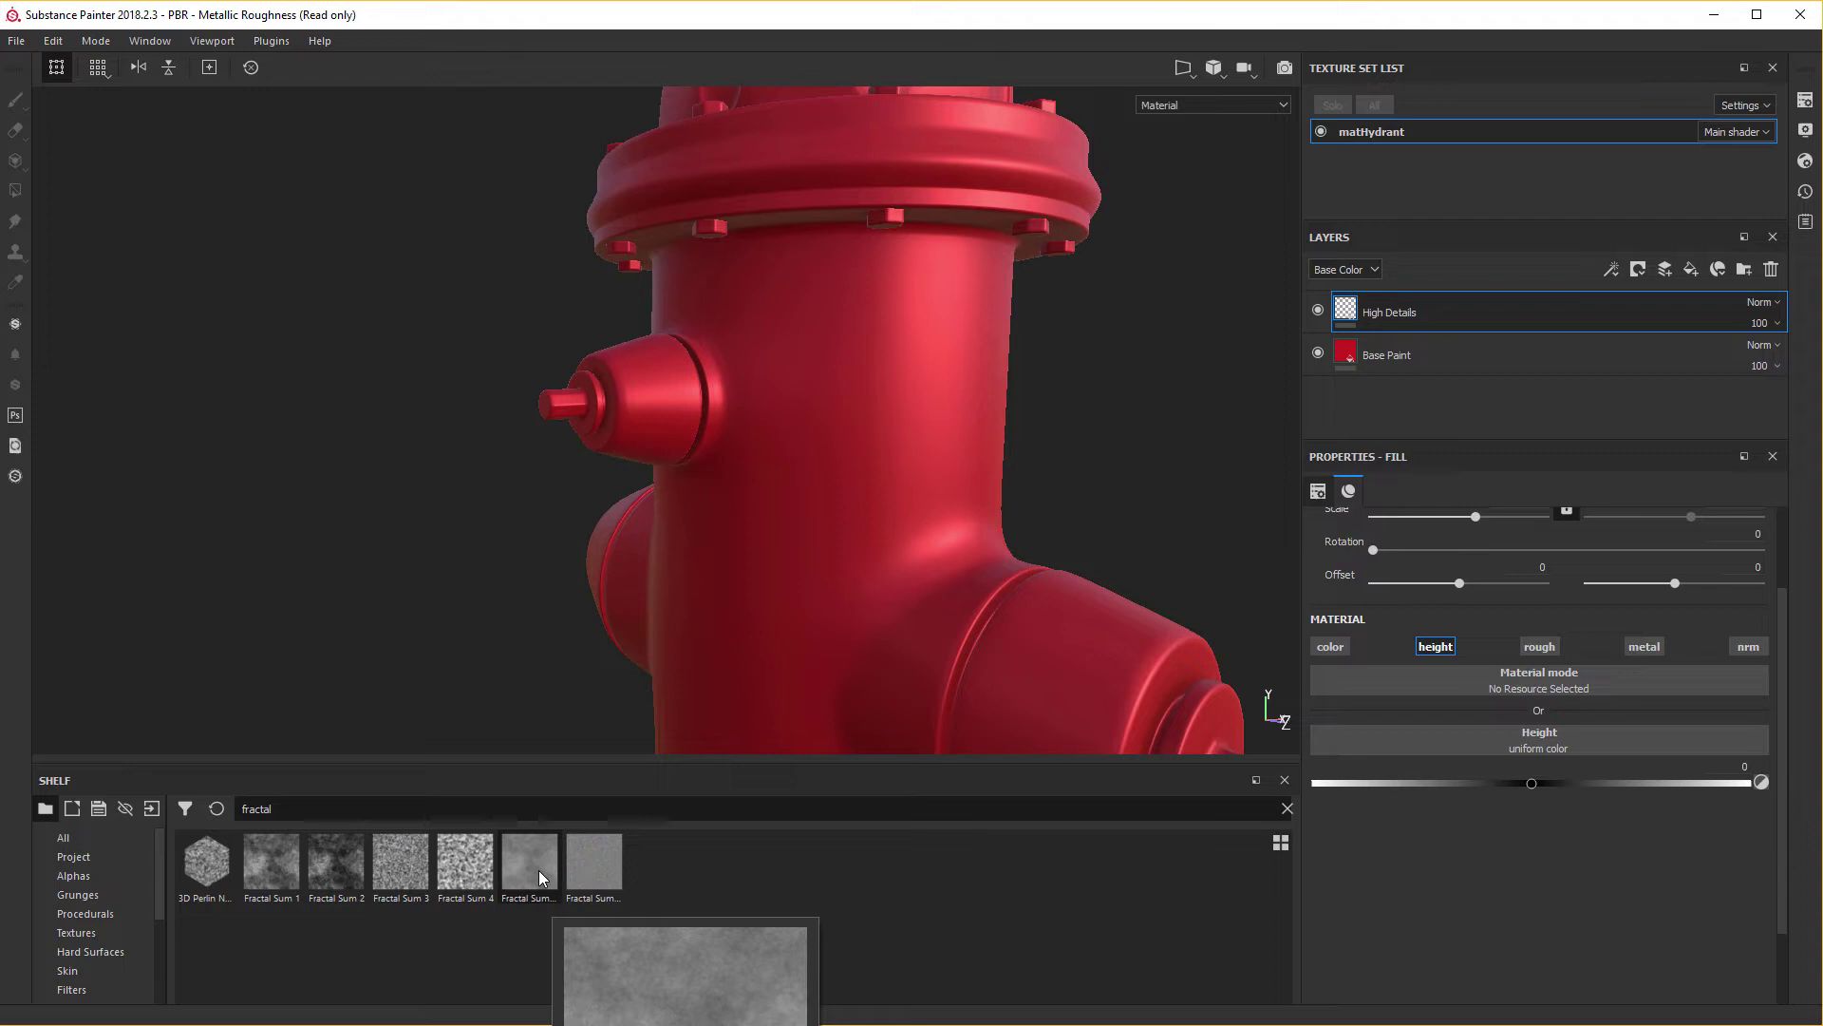
{"action": "scroll", "scroll_direction": "up", "scroll_amount": 3}
Randomize the fractal noise seed and set its Balance to exactly 0.5.
{"action": "left_click_drag", "start_coordinate": [535, 874], "coordinate": [842, 516]}
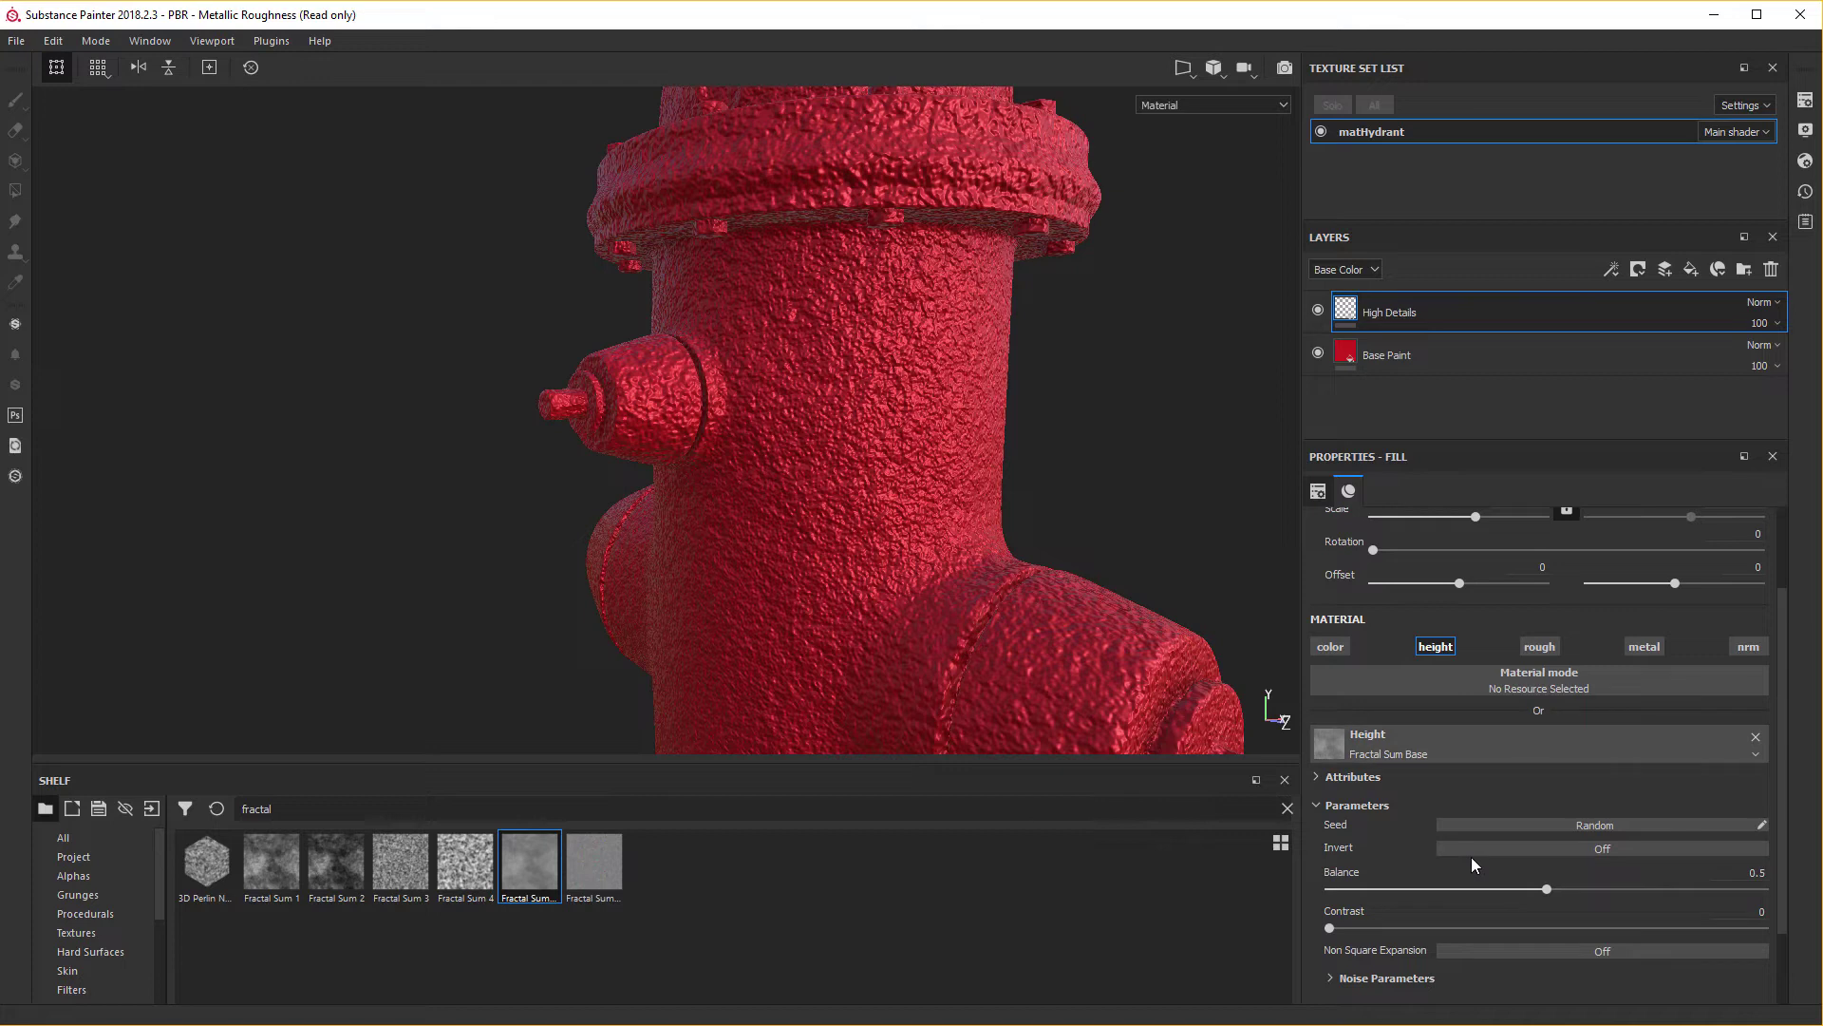
{"action": "scroll", "scroll_direction": "down", "scroll_amount": 3}
{"action": "left_click_drag", "start_coordinate": [1478, 863], "coordinate": [1478, 863]}
{"action": "scroll", "scroll_direction": "up", "scroll_amount": 3}
{"action": "left_click_drag", "start_coordinate": [1542, 853], "coordinate": [1576, 788]}
{"action": "scroll", "scroll_direction": "up", "scroll_amount": 3}
{"action": "left_click_drag", "start_coordinate": [1576, 787], "coordinate": [1575, 787]}
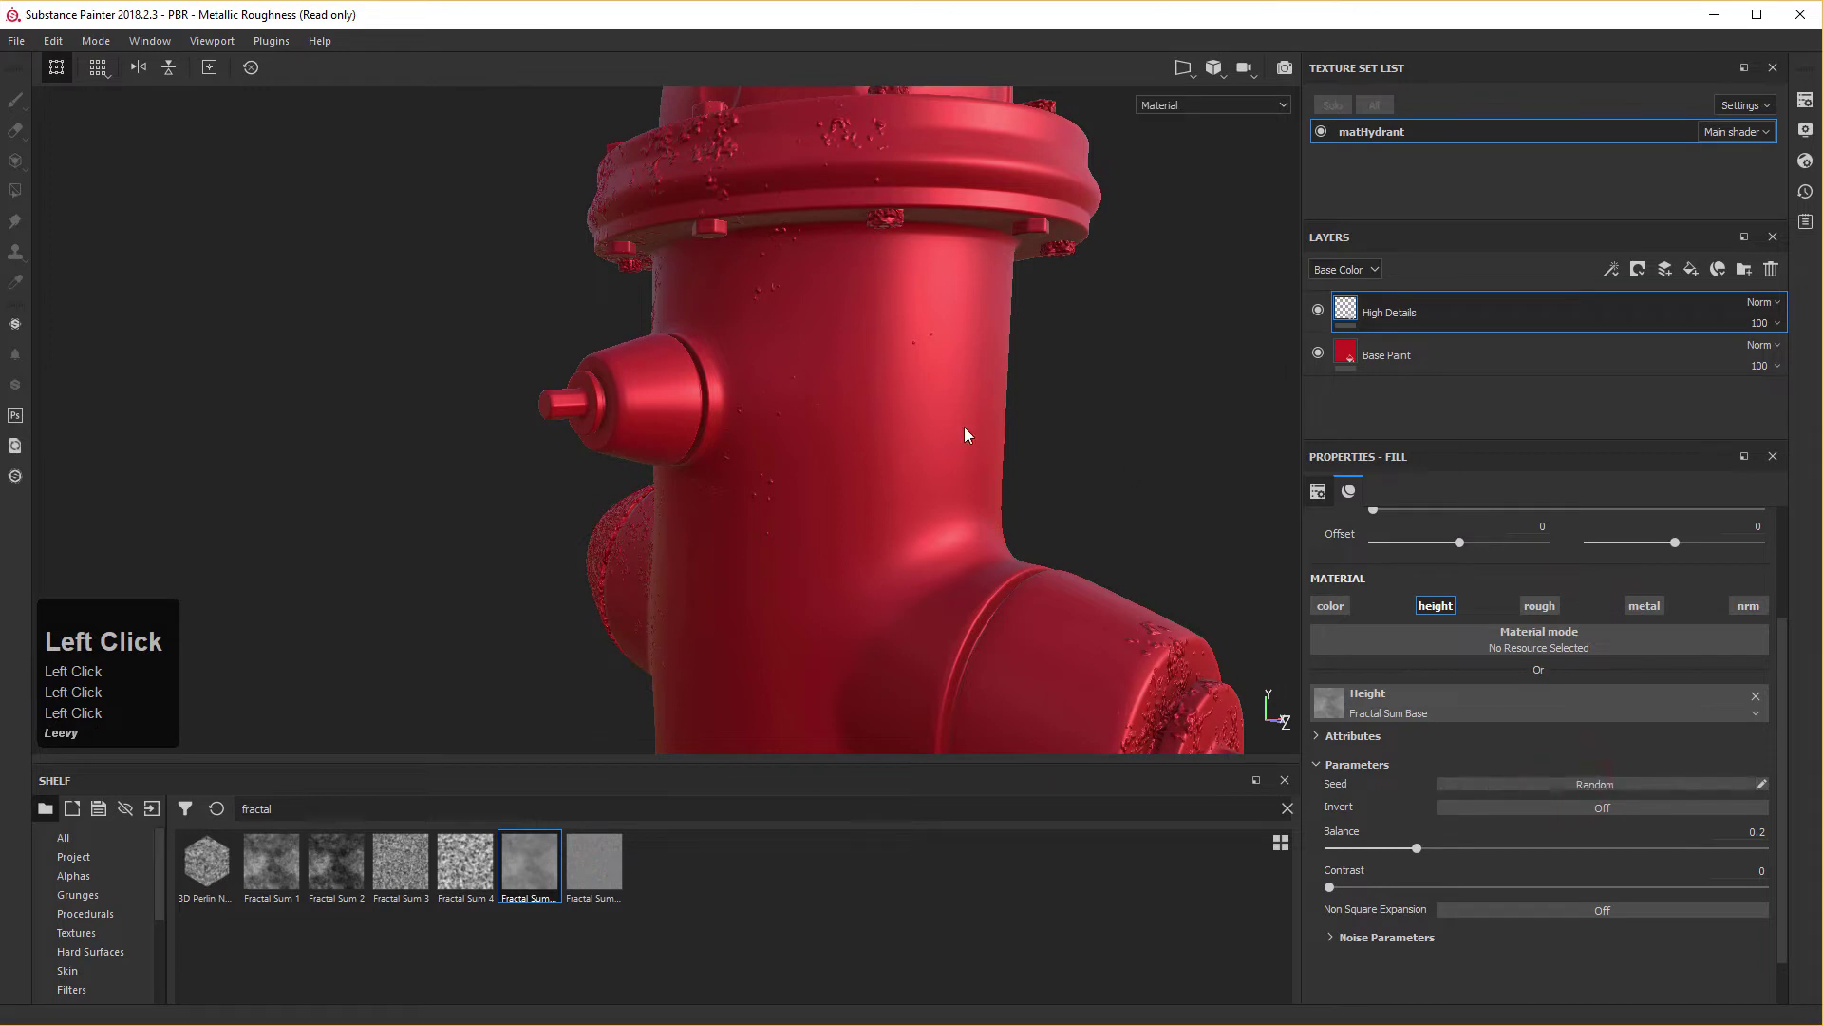
{"action": "left_click", "coordinate": [1607, 791]}
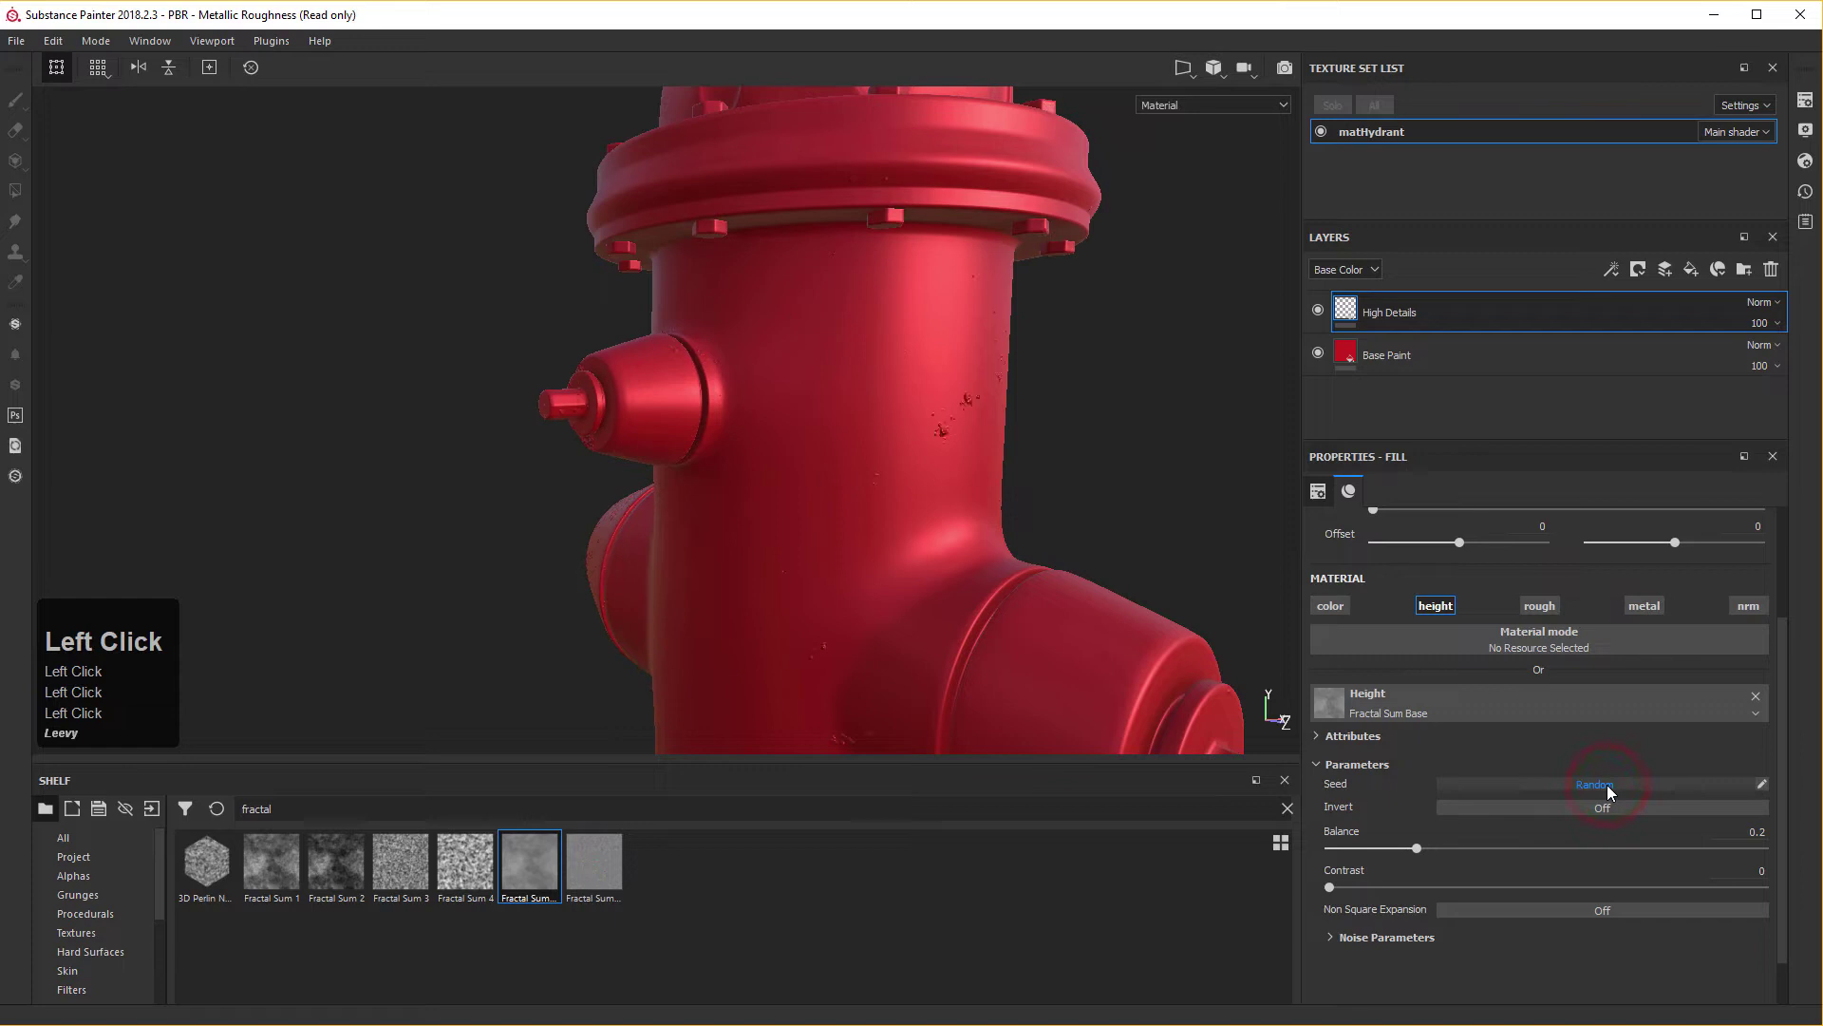
{"action": "left_click_drag", "start_coordinate": [1334, 896], "coordinate": [1741, 807]}
{"action": "key", "text": "KP_Decimal"}
{"action": "key", "text": "KP_5"}
{"action": "key", "text": "KP_Enter"}
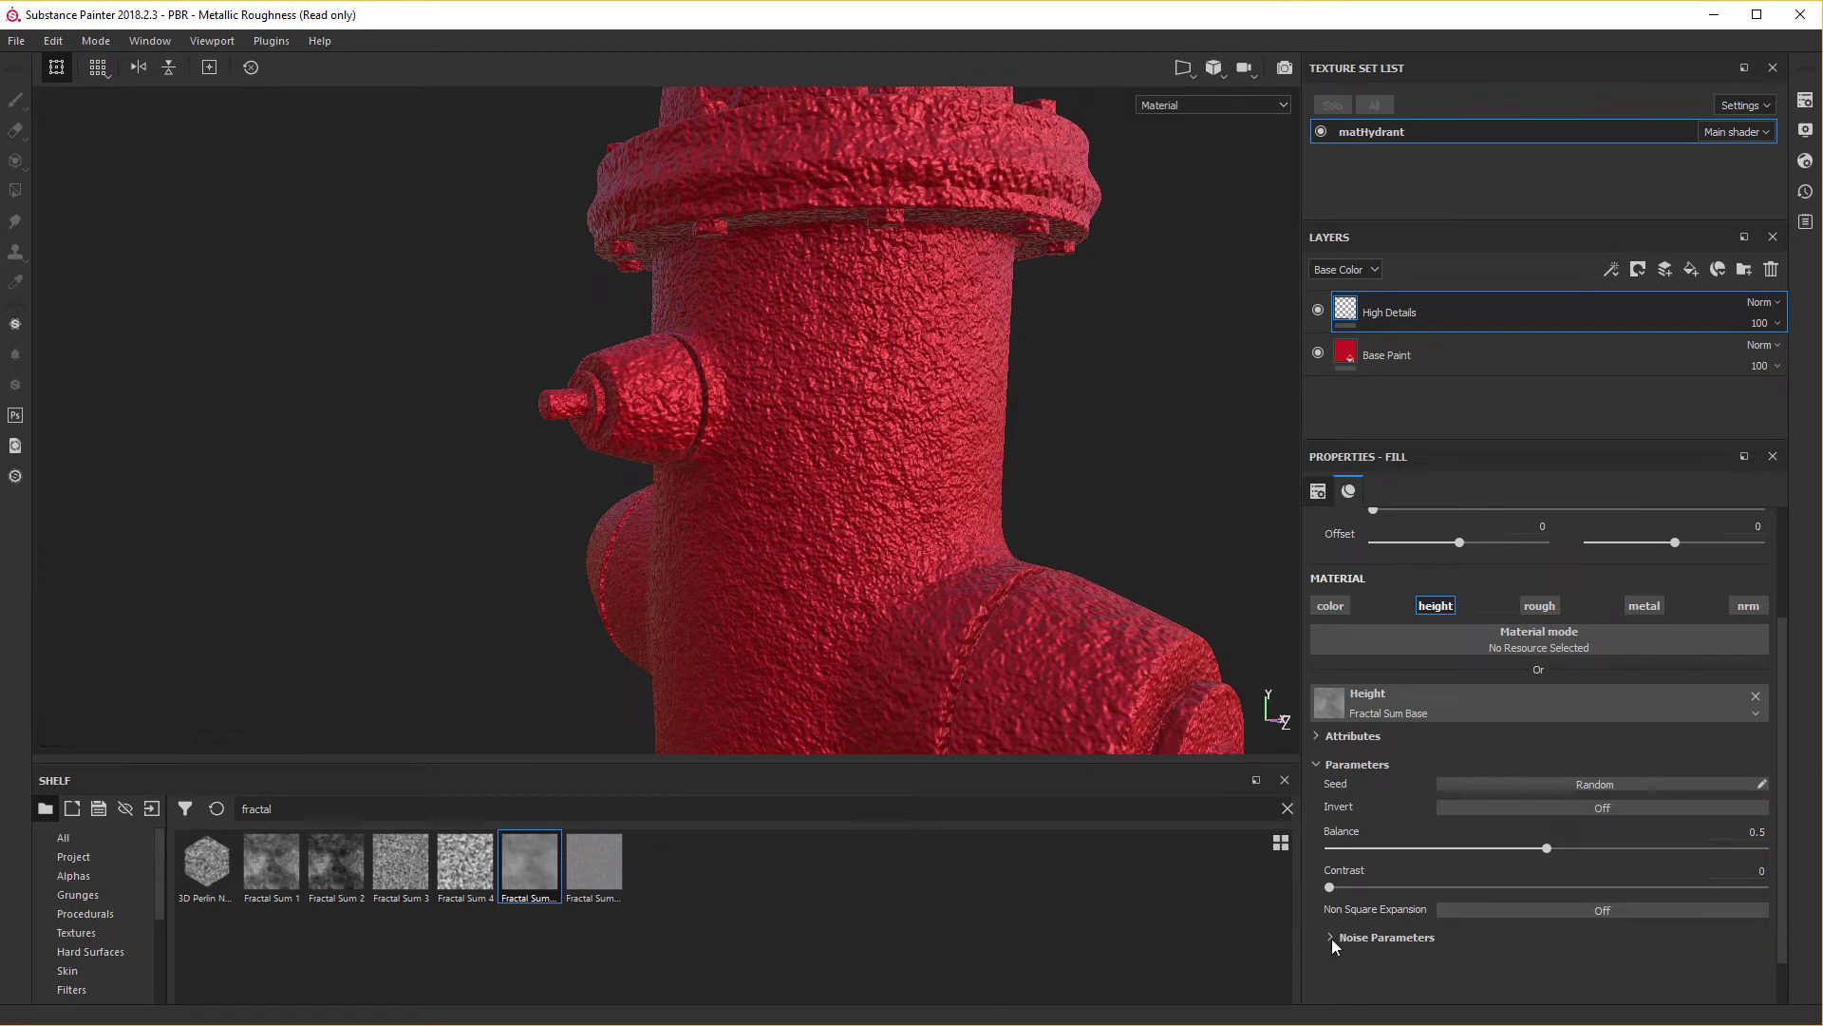
{"action": "key", "text": "KP_Enter"}
{"action": "key", "text": "KP_5"}
Set the noise Roughness to 0.6 and Global Opacity to 0.8 for subtler bumps.
{"action": "left_click", "coordinate": [1340, 943]}
{"action": "scroll", "scroll_direction": "down", "scroll_amount": 3}
{"action": "left_click", "coordinate": [1342, 839]}
{"action": "scroll", "scroll_direction": "down", "scroll_amount": 3}
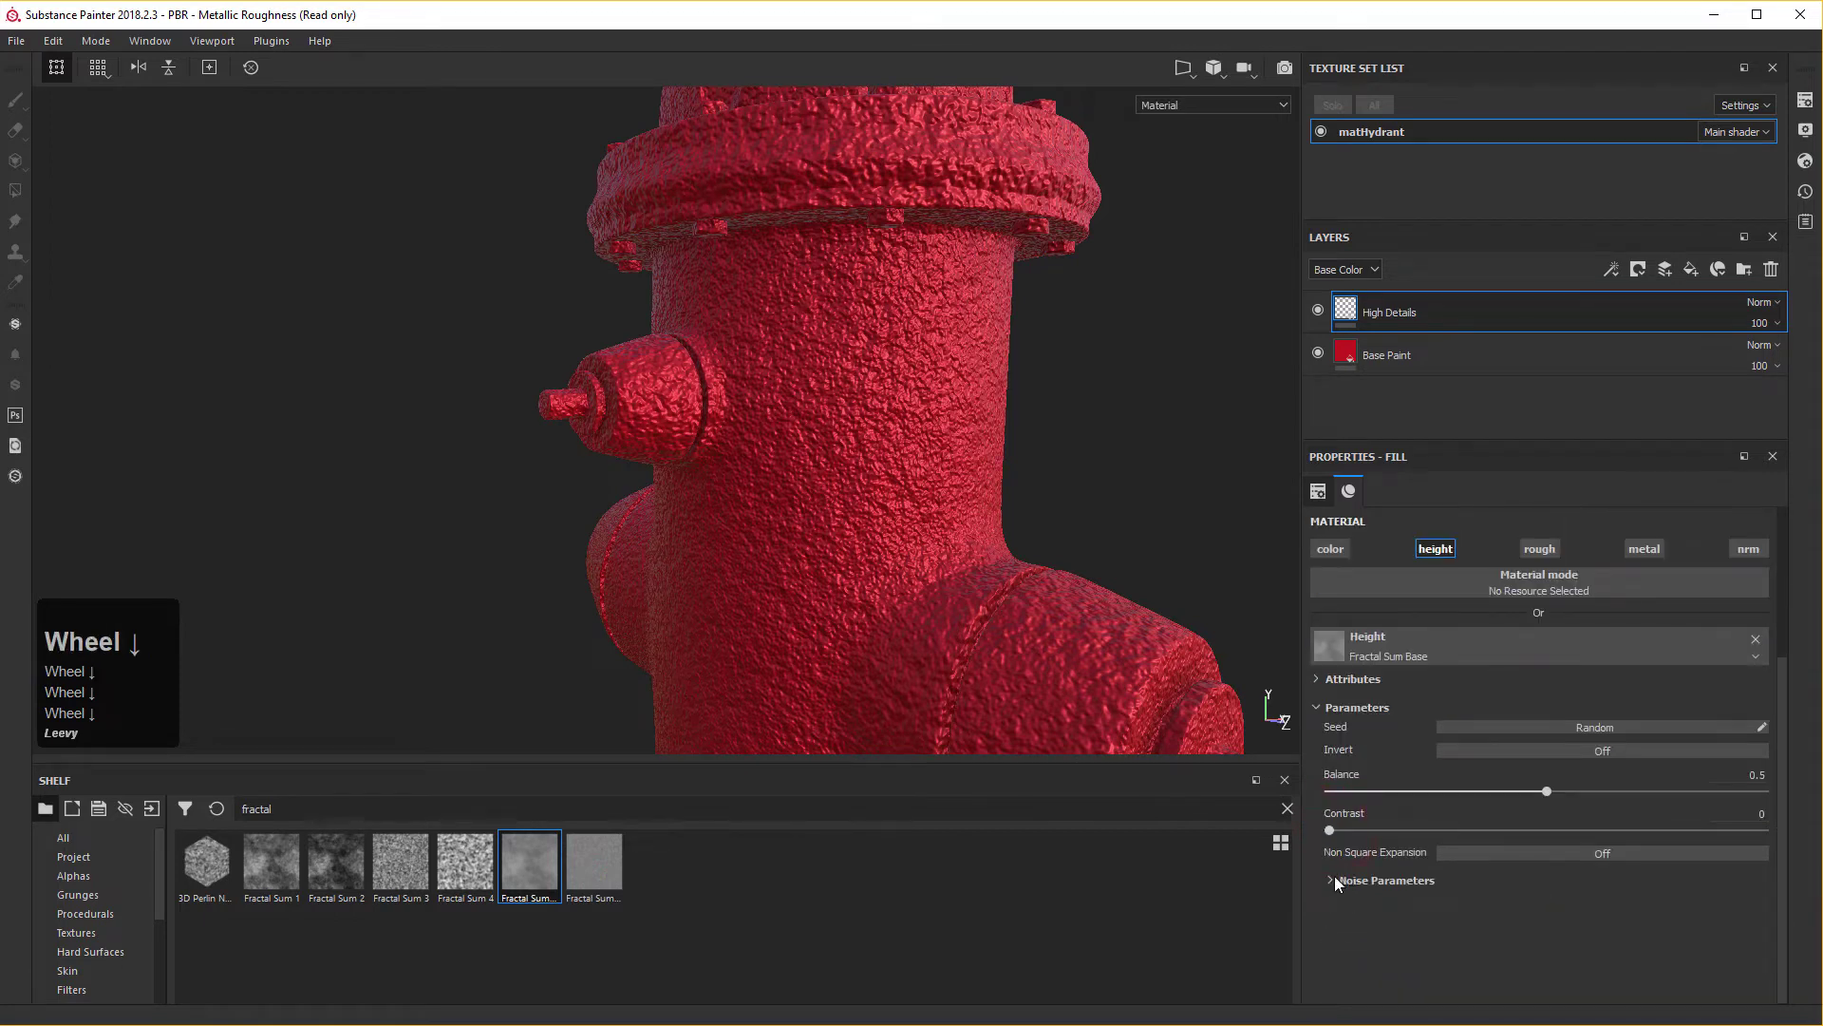
{"action": "left_click", "coordinate": [1341, 884]}
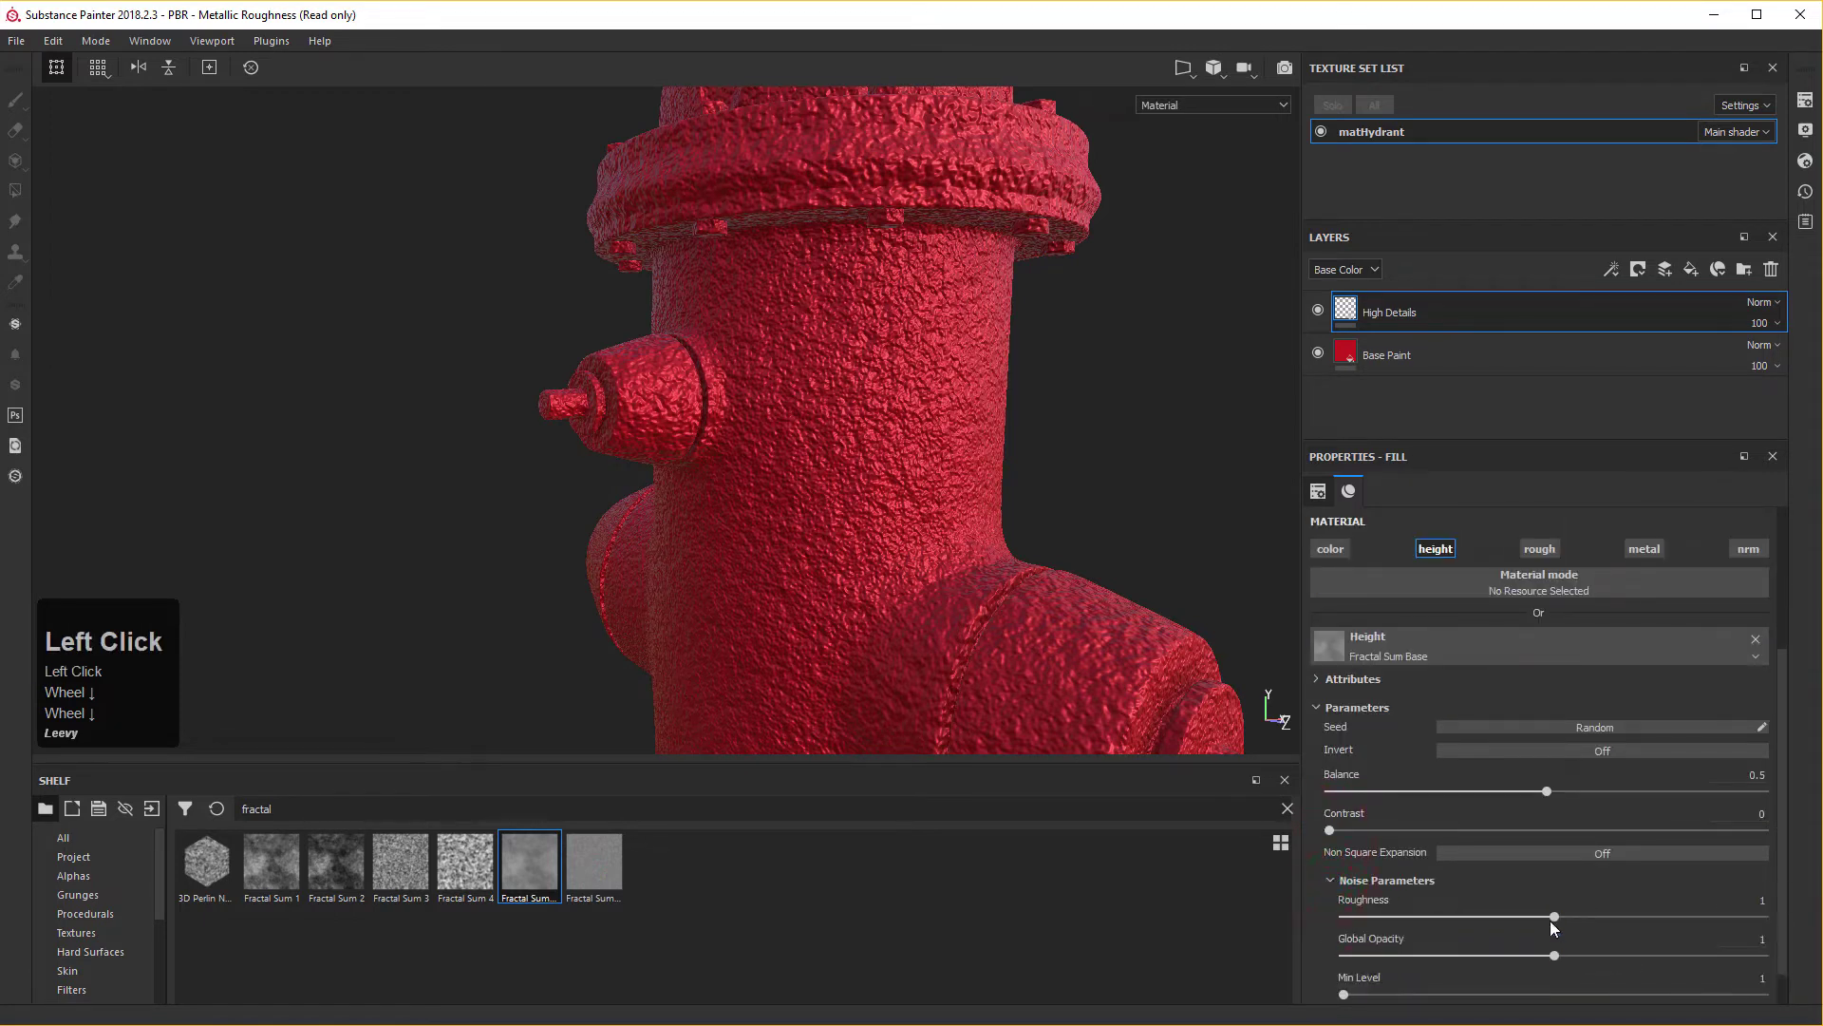
{"action": "scroll", "scroll_direction": "down", "scroll_amount": 3}
{"action": "left_click_drag", "start_coordinate": [1564, 919], "coordinate": [1474, 927]}
{"action": "right_click", "coordinate": [888, 470]}
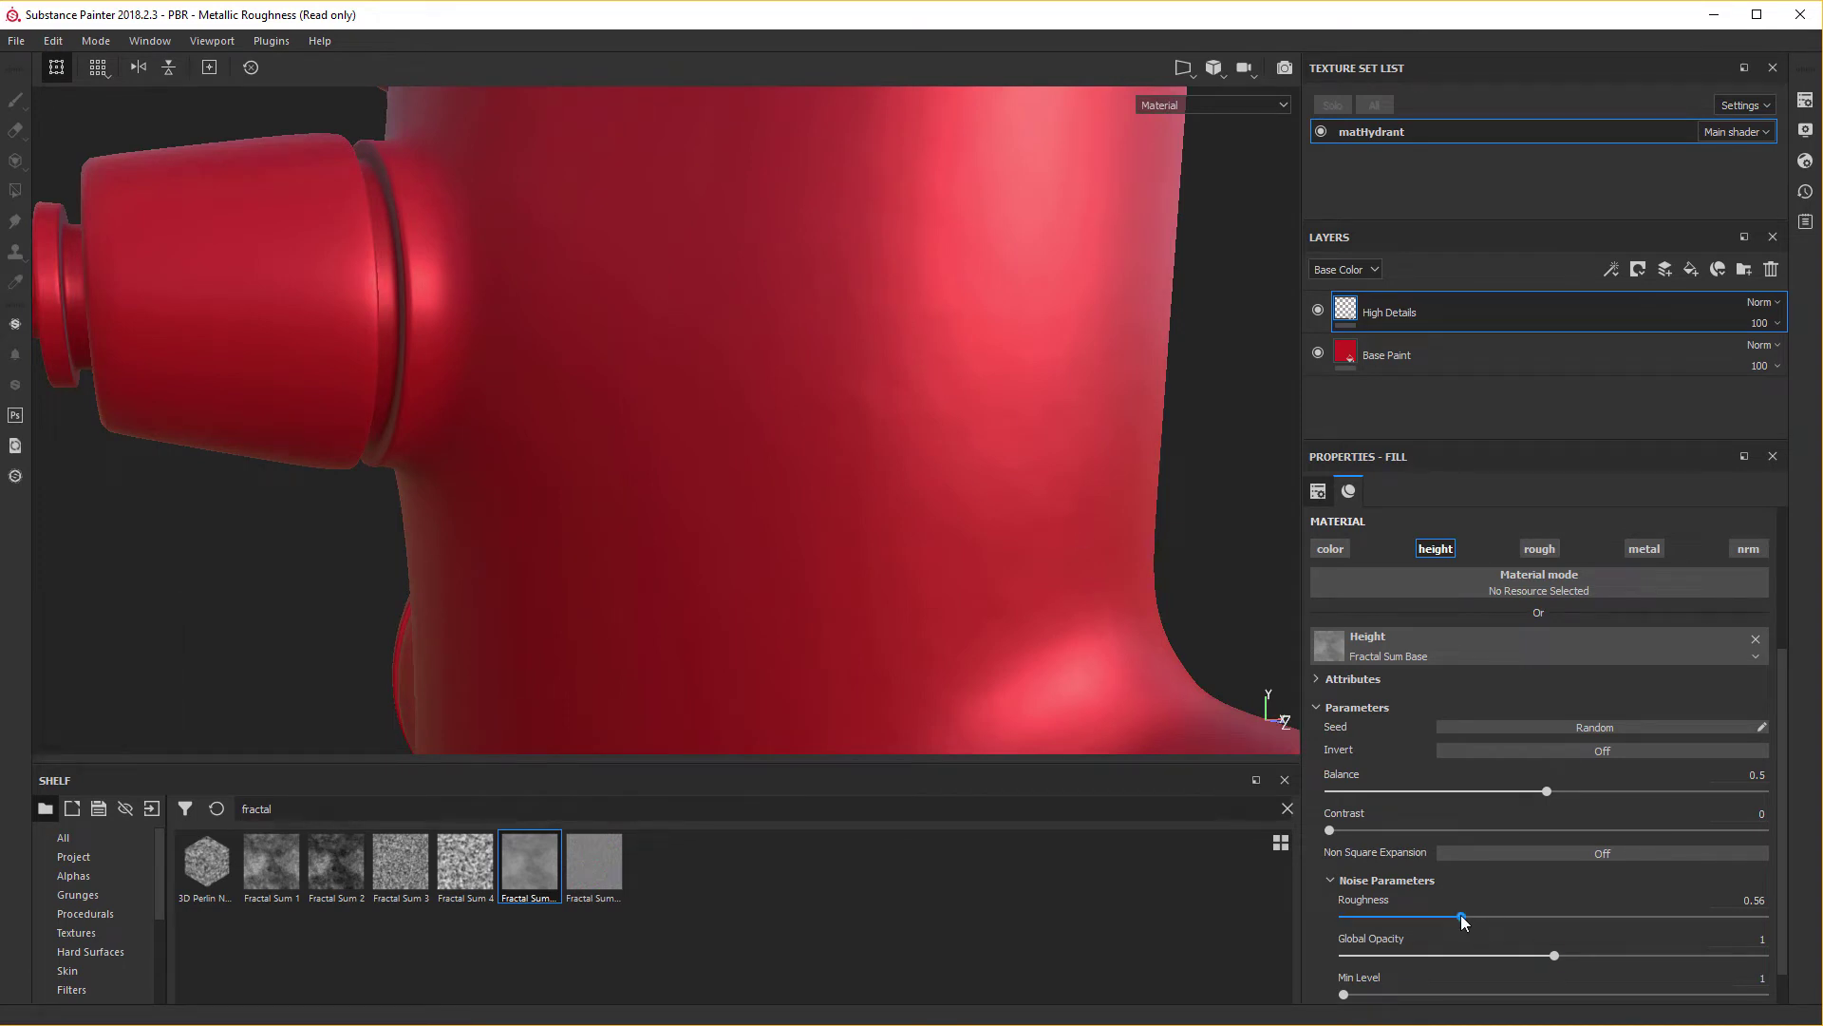
{"action": "right_click", "coordinate": [1470, 920]}
{"action": "left_click_drag", "start_coordinate": [1469, 919], "coordinate": [945, 552]}
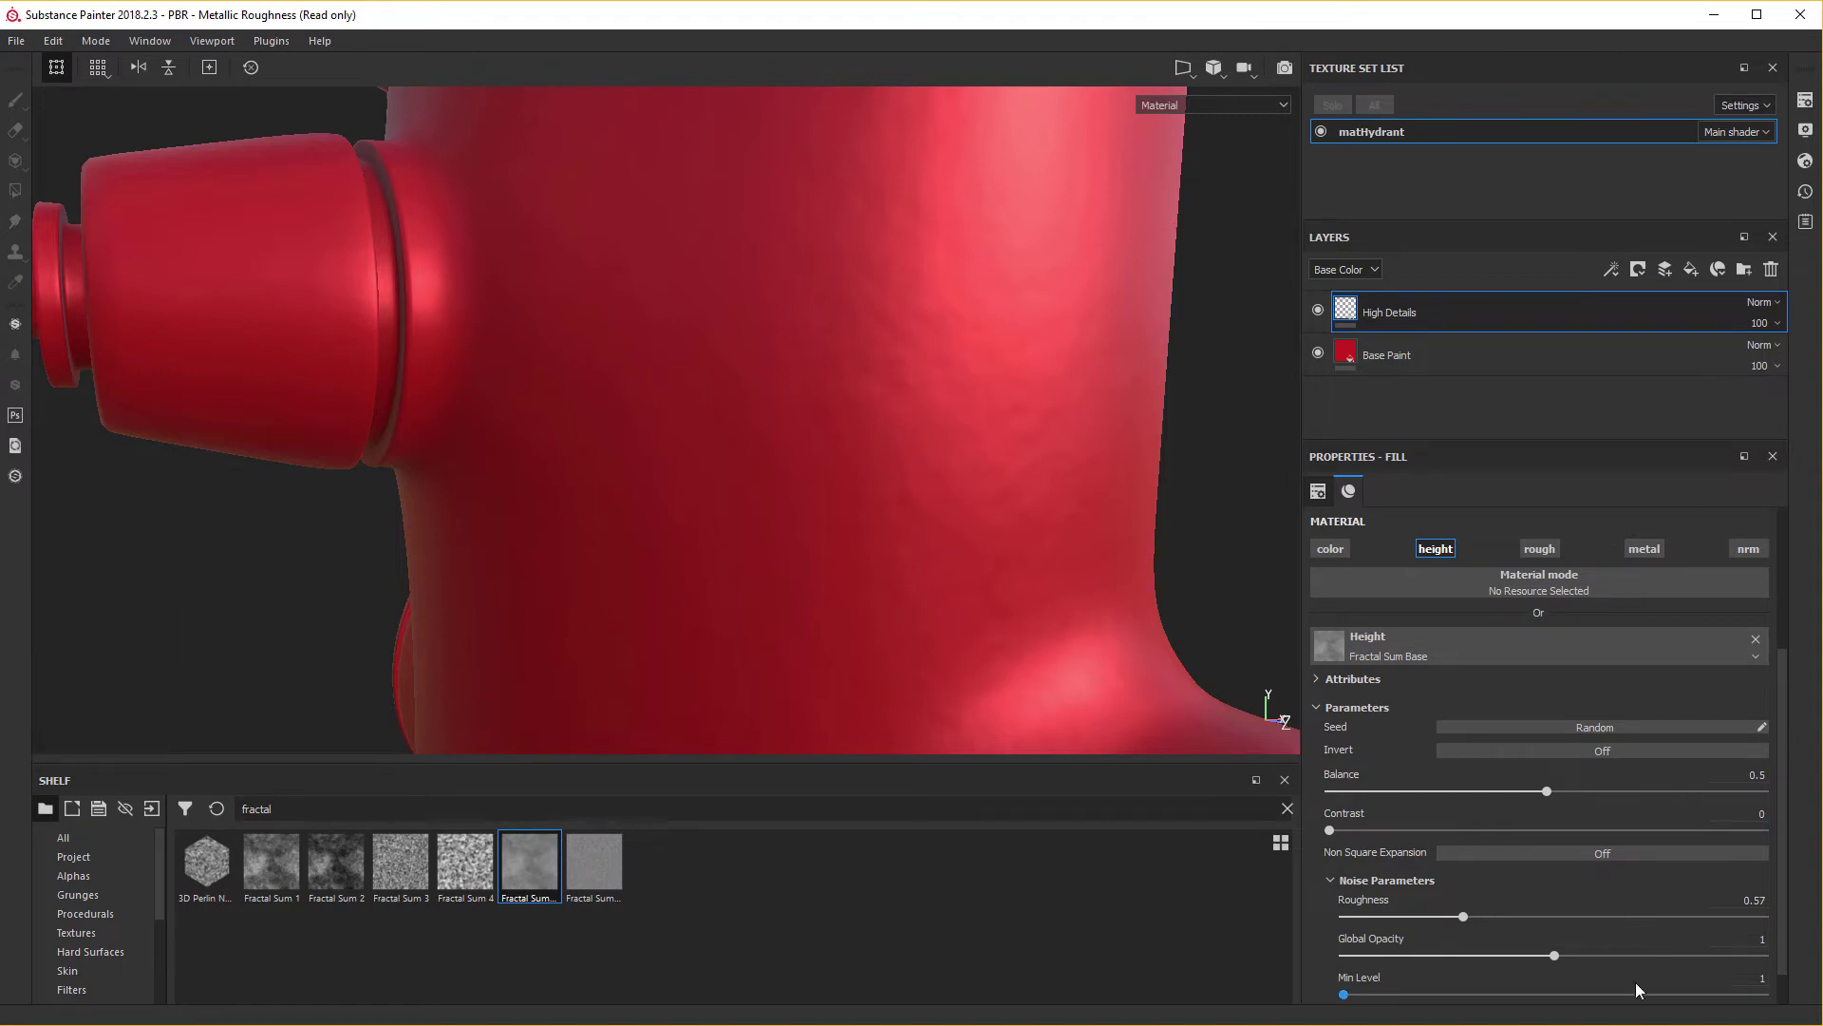
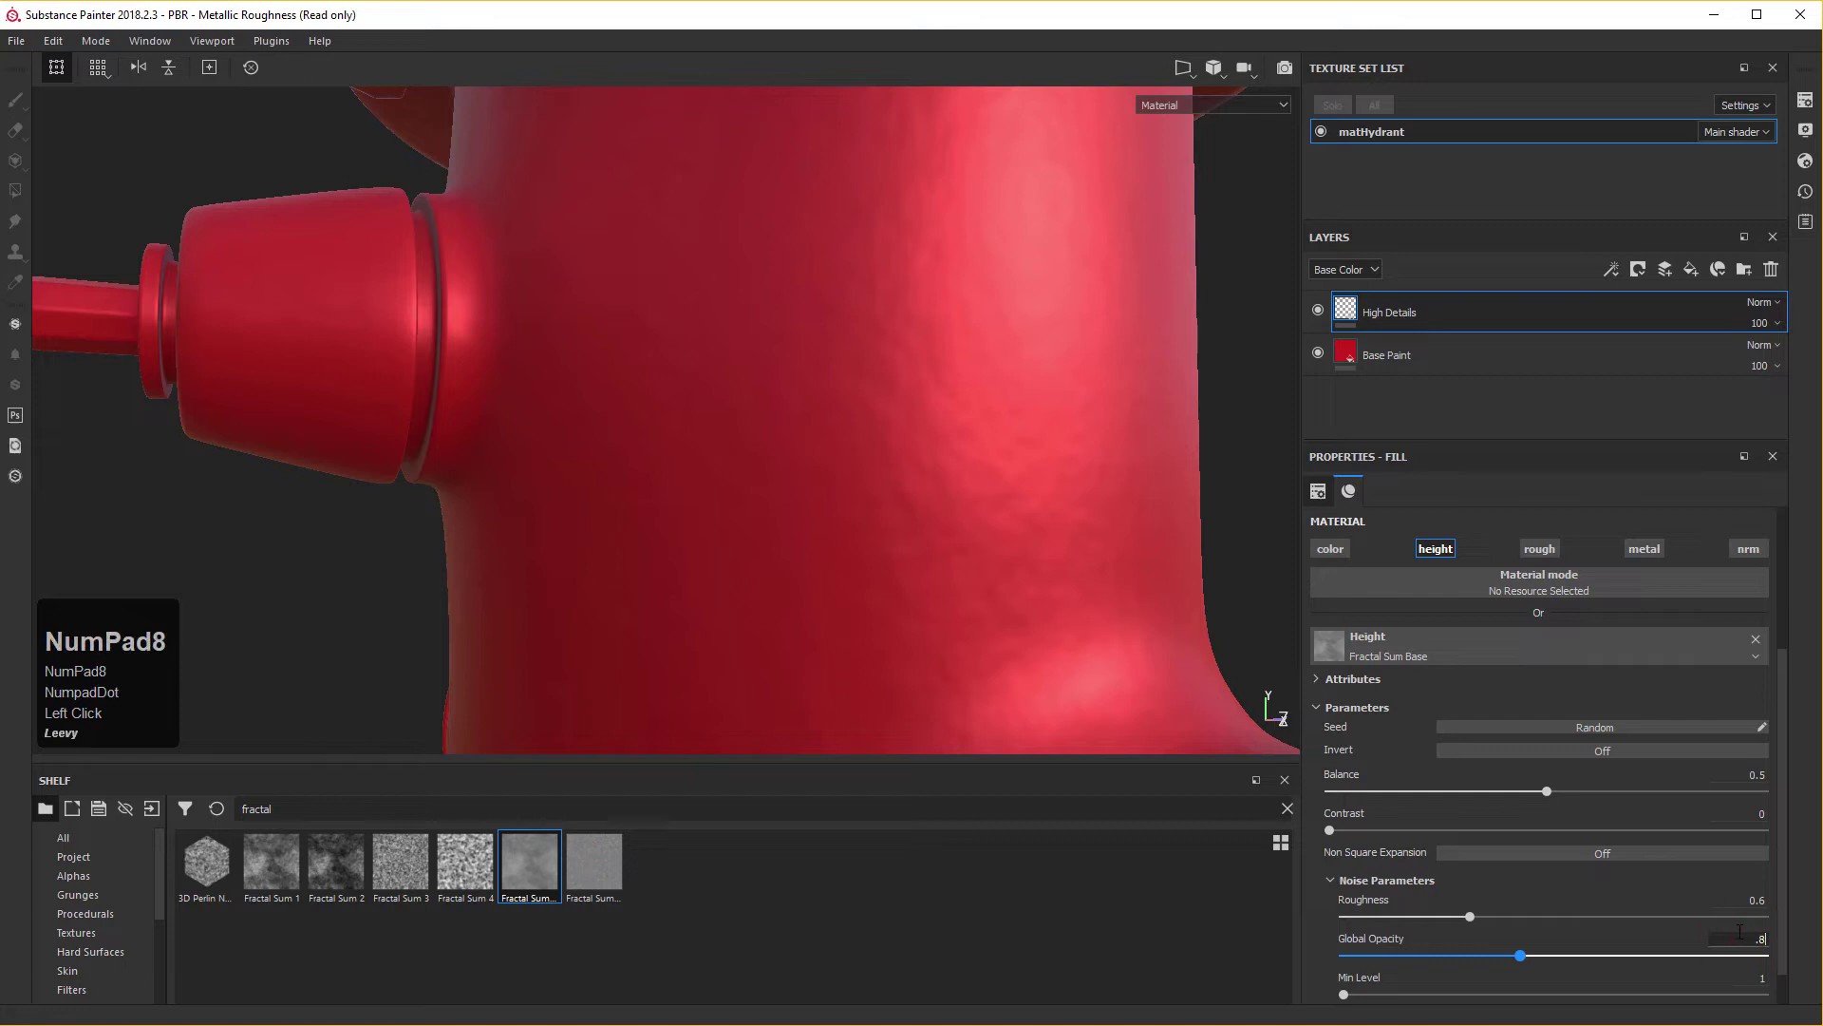
{"action": "key", "text": "Return"}
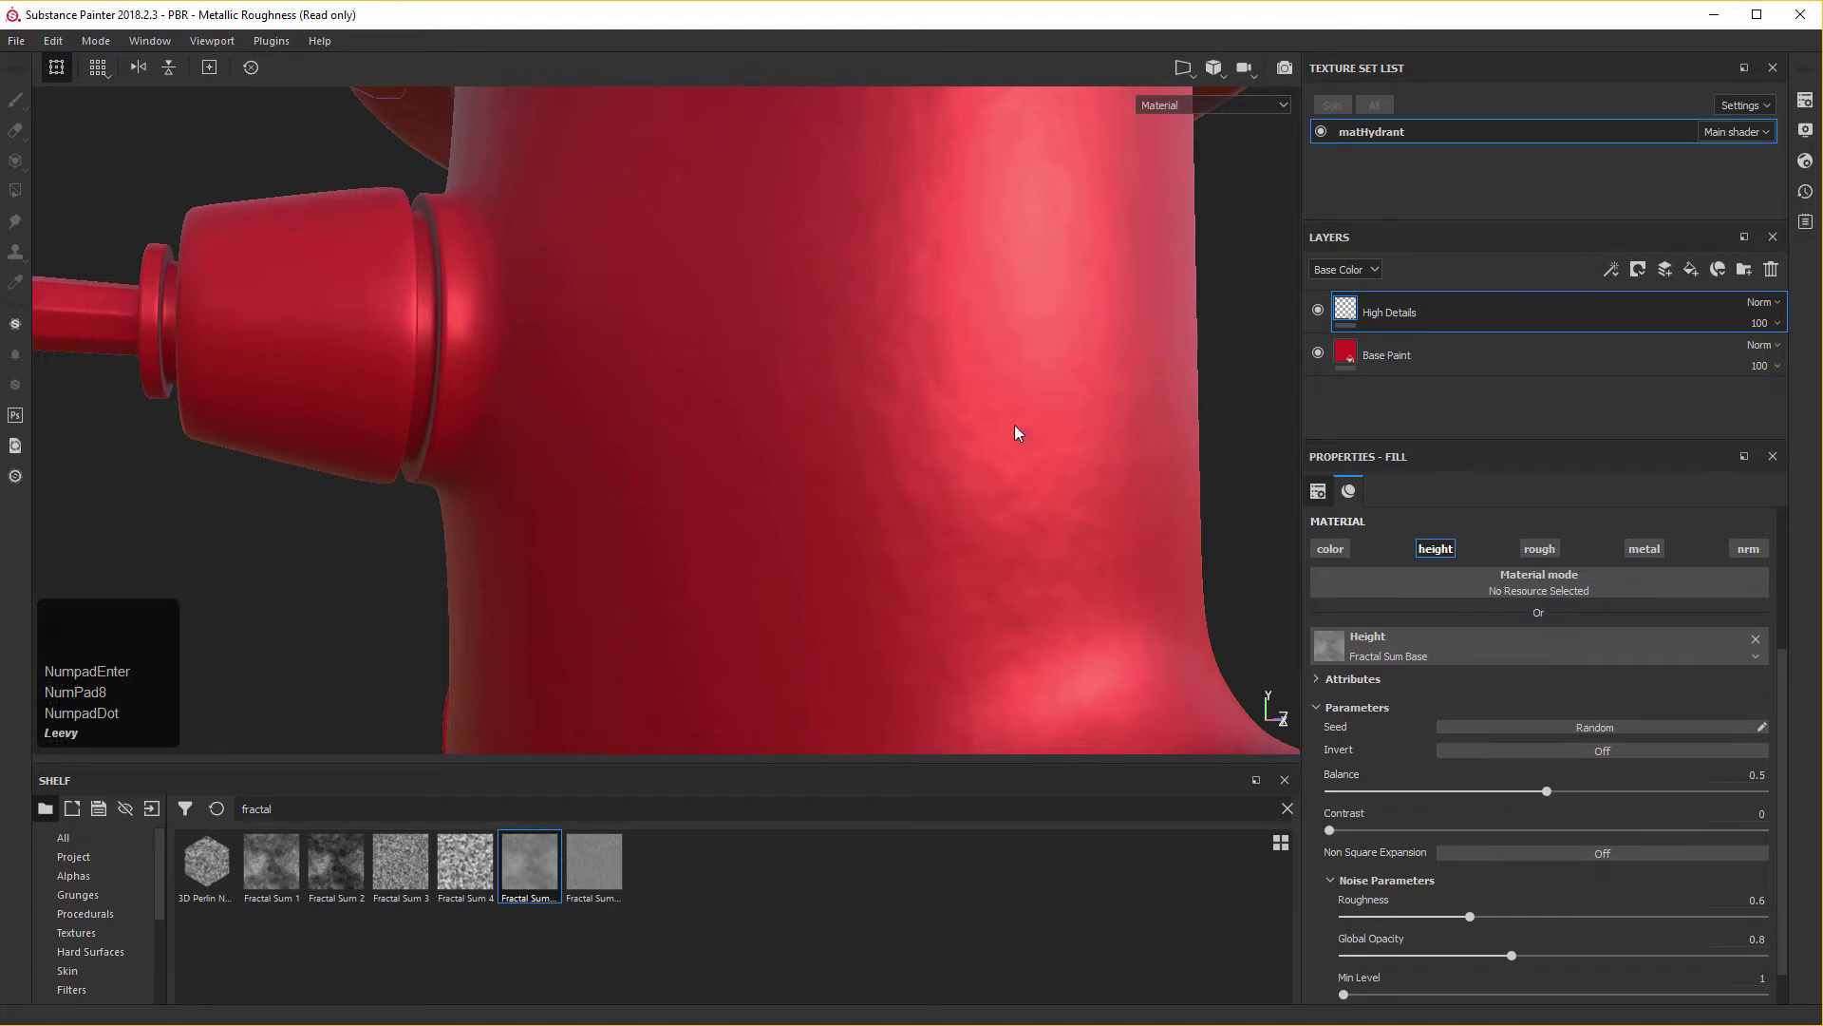
{"action": "right_click", "coordinate": [1021, 431]}
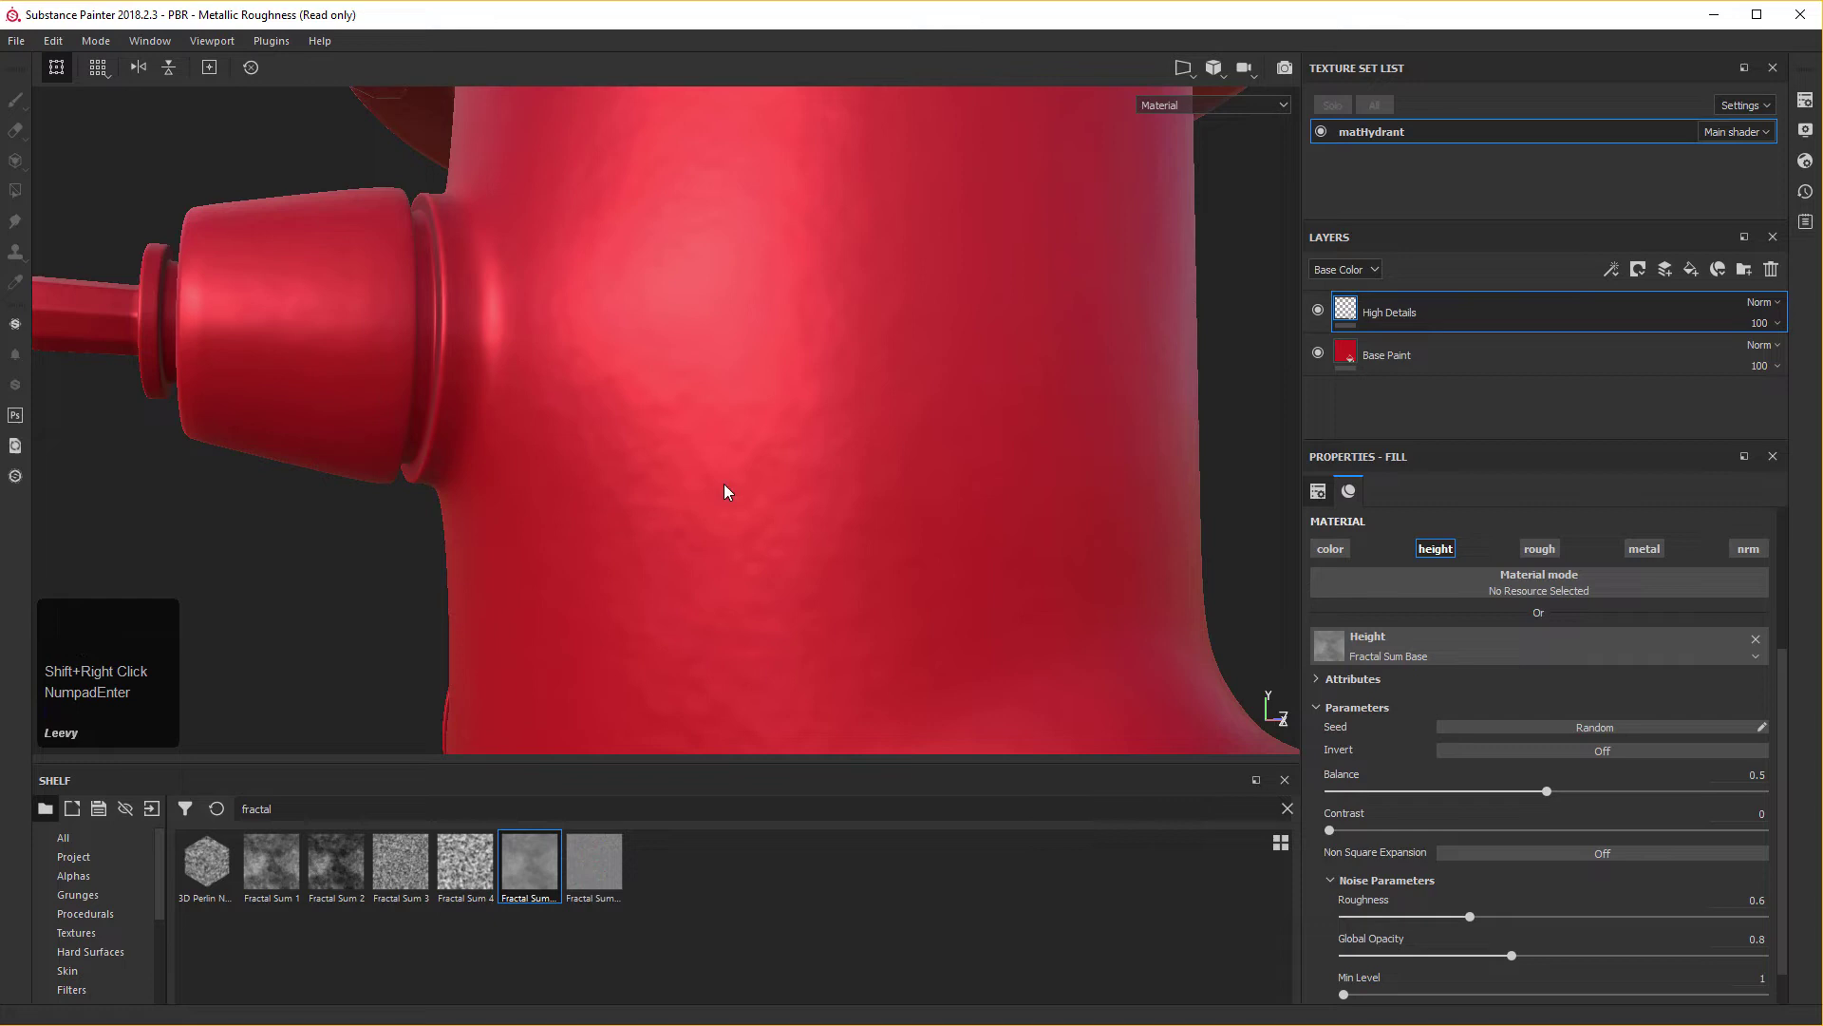
{"action": "middle_click", "coordinate": [732, 490]}
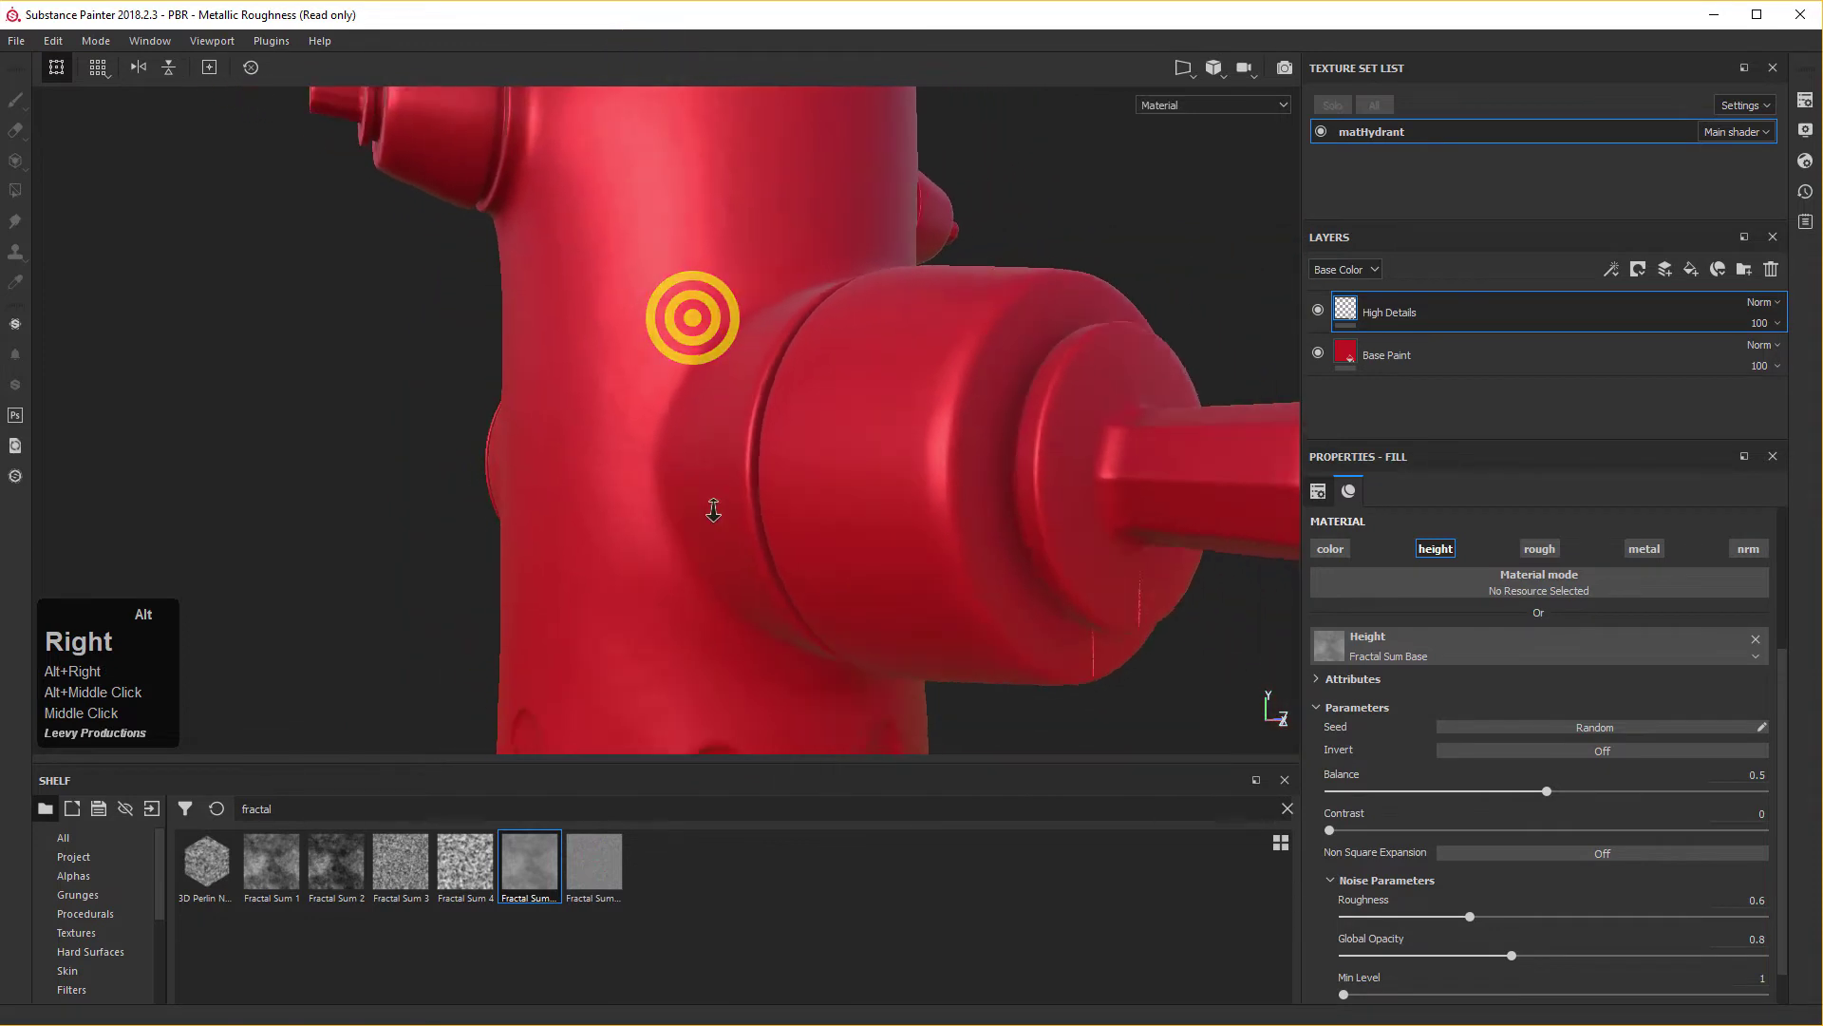
{"action": "middle_click", "coordinate": [718, 535]}
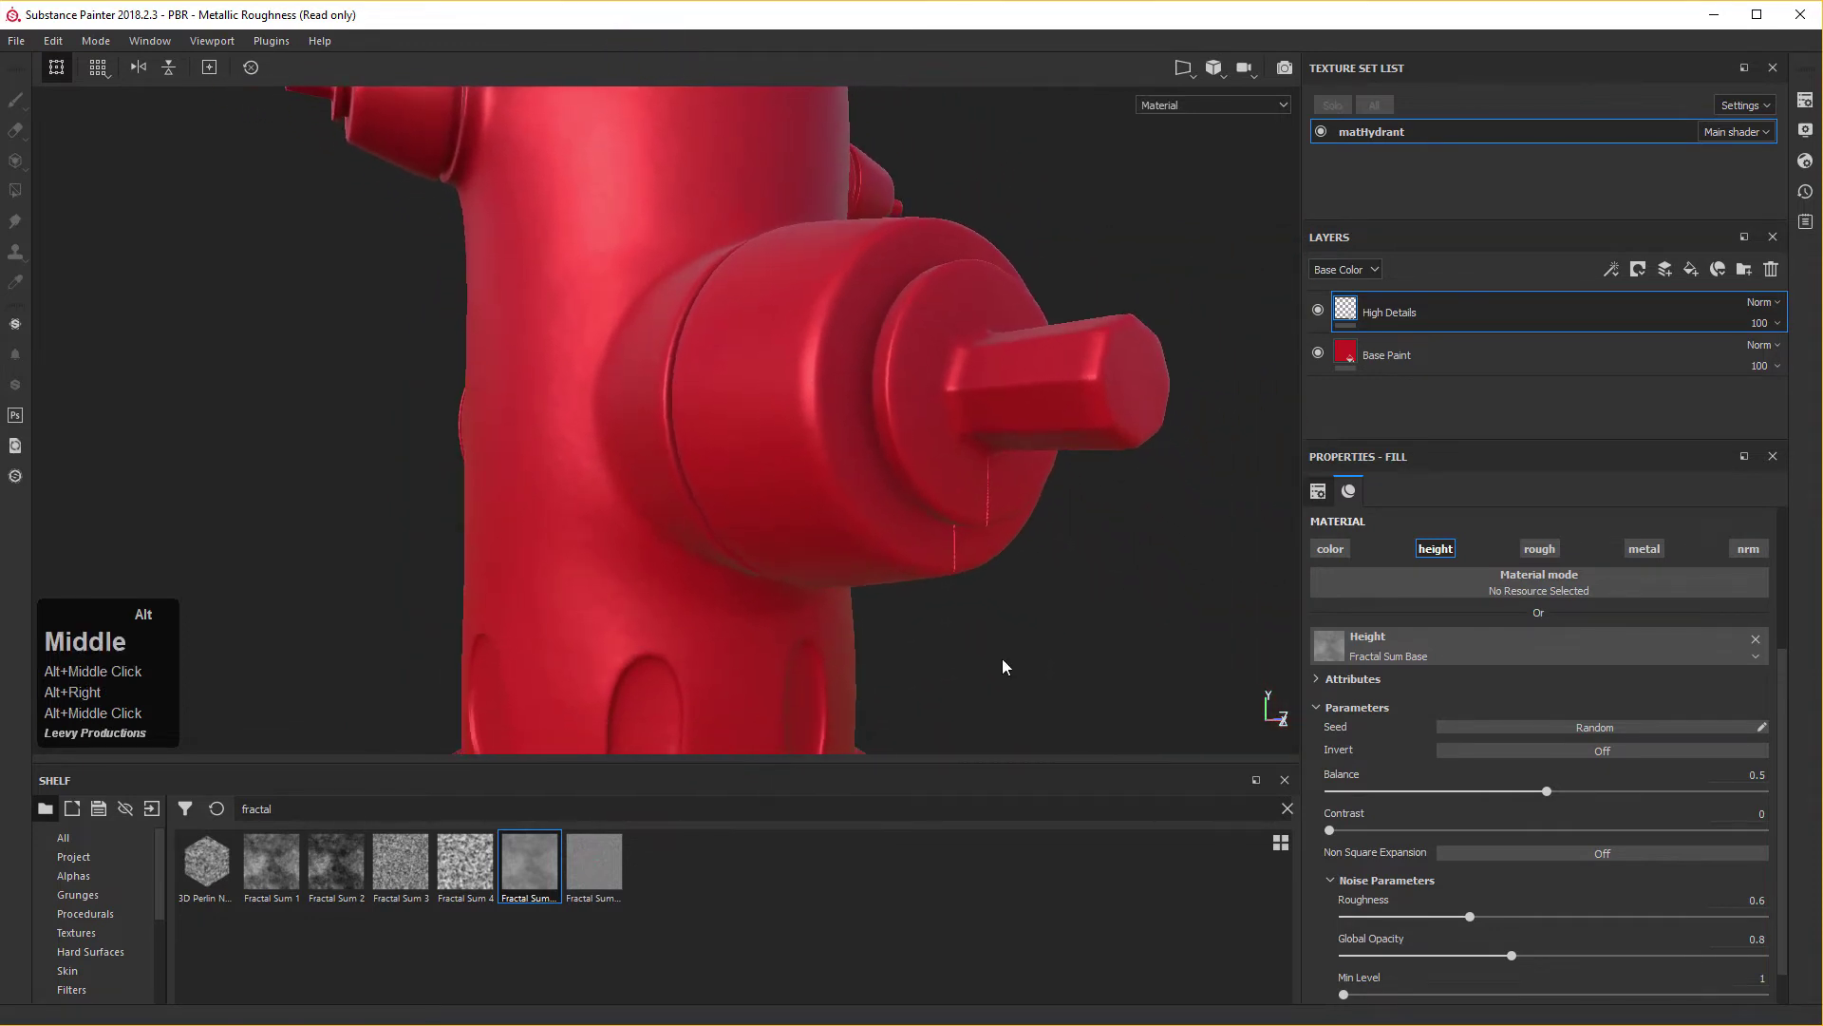
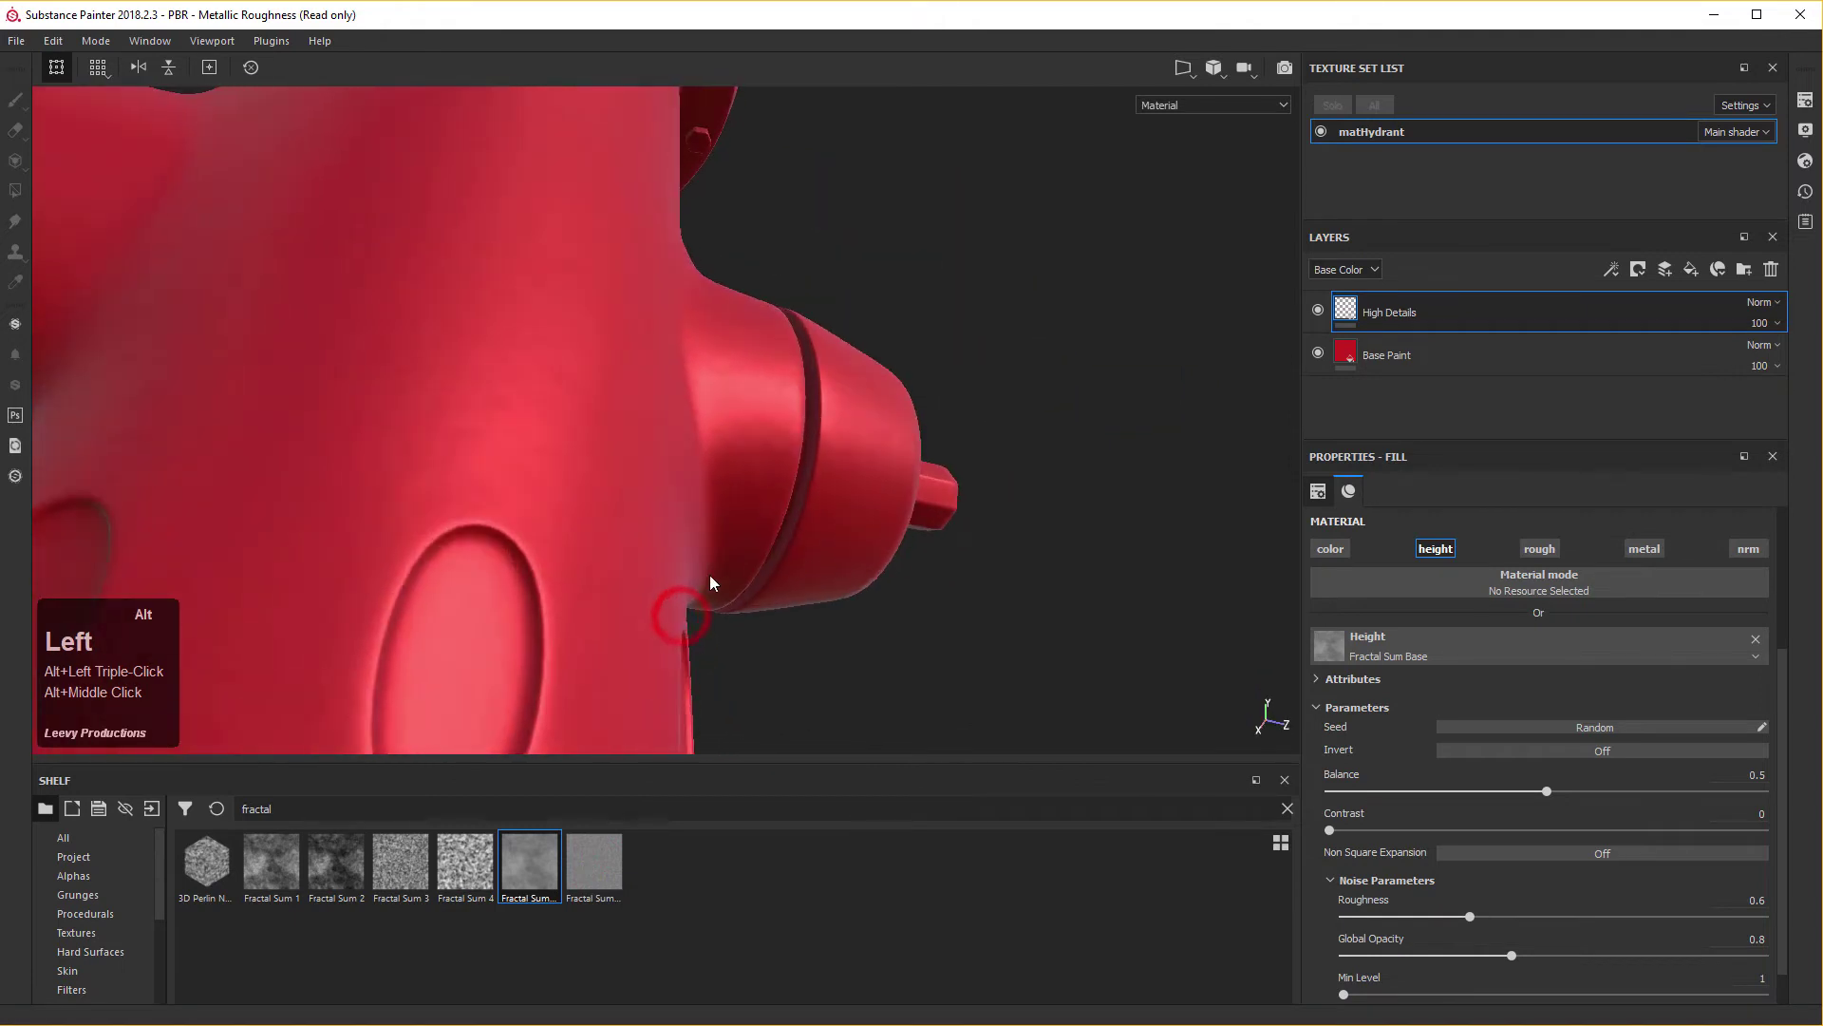
{"action": "middle_click", "coordinate": [490, 230]}
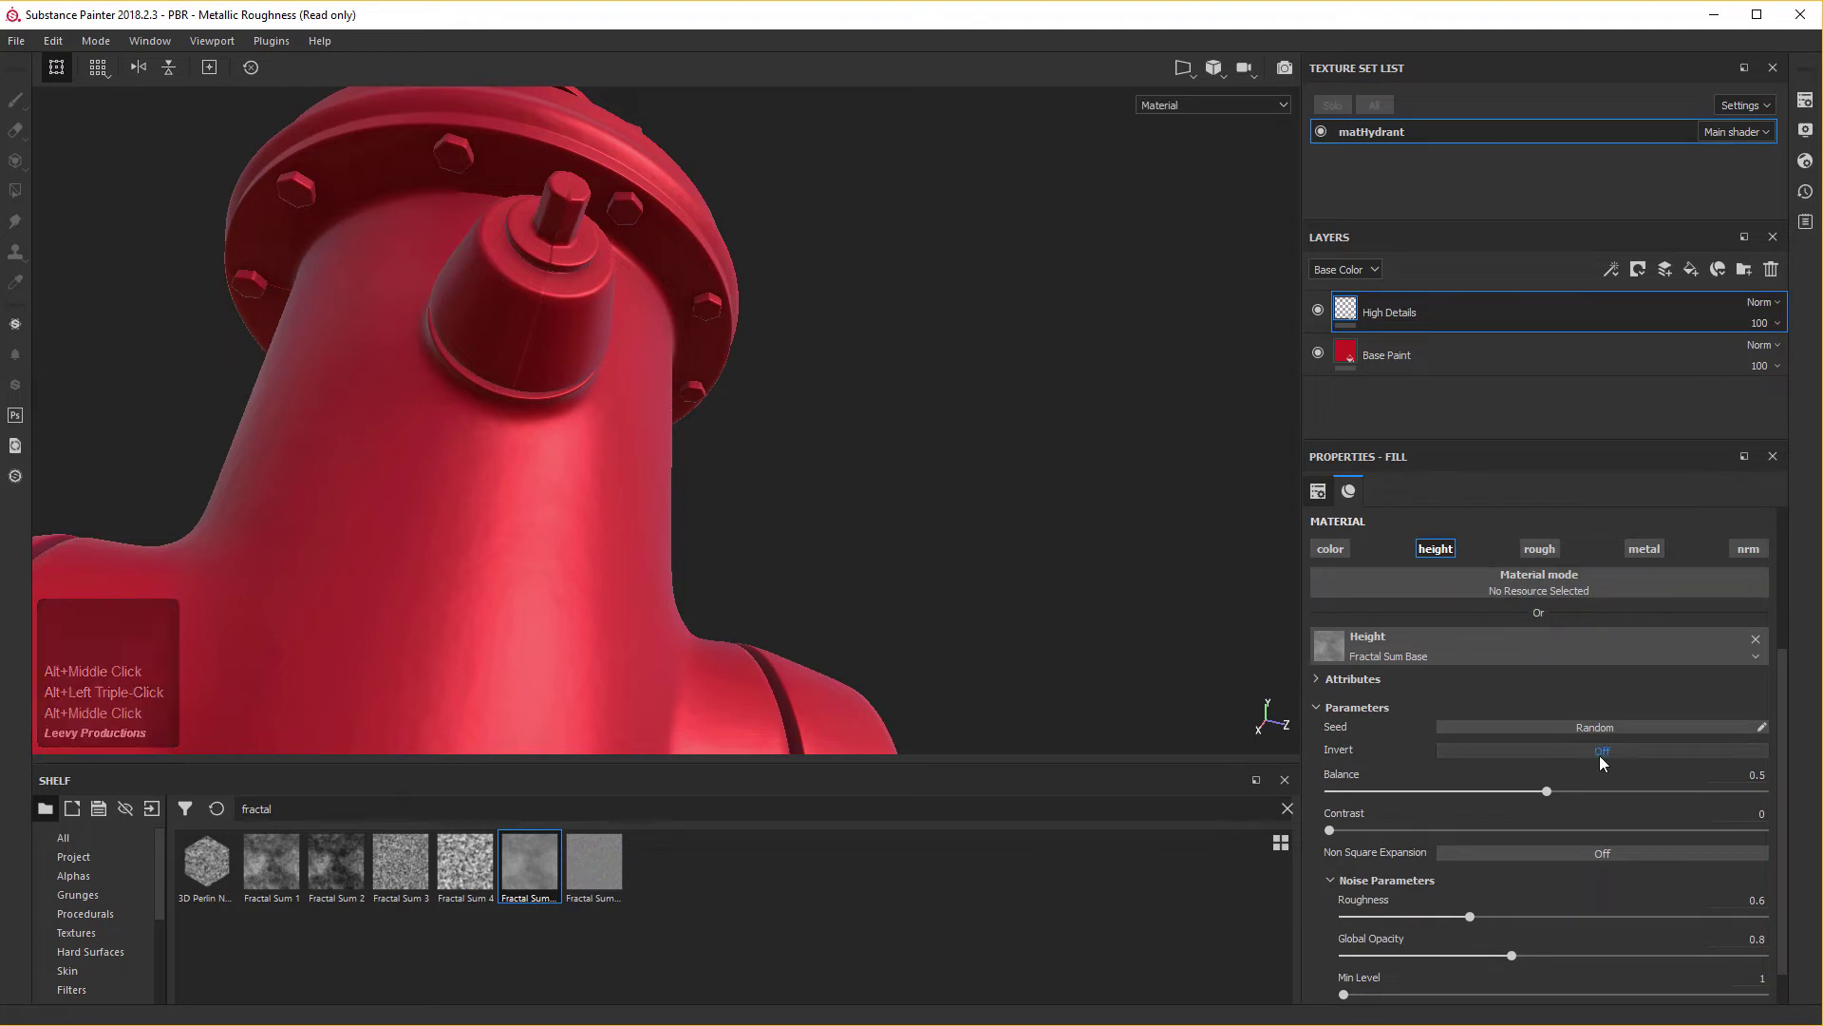
{"action": "middle_click", "coordinate": [1600, 761]}
Switch the High Details fill to Tri-planar projection and hide the projection gizmo.
{"action": "left_click", "coordinate": [1600, 762]}
{"action": "scroll", "scroll_direction": "up", "scroll_amount": 3}
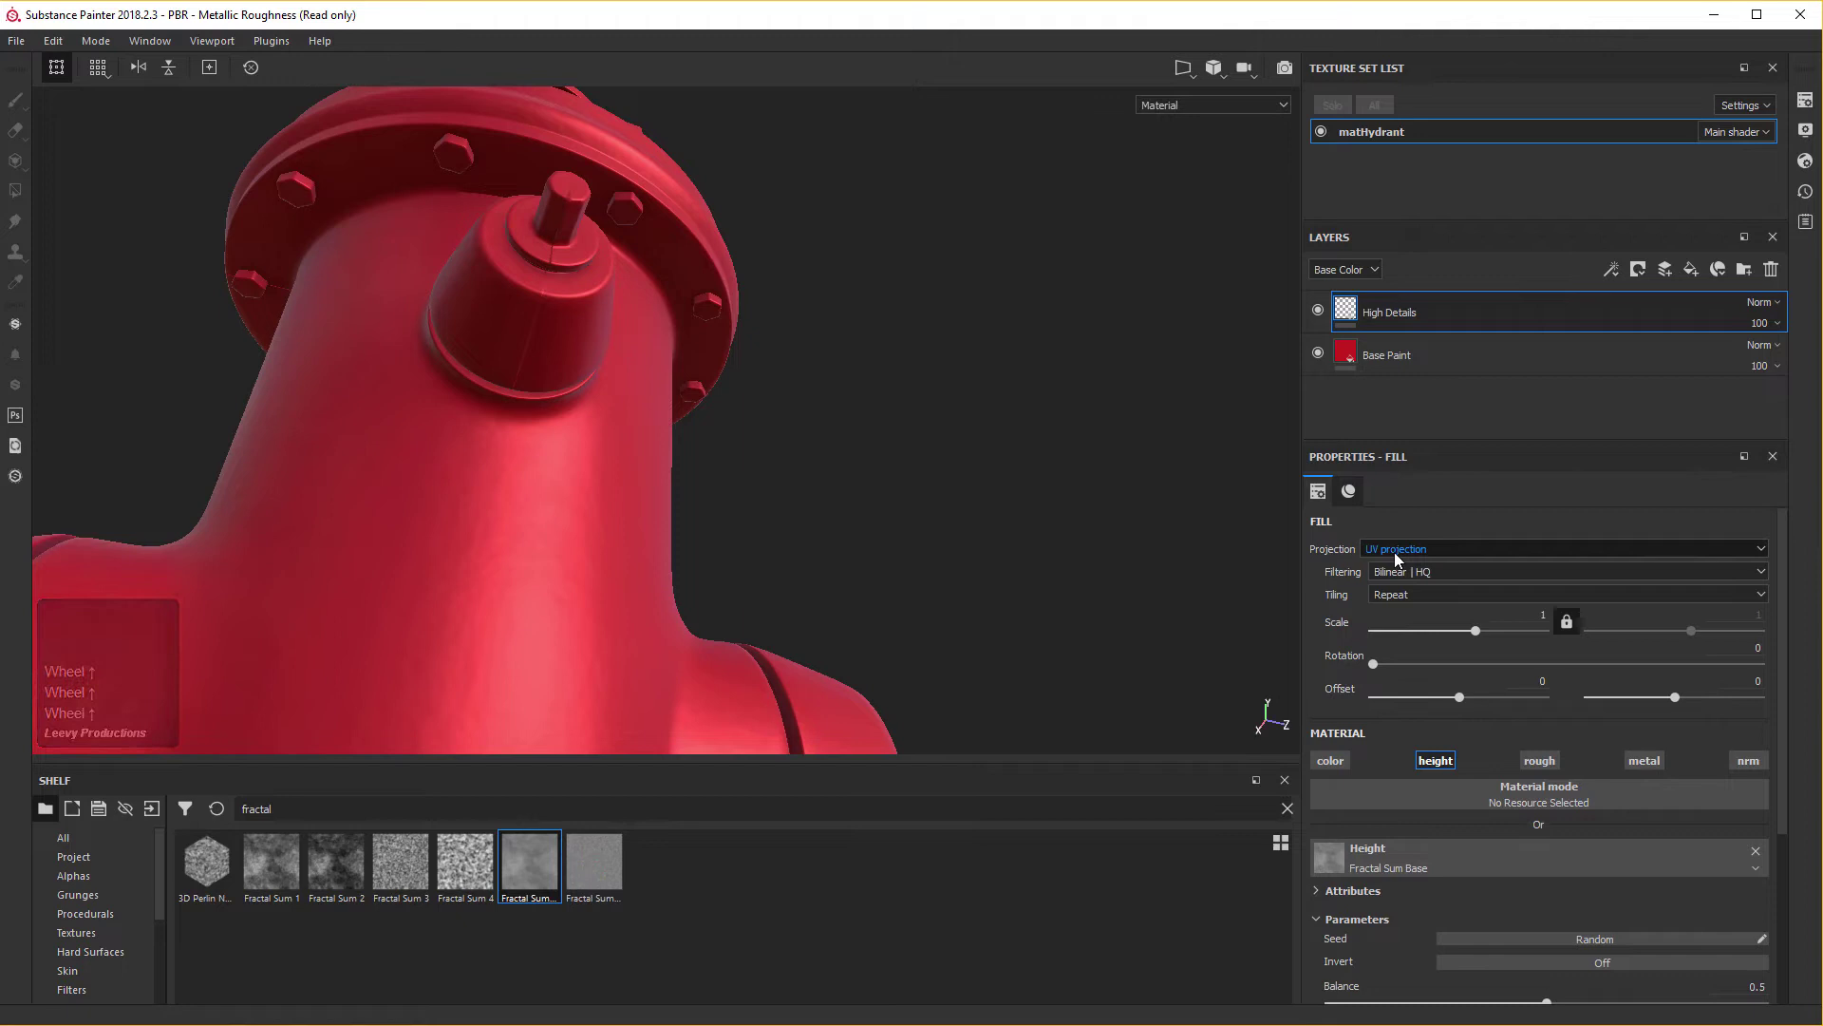
{"action": "left_click", "coordinate": [1401, 555]}
{"action": "scroll", "scroll_direction": "up", "scroll_amount": 3}
{"action": "left_click", "coordinate": [1396, 584]}
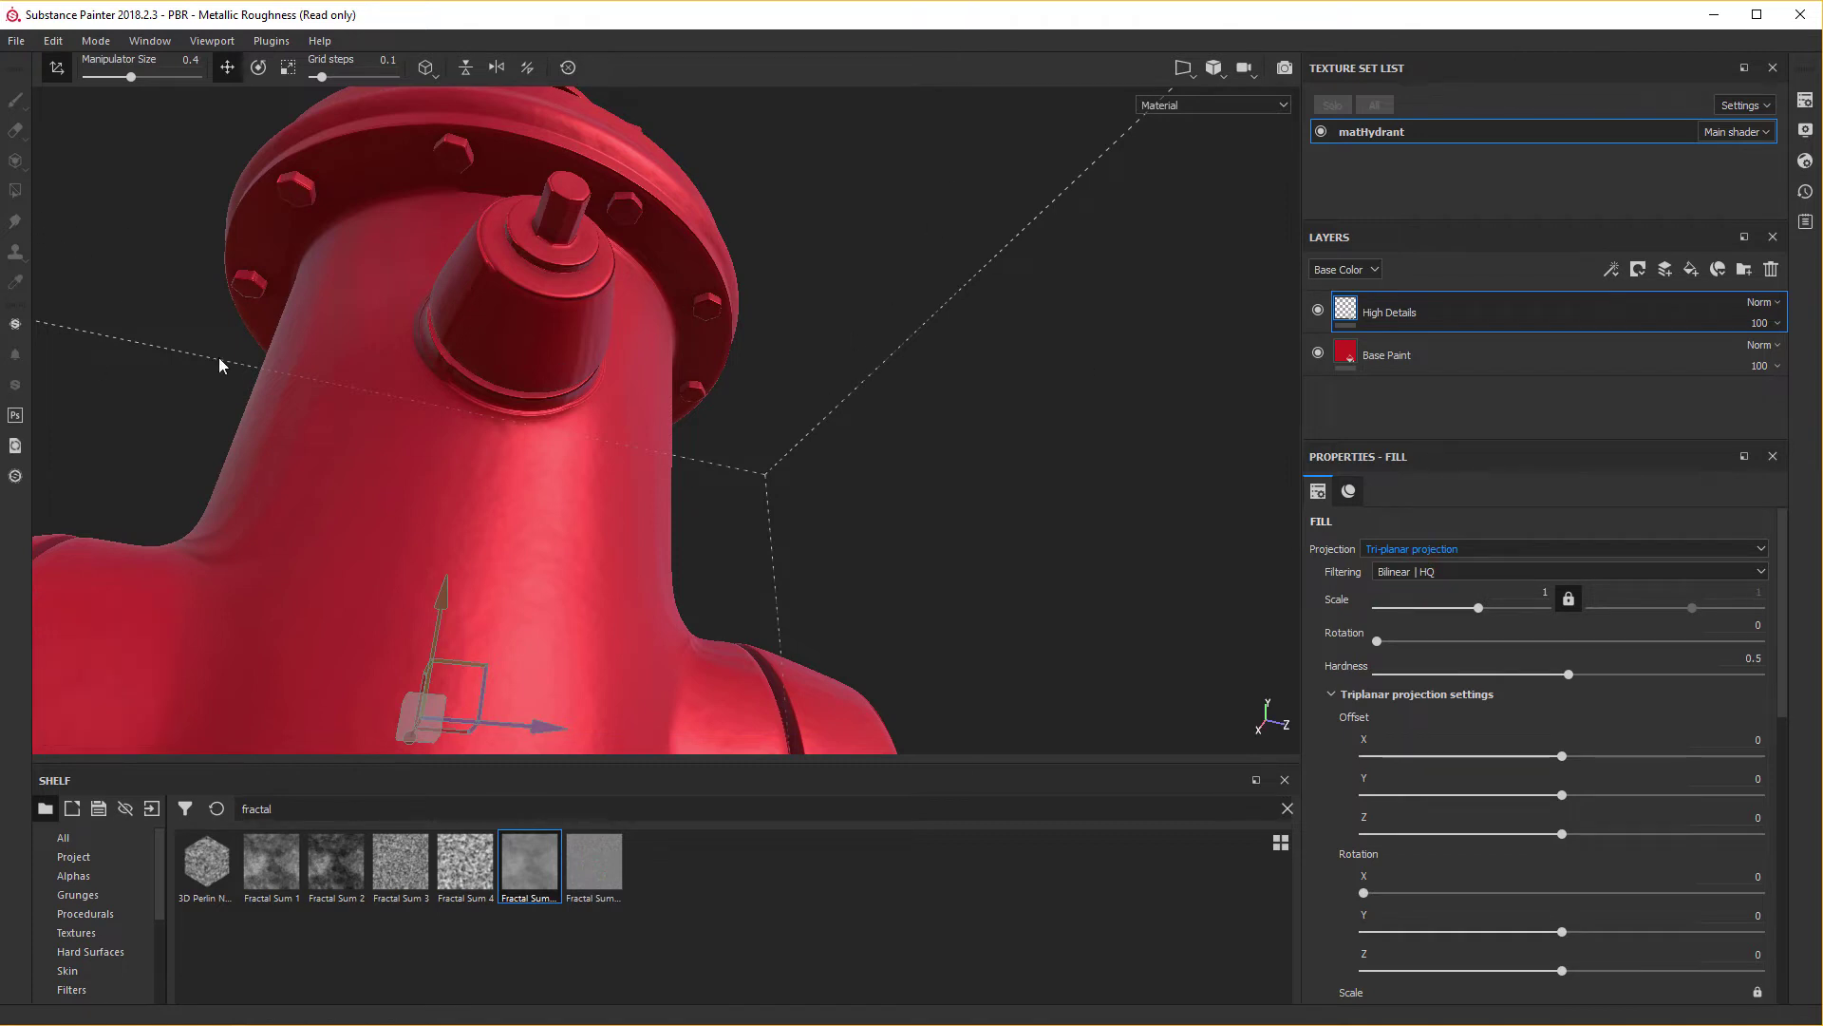
{"action": "left_click", "coordinate": [61, 73]}
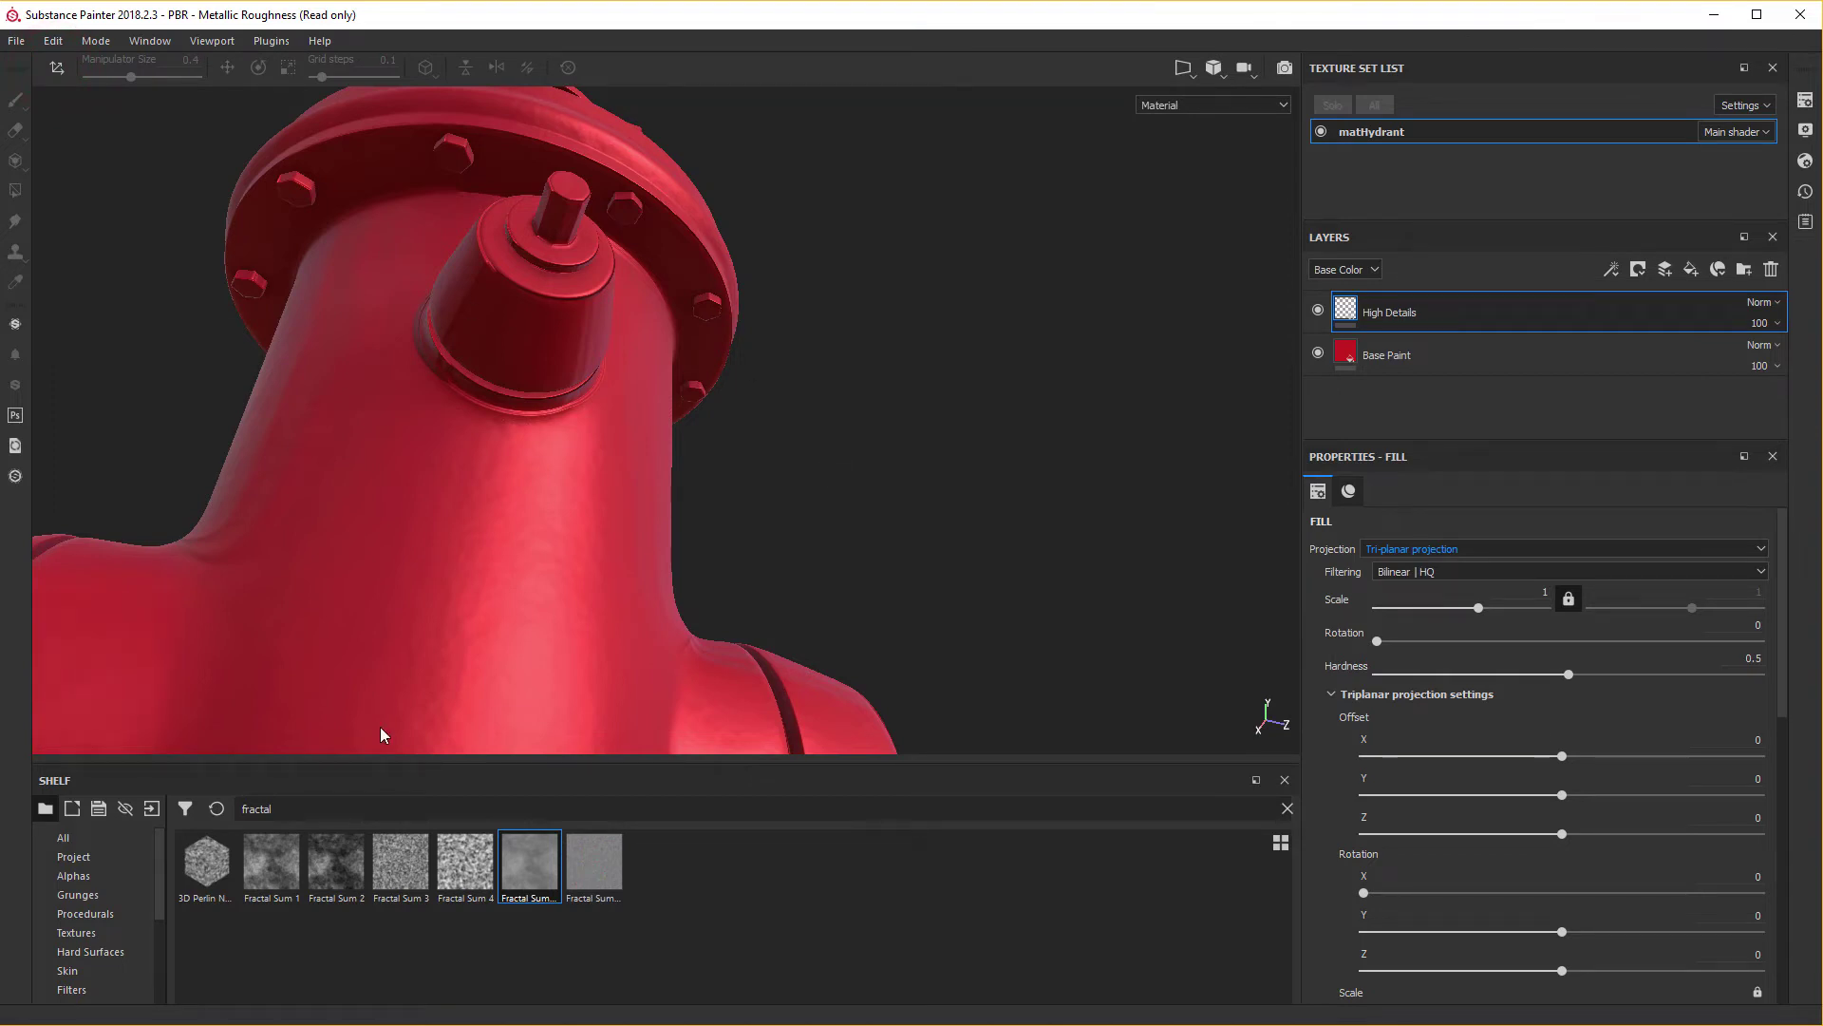
Orbit and pan around the hydrant to check the tri-planar surface detail.
{"action": "left_click", "coordinate": [844, 394]}
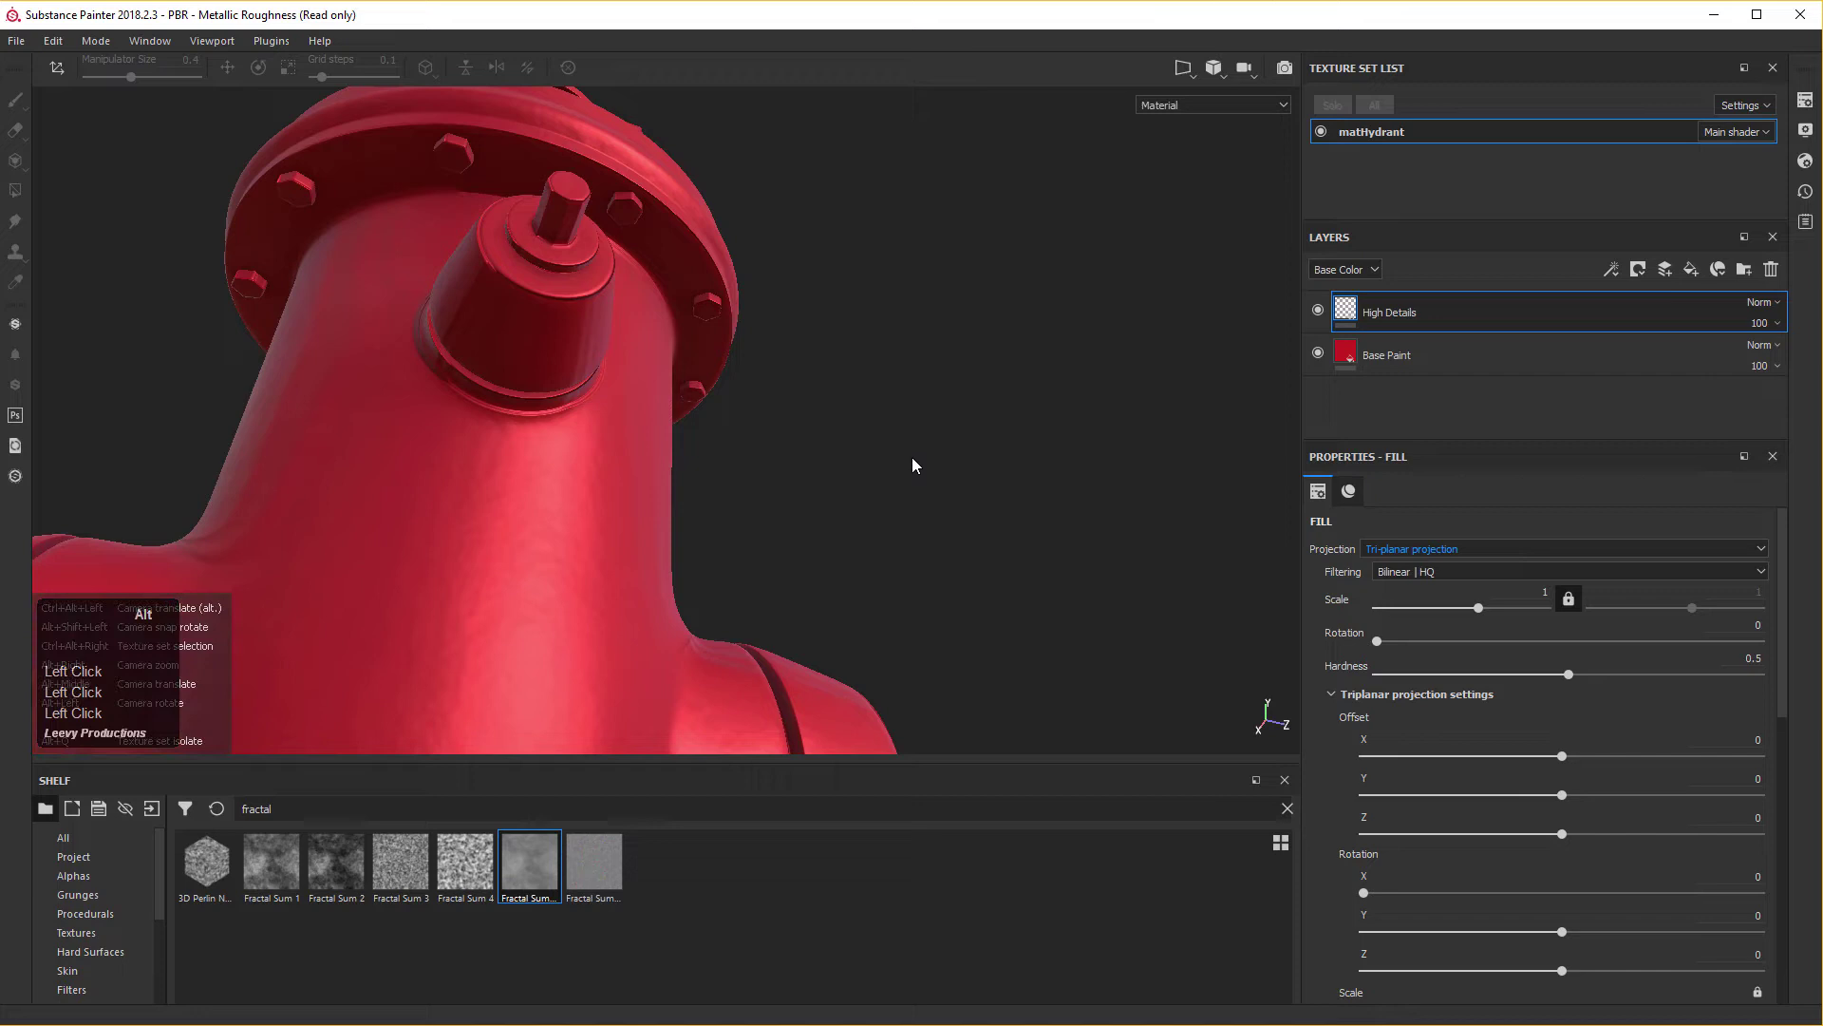
{"action": "middle_click", "coordinate": [899, 478]}
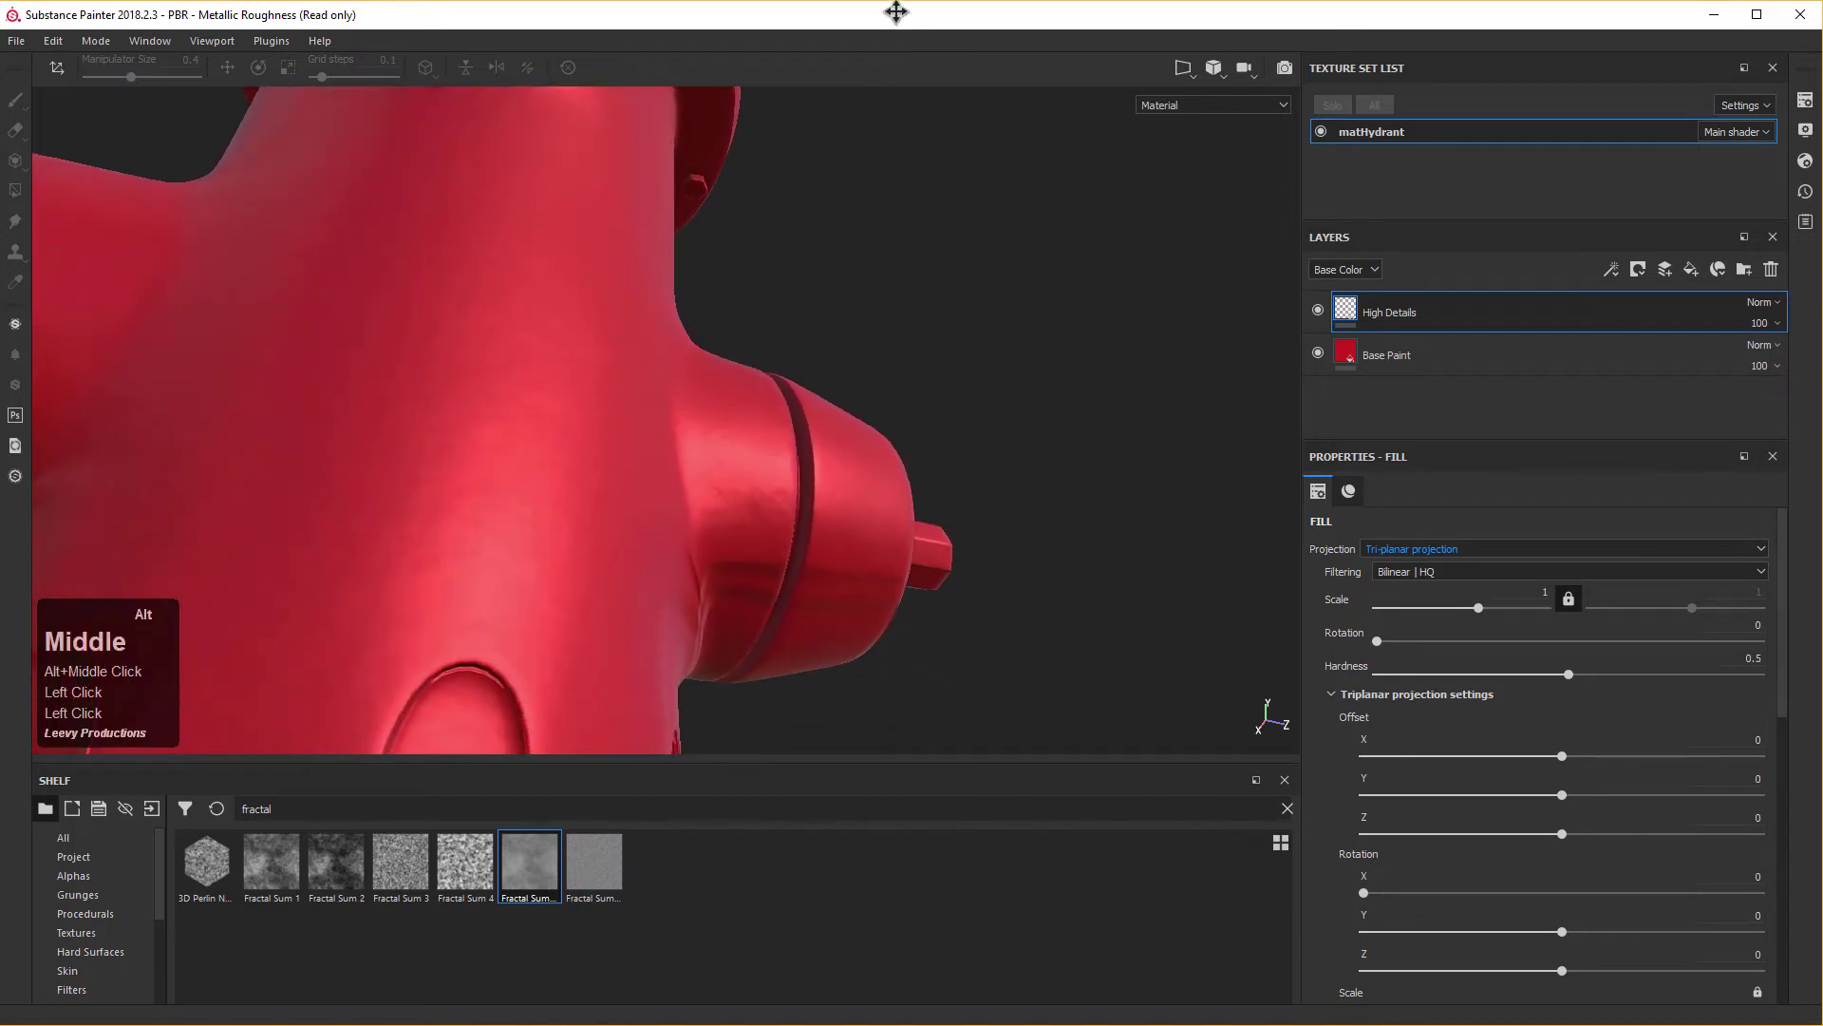
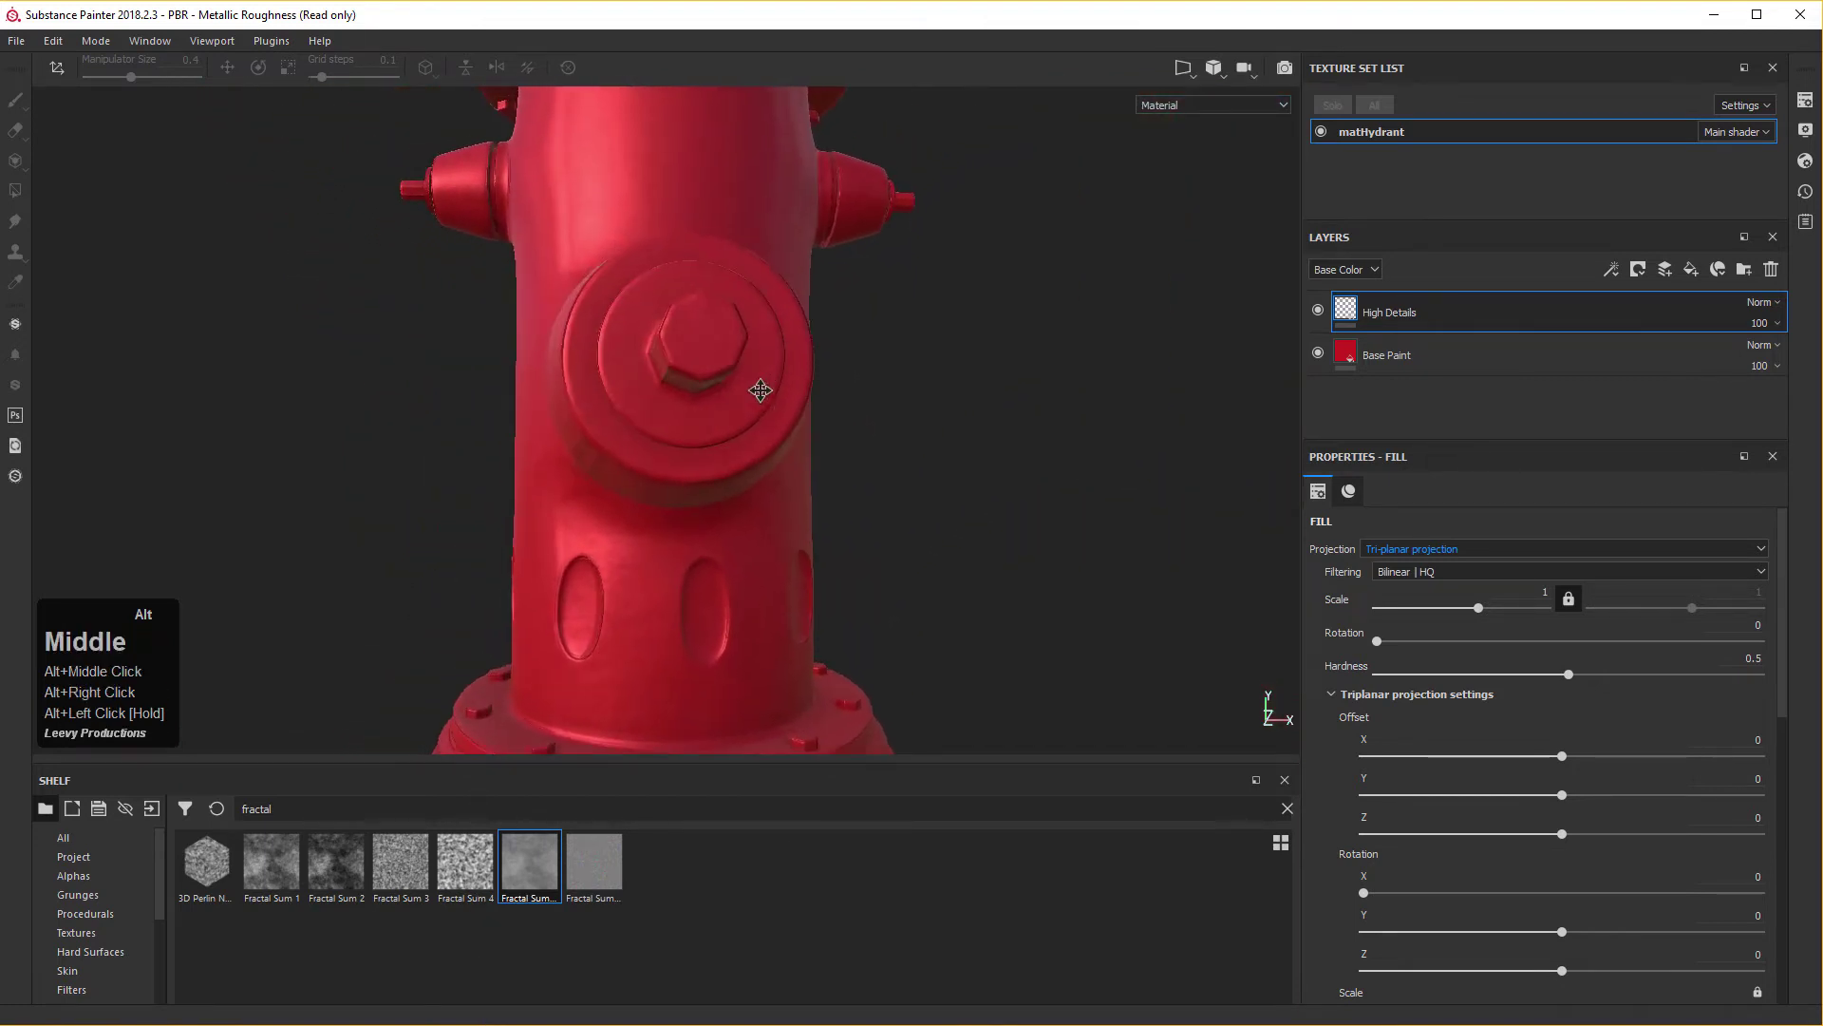
{"action": "left_click_drag", "start_coordinate": [810, 492], "coordinate": [1426, 356]}
{"action": "middle_click", "coordinate": [635, 405]}
Select the Base Paint layer and try its fill Roughness at 0.
{"action": "right_click", "coordinate": [788, 465]}
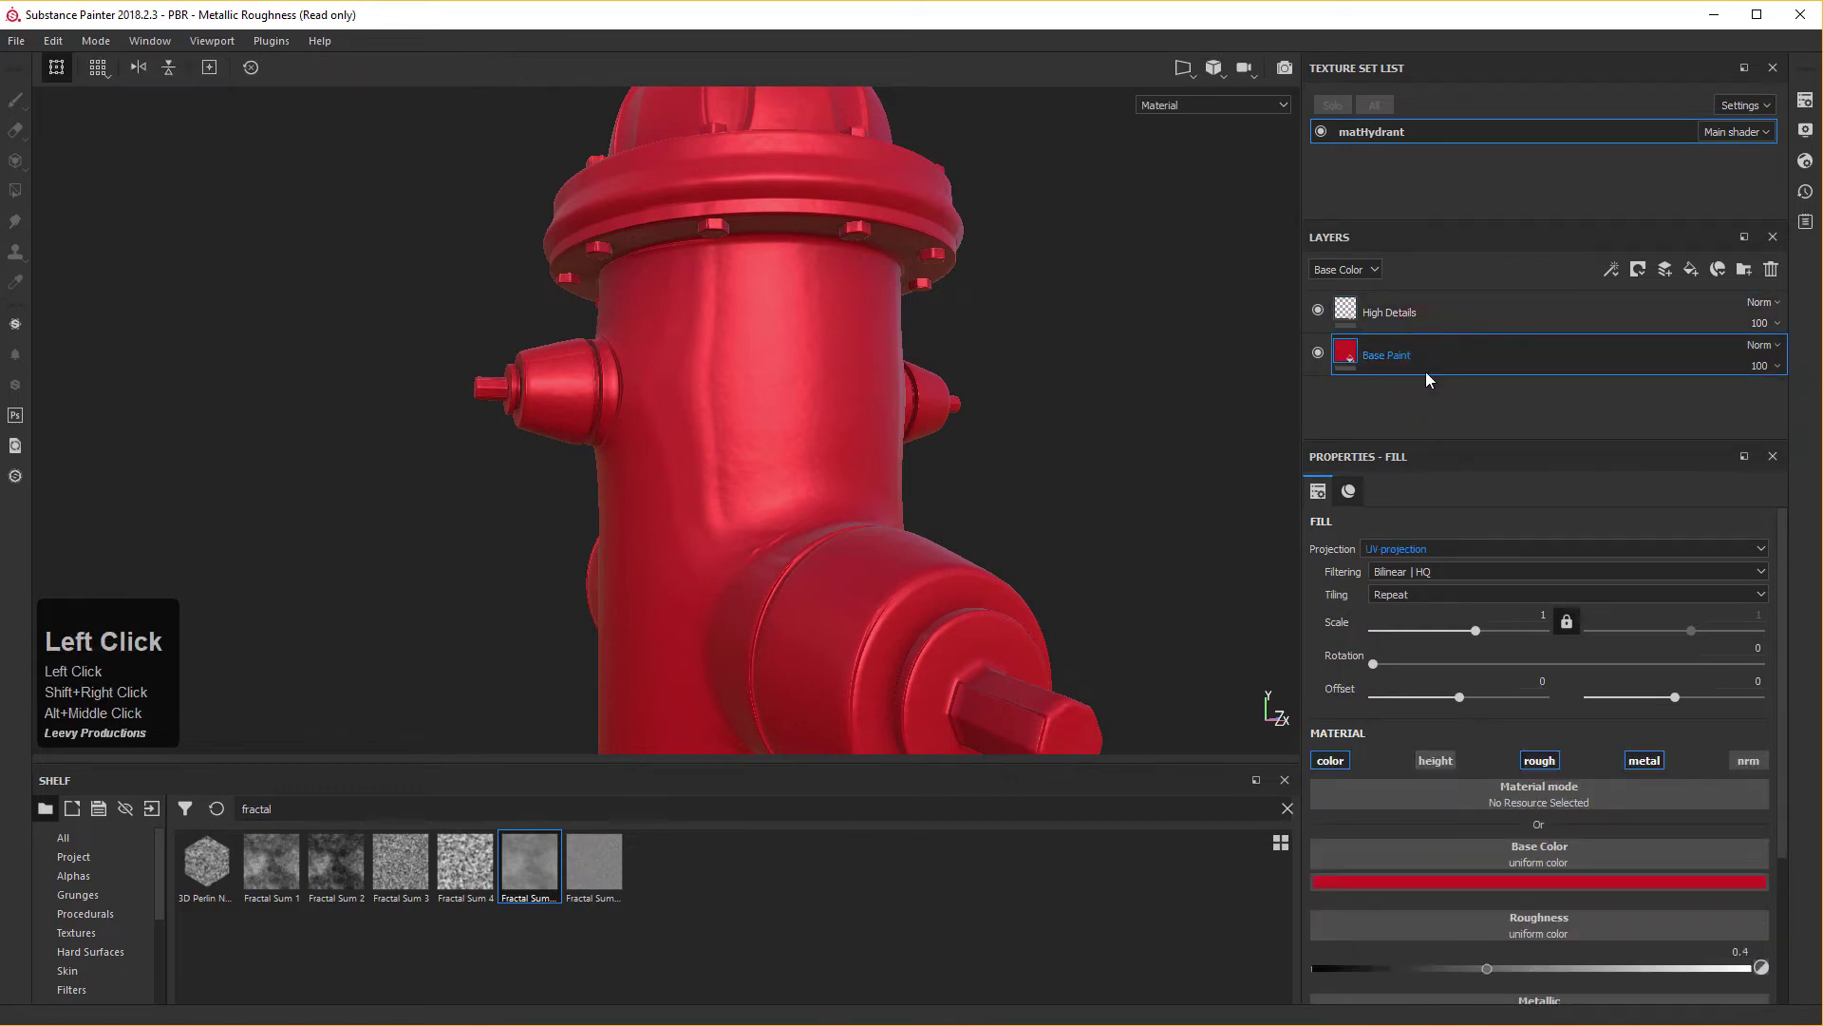
{"action": "left_click", "coordinate": [1521, 948]}
{"action": "right_click", "coordinate": [1520, 947]}
{"action": "scroll", "scroll_direction": "down", "scroll_amount": 3}
{"action": "left_click_drag", "start_coordinate": [1505, 942], "coordinate": [754, 315]}
{"action": "left_click", "coordinate": [753, 327]}
{"action": "scroll", "scroll_direction": "down", "scroll_amount": 3}
{"action": "scroll", "scroll_direction": "up", "scroll_amount": 3}
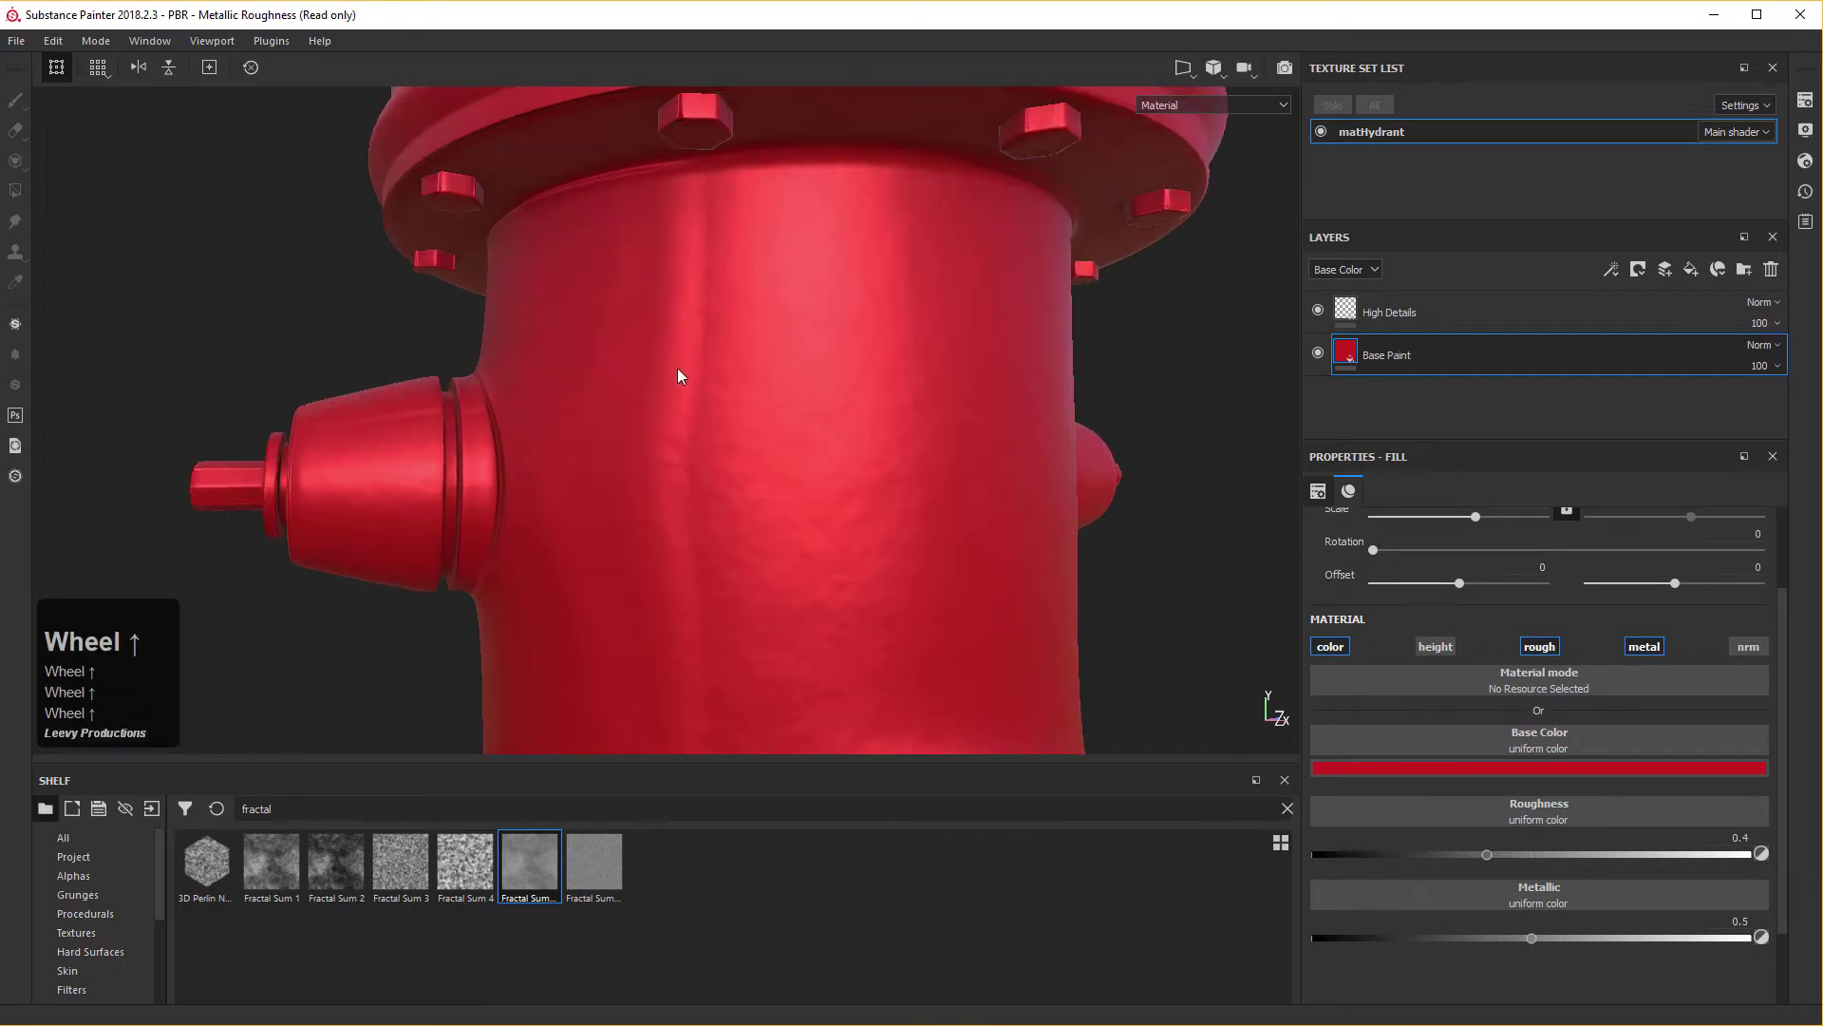
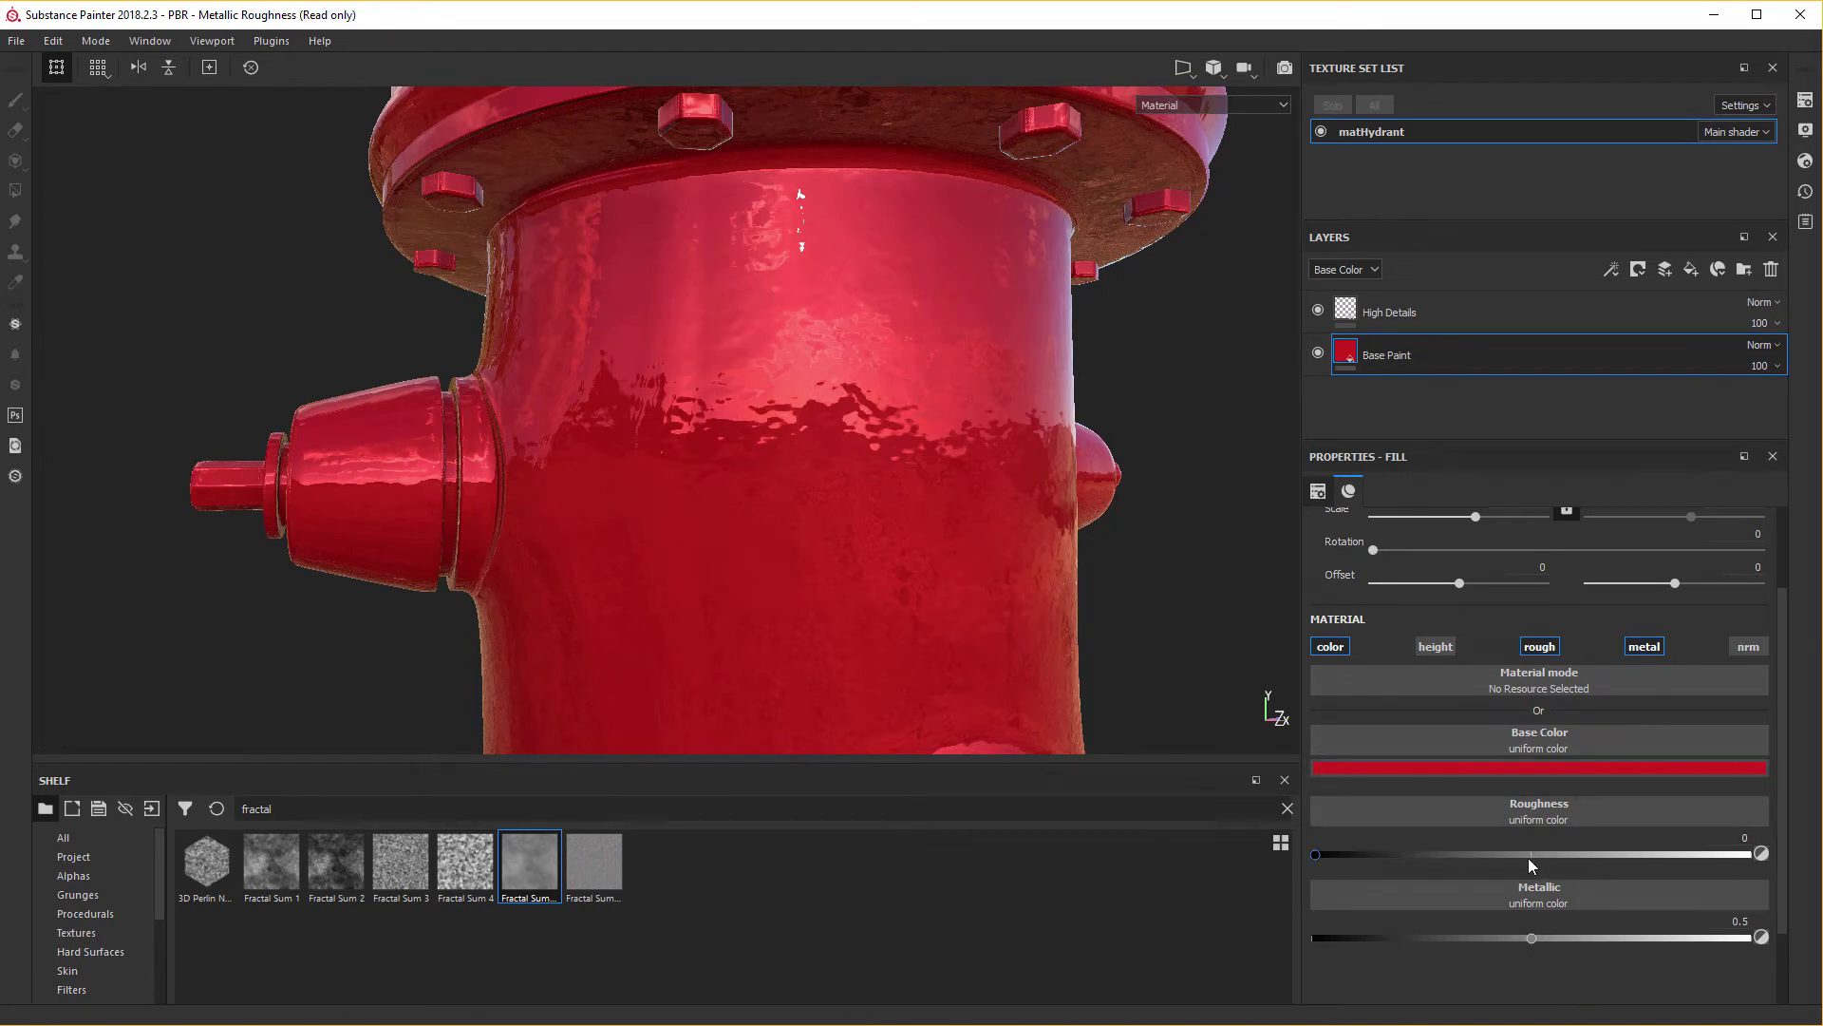
{"action": "key", "text": "KP_Enter"}
{"action": "key", "text": "KP_0"}
Raise the Base Paint roughness and settle it at 0.5 for a semi-matte finish.
{"action": "left_click_drag", "start_coordinate": [1531, 864], "coordinate": [847, 427]}
{"action": "scroll", "scroll_direction": "down", "scroll_amount": 3}
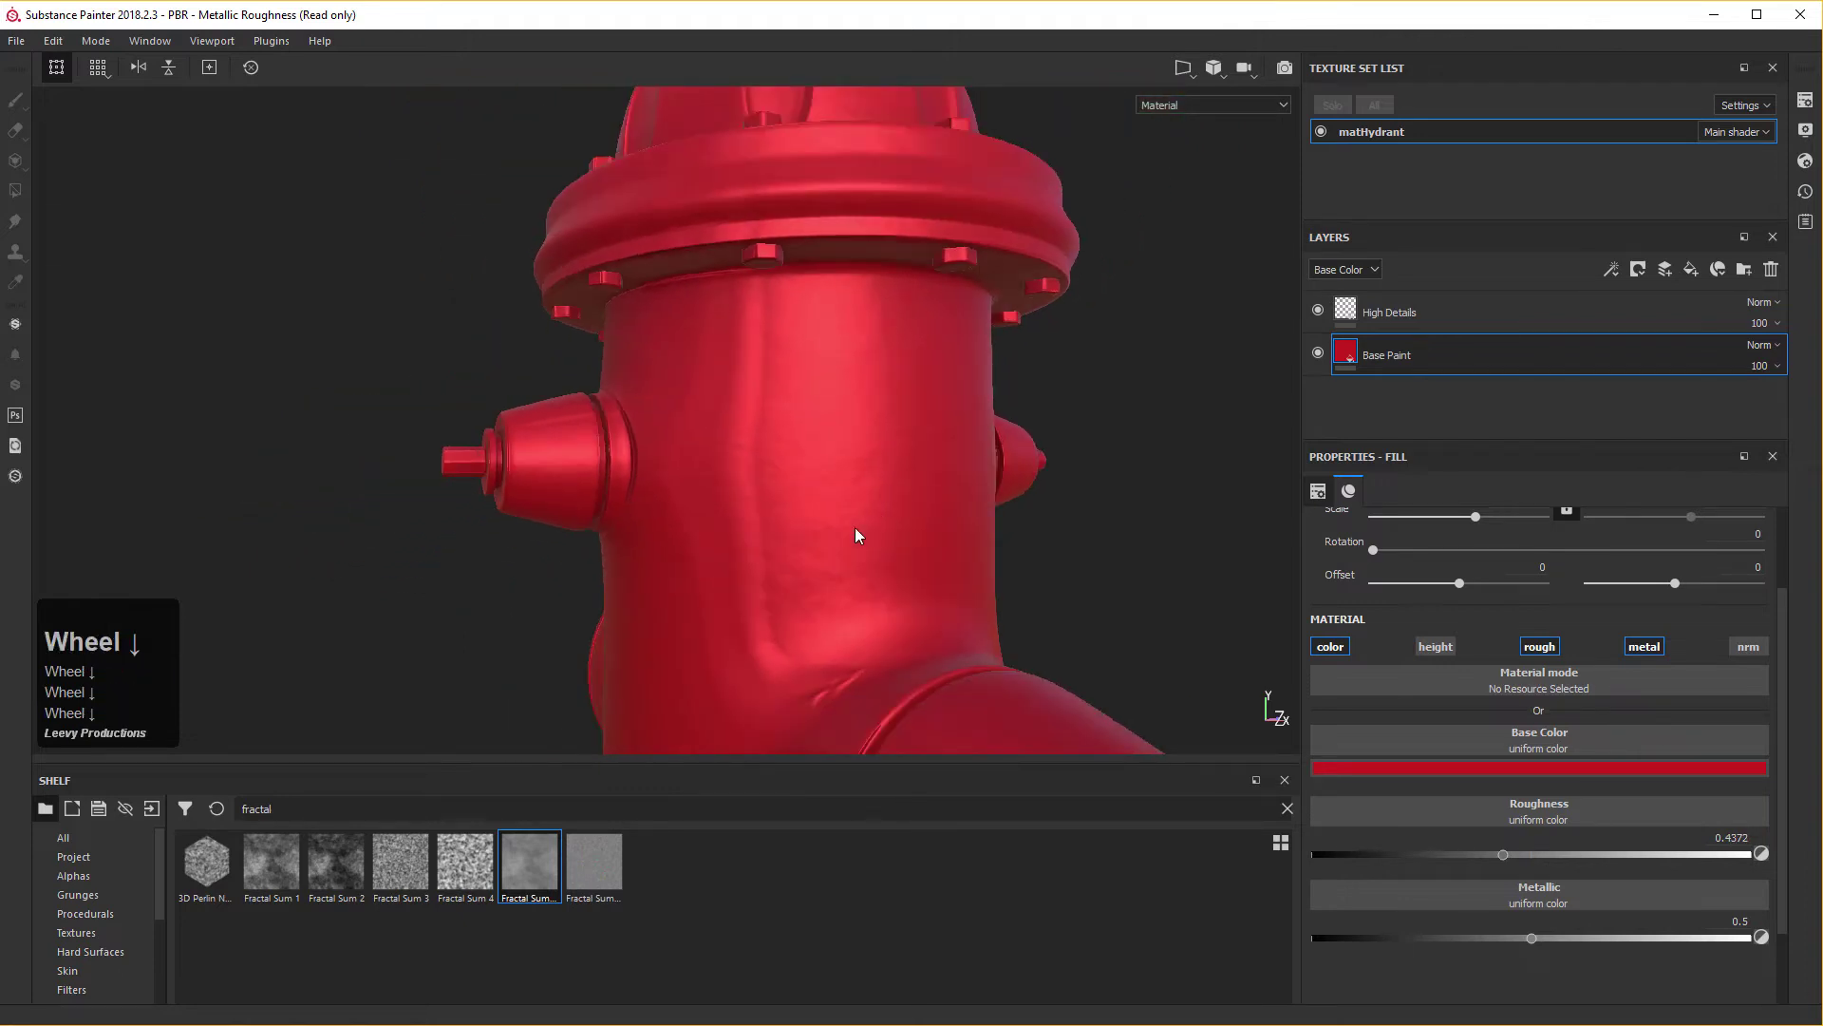
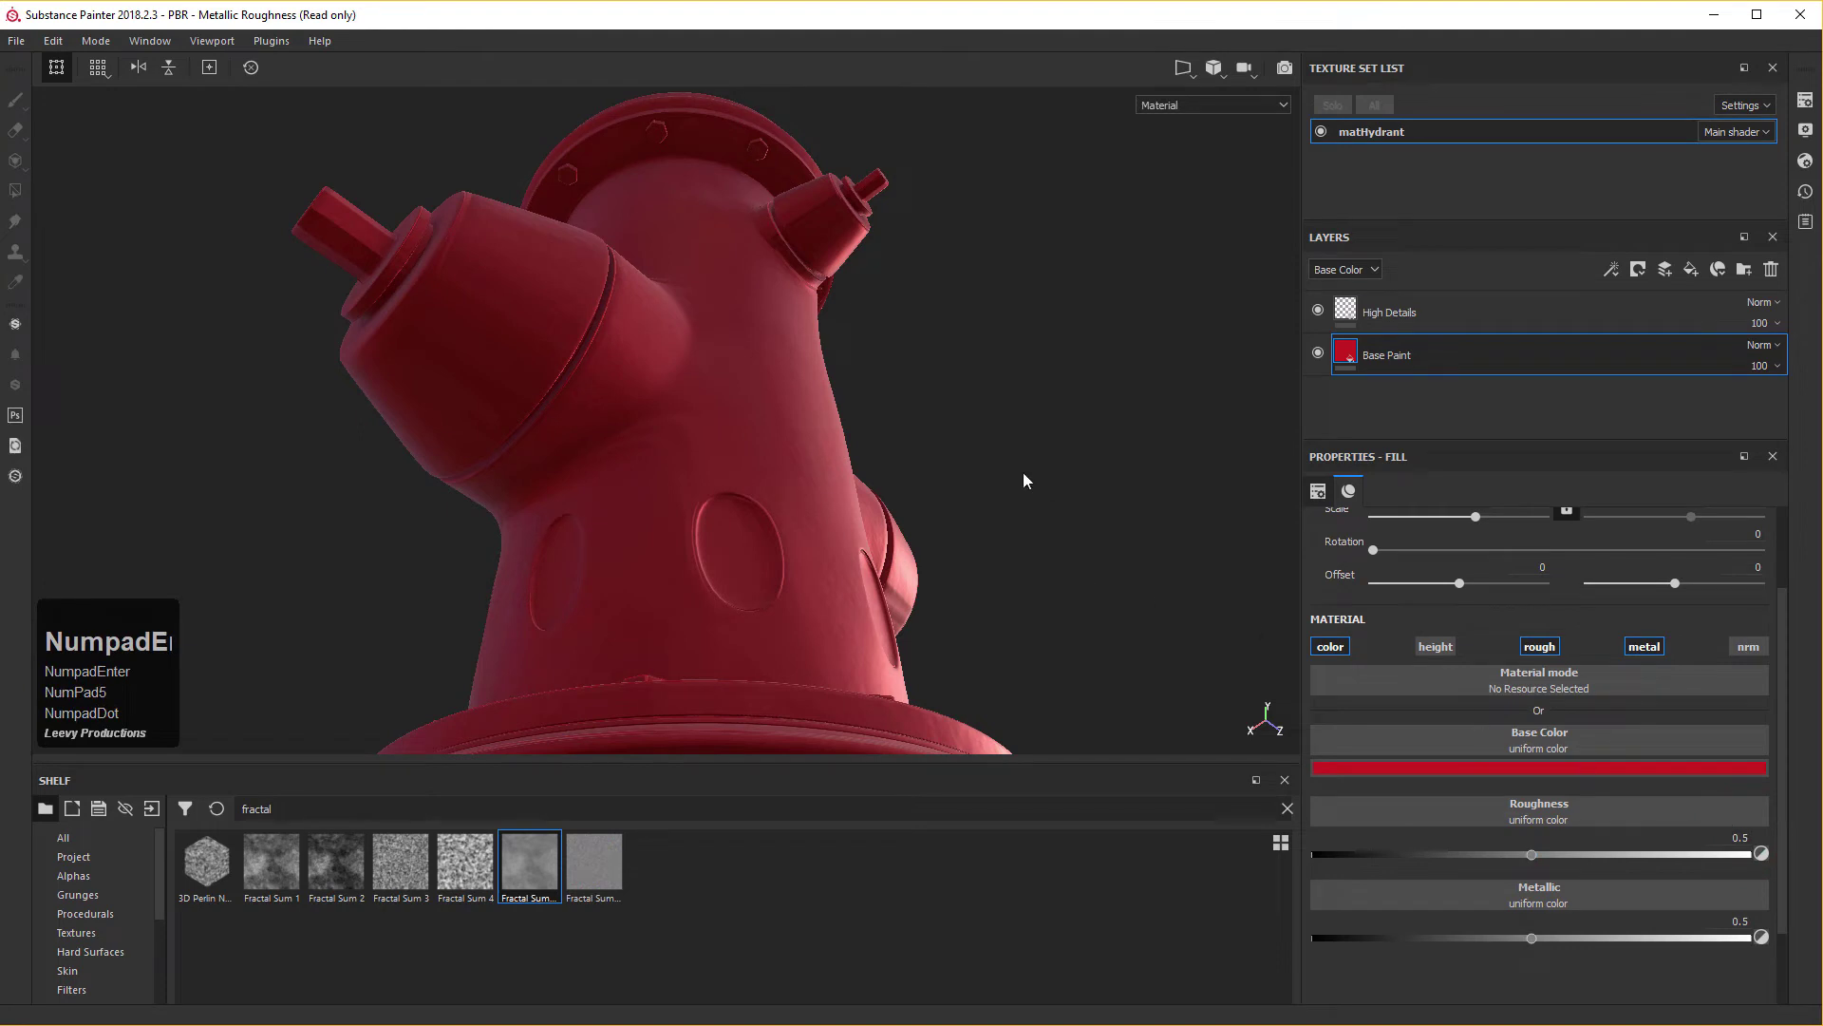
{"action": "key", "text": "KP_Enter"}
{"action": "key", "text": "KP_5"}
{"action": "key", "text": "KP_Decimal"}
Select the High Details layer and bring up its list of addable effects.
{"action": "right_click", "coordinate": [773, 432]}
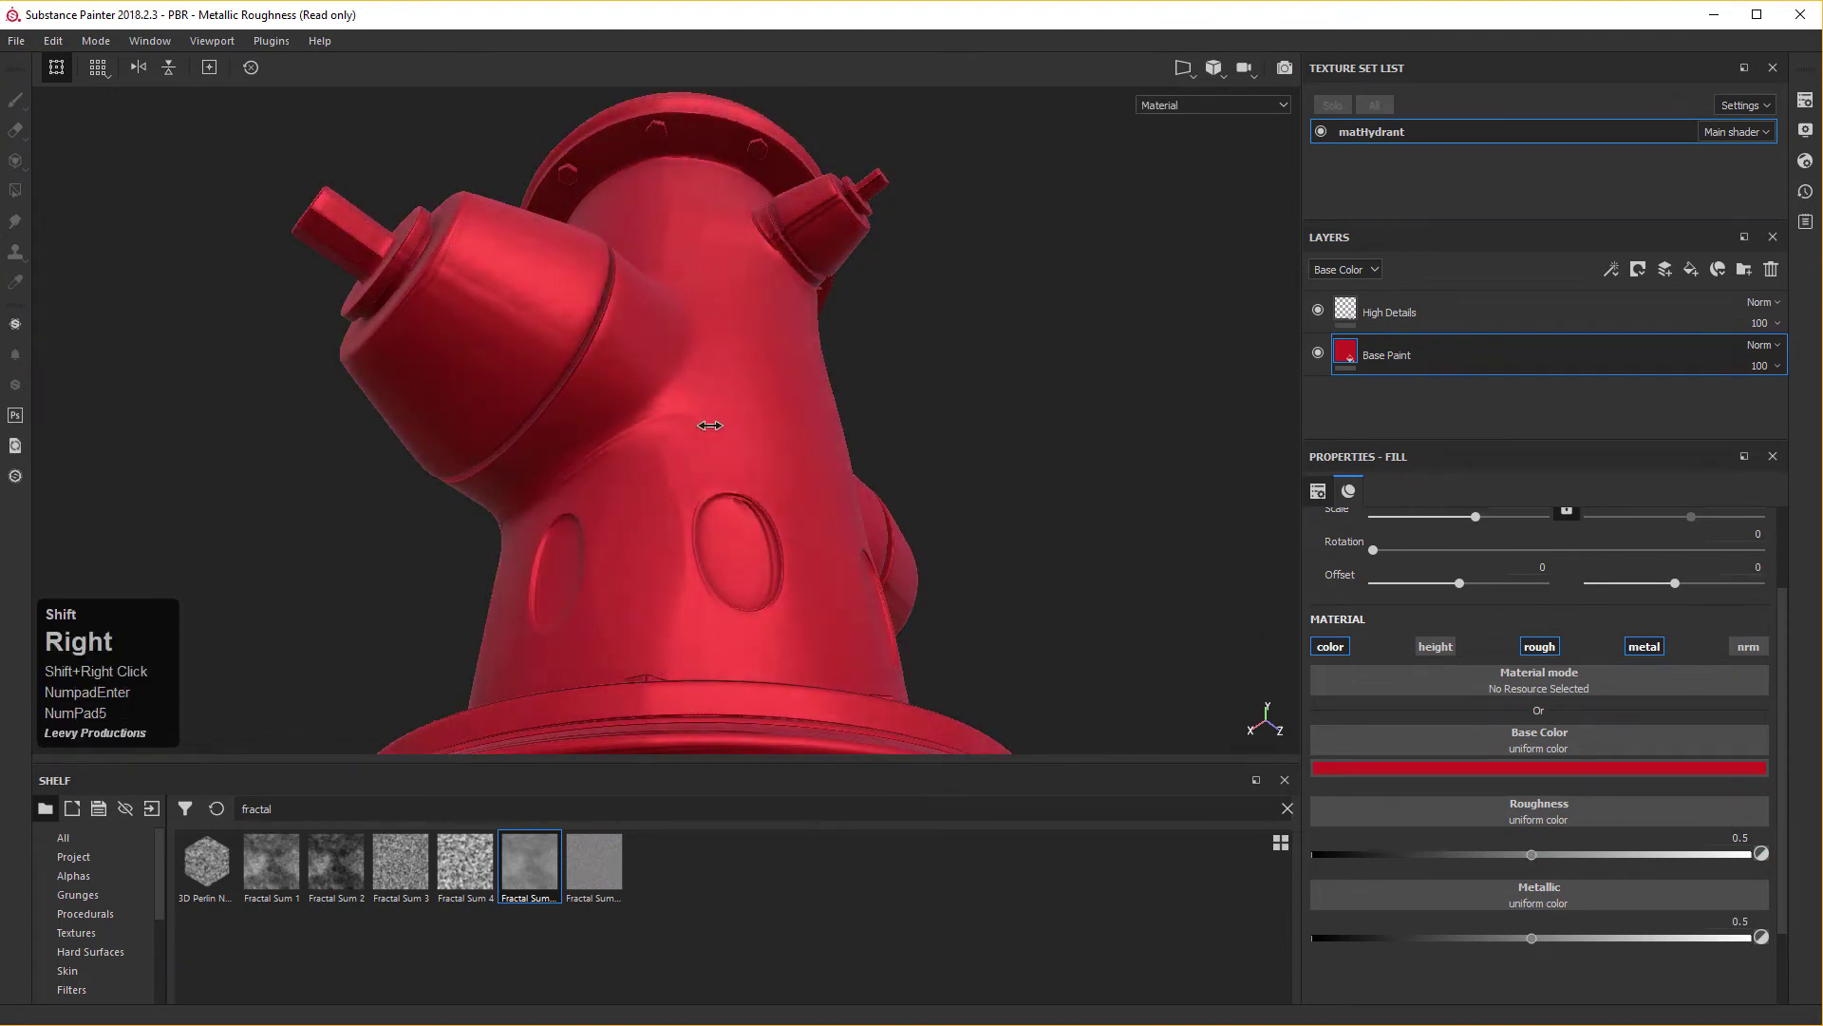
{"action": "left_click_drag", "start_coordinate": [753, 427], "coordinate": [1479, 345]}
{"action": "middle_click", "coordinate": [775, 312]}
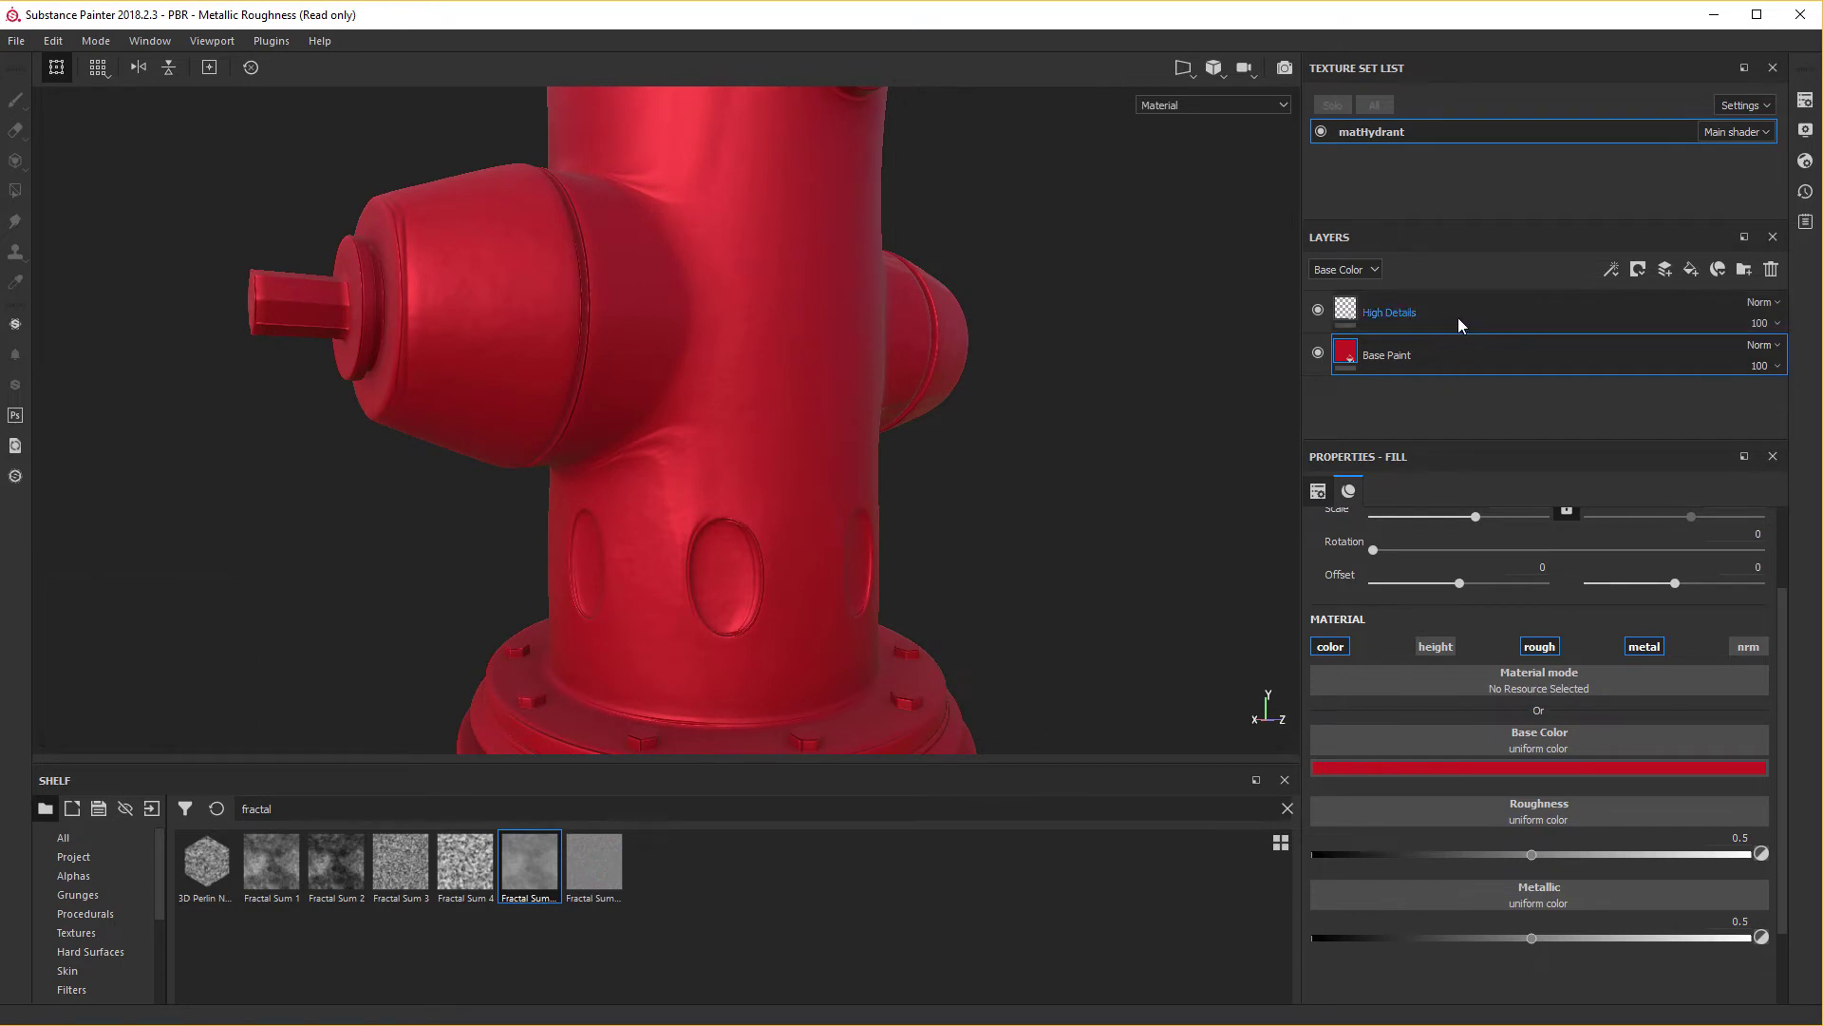
{"action": "middle_click", "coordinate": [1465, 324]}
{"action": "left_click_drag", "start_coordinate": [1465, 324], "coordinate": [1450, 306]}
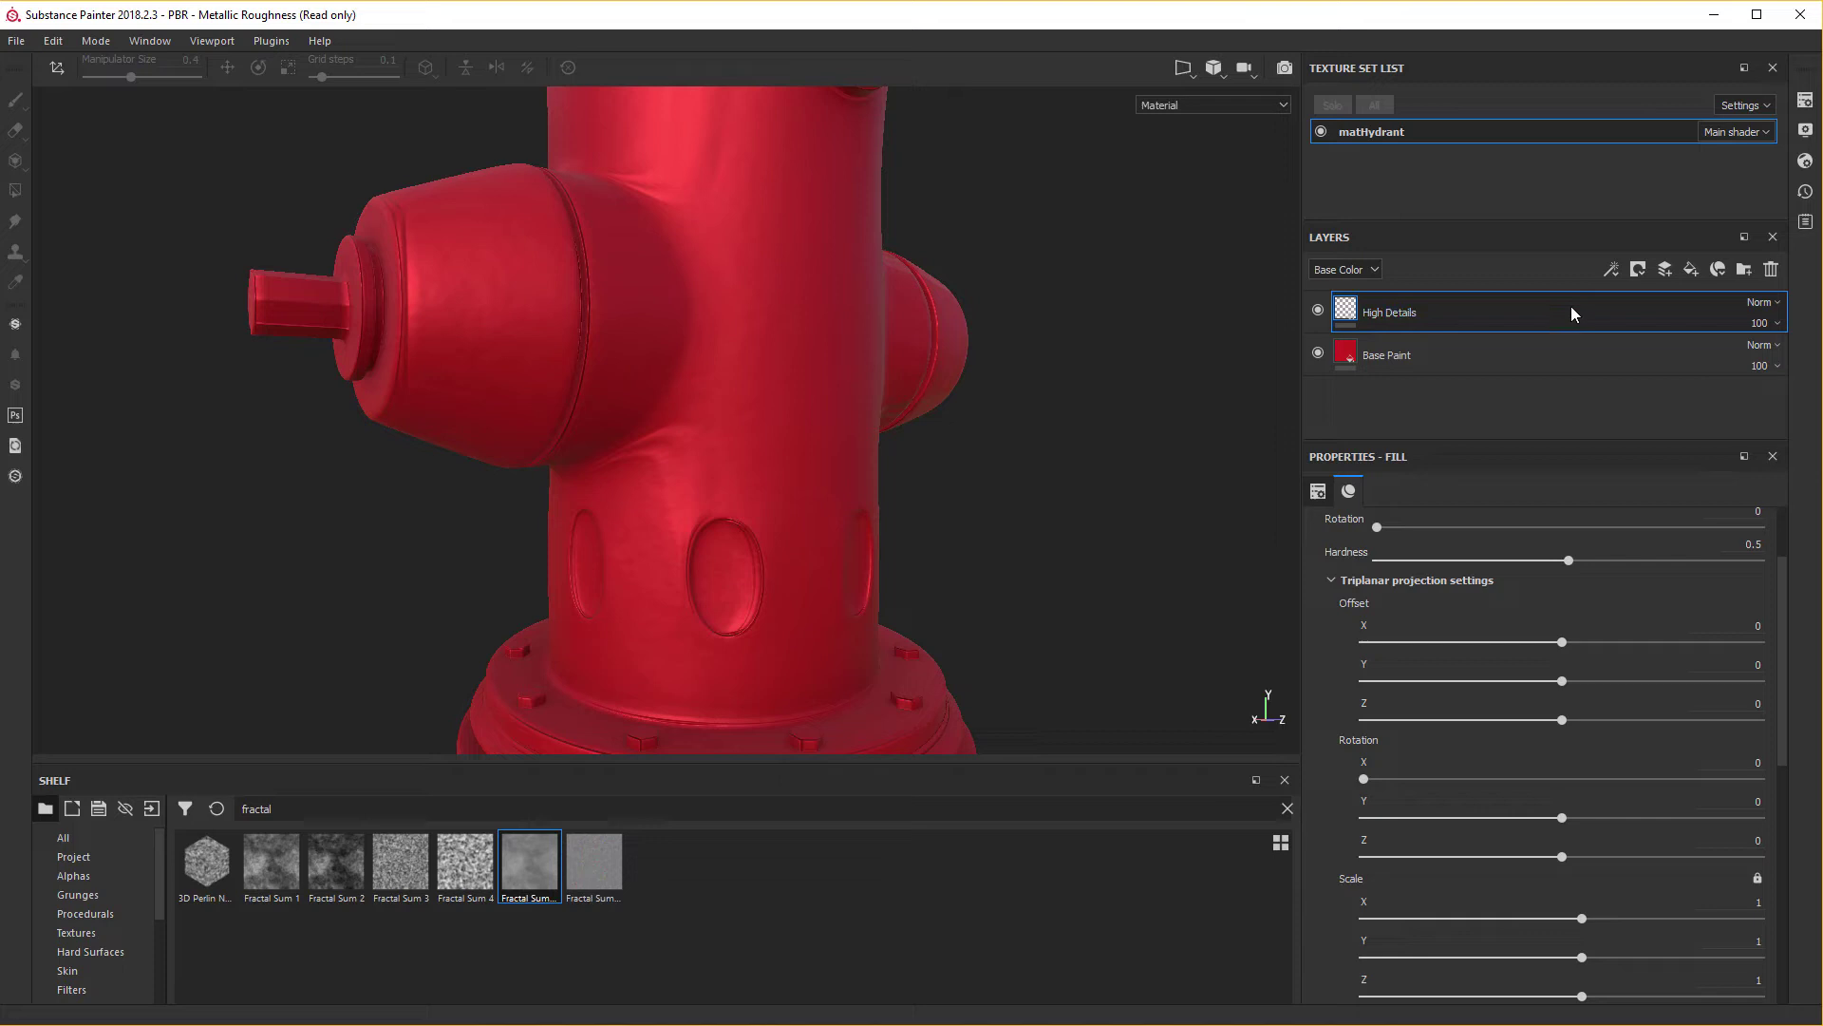
{"action": "left_click", "coordinate": [1616, 273]}
{"action": "middle_click", "coordinate": [1616, 272]}
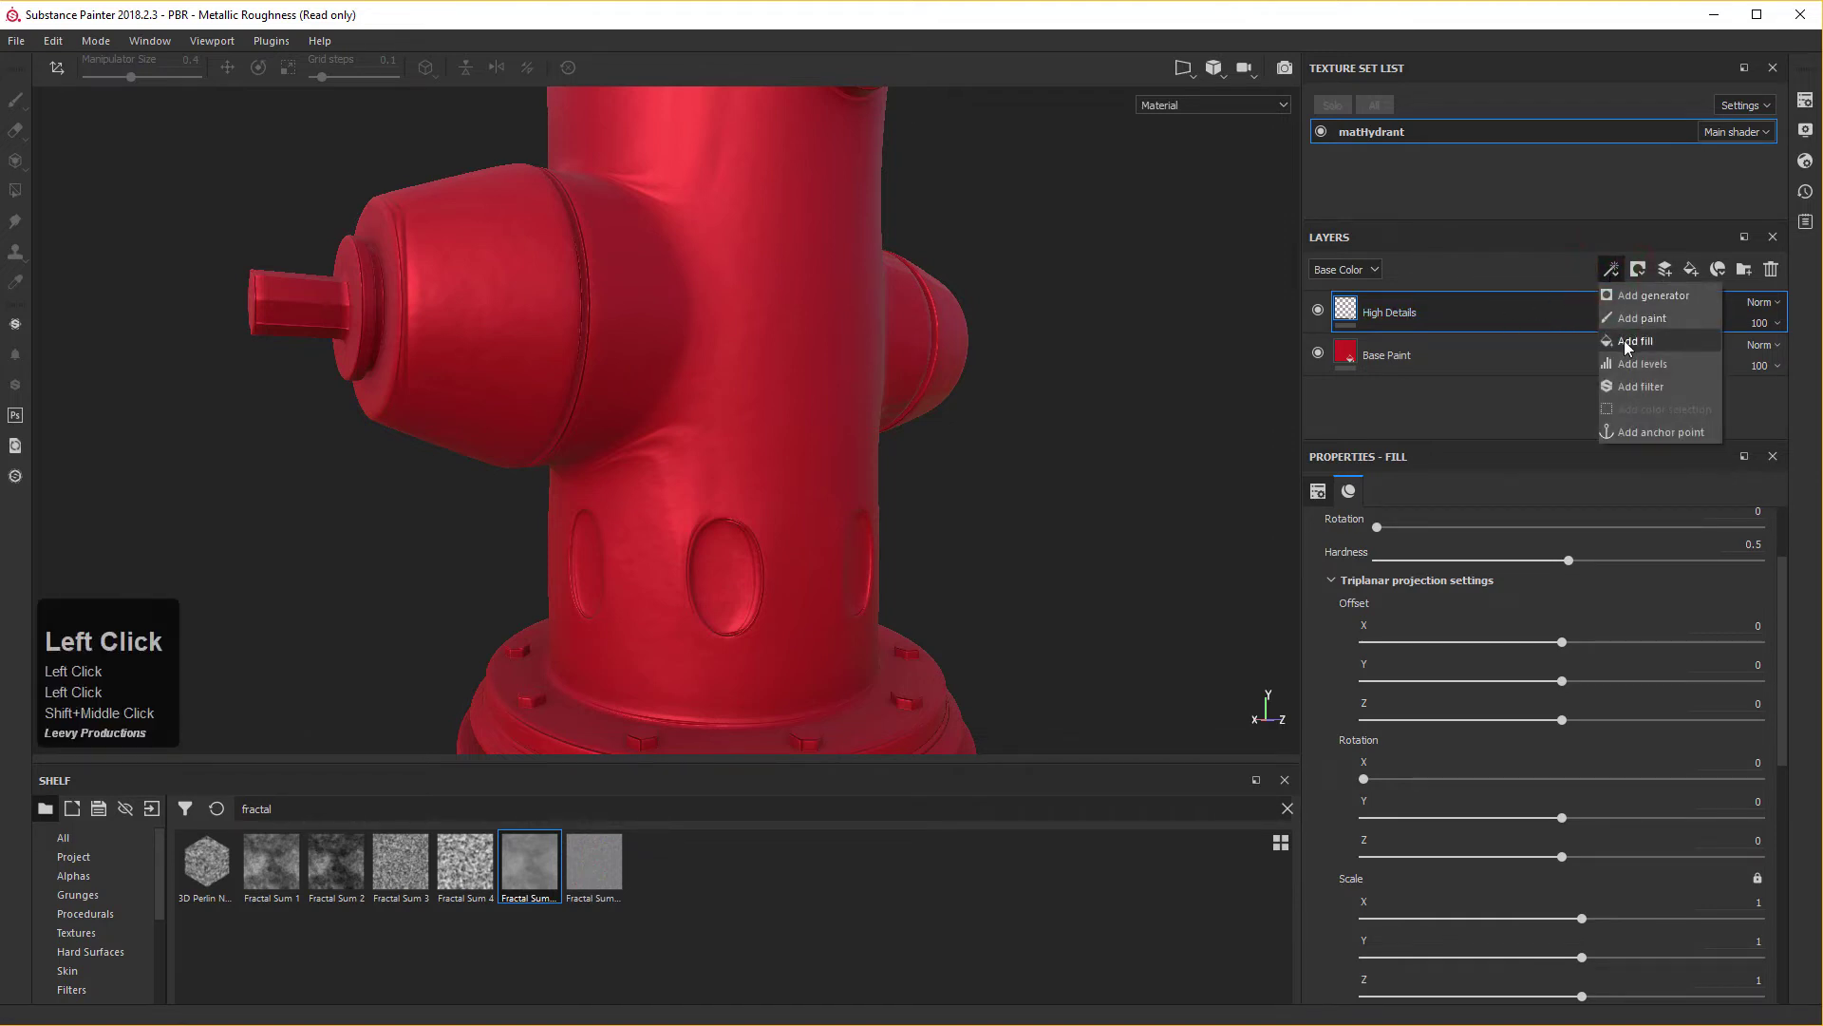
Add a fill effect to High Details and rename it Blaeschen.
{"action": "left_click", "coordinate": [1631, 347]}
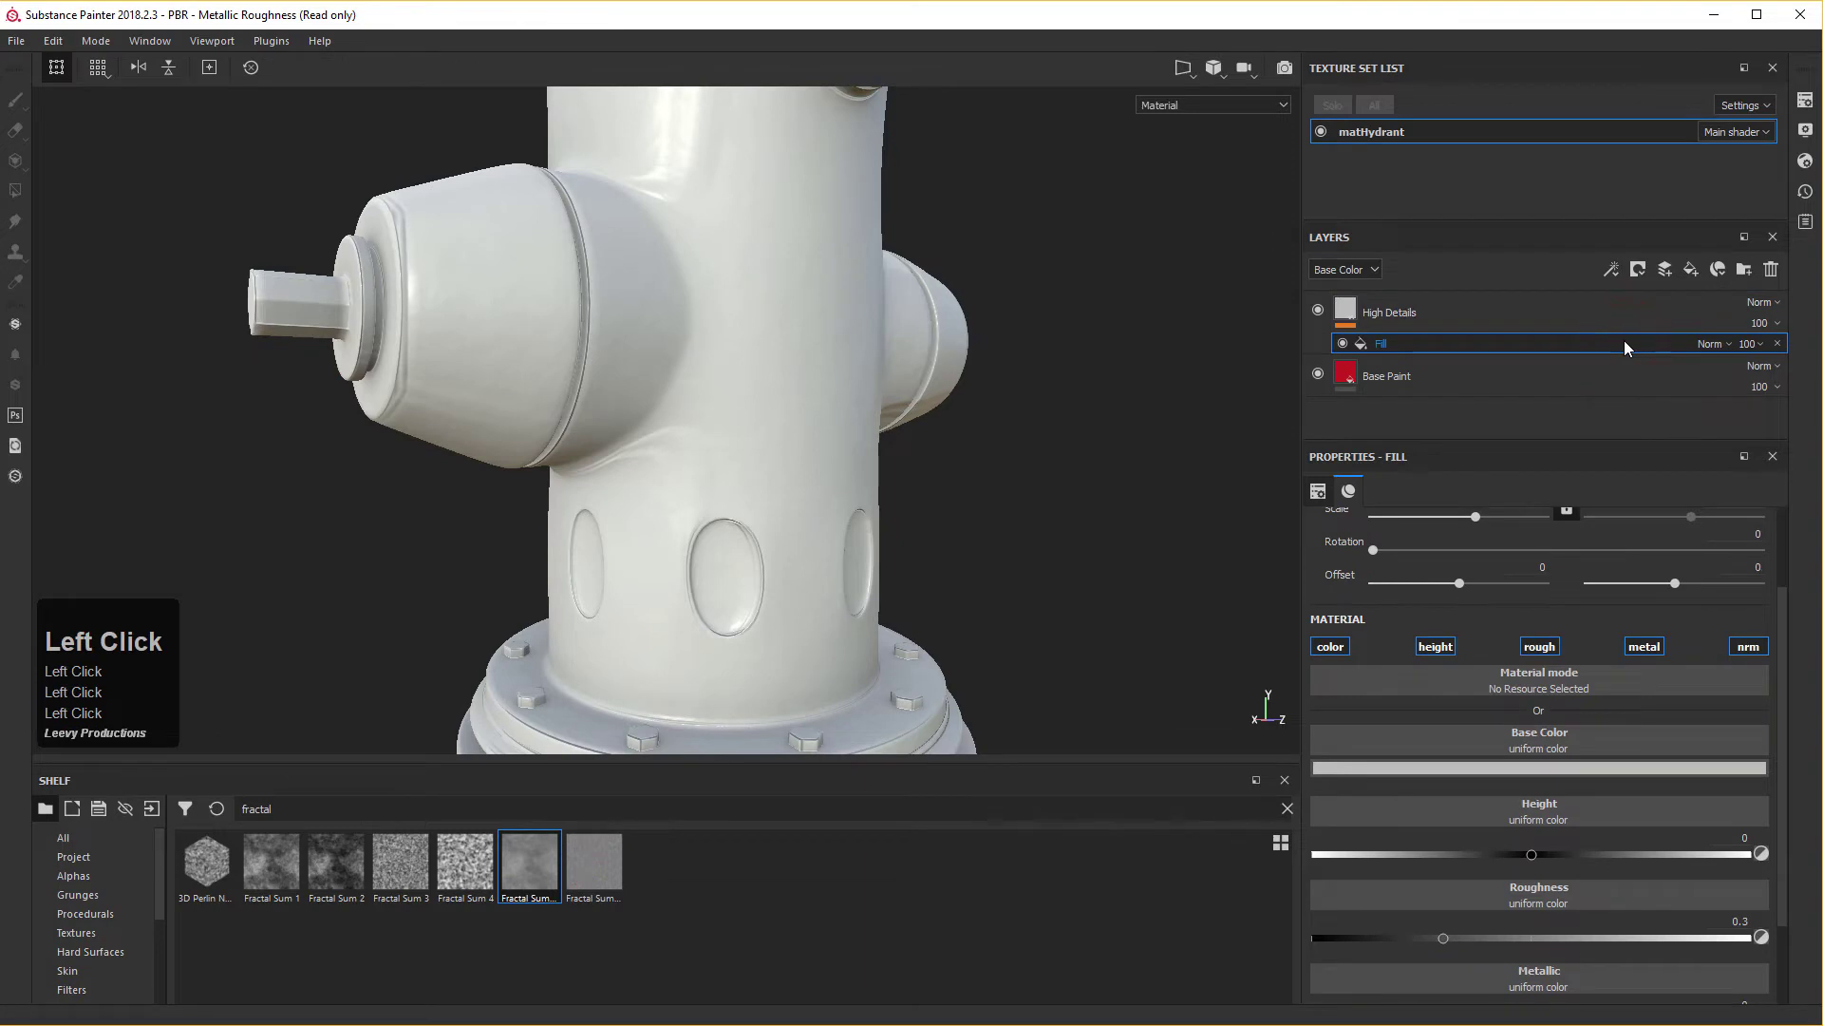
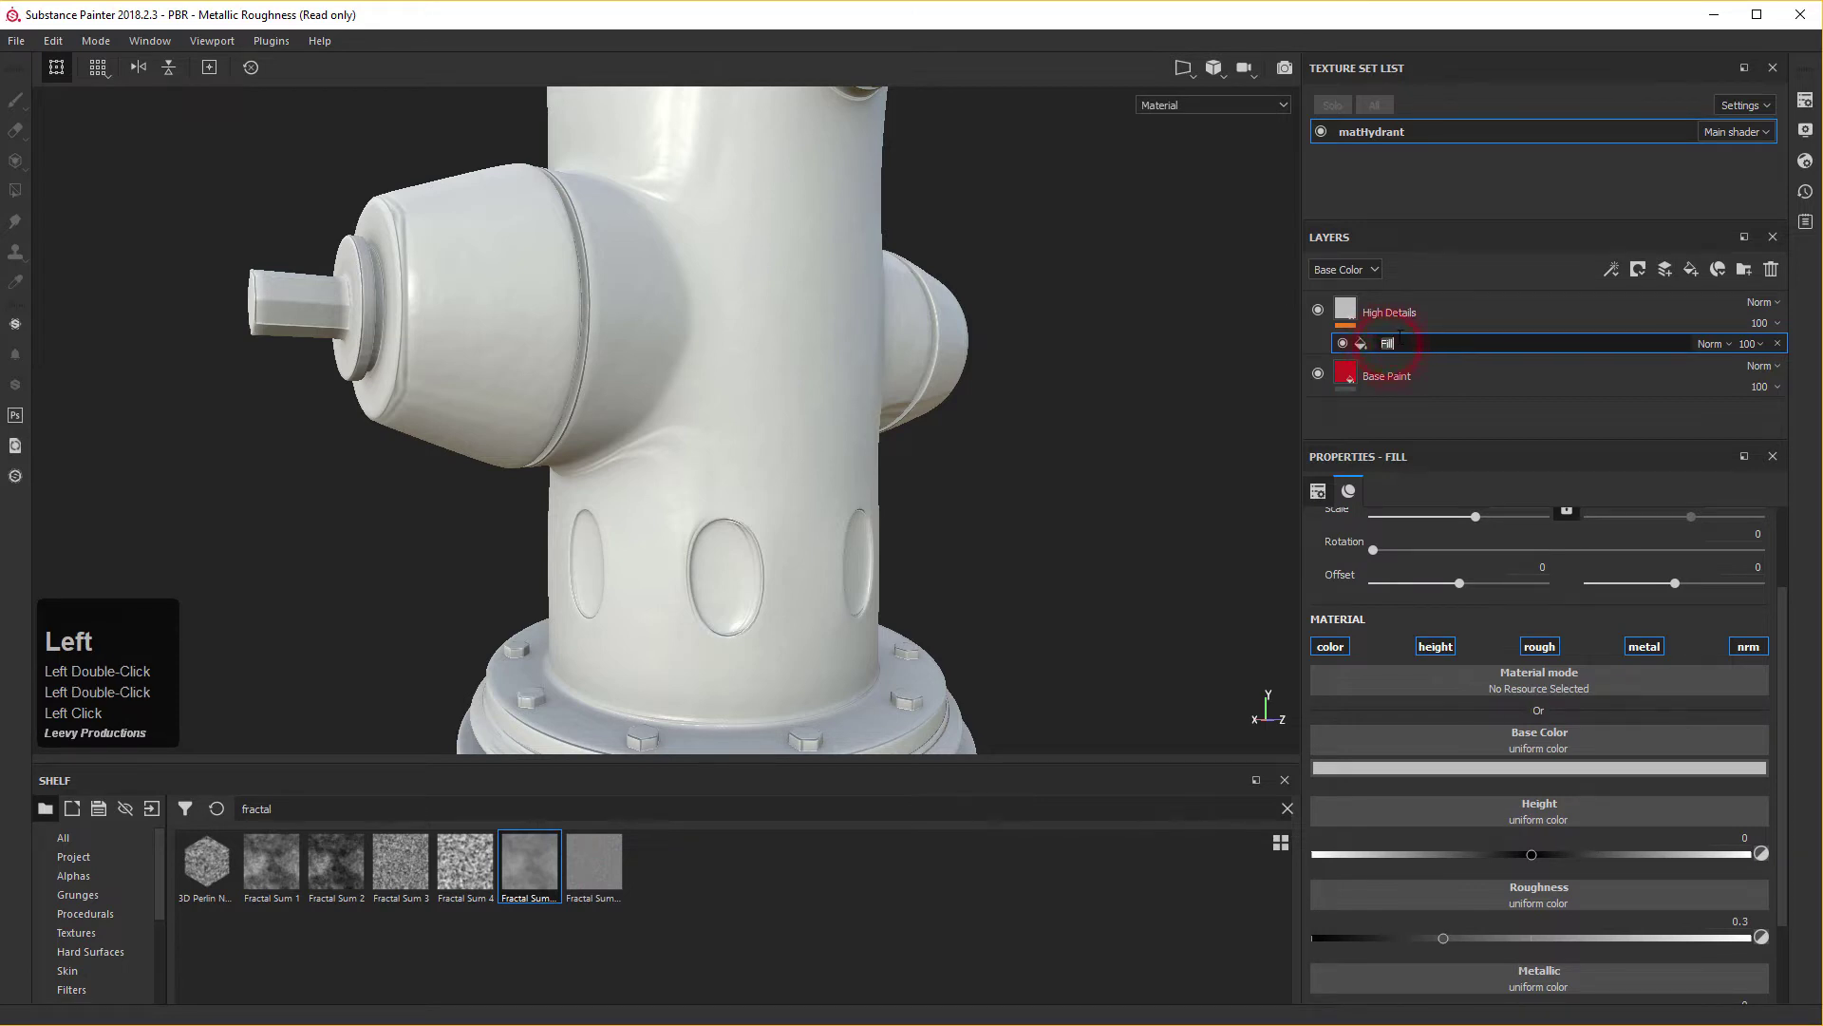
{"action": "key", "text": "shift+b"}
{"action": "type", "text": "laeschen"}
{"action": "key", "text": "Return"}
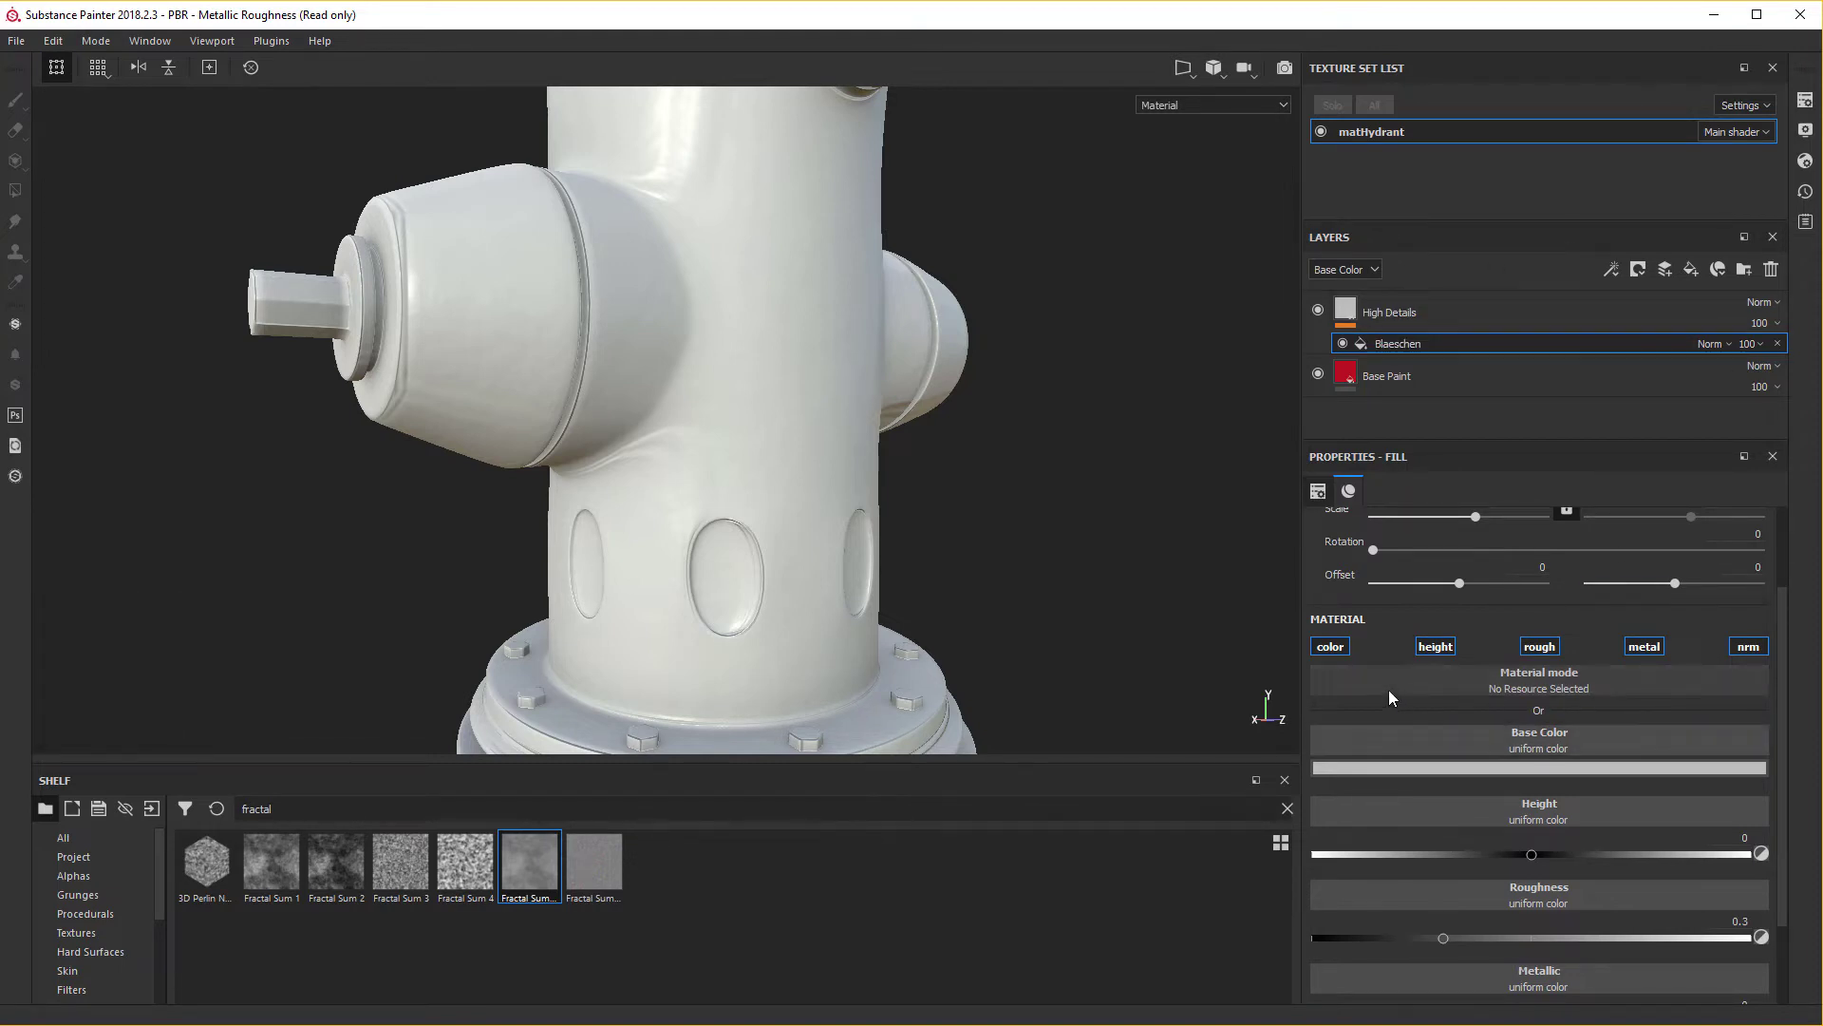
{"action": "key", "text": "Return"}
Disable the Blaeschen fill's color, roughness and metallic channels, keeping height only.
{"action": "left_click", "coordinate": [1341, 654]}
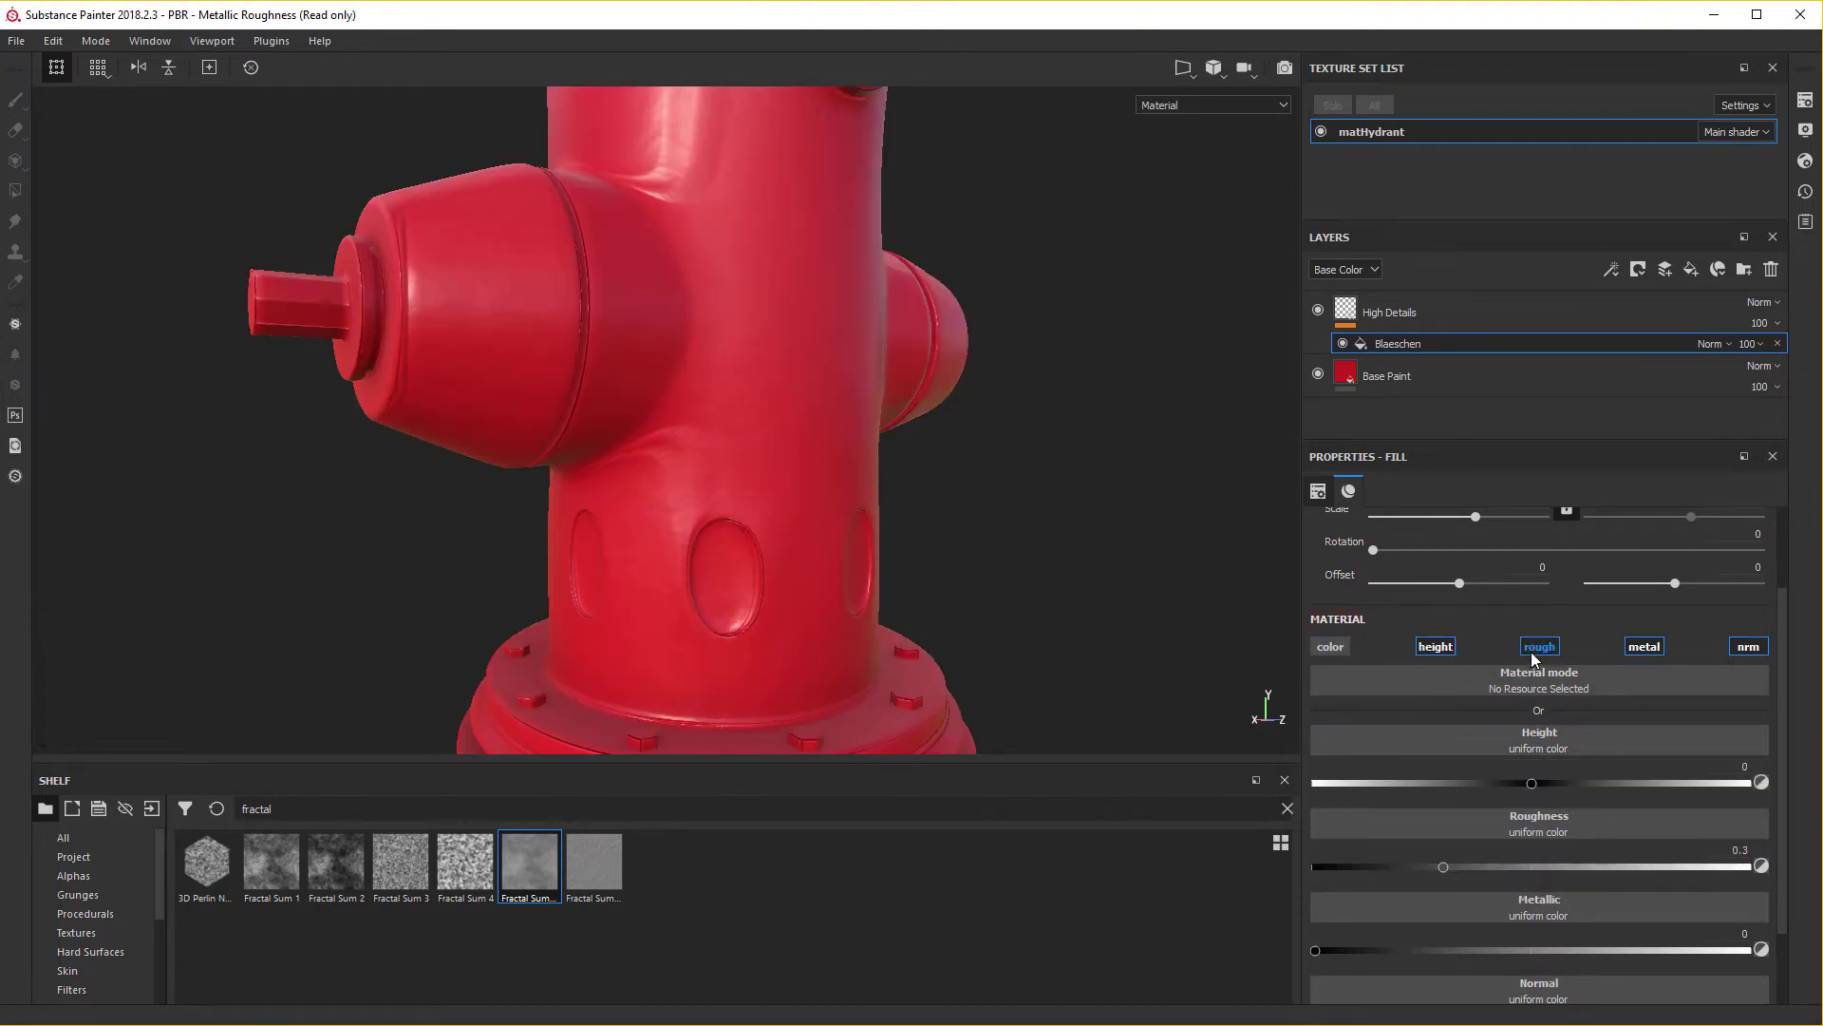
{"action": "key", "text": "Return"}
{"action": "left_click", "coordinate": [1542, 656]}
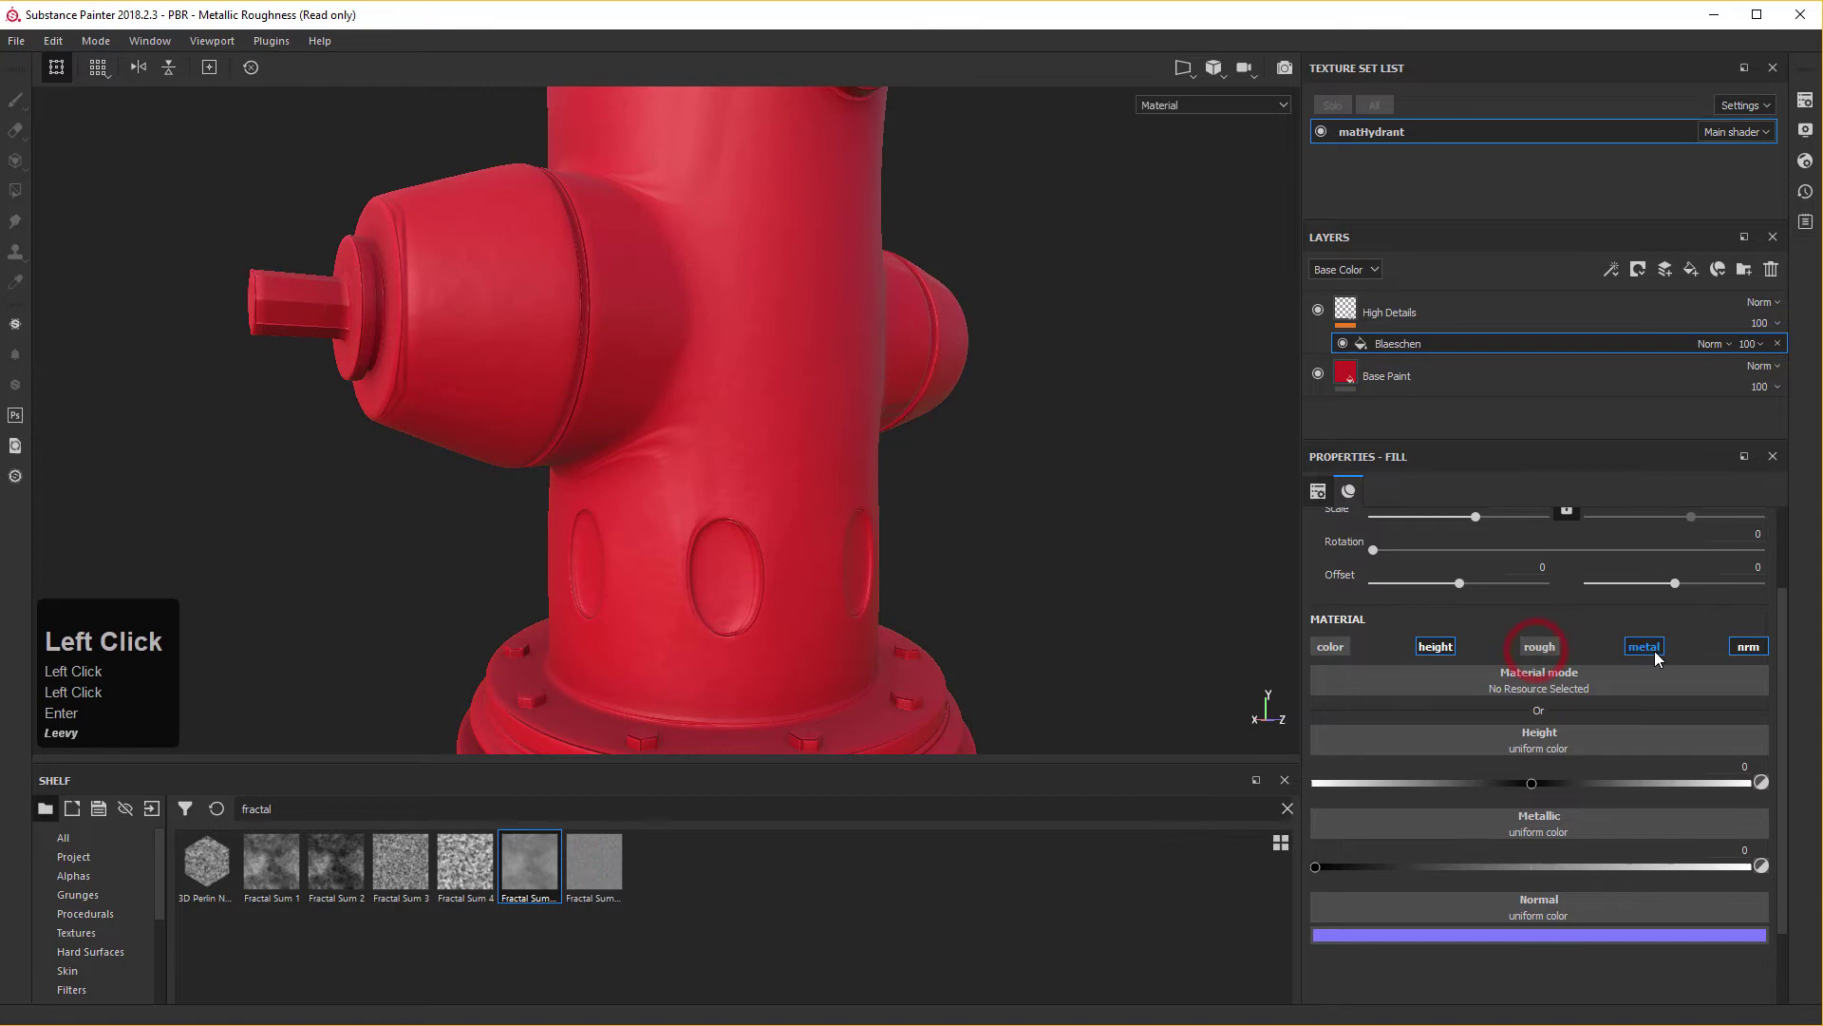
{"action": "left_click", "coordinate": [1661, 657]}
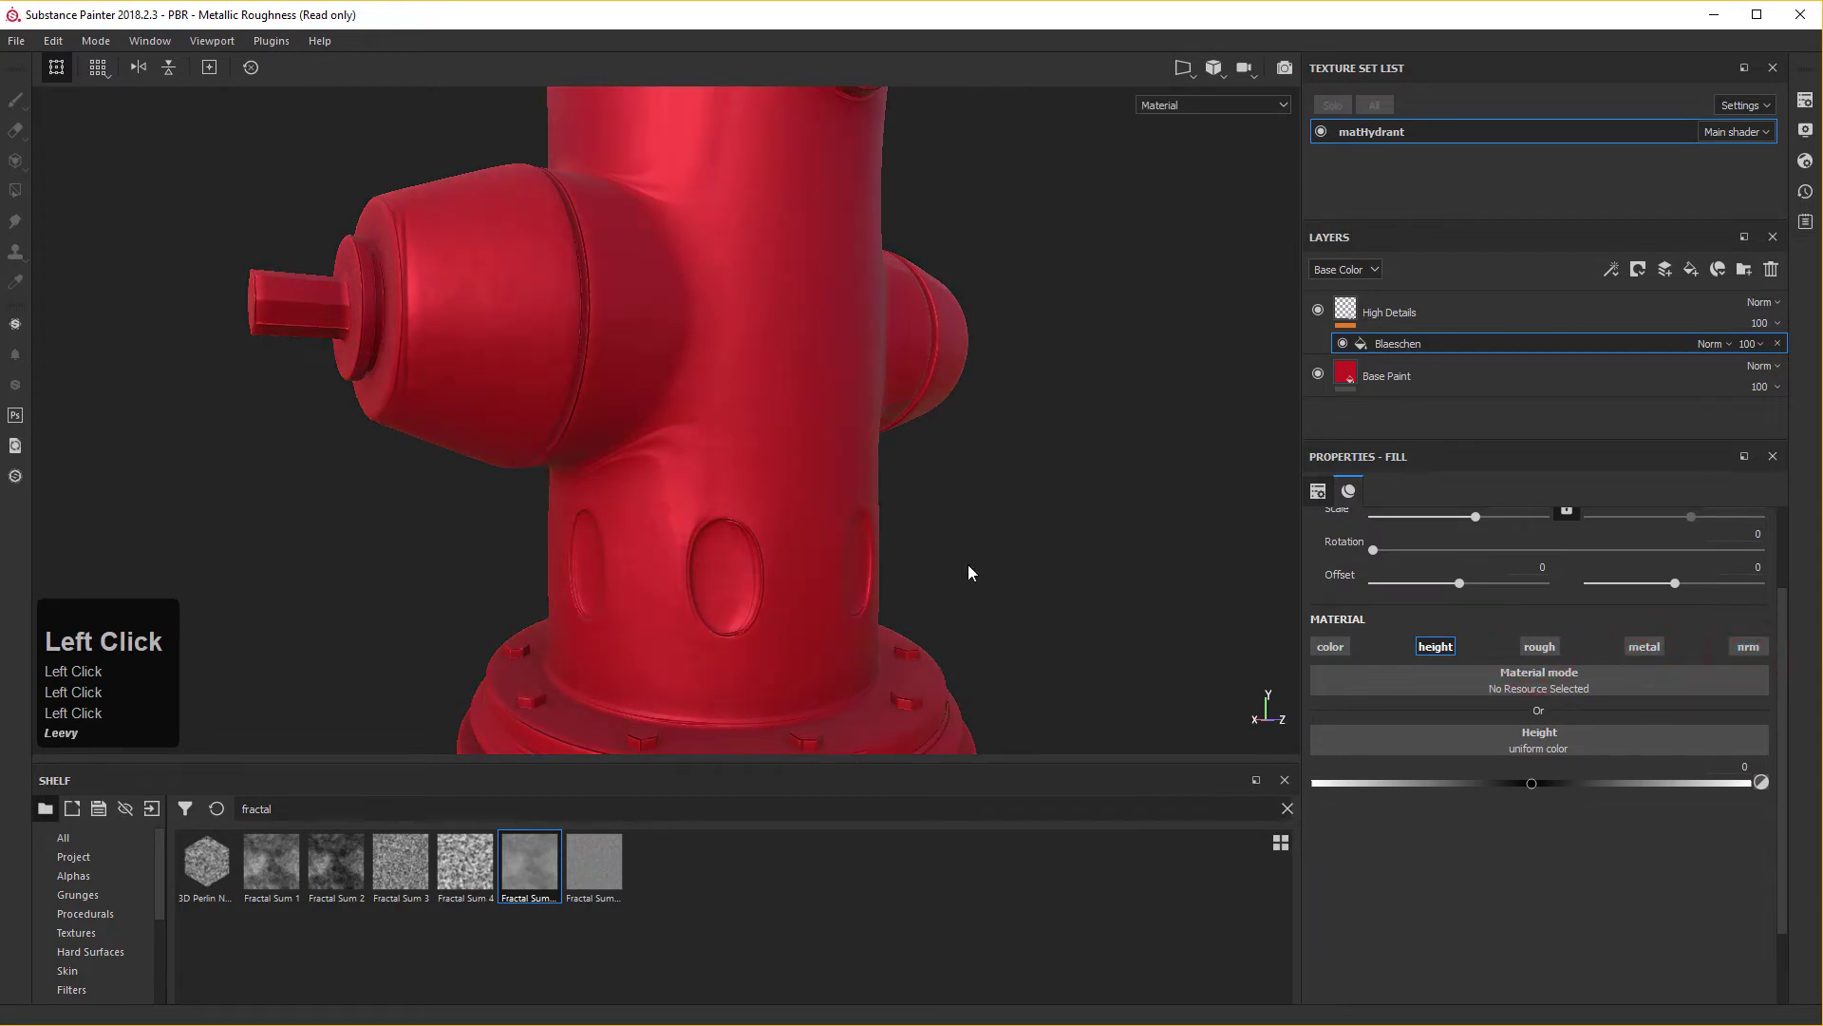
{"action": "scroll", "scroll_direction": "down", "scroll_amount": 3}
{"action": "scroll", "scroll_direction": "down", "scroll_amount": 3}
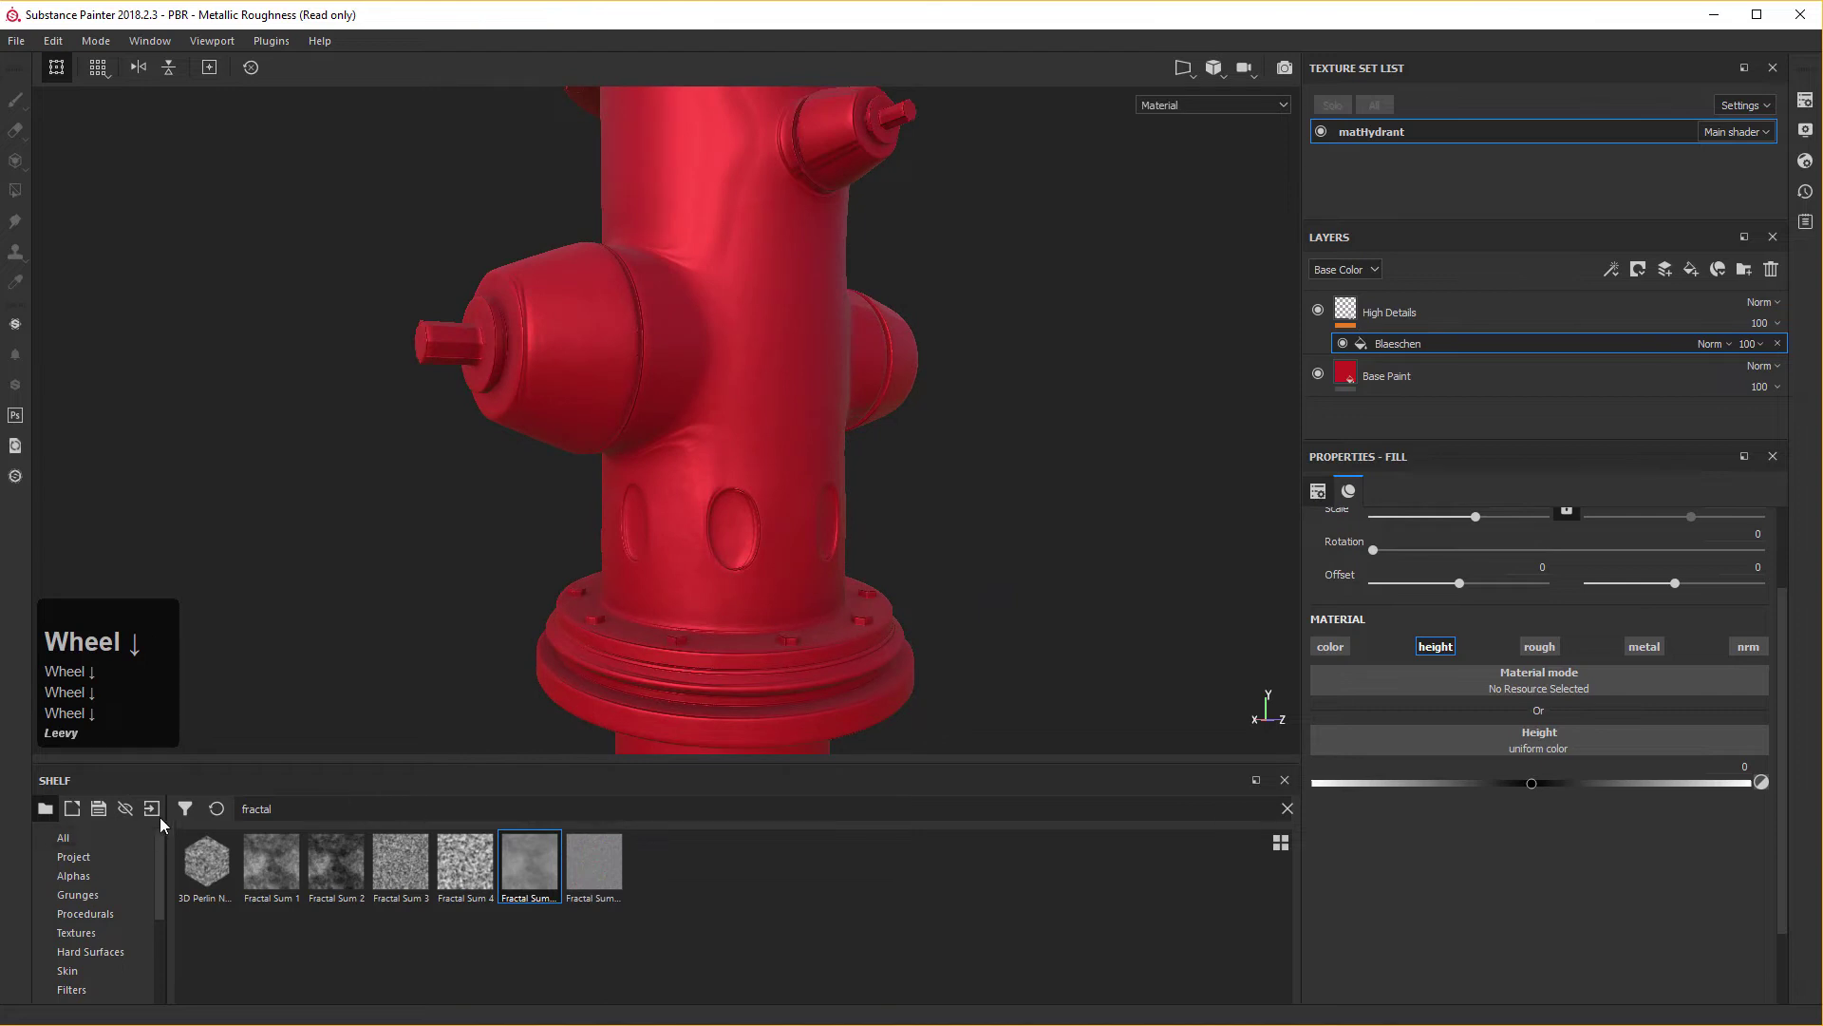
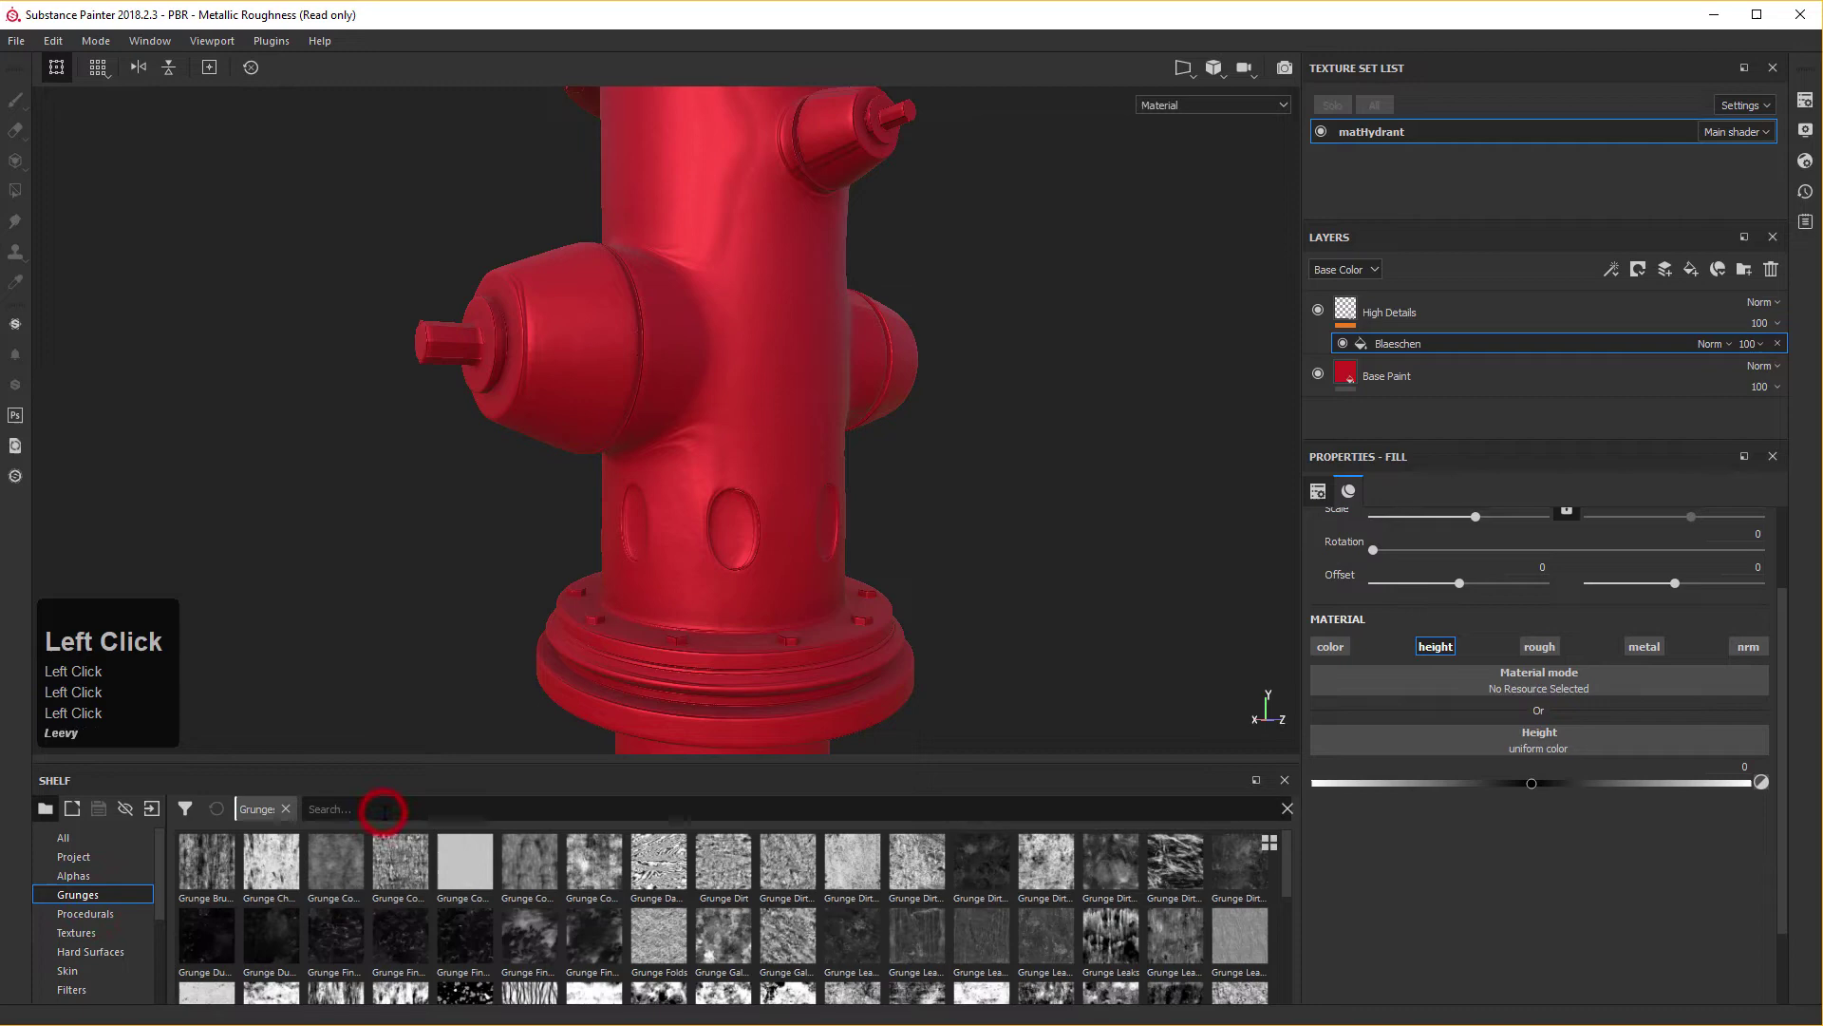
{"action": "type", "text": "clou"}
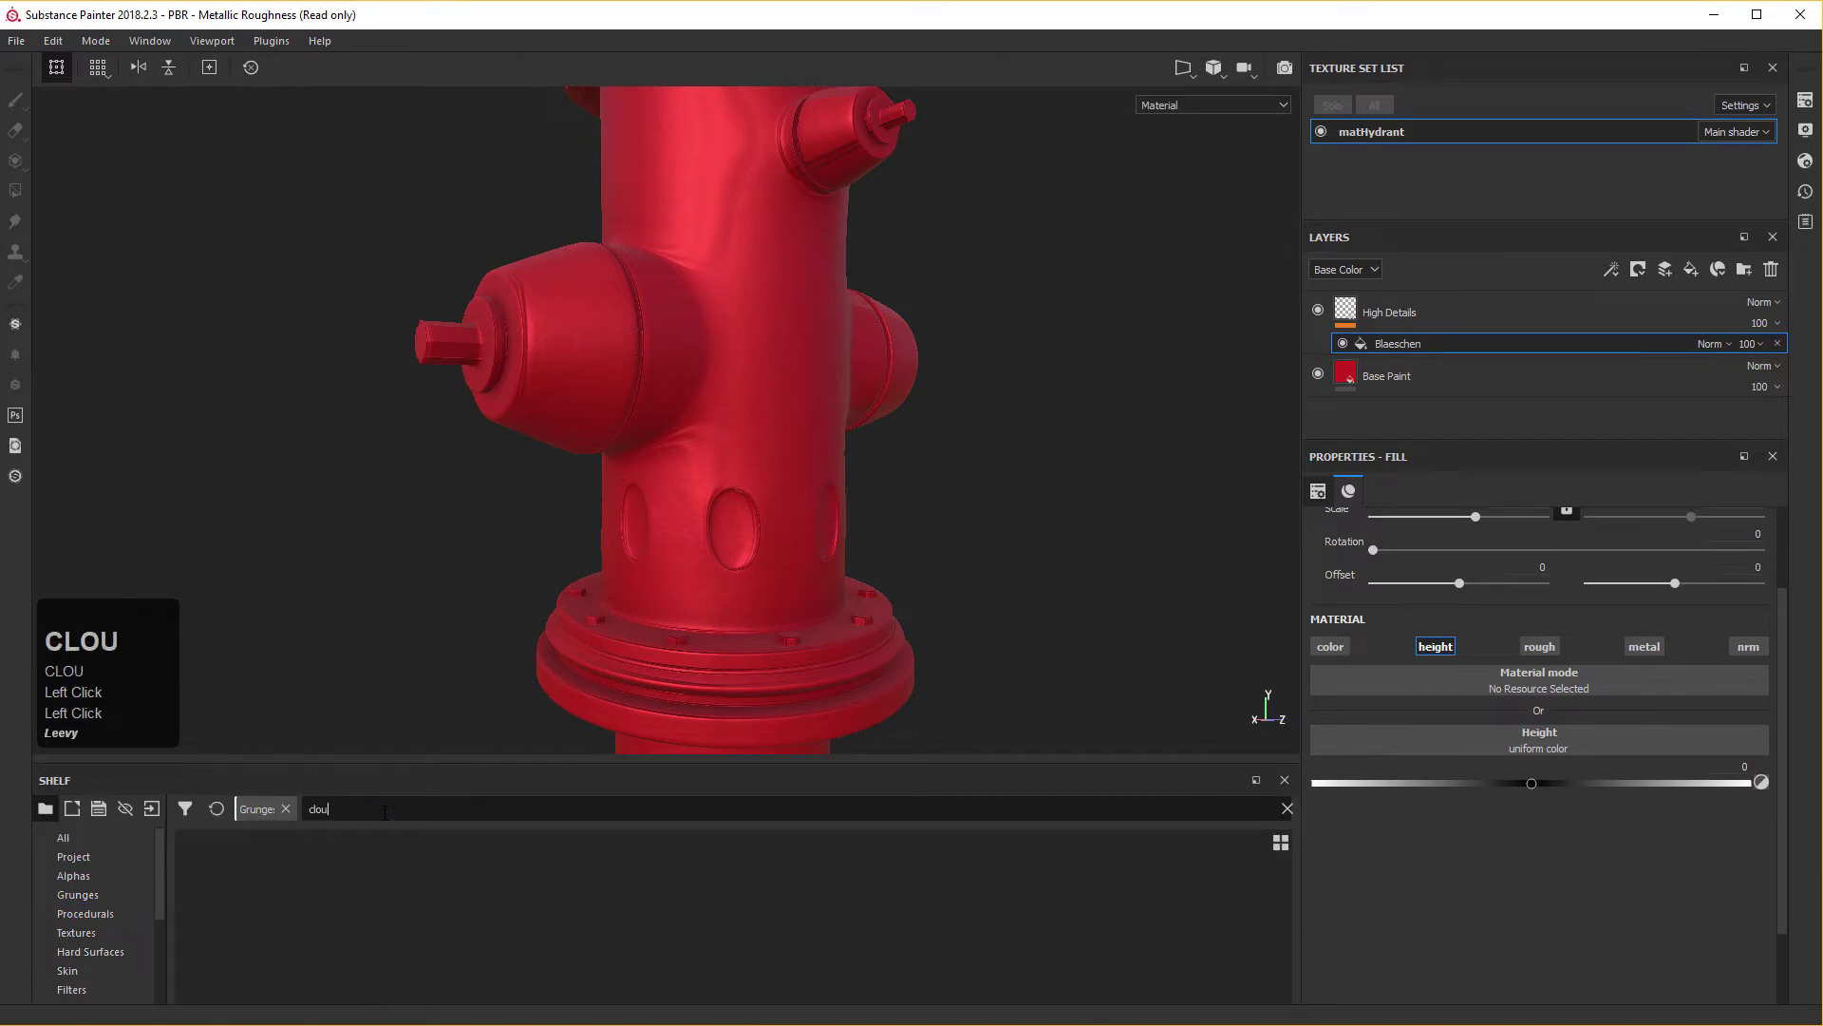
{"action": "key", "text": "d"}
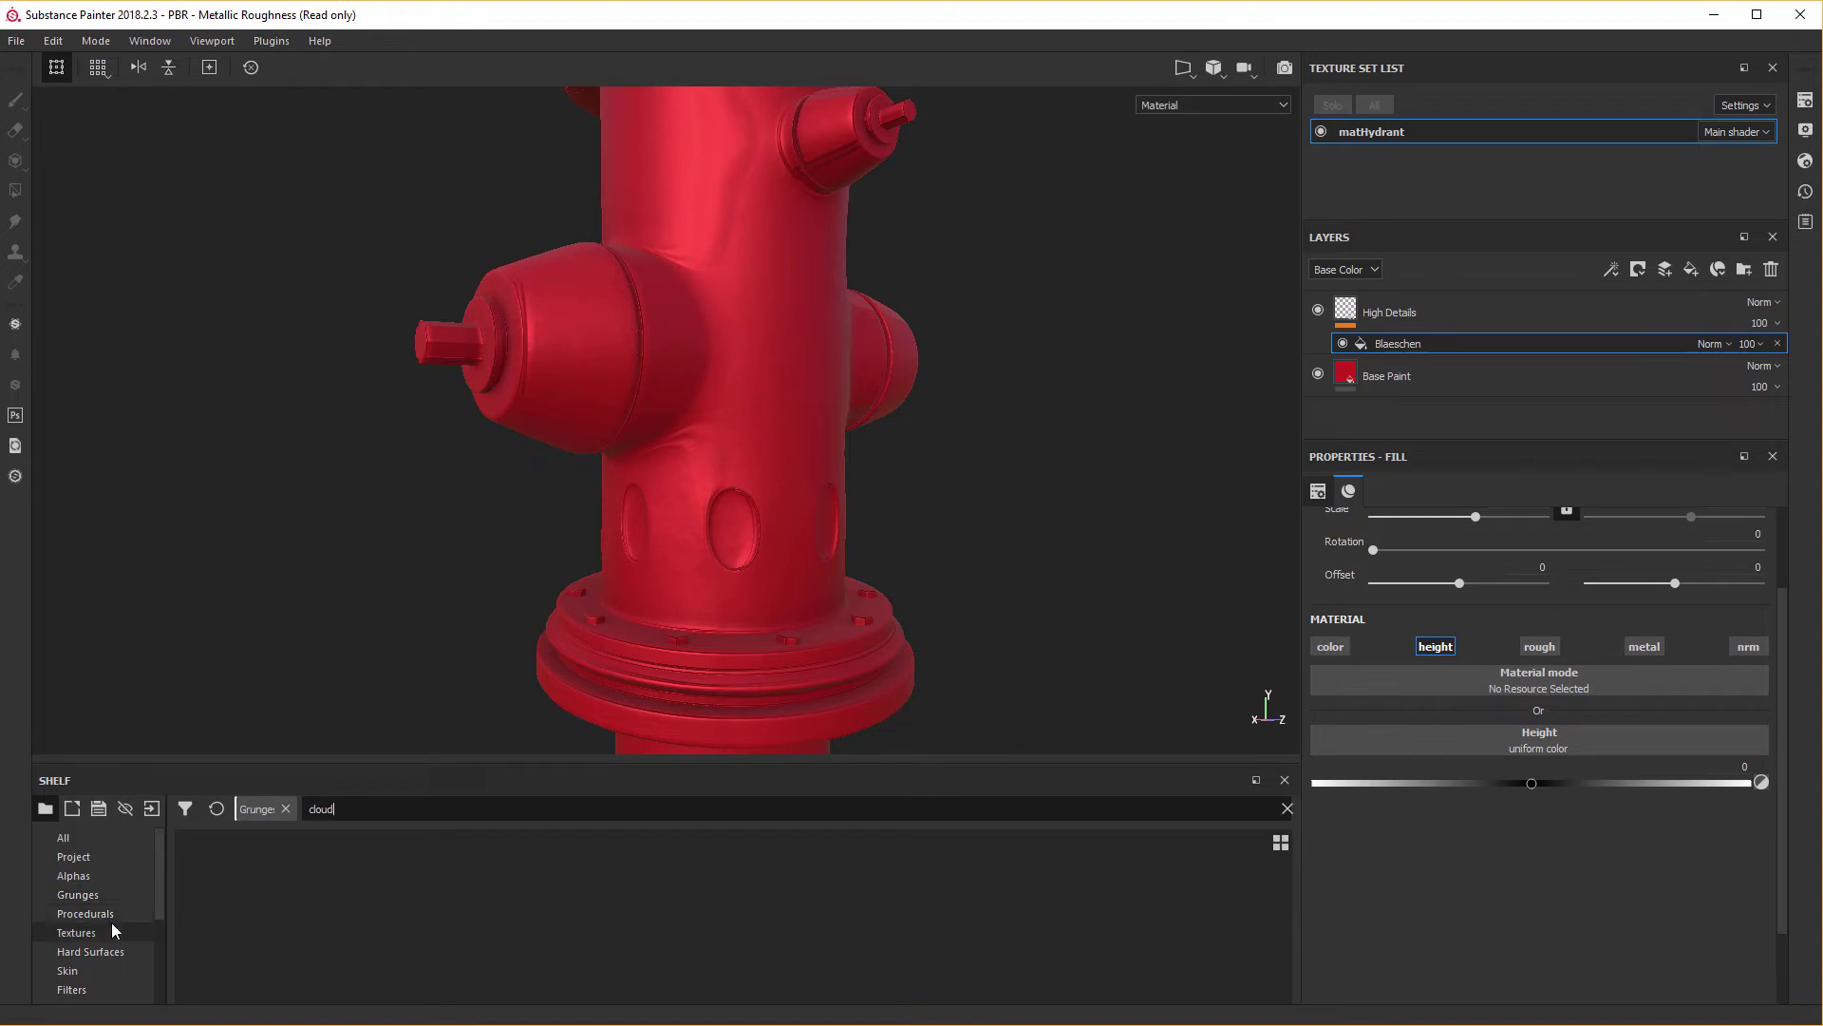
{"action": "type", "text": "CLOU"}
{"action": "key", "text": "d"}
{"action": "left_click", "coordinate": [111, 923]}
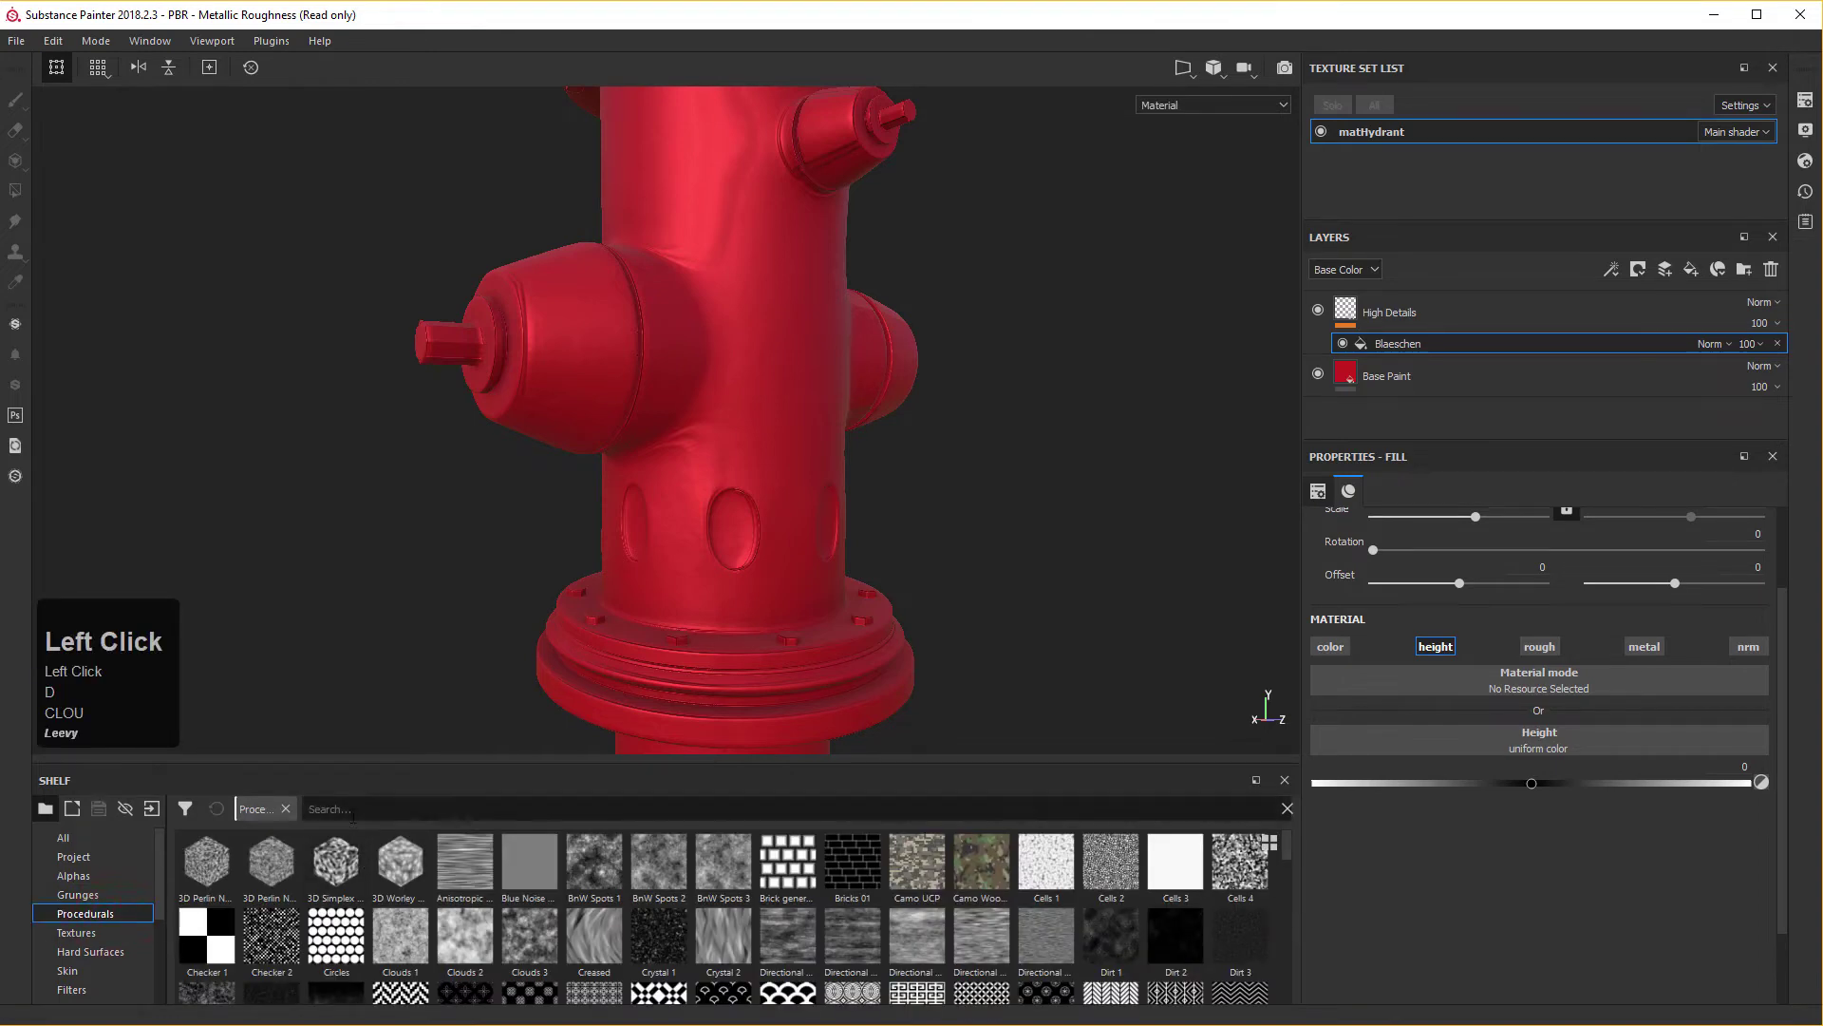
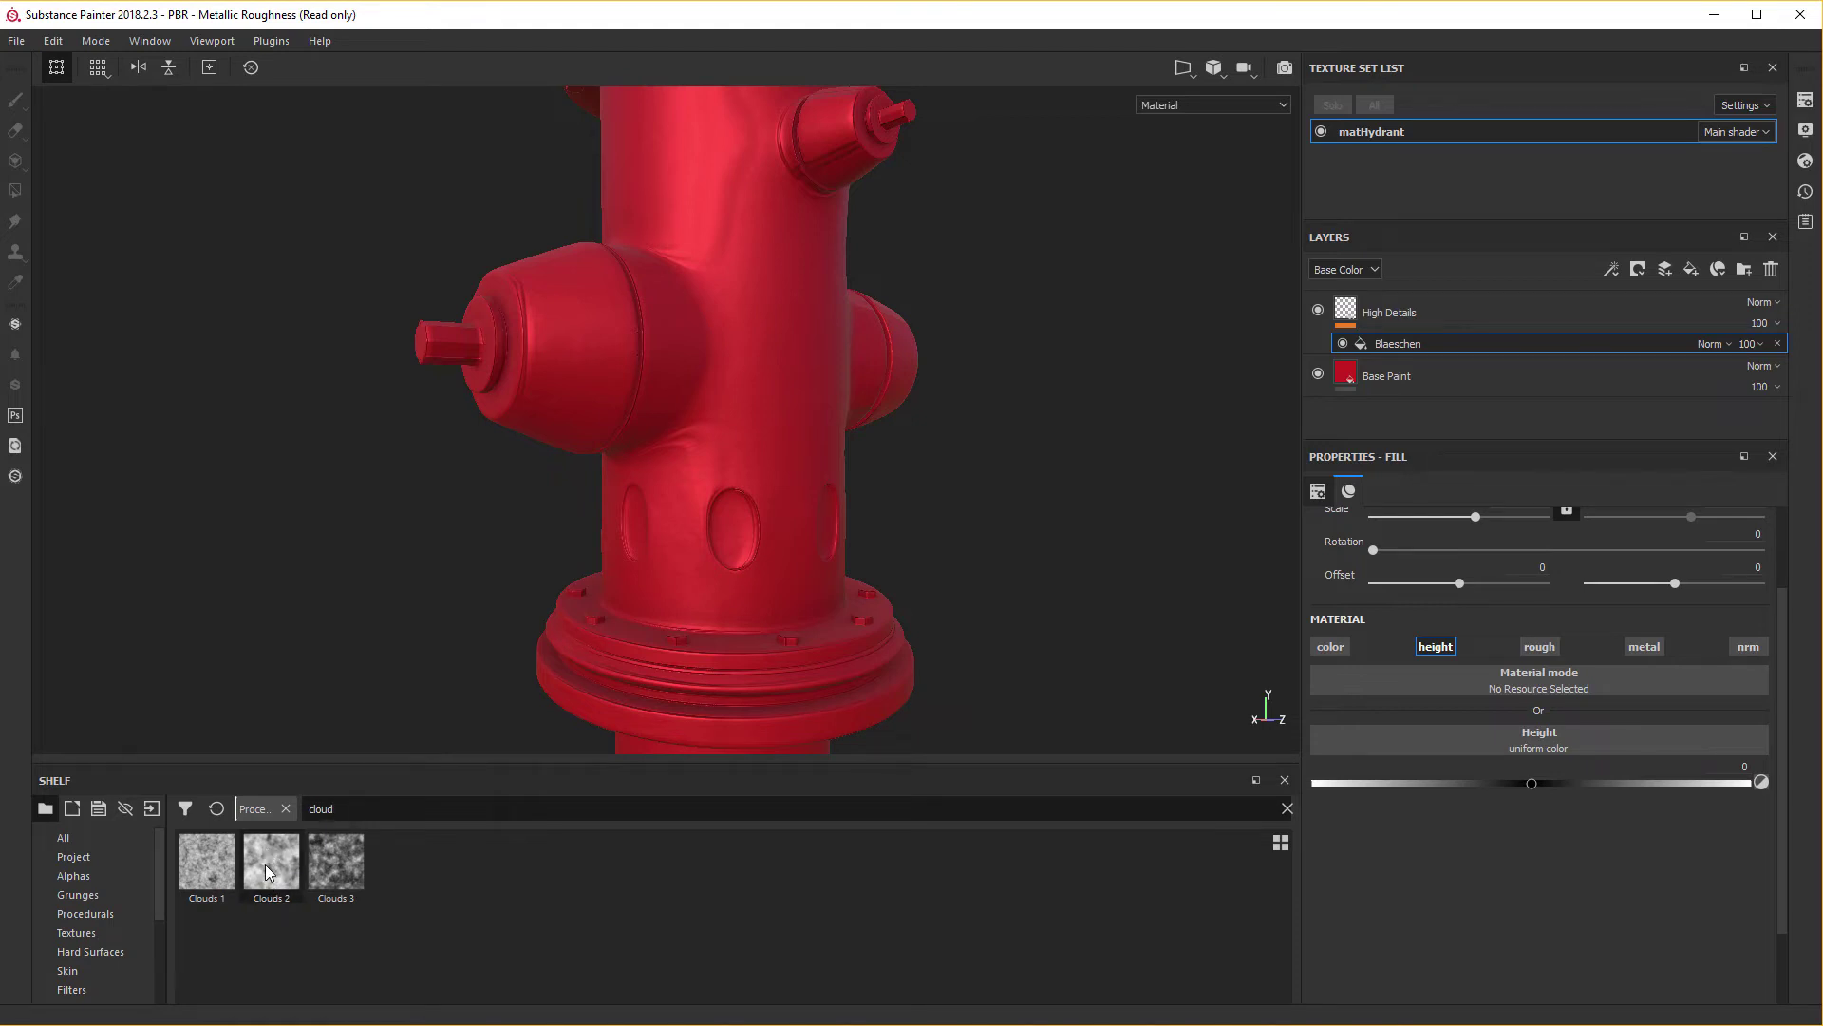
Search 'cloud' and assign Clouds 2 to the Blaeschen fill's height.
{"action": "type", "text": "CLOUD"}
{"action": "left_click_drag", "start_coordinate": [275, 863], "coordinate": [716, 311]}
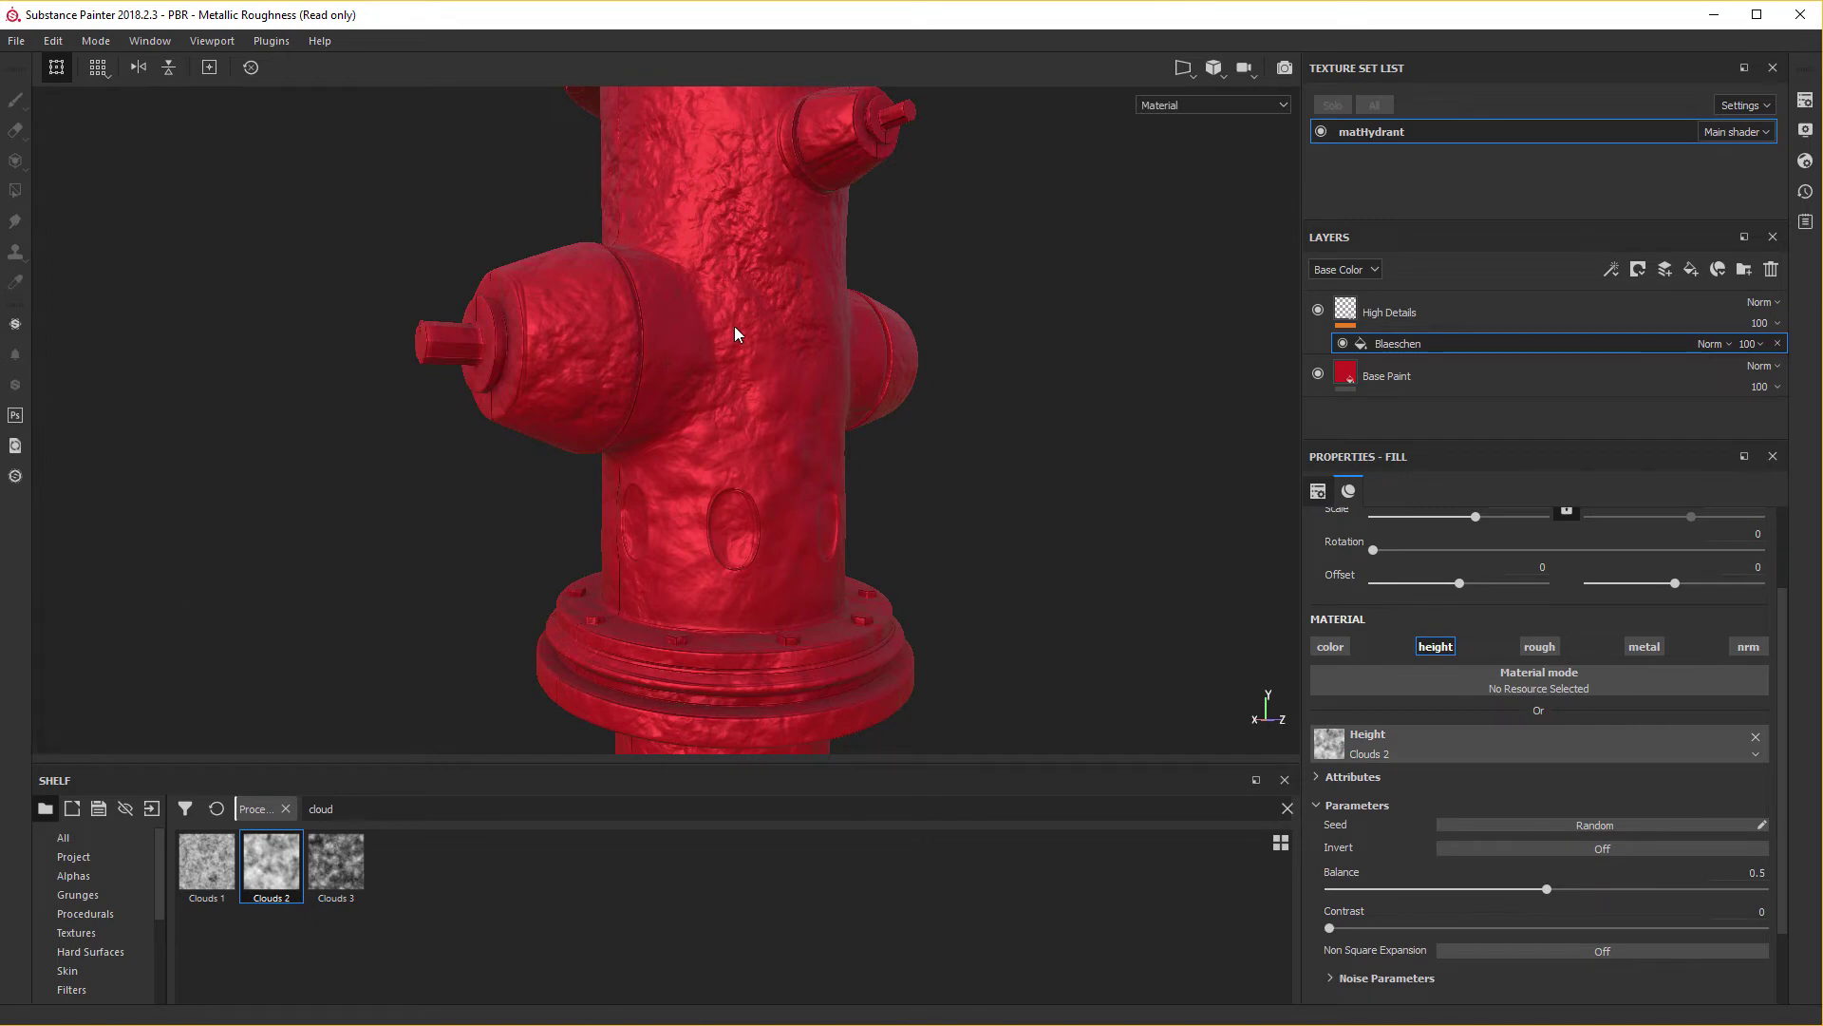
{"action": "type", "text": "CLOUD"}
{"action": "left_click_drag", "start_coordinate": [735, 332], "coordinate": [756, 603]}
{"action": "middle_click", "coordinate": [736, 333]}
{"action": "middle_click", "coordinate": [747, 471]}
{"action": "right_click", "coordinate": [756, 603]}
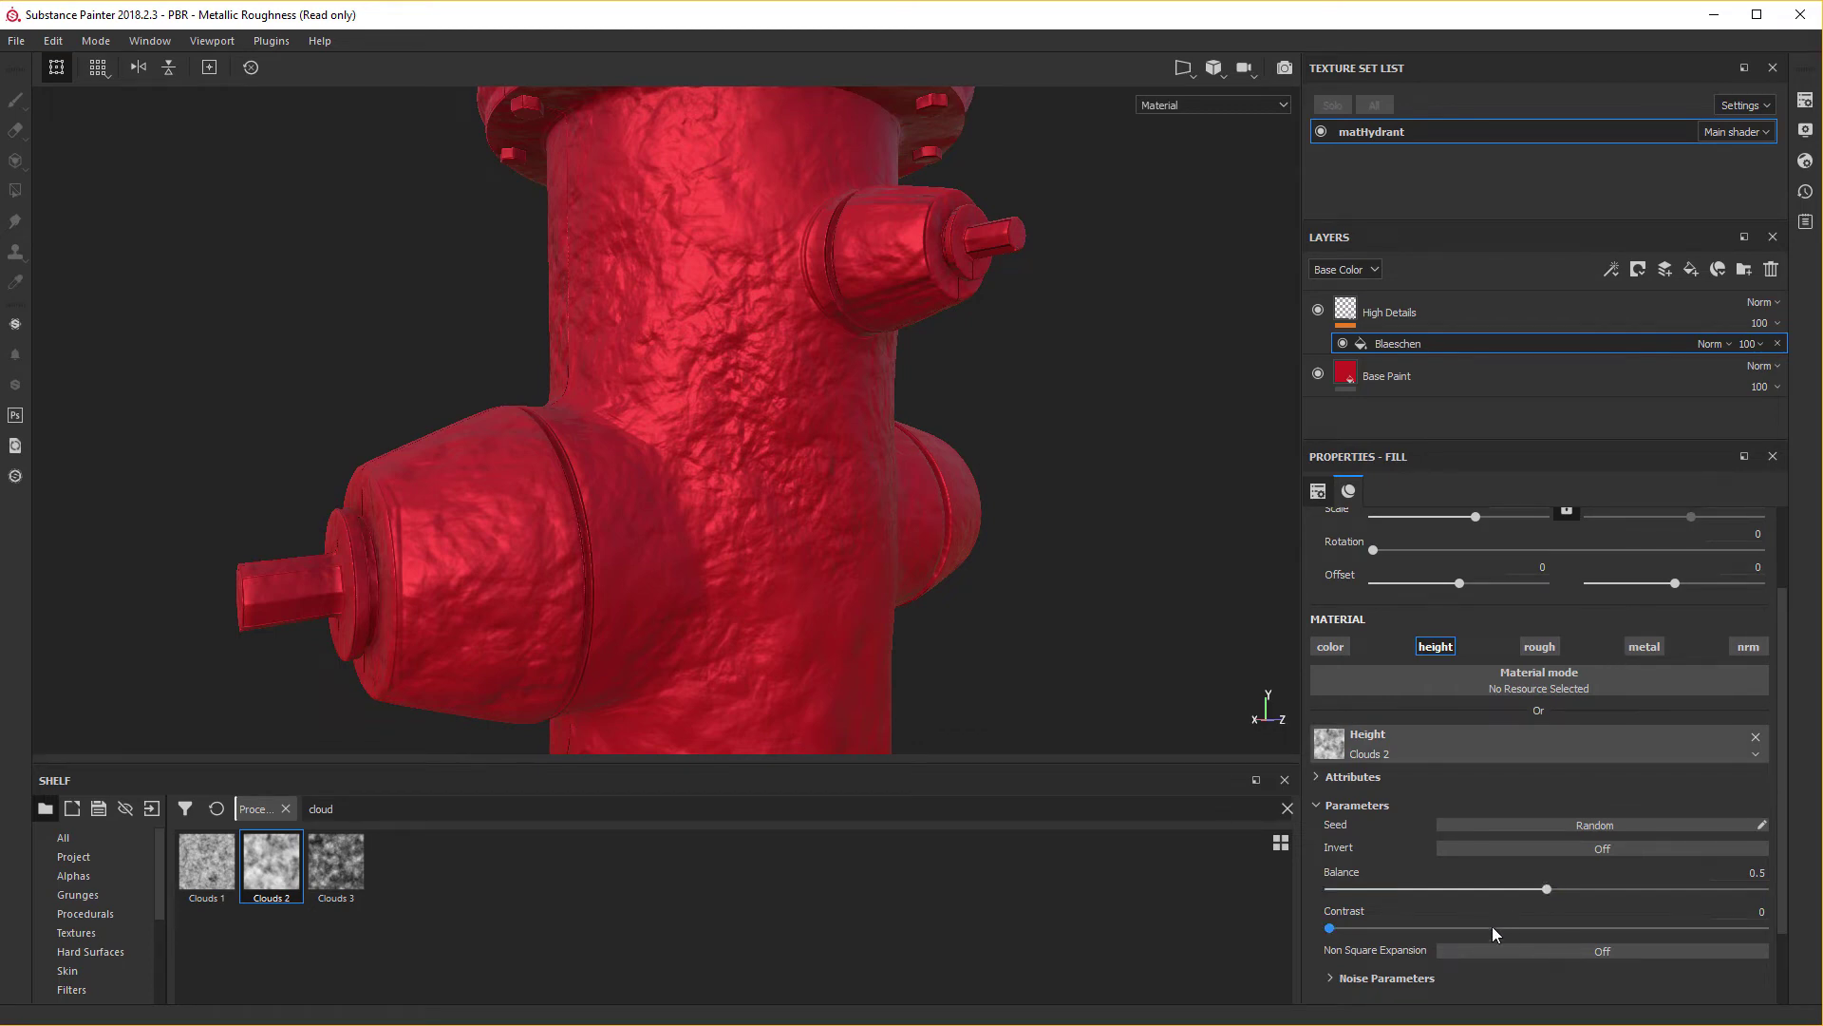
Lower the Clouds 2 Balance to 0.05 so only faint bumps remain.
{"action": "left_click", "coordinate": [1331, 990]}
{"action": "right_click", "coordinate": [1331, 989]}
{"action": "middle_click", "coordinate": [1331, 990]}
{"action": "scroll", "scroll_direction": "down", "scroll_amount": 3}
{"action": "scroll", "scroll_direction": "down", "scroll_amount": 3}
{"action": "left_click_drag", "start_coordinate": [1352, 924], "coordinate": [1538, 798]}
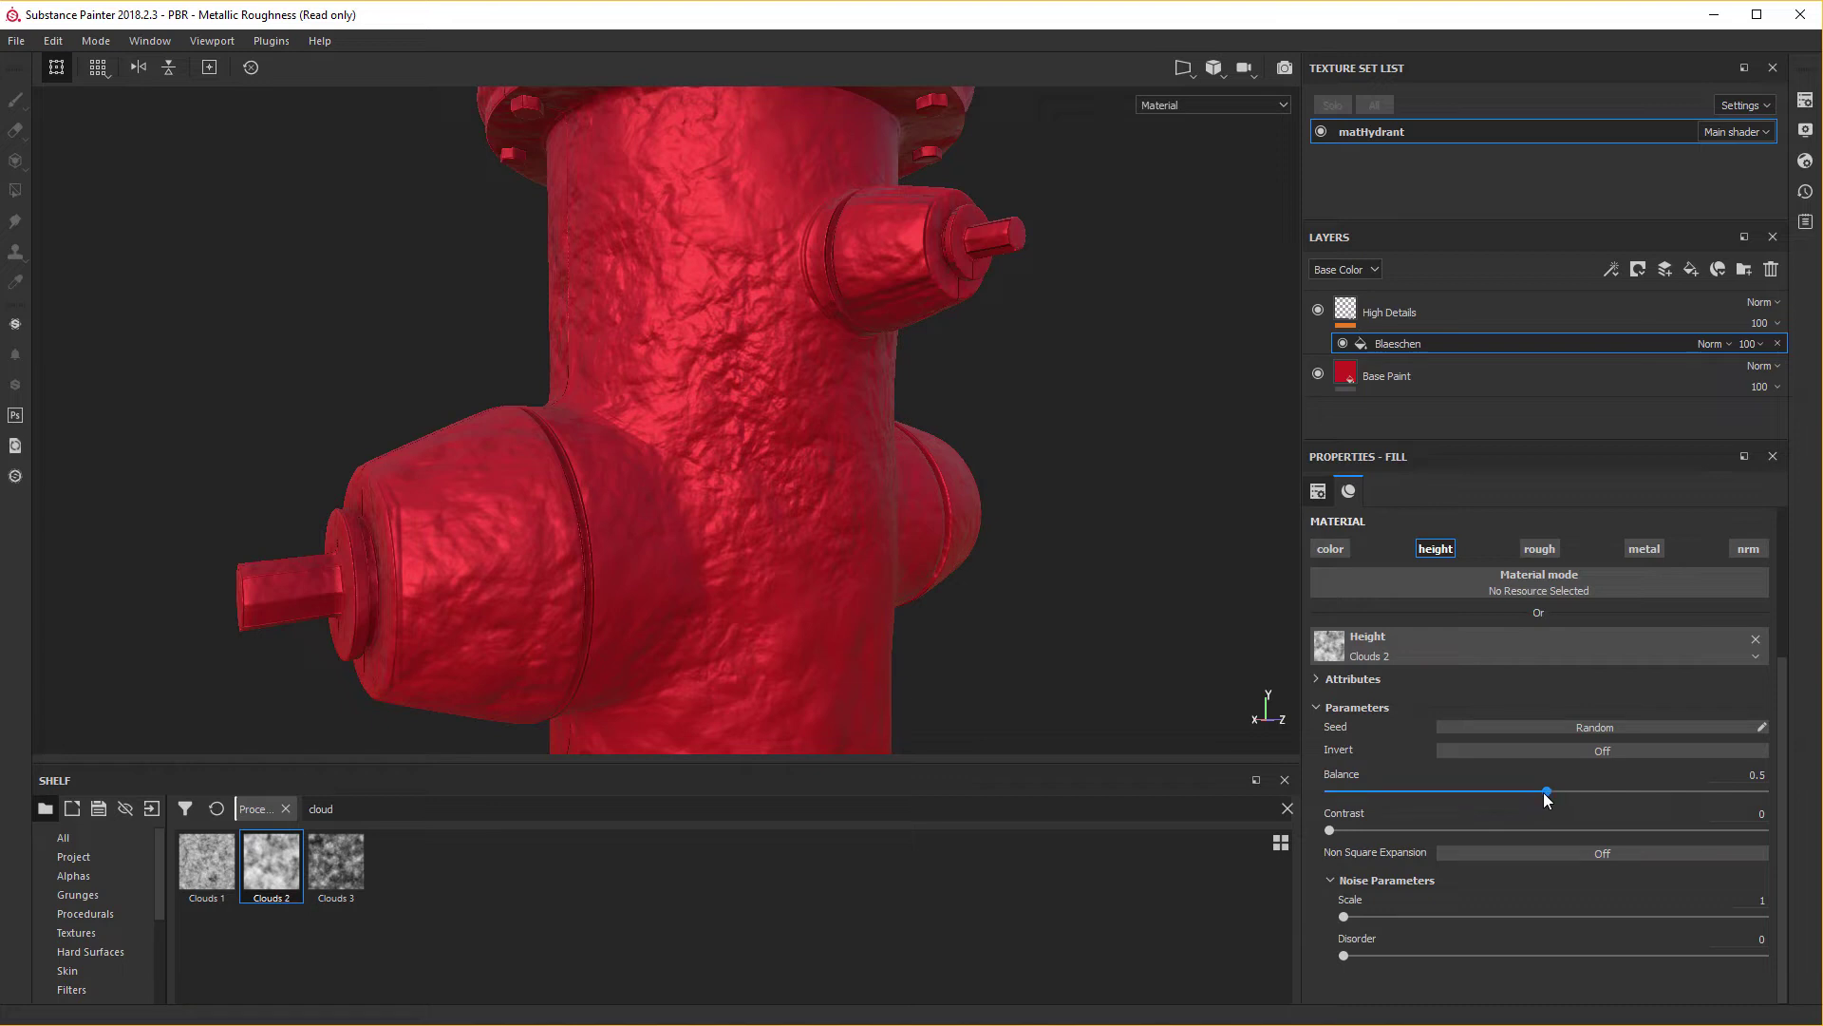
{"action": "scroll", "scroll_direction": "down", "scroll_amount": 3}
{"action": "left_click_drag", "start_coordinate": [1550, 798], "coordinate": [1445, 722]}
{"action": "scroll", "scroll_direction": "up", "scroll_amount": 3}
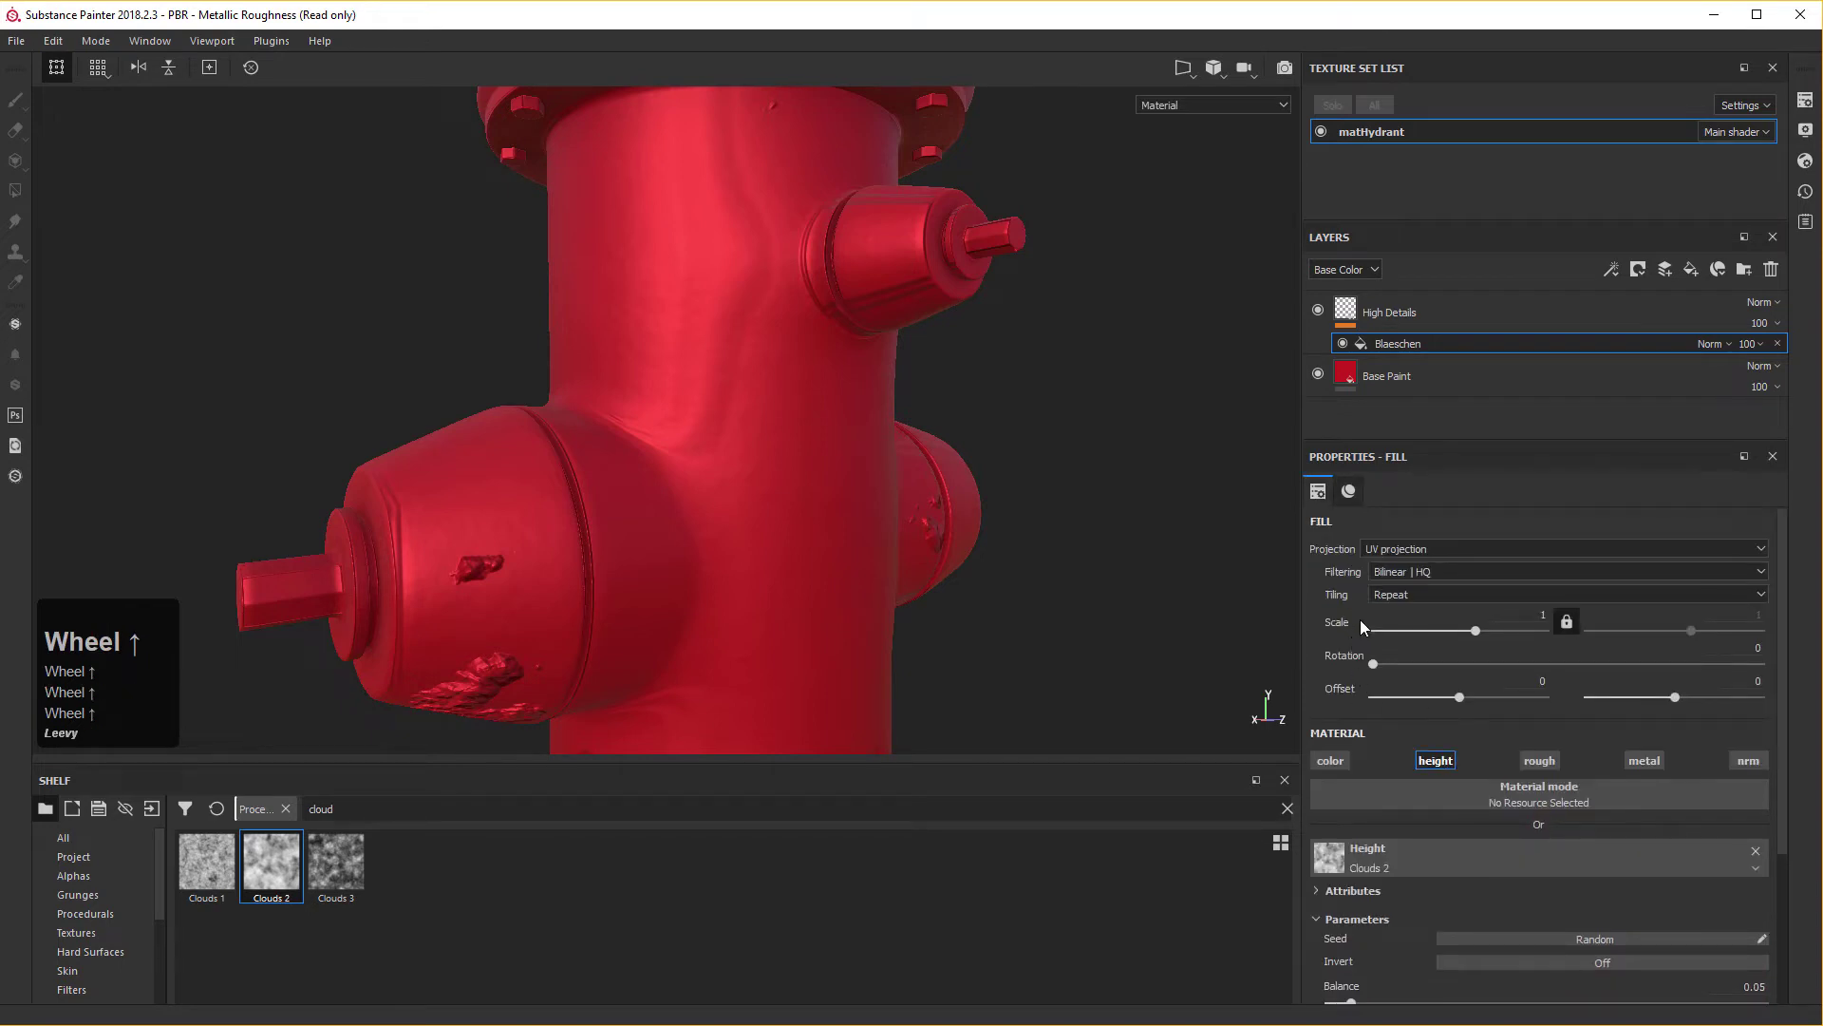
Switch the Blaeschen fill to Tri-planar projection.
{"action": "left_click", "coordinate": [1389, 554]}
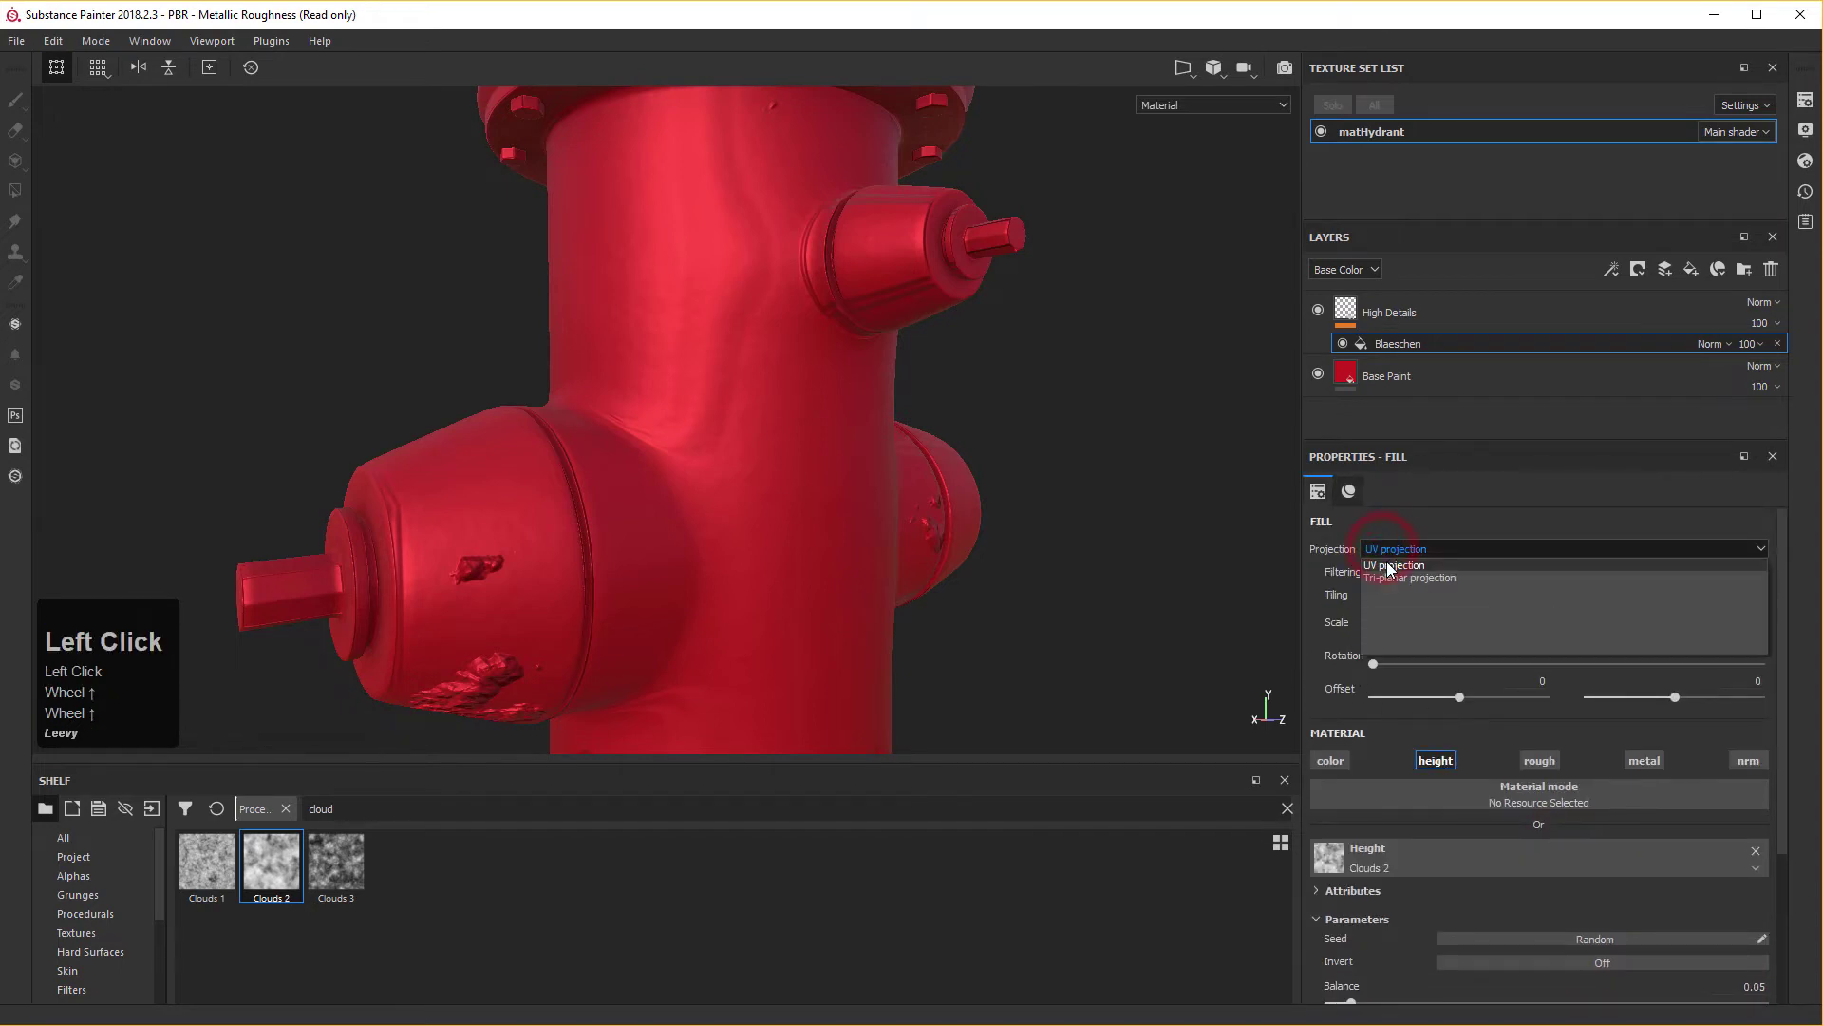
{"action": "left_click", "coordinate": [1399, 584]}
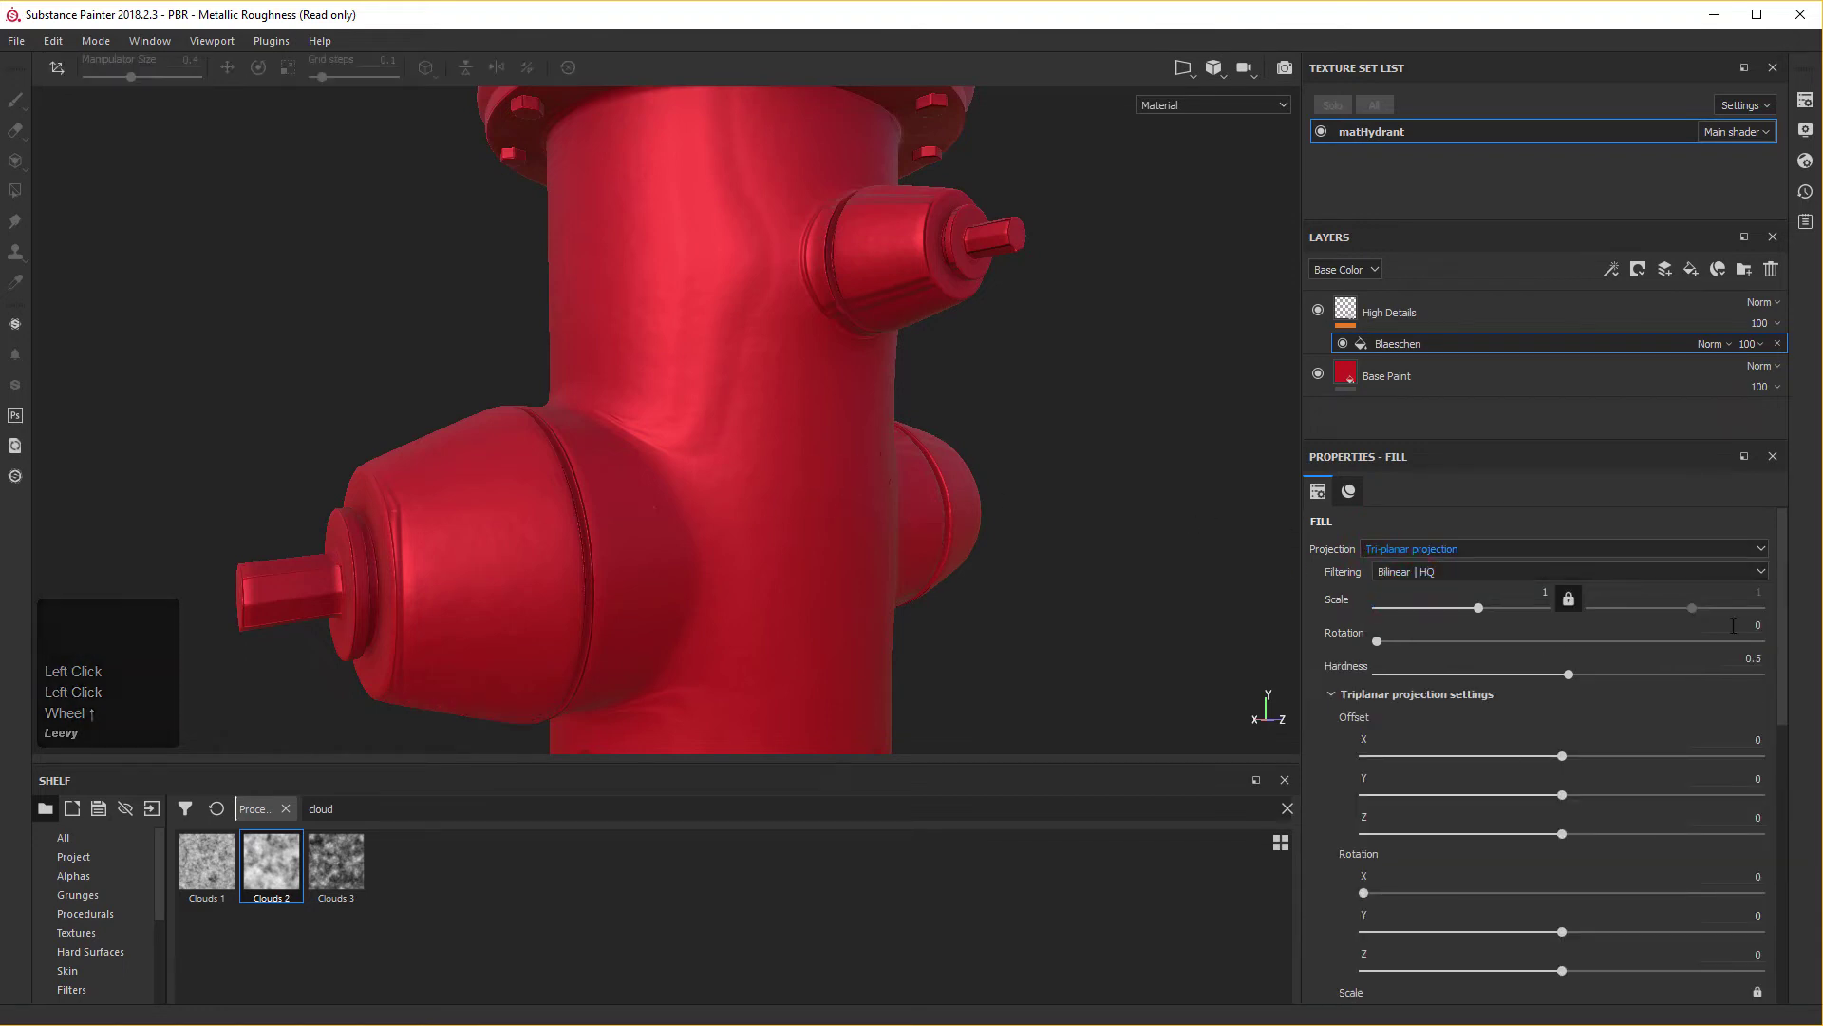
{"action": "left_click", "coordinate": [1406, 701]}
{"action": "scroll", "scroll_direction": "down", "scroll_amount": 3}
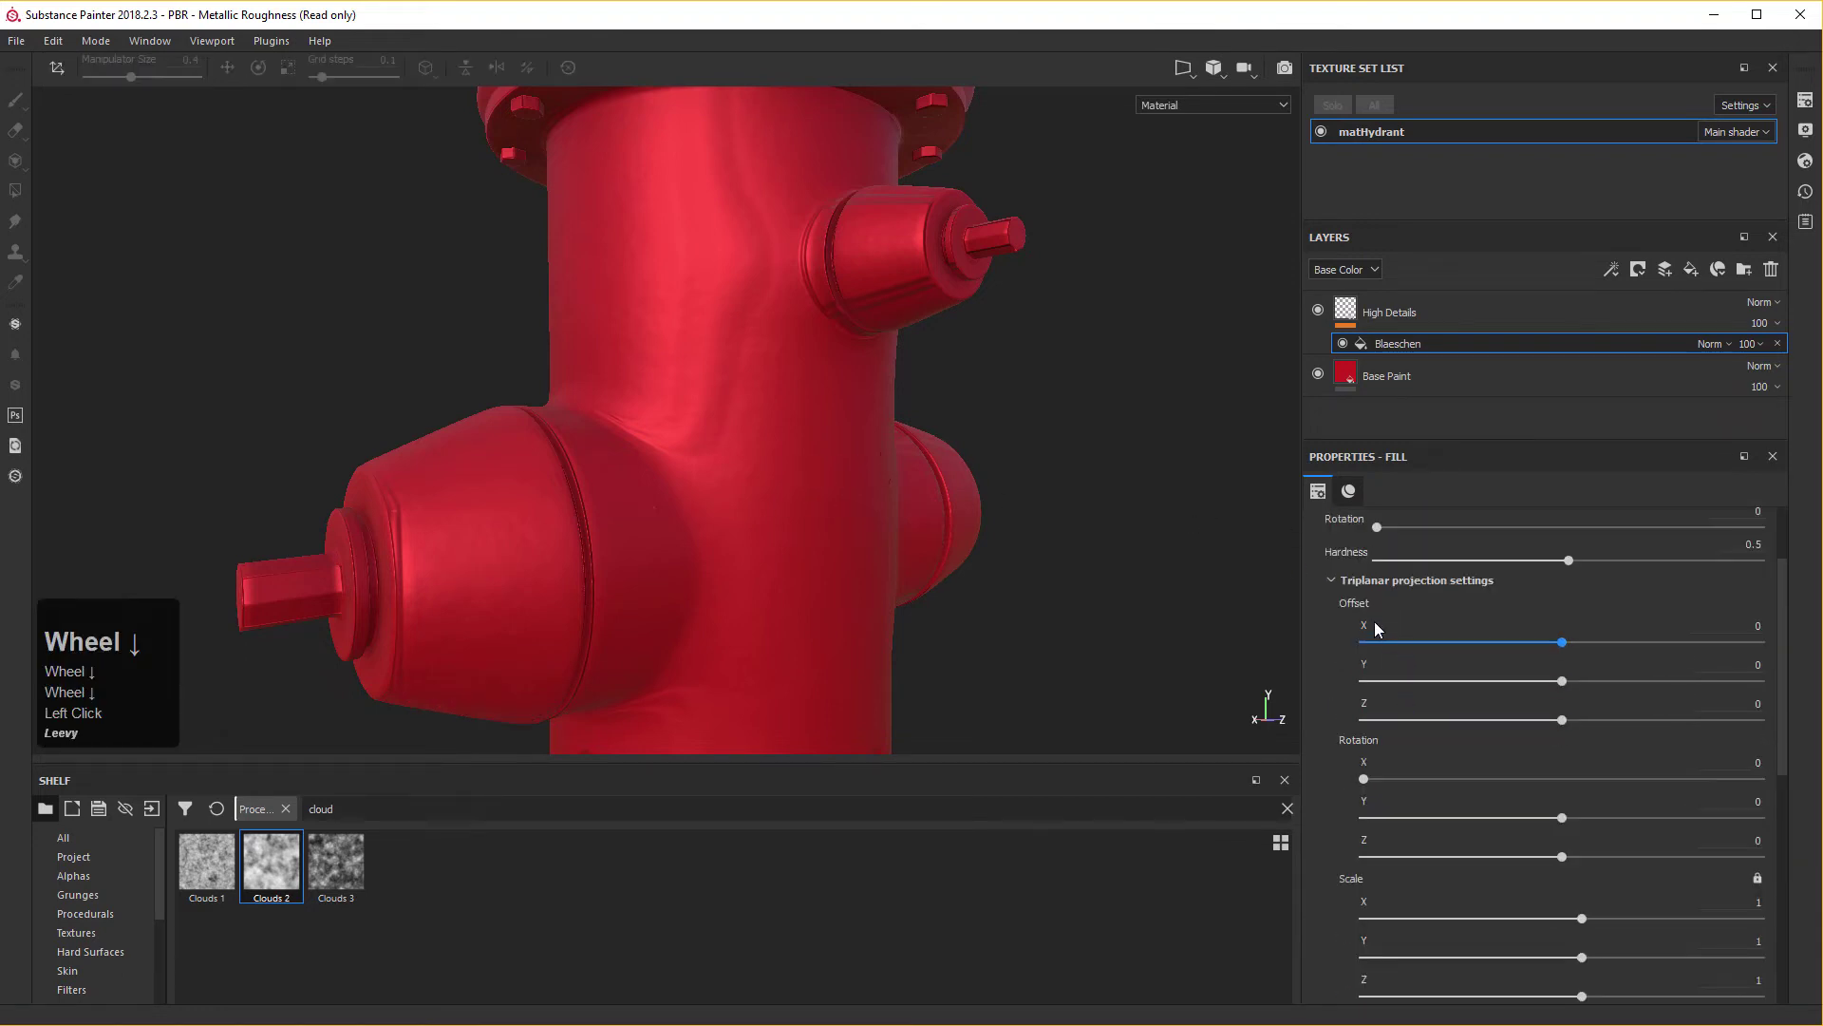
{"action": "left_click", "coordinate": [1340, 584]}
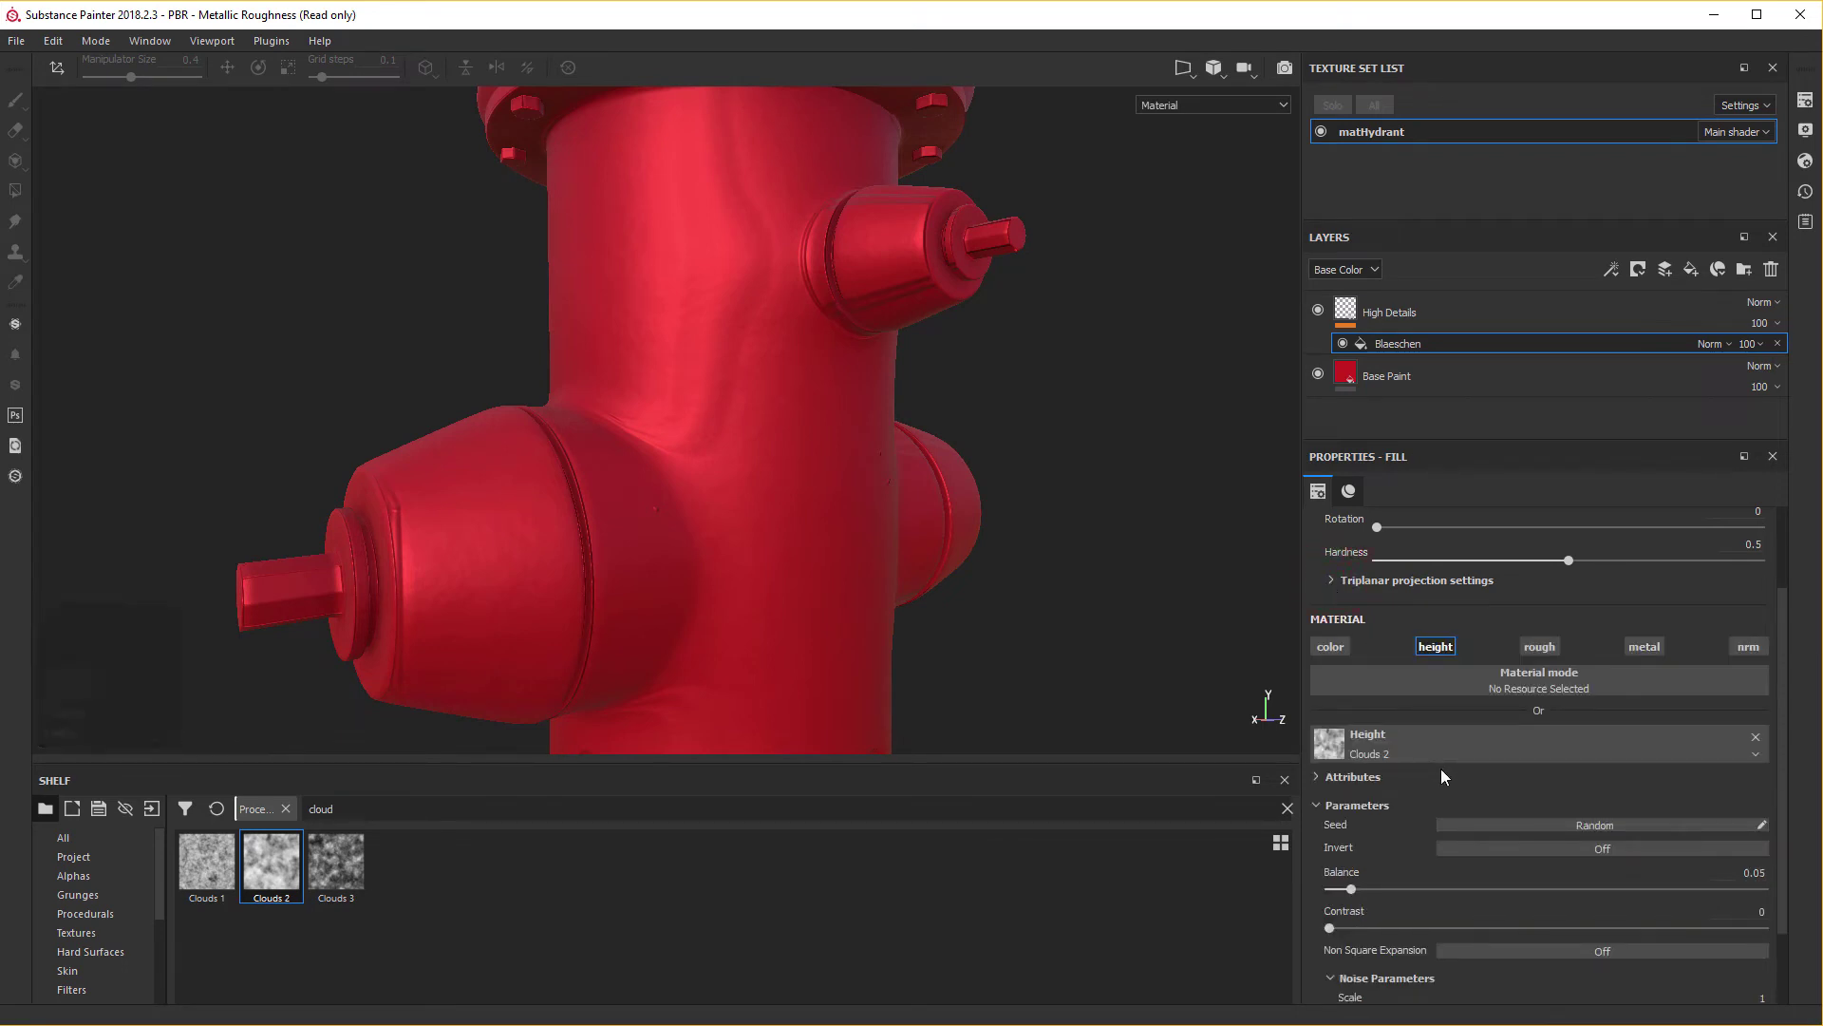
Raise the Clouds 2 Balance to 0.11 so blobby bumps appear.
{"action": "left_click", "coordinate": [1448, 774]}
{"action": "scroll", "scroll_direction": "down", "scroll_amount": 3}
{"action": "scroll", "scroll_direction": "up", "scroll_amount": 3}
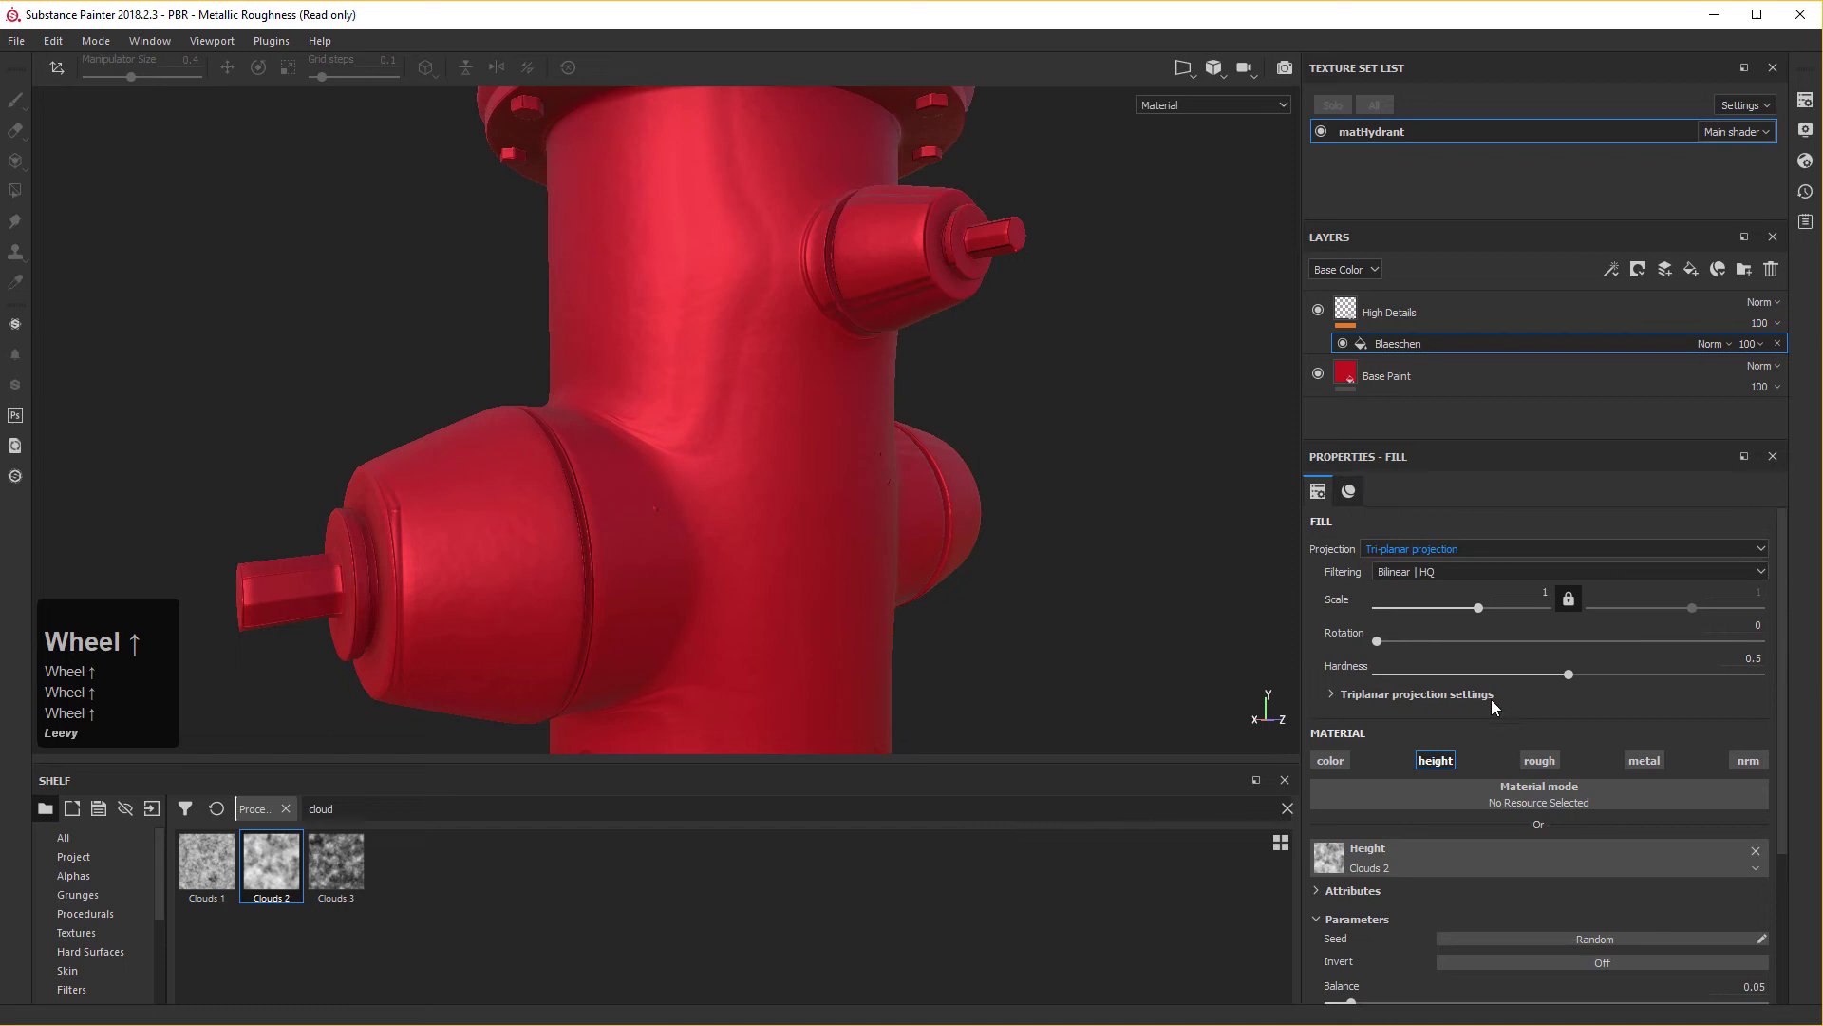
{"action": "scroll", "scroll_direction": "down", "scroll_amount": 3}
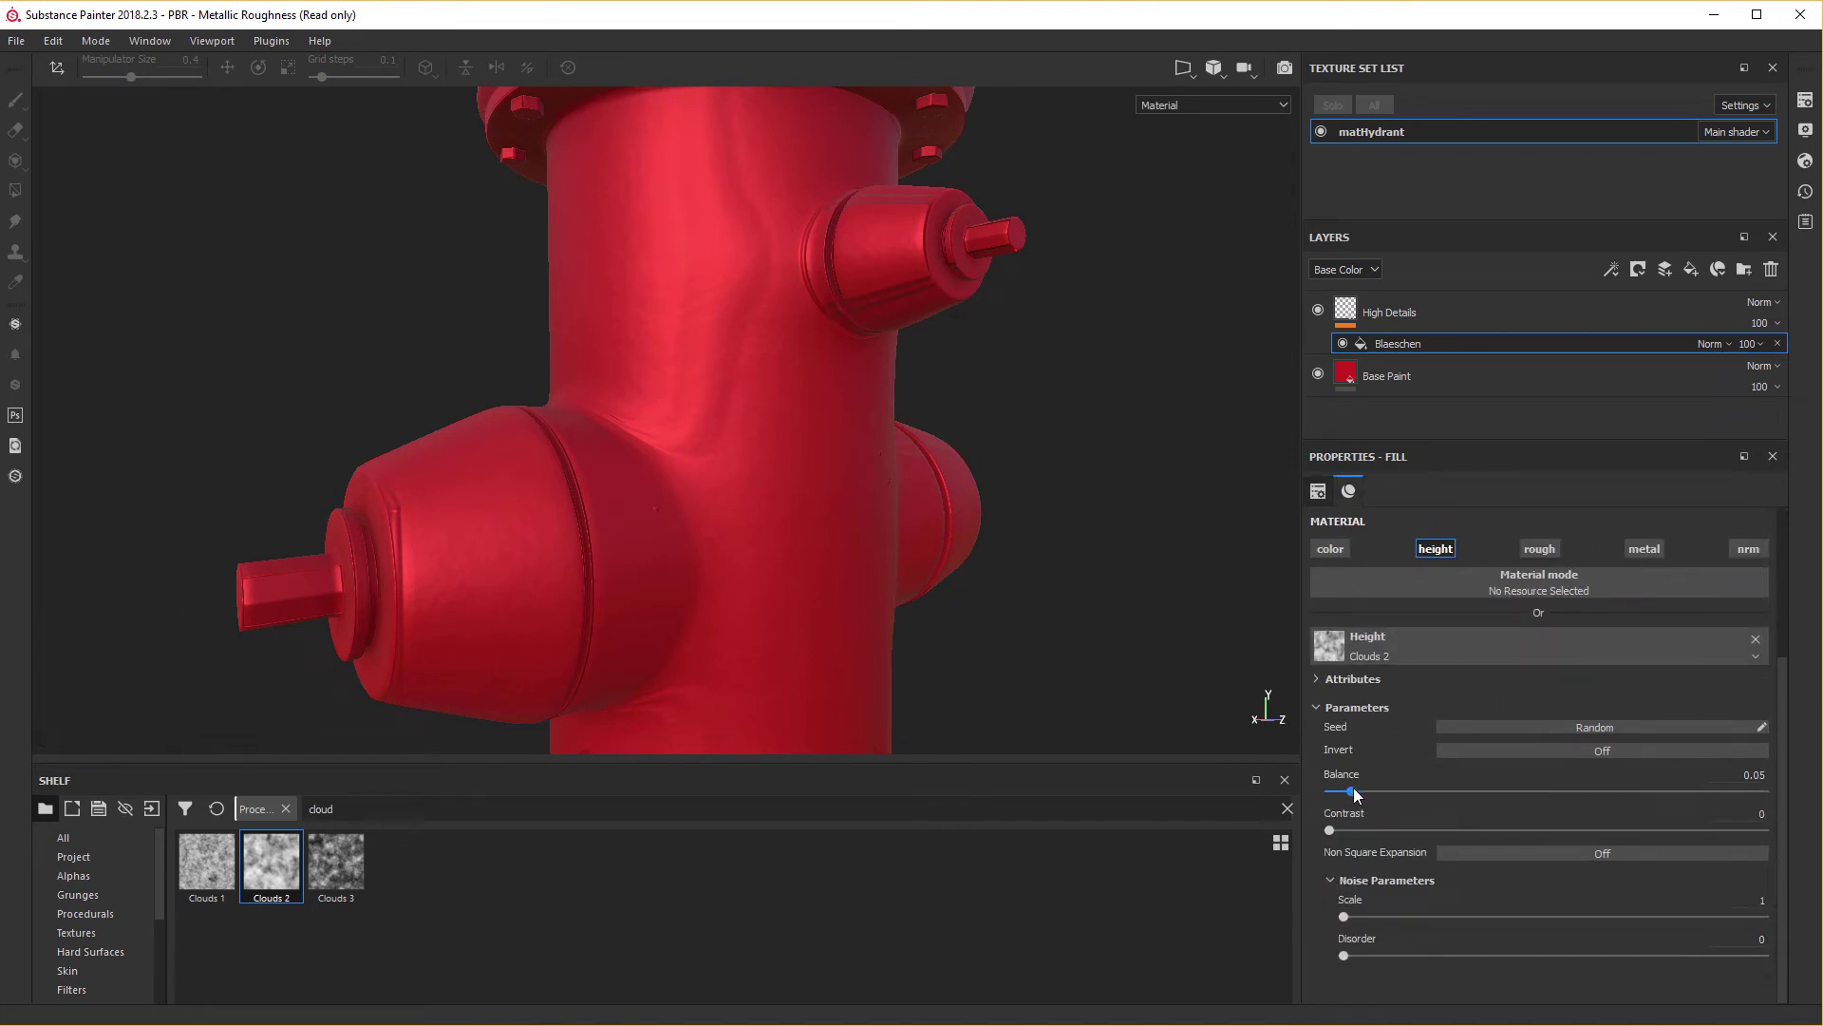
{"action": "scroll", "scroll_direction": "down", "scroll_amount": 3}
{"action": "left_click_drag", "start_coordinate": [1359, 794], "coordinate": [1430, 974]}
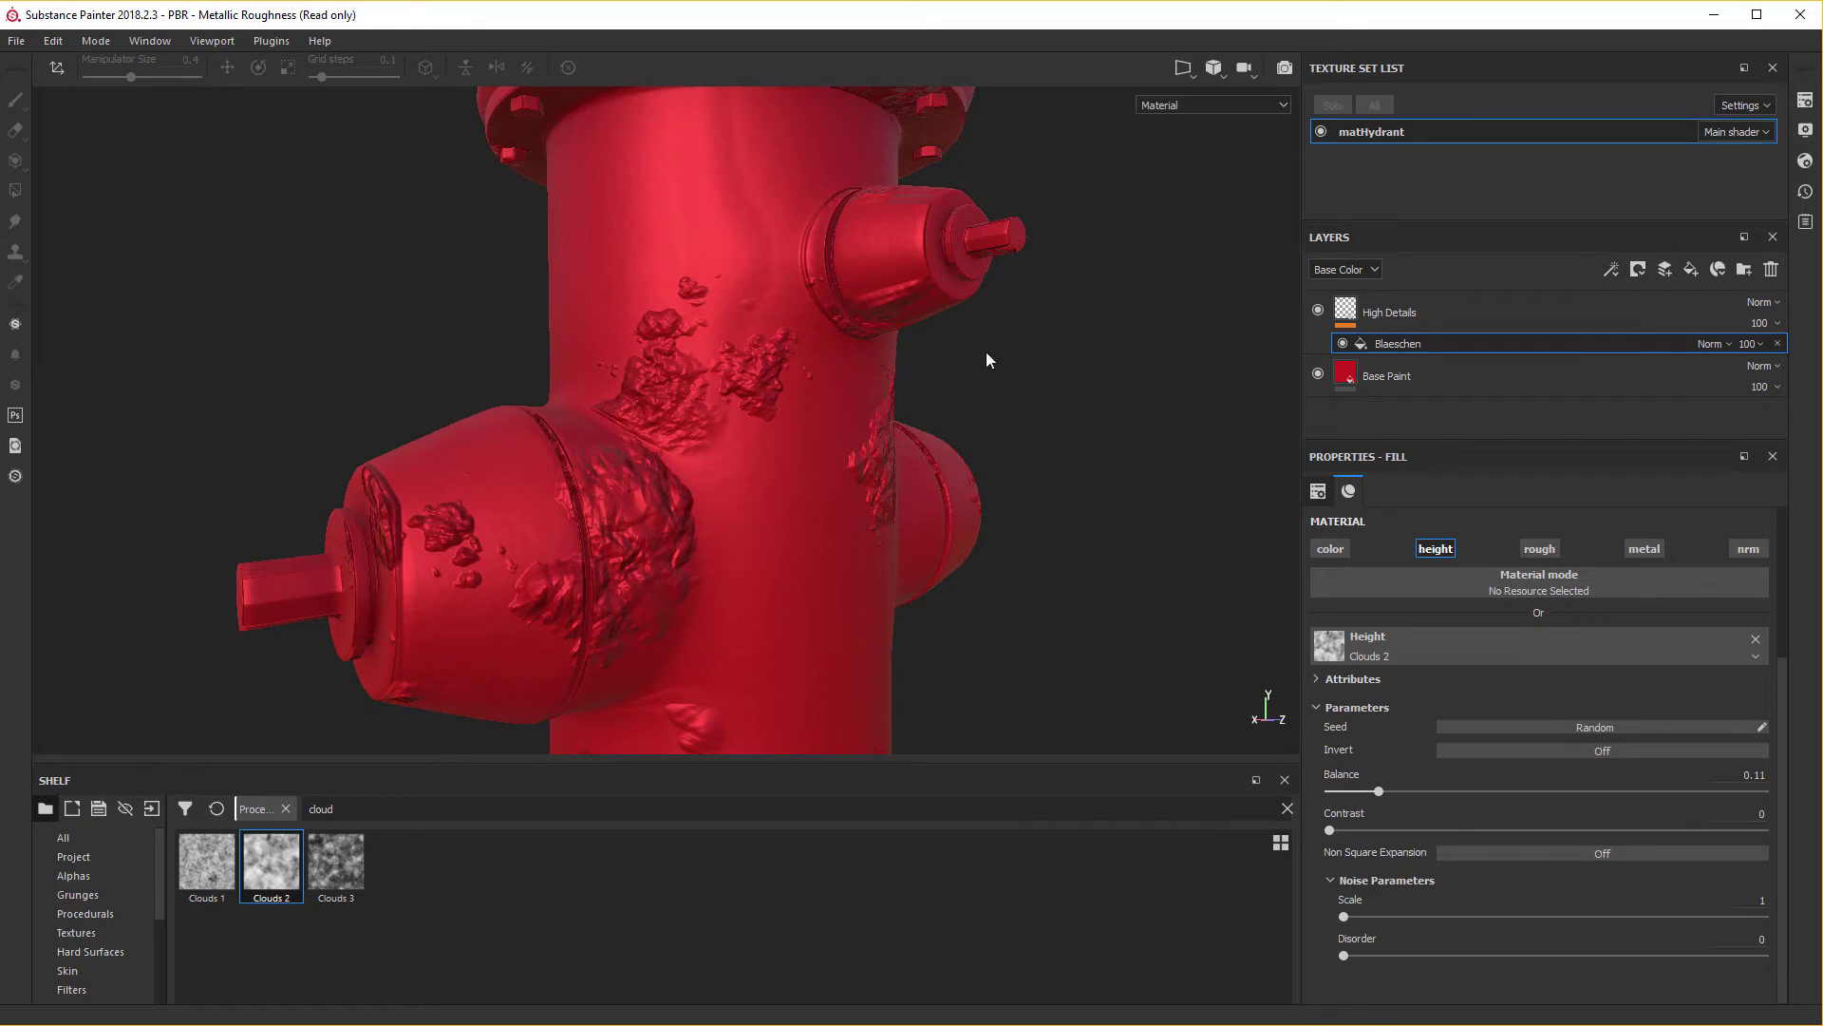
Set the tri-planar Scale to 5 and check the Blaeschen layer's opacity setting.
{"action": "left_click", "coordinate": [1442, 589]}
{"action": "scroll", "scroll_direction": "up", "scroll_amount": 3}
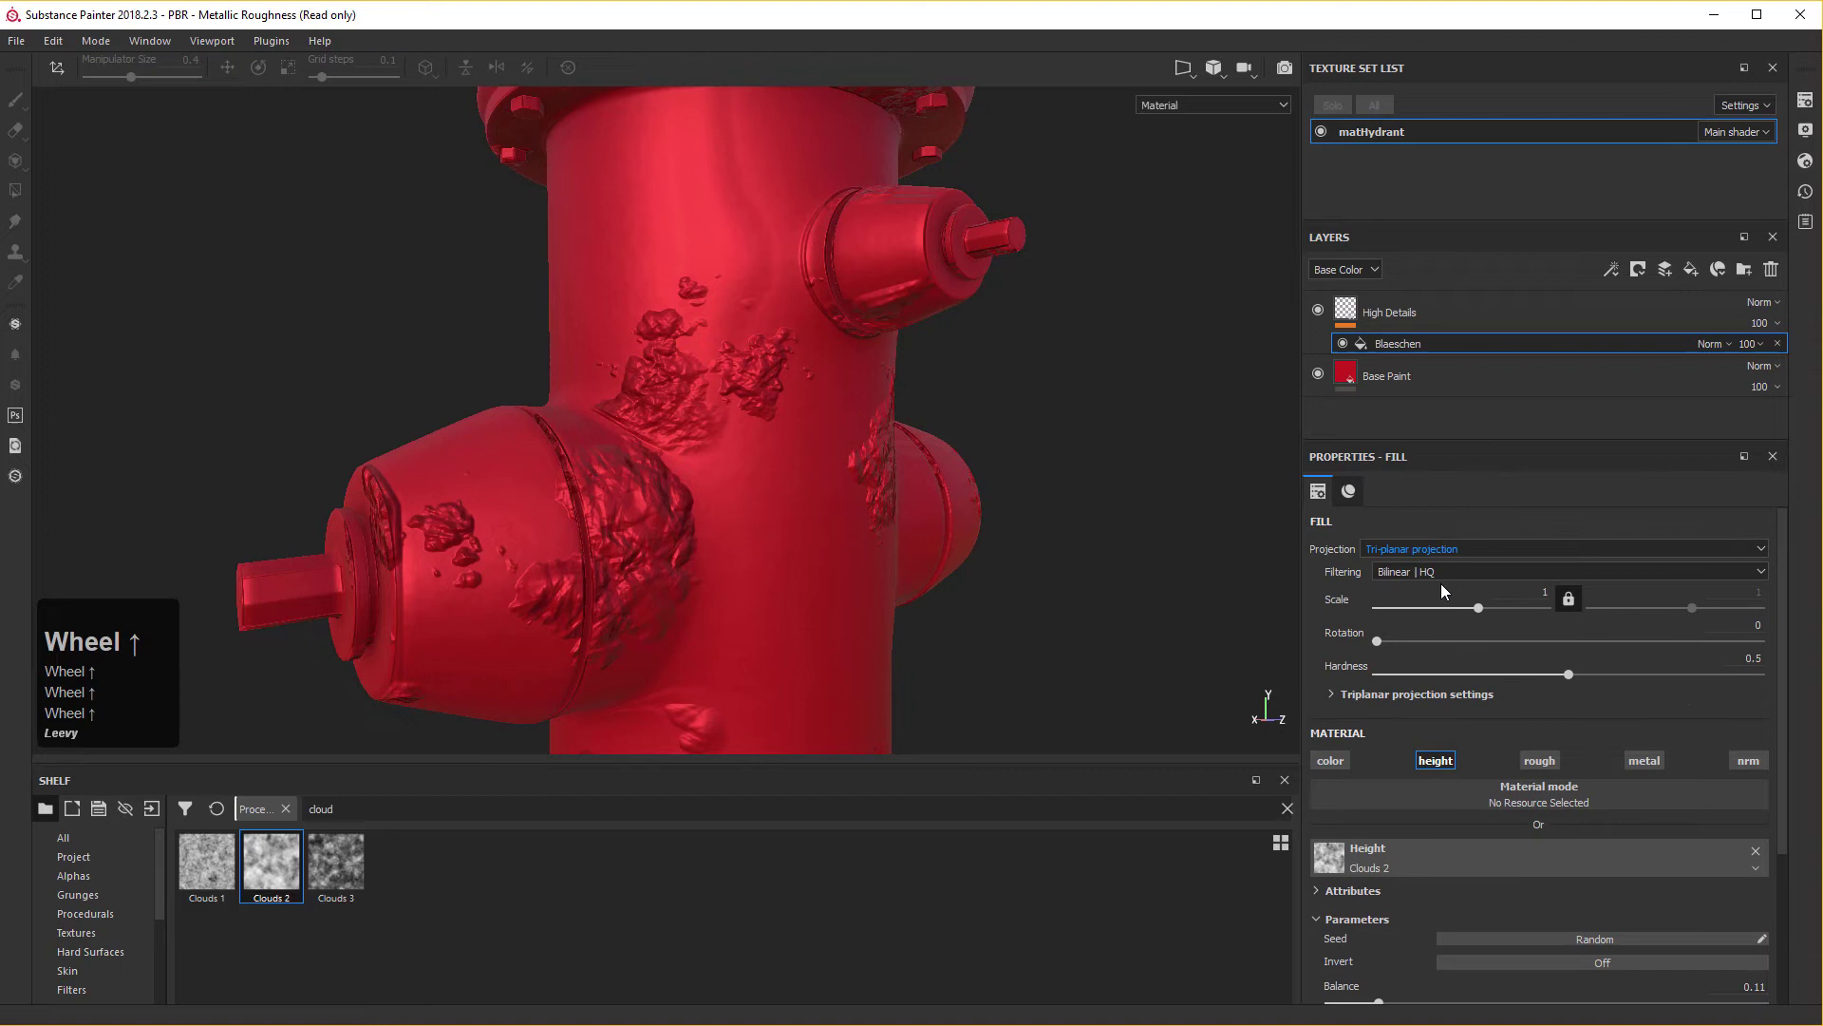
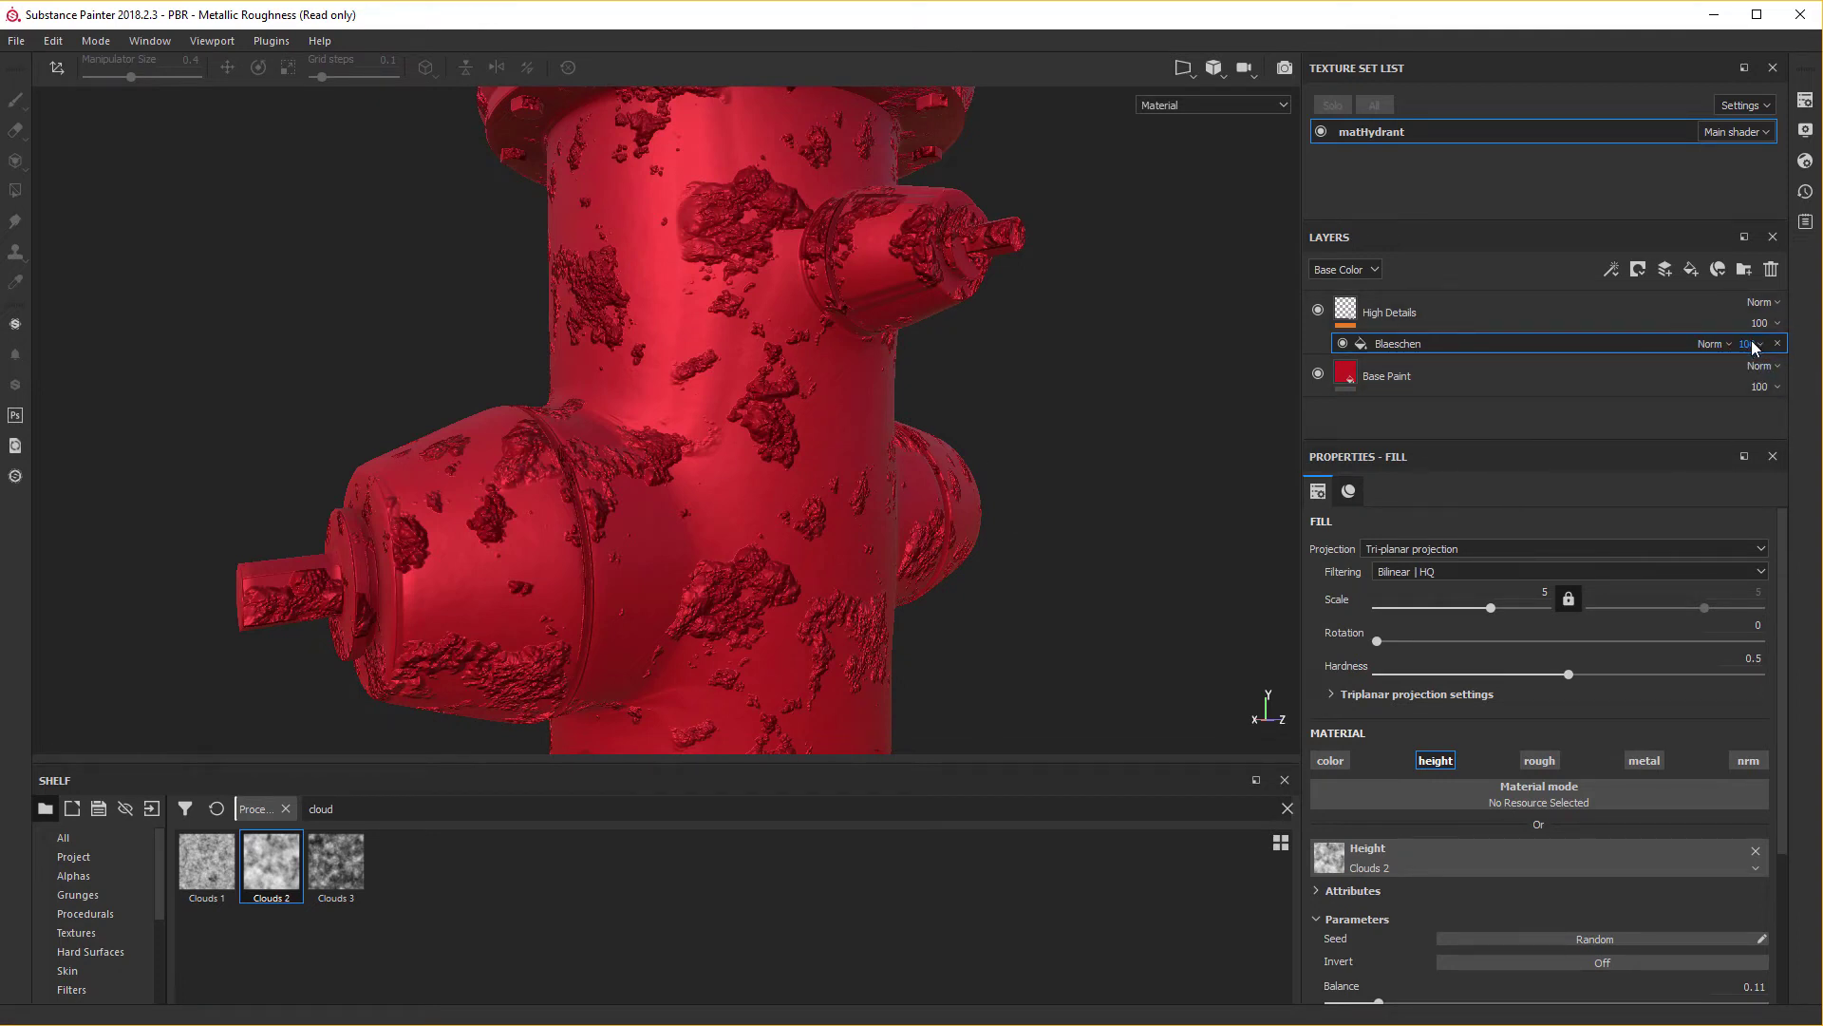
{"action": "key", "text": "Return"}
{"action": "key", "text": "KP_5"}
{"action": "left_click", "coordinate": [1757, 348]}
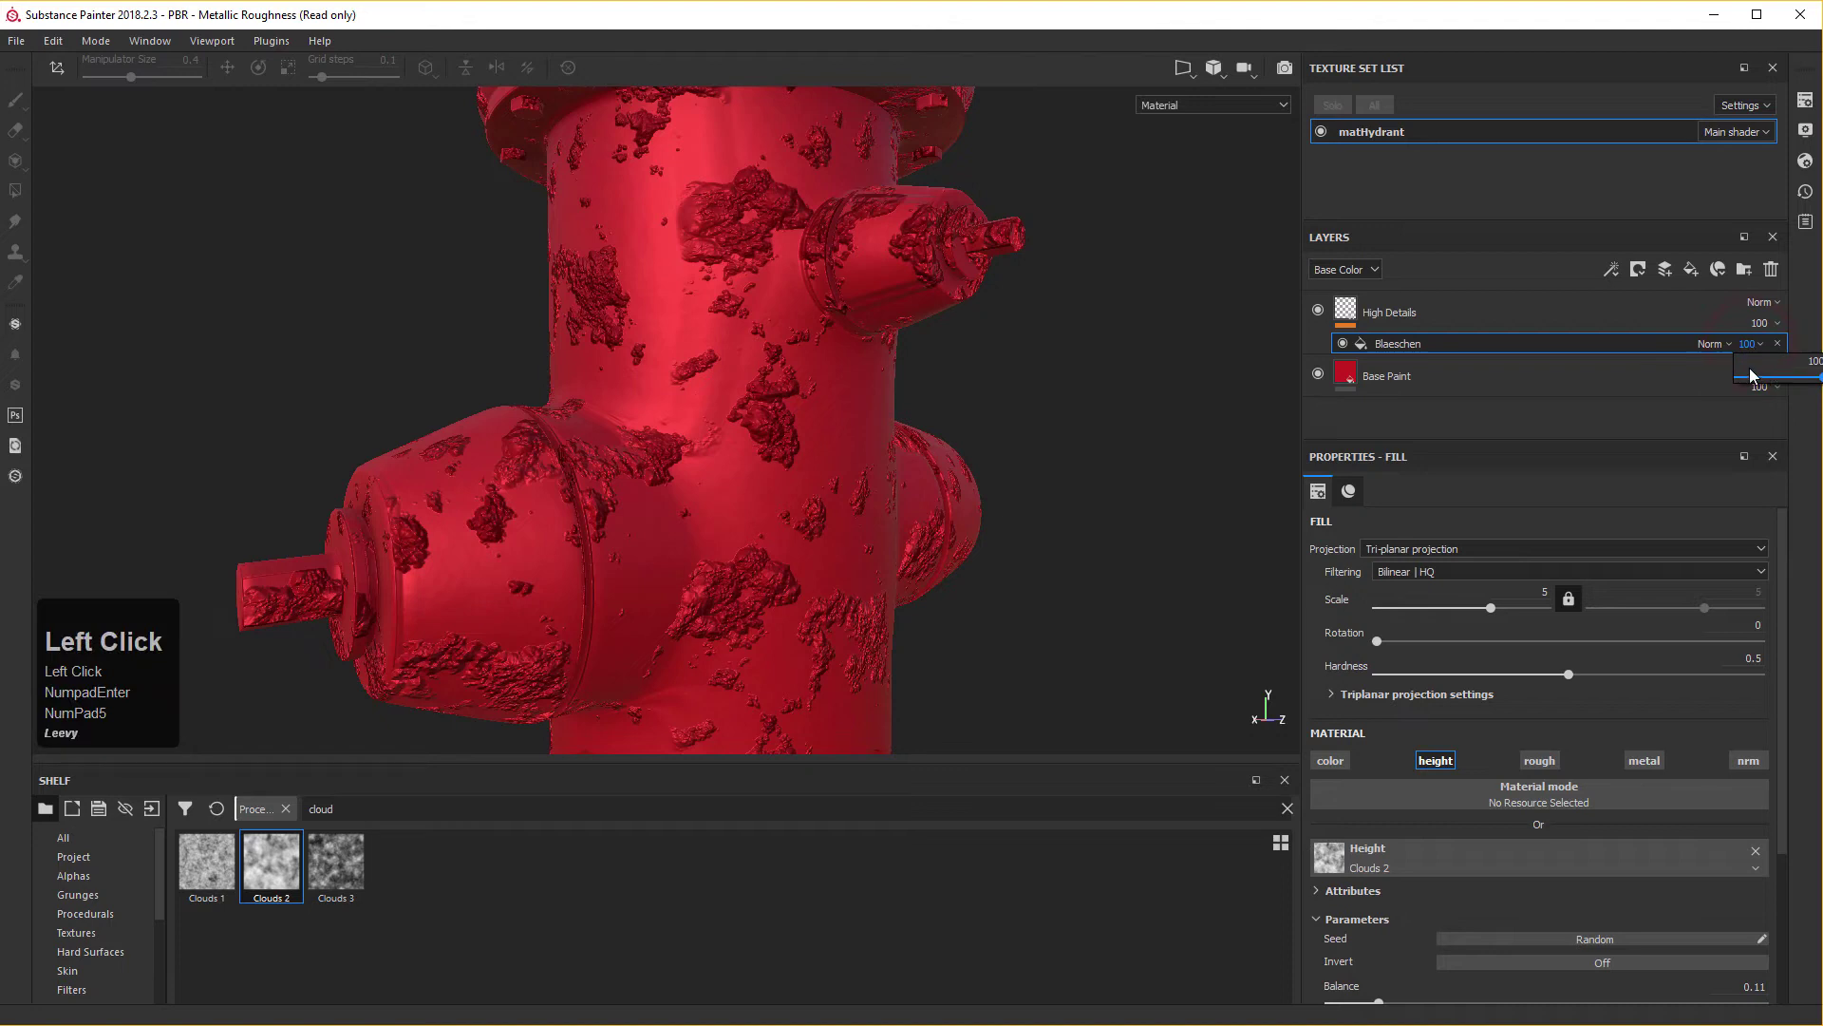
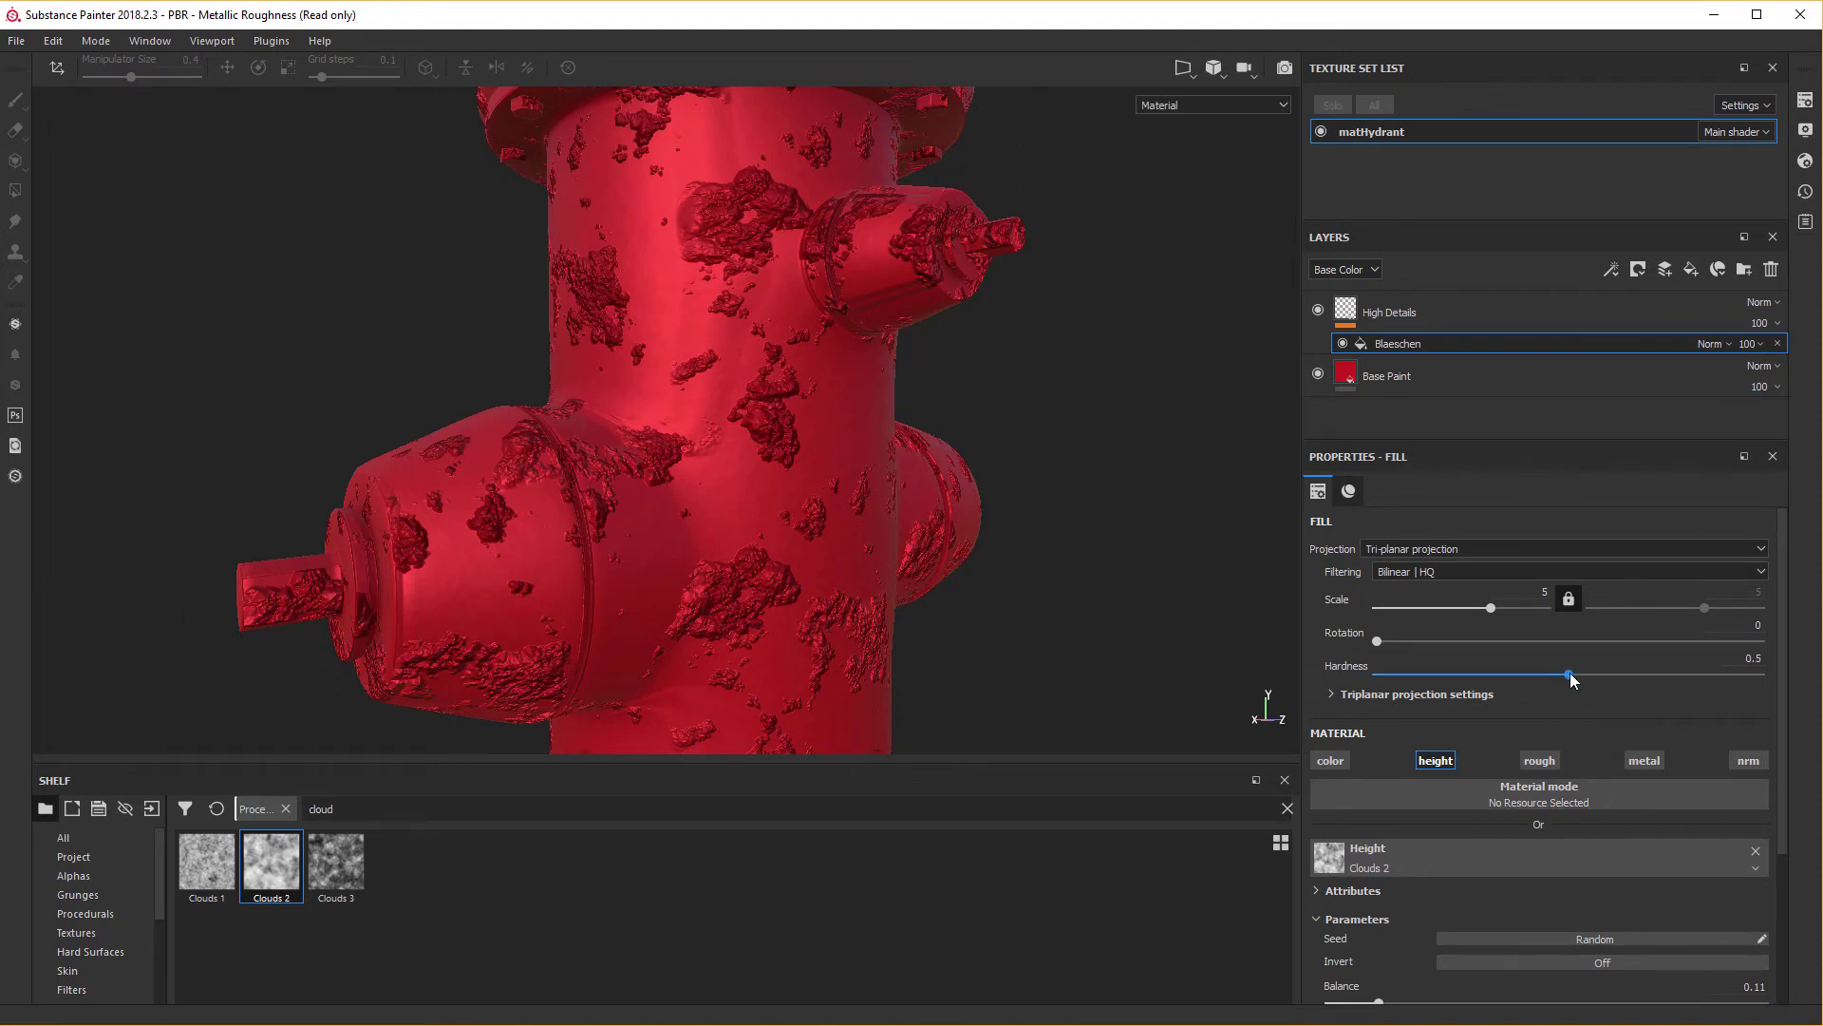
Reduce the Clouds 2 Balance to 0.03, thinning the bumps to a few spots.
{"action": "left_click_drag", "start_coordinate": [1571, 679], "coordinate": [1637, 898]}
{"action": "scroll", "scroll_direction": "down", "scroll_amount": 3}
{"action": "scroll", "scroll_direction": "down", "scroll_amount": 3}
{"action": "left_click_drag", "start_coordinate": [1339, 878], "coordinate": [1366, 832]}
{"action": "left_click_drag", "start_coordinate": [1359, 832], "coordinate": [602, 569]}
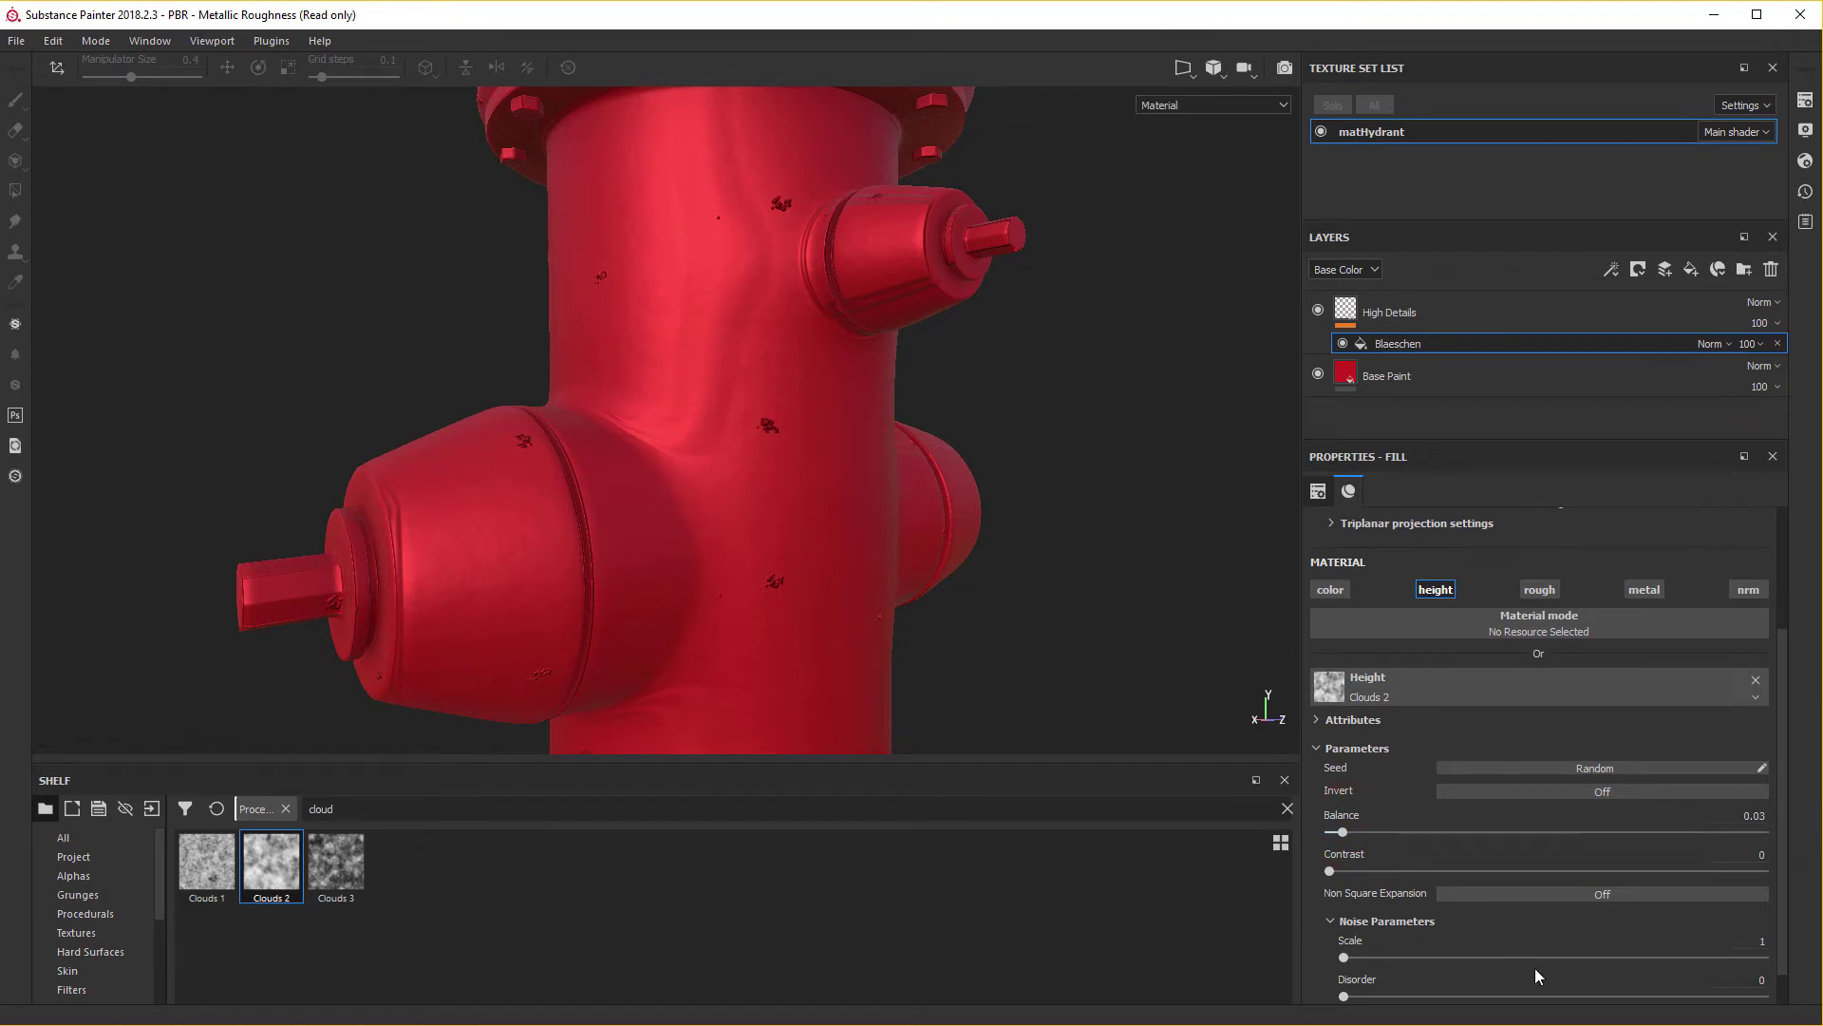
{"action": "scroll", "scroll_direction": "down", "scroll_amount": 3}
{"action": "left_click_drag", "start_coordinate": [1541, 974], "coordinate": [1350, 924]}
Set the Clouds 2 Disorder to 0.18.
{"action": "scroll", "scroll_direction": "down", "scroll_amount": 3}
{"action": "left_click_drag", "start_coordinate": [1350, 924], "coordinate": [1226, 586]}
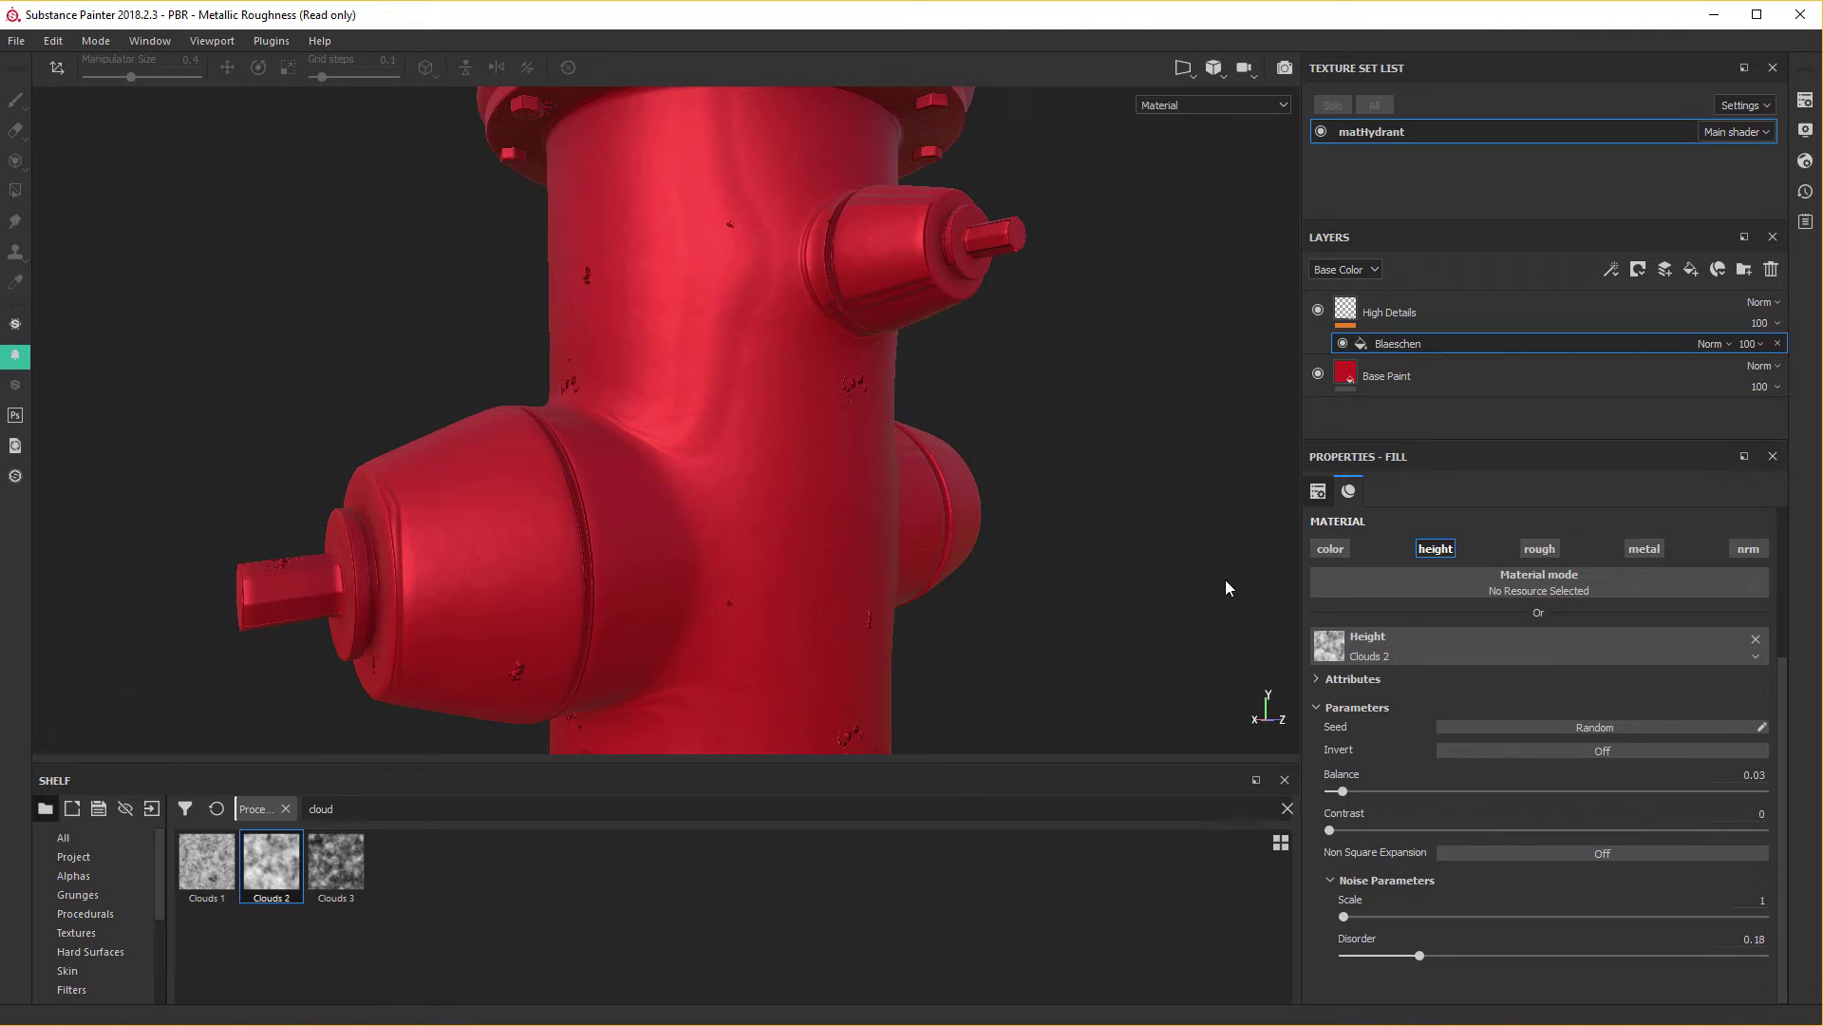
{"action": "left_click", "coordinate": [905, 512]}
{"action": "scroll", "scroll_direction": "down", "scroll_amount": 3}
{"action": "scroll", "scroll_direction": "down", "scroll_amount": 3}
{"action": "middle_click", "coordinate": [771, 557]}
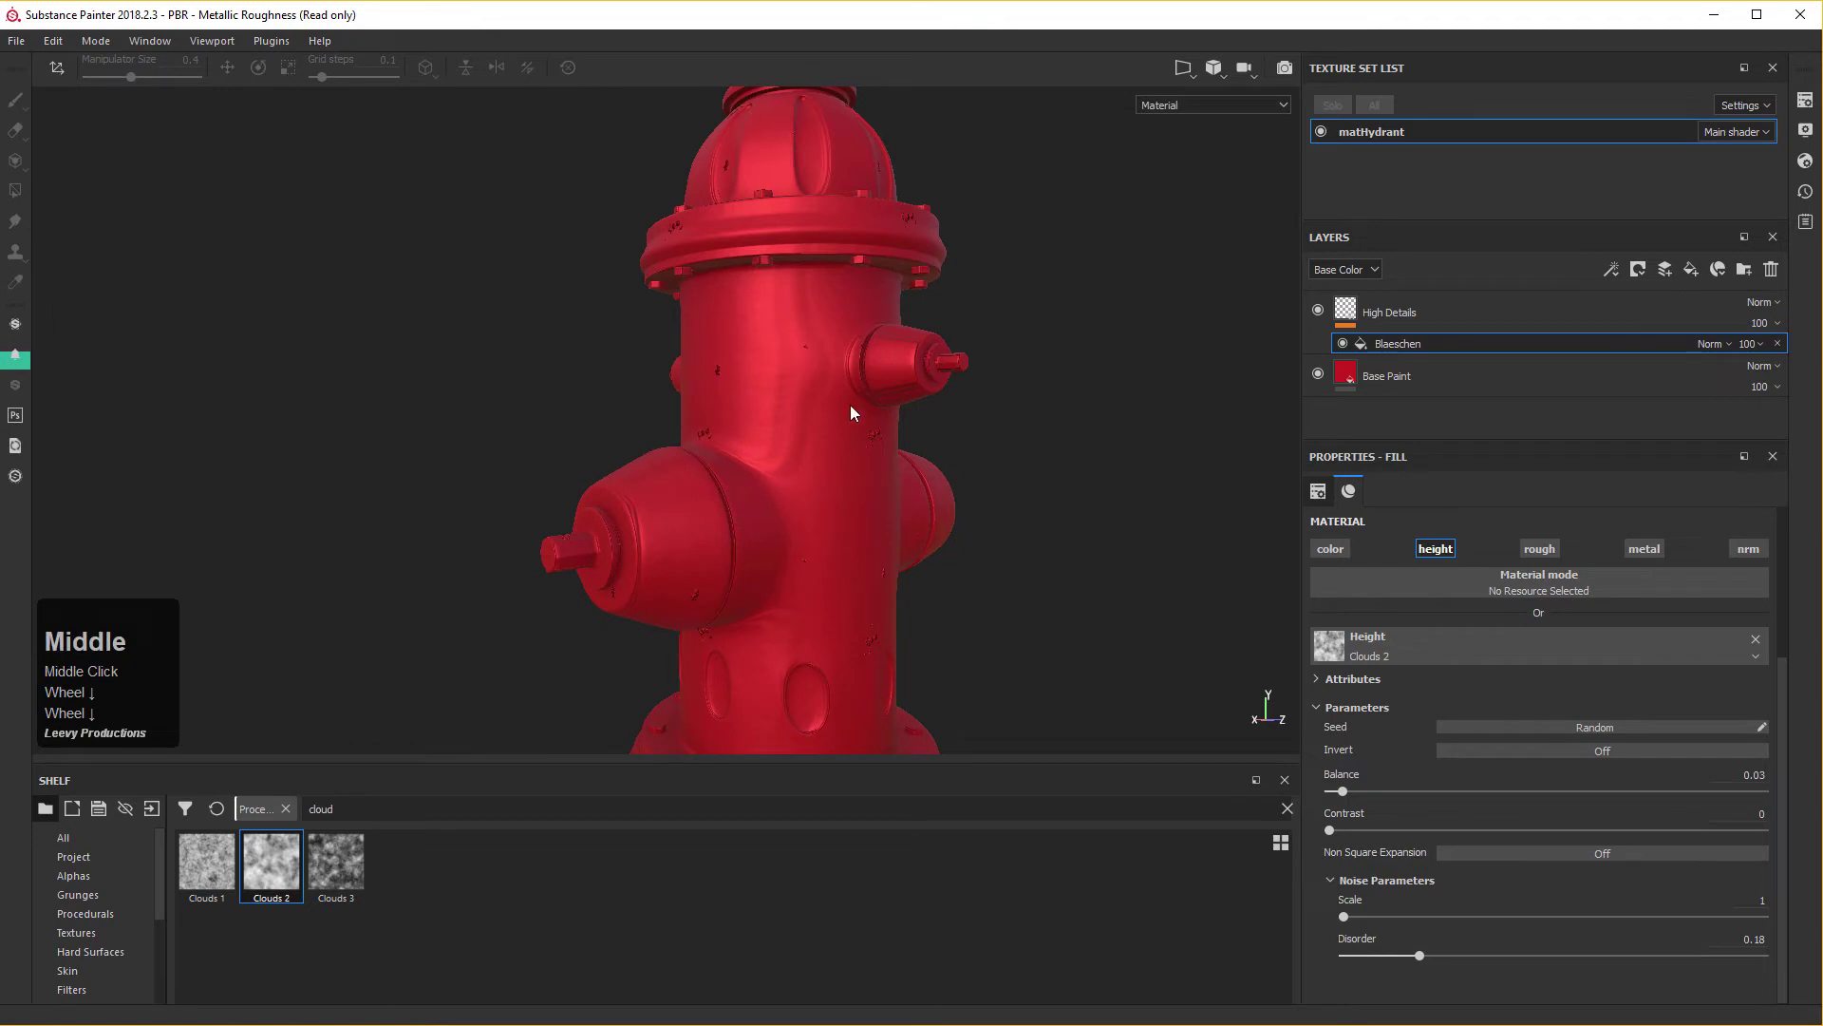
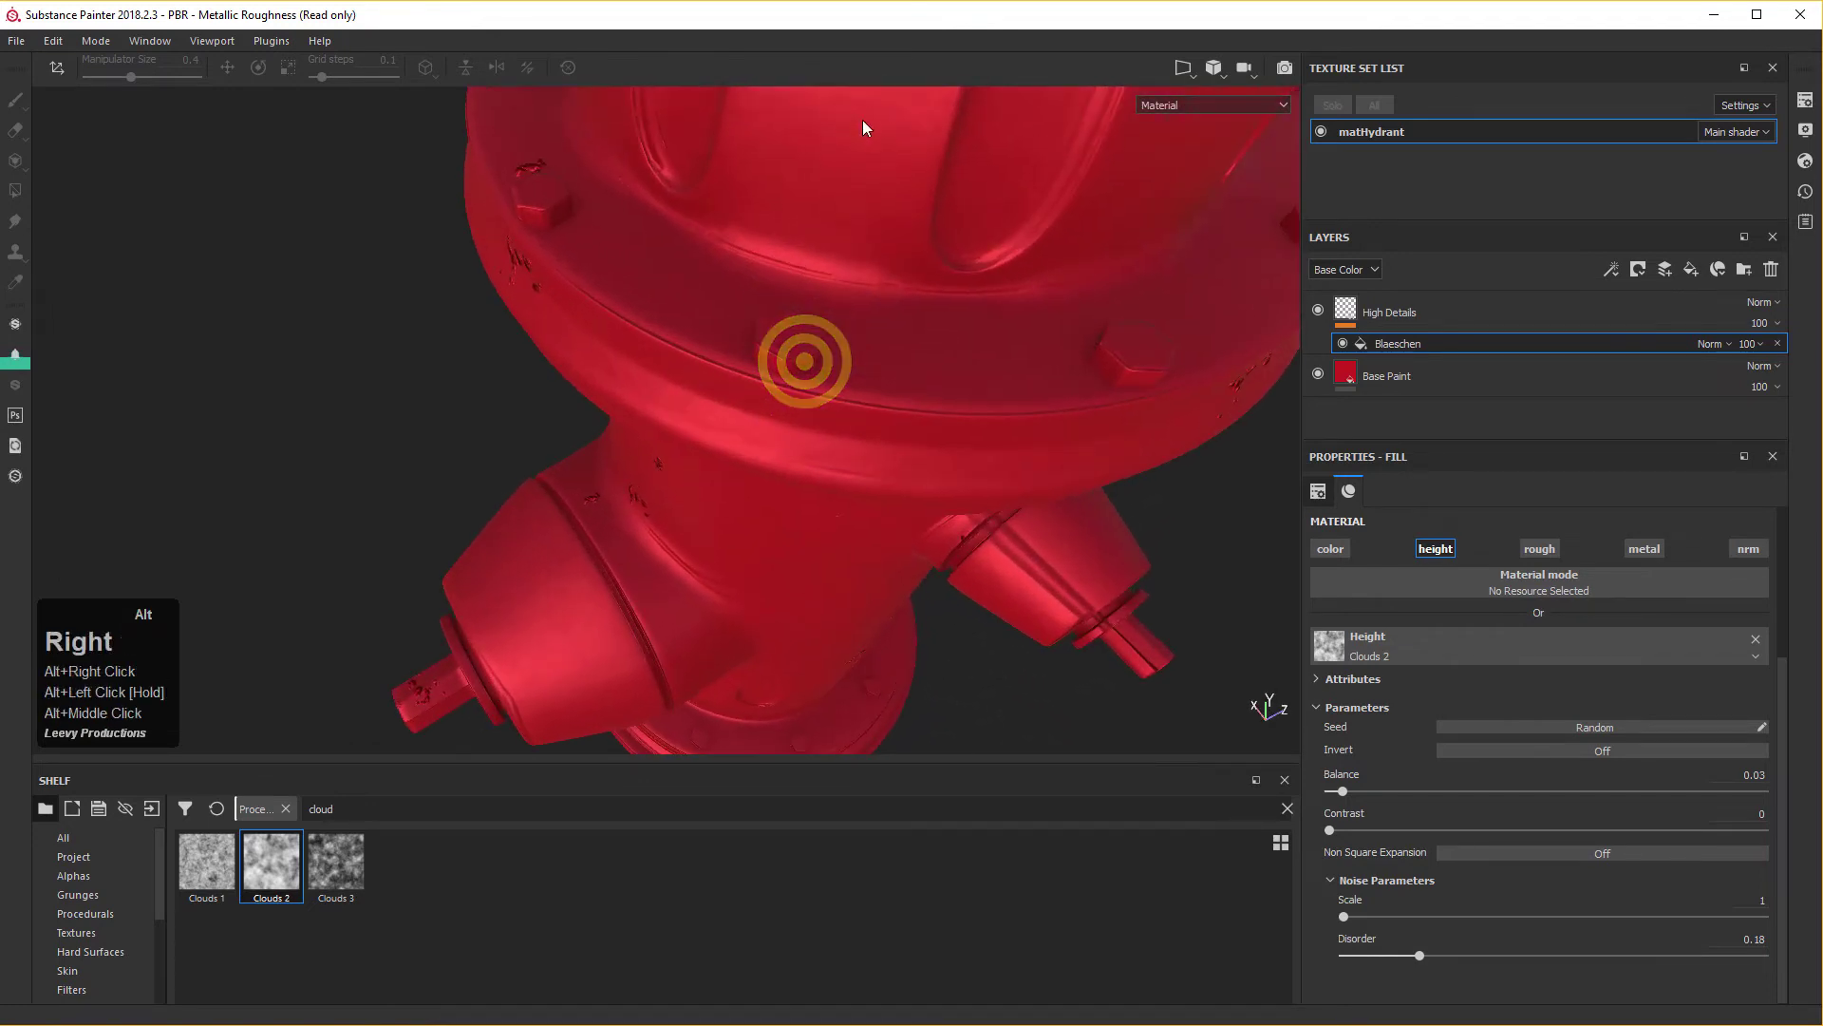
{"action": "middle_click", "coordinate": [903, 200]}
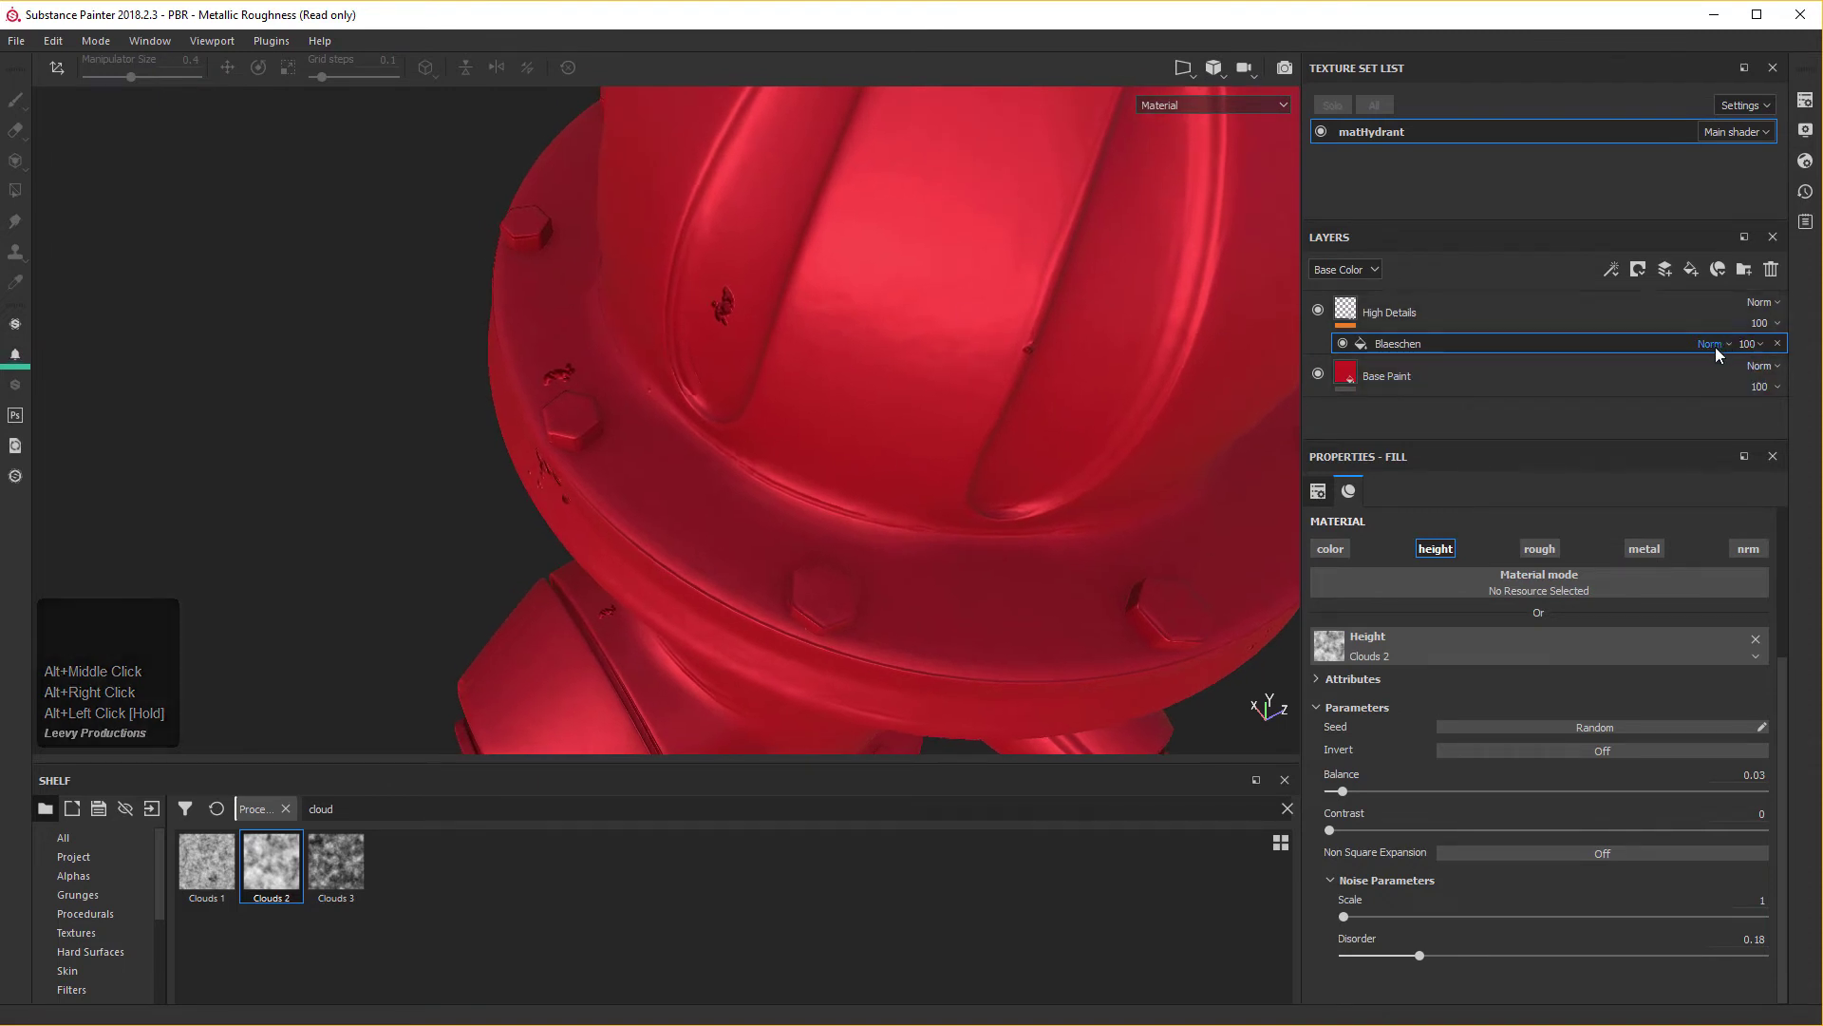
{"action": "left_click", "coordinate": [1710, 349]}
Switch the Blaeschen bumps layer to Screen blending mode.
{"action": "middle_click", "coordinate": [1710, 350]}
{"action": "right_click", "coordinate": [1711, 350]}
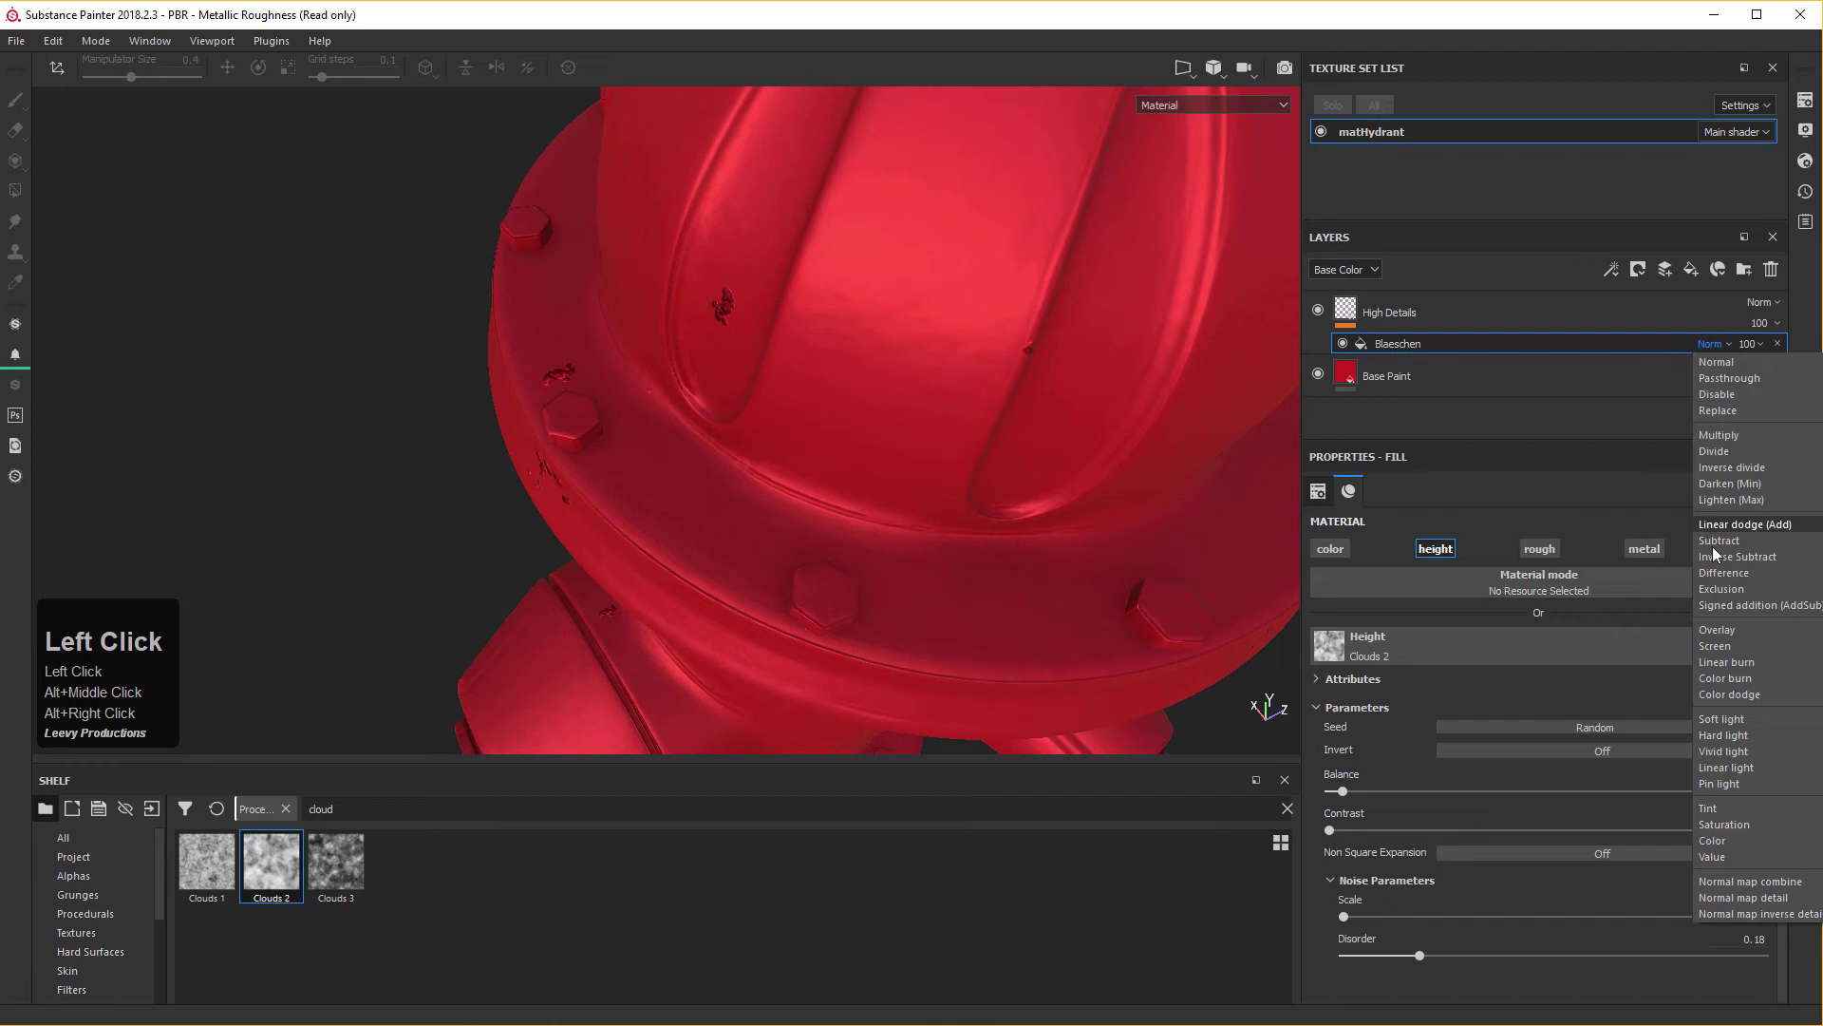
{"action": "left_click", "coordinate": [1717, 659]}
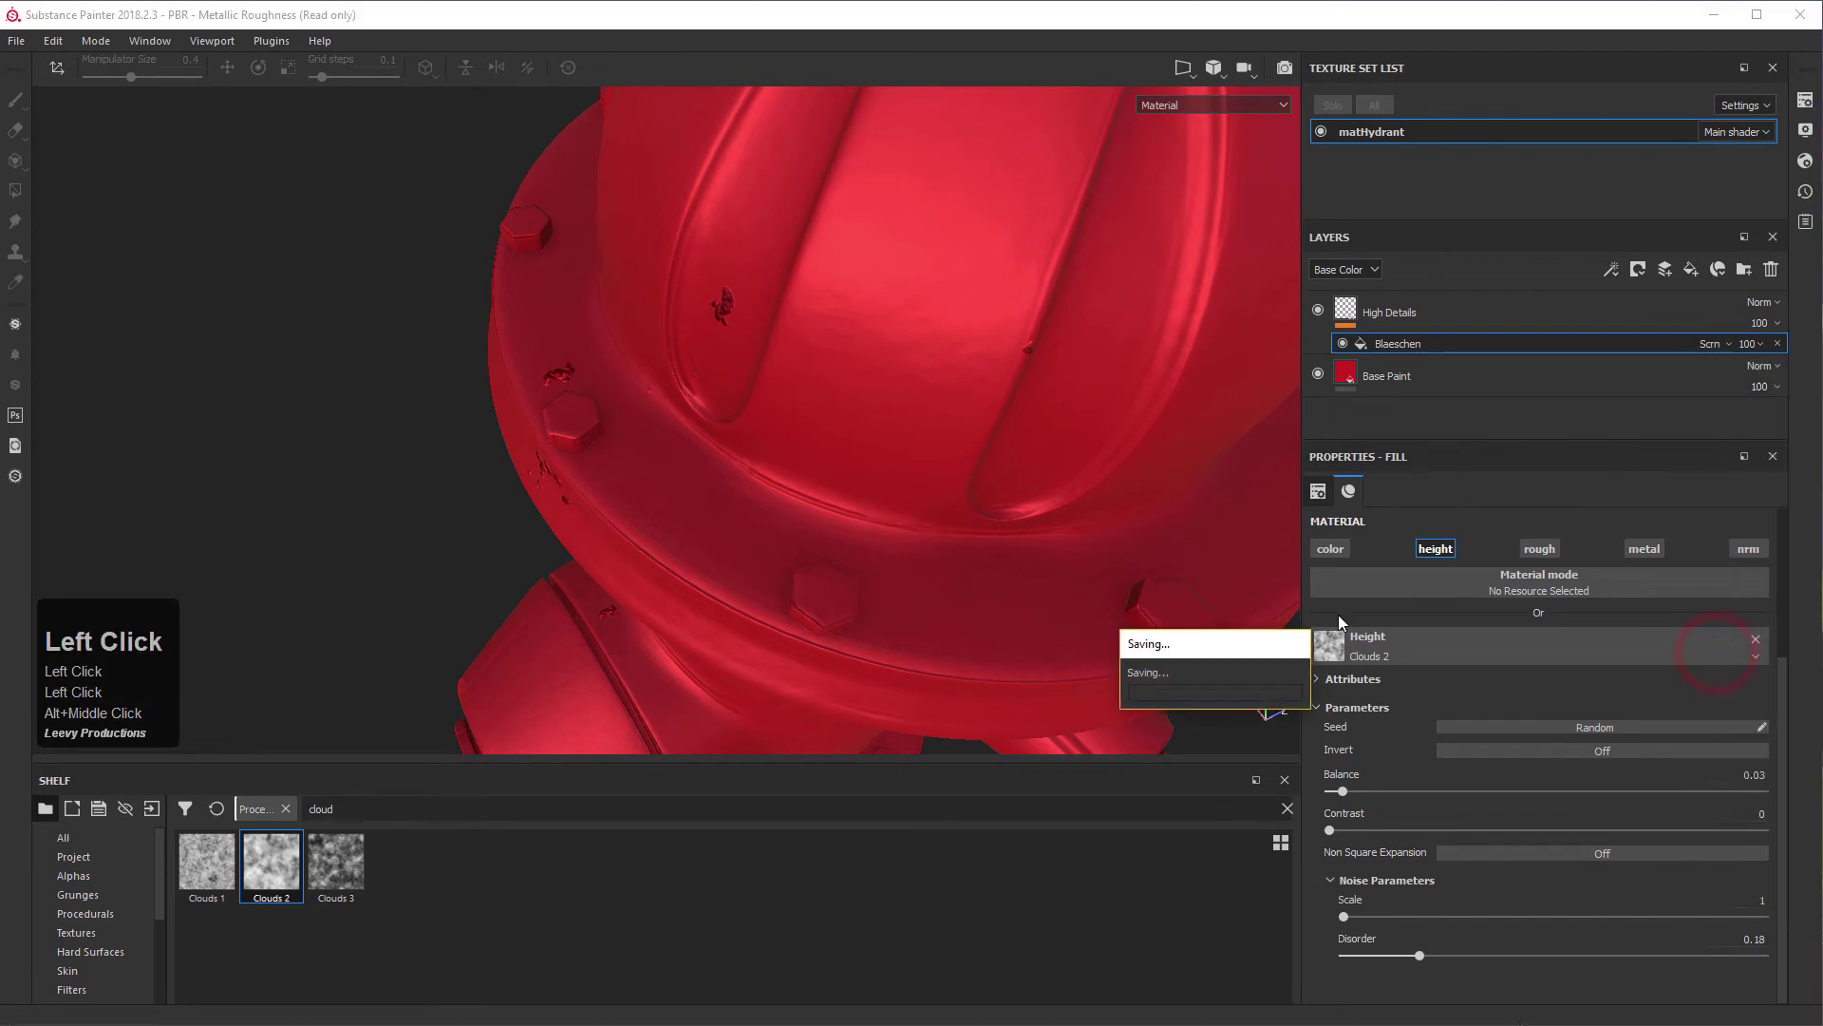
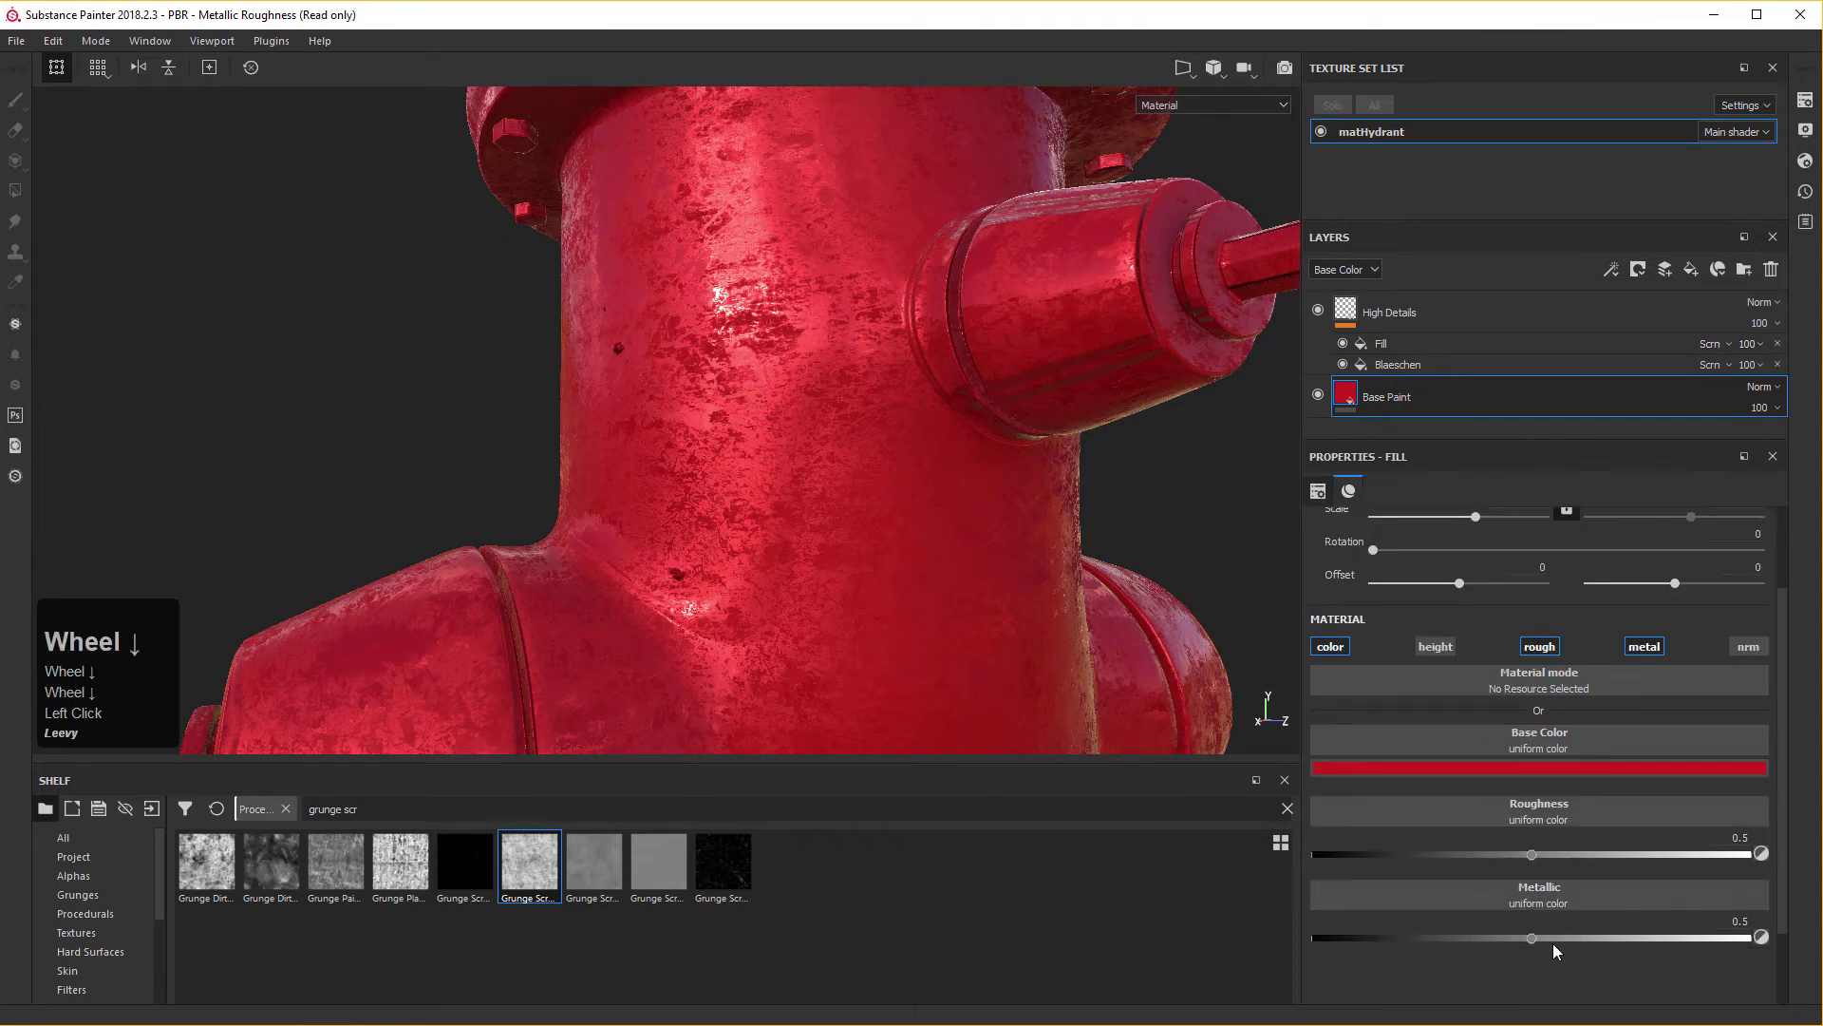
Bring Base Paint's Metallic down to 0 and nudge Roughness to about 0.50.
{"action": "scroll", "scroll_direction": "down", "scroll_amount": 3}
{"action": "left_click_drag", "start_coordinate": [1538, 940], "coordinate": [891, 421]}
{"action": "left_click_drag", "start_coordinate": [891, 421], "coordinate": [1603, 705]}
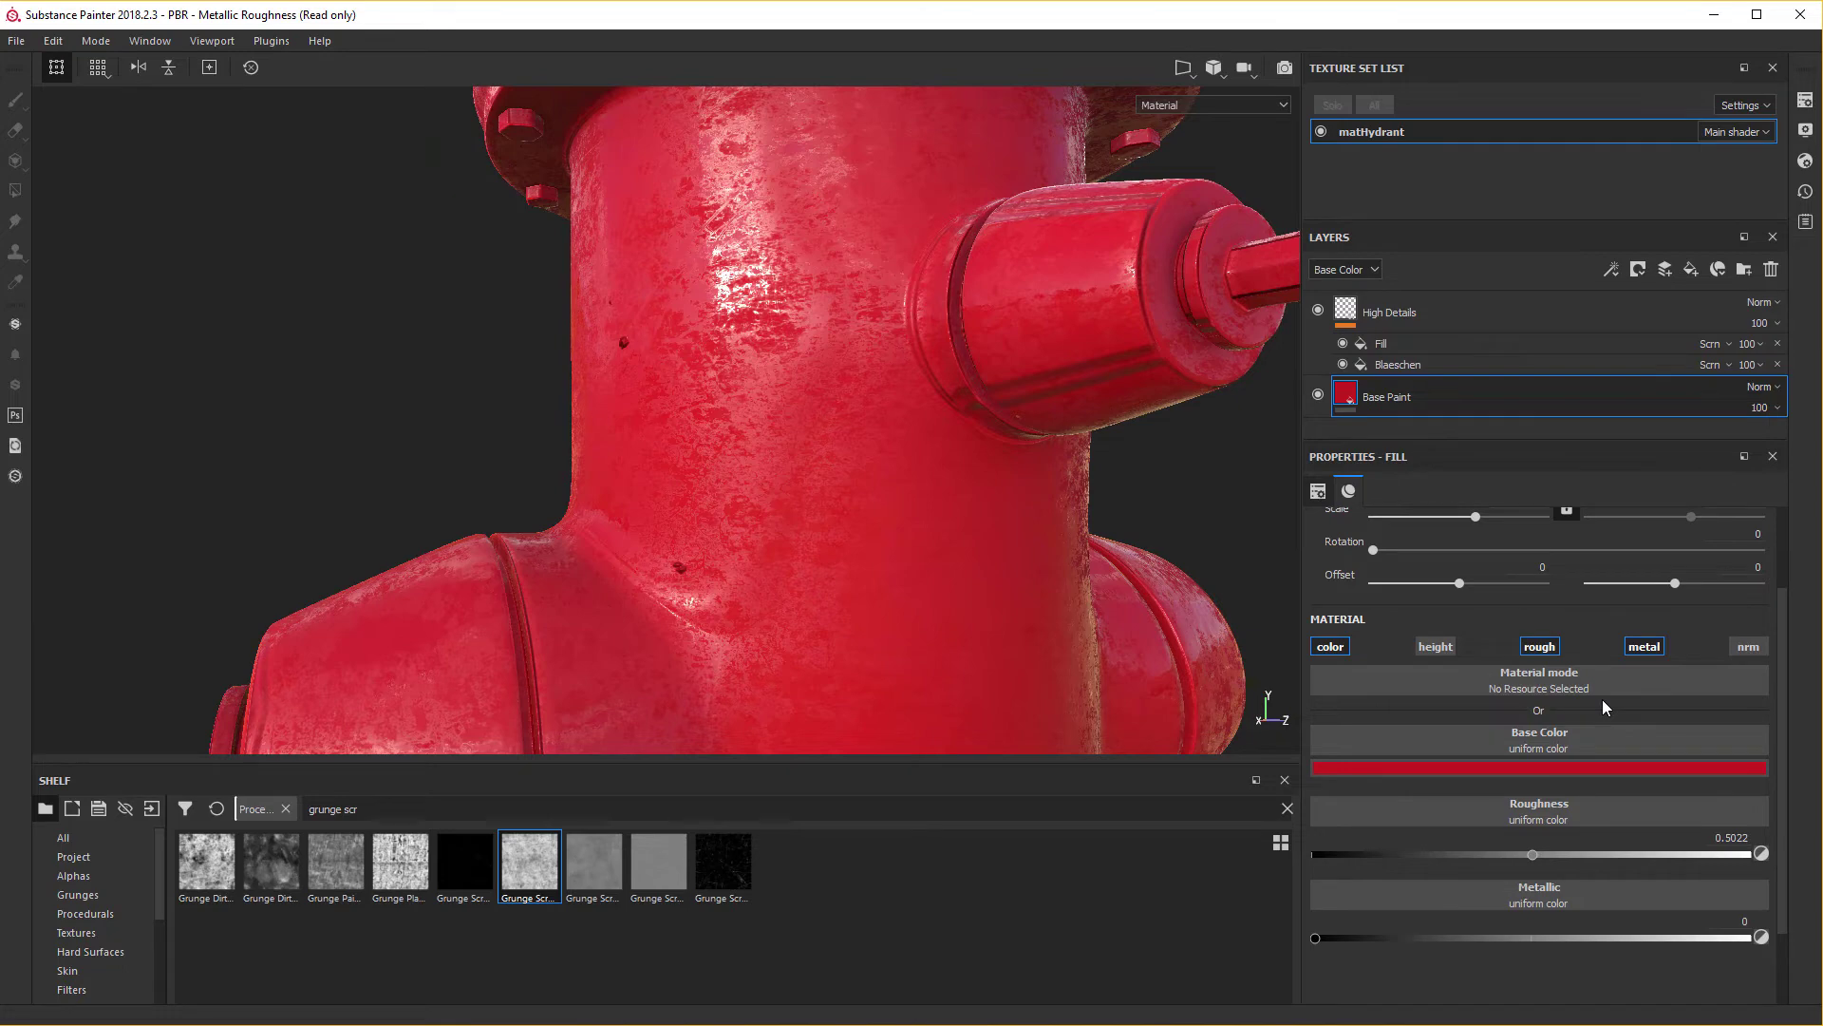
{"action": "left_click_drag", "start_coordinate": [1652, 652], "coordinate": [1537, 647]}
{"action": "left_click", "coordinate": [1538, 648]}
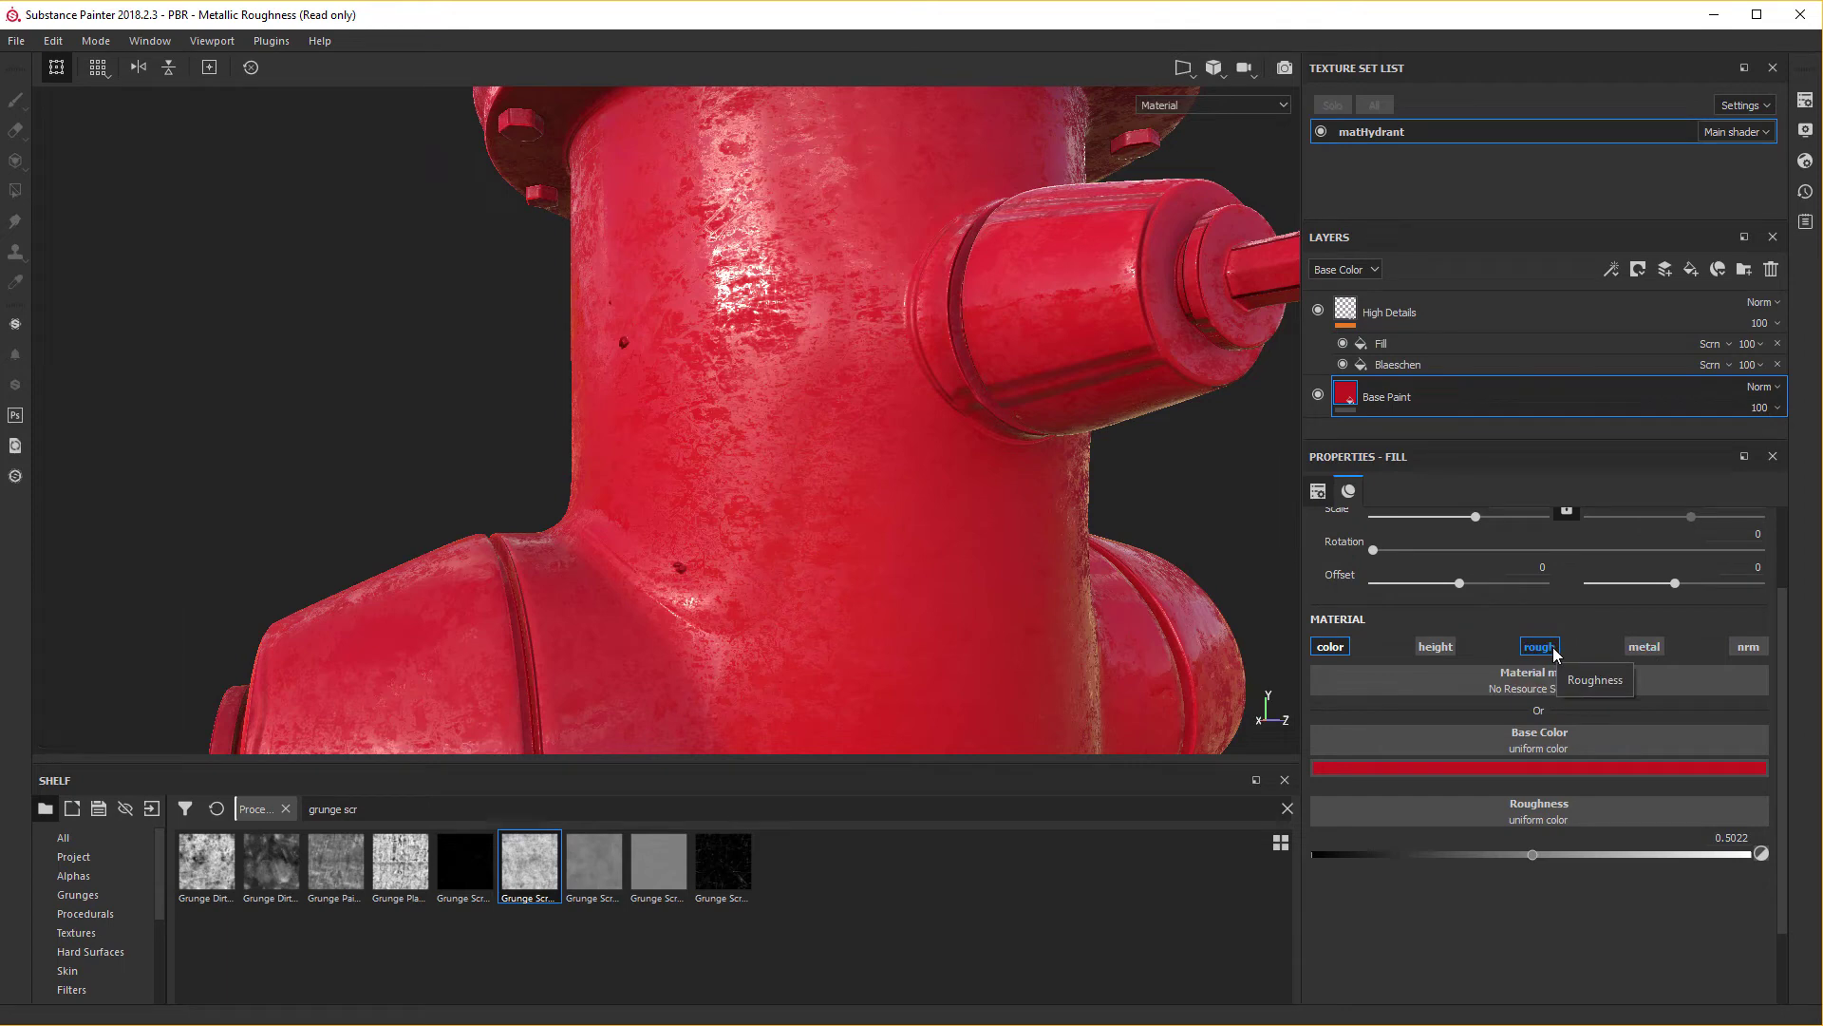
{"action": "left_click", "coordinate": [1649, 650]}
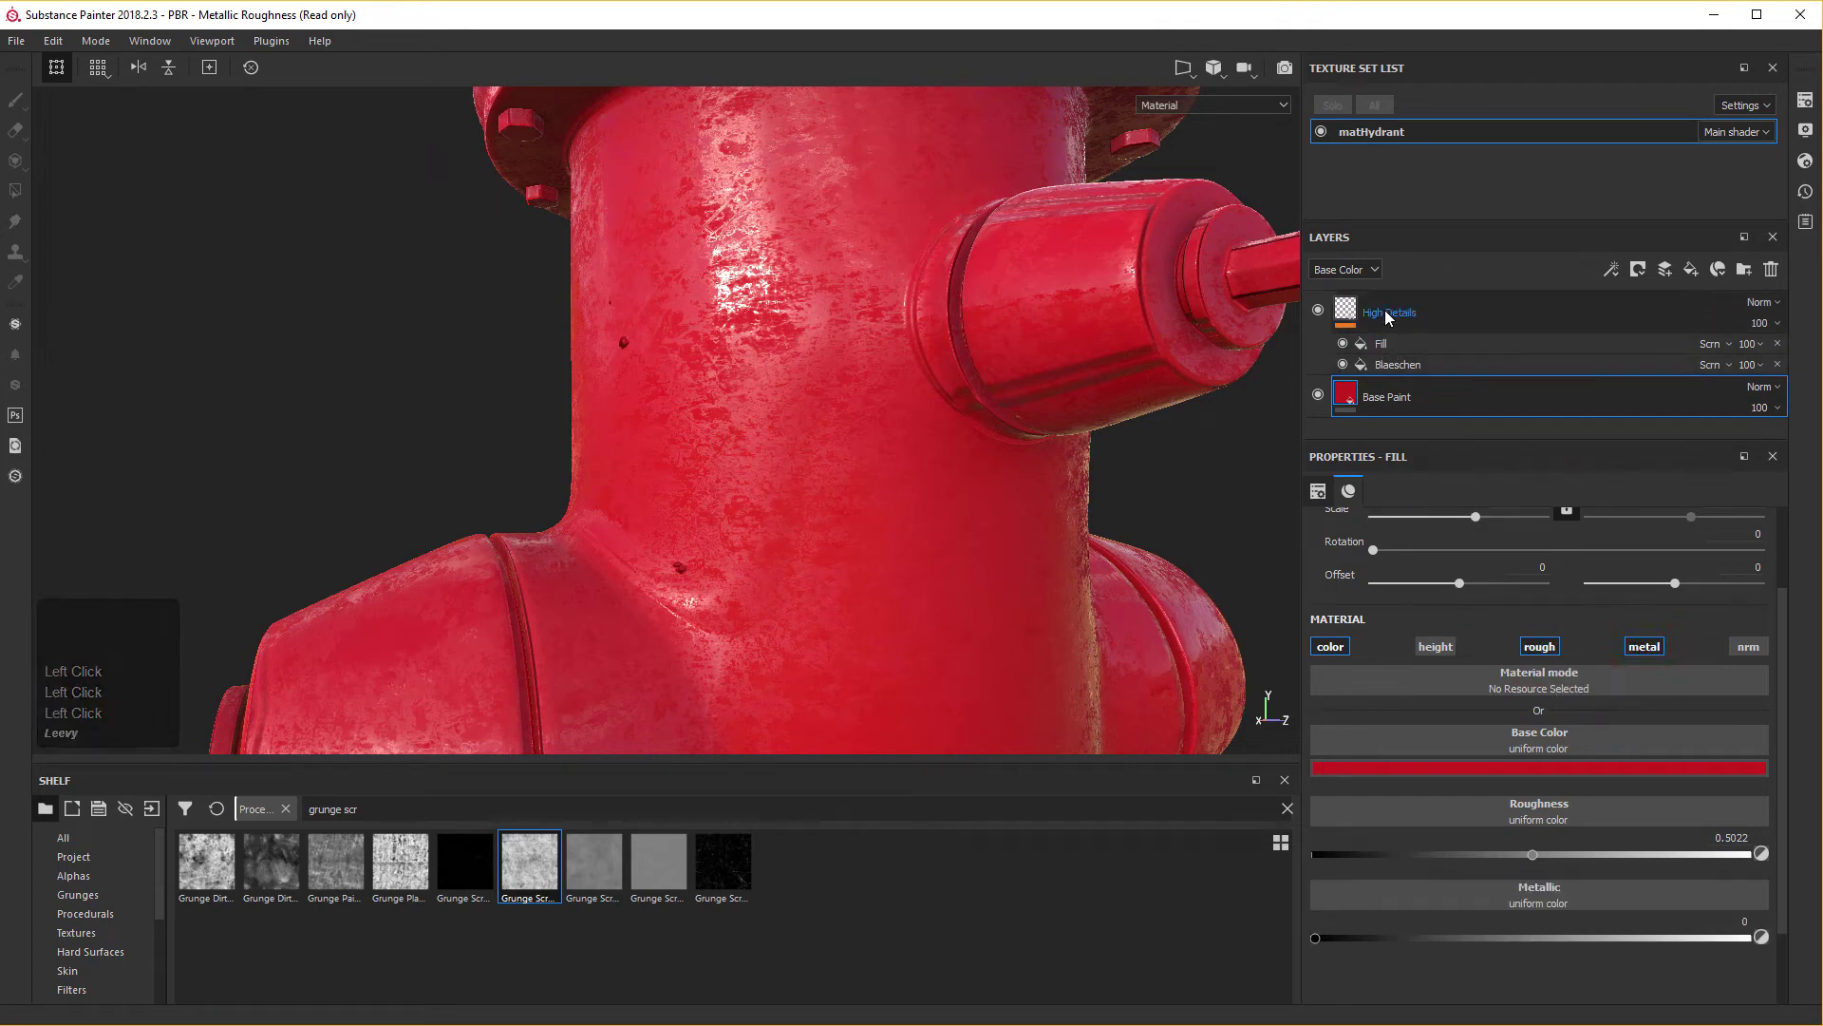
Add a new fill layer above High Details, turning the hydrant plain white.
{"action": "left_click", "coordinate": [1391, 315]}
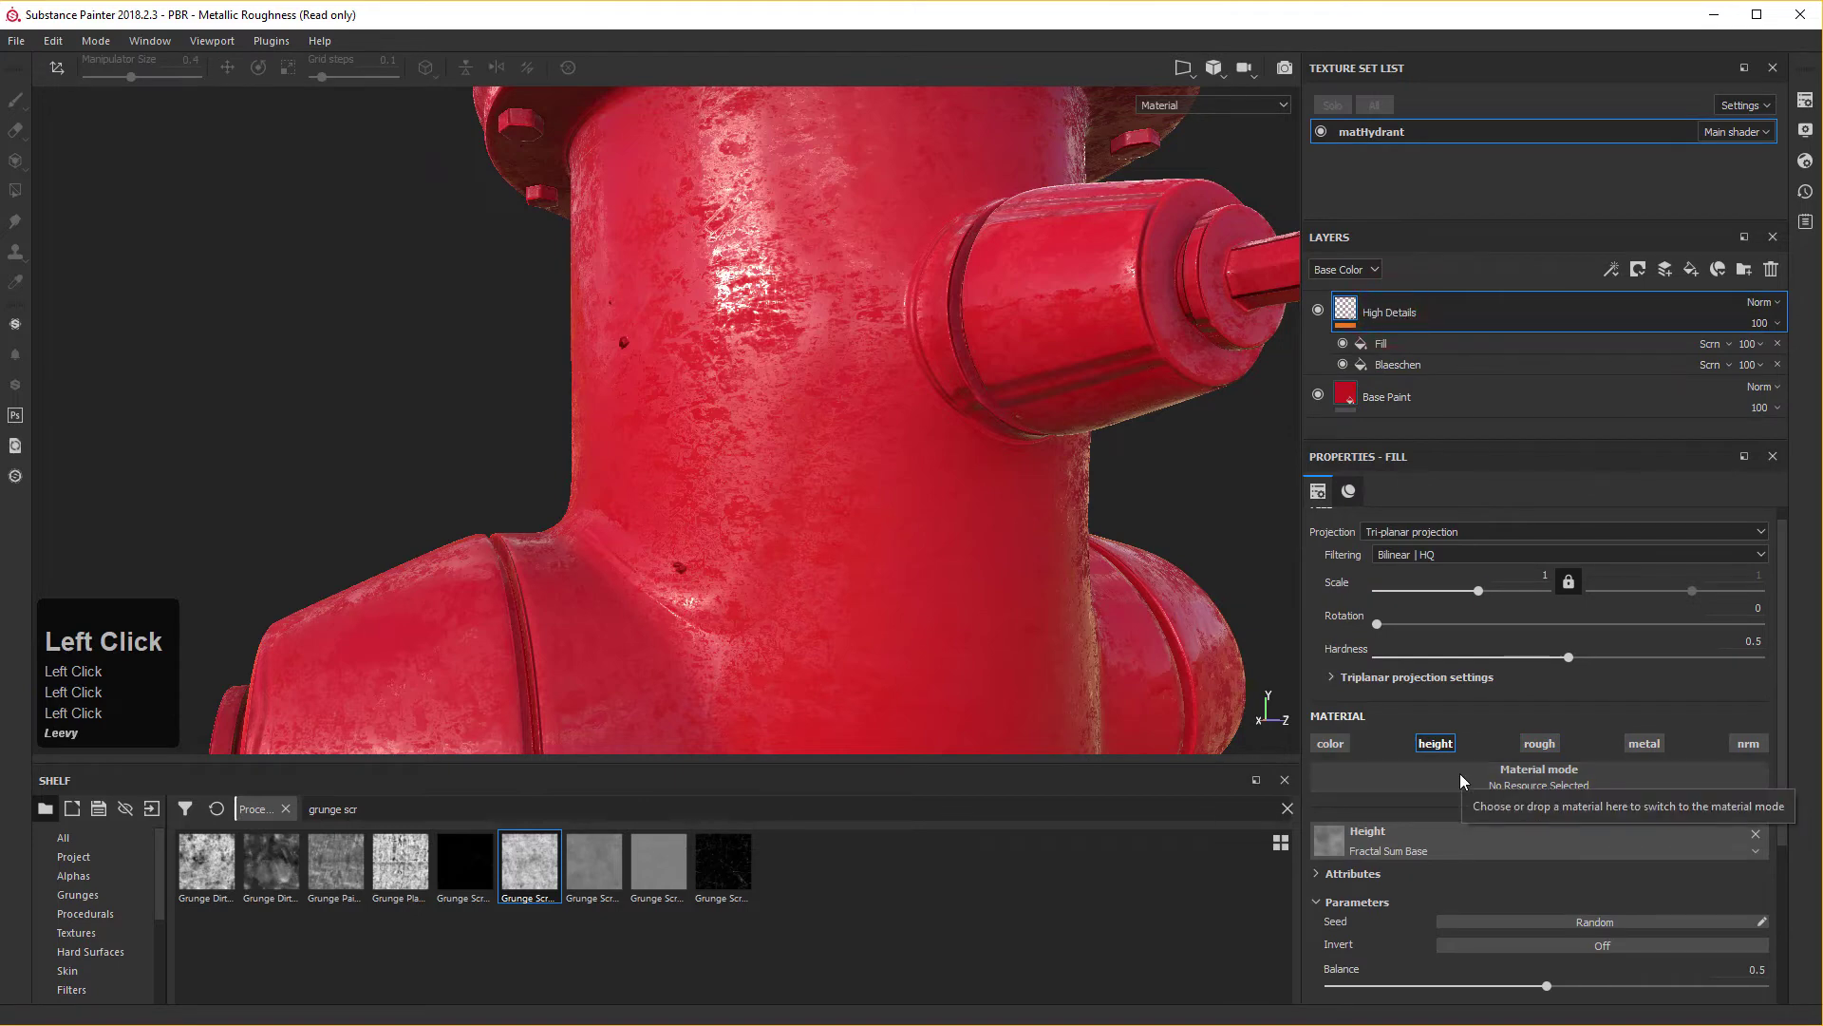
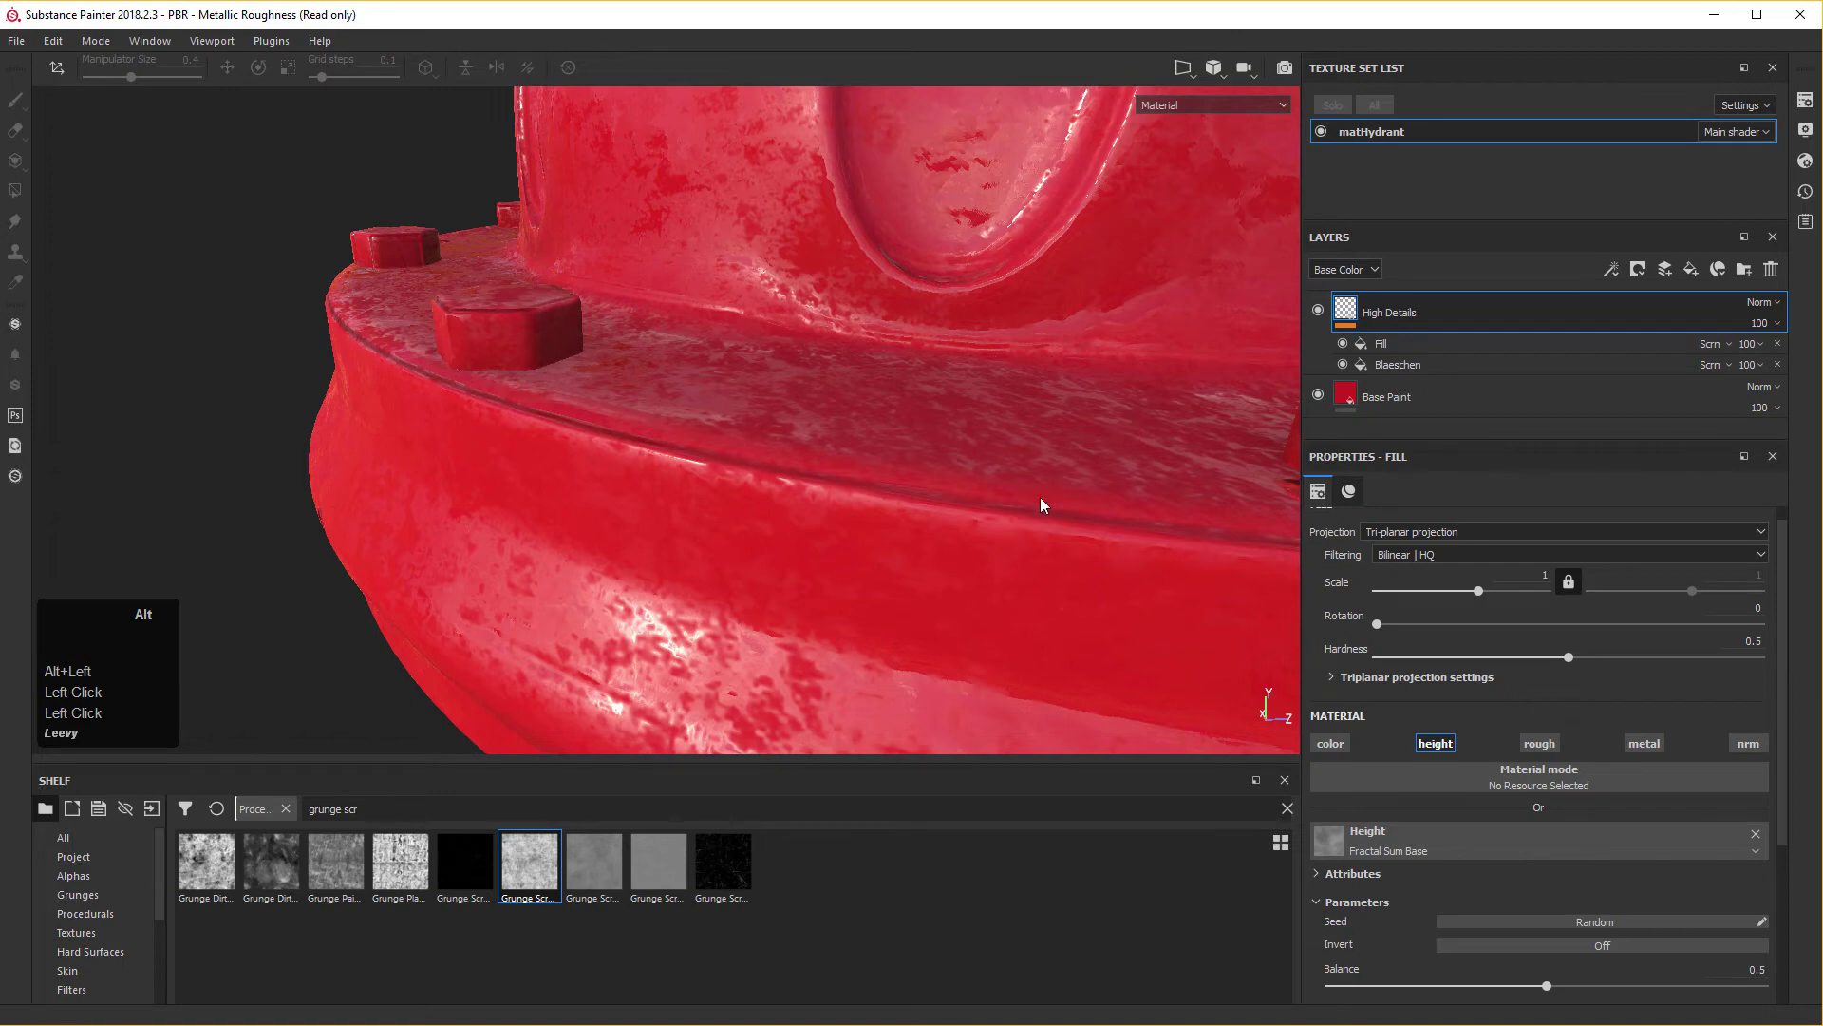
{"action": "right_click", "coordinate": [1053, 484]}
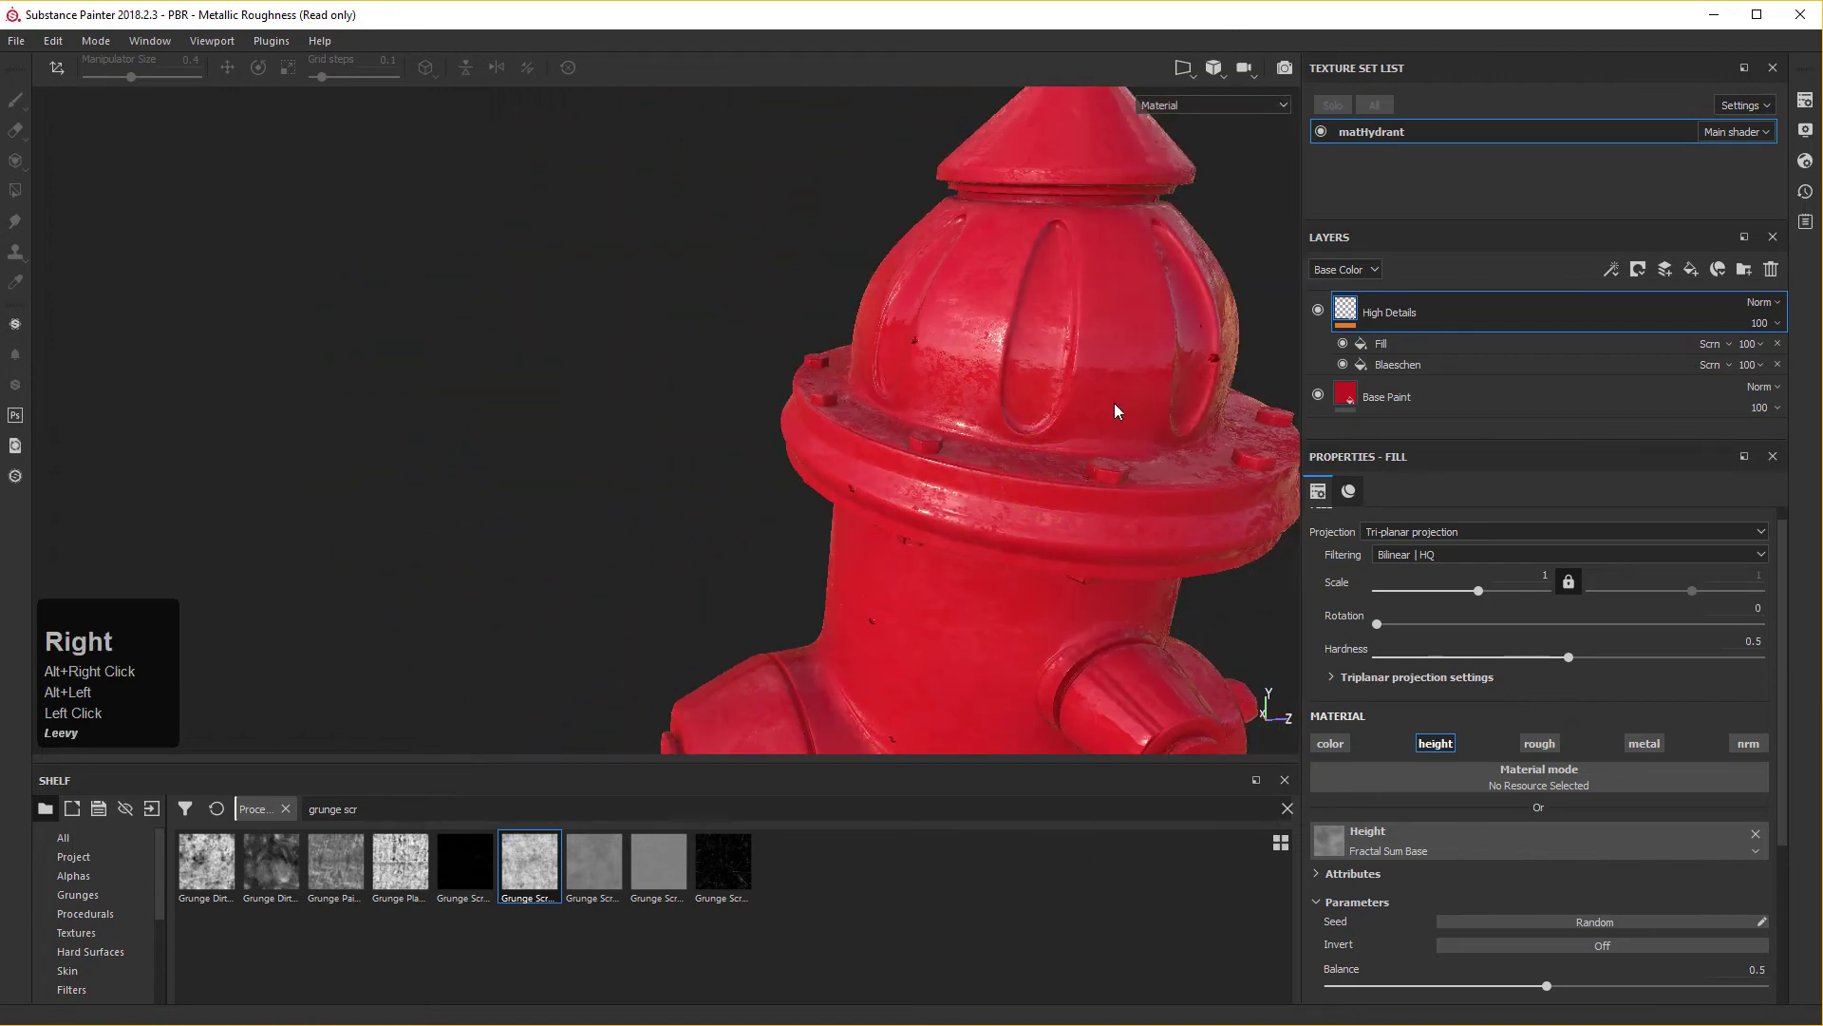
{"action": "middle_click", "coordinate": [1098, 400]}
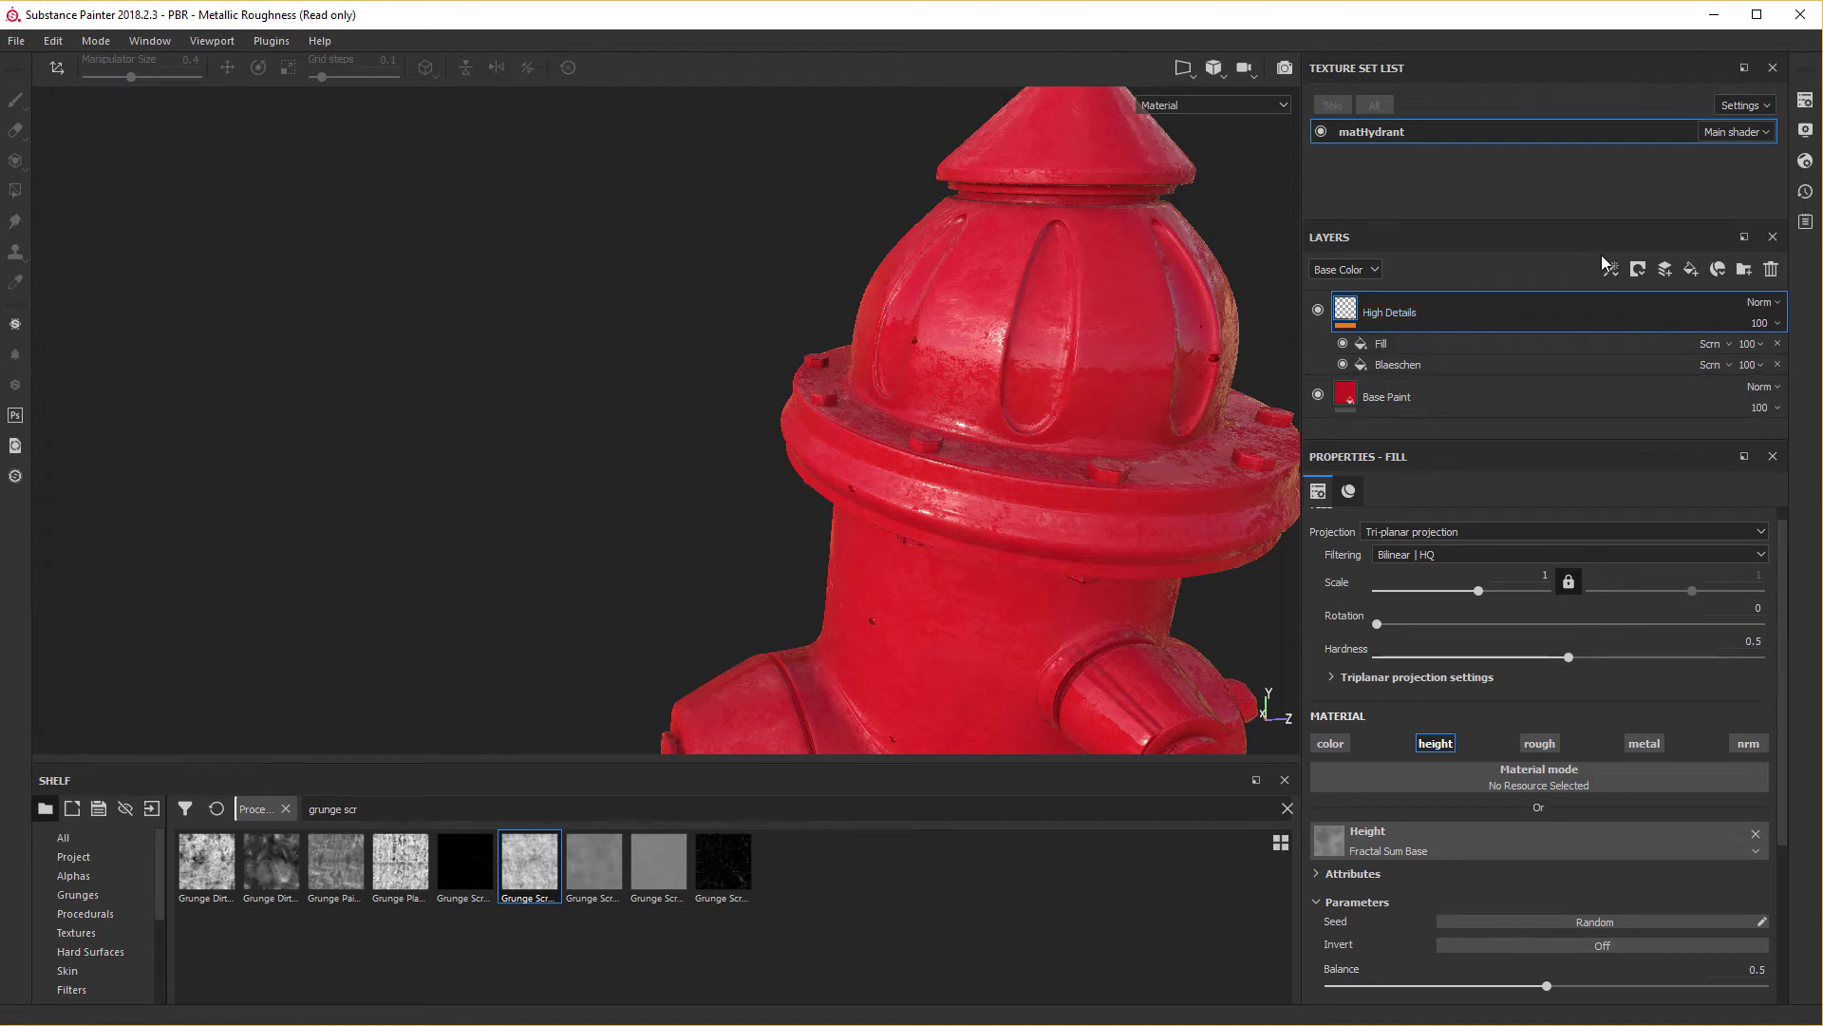
{"action": "left_click", "coordinate": [1694, 278]}
{"action": "middle_click", "coordinate": [1694, 279]}
Rename the new fill layer to 'Rusty Touch'.
{"action": "right_click", "coordinate": [1693, 278]}
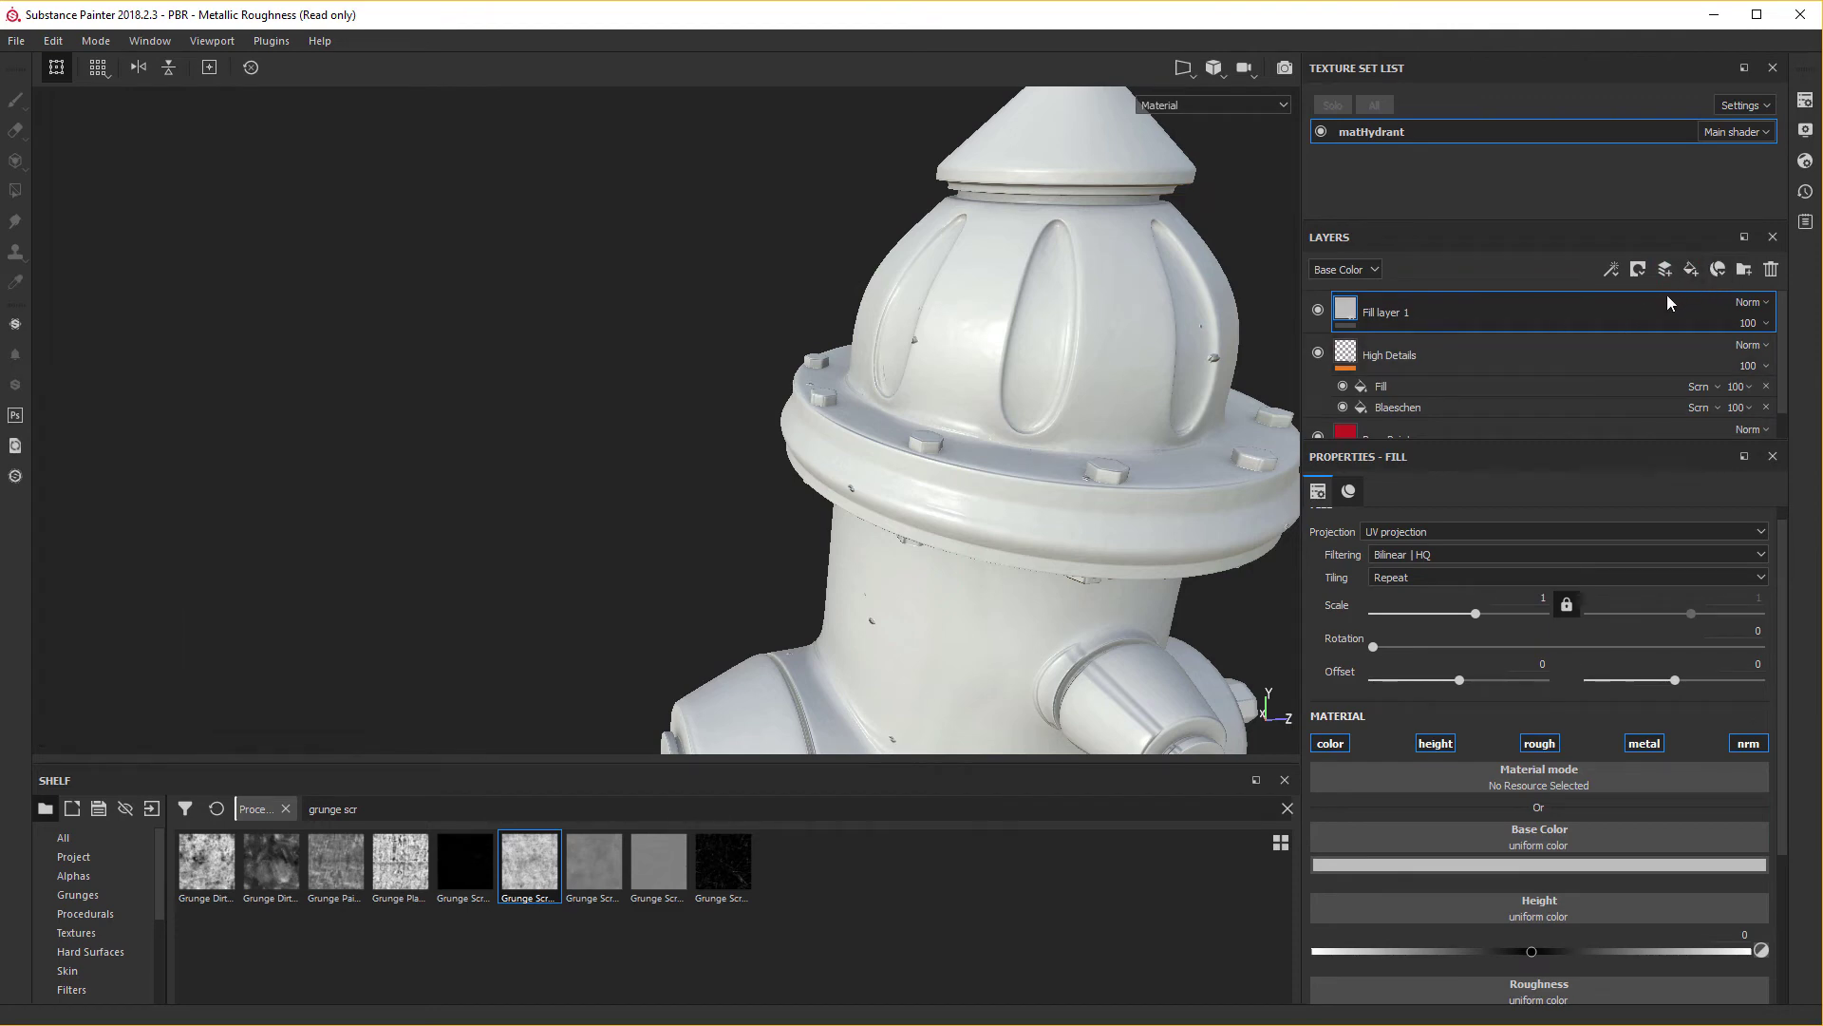
{"action": "left_click", "coordinate": [1410, 324]}
{"action": "middle_click", "coordinate": [1410, 324]}
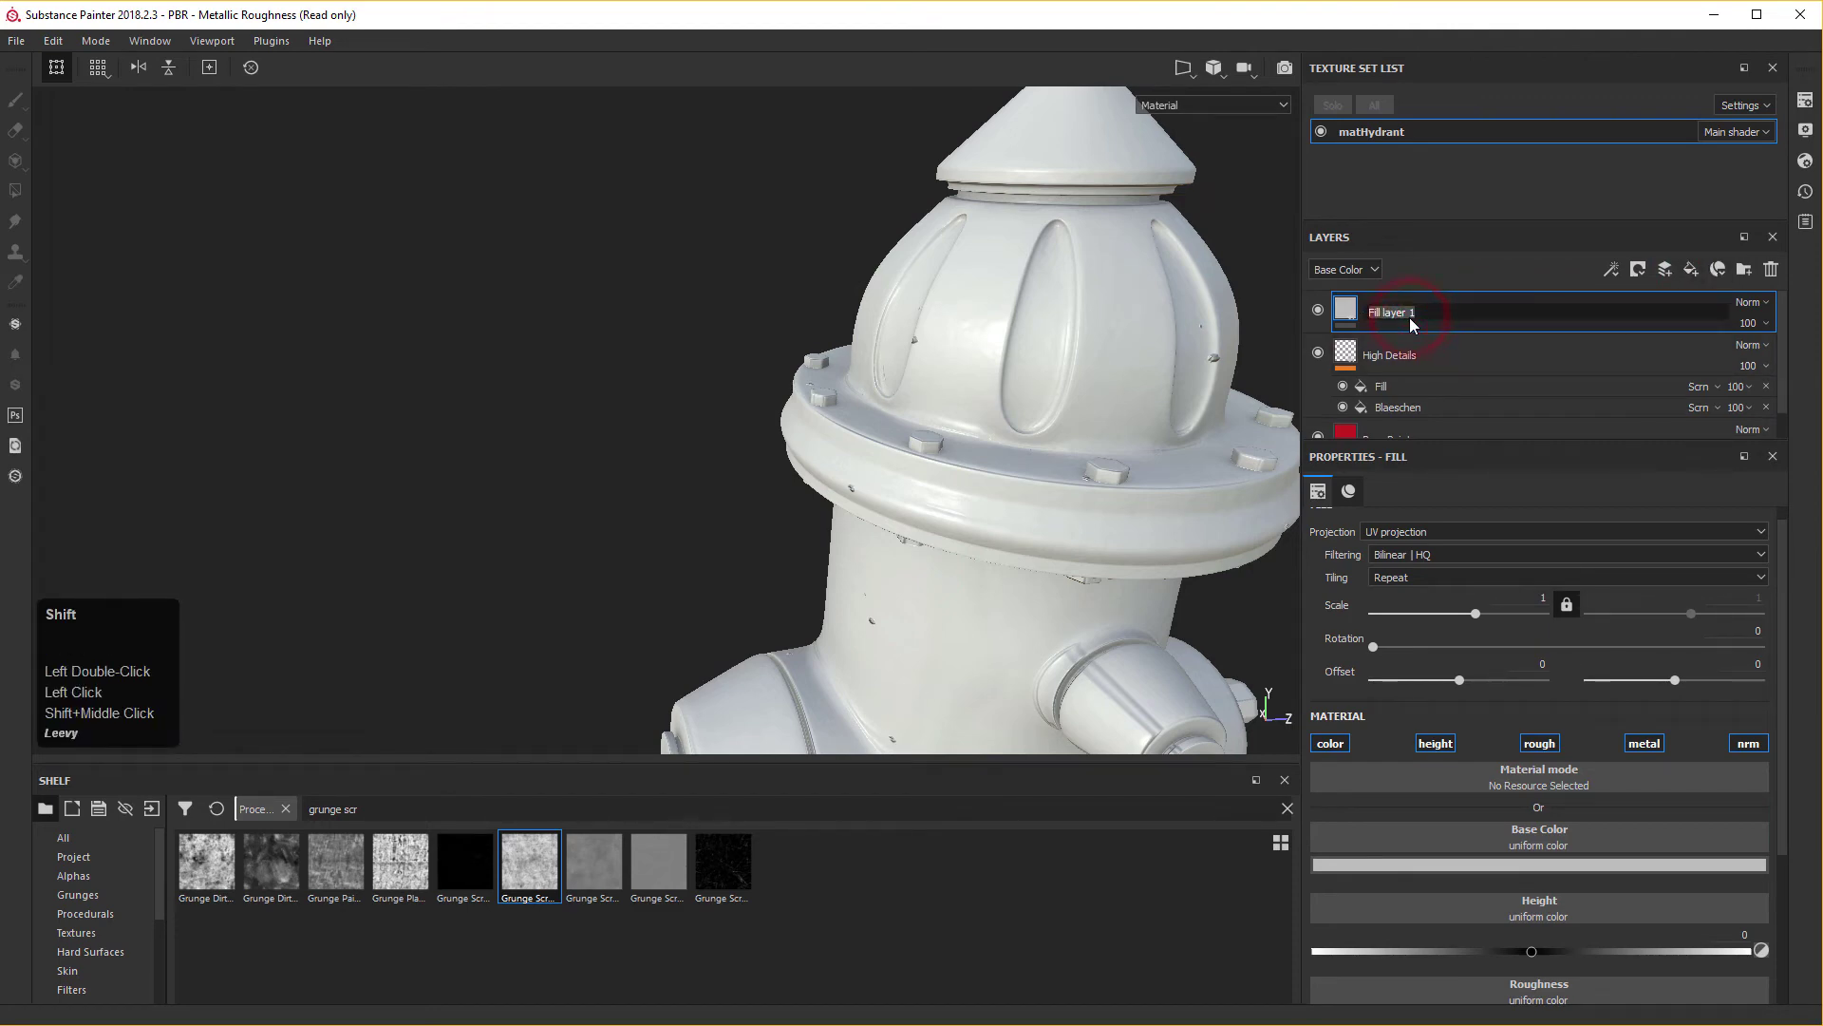
{"action": "type", "text": "usty"}
{"action": "key", "text": "space"}
{"action": "key", "text": "shift+t"}
{"action": "type", "text": "uch"}
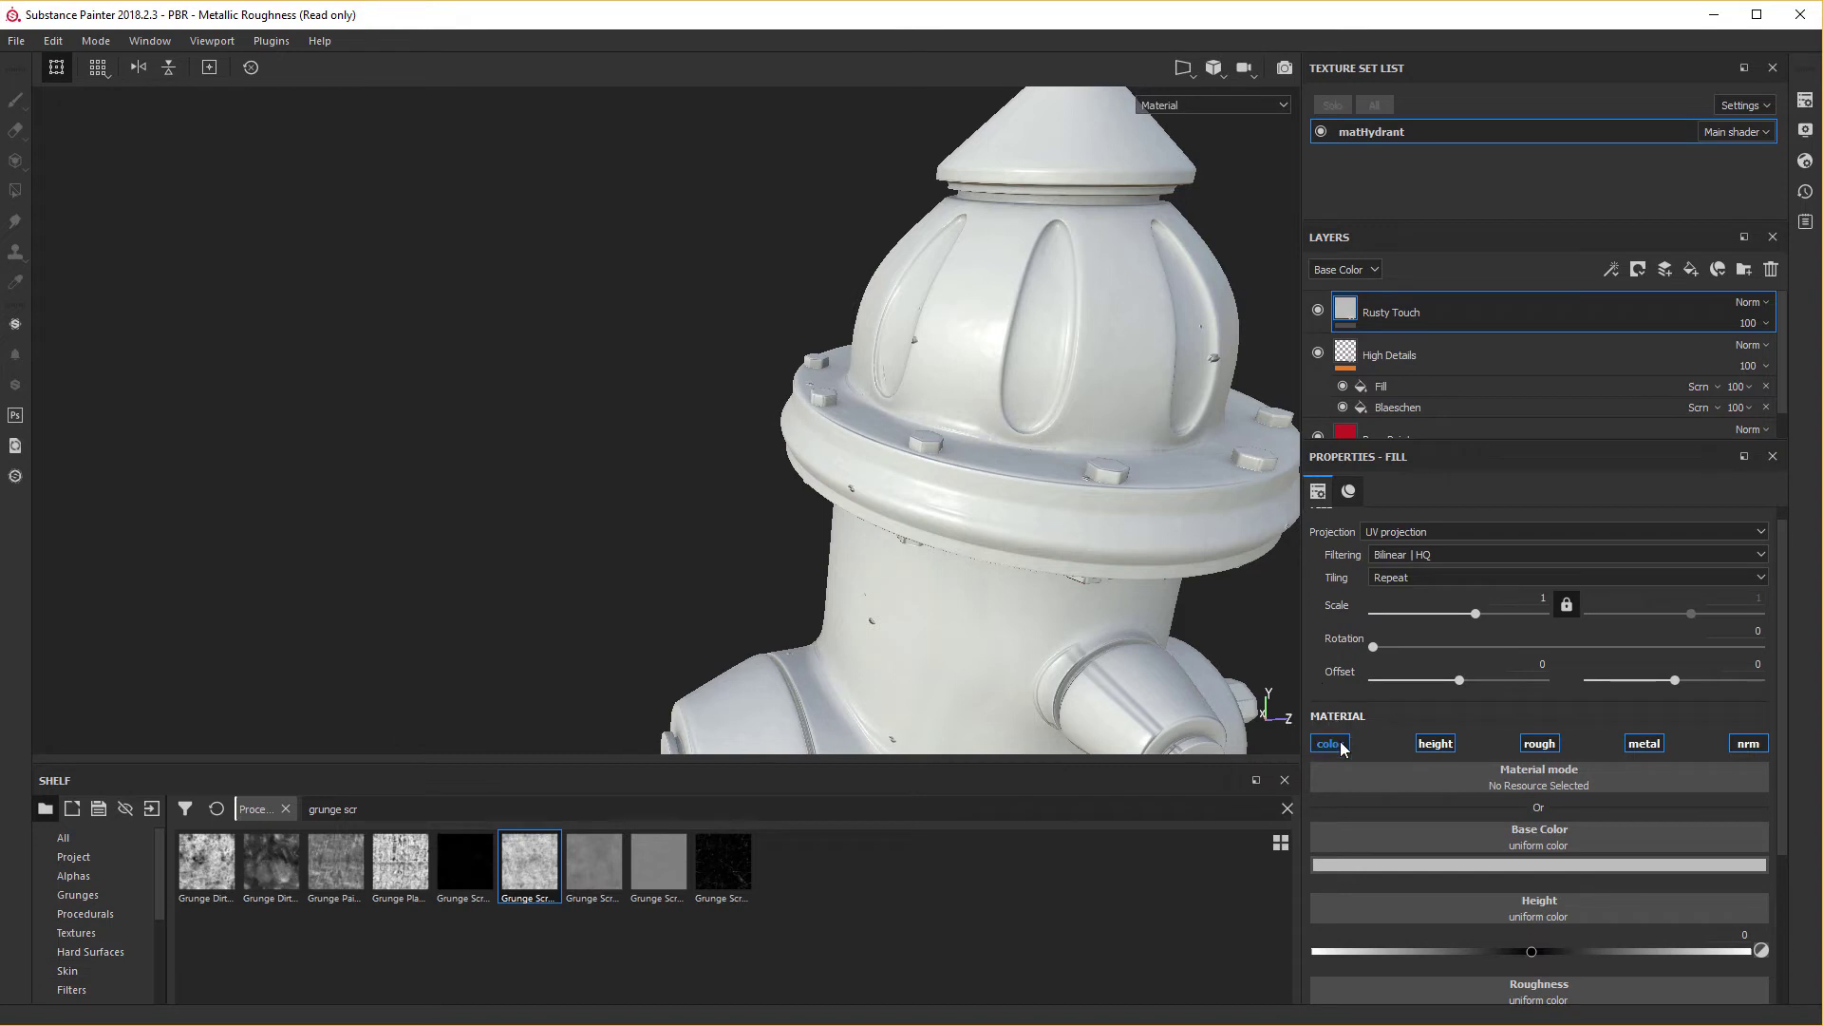
{"action": "type", "text": "OUCH"}
{"action": "key", "text": "Return"}
Disable color, roughness, metal and normal so Rusty Touch affects only height.
{"action": "left_click", "coordinate": [1347, 746]}
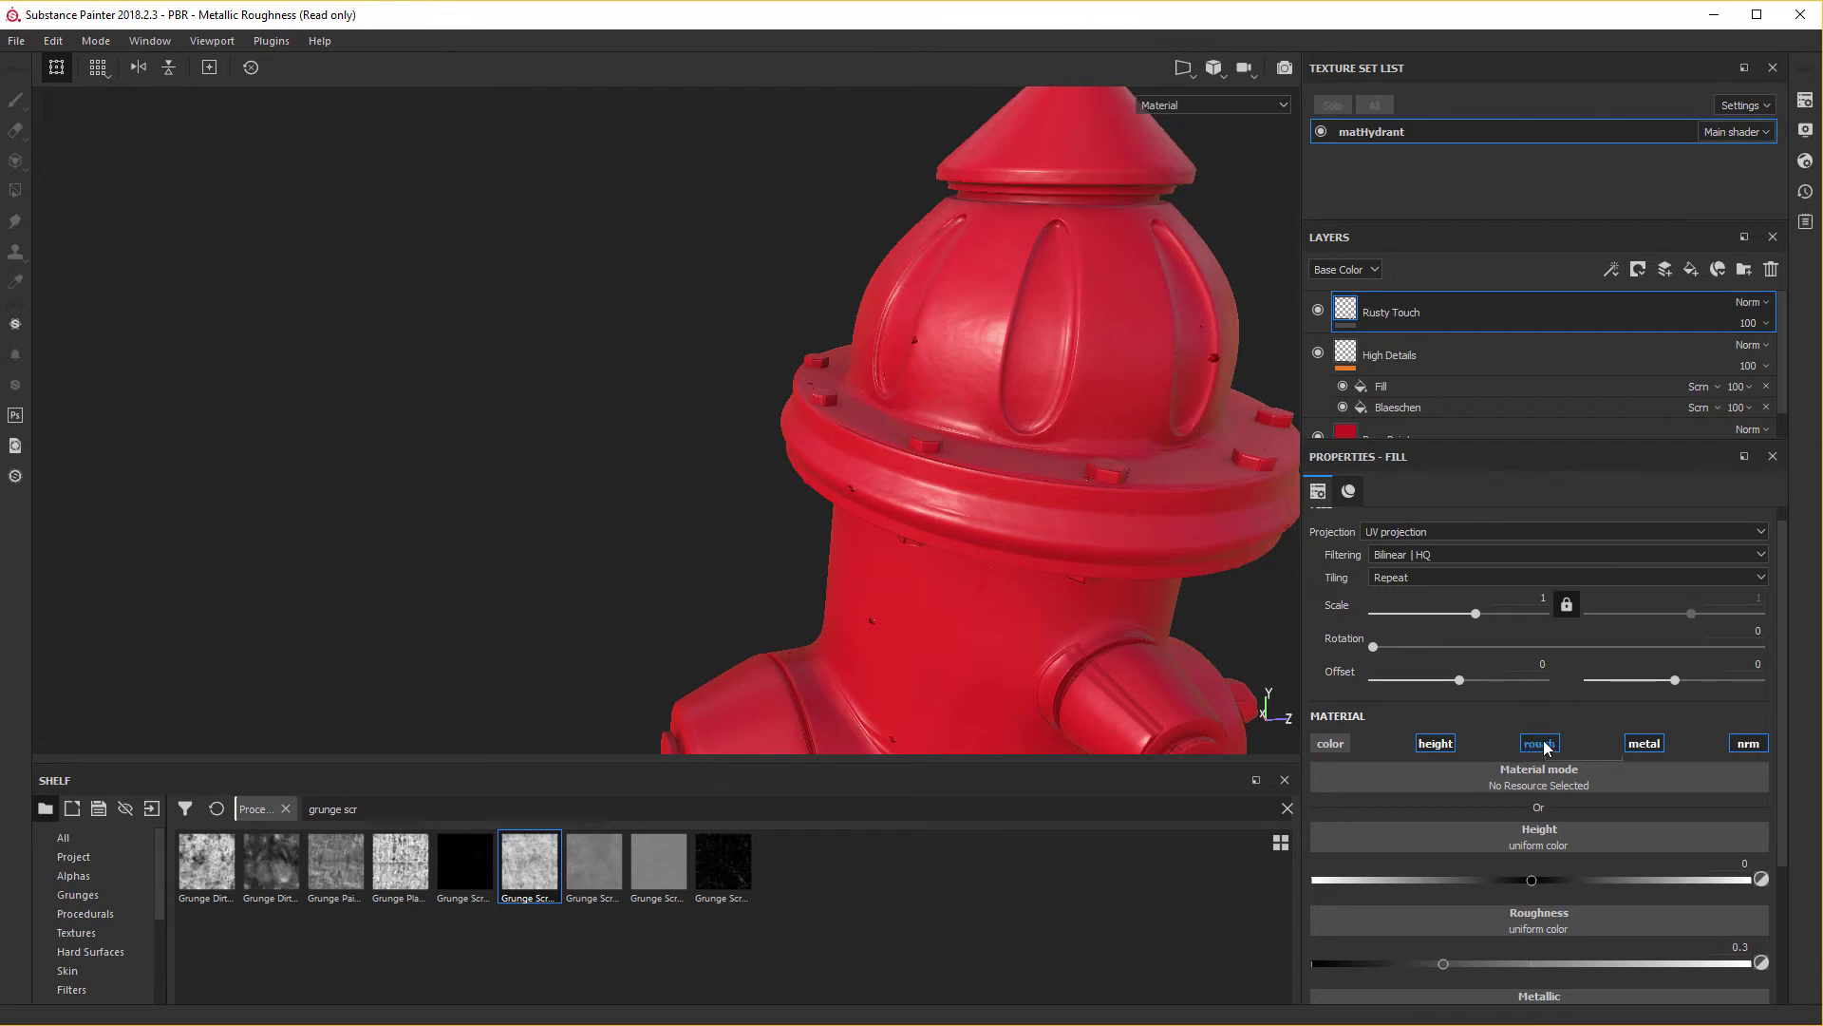
{"action": "key", "text": "Return"}
{"action": "left_click", "coordinate": [1550, 745]}
{"action": "left_click", "coordinate": [1651, 744]}
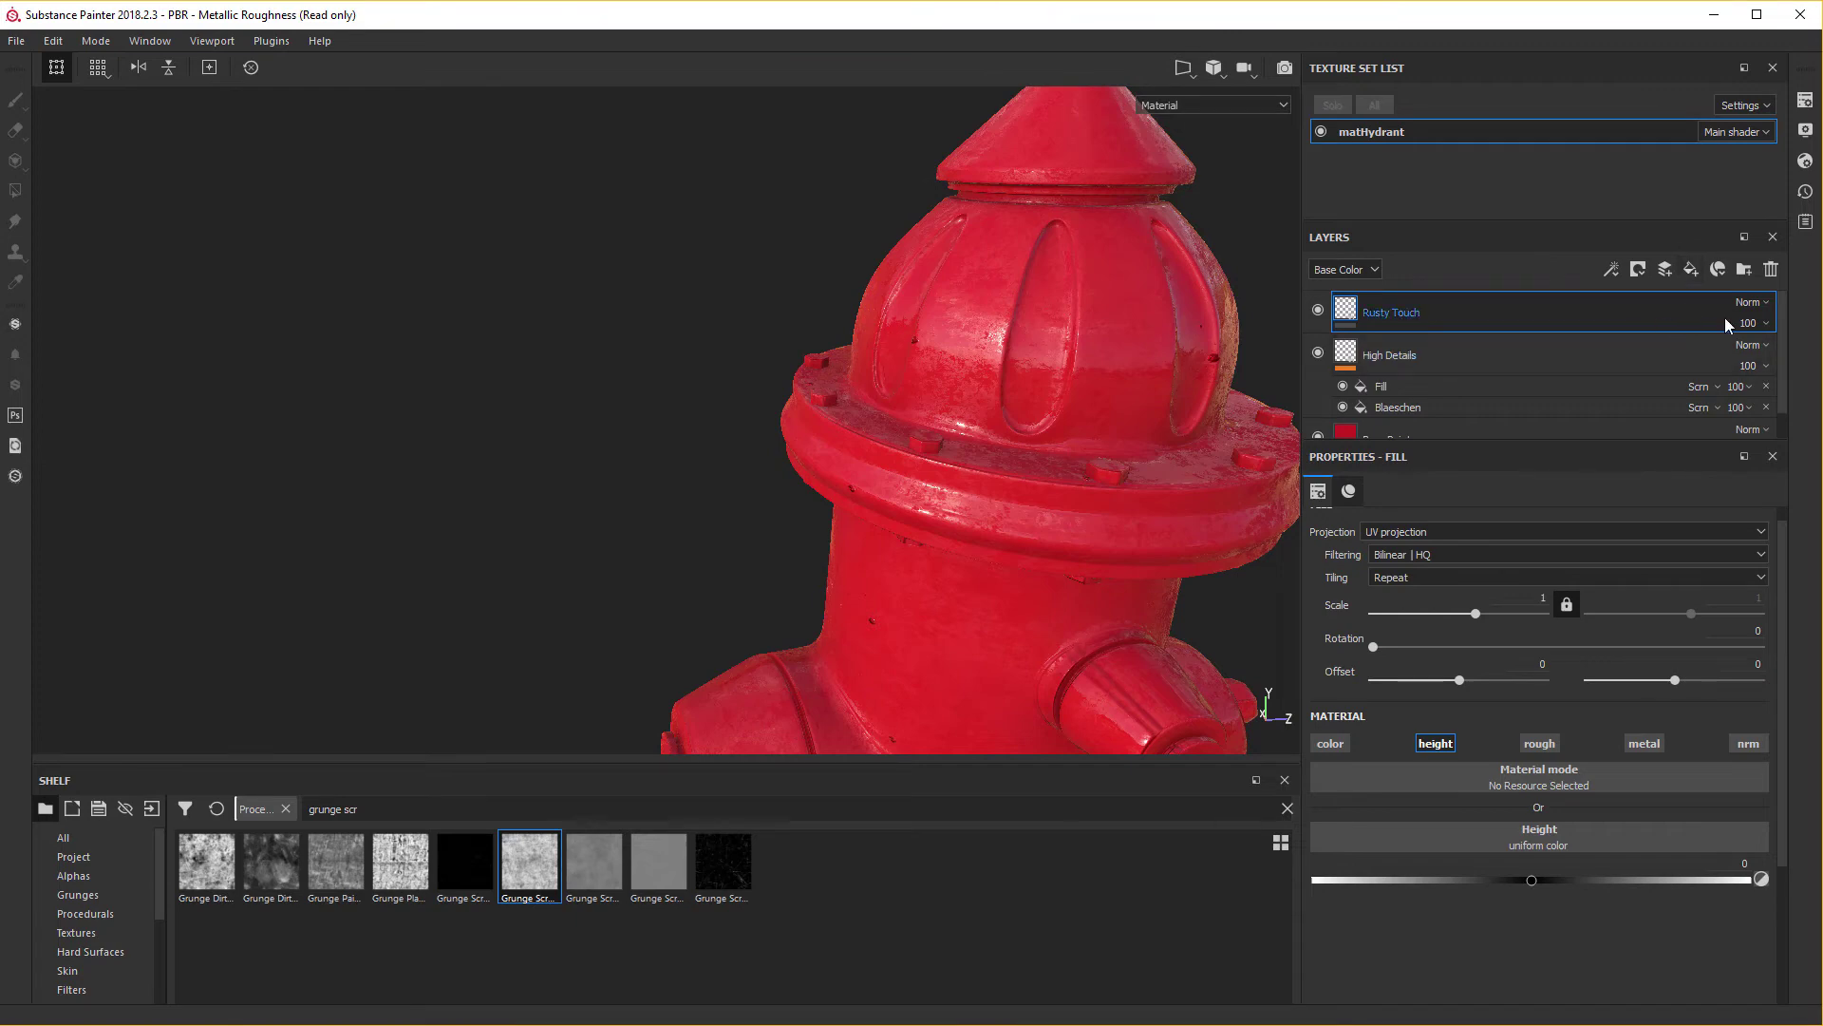
Delete the Rusty Touch layer and browse the shelf's Materials down to Rust Coarse.
{"action": "left_click", "coordinate": [1774, 276]}
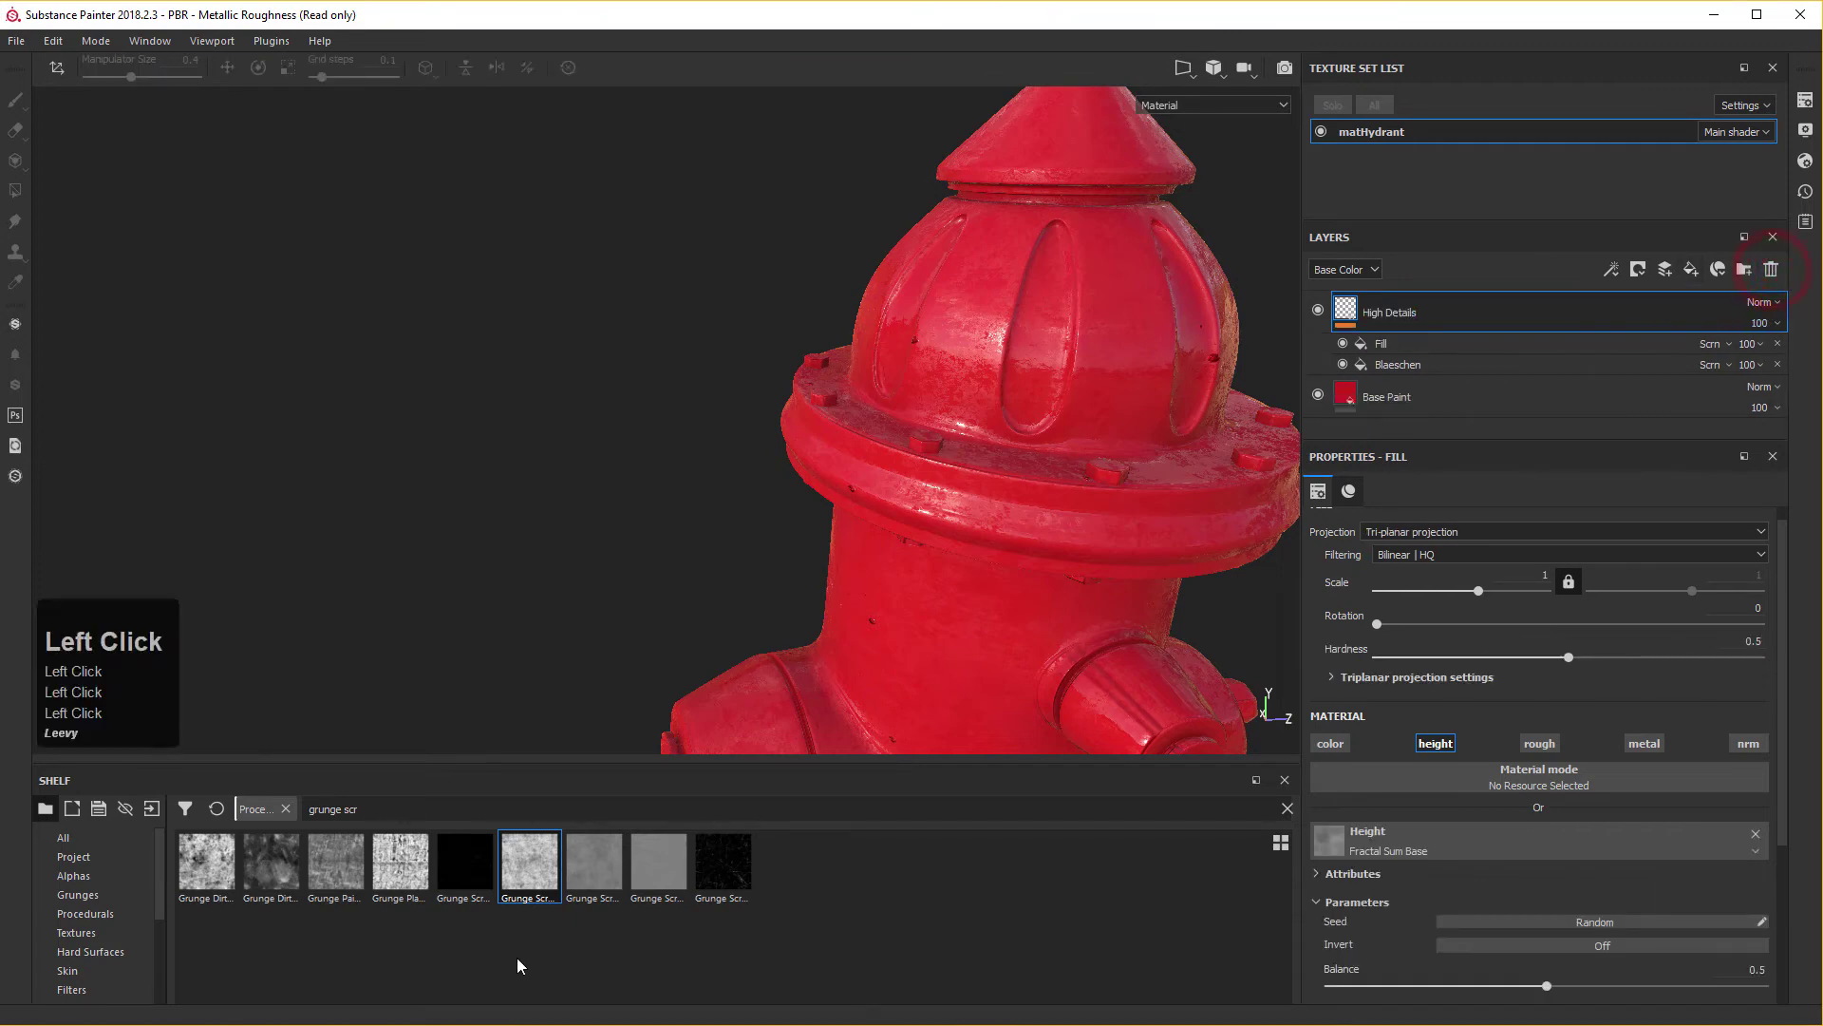
{"action": "scroll", "scroll_direction": "down", "scroll_amount": 3}
{"action": "left_click", "coordinate": [91, 975]}
{"action": "scroll", "scroll_direction": "down", "scroll_amount": 3}
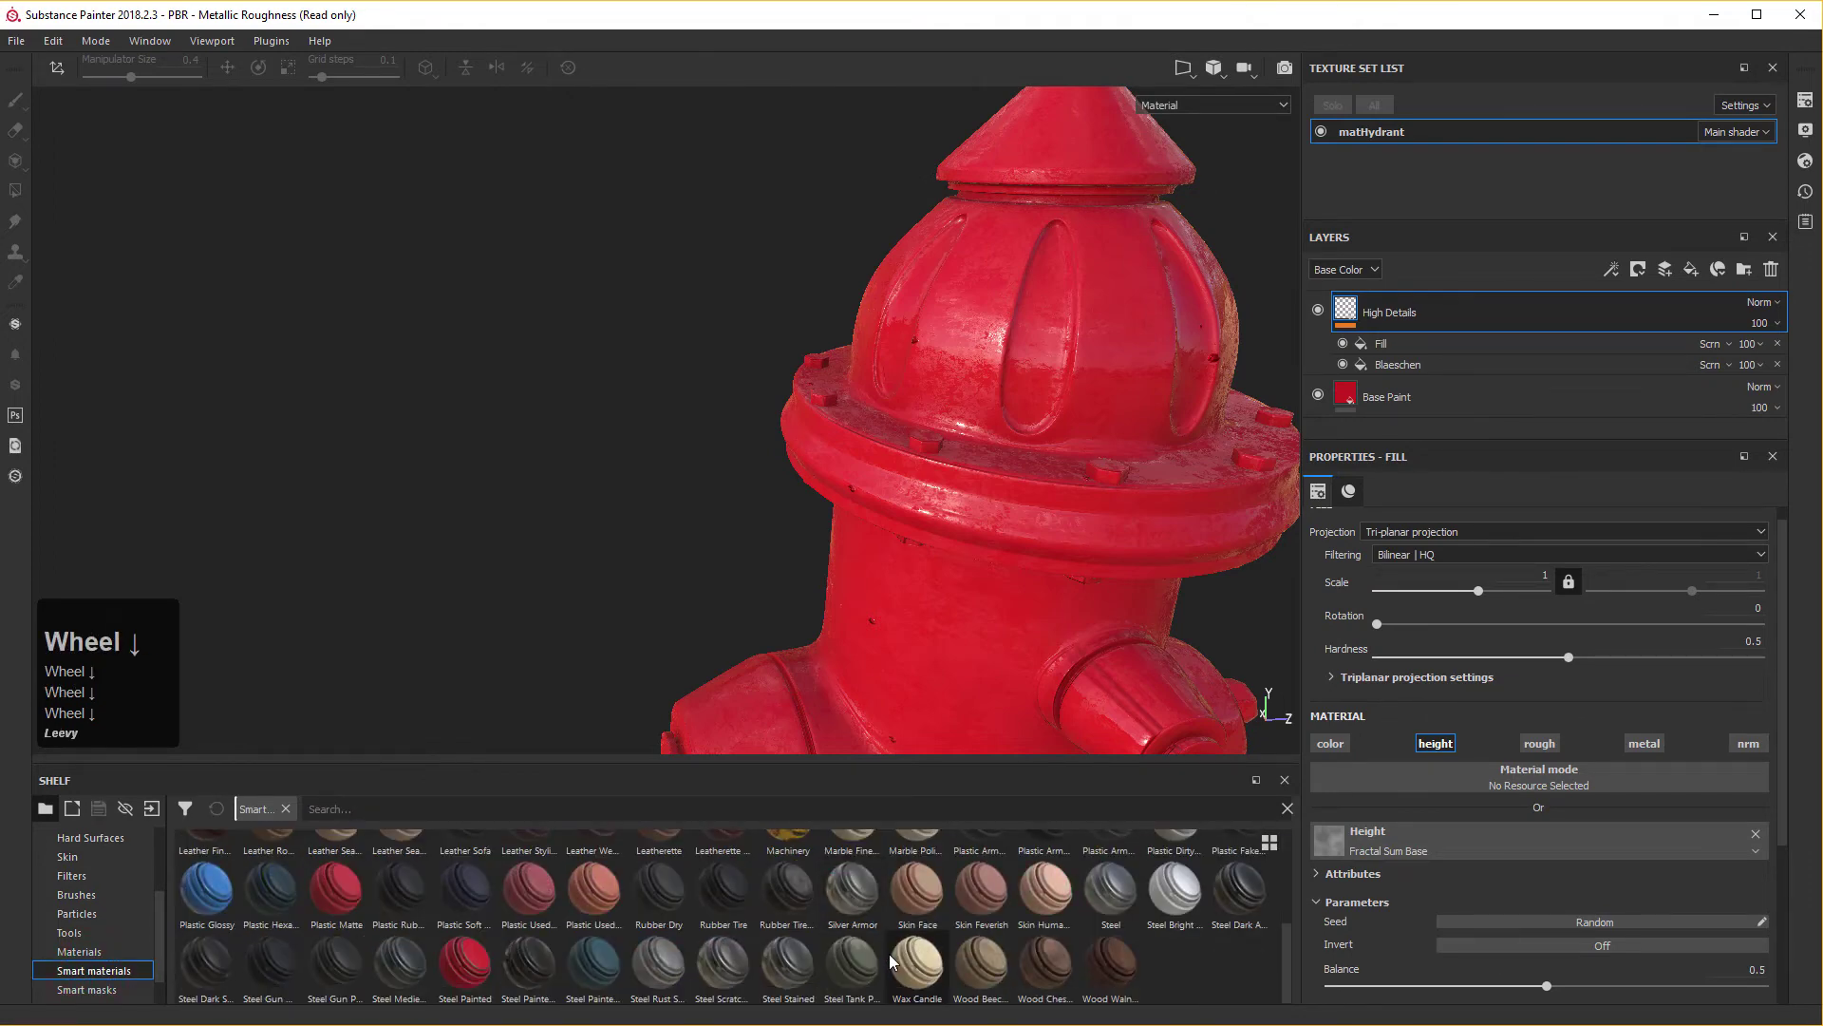
{"action": "left_click", "coordinate": [80, 955]}
{"action": "scroll", "scroll_direction": "down", "scroll_amount": 3}
{"action": "scroll", "scroll_direction": "down", "scroll_amount": 3}
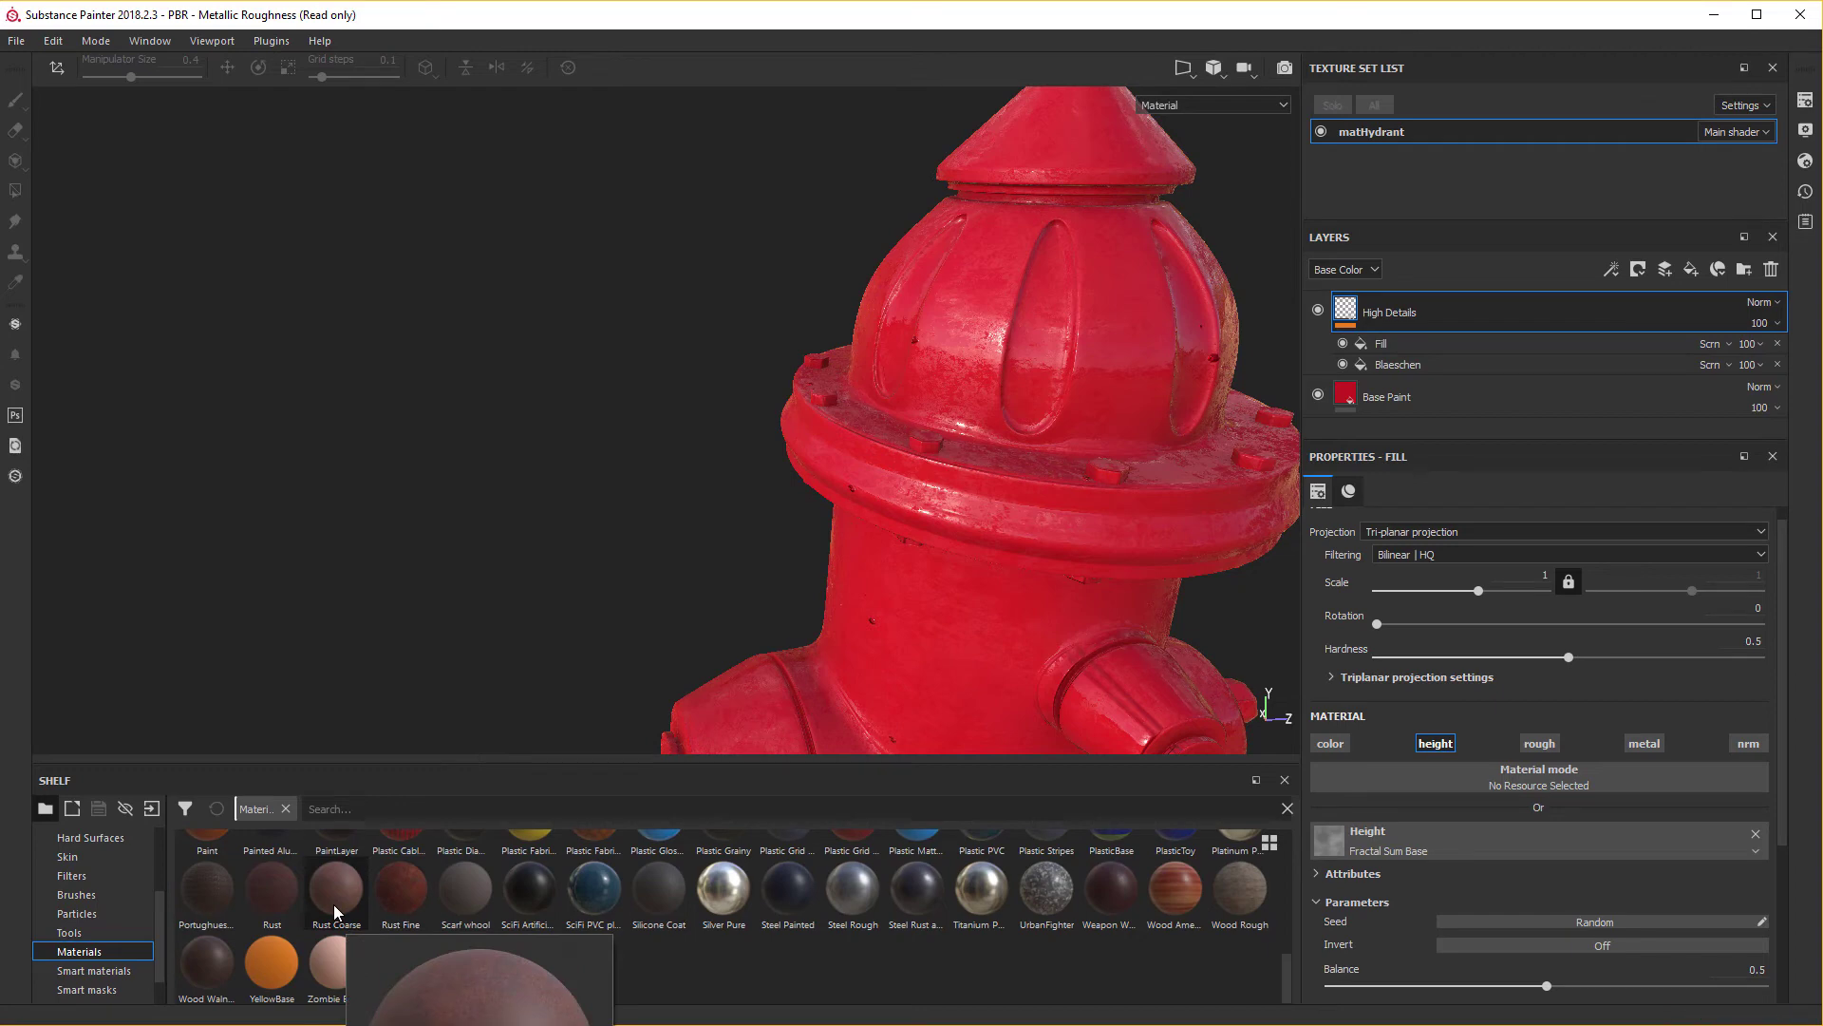
{"action": "scroll", "scroll_direction": "down", "scroll_amount": 3}
Drop Rust Coarse onto the layer stack and orbit to inspect the fully rusted hydrant.
{"action": "left_click_drag", "start_coordinate": [344, 899], "coordinate": [1491, 315]}
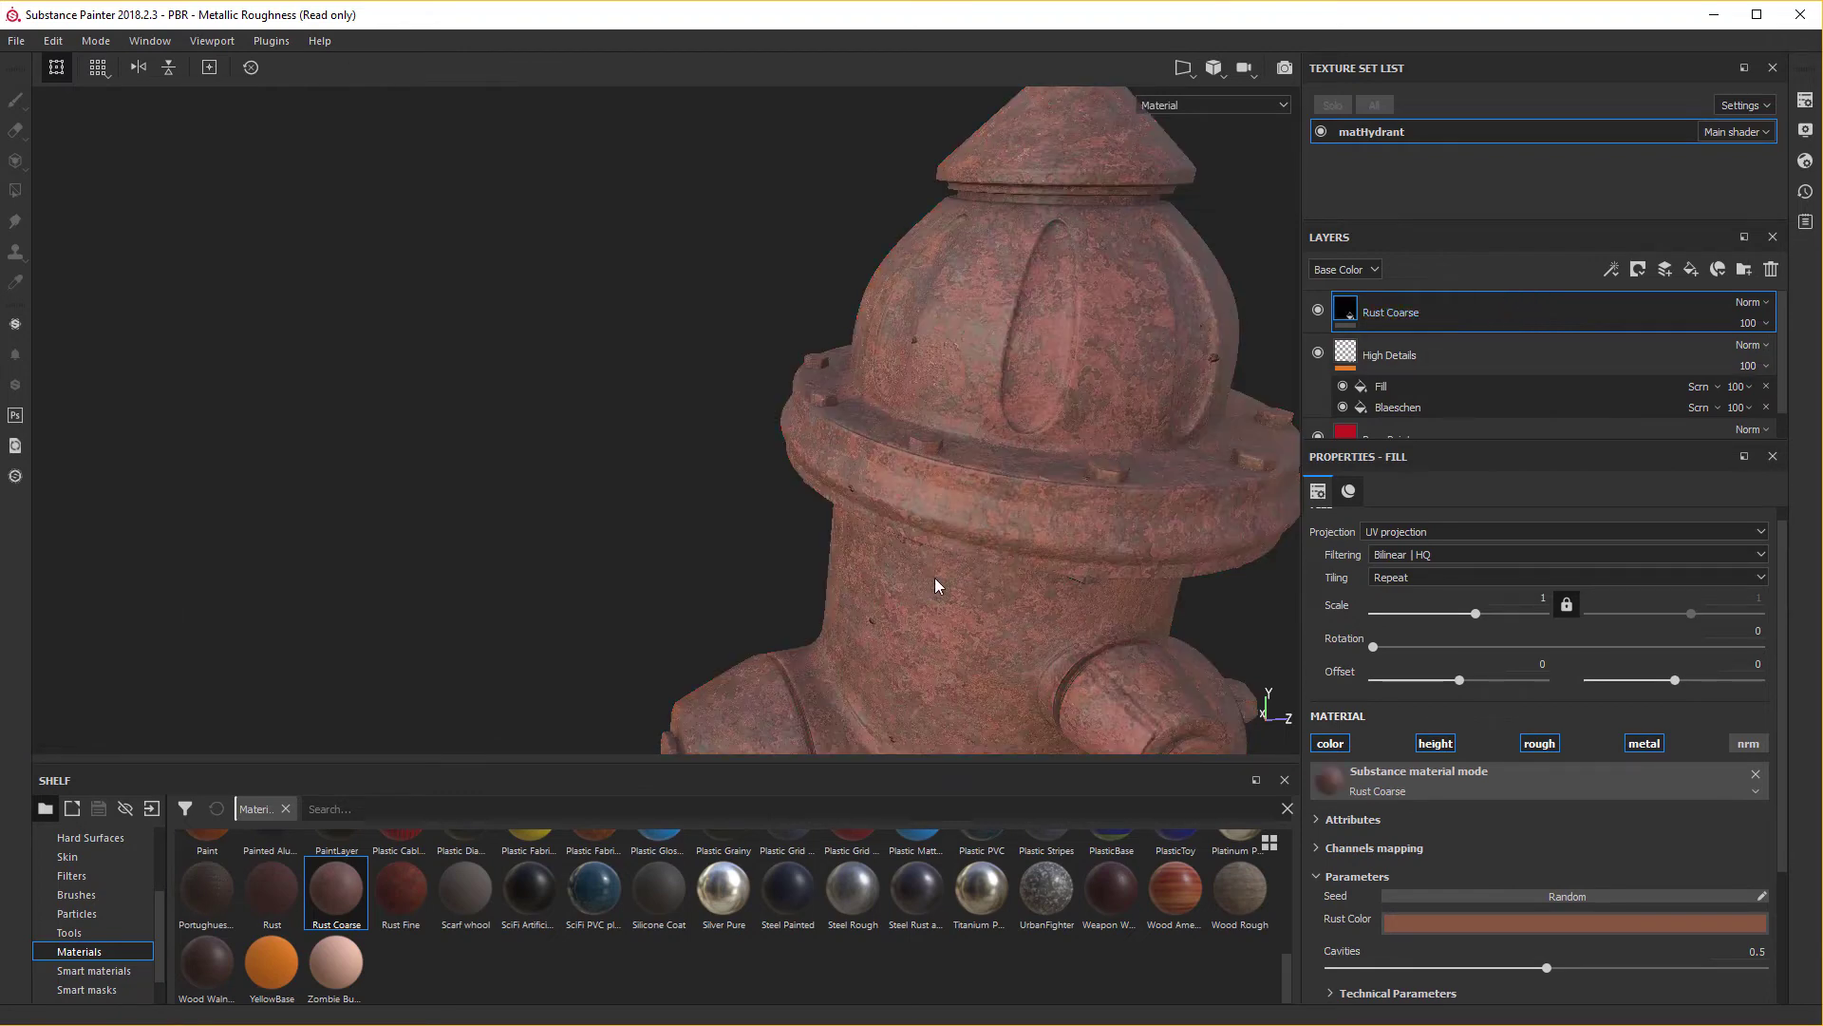
{"action": "scroll", "scroll_direction": "down", "scroll_amount": 3}
{"action": "left_click_drag", "start_coordinate": [1065, 529], "coordinate": [1080, 409]}
{"action": "scroll", "scroll_direction": "down", "scroll_amount": 3}
{"action": "left_click_drag", "start_coordinate": [1048, 405], "coordinate": [917, 518]}
{"action": "right_click", "coordinate": [1049, 405]}
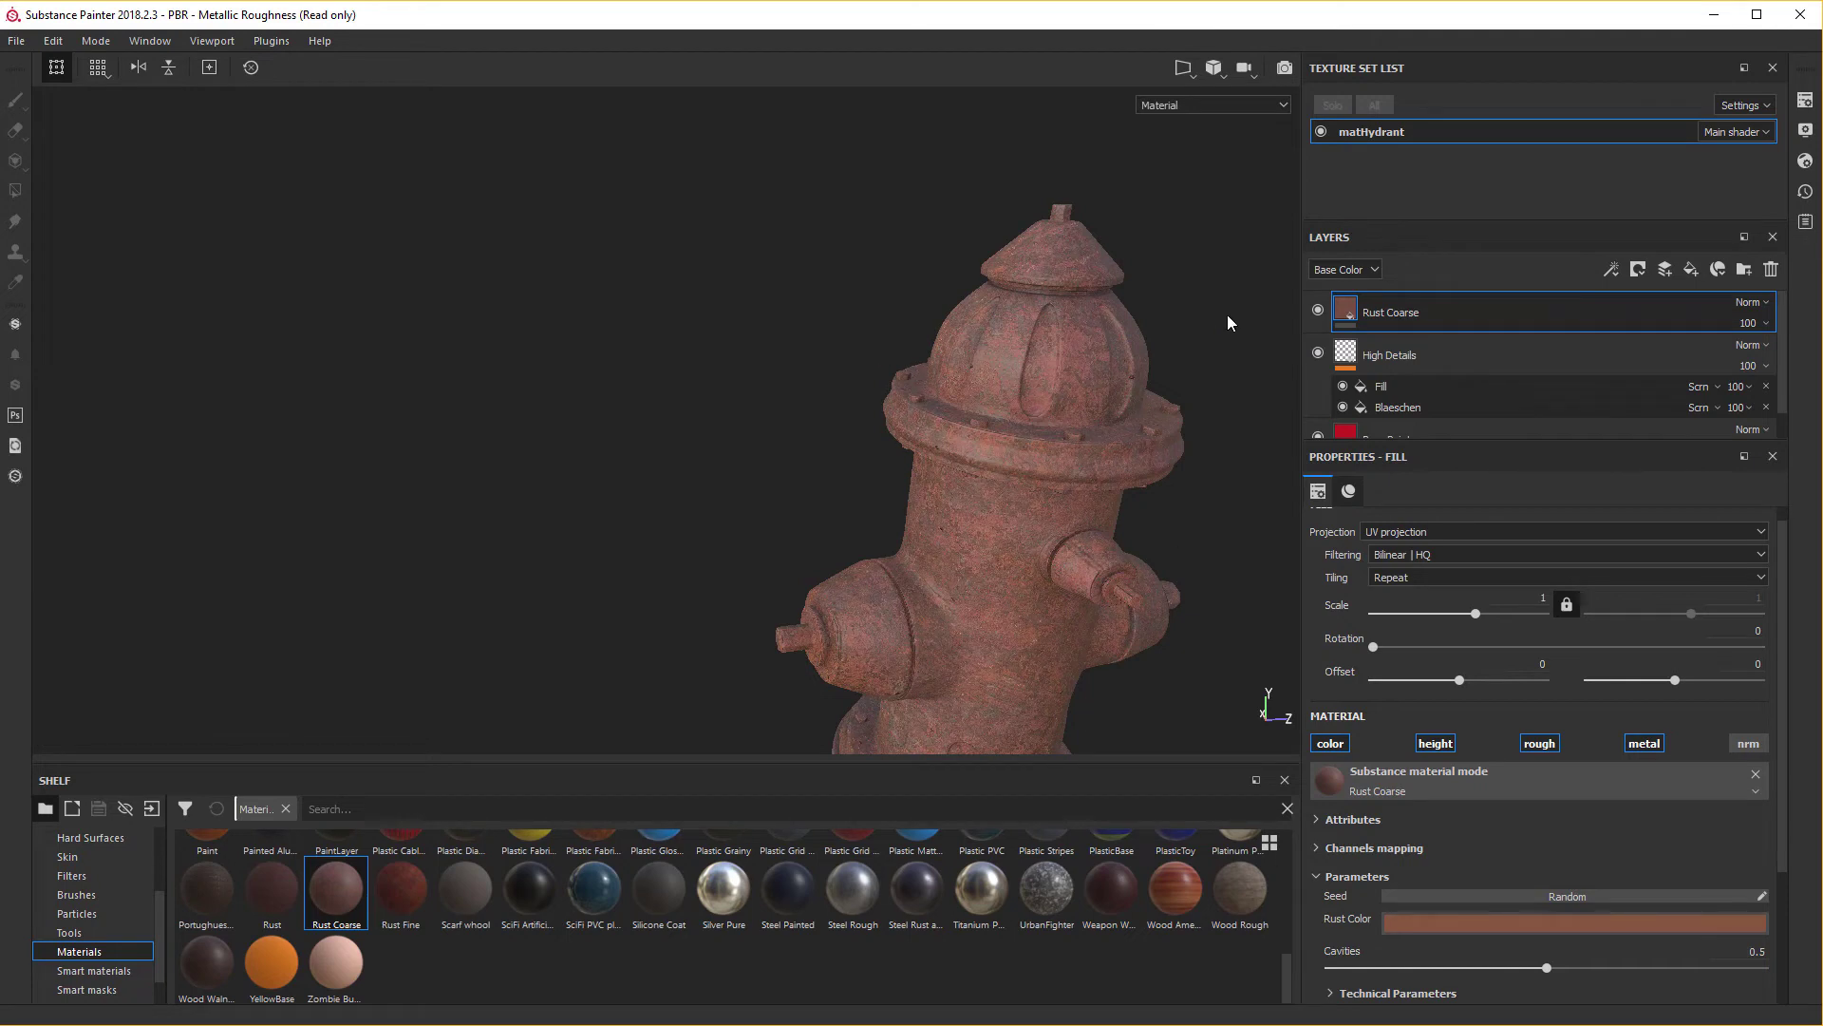
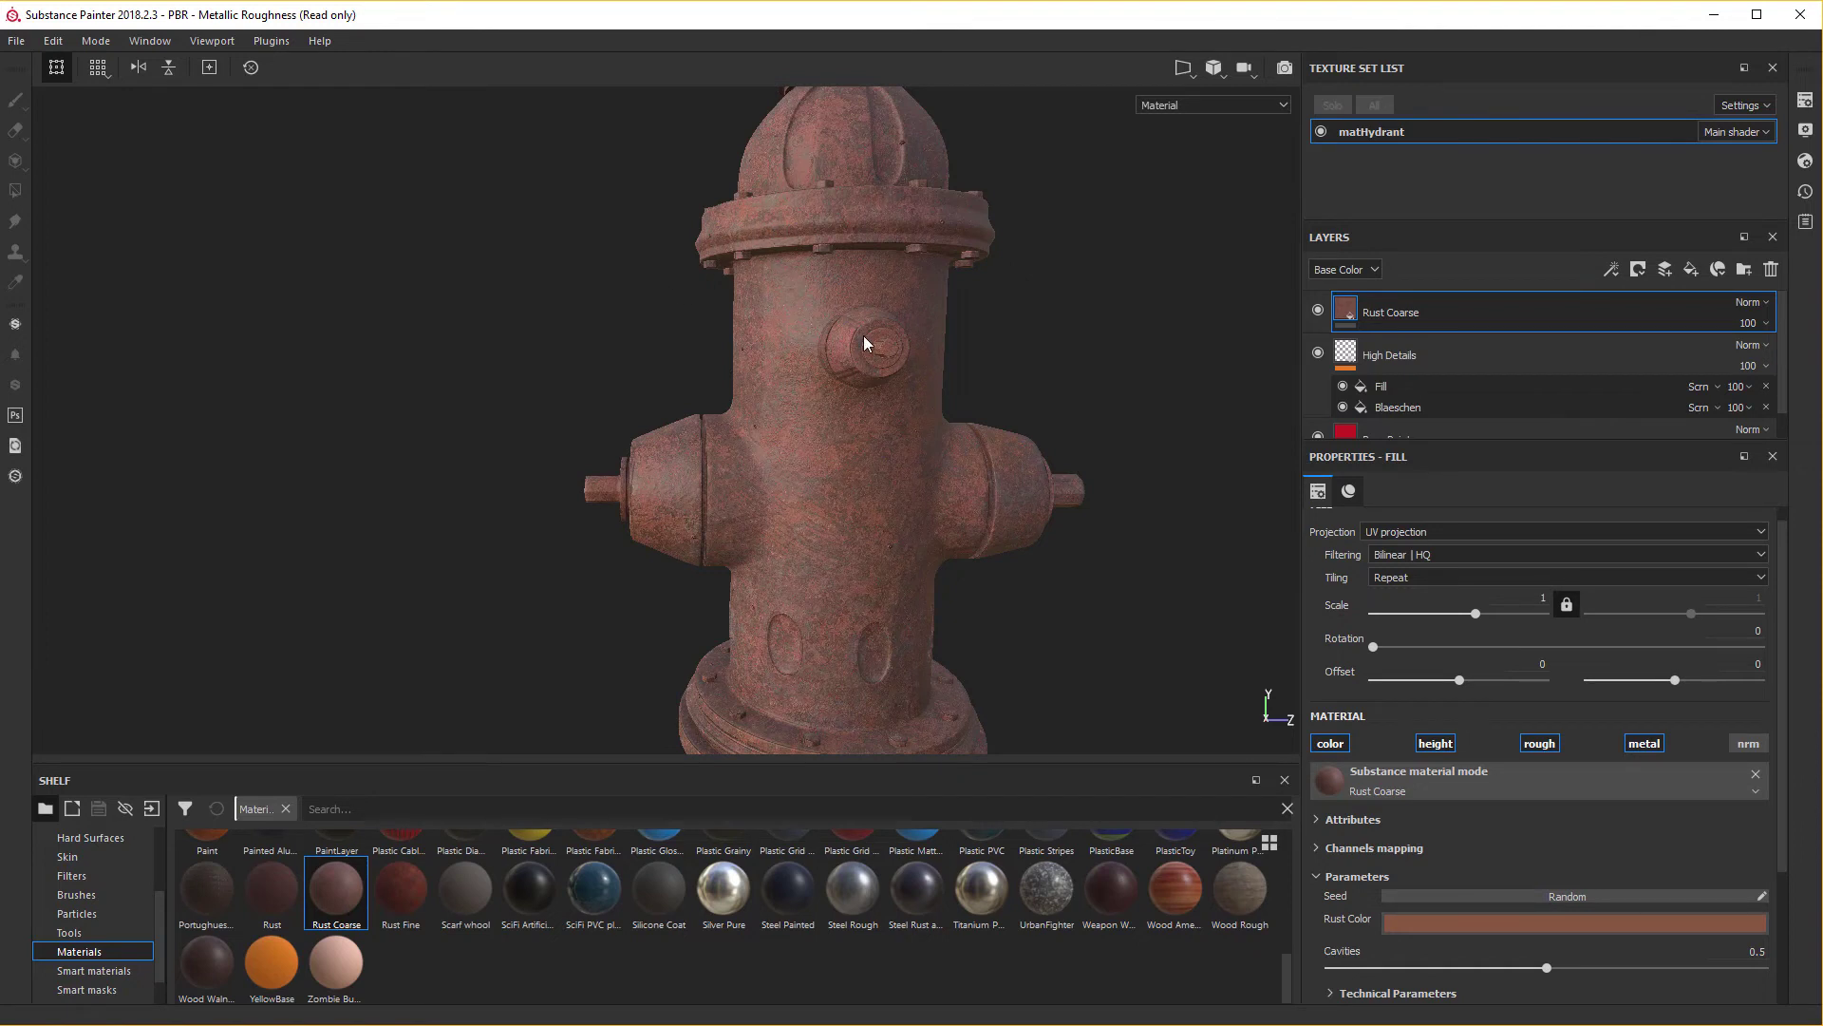
{"action": "middle_click", "coordinate": [1423, 320]}
{"action": "left_click_drag", "start_coordinate": [1424, 320], "coordinate": [1504, 351]}
Add a black mask to the Rust Coarse layer so the hydrant shows red again.
{"action": "right_click", "coordinate": [1444, 322]}
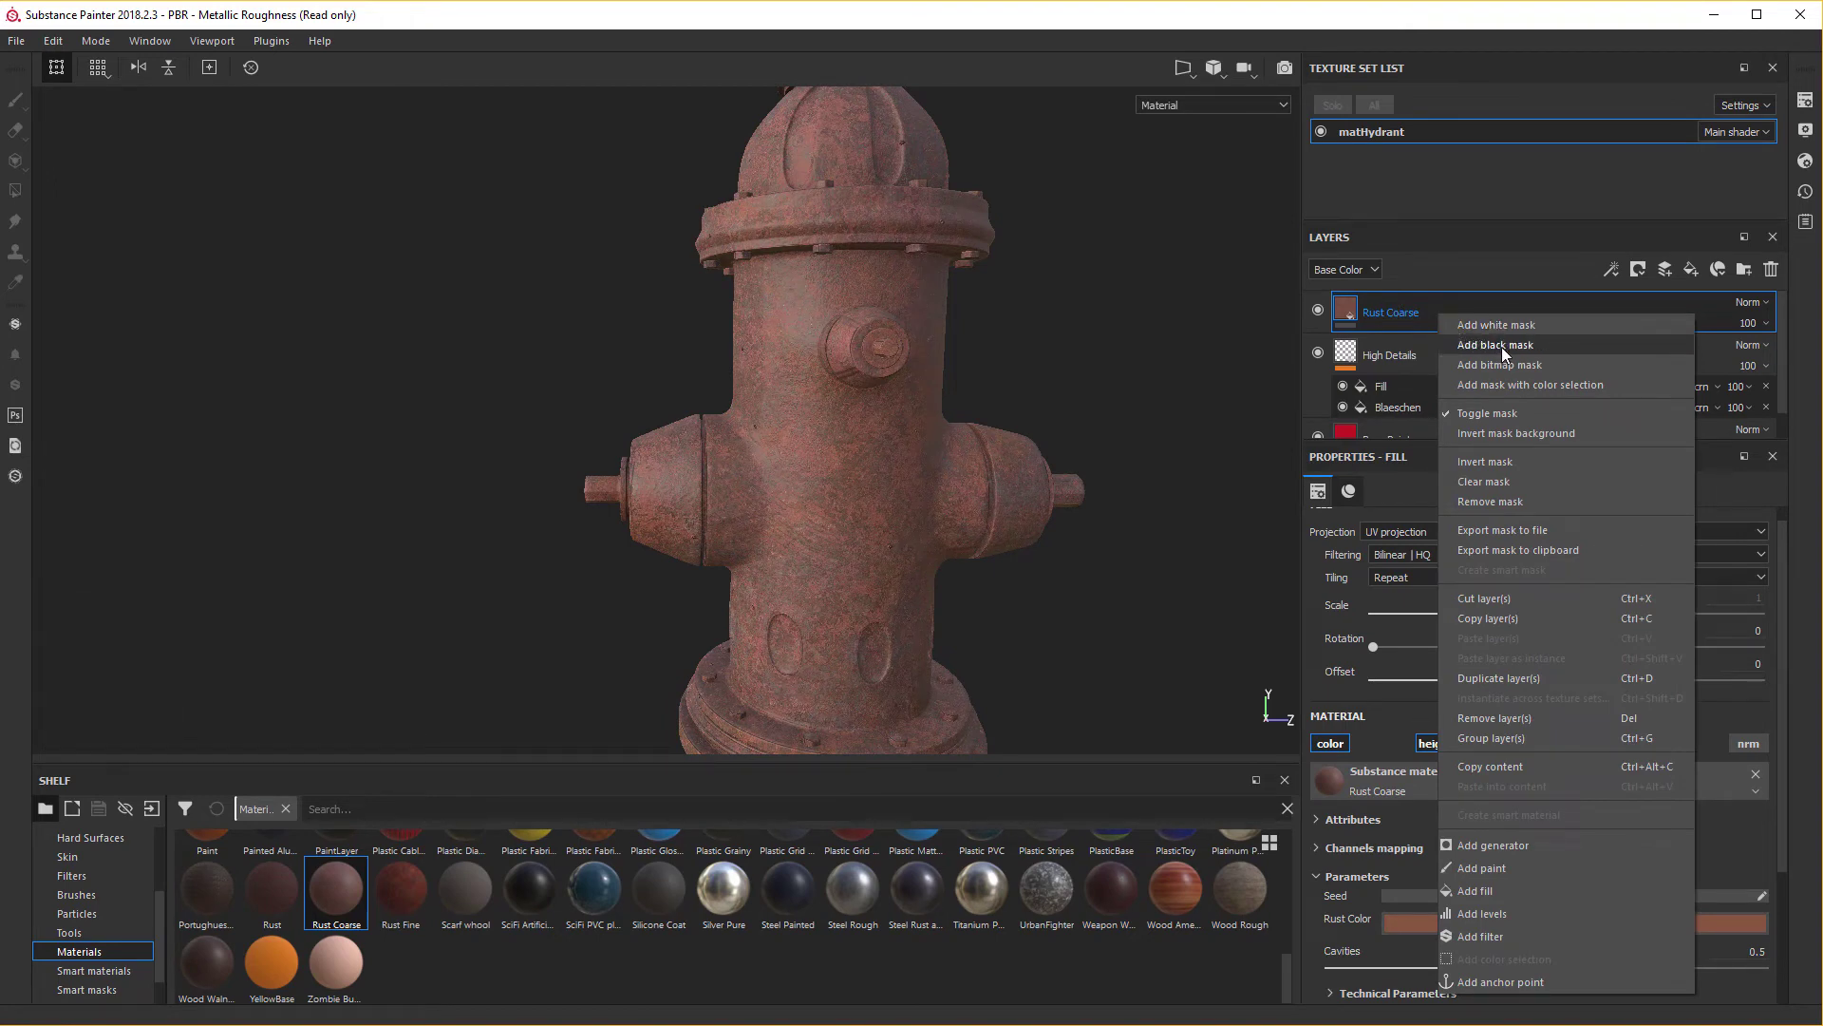
{"action": "left_click", "coordinate": [1507, 356]}
{"action": "right_click", "coordinate": [1507, 355]}
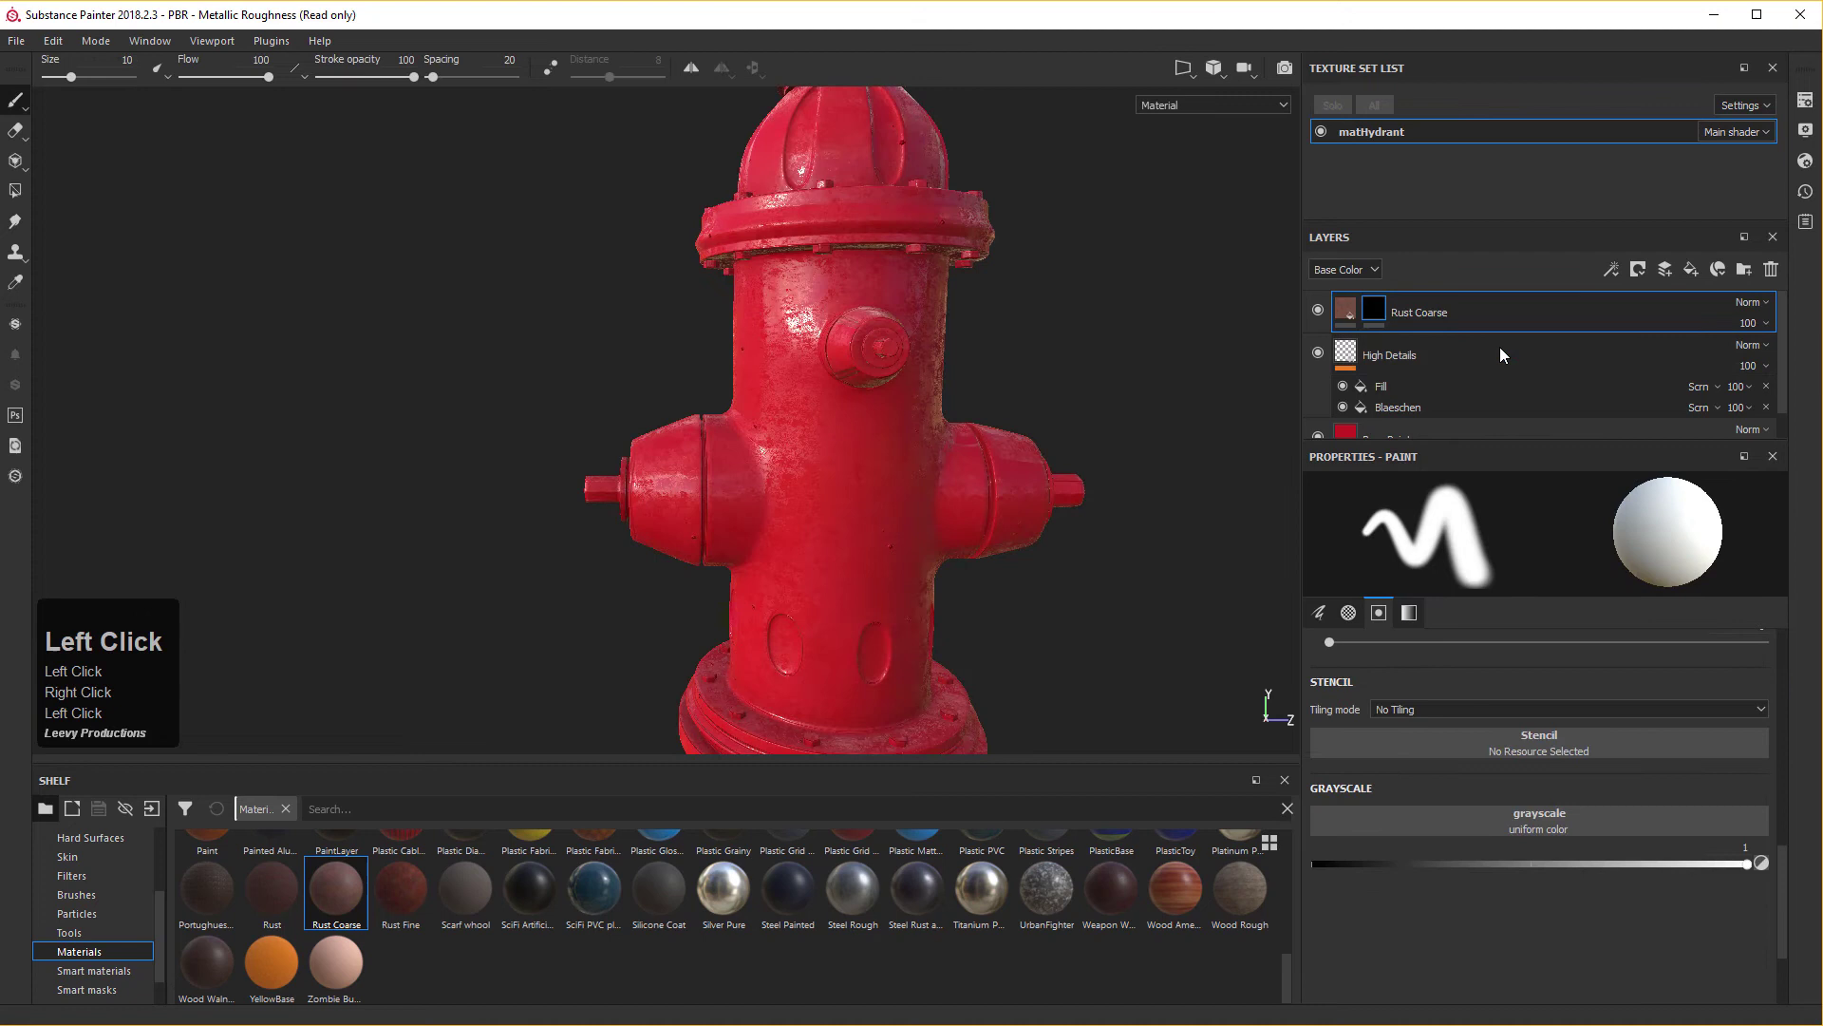
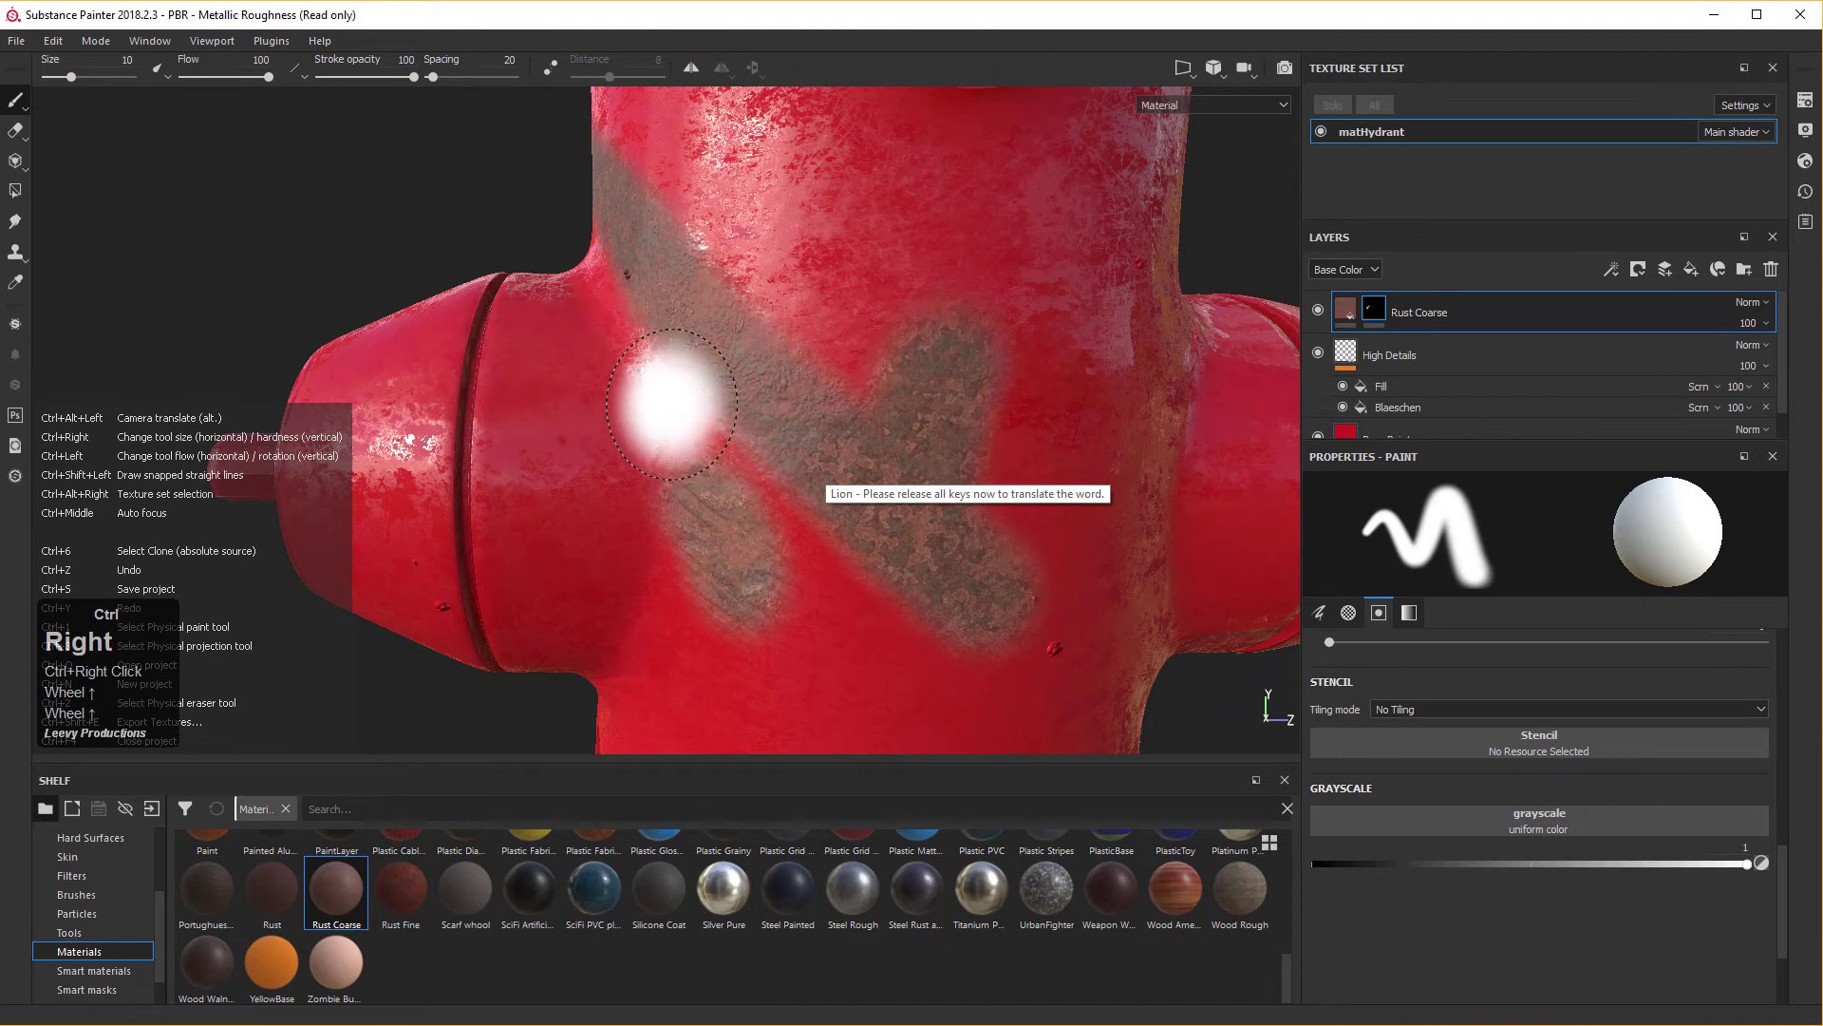
{"action": "scroll", "scroll_direction": "down", "scroll_amount": 3}
{"action": "scroll", "scroll_direction": "up", "scroll_amount": 3}
{"action": "scroll", "scroll_direction": "up", "scroll_amount": 3}
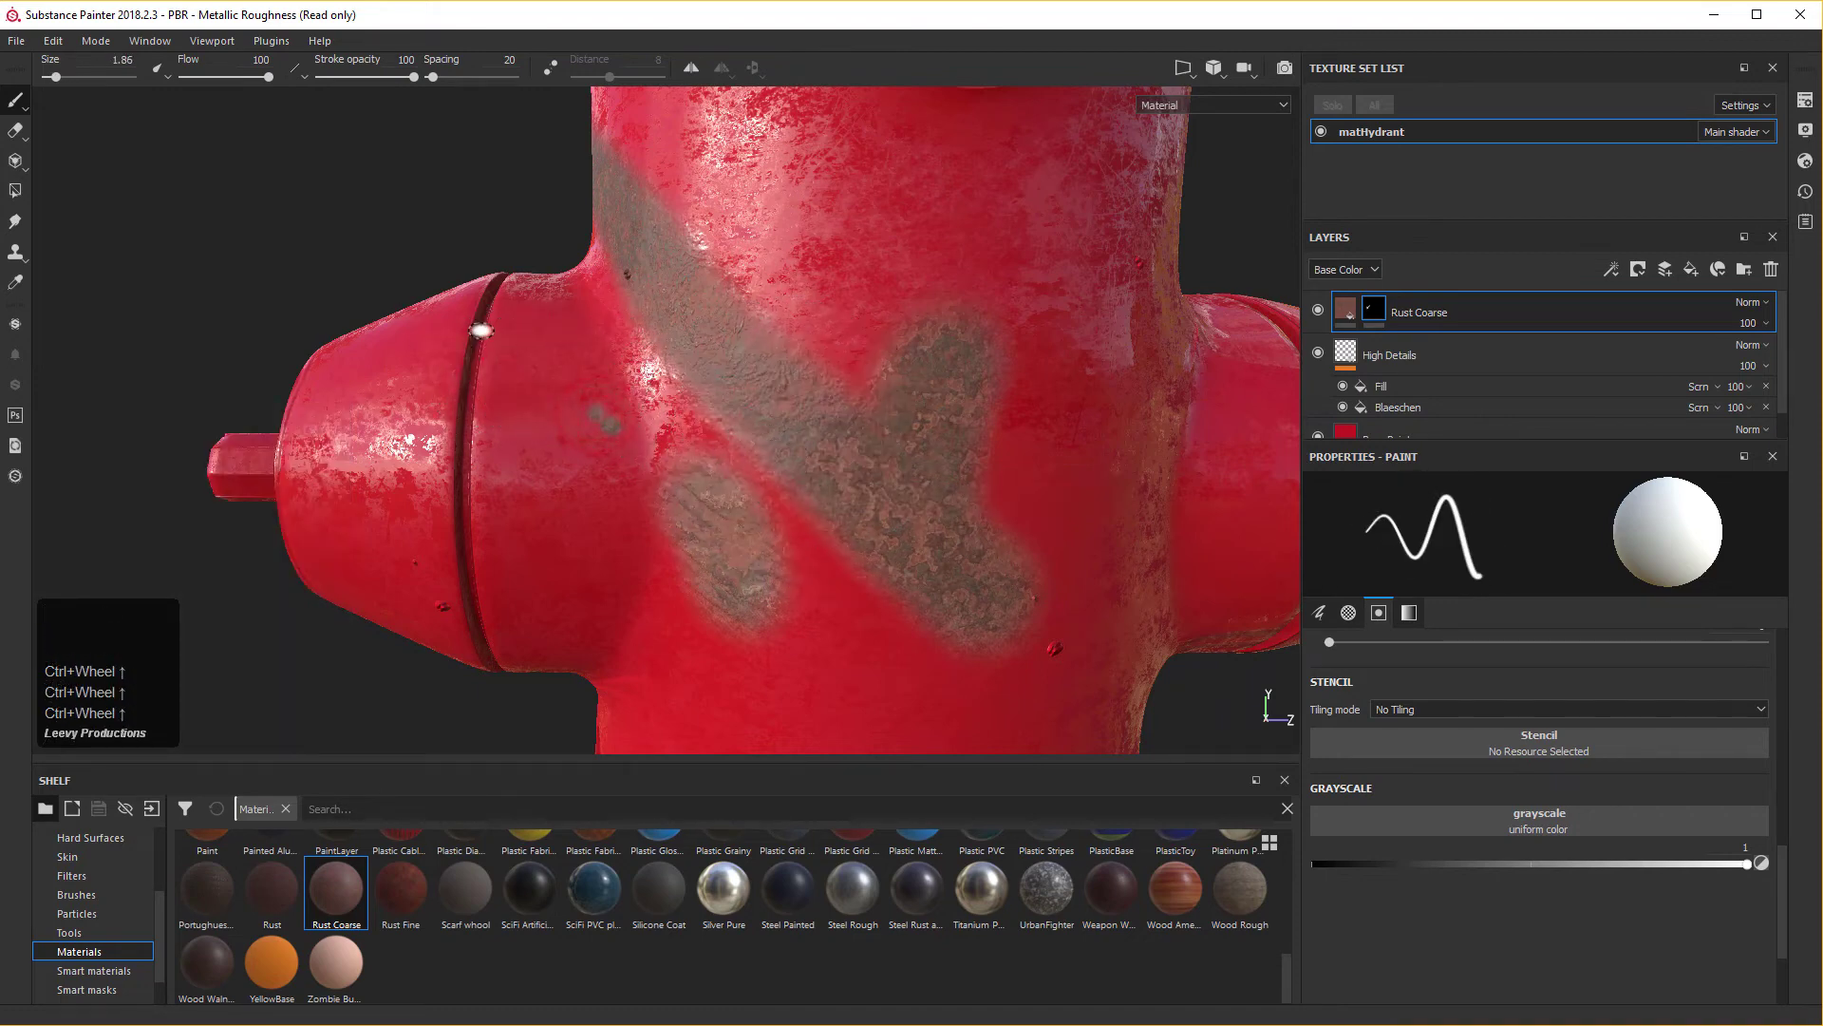
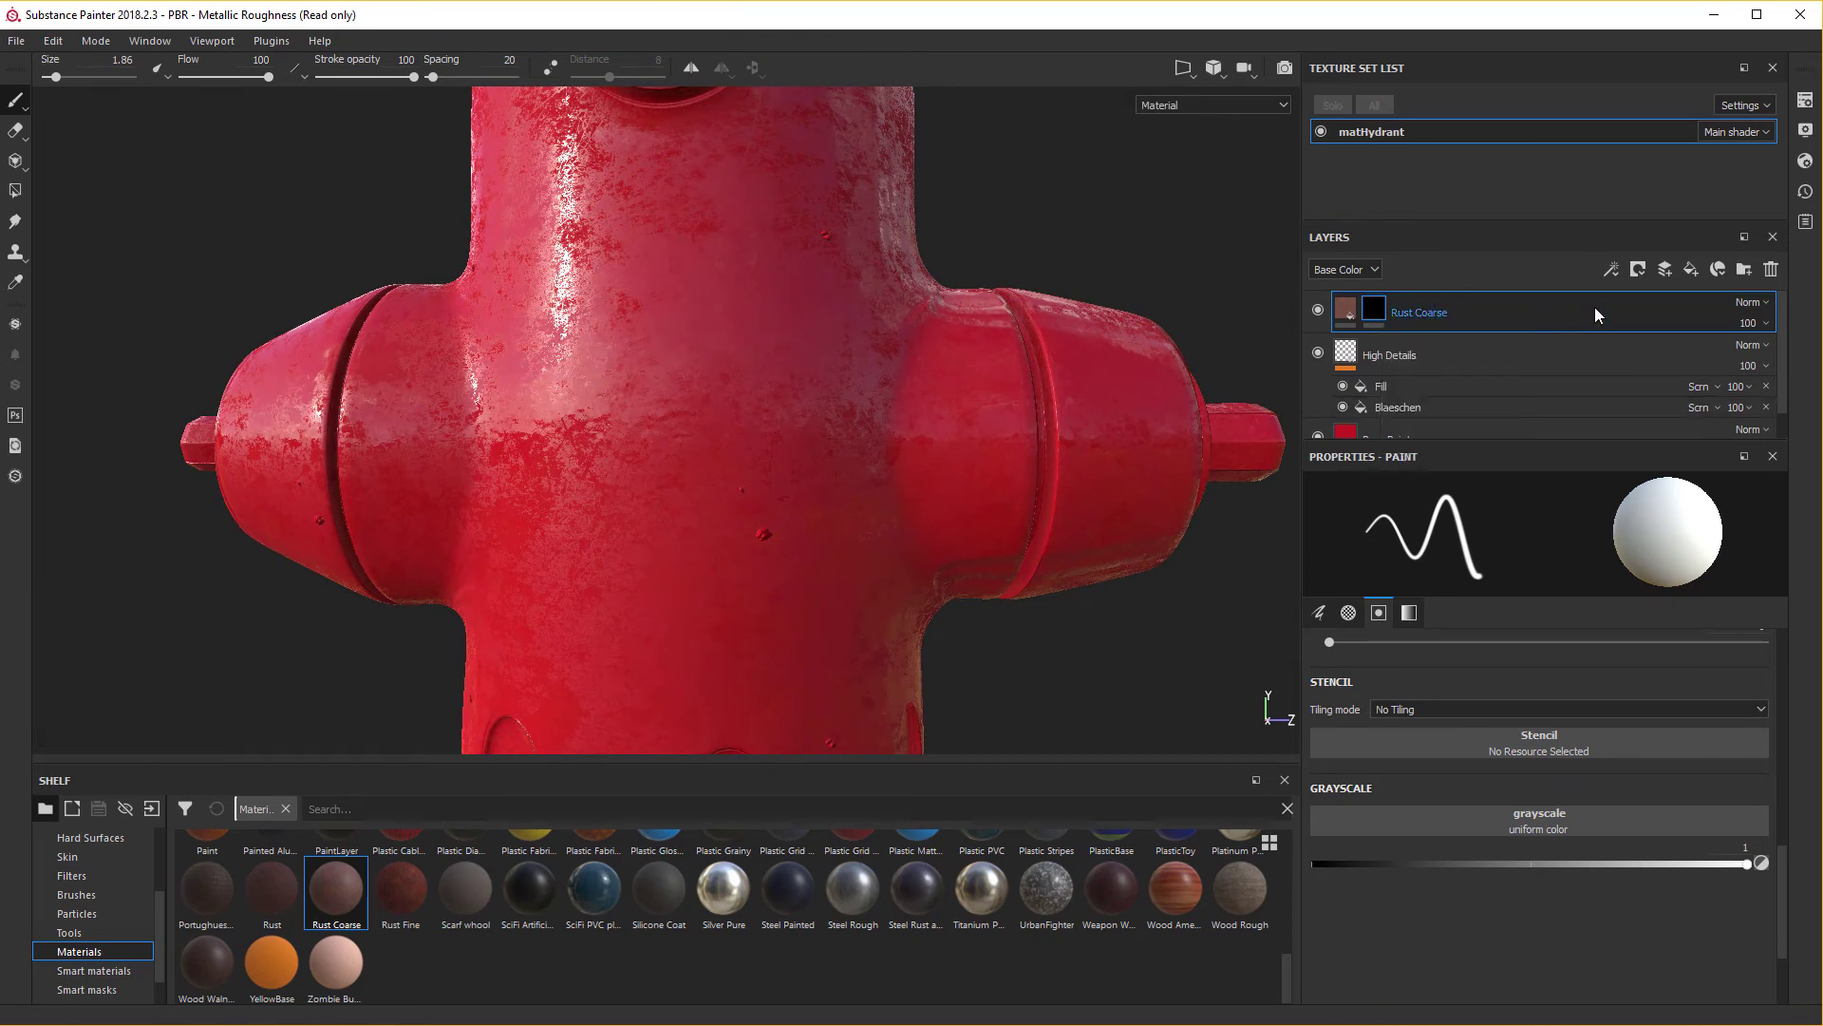
{"action": "middle_click", "coordinate": [1613, 272]}
{"action": "left_click_drag", "start_coordinate": [1614, 272], "coordinate": [1614, 272]}
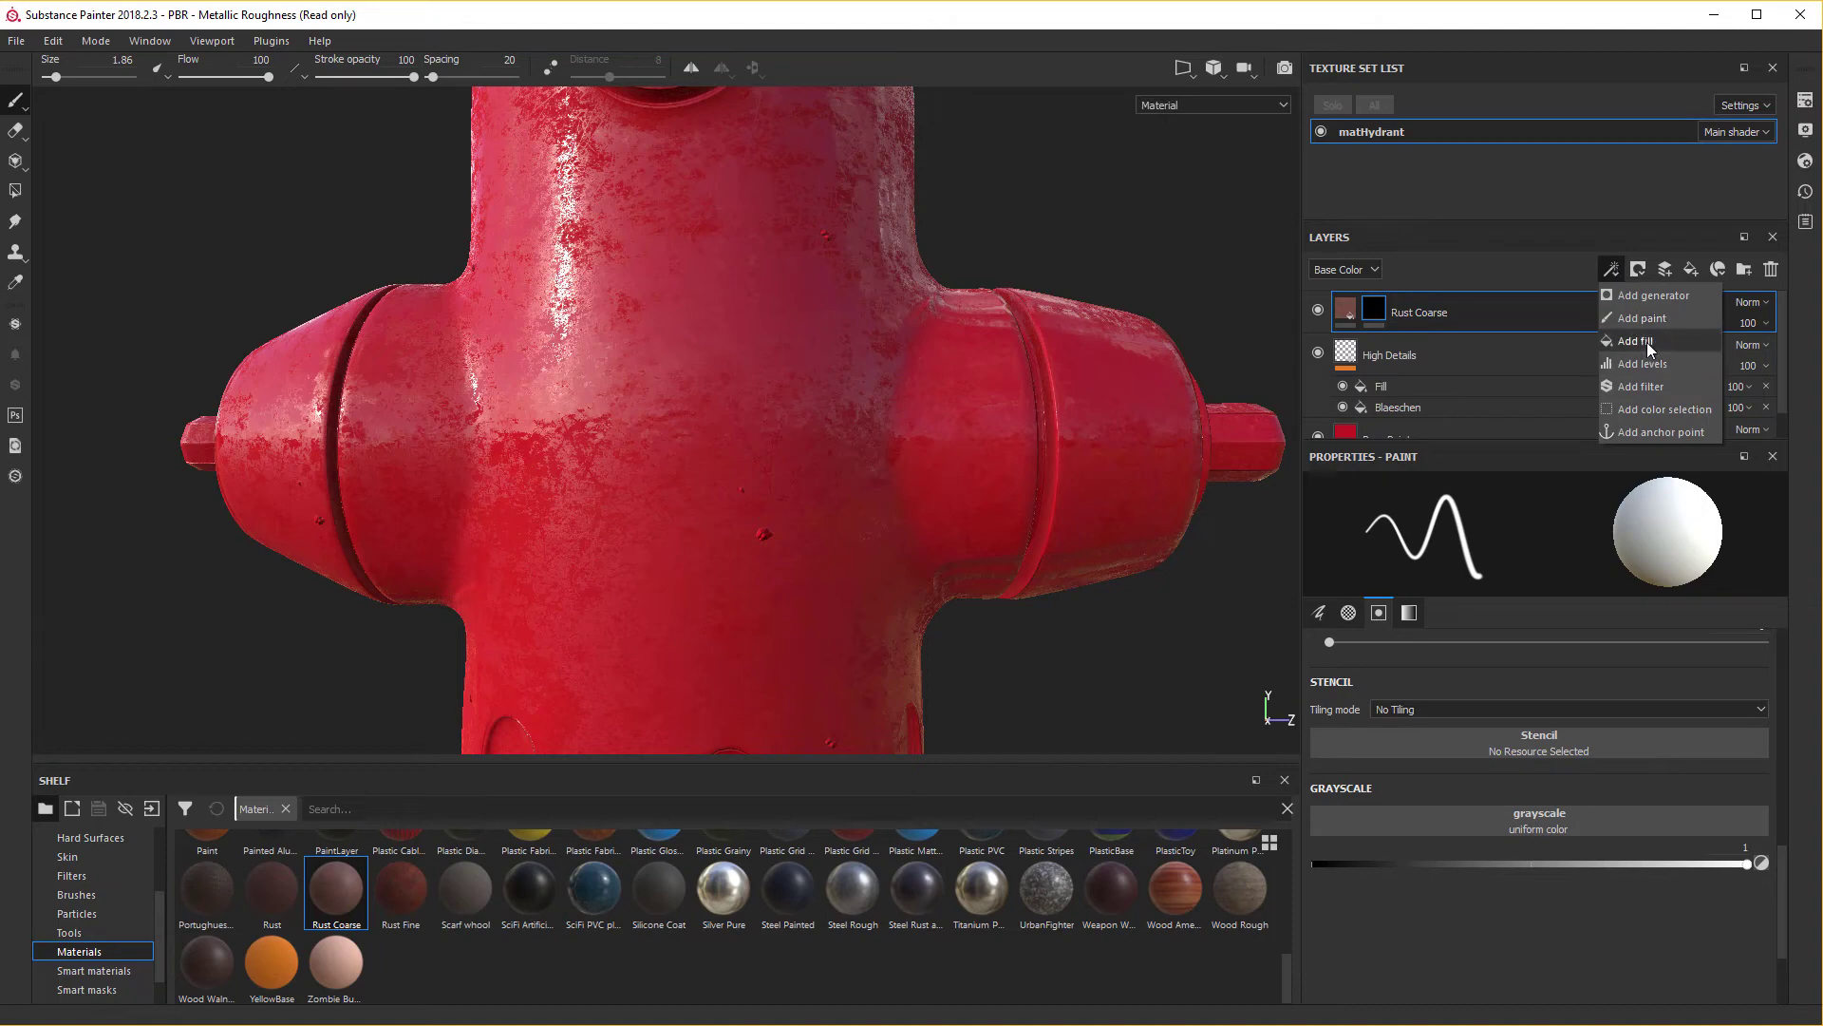
{"action": "left_click", "coordinate": [1653, 347]}
{"action": "middle_click", "coordinate": [1653, 347]}
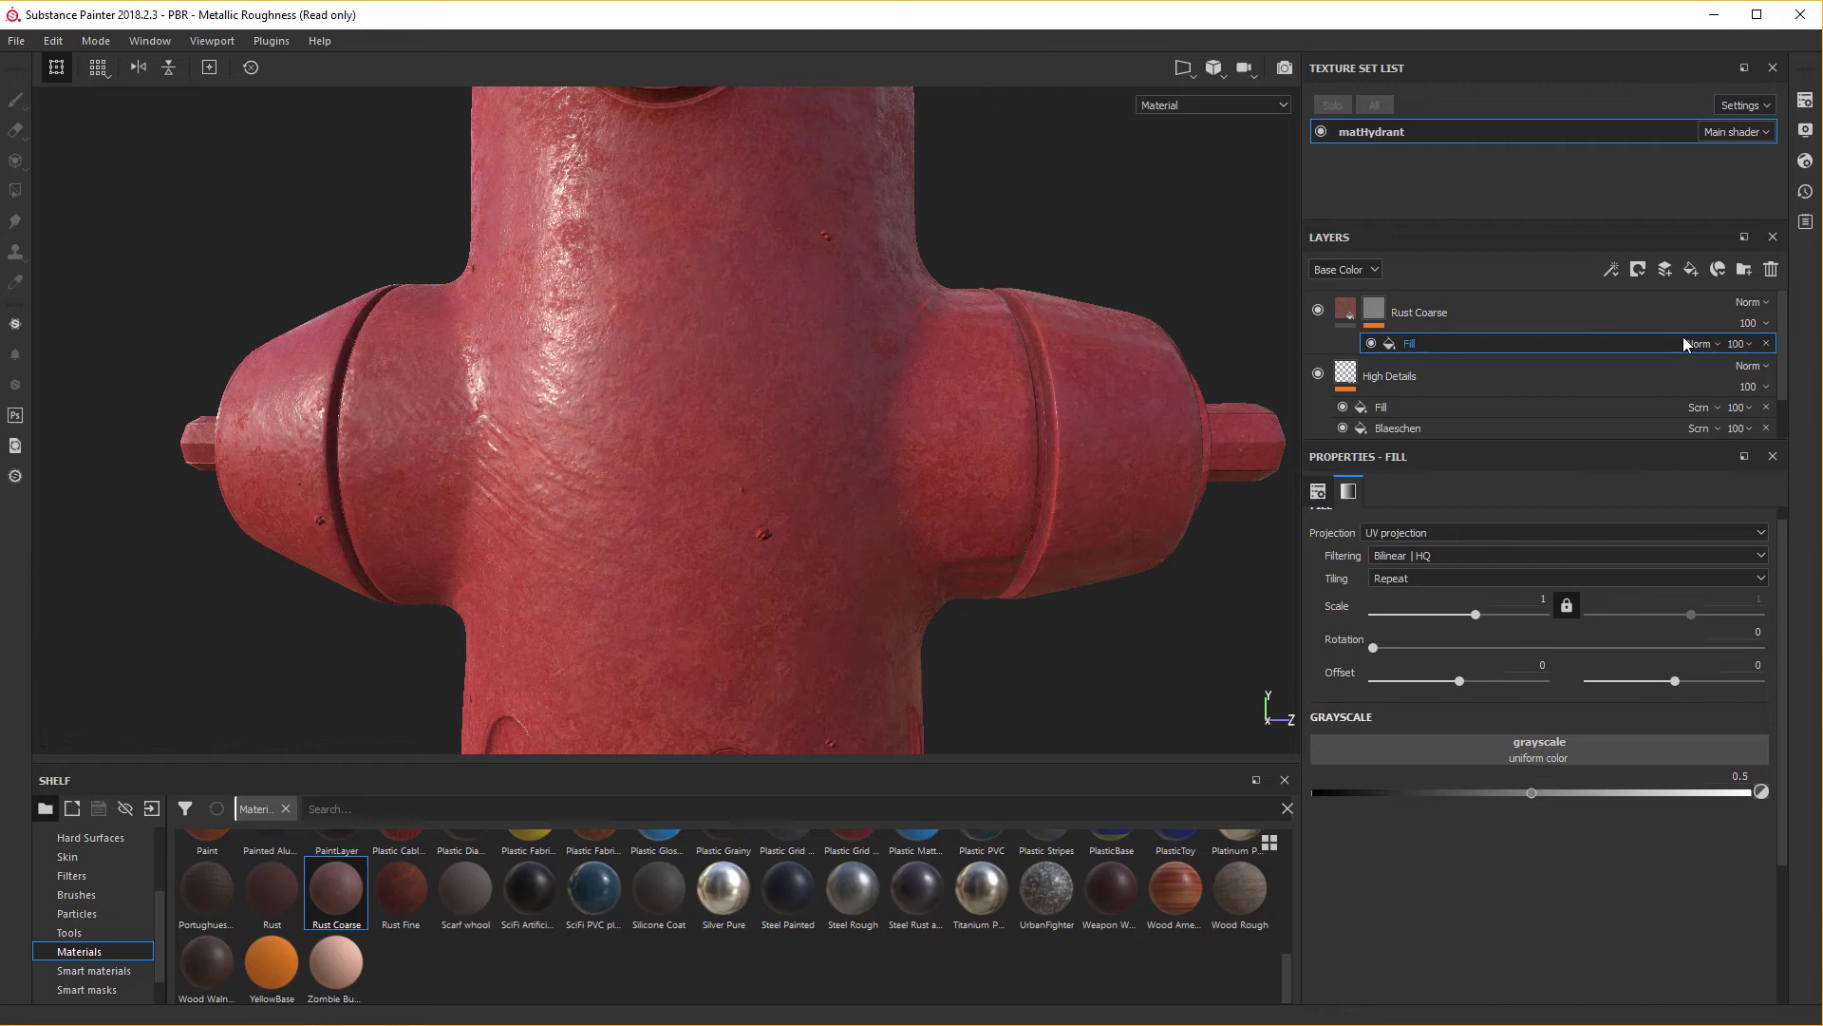
{"action": "left_click", "coordinate": [1708, 350]}
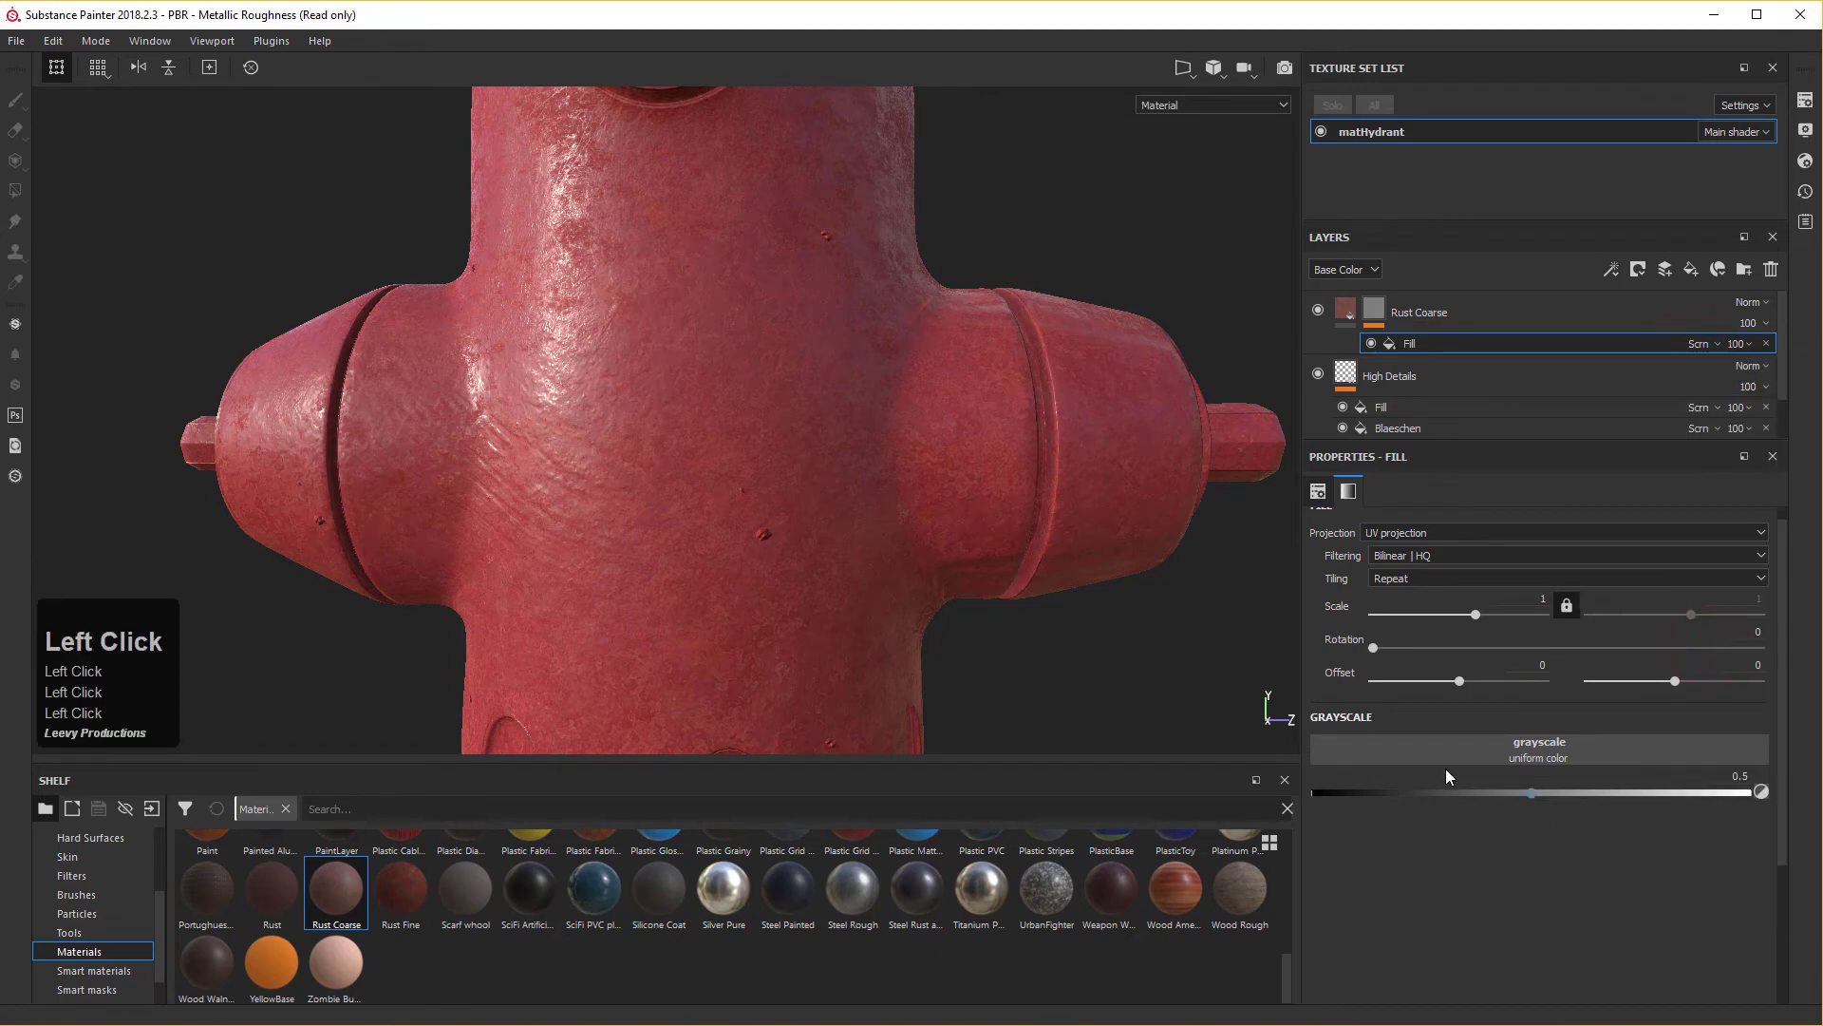
{"action": "left_click", "coordinate": [1376, 545]}
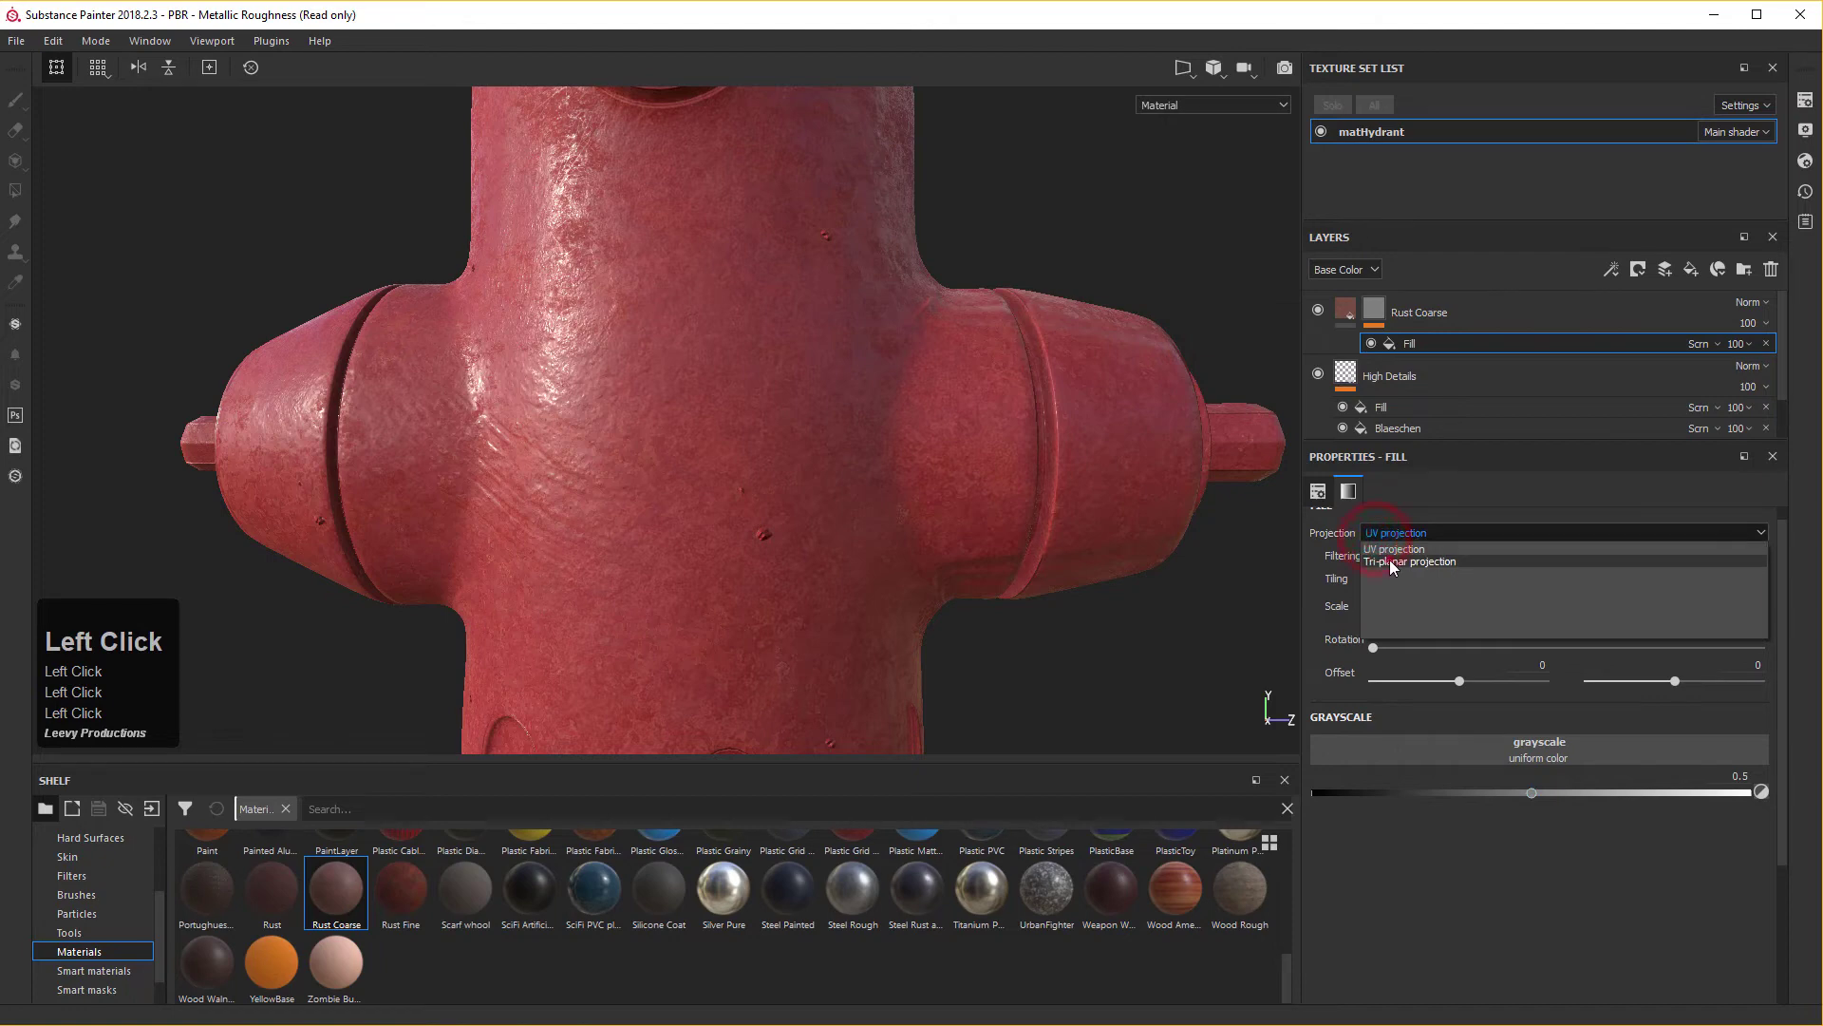
{"action": "left_click_drag", "start_coordinate": [792, 569], "coordinate": [1530, 609]}
{"action": "scroll", "scroll_direction": "up", "scroll_amount": 3}
{"action": "left_click_drag", "start_coordinate": [1530, 609], "coordinate": [1536, 608]}
{"action": "scroll", "scroll_direction": "up", "scroll_amount": 3}
{"action": "scroll", "scroll_direction": "down", "scroll_amount": 3}
{"action": "scroll", "scroll_direction": "up", "scroll_amount": 3}
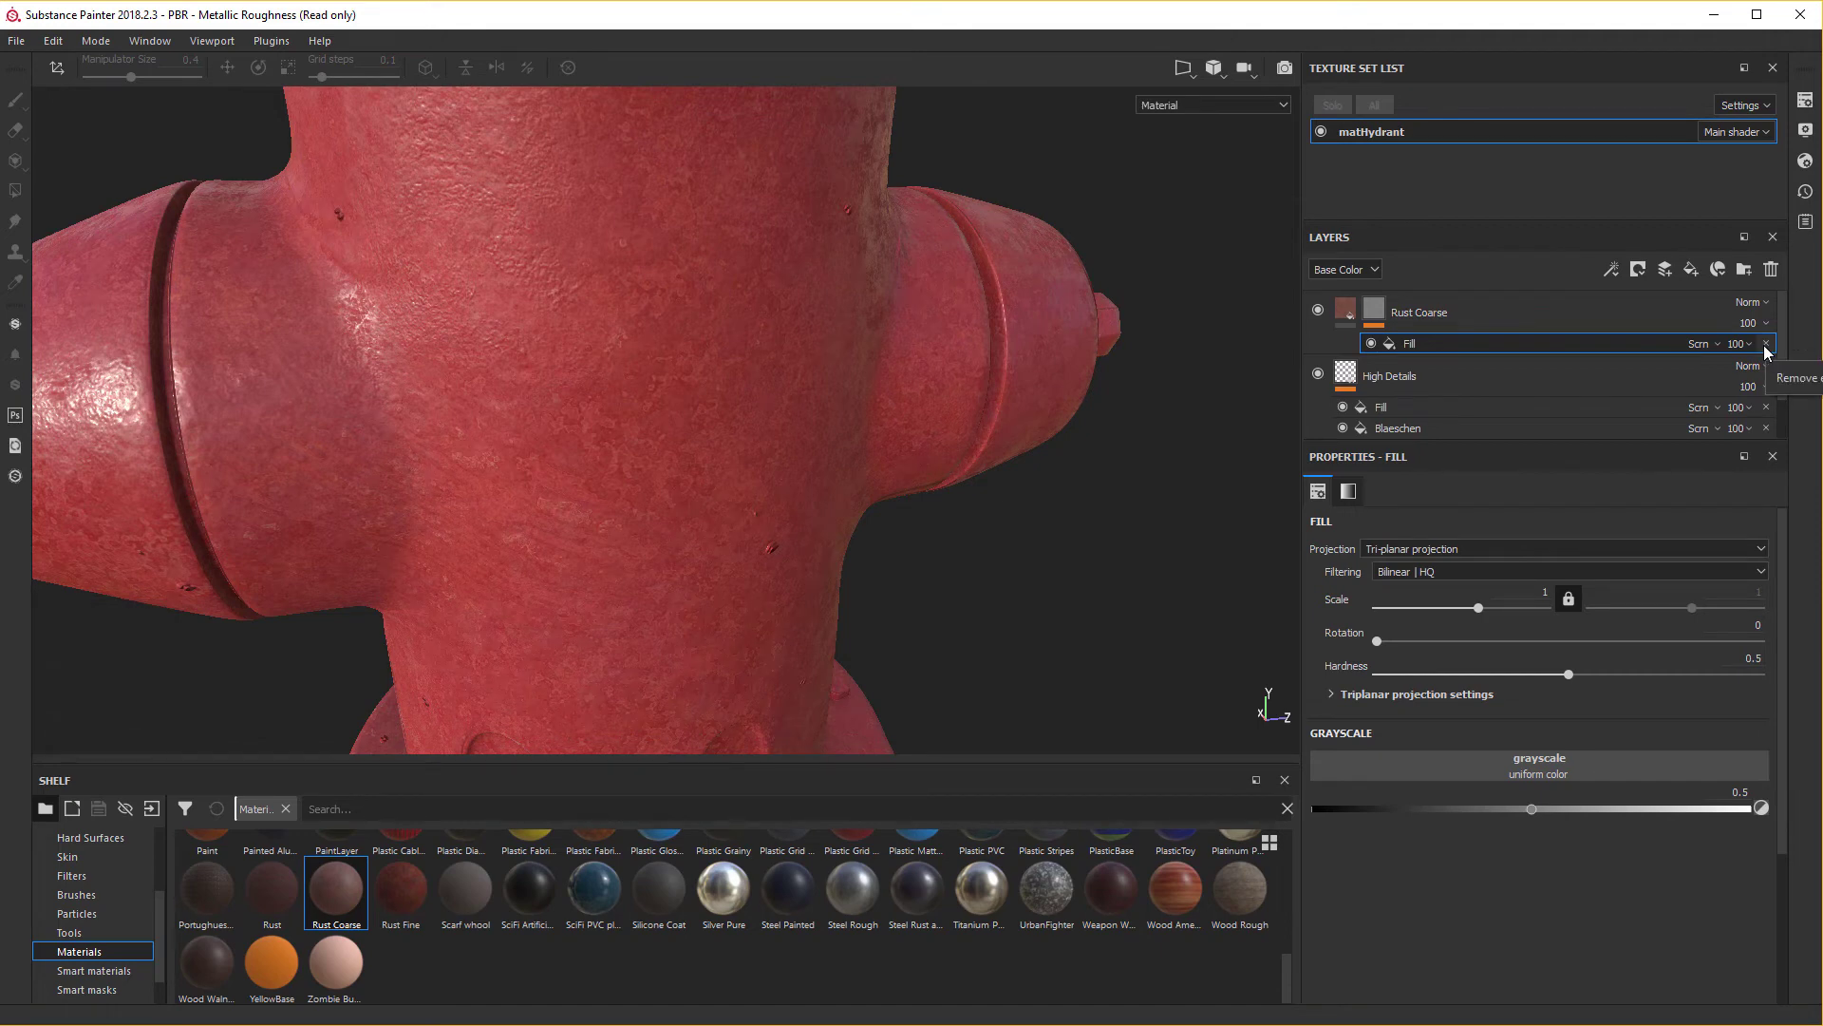
{"action": "left_click", "coordinate": [1765, 352]}
{"action": "scroll", "scroll_direction": "up", "scroll_amount": 3}
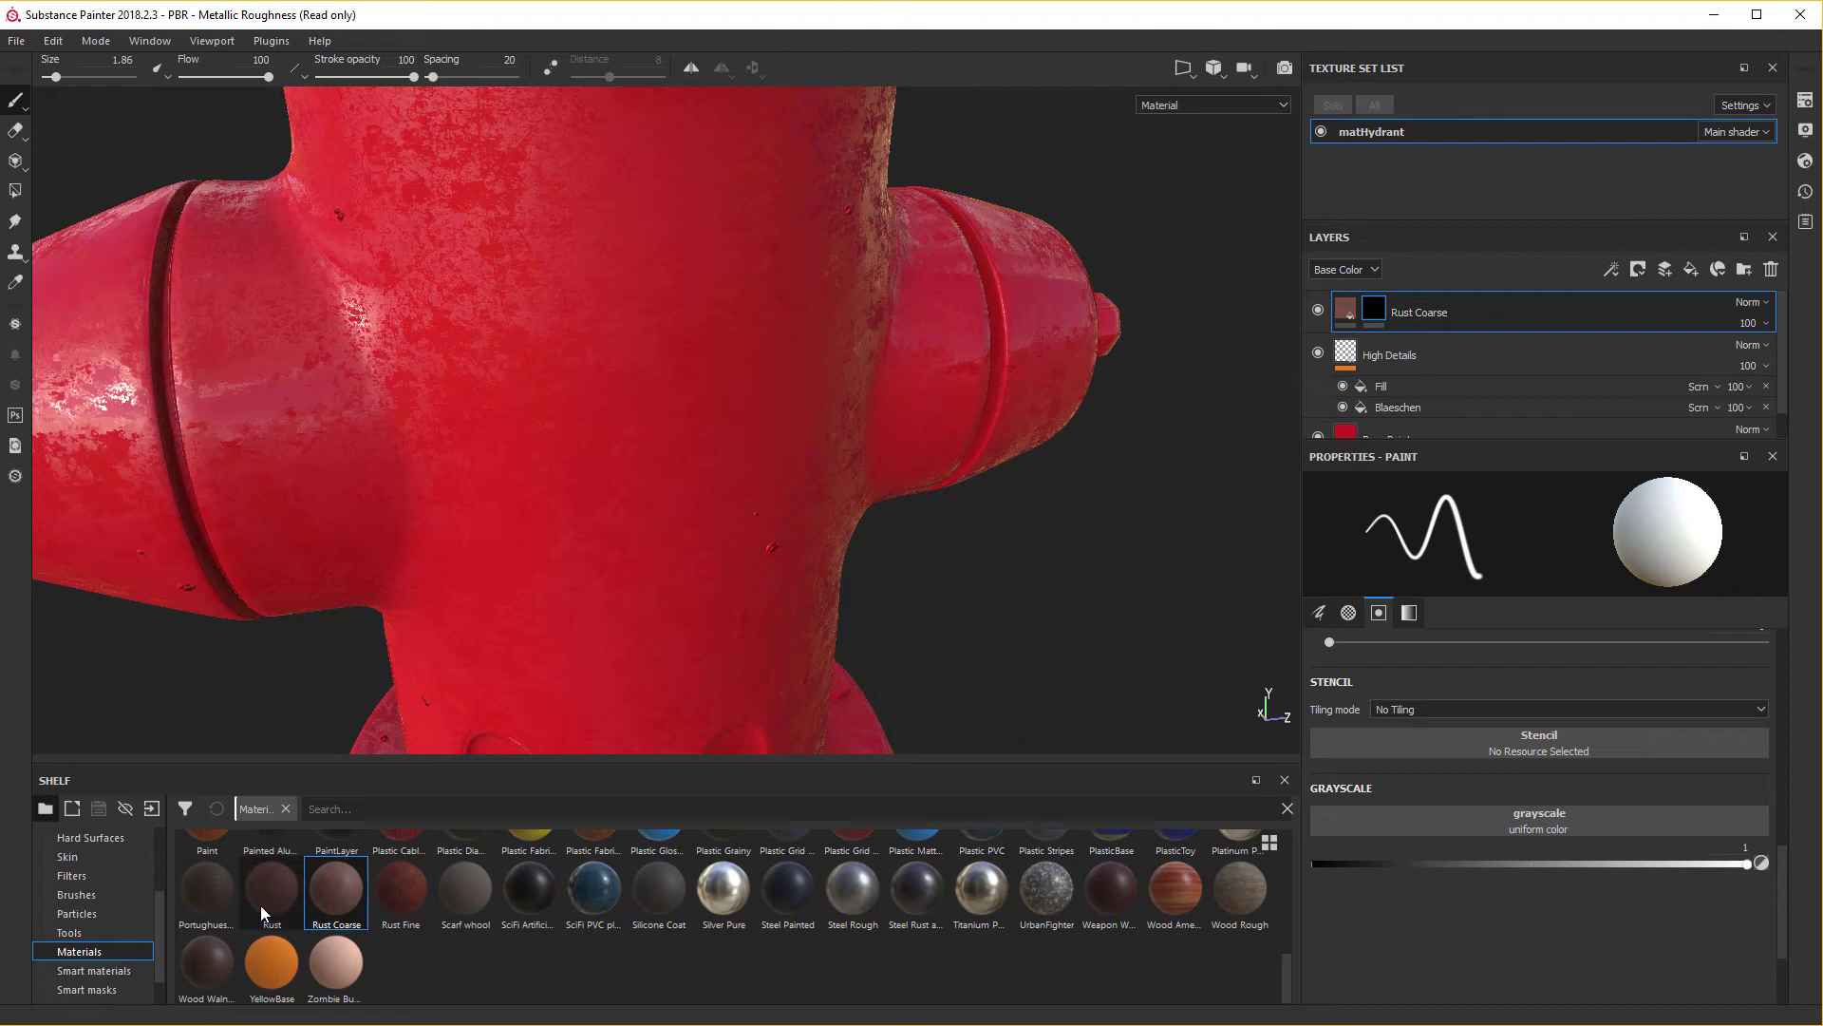
Set the Rust Coarse material fill to Tri-planar projection.
{"action": "scroll", "scroll_direction": "up", "scroll_amount": 3}
{"action": "left_click_drag", "start_coordinate": [335, 912], "coordinate": [1535, 832]}
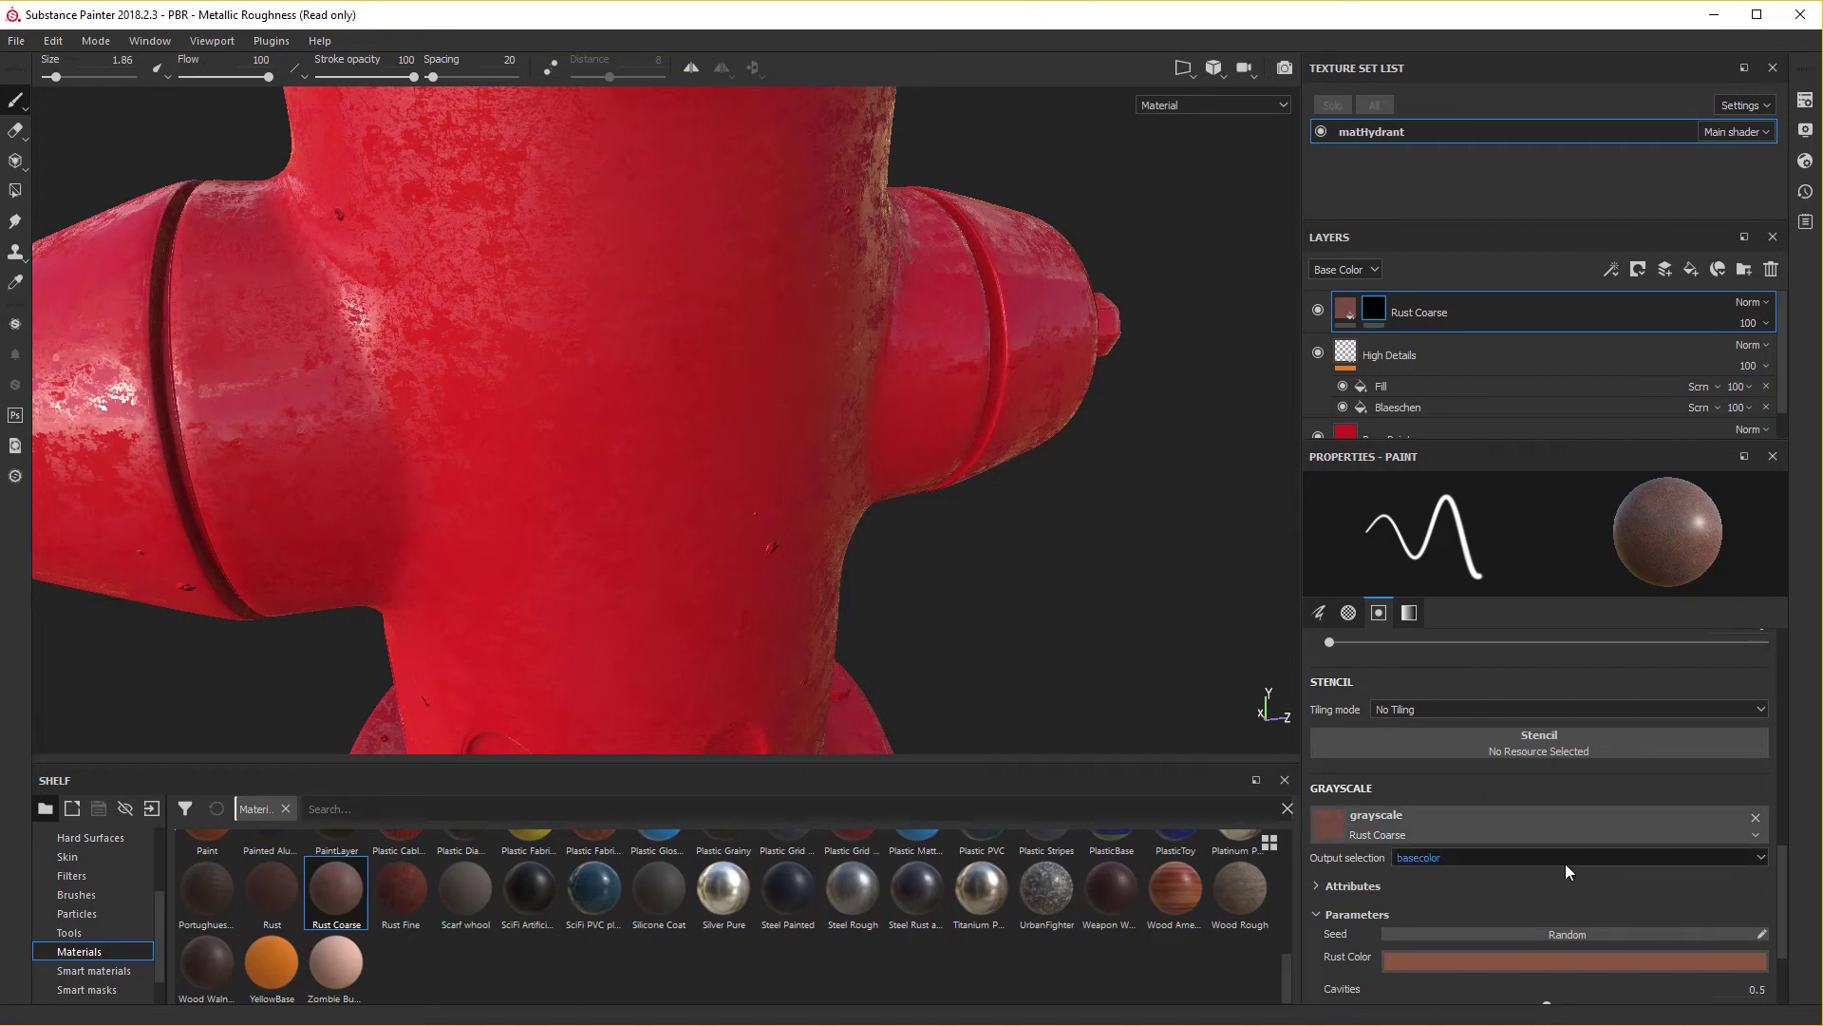
{"action": "left_click_drag", "start_coordinate": [1755, 830], "coordinate": [1393, 324]}
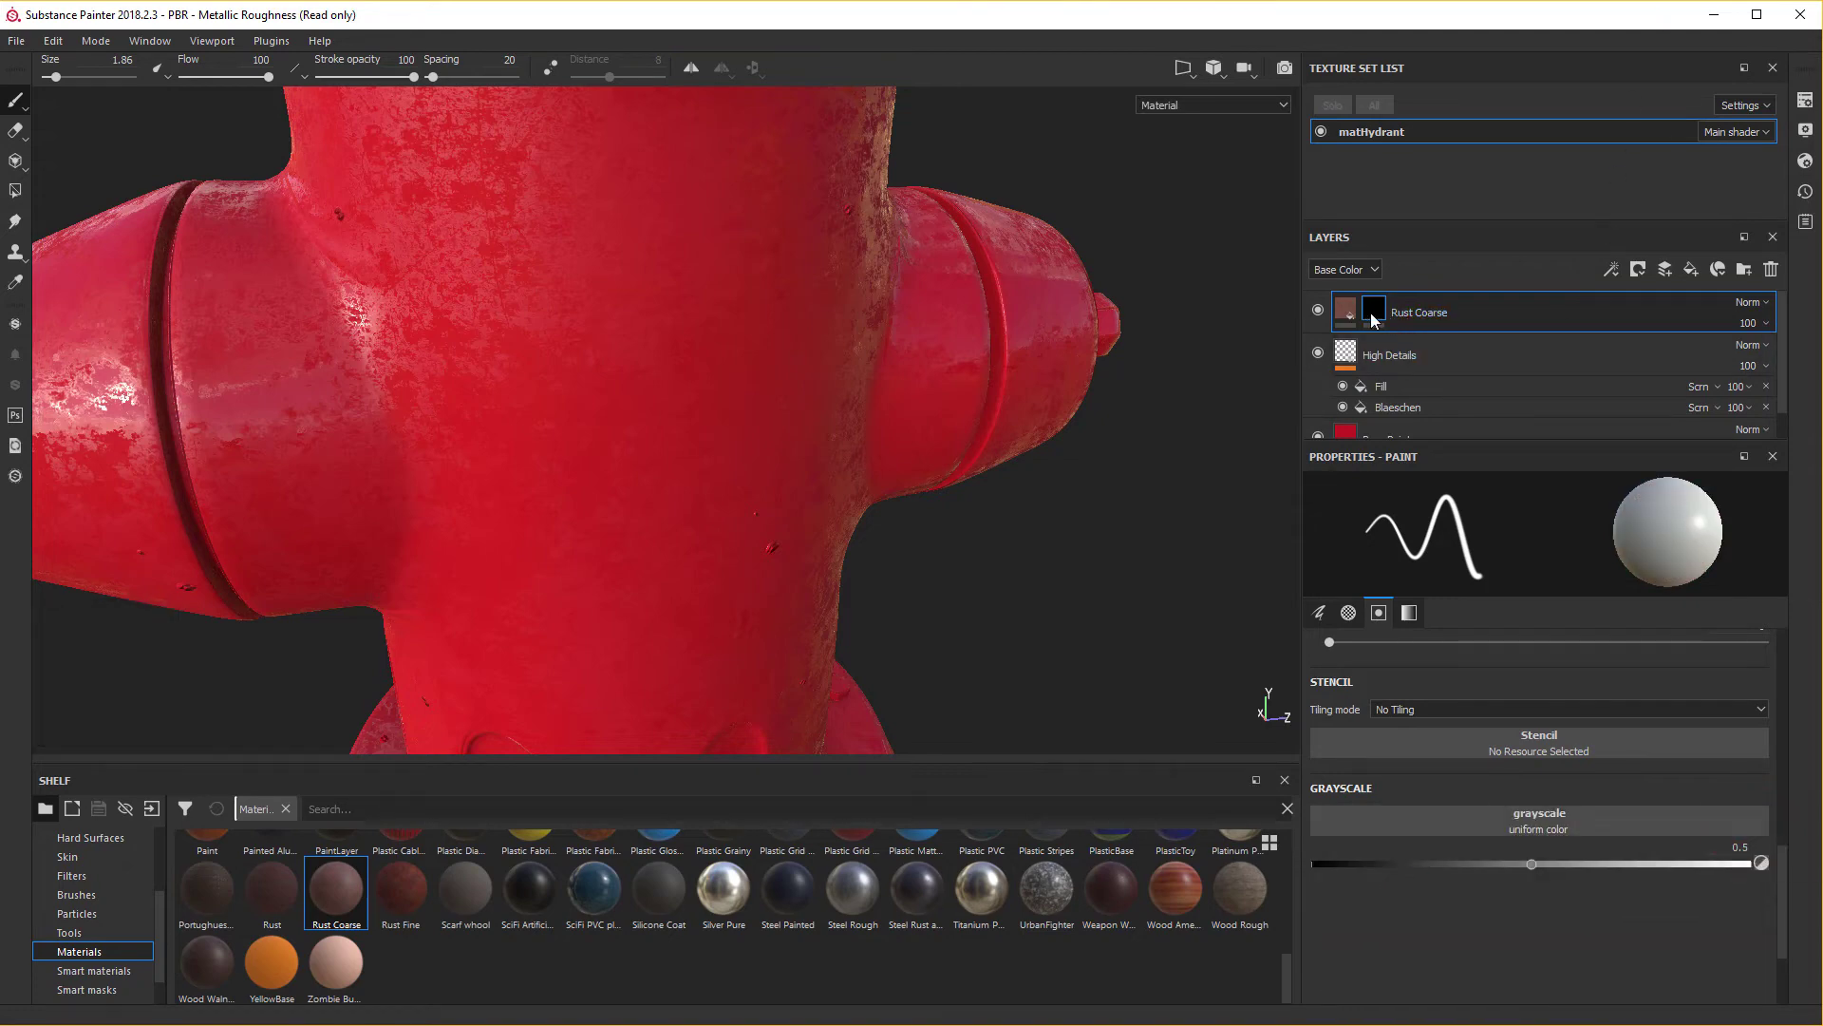
{"action": "left_click", "coordinate": [1386, 320]}
{"action": "left_click", "coordinate": [1359, 317]}
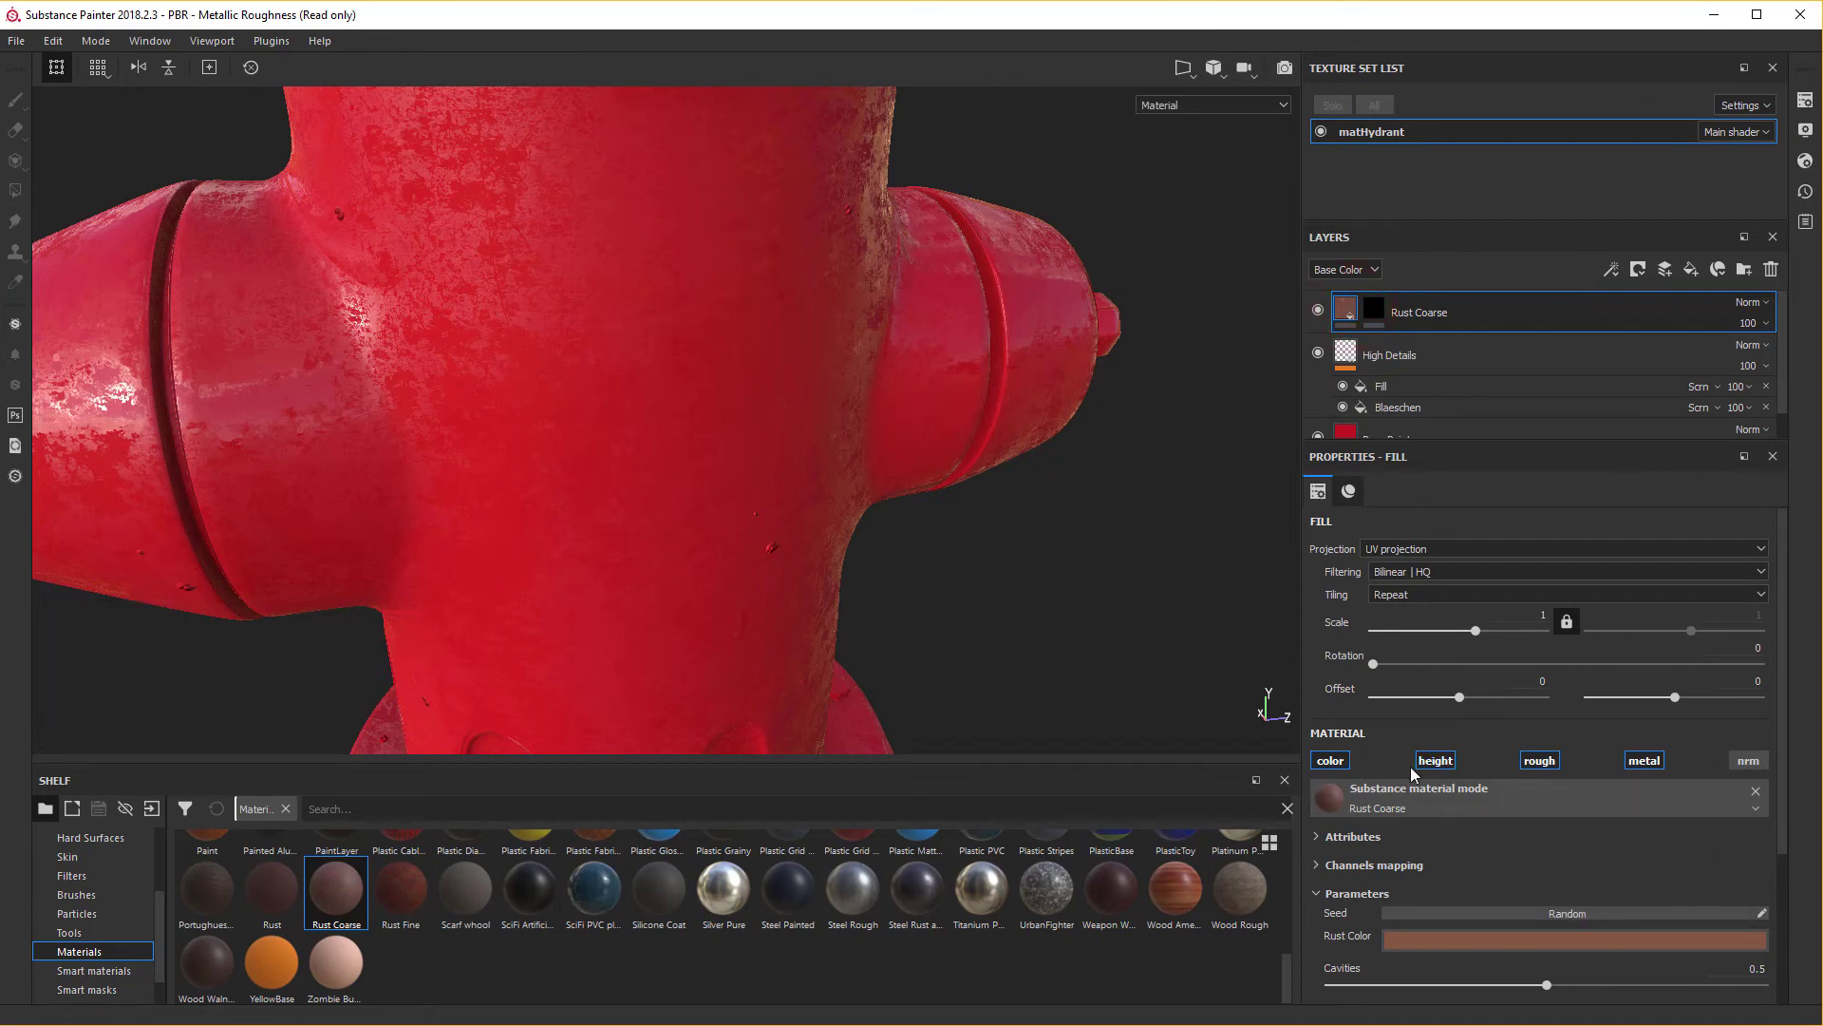
{"action": "left_click", "coordinate": [1340, 765]}
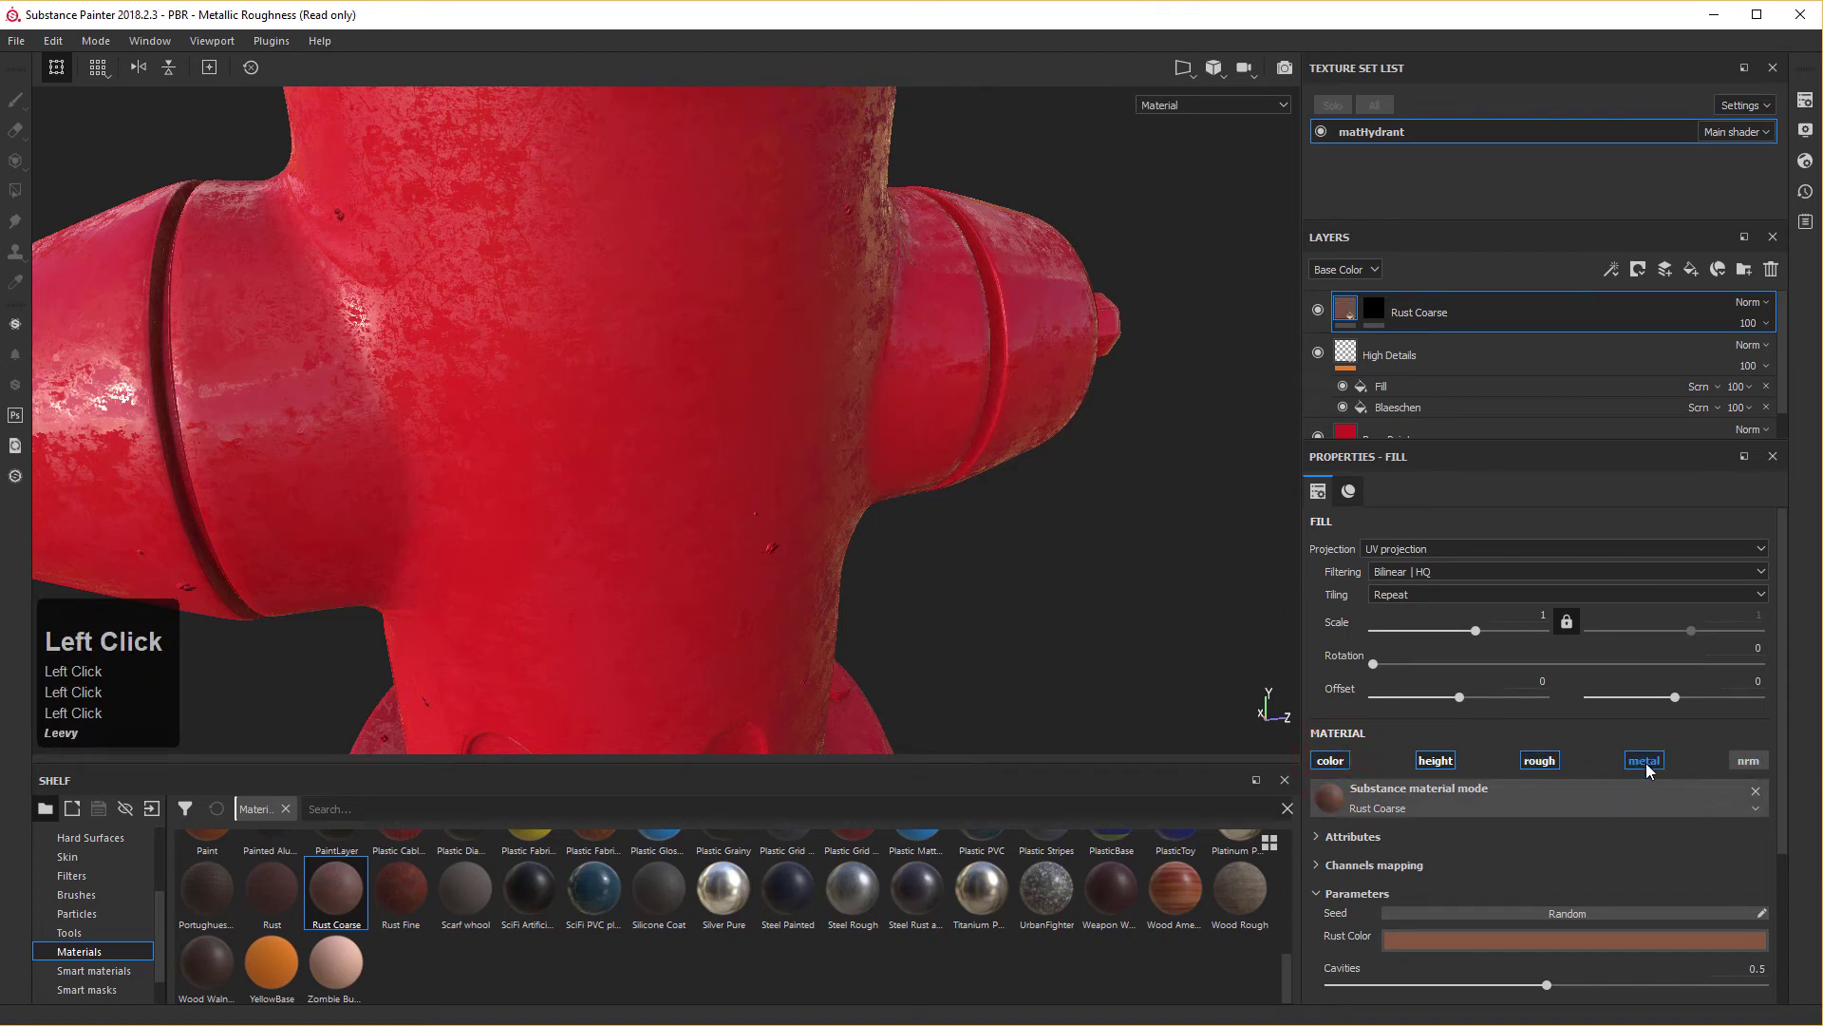
{"action": "left_click", "coordinate": [1655, 763]}
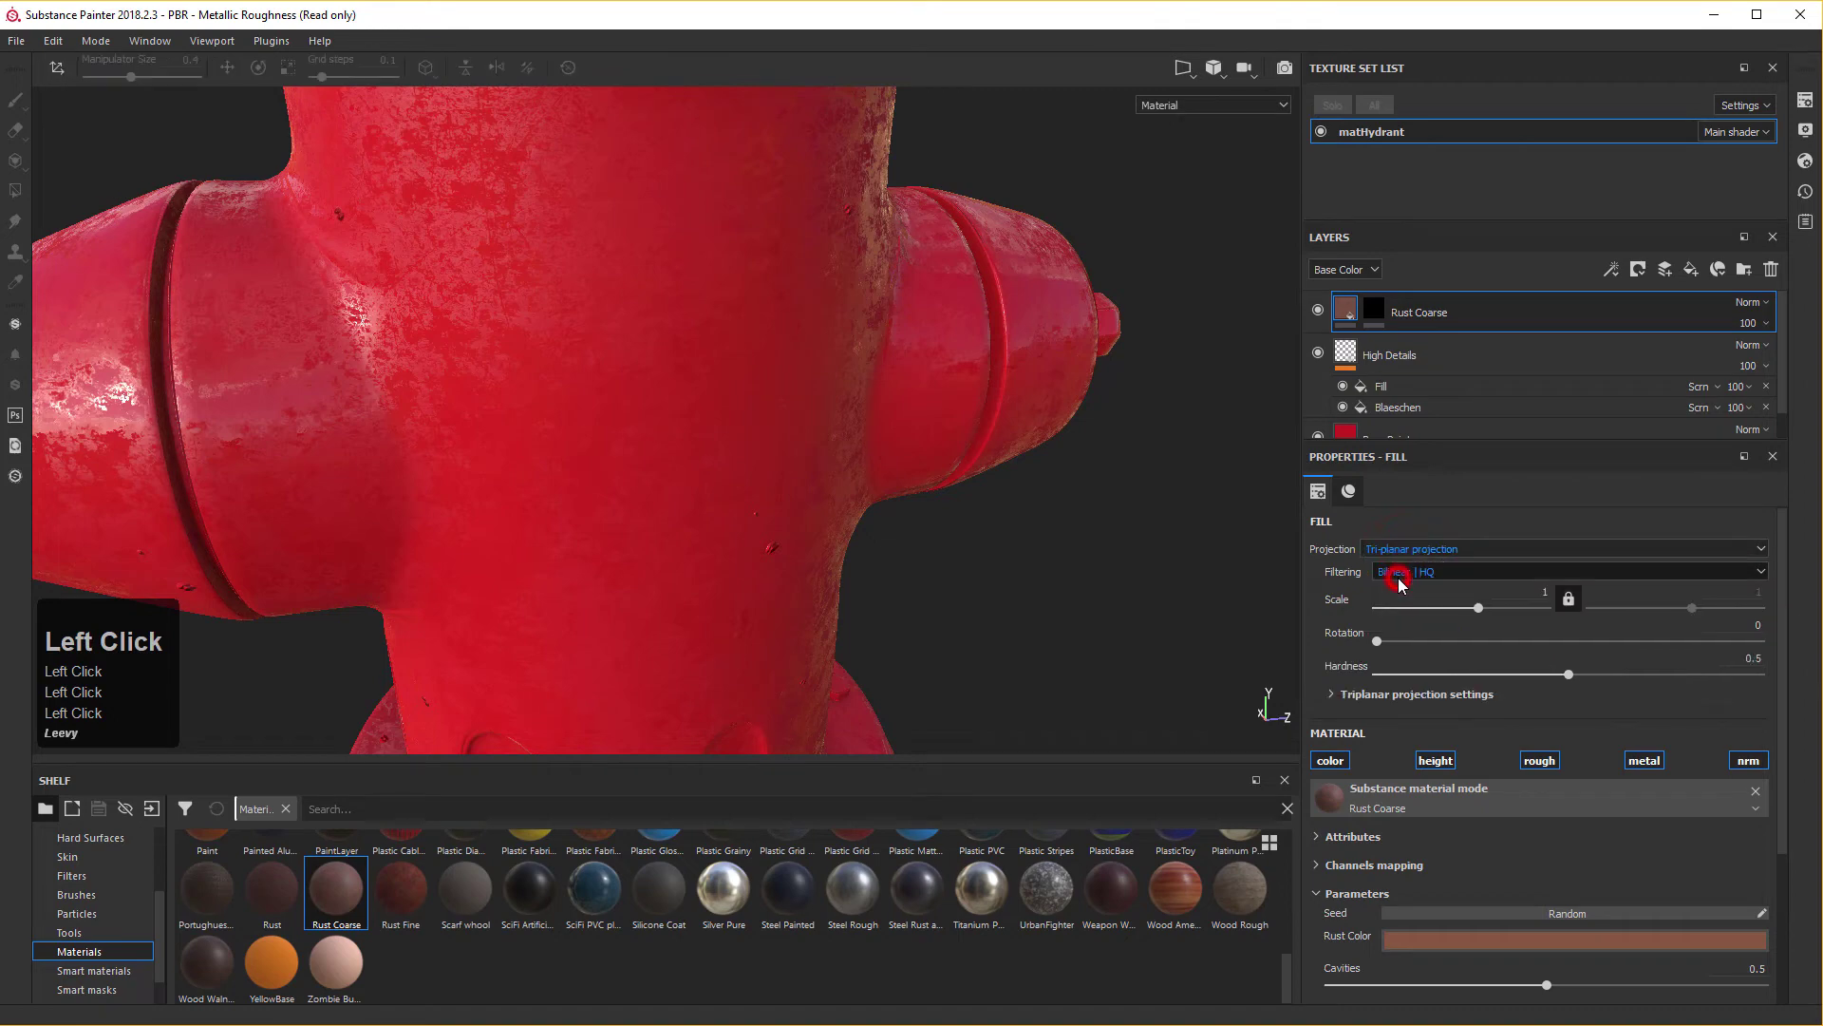
Zoom out on the hydrant and select the Rust Coarse layer's mask.
{"action": "right_click", "coordinate": [629, 578]}
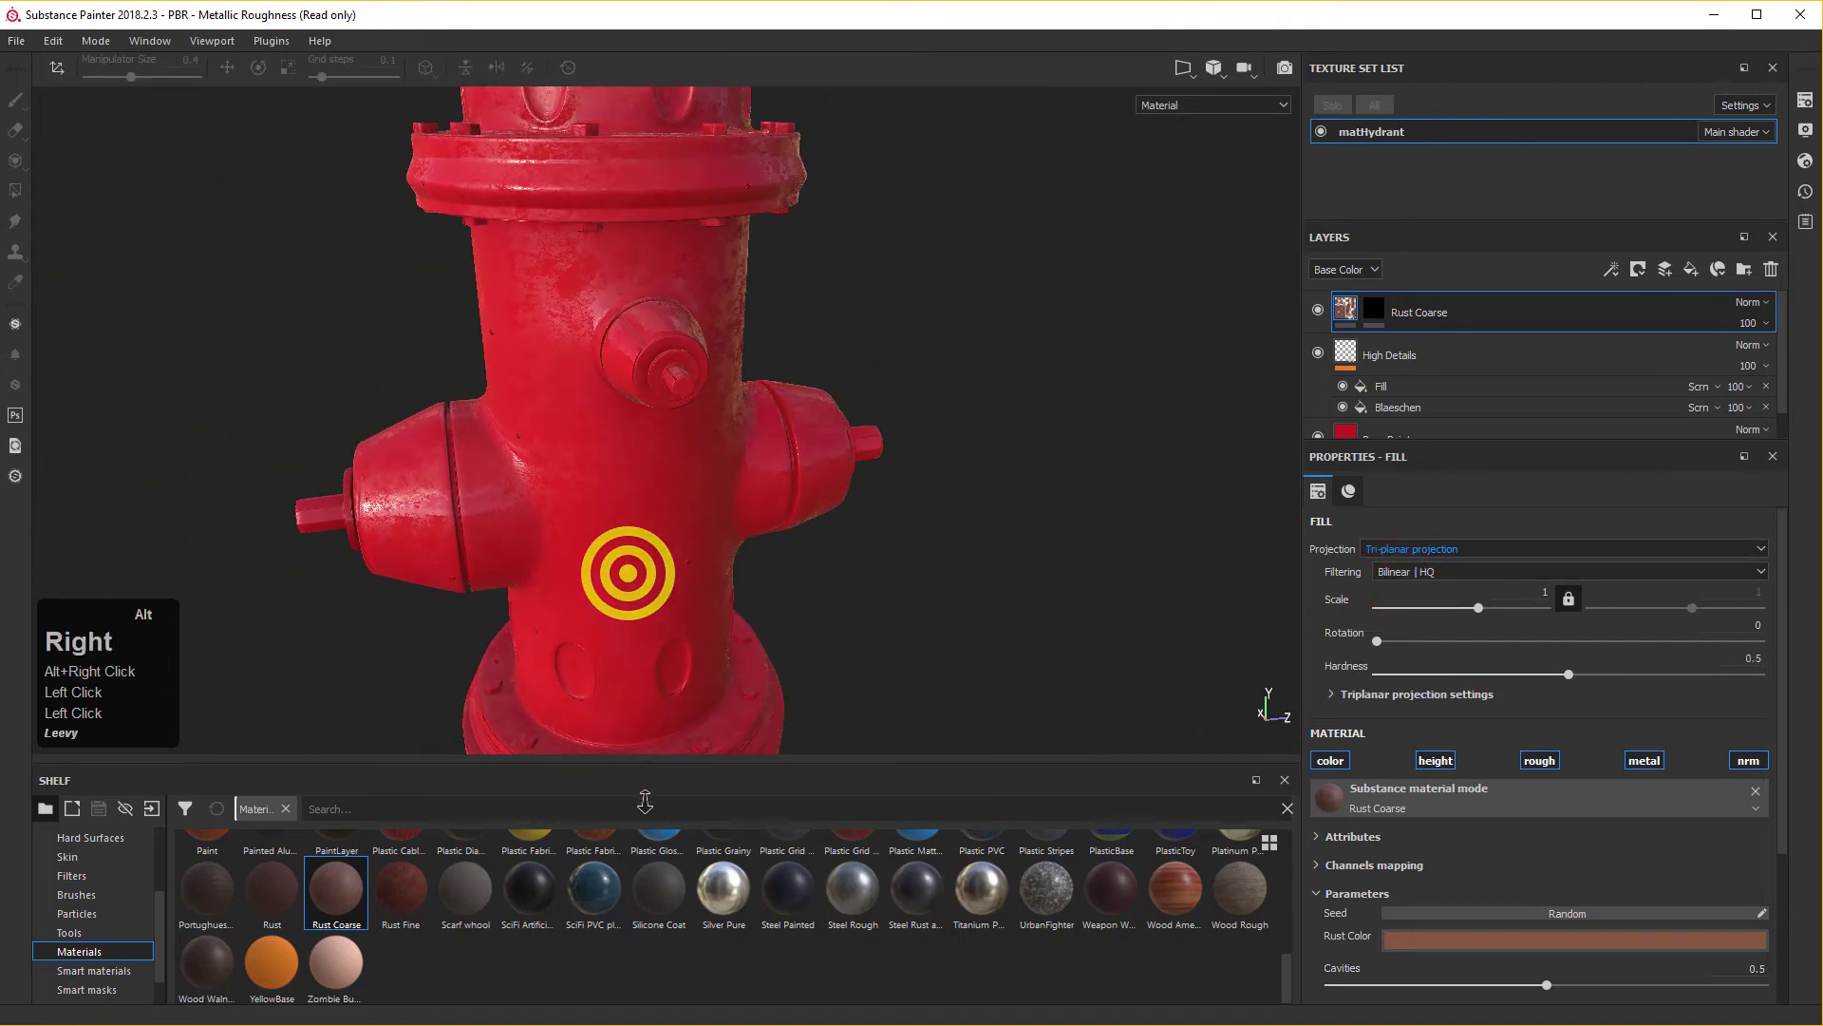
{"action": "left_click", "coordinate": [1387, 315]}
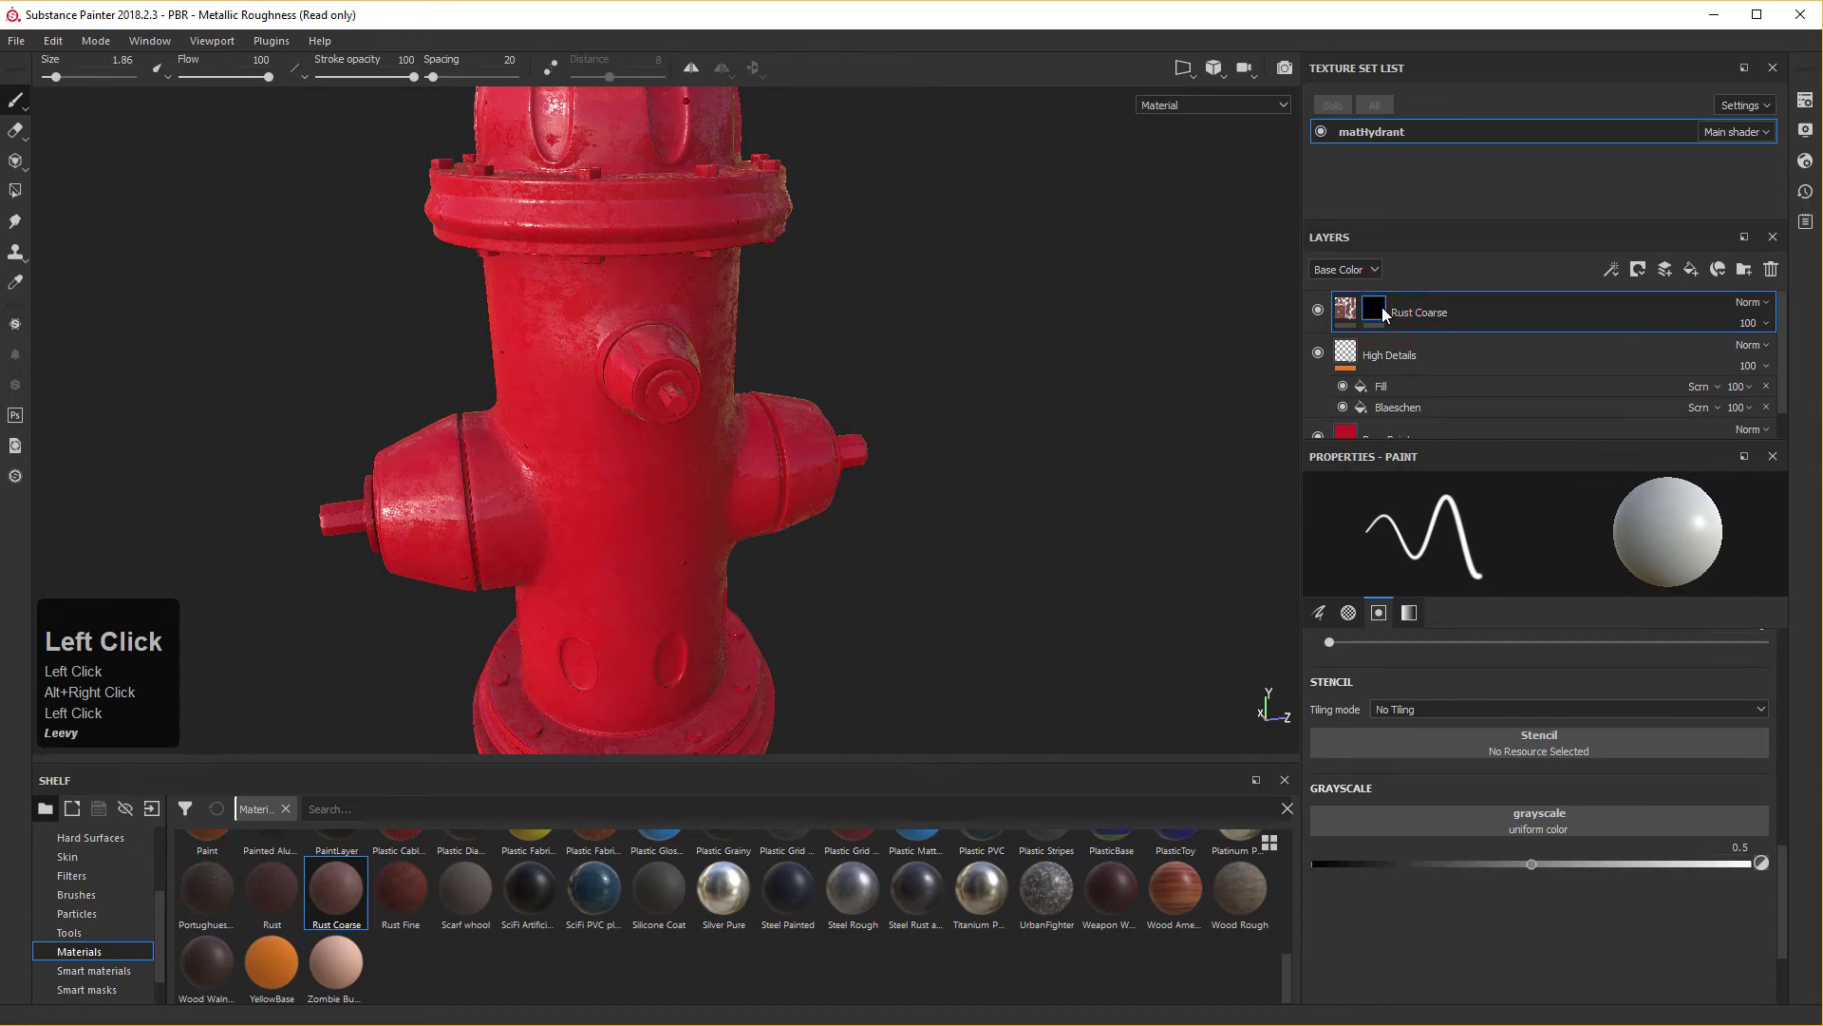
{"action": "left_click", "coordinate": [1623, 279]}
Add a Dirt generator to the Rust Coarse mask.
{"action": "right_click", "coordinate": [1623, 279]}
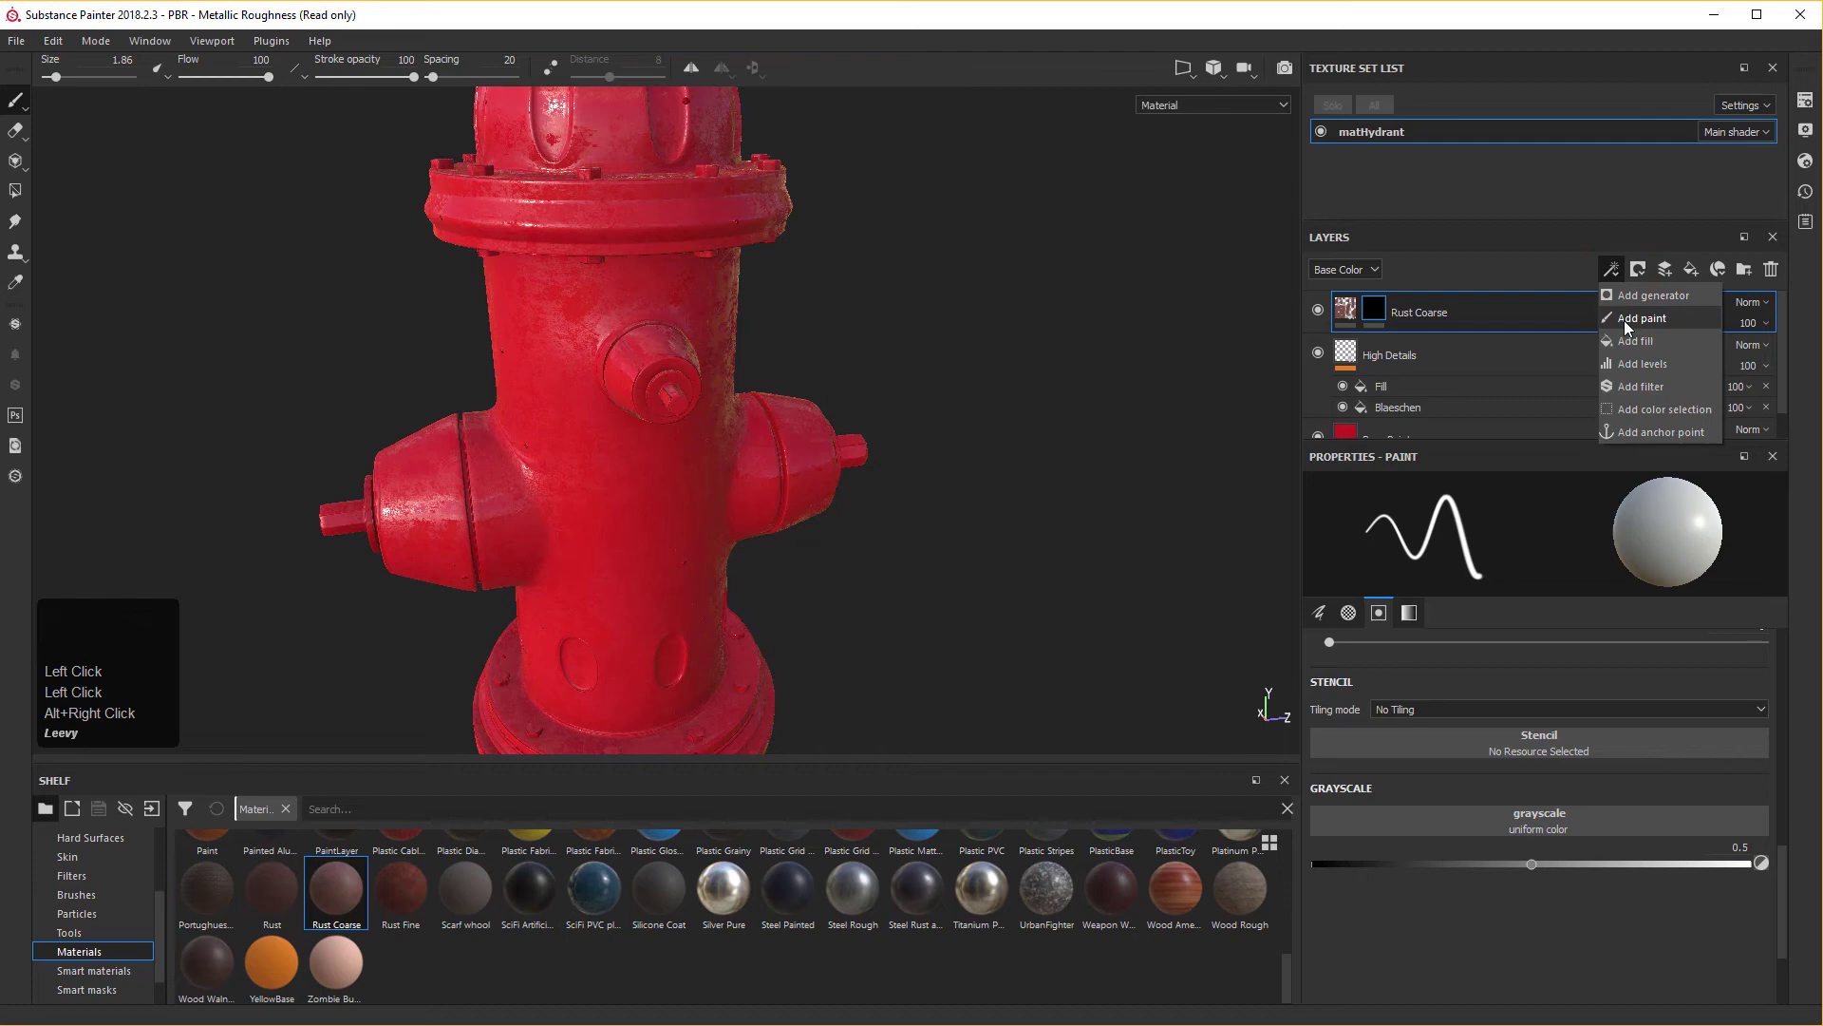
{"action": "left_click", "coordinate": [1629, 304]}
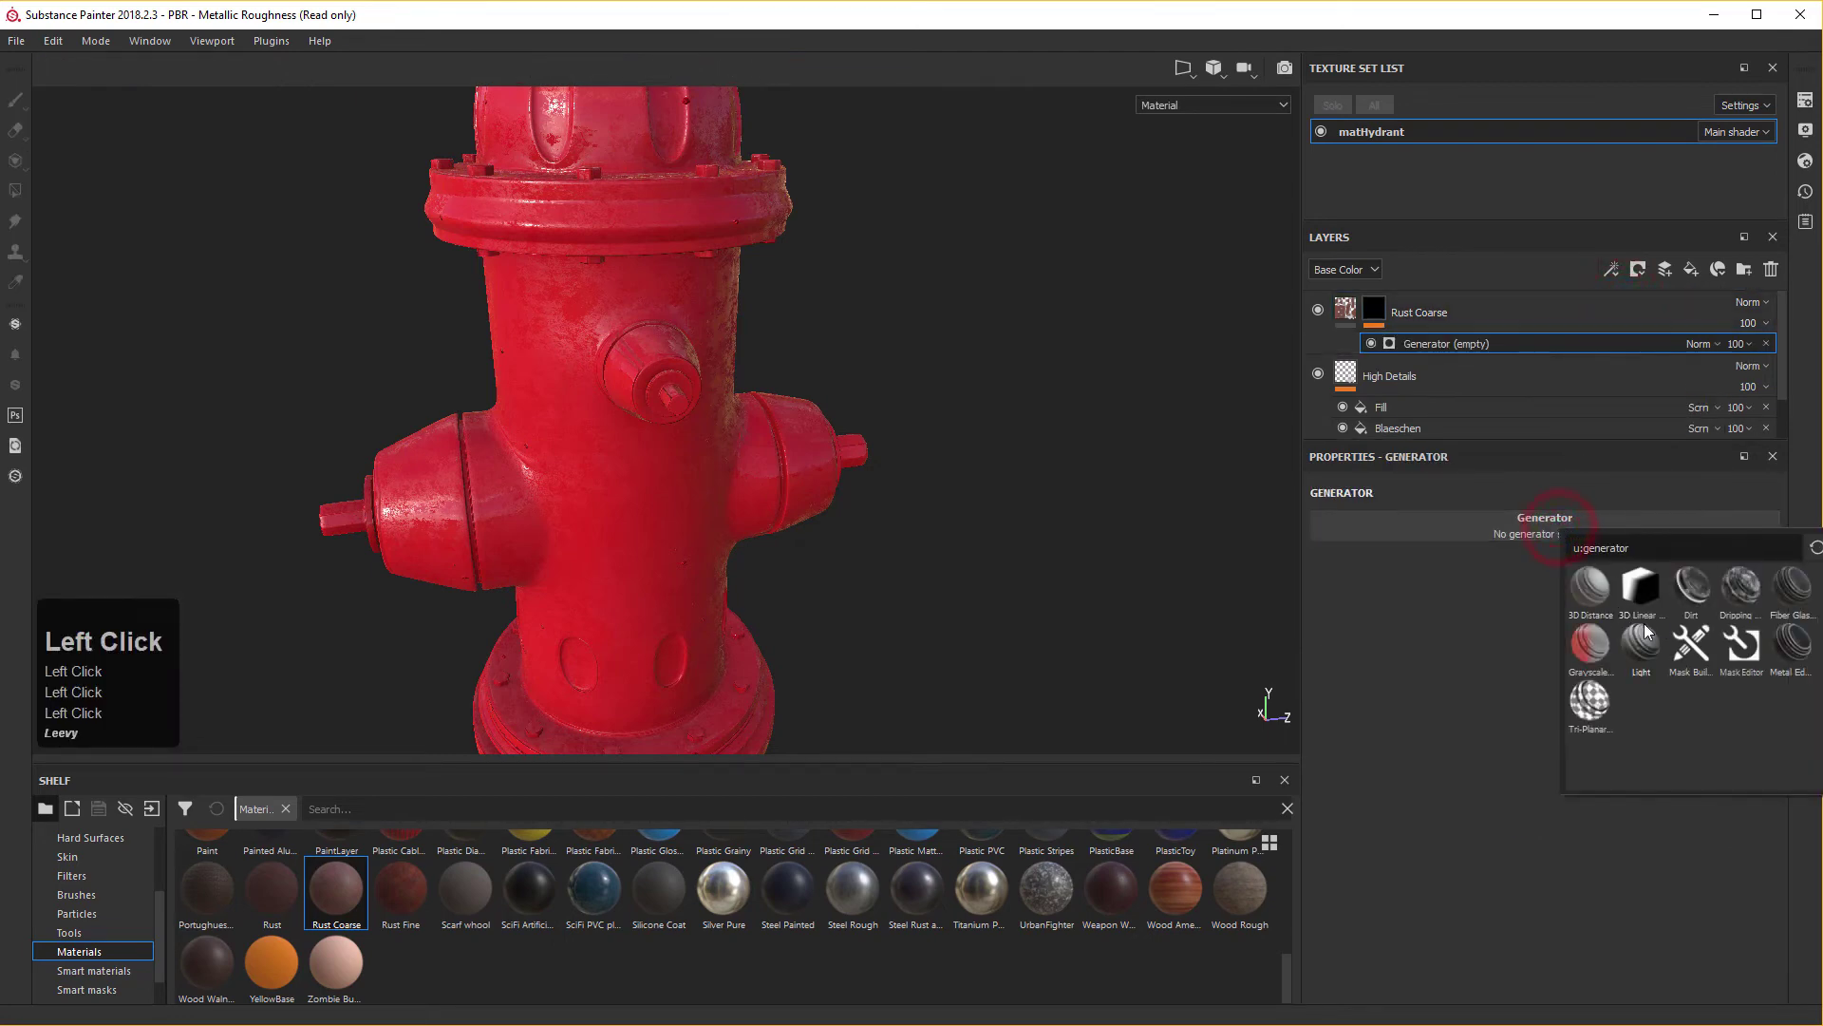
{"action": "left_click", "coordinate": [1703, 594]}
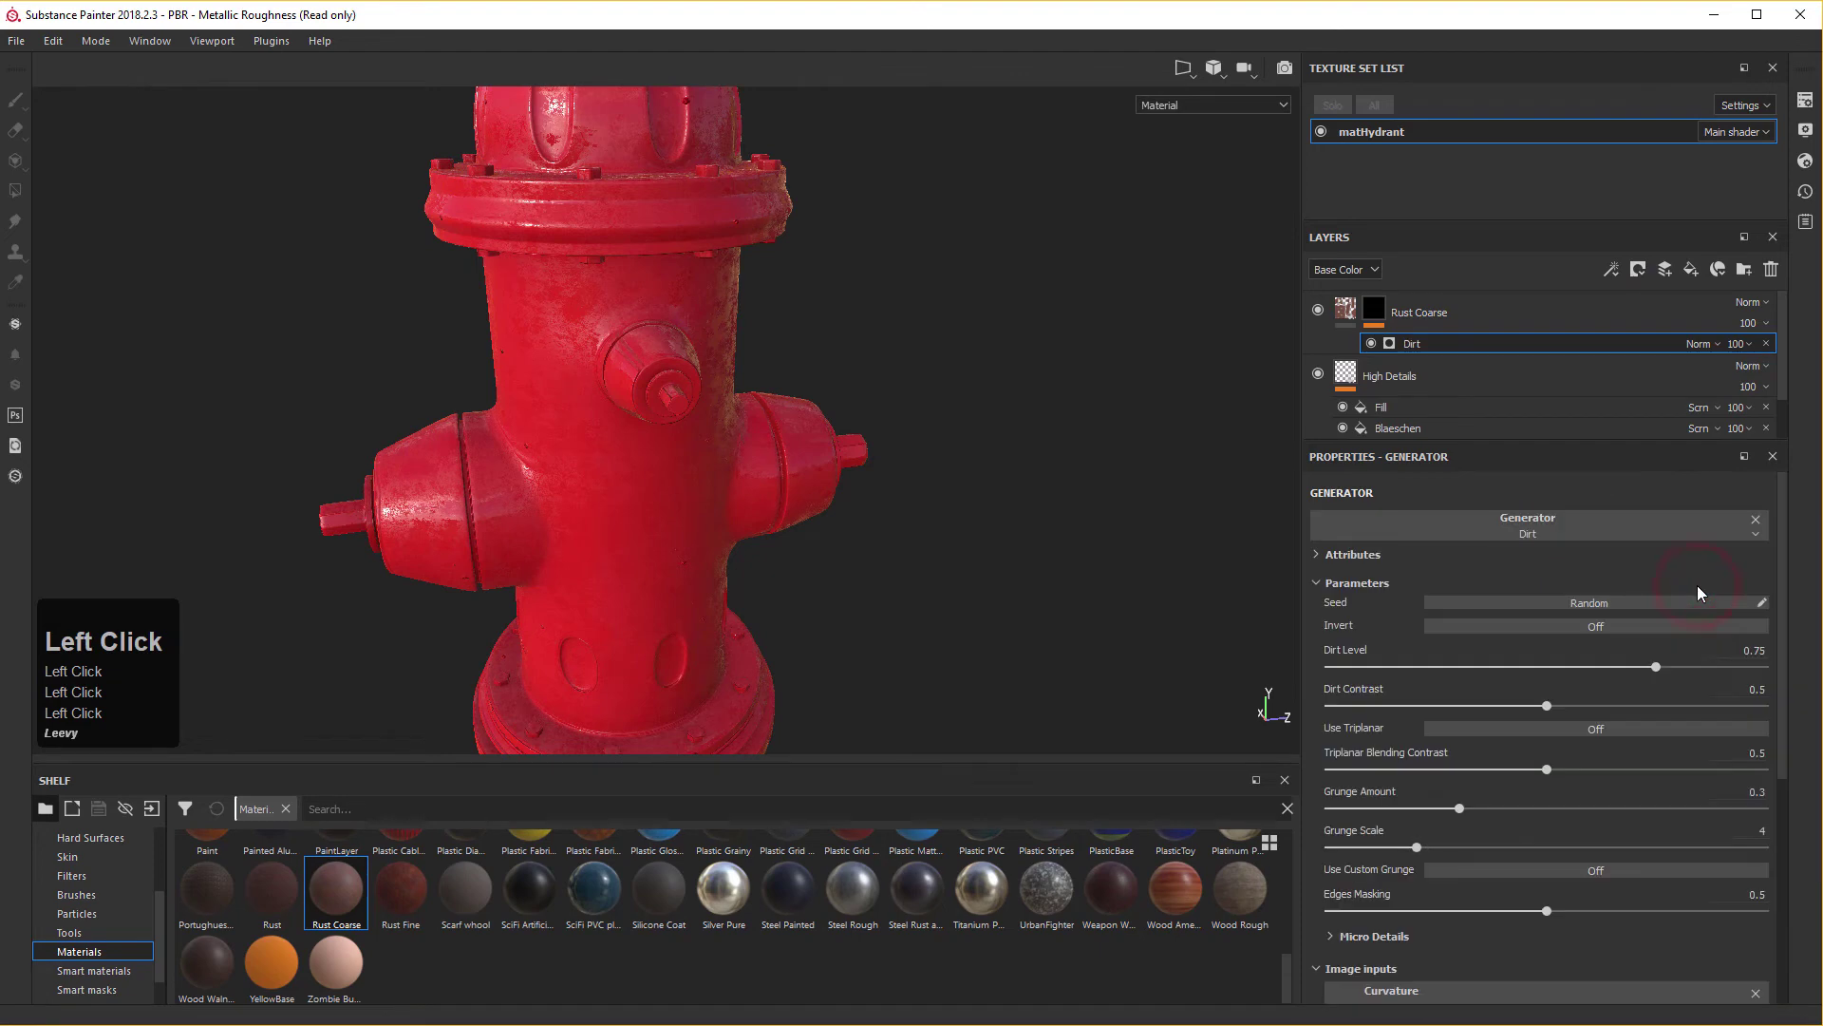
{"action": "left_click", "coordinate": [644, 509]}
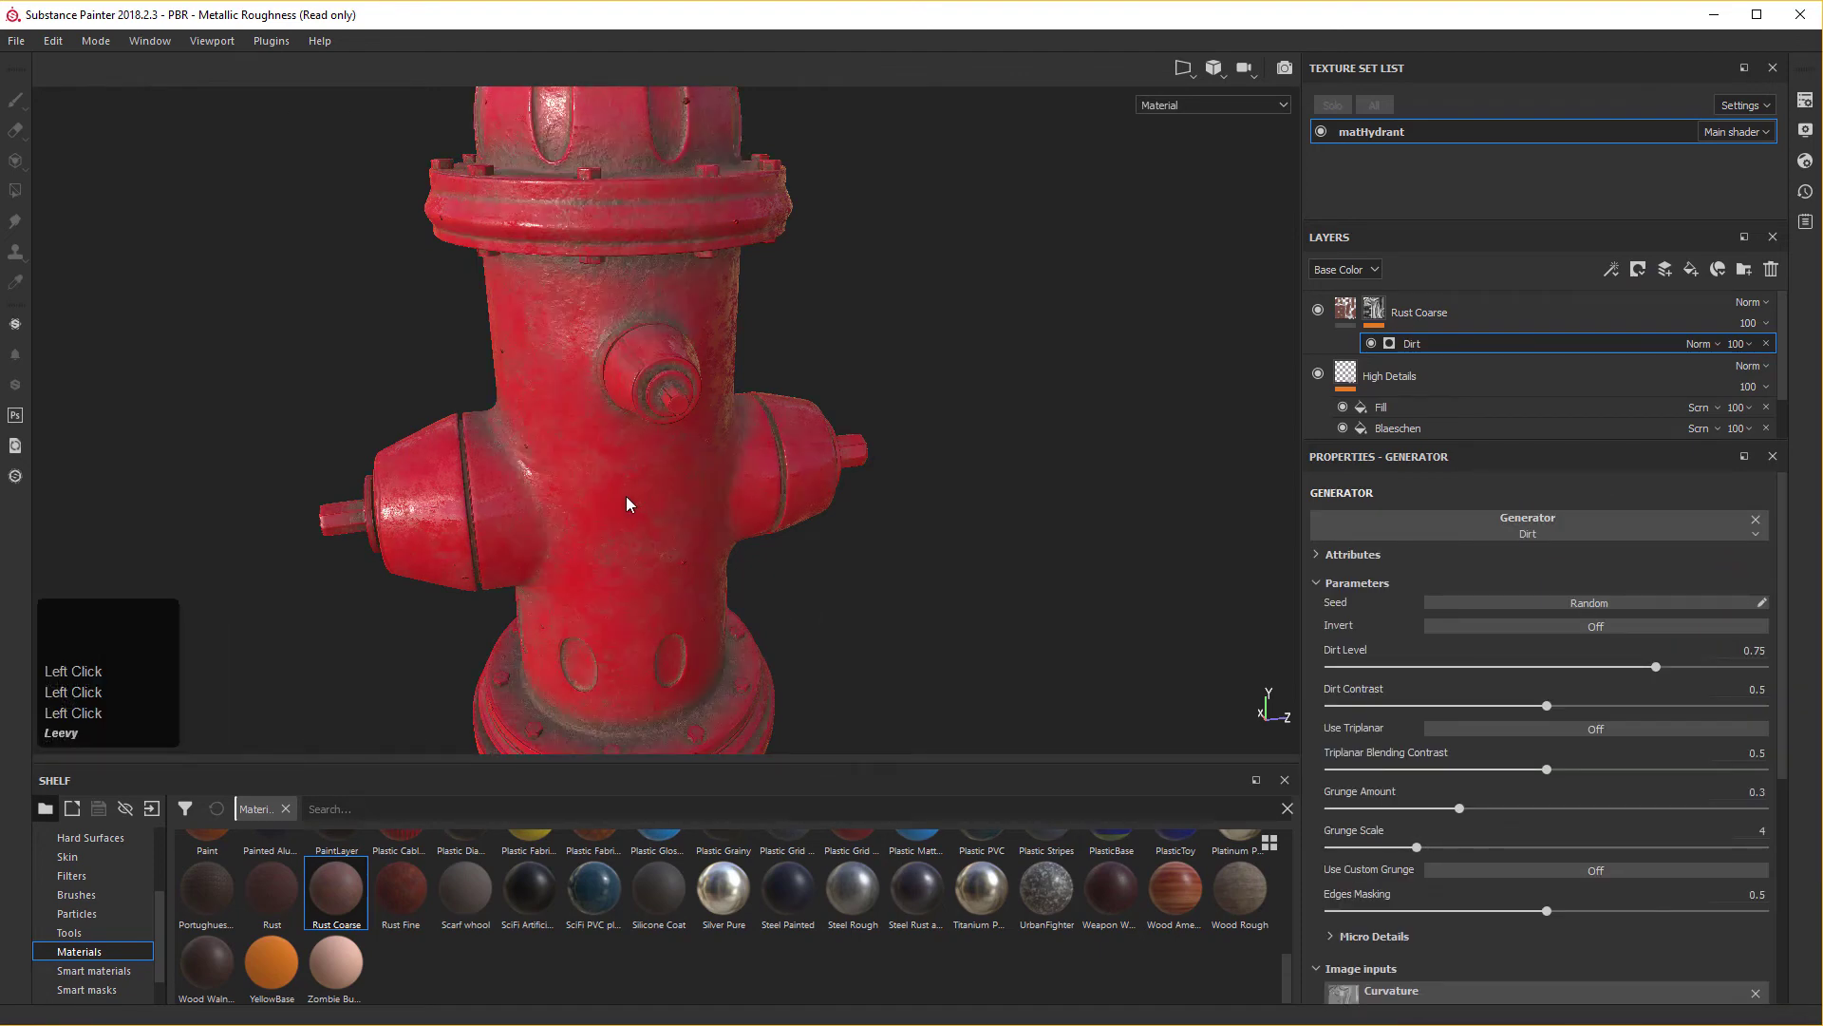
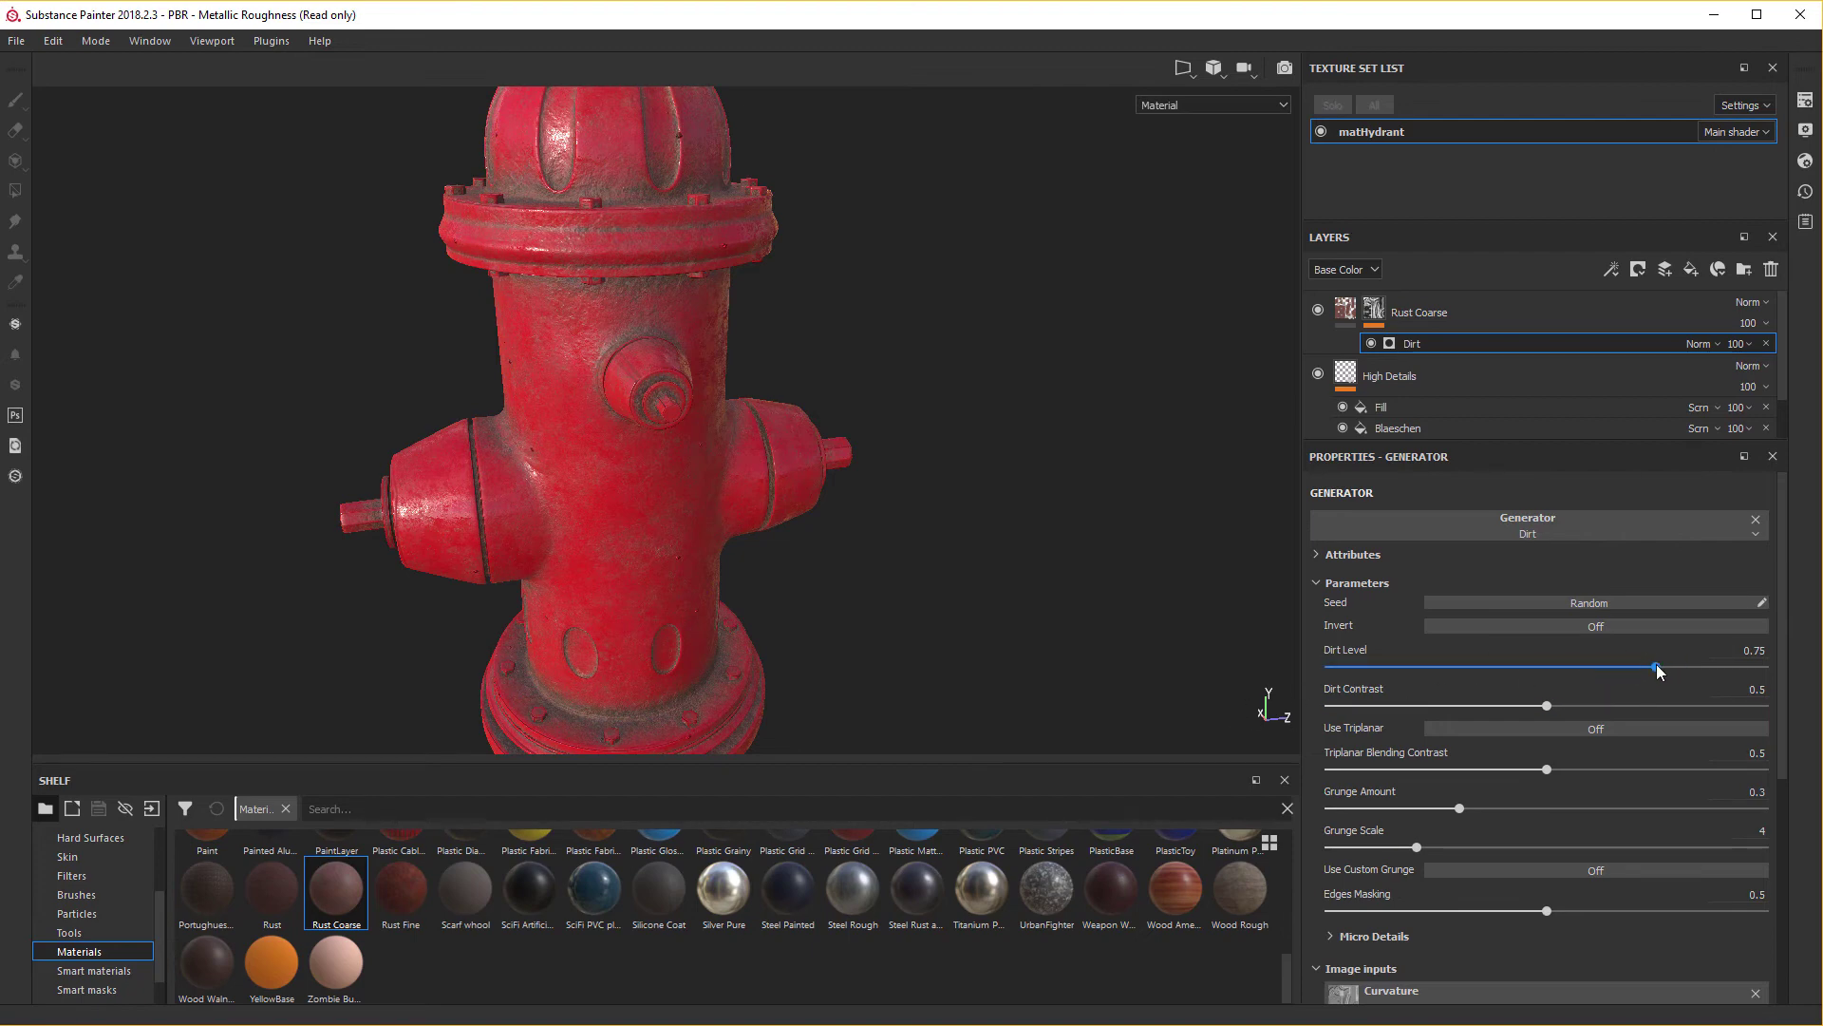
Lower Dirt Level to about 0.51 and inspect the rust around the upper flange bolts.
{"action": "right_click", "coordinate": [1661, 675]}
{"action": "left_click_drag", "start_coordinate": [1661, 675], "coordinate": [678, 648]}
{"action": "right_click", "coordinate": [524, 502]}
{"action": "middle_click", "coordinate": [642, 213]}
{"action": "middle_click", "coordinate": [701, 537]}
{"action": "middle_click", "coordinate": [678, 648]}
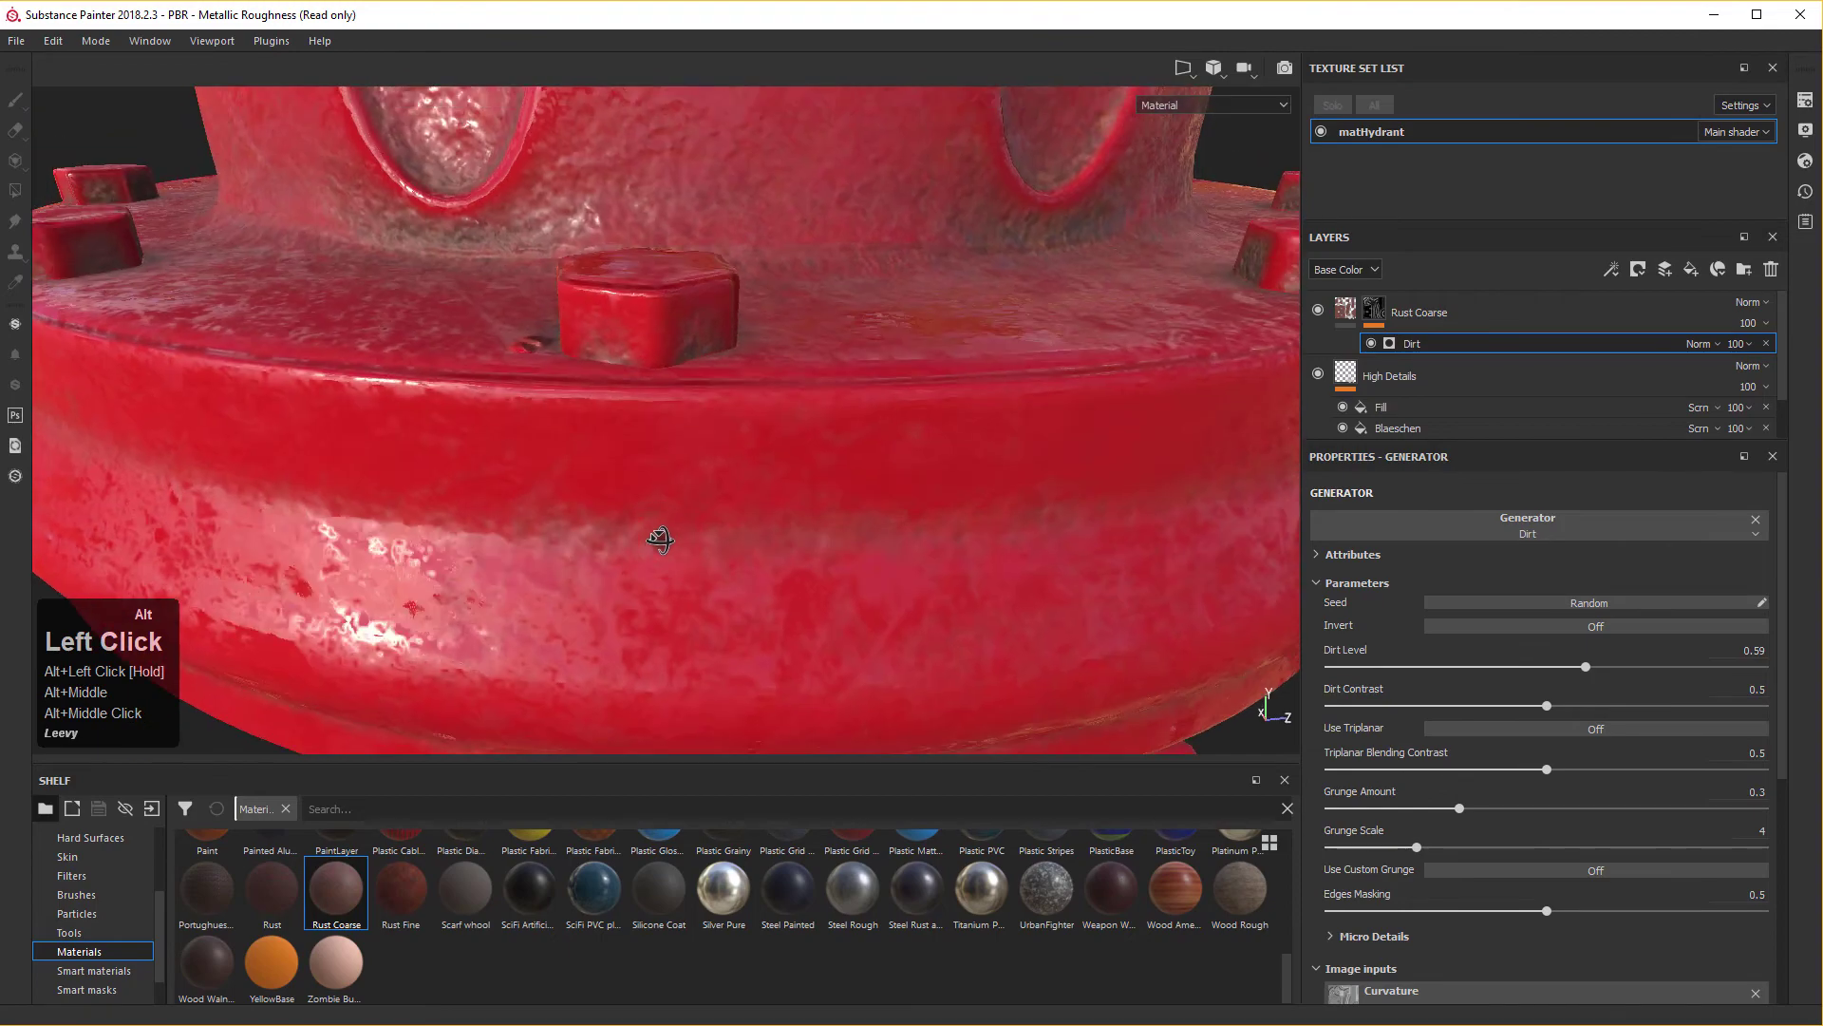
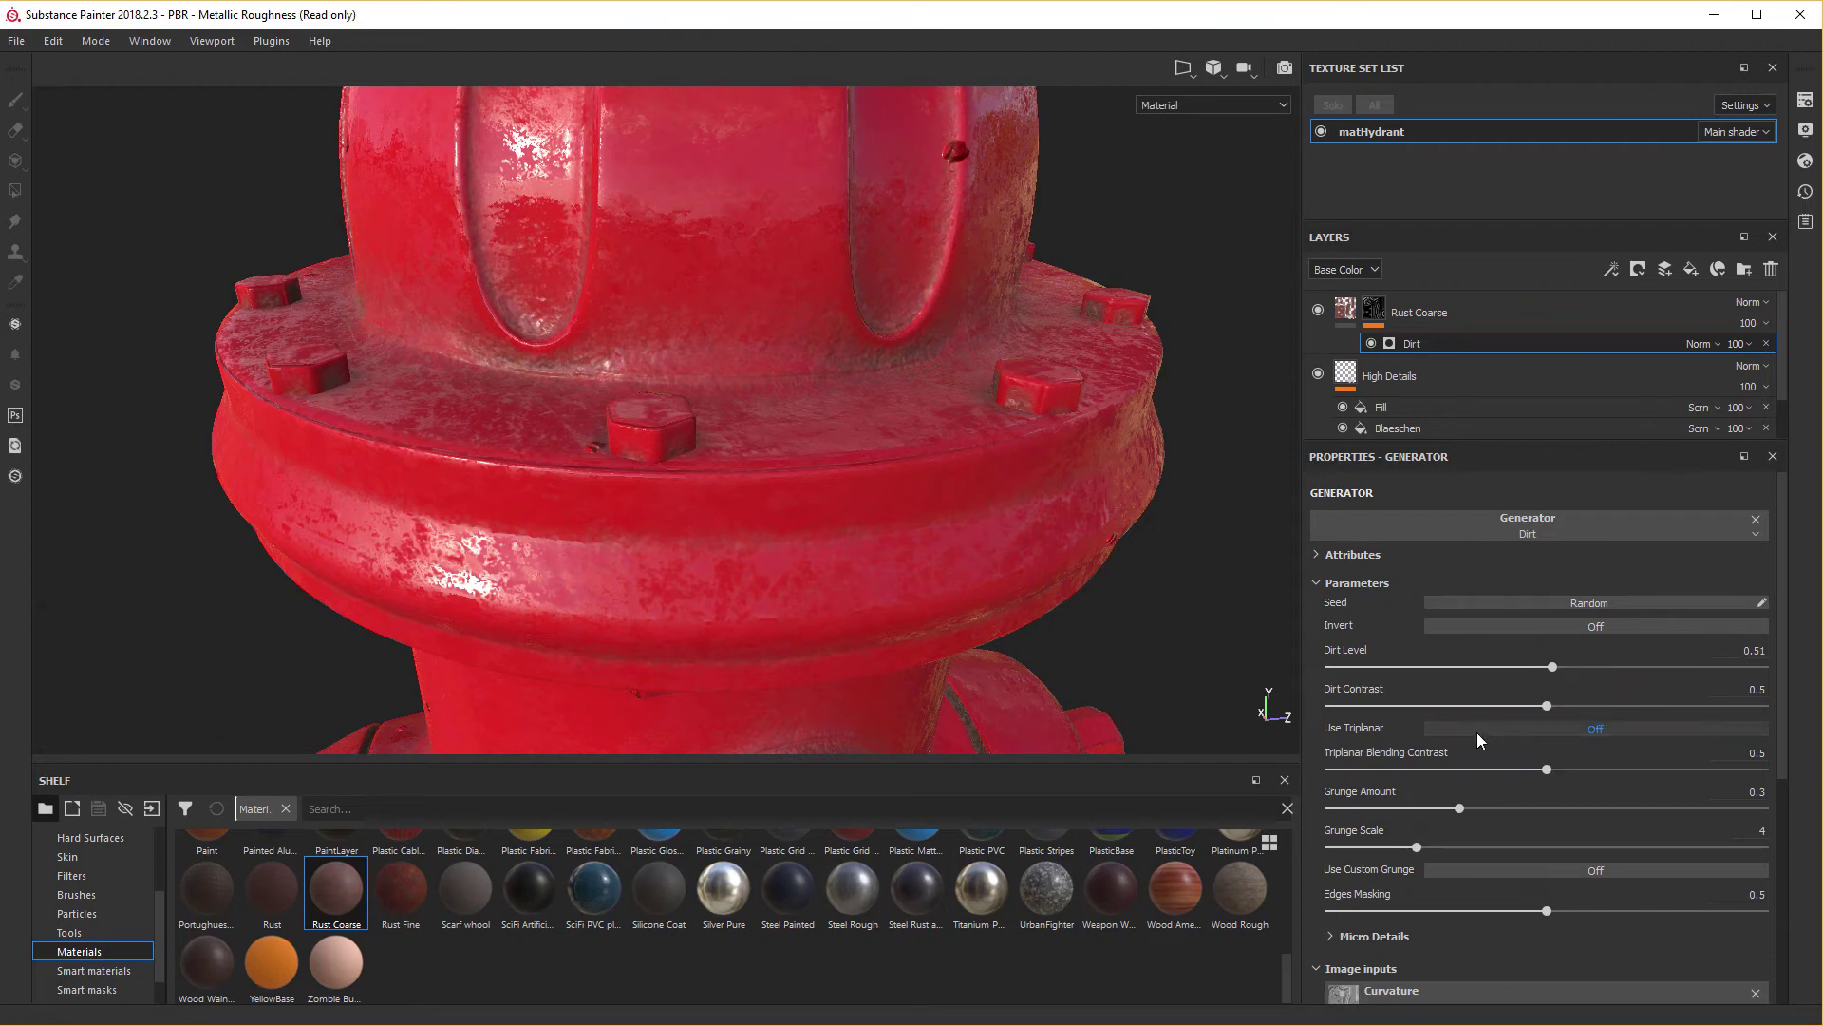
Enable Use Triplanar on the Dirt generator and set Grunge Amount 0.34, Edges Masking 0.48.
{"action": "right_click", "coordinate": [1478, 739]}
{"action": "left_click_drag", "start_coordinate": [1478, 739], "coordinate": [586, 326]}
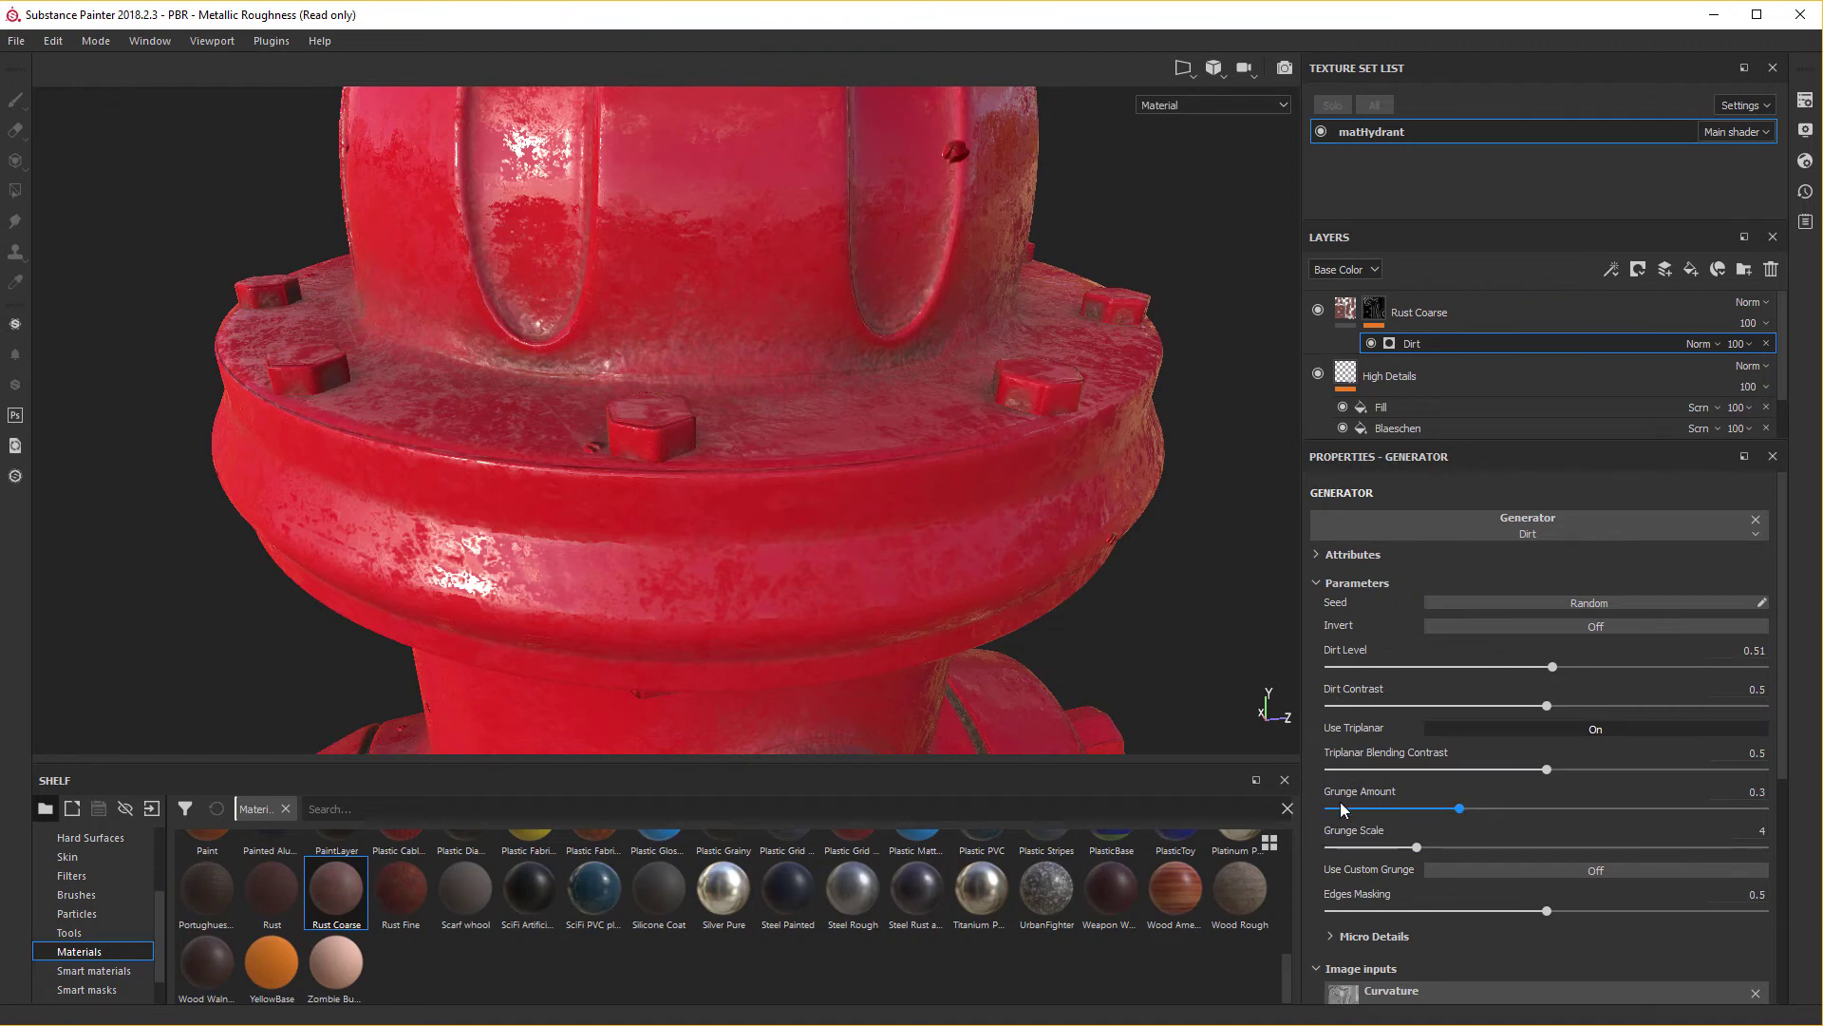
{"action": "left_click_drag", "start_coordinate": [1470, 815], "coordinate": [1549, 806]}
{"action": "scroll", "scroll_direction": "down", "scroll_amount": 3}
{"action": "scroll", "scroll_direction": "down", "scroll_amount": 3}
{"action": "left_click_drag", "start_coordinate": [1549, 806], "coordinate": [1433, 637]}
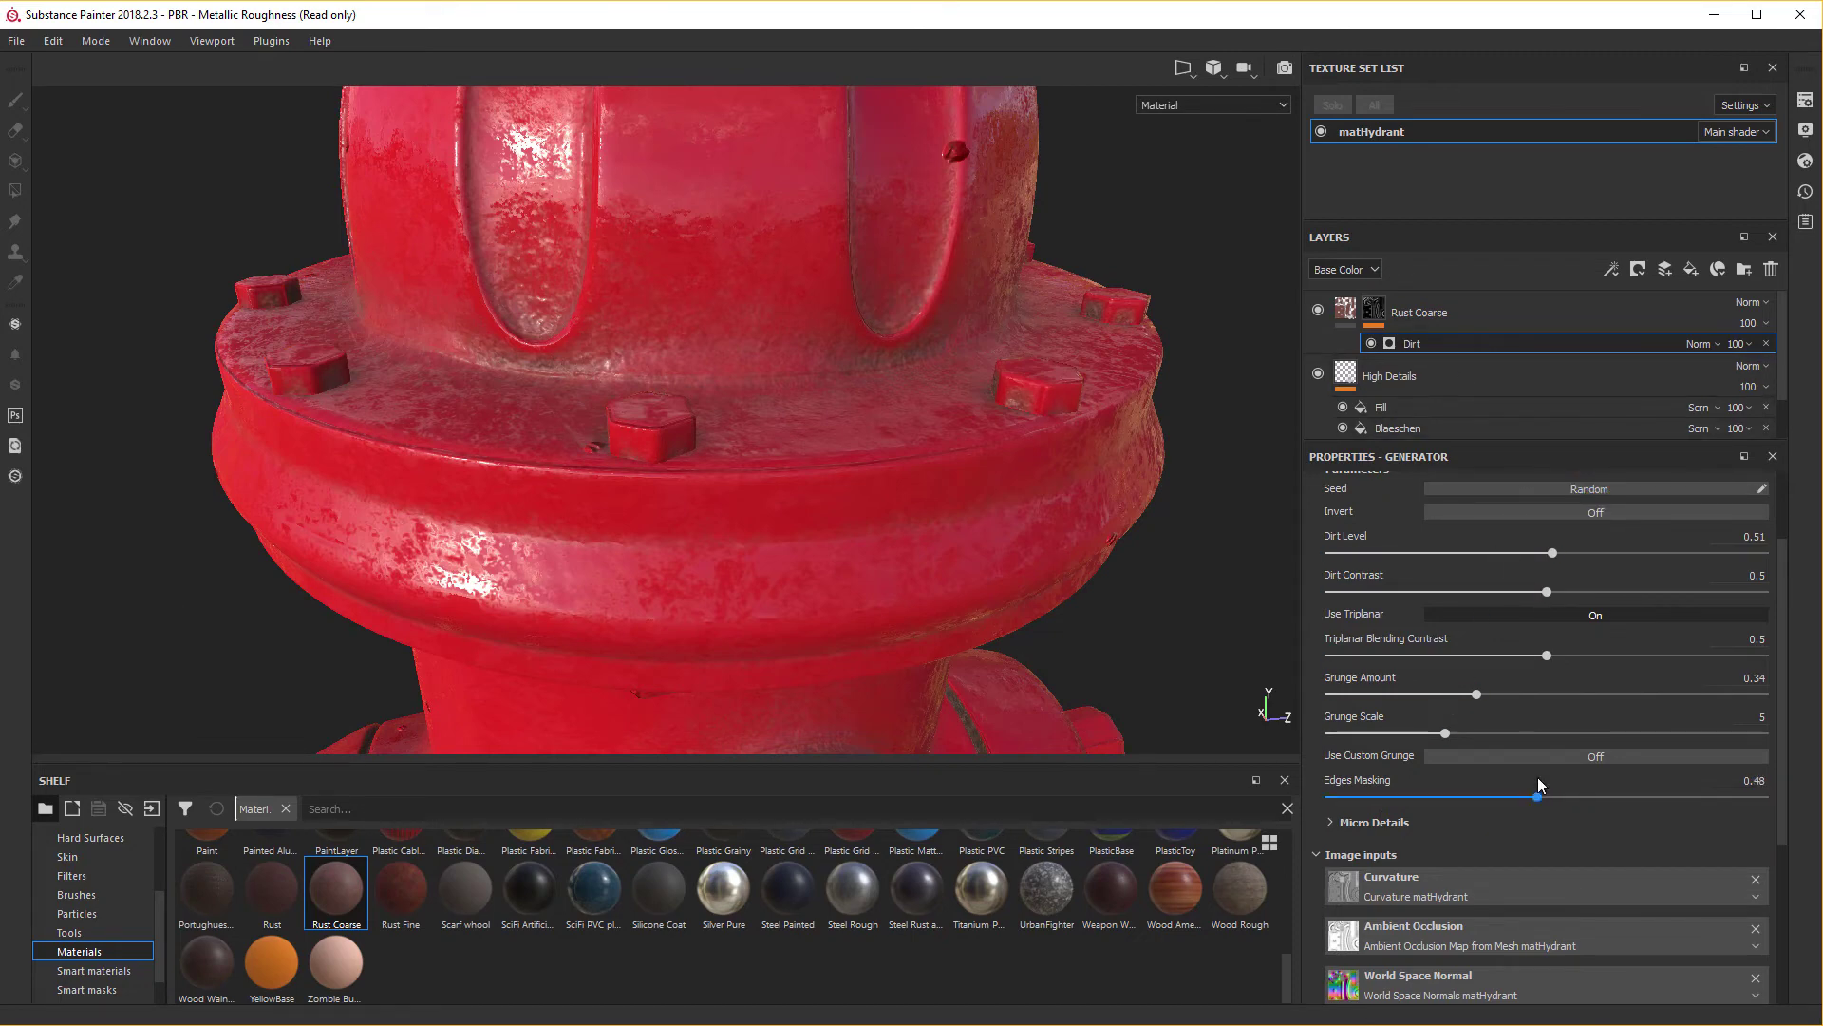
{"action": "left_click", "coordinate": [1538, 767]}
Raise the Dirt Level to 0.6, then select the Rust Coarse layer's mask.
{"action": "scroll", "scroll_direction": "down", "scroll_amount": 3}
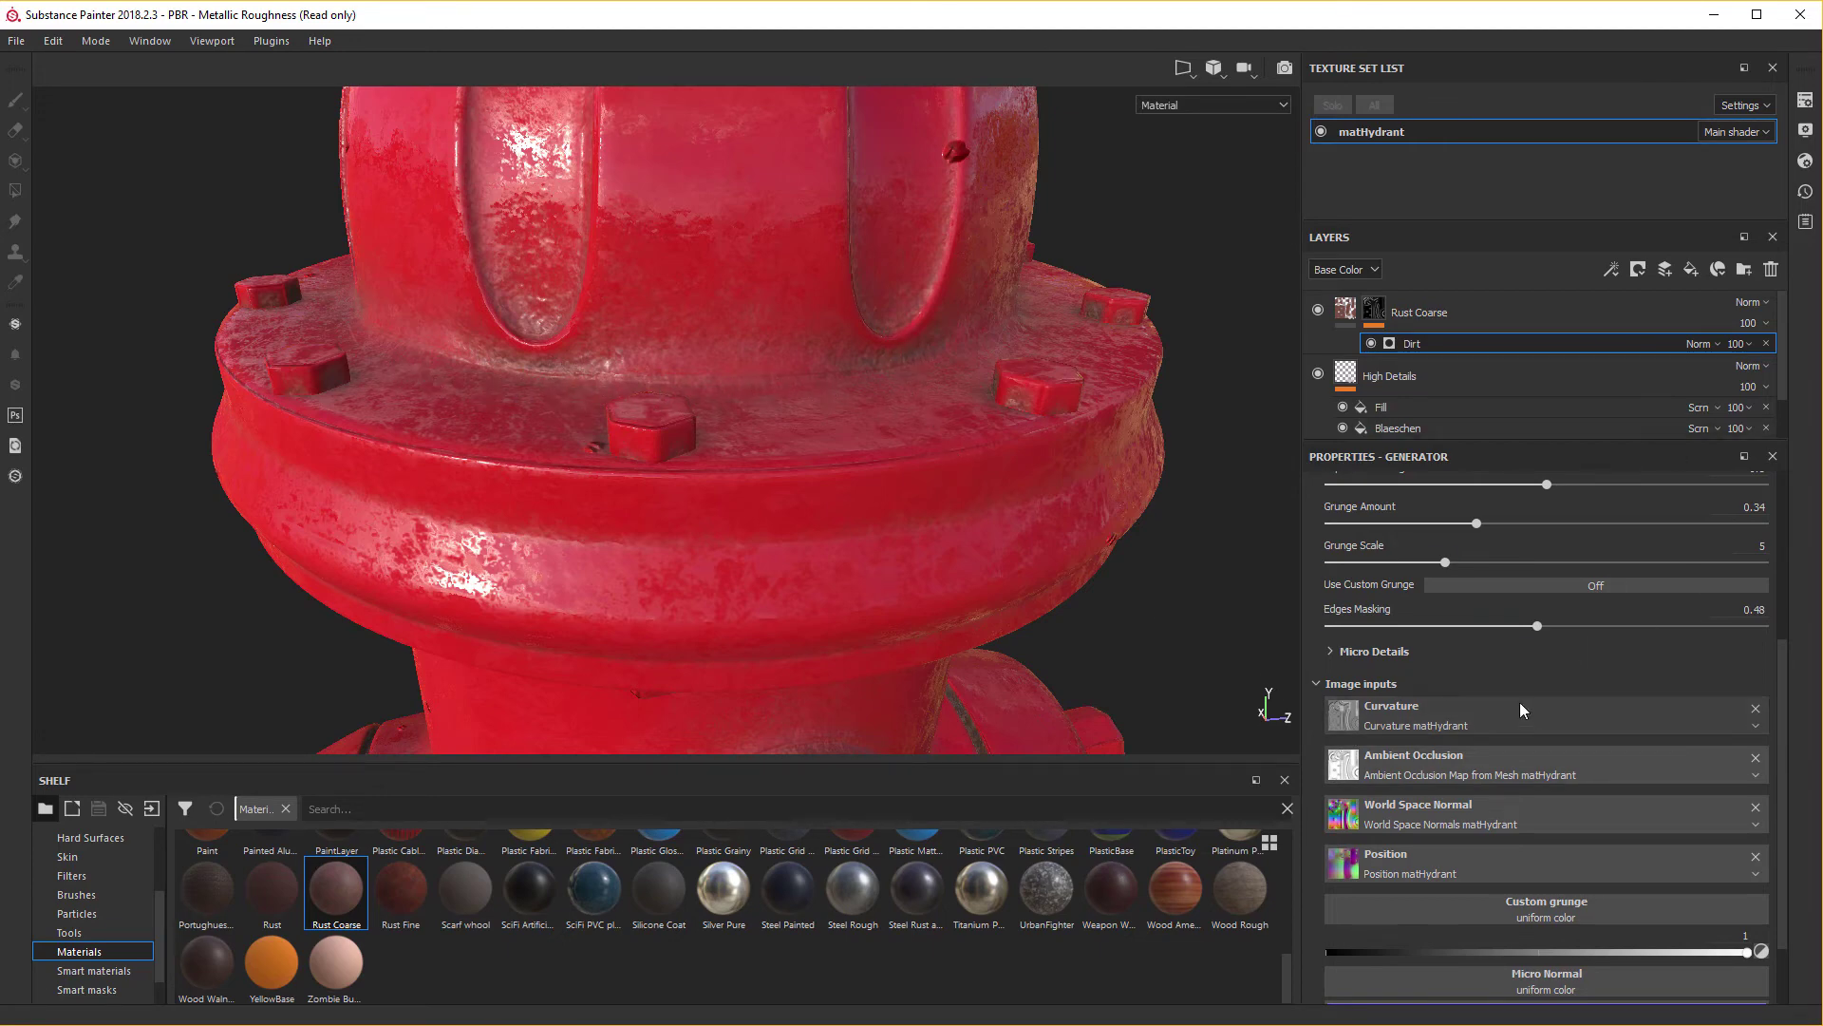
{"action": "scroll", "scroll_direction": "down", "scroll_amount": 3}
{"action": "scroll", "scroll_direction": "up", "scroll_amount": 3}
{"action": "scroll", "scroll_direction": "up", "scroll_amount": 3}
{"action": "right_click", "coordinate": [828, 430]}
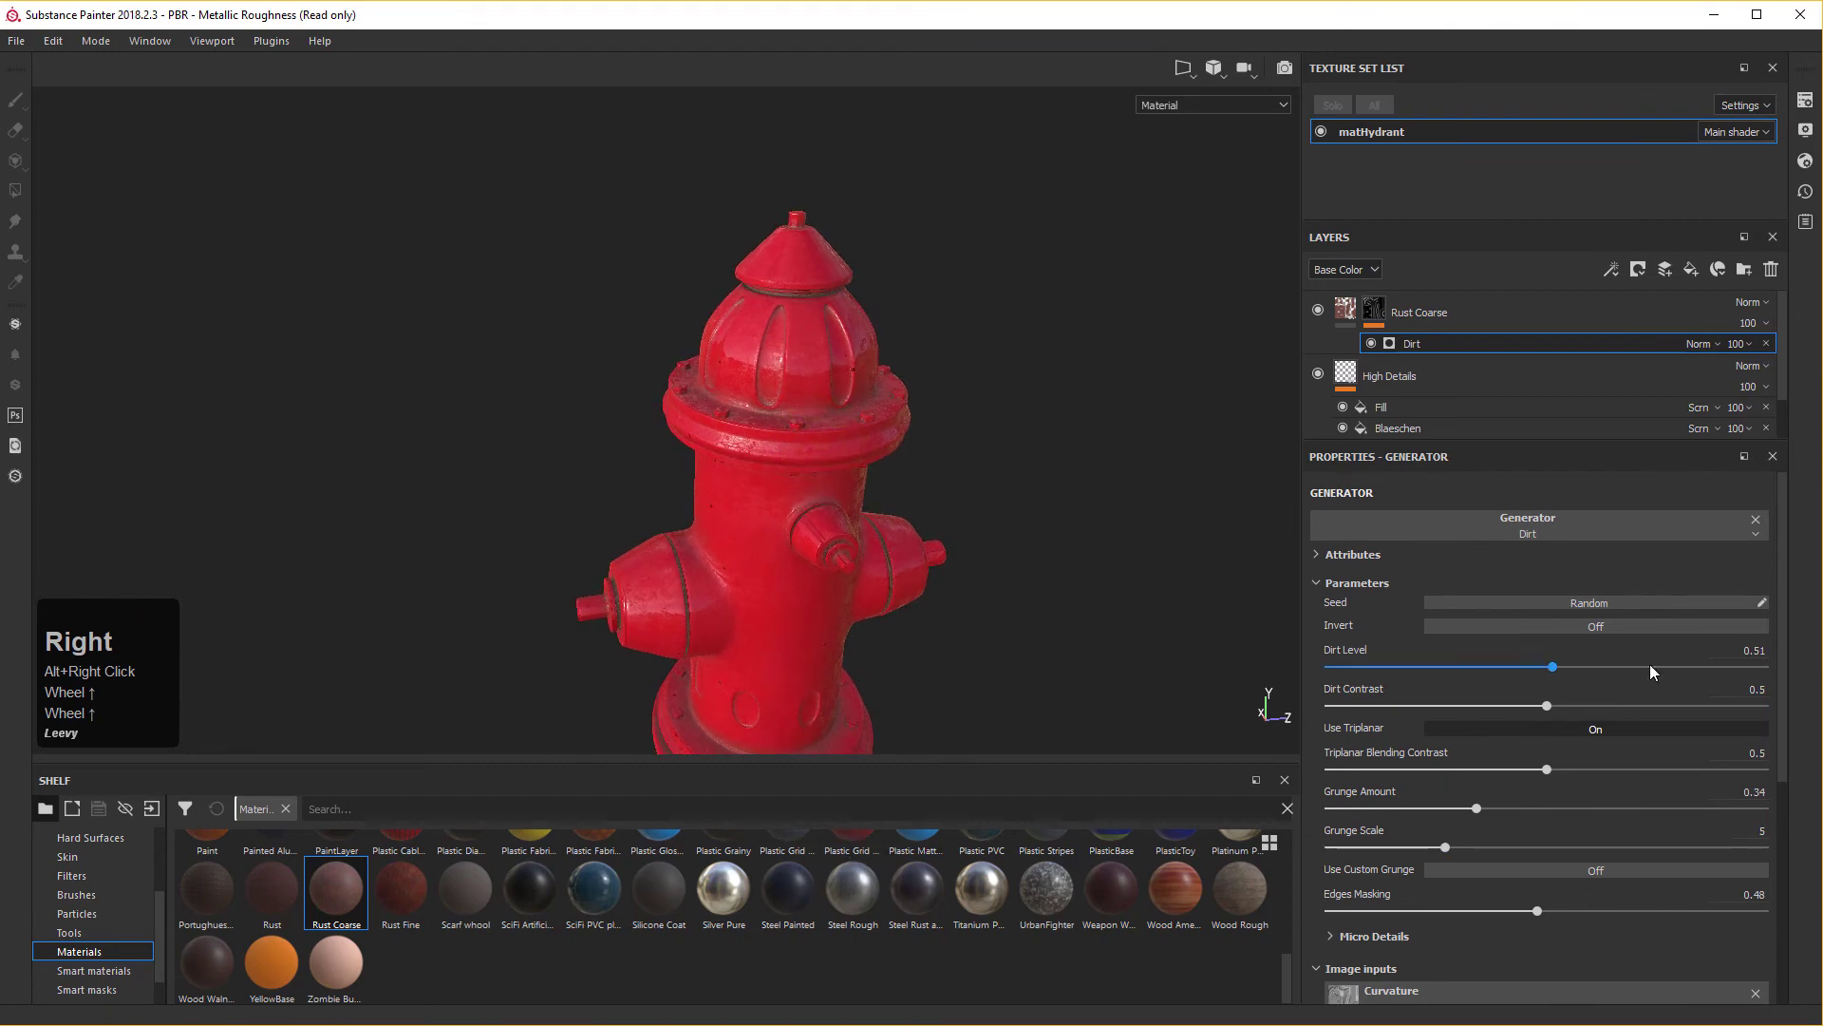
{"action": "left_click_drag", "start_coordinate": [1560, 670], "coordinate": [950, 605]}
{"action": "left_click_drag", "start_coordinate": [950, 605], "coordinate": [1451, 944]}
{"action": "scroll", "scroll_direction": "down", "scroll_amount": 3}
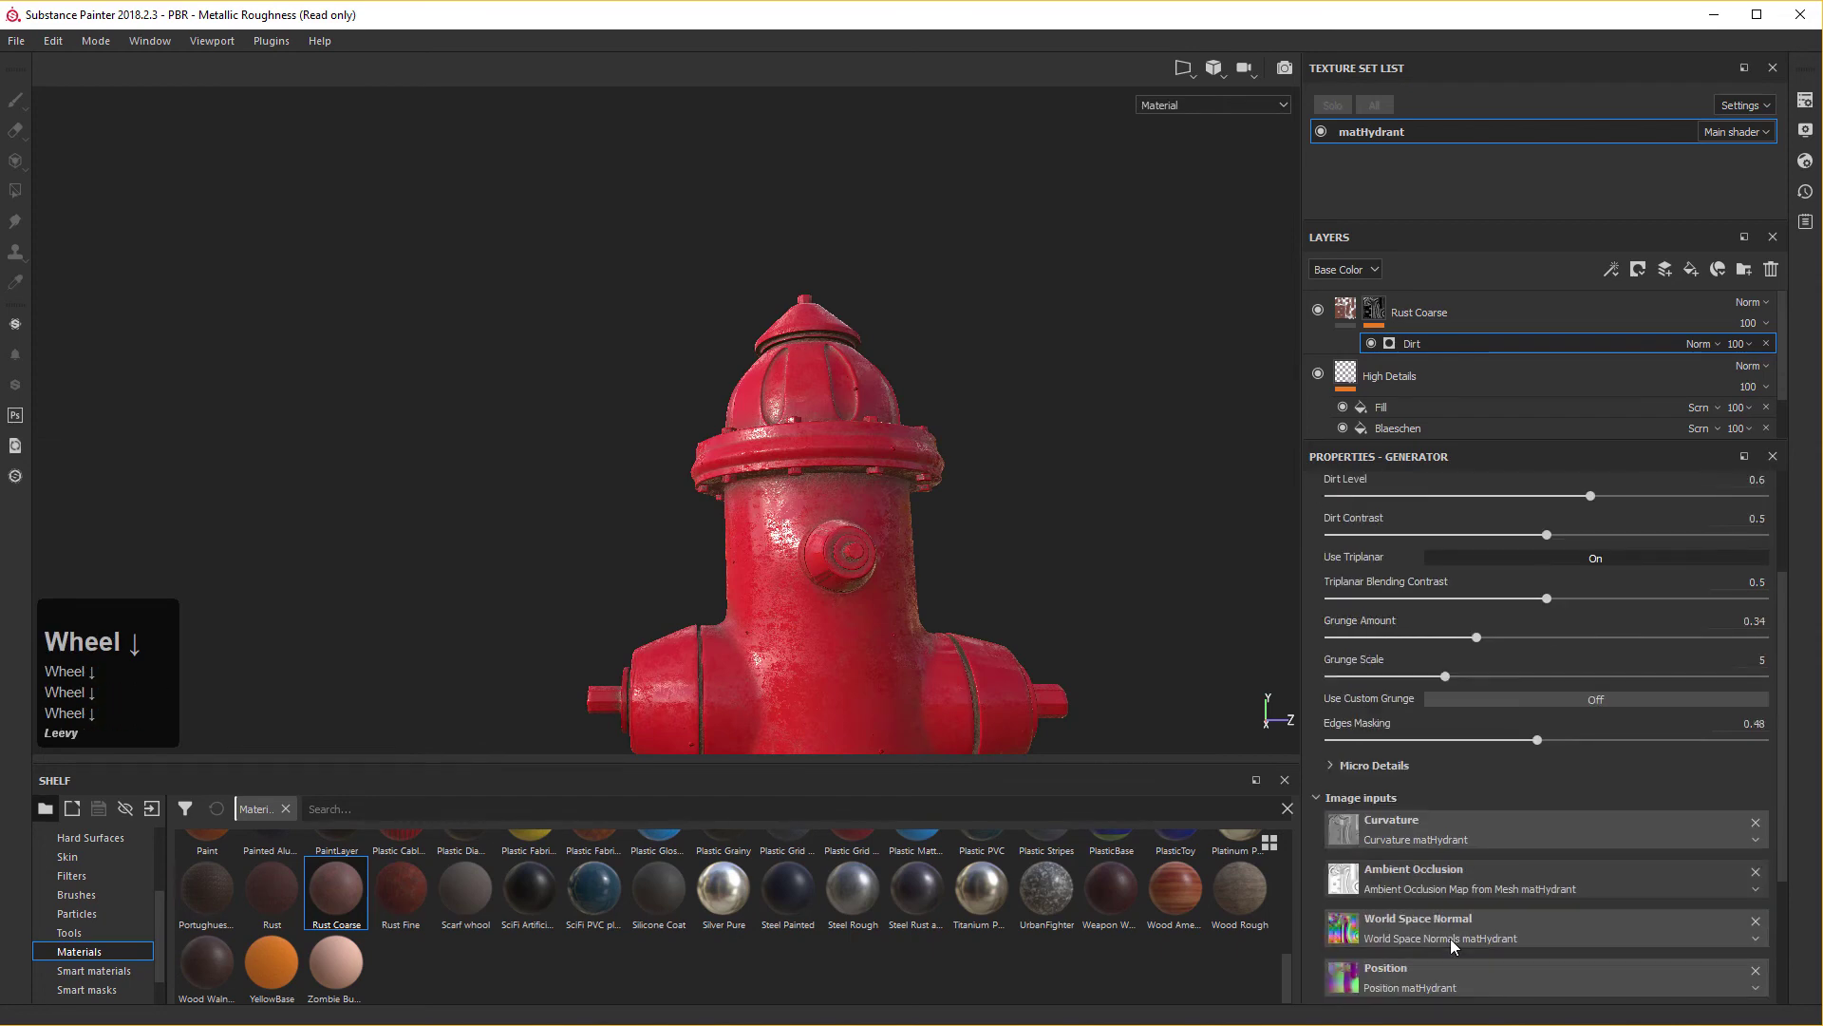
{"action": "scroll", "scroll_direction": "up", "scroll_amount": 3}
{"action": "scroll", "scroll_direction": "up", "scroll_amount": 3}
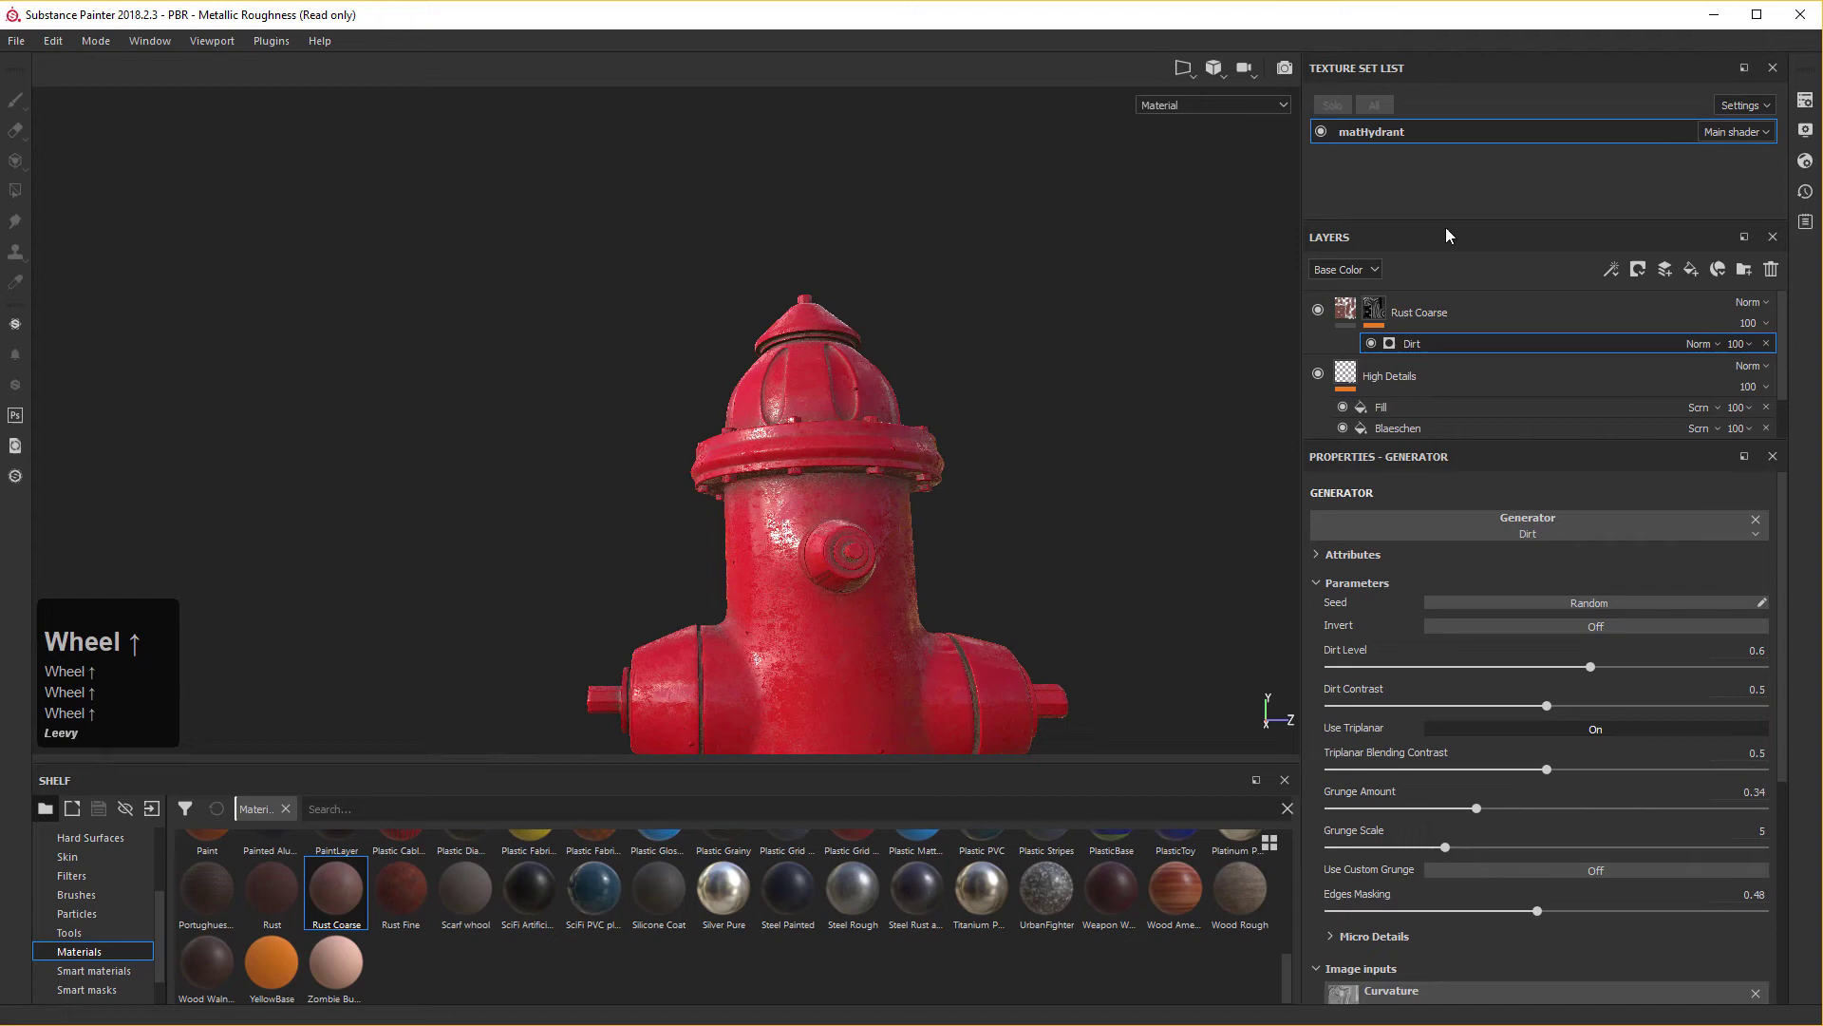
{"action": "left_click", "coordinate": [1585, 327]}
{"action": "scroll", "scroll_direction": "up", "scroll_amount": 3}
Add a Metal Edge Wear generator above Dirt in the Rust Coarse mask.
{"action": "left_click", "coordinate": [1618, 274]}
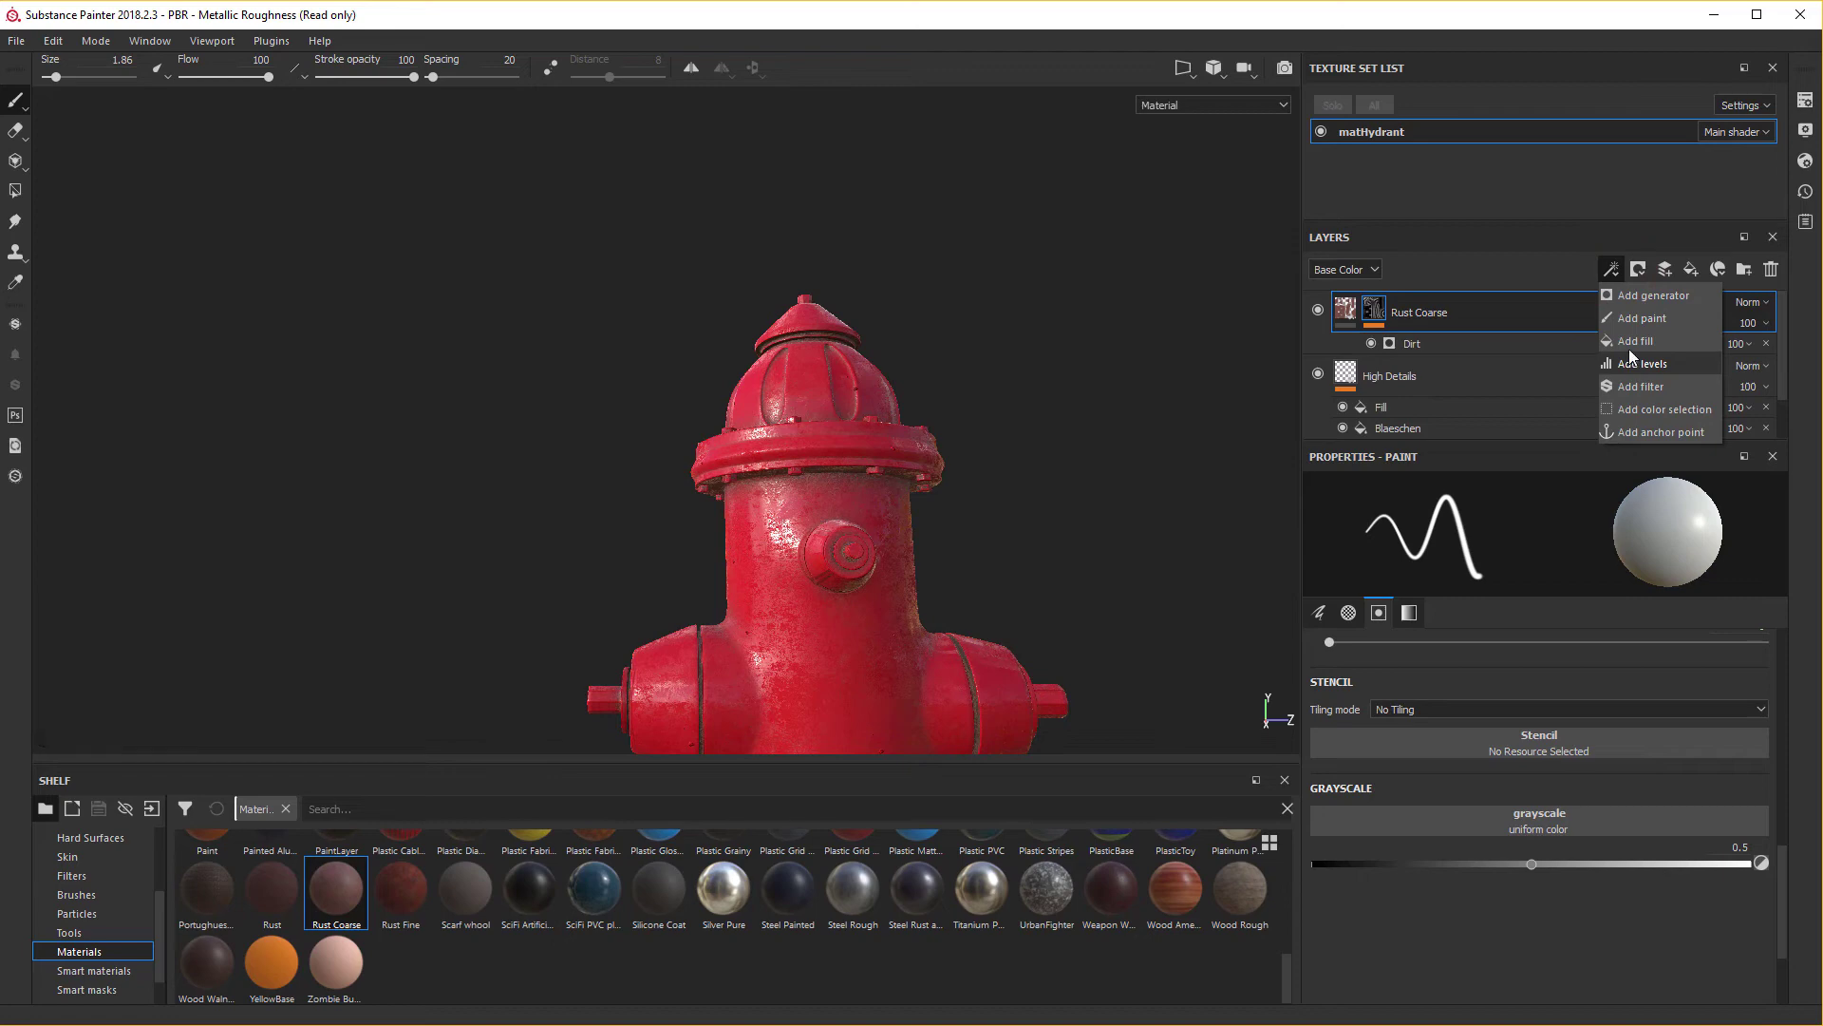
{"action": "left_click", "coordinate": [1634, 307]}
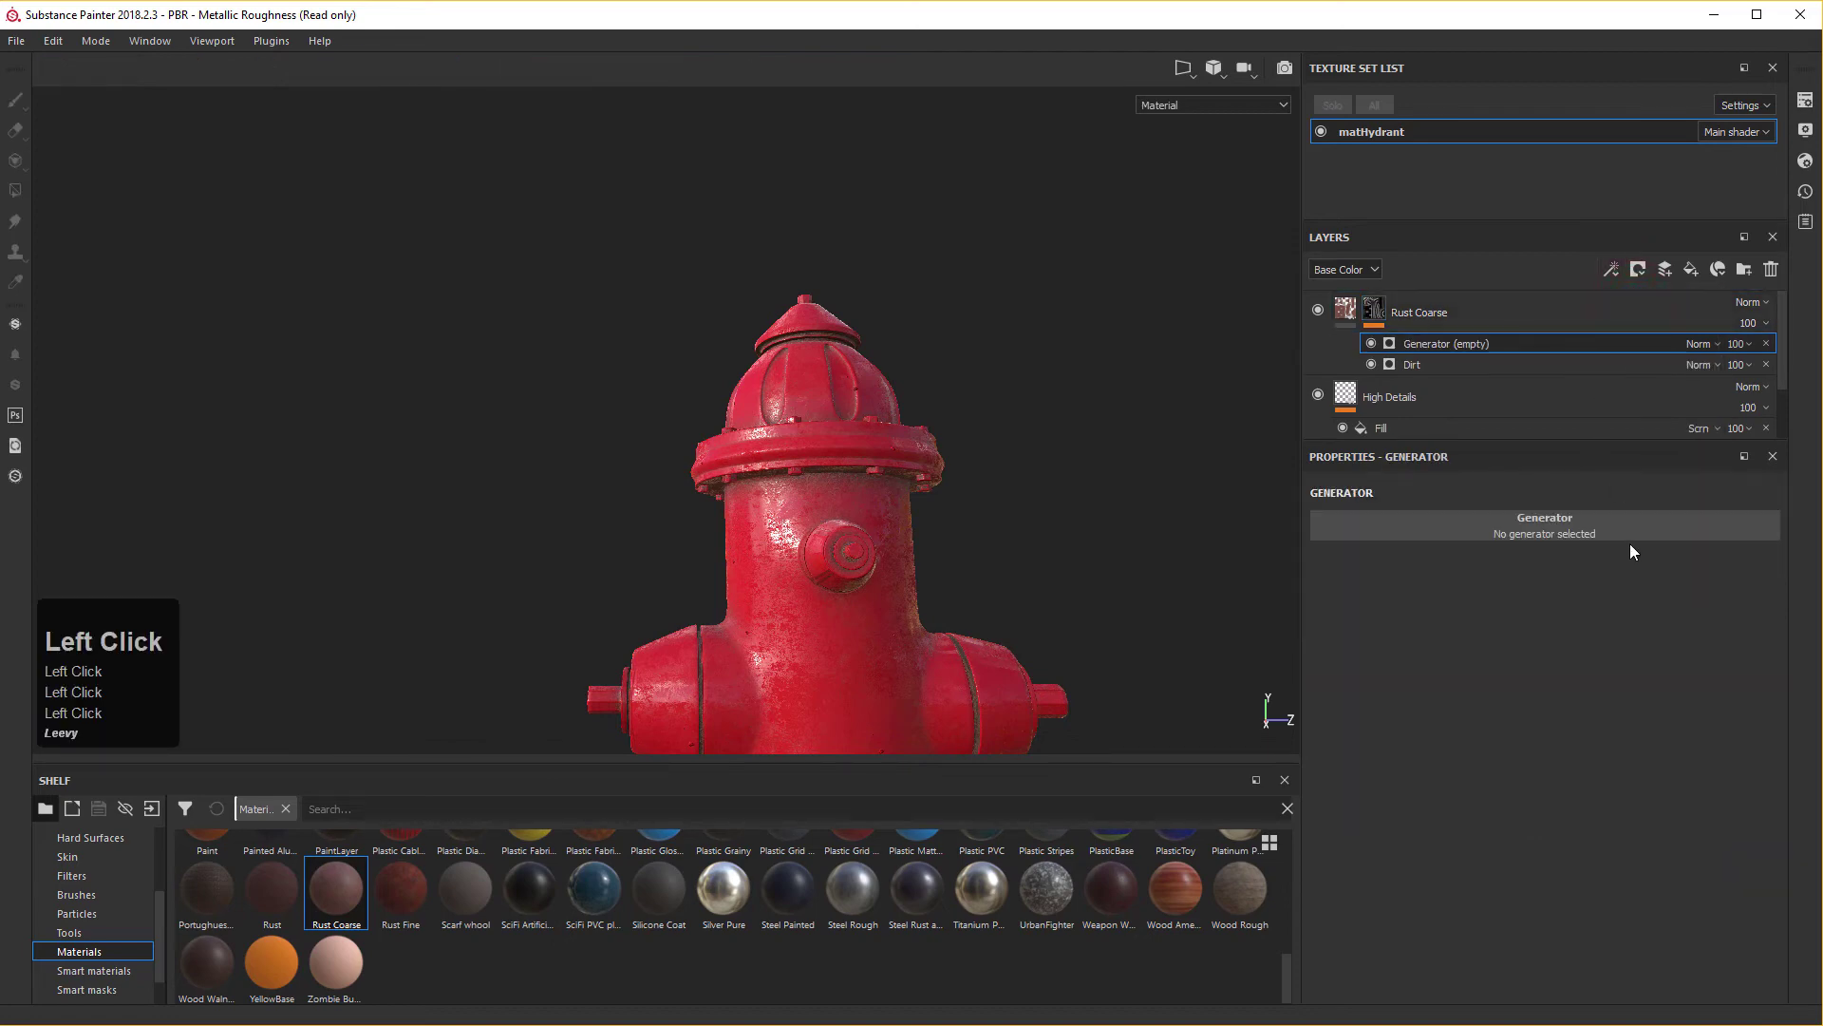
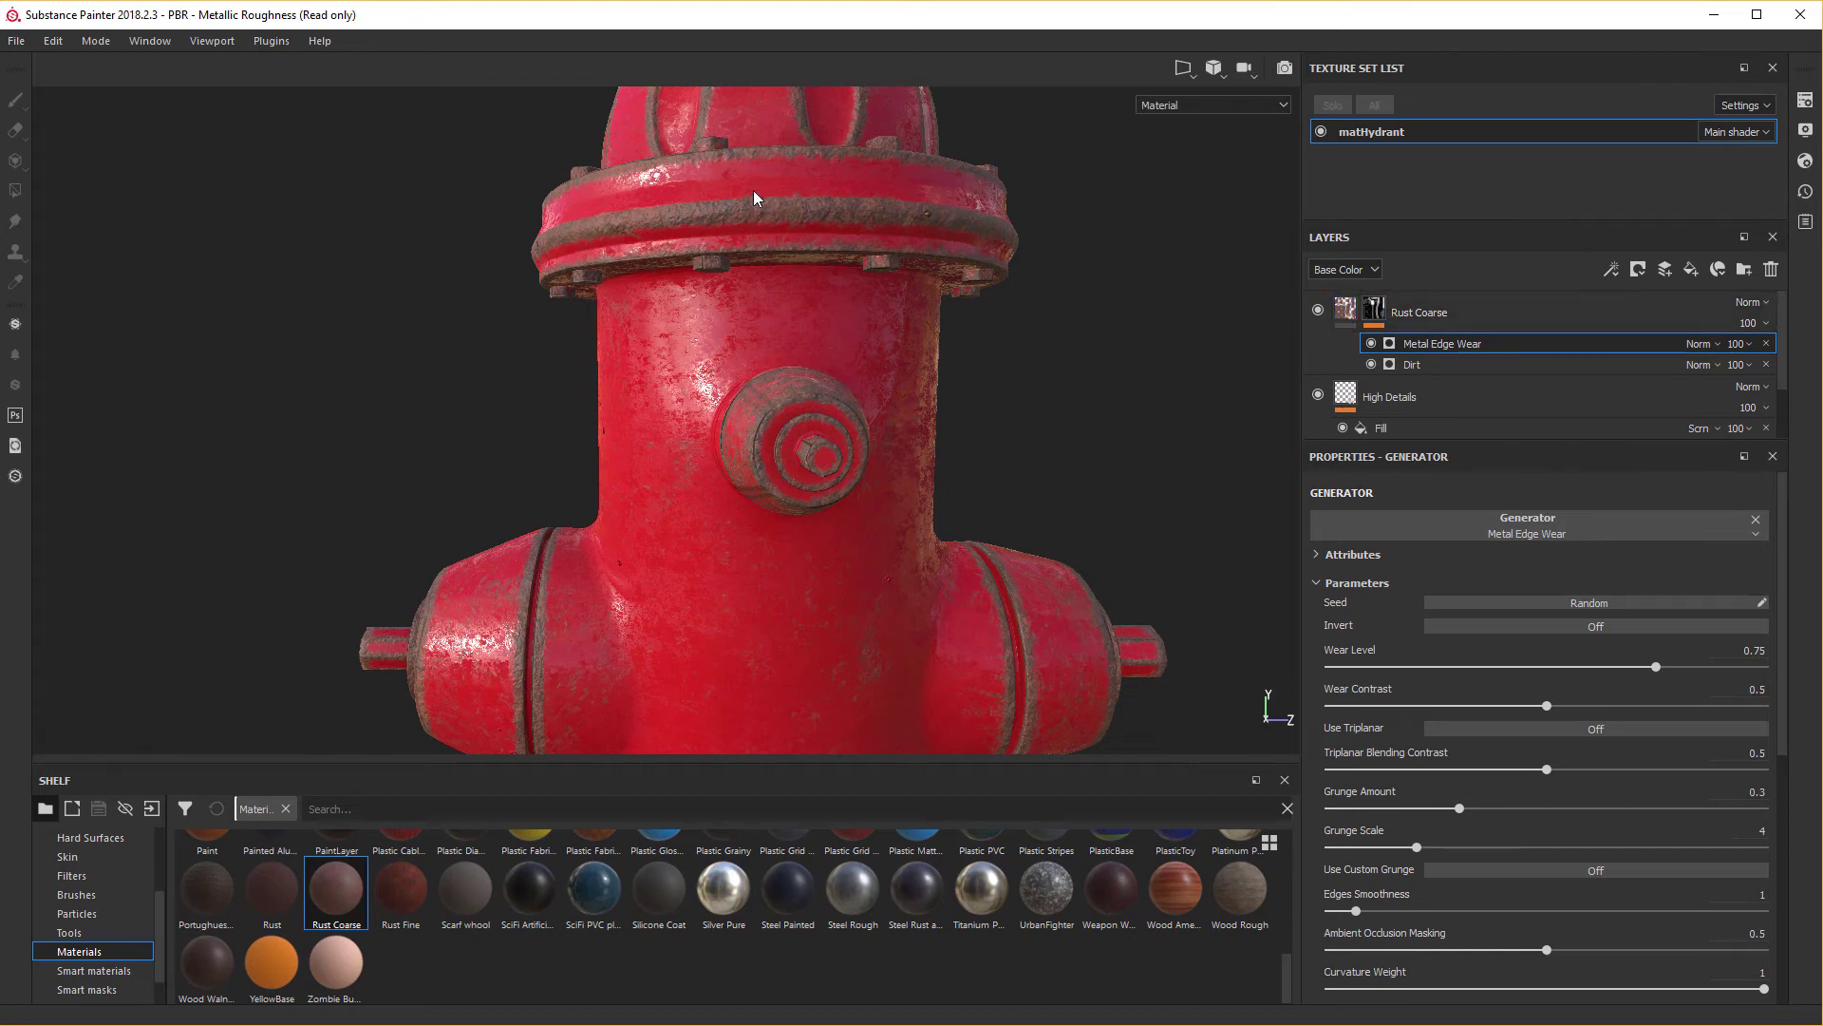
{"action": "middle_click", "coordinate": [761, 327]}
{"action": "left_click_drag", "start_coordinate": [760, 328], "coordinate": [1553, 481]}
{"action": "middle_click", "coordinate": [848, 334]}
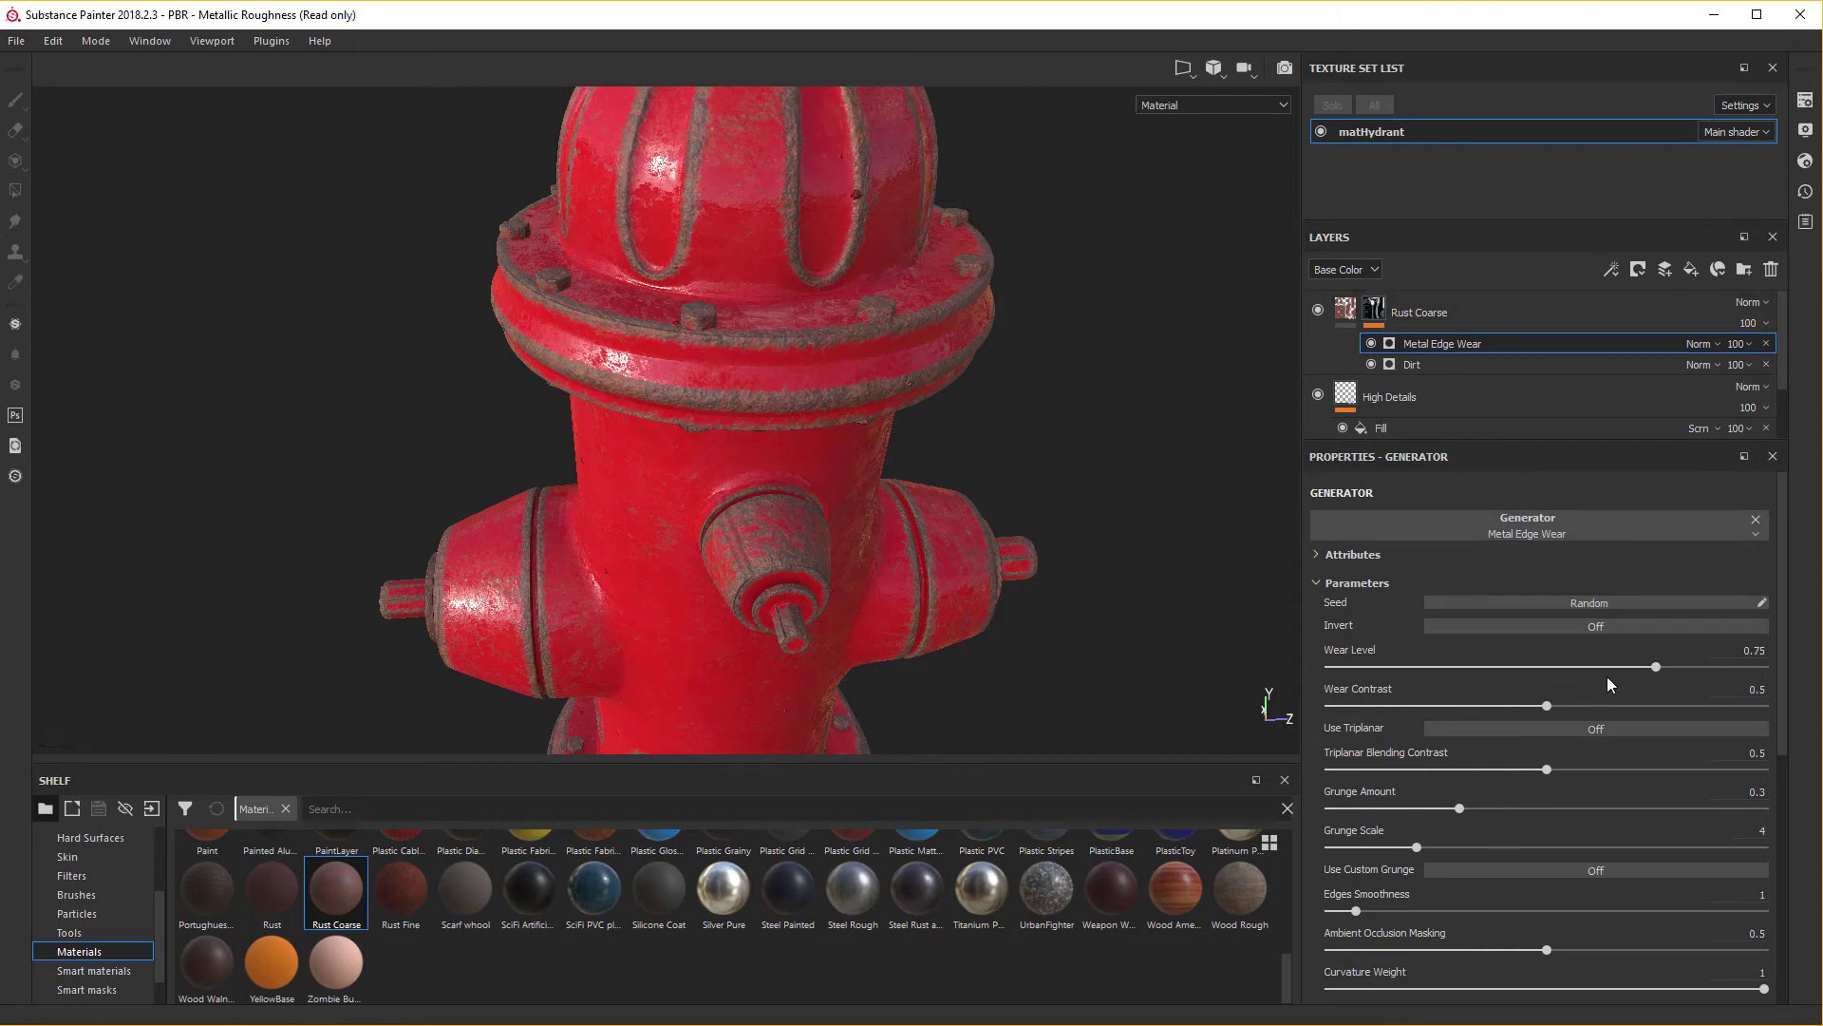
Lower the edge wear to wear level 0.3 and contrast 0.14 with triplanar on.
{"action": "middle_click", "coordinate": [1655, 672]}
{"action": "left_click_drag", "start_coordinate": [1654, 671], "coordinate": [1533, 771]}
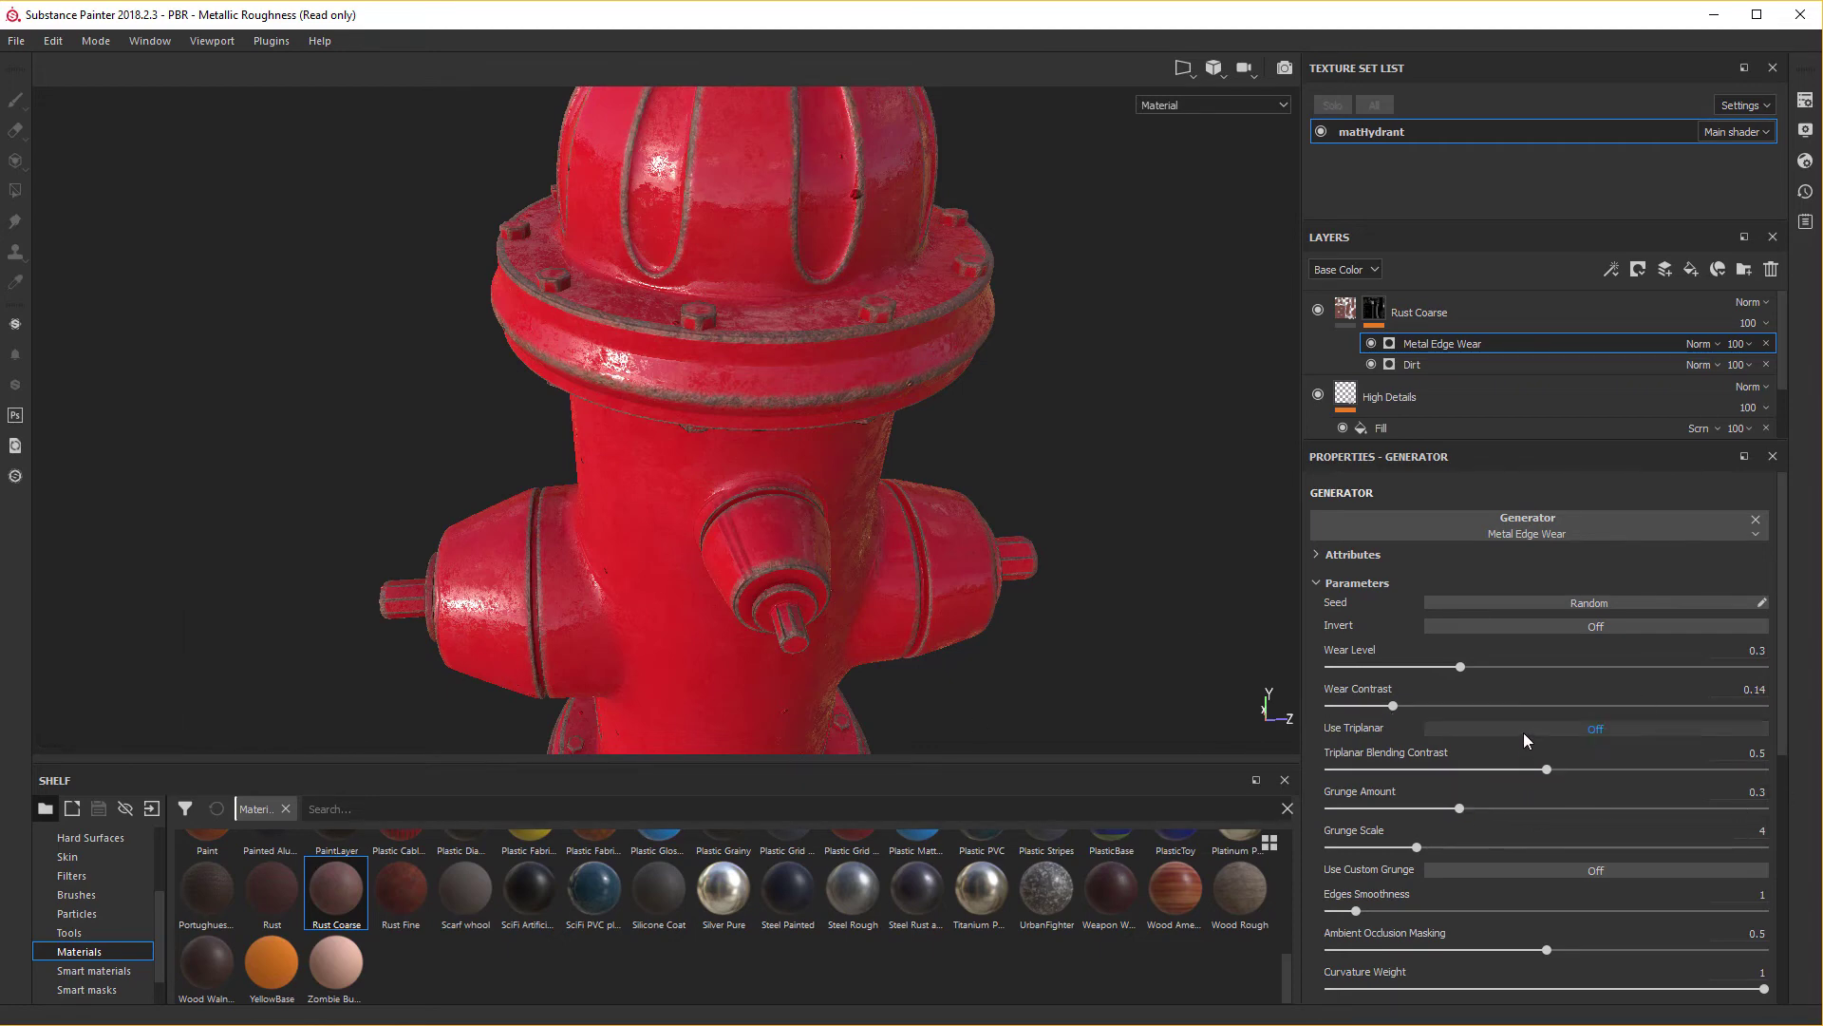
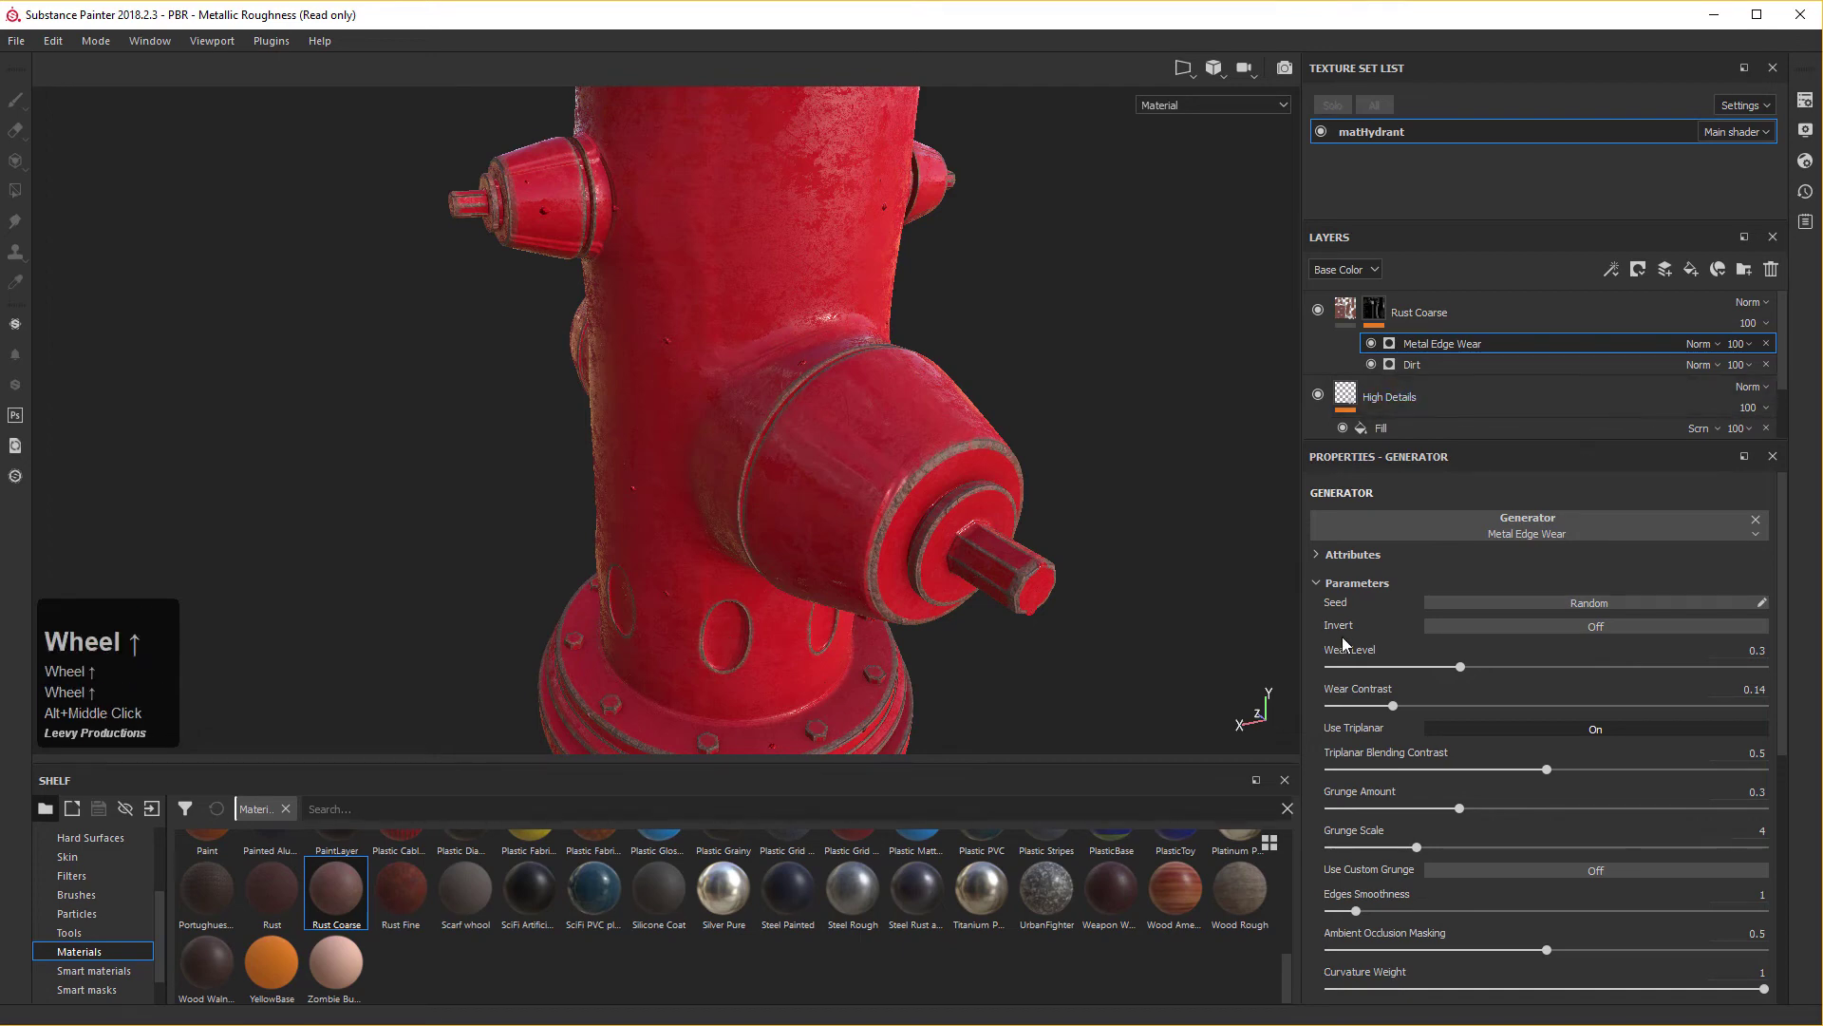
Reduce Metal Edge Wear's Curvature Weight to 0.6 for subtler rusty edges.
{"action": "scroll", "scroll_direction": "up", "scroll_amount": 3}
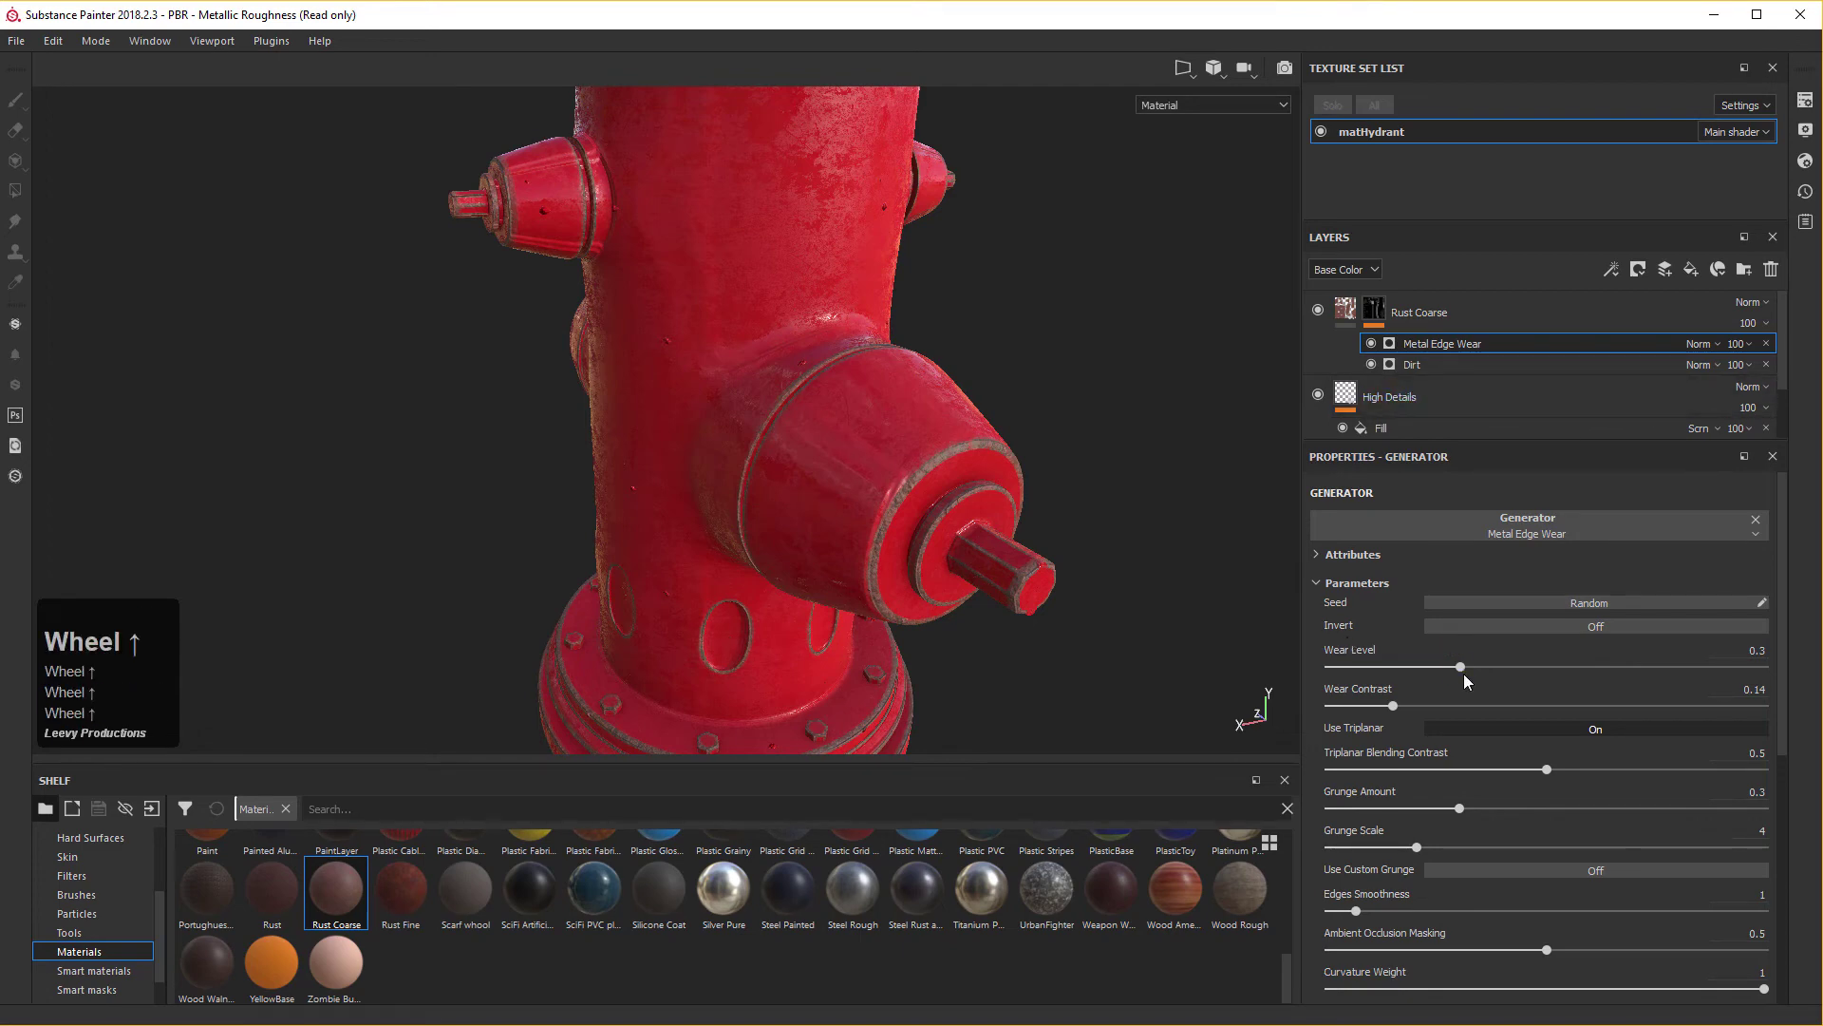
{"action": "scroll", "scroll_direction": "down", "scroll_amount": 3}
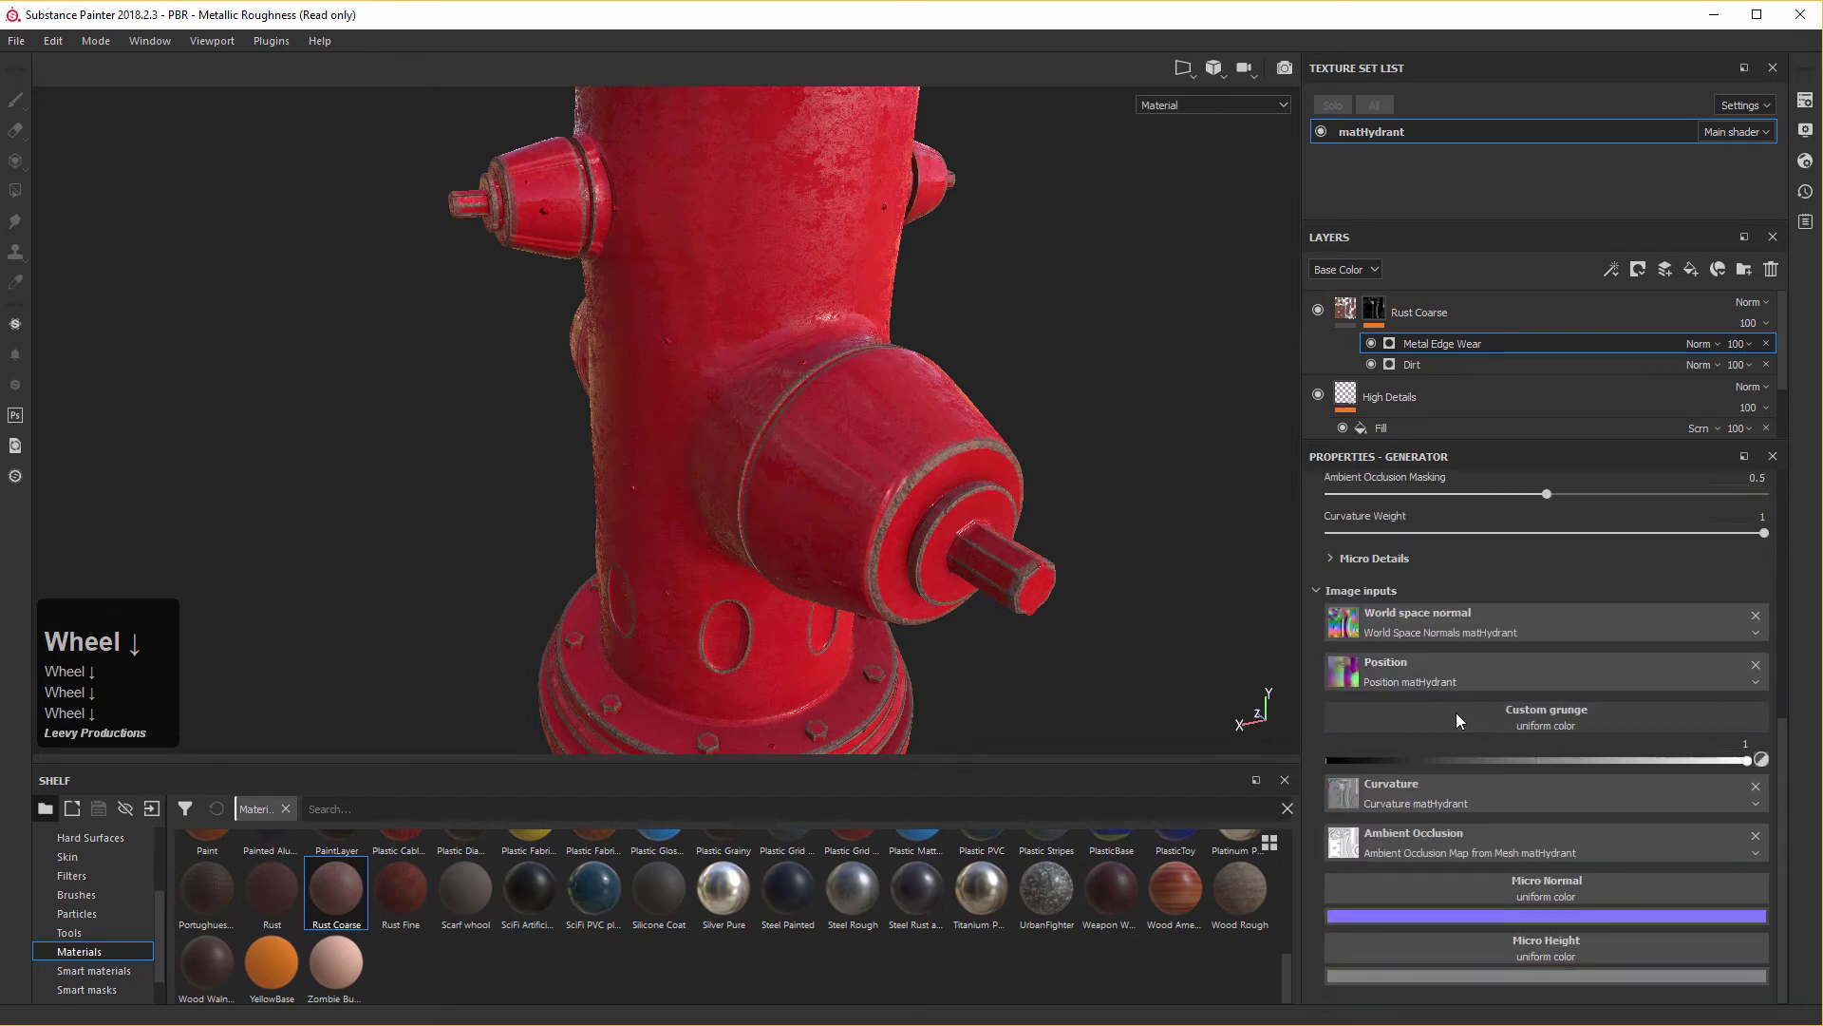
{"action": "scroll", "scroll_direction": "up", "scroll_amount": 3}
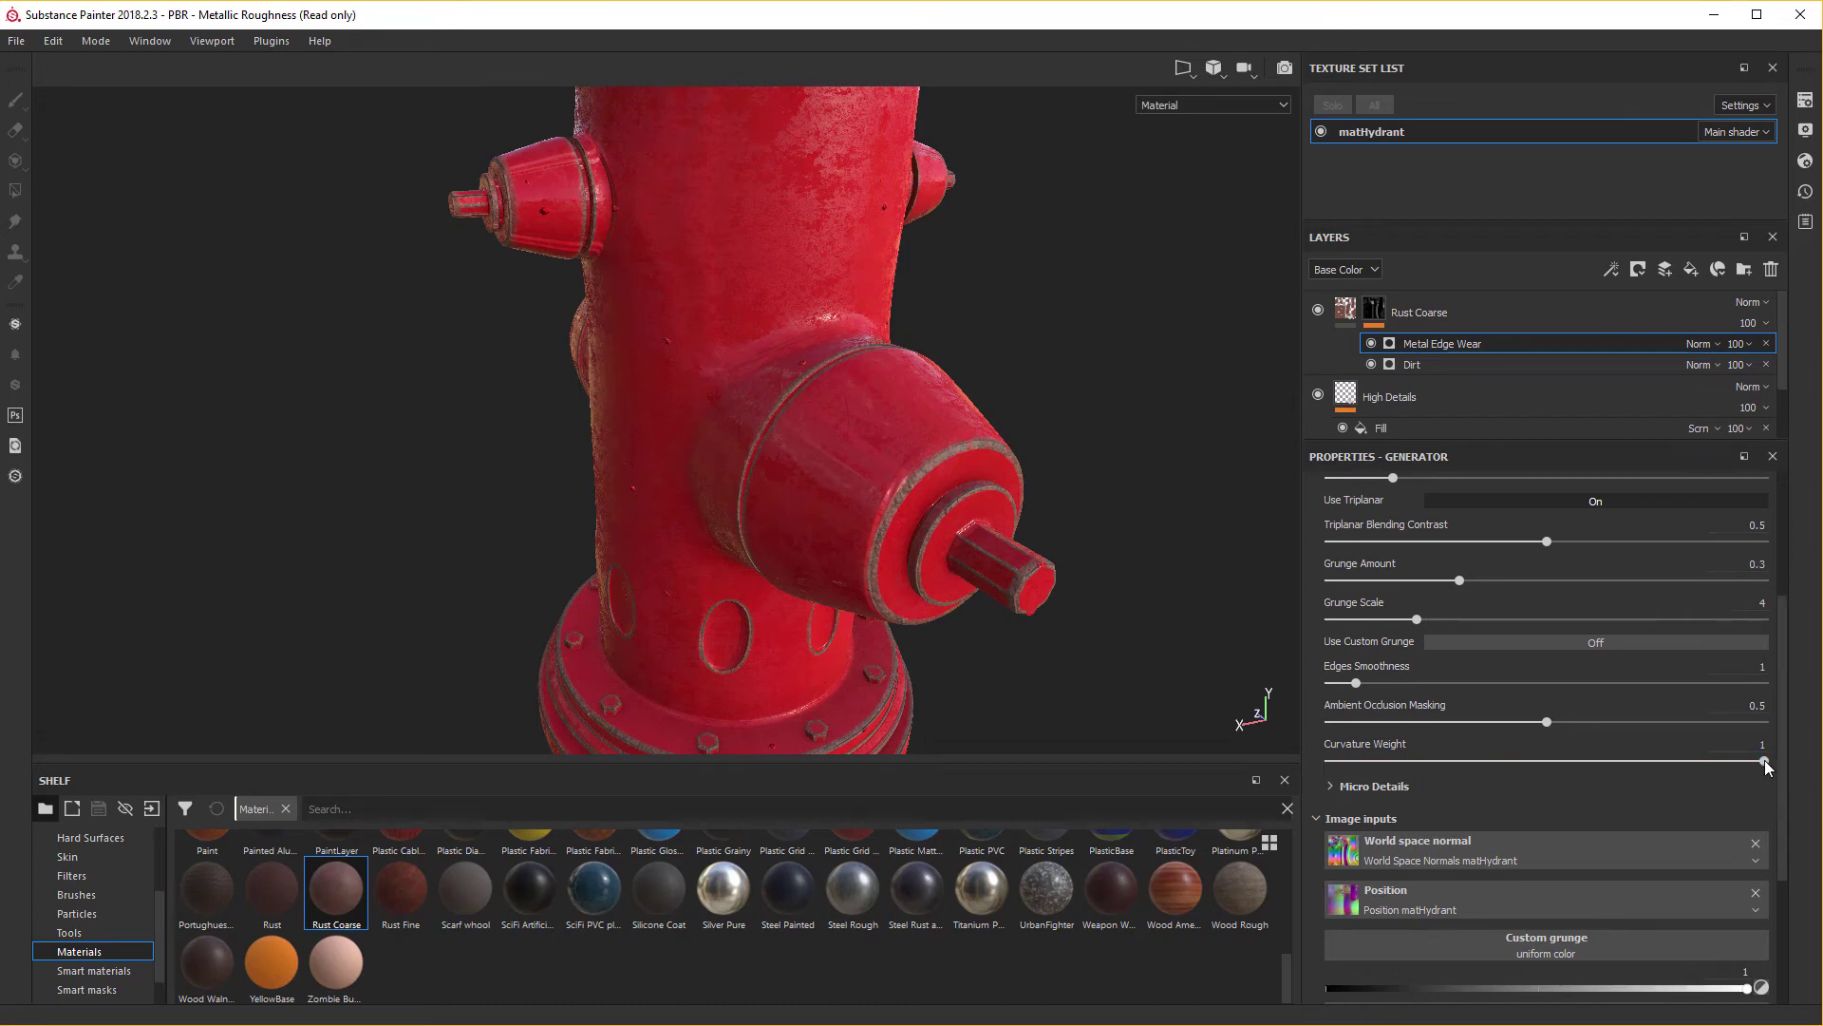
{"action": "scroll", "scroll_direction": "up", "scroll_amount": 3}
{"action": "left_click_drag", "start_coordinate": [1764, 767], "coordinate": [883, 545]}
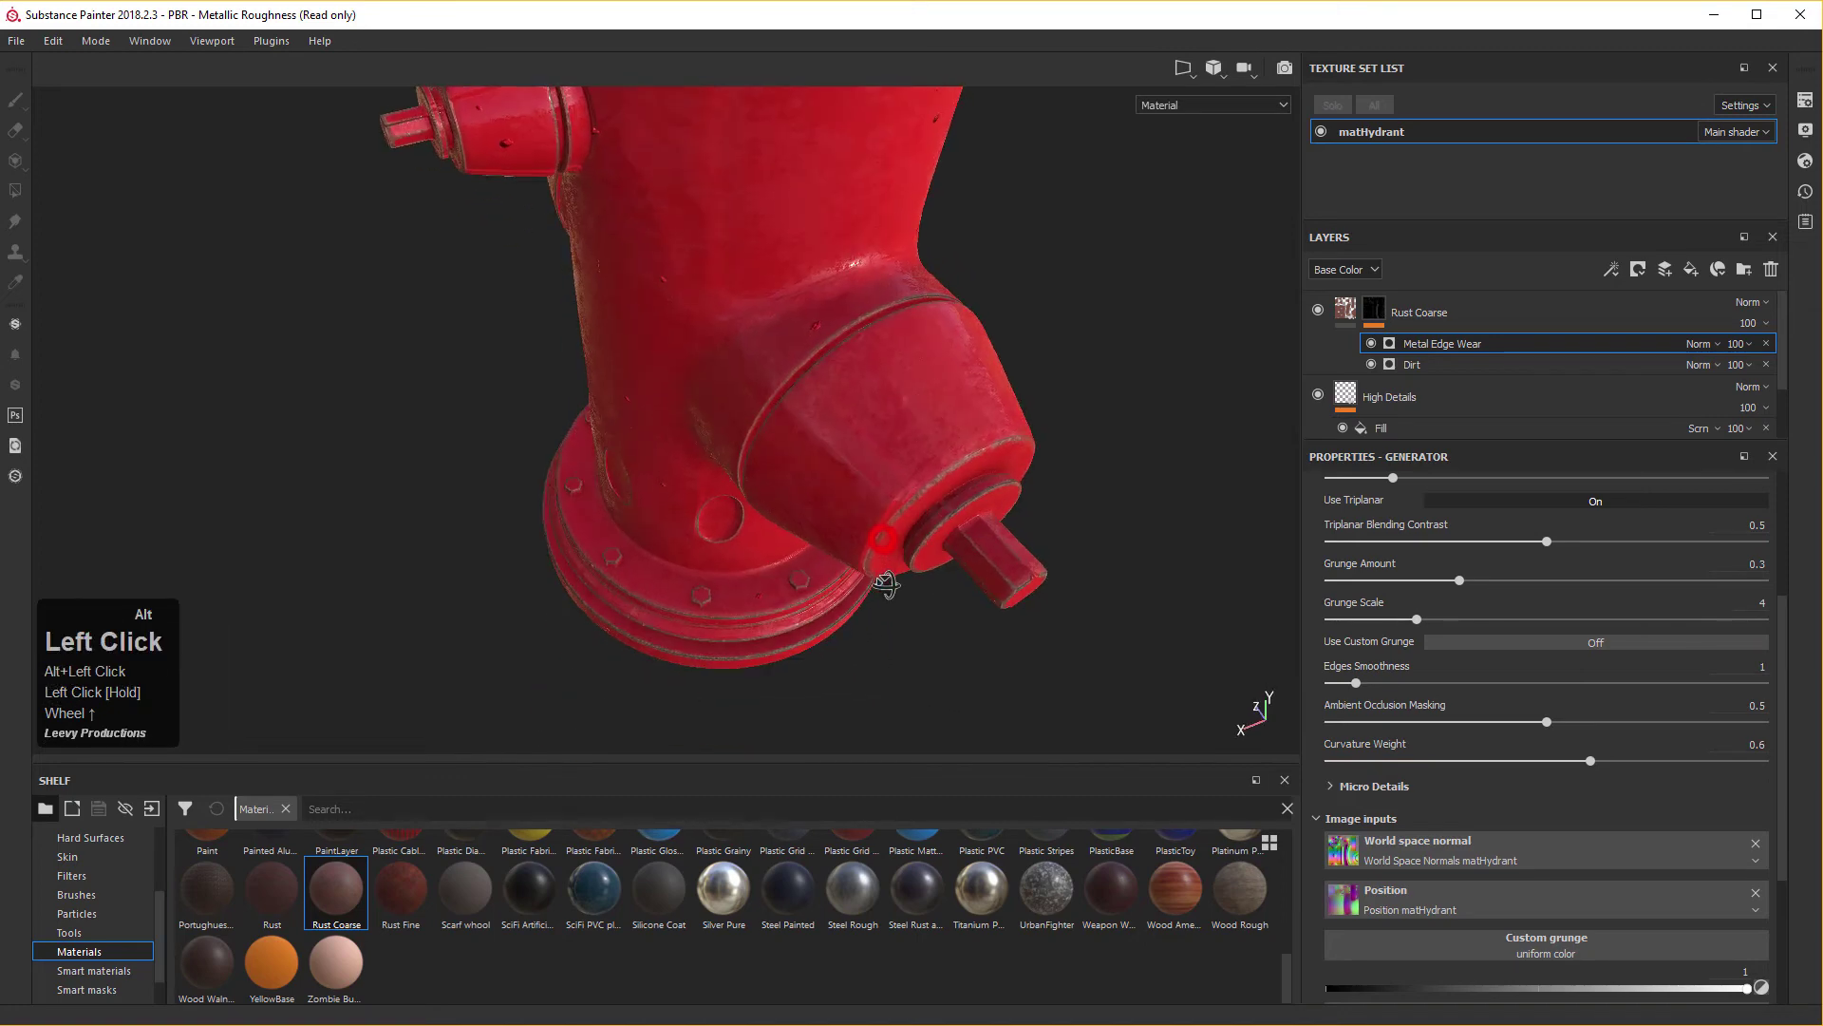
{"action": "middle_click", "coordinate": [902, 521]}
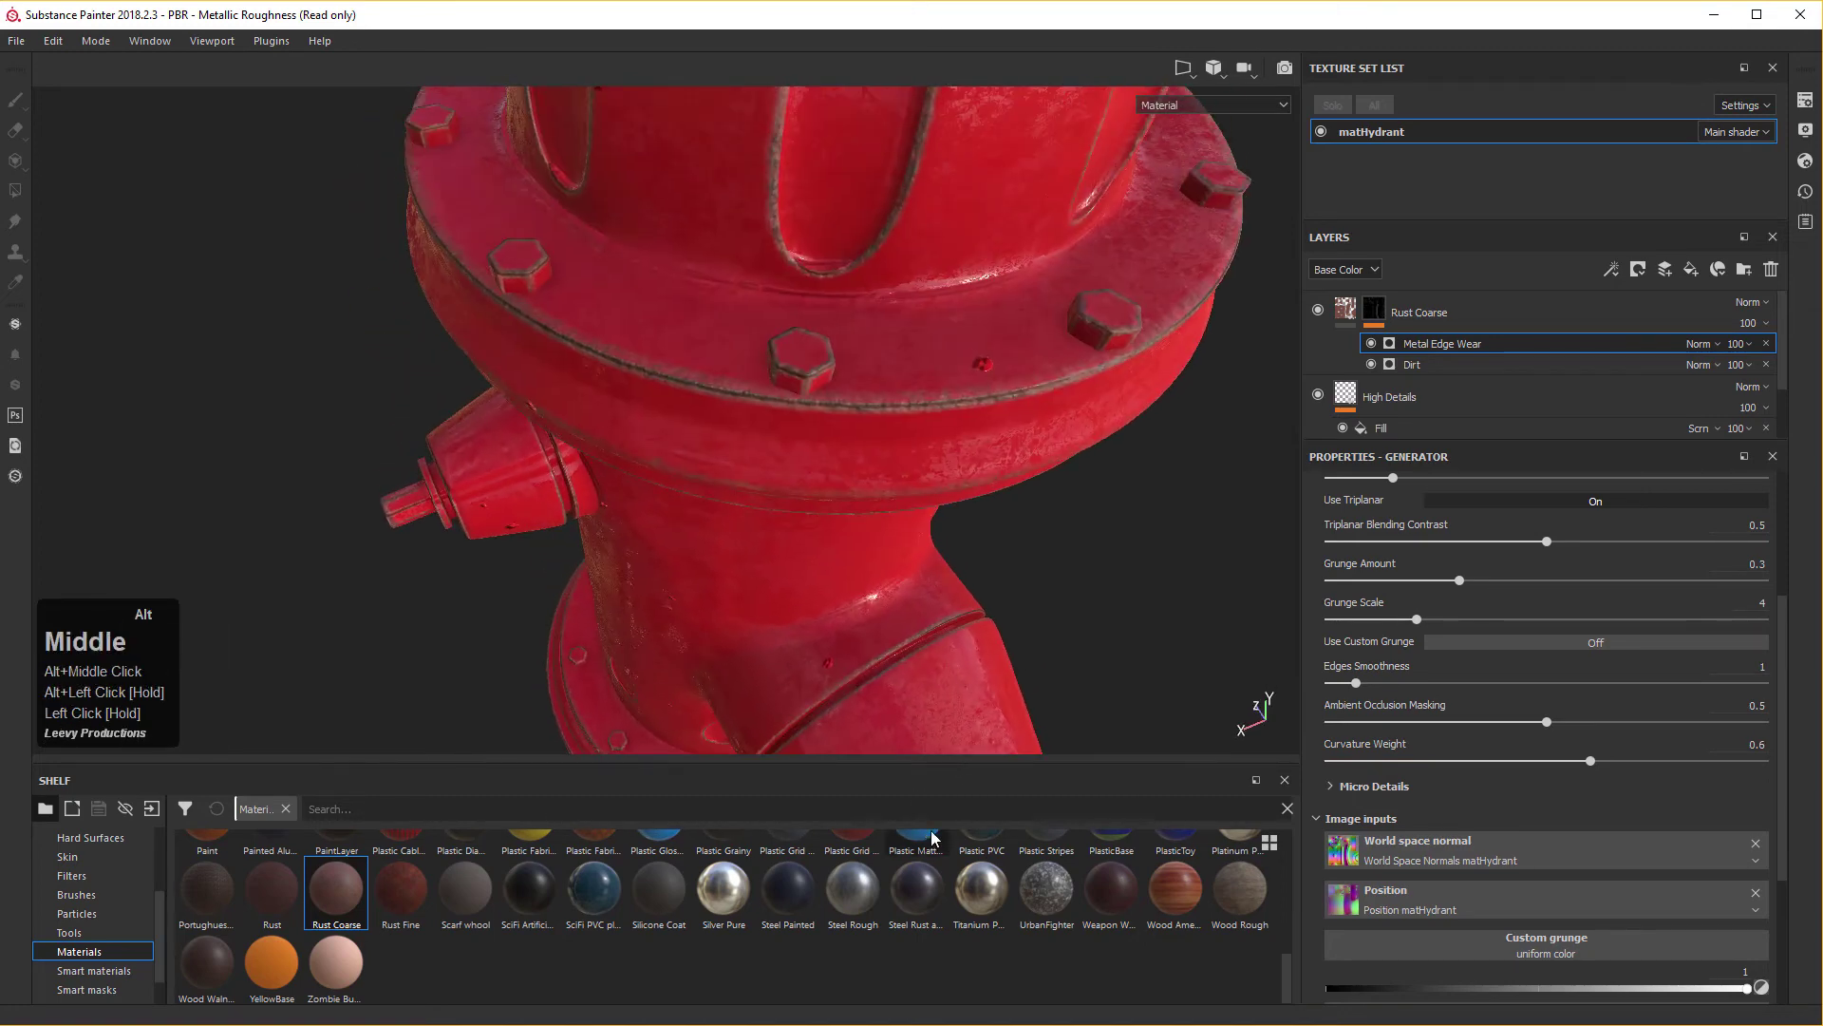
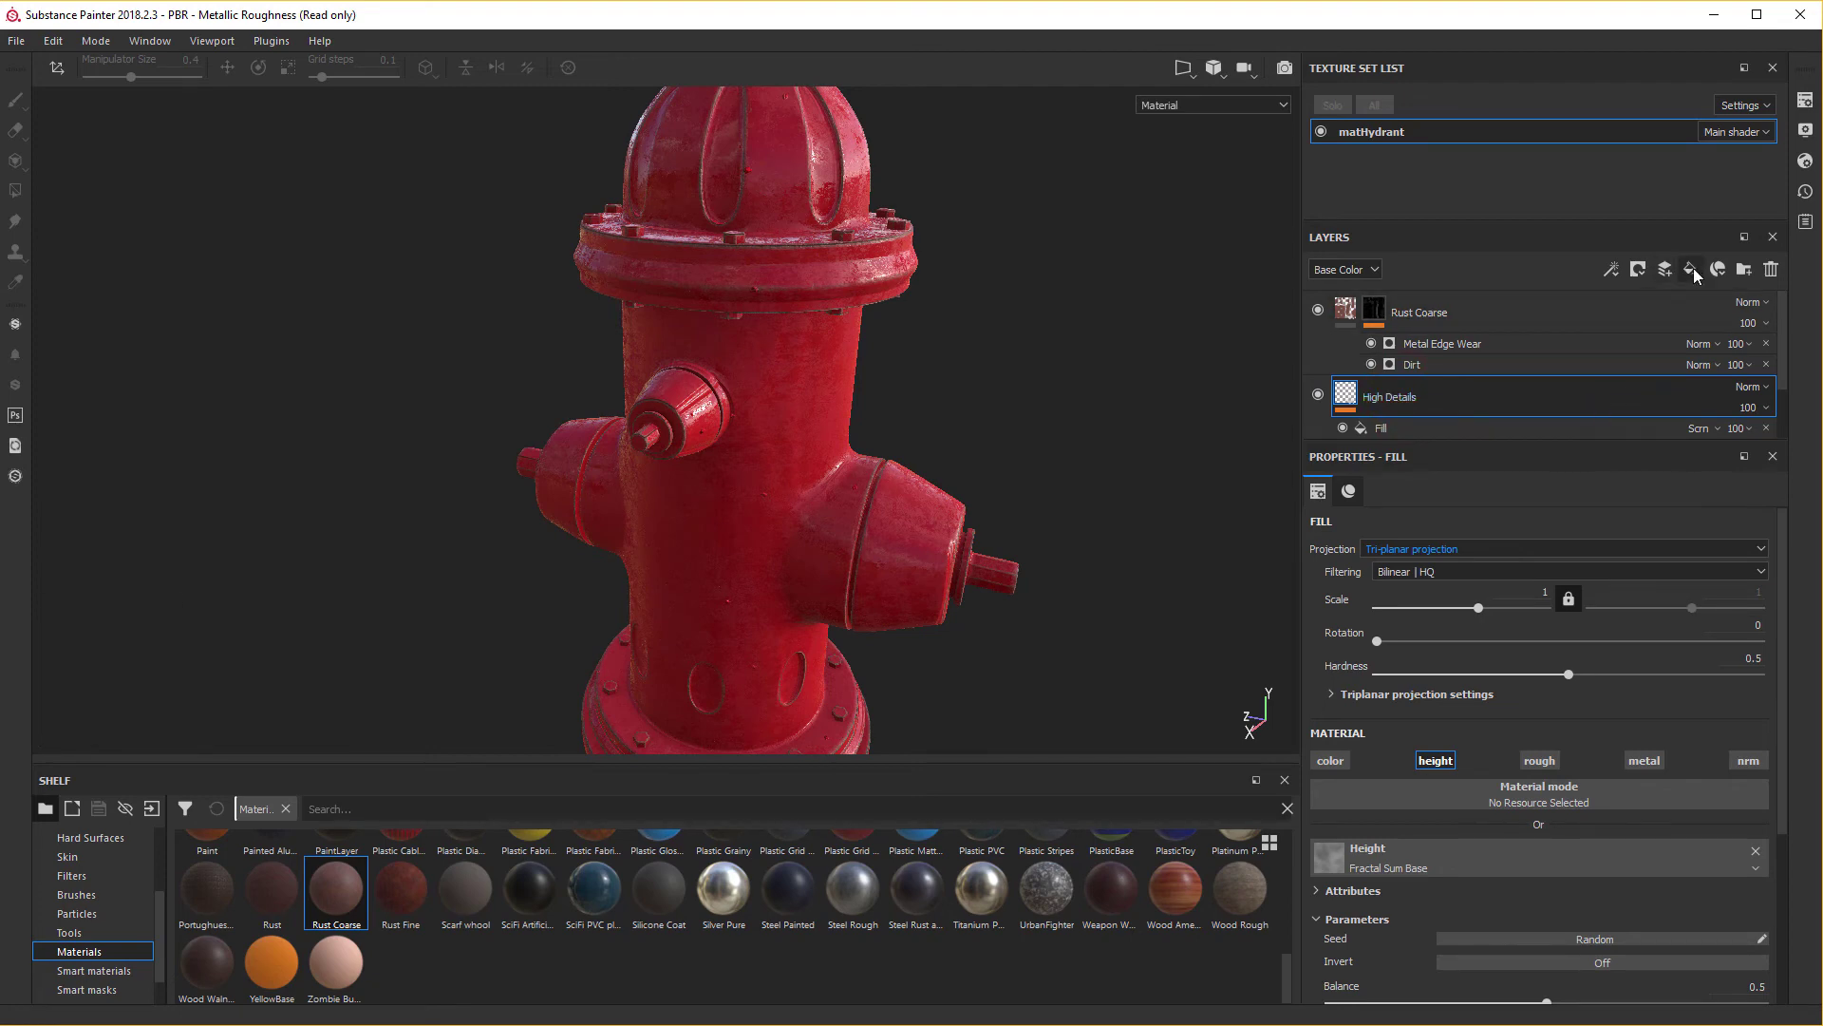
Add a fill to High Details using Grunge Stains Spots from the shelf as its height.
{"action": "left_click_drag", "start_coordinate": [1695, 274], "coordinate": [1781, 237]}
{"action": "left_click", "coordinate": [1770, 283]}
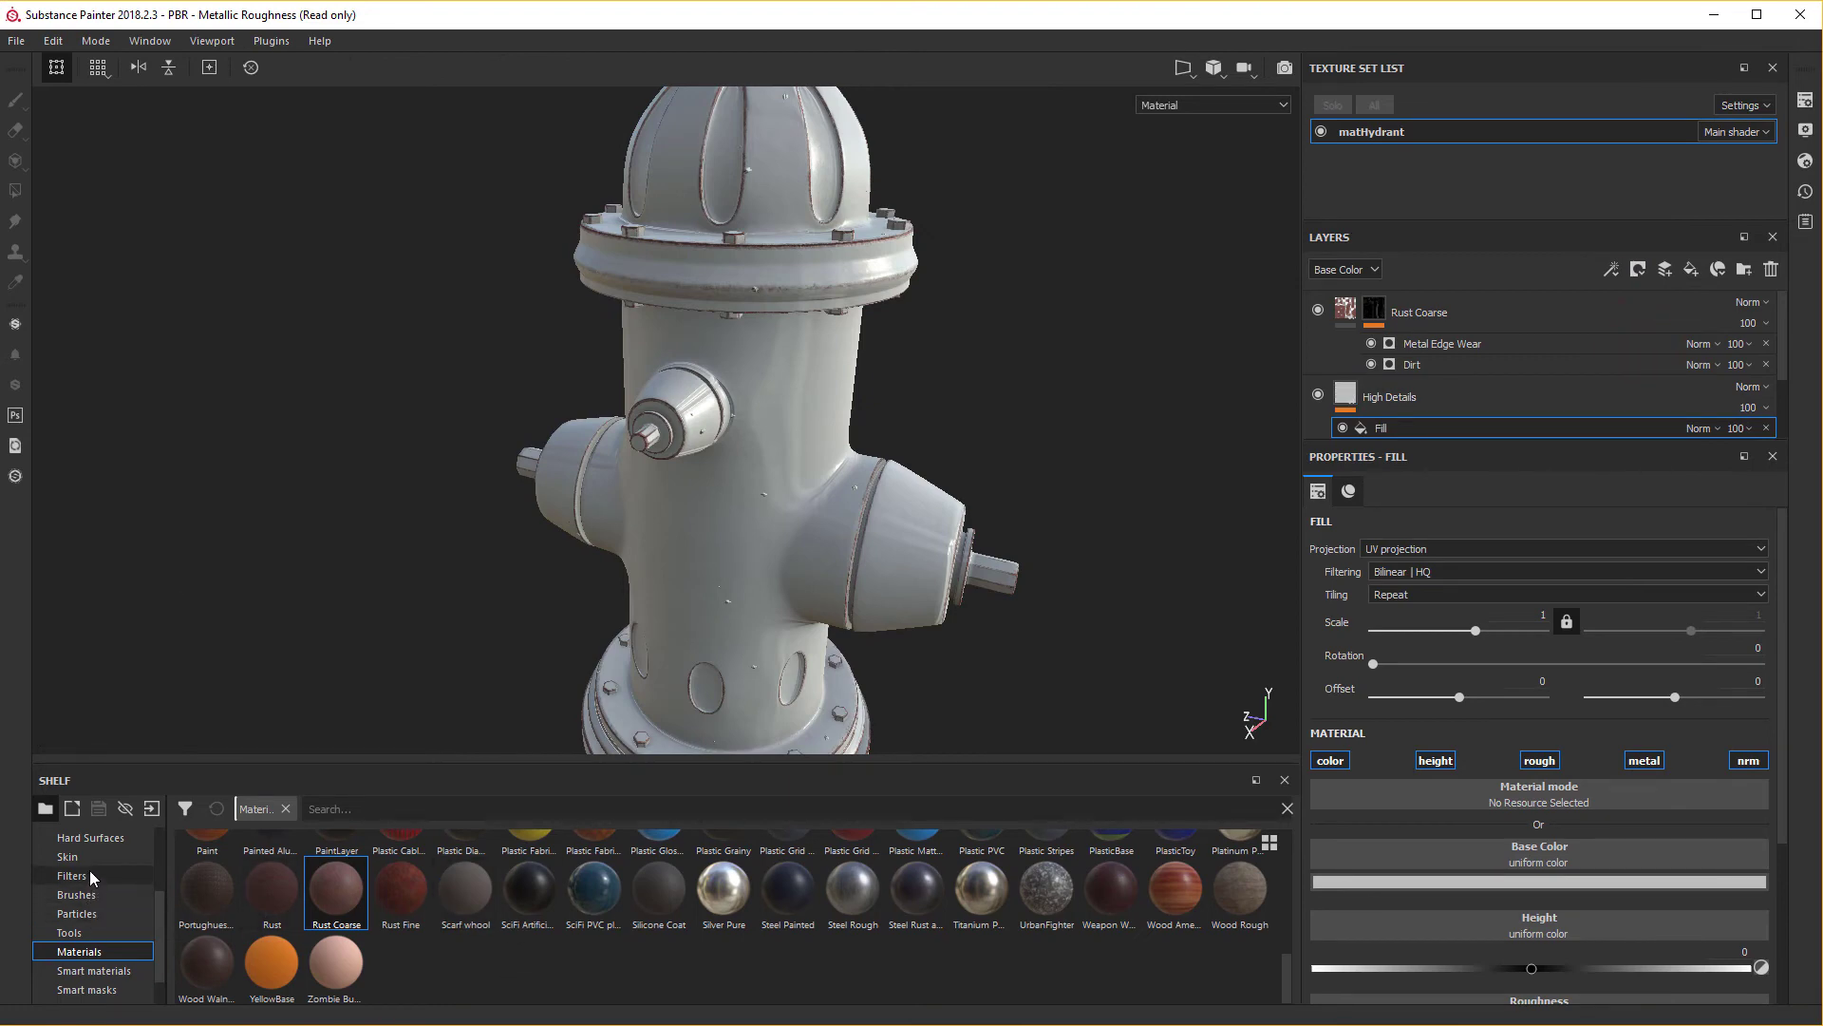
{"action": "left_click", "coordinate": [100, 928]}
{"action": "scroll", "scroll_direction": "up", "scroll_amount": 3}
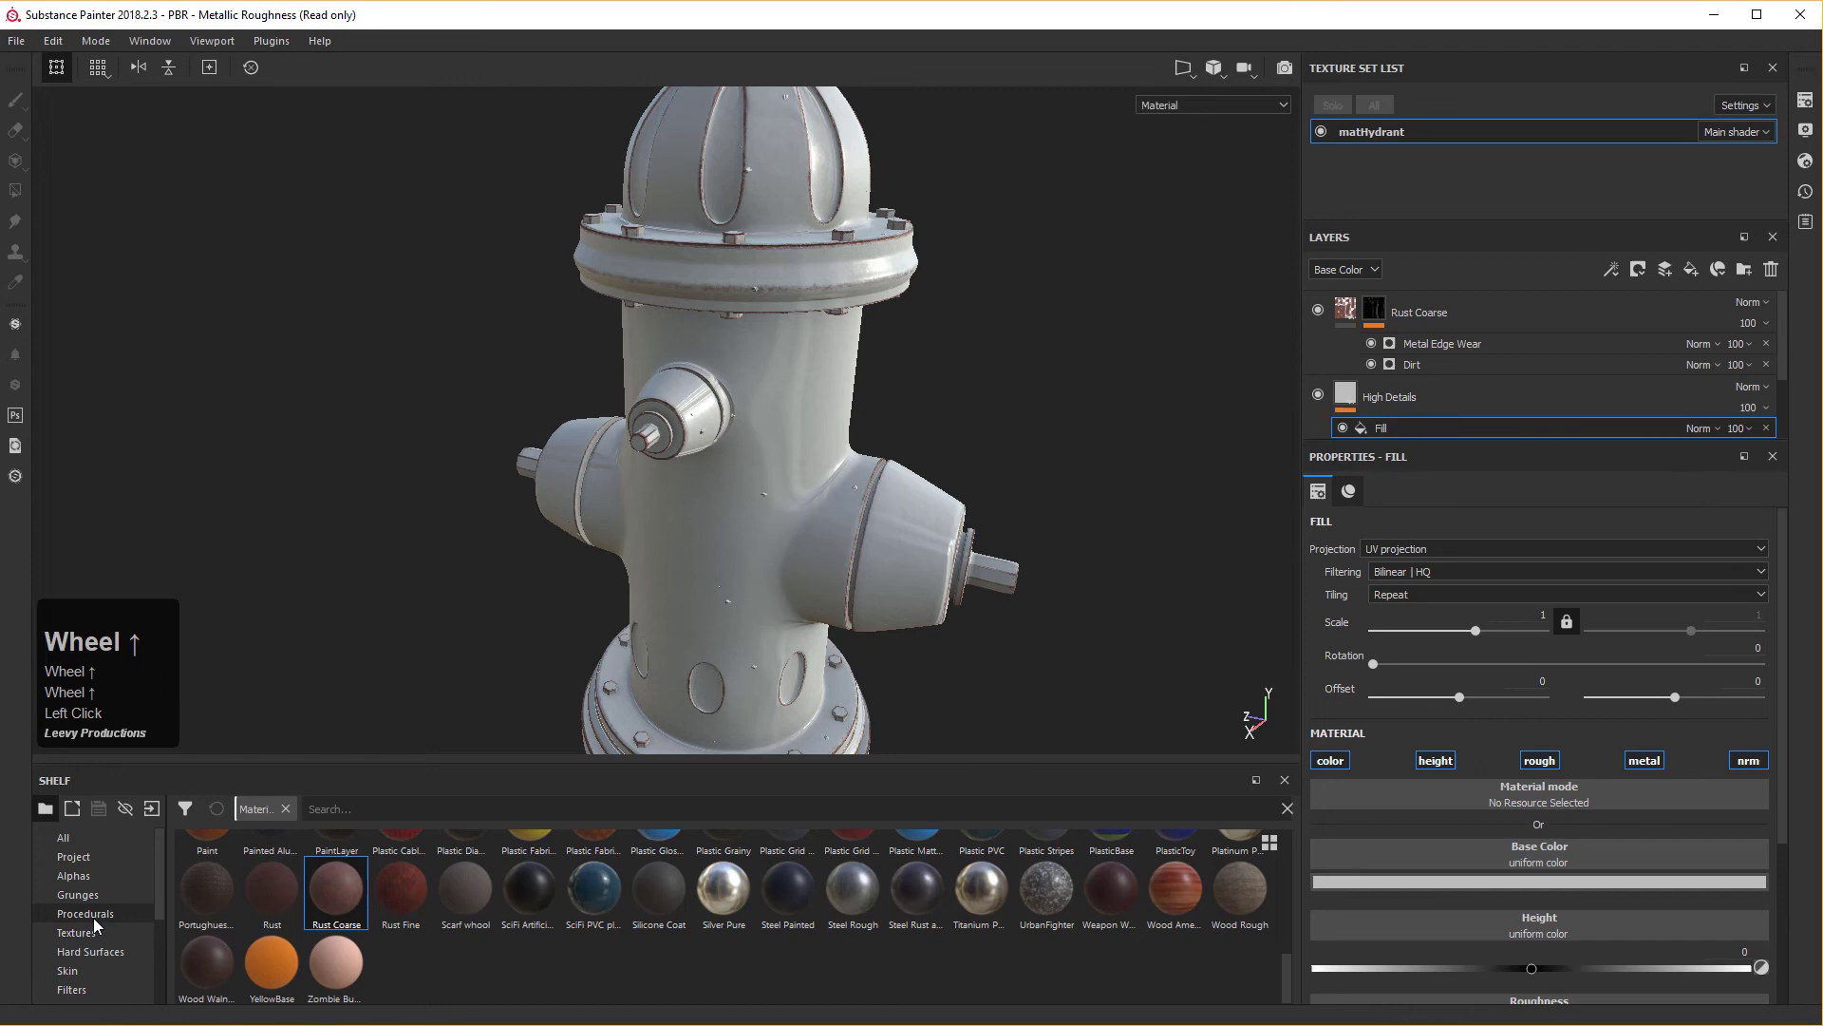
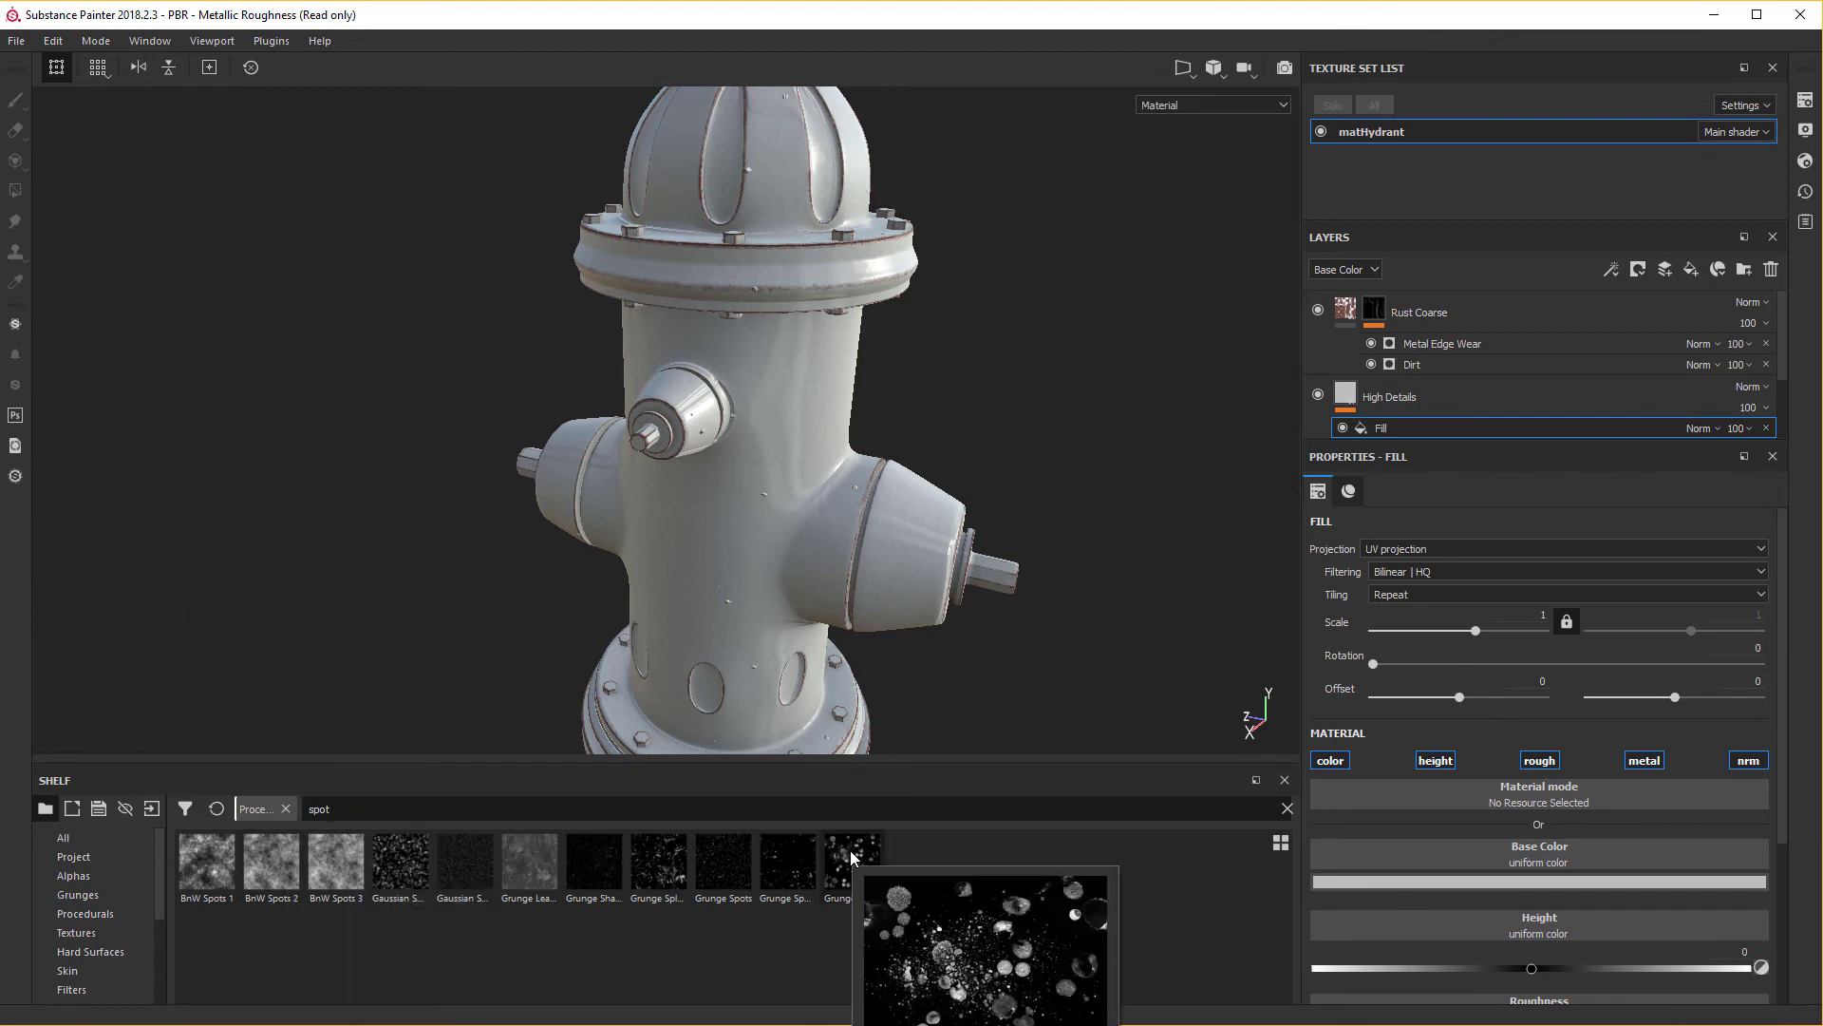
{"action": "type", "text": "SPOT"}
{"action": "left_click_drag", "start_coordinate": [851, 856], "coordinate": [1394, 604]}
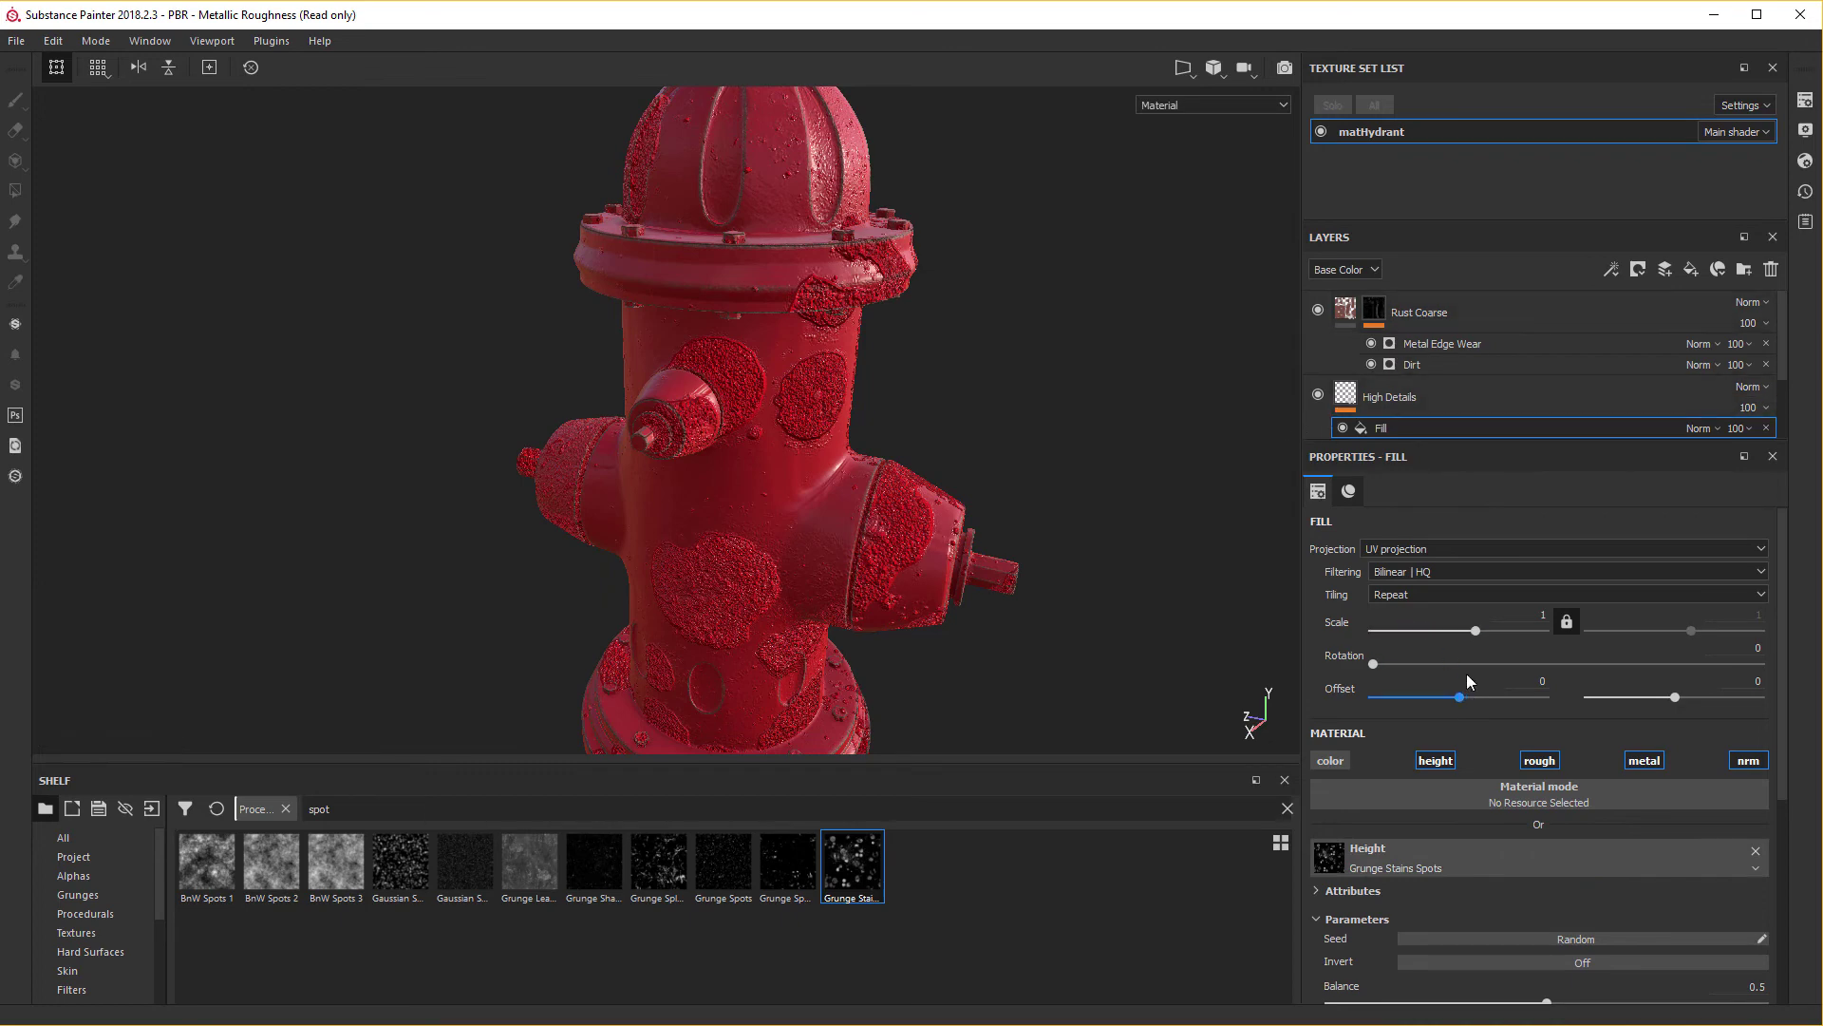
Set the grunge spots balance to 0.1, blended Screen at 40 opacity.
{"action": "left_click", "coordinate": [1473, 943]}
{"action": "scroll", "scroll_direction": "down", "scroll_amount": 3}
{"action": "left_click_drag", "start_coordinate": [1547, 784], "coordinate": [1748, 437]}
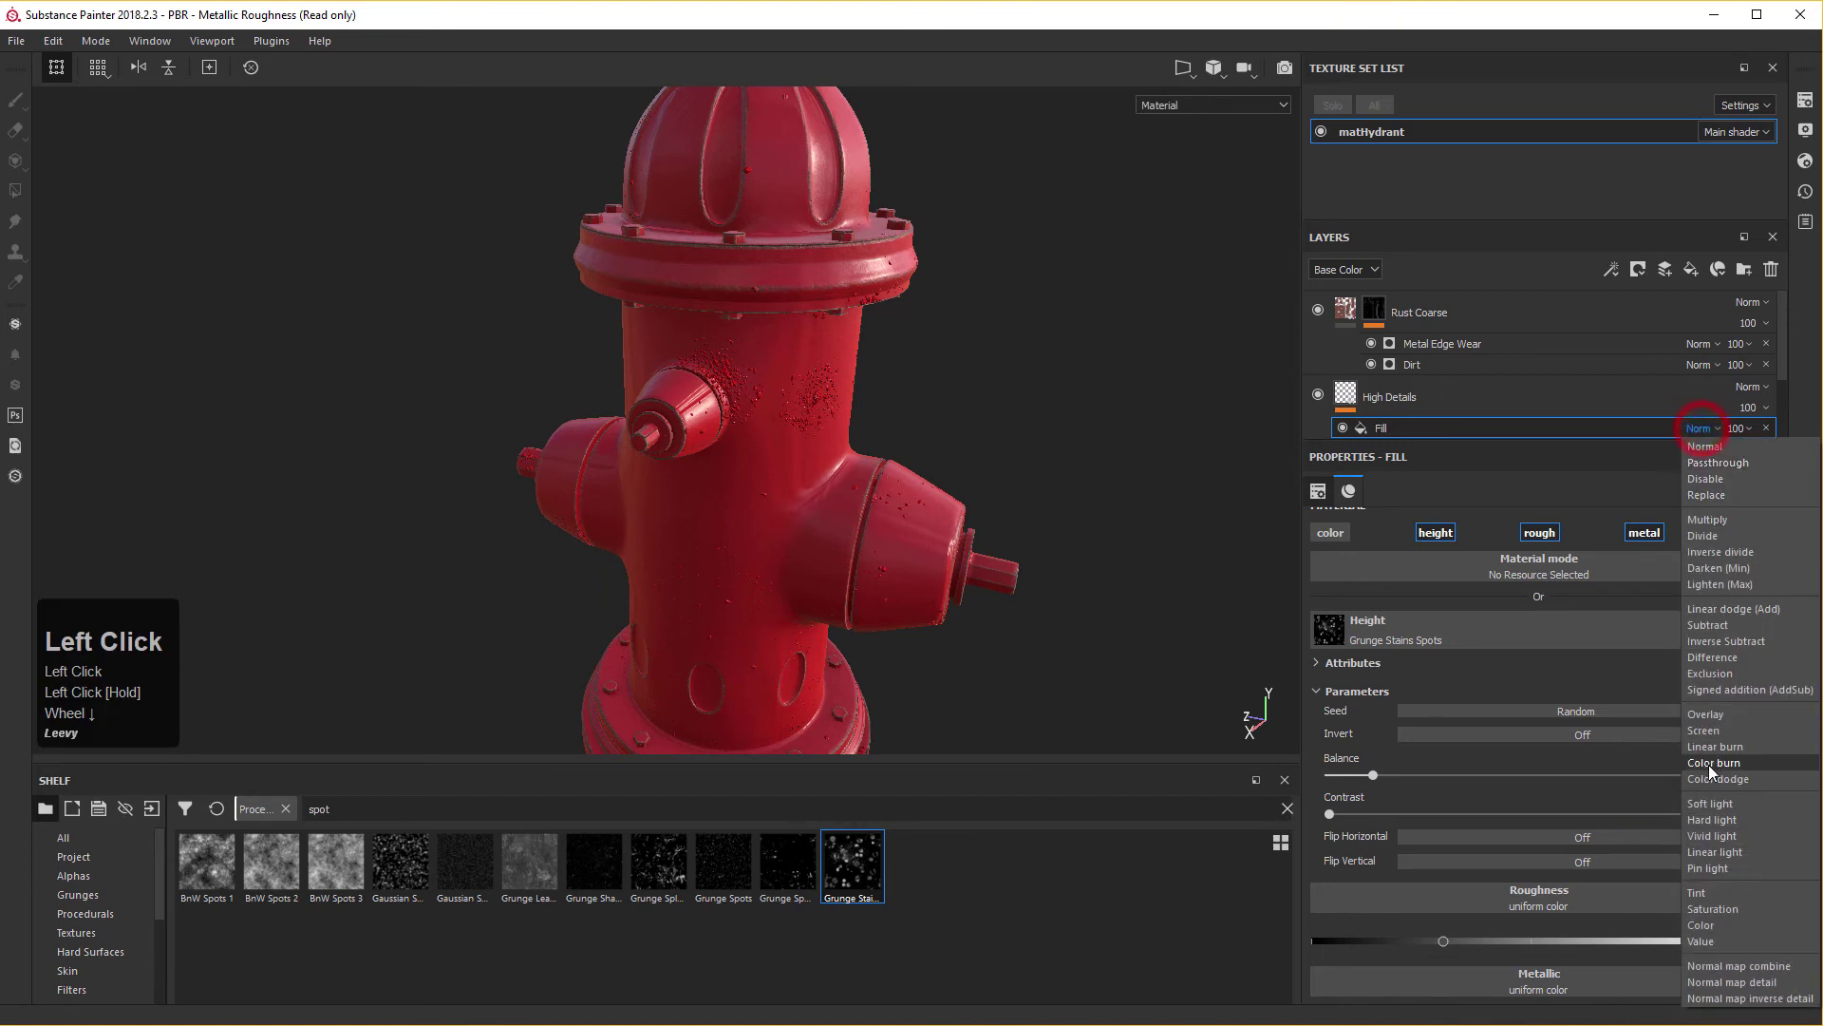